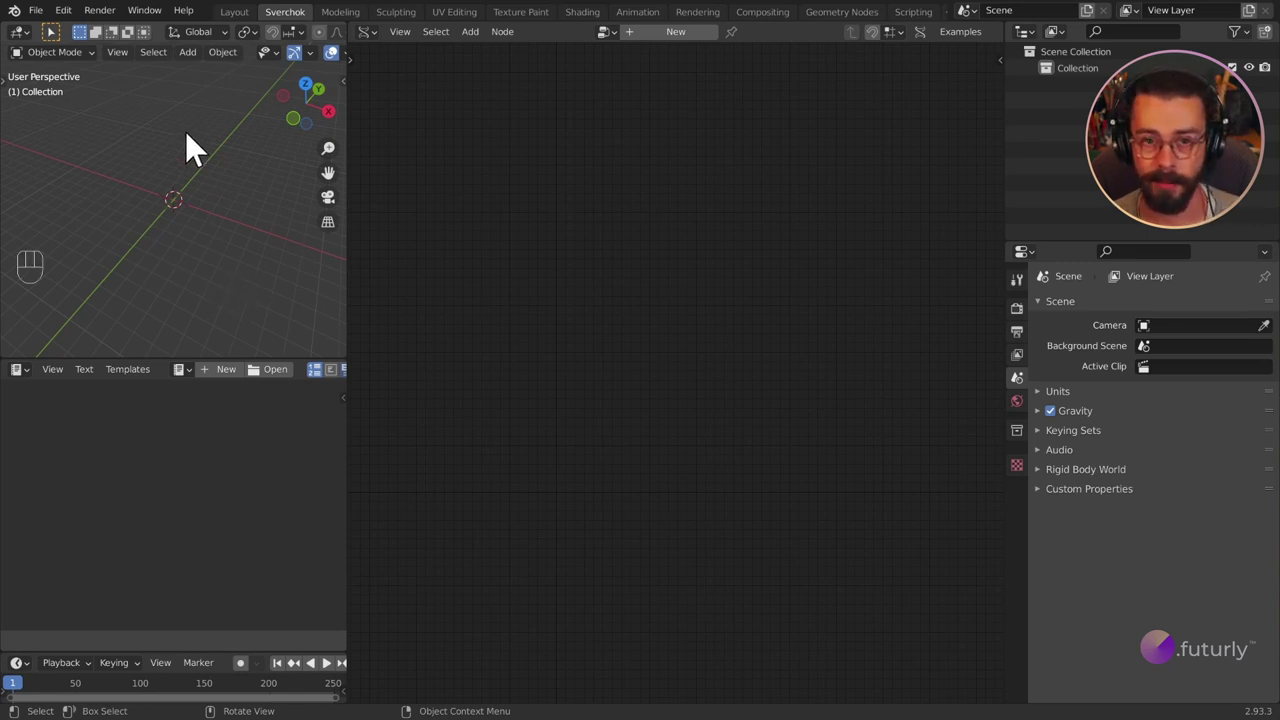
# Step: Orbit the viewport around the new BezierCurve with the navigation gizmo
pyautogui.moveTo(183, 226); pyautogui.dragTo(163, 213)
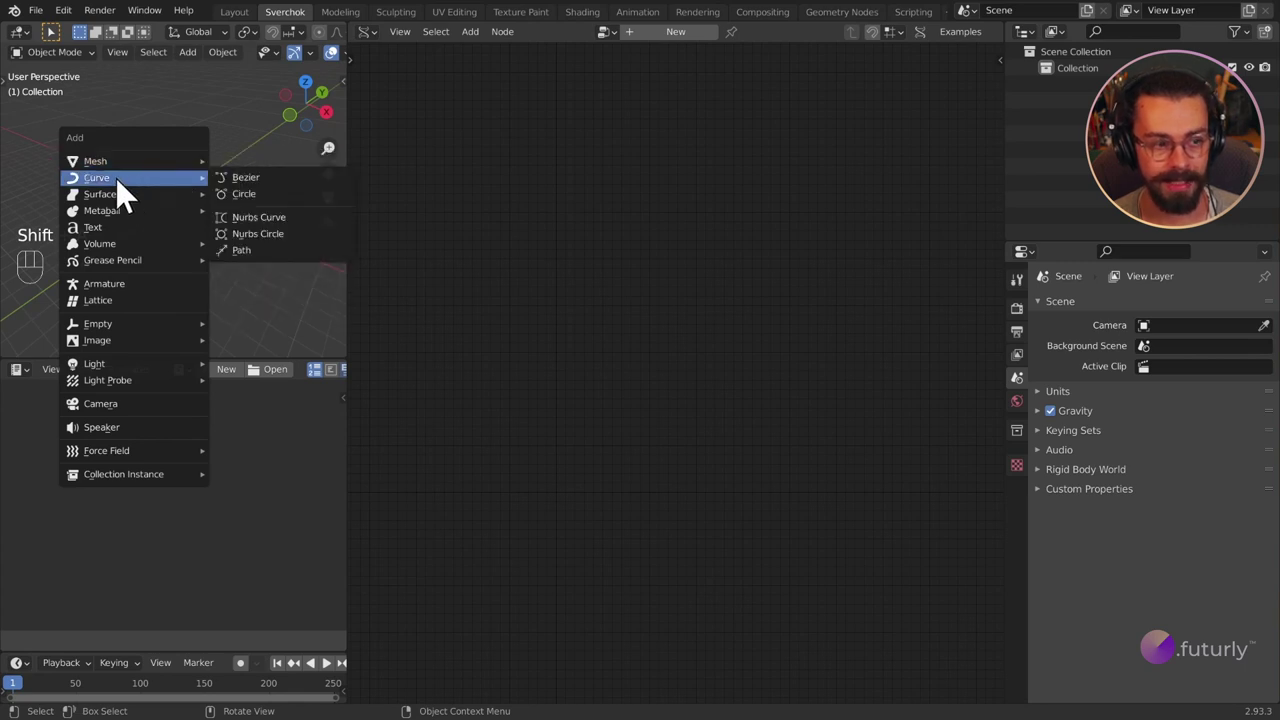
pyautogui.moveTo(215, 202); pyautogui.dragTo(163, 199)
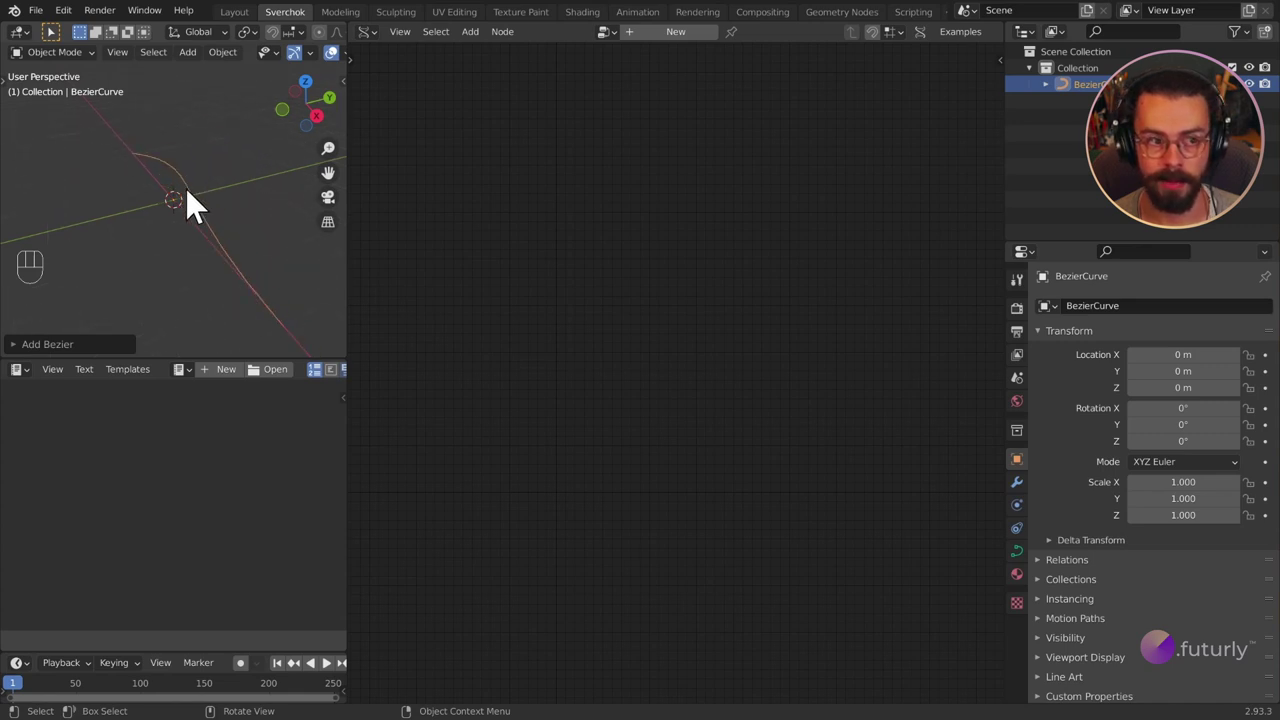
pyautogui.moveTo(133, 227); pyautogui.dragTo(116, 208)
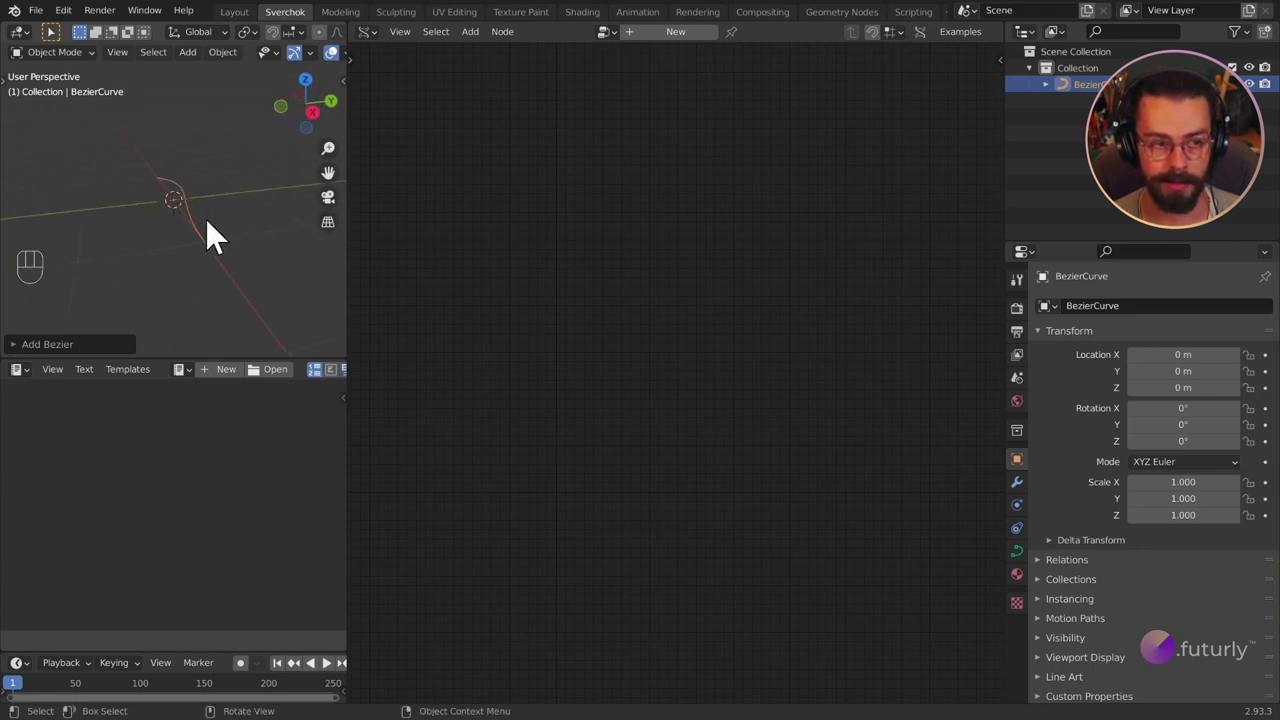
pyautogui.moveTo(226, 222); pyautogui.dragTo(251, 245)
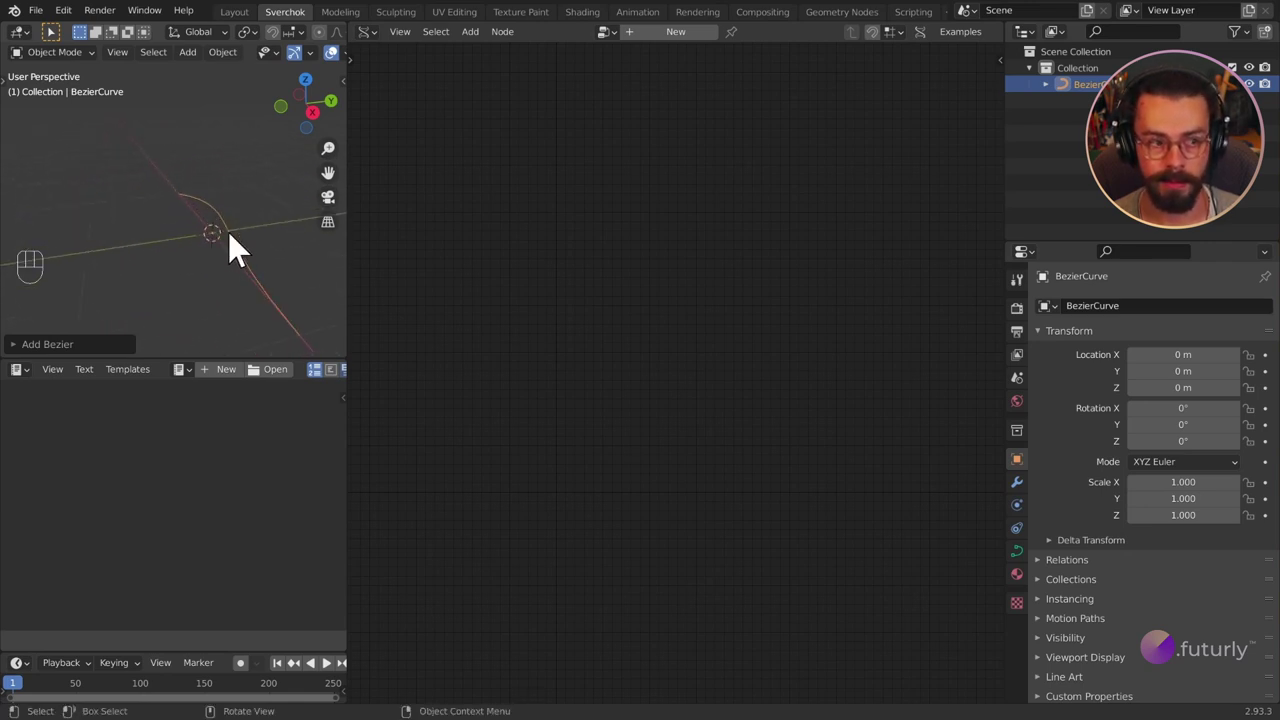
pyautogui.moveTo(257, 213); pyautogui.dragTo(243, 232)
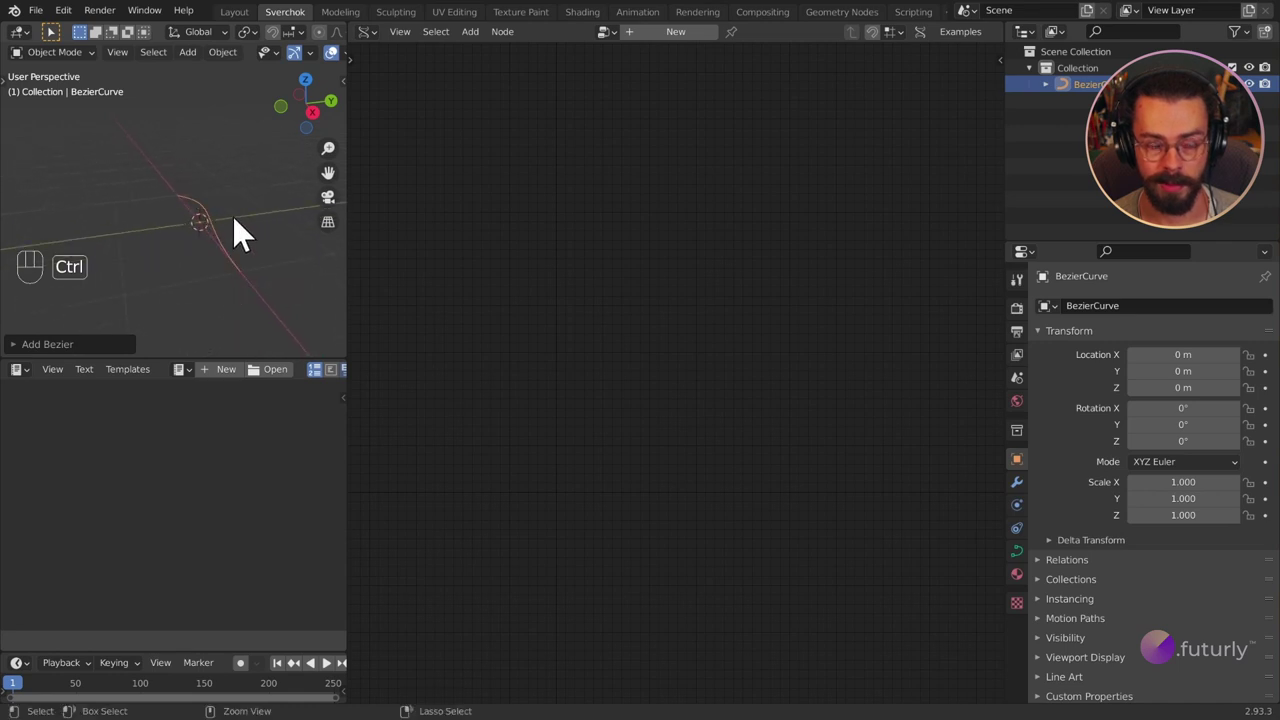
pyautogui.moveTo(316, 123); pyautogui.dragTo(319, 122)
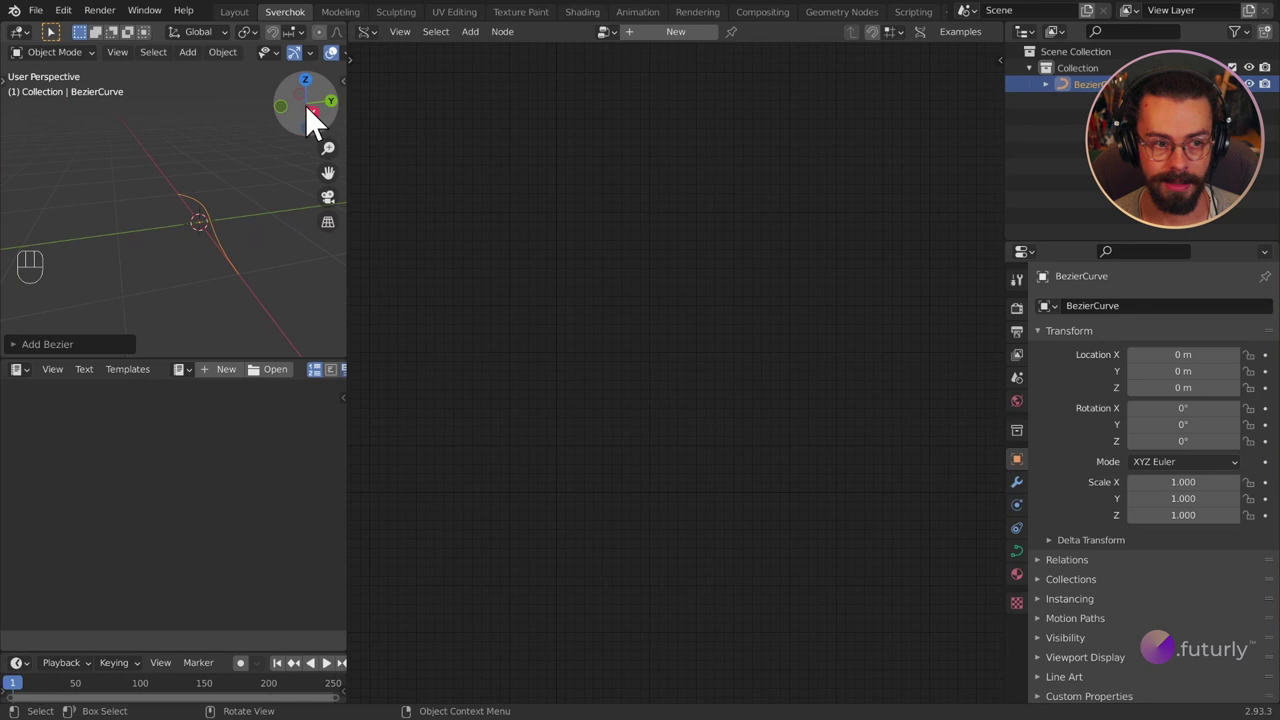
pyautogui.moveTo(311, 127); pyautogui.dragTo(314, 130)
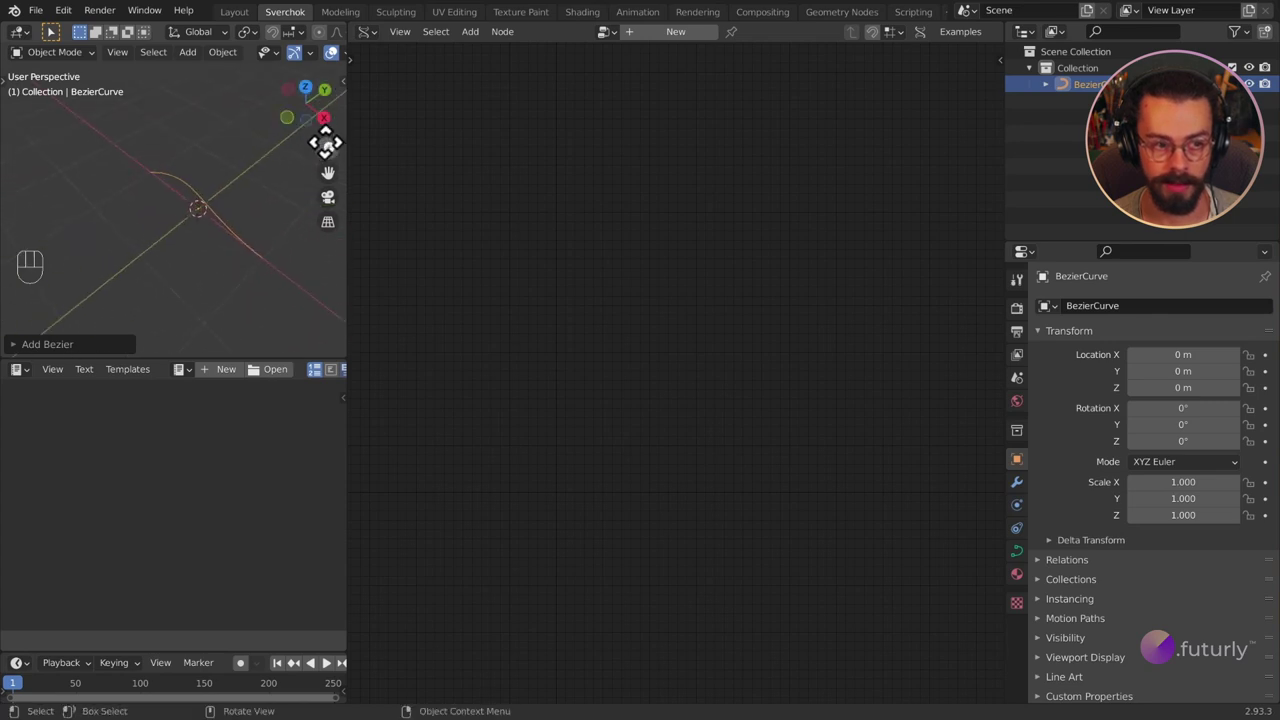
pyautogui.click(319, 121)
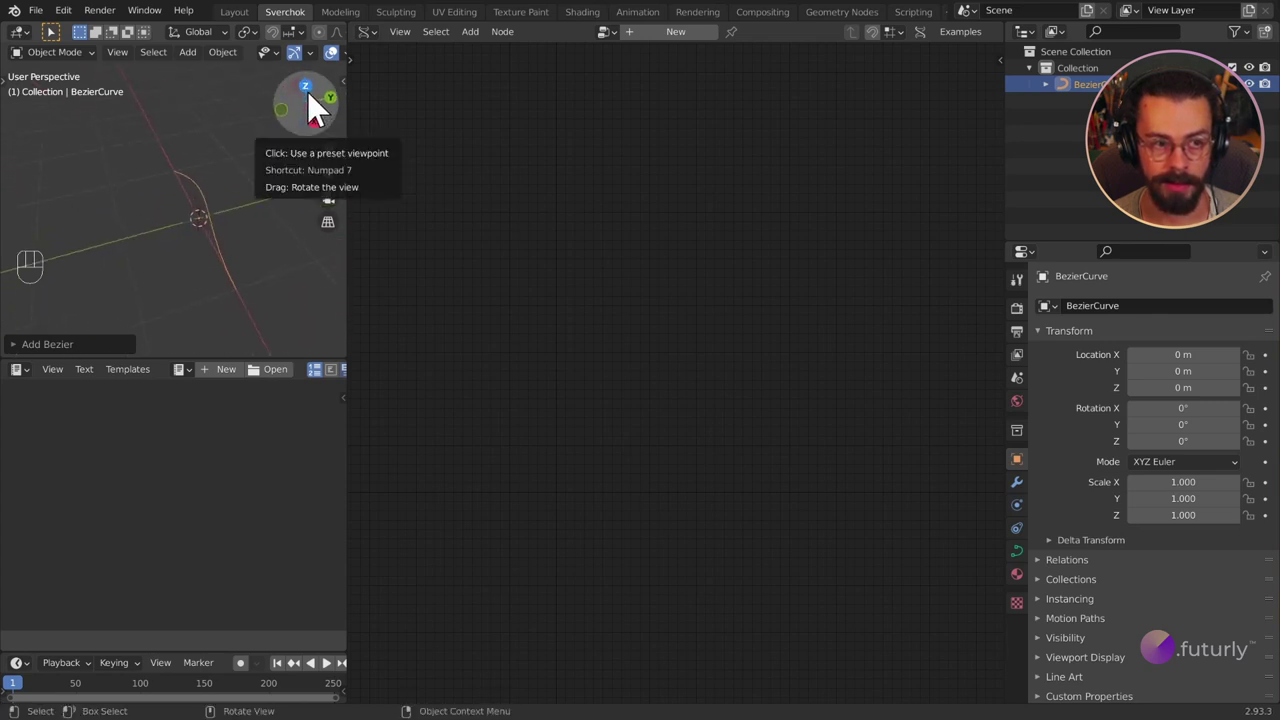
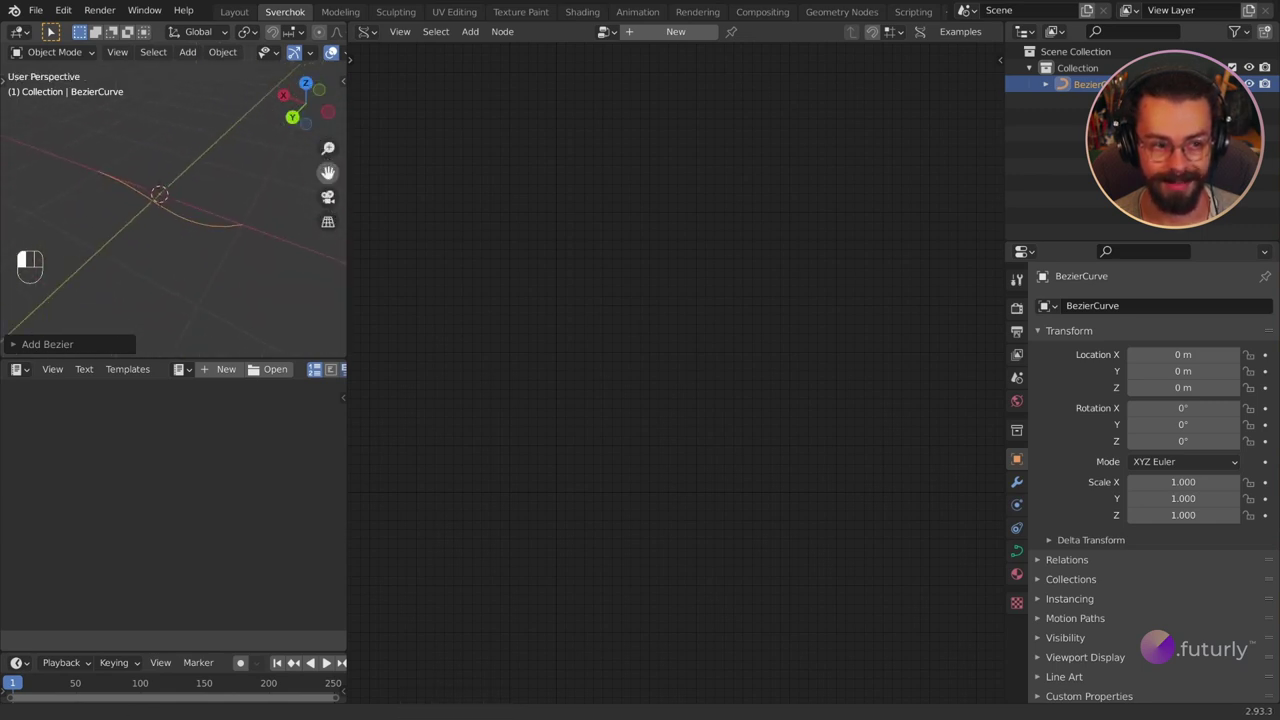
# Step: Pan and recentre the 3D view on the curve at the world origin
pyautogui.click(338, 220)
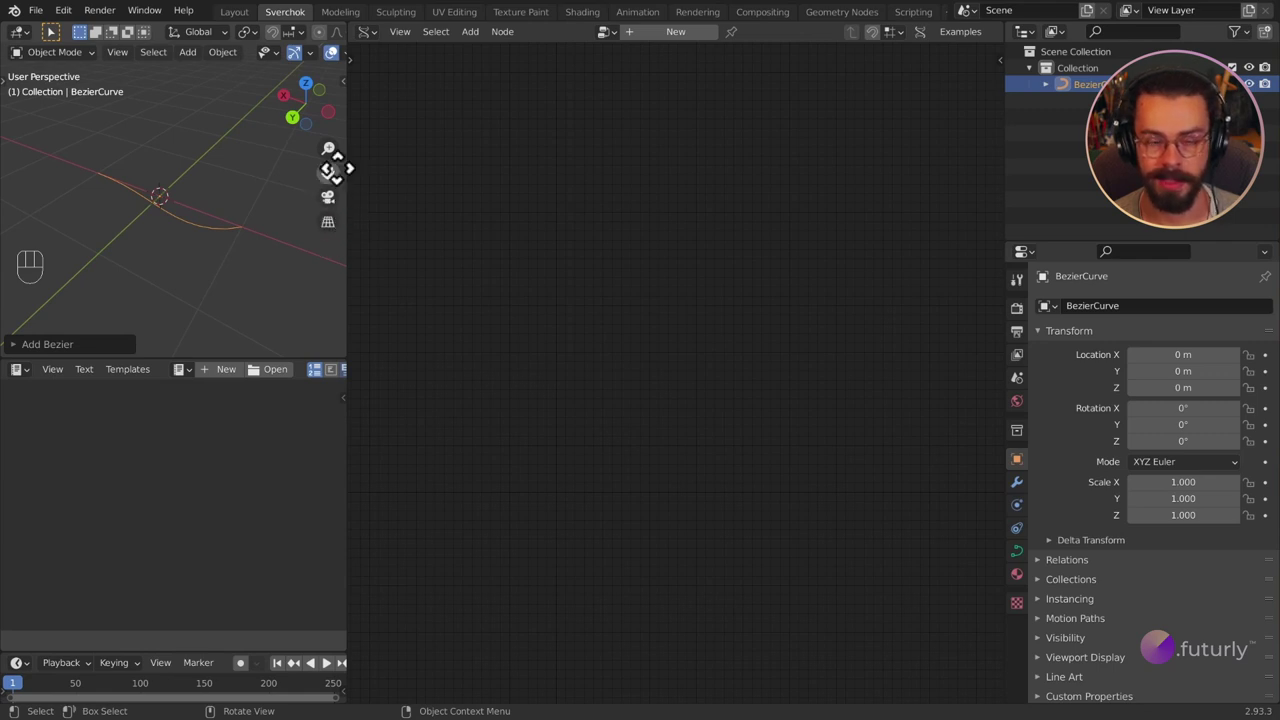
pyautogui.click(340, 240)
pyautogui.doubleClick(340, 240)
pyautogui.click(340, 240)
pyautogui.doubleClick(340, 240)
pyautogui.middleClick(139, 219)
pyautogui.moveTo(229, 257); pyautogui.dragTo(174, 204)
pyautogui.middleClick(204, 232)
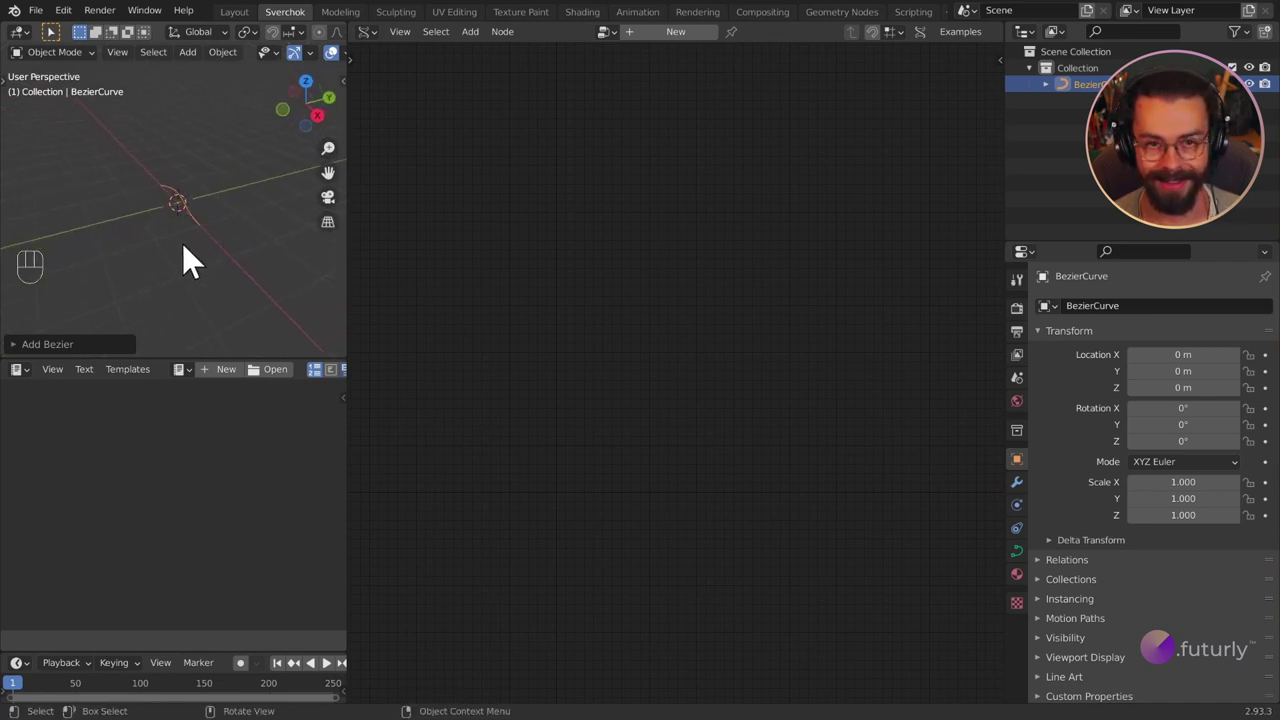
pyautogui.middleClick(223, 231)
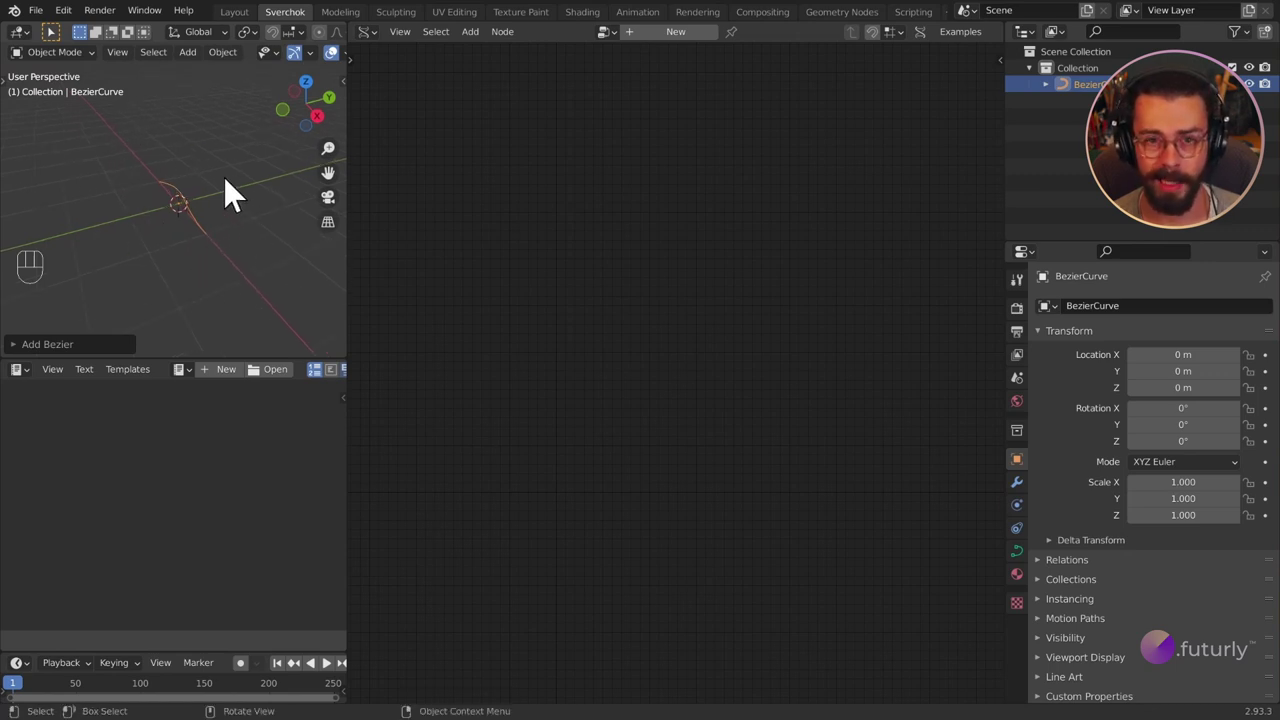
# Step: Enter Edit Mode on the BezierCurve to expose its control points
pyautogui.press('Tab')
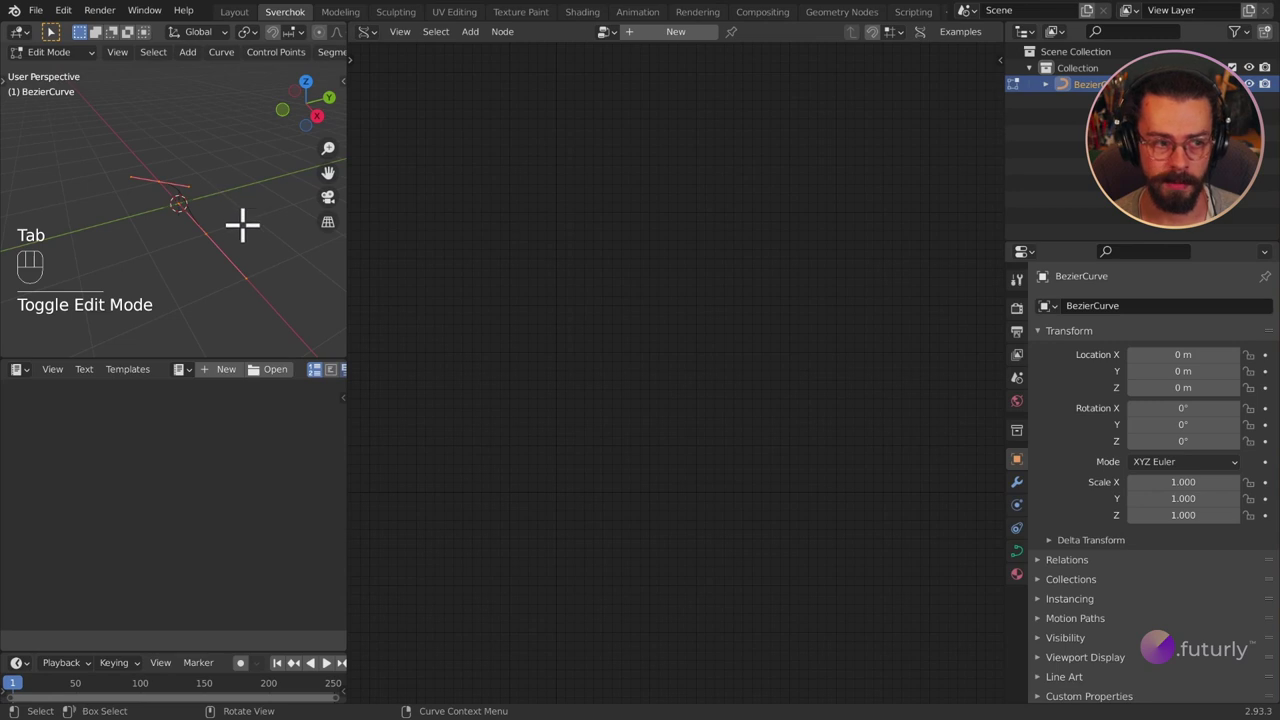
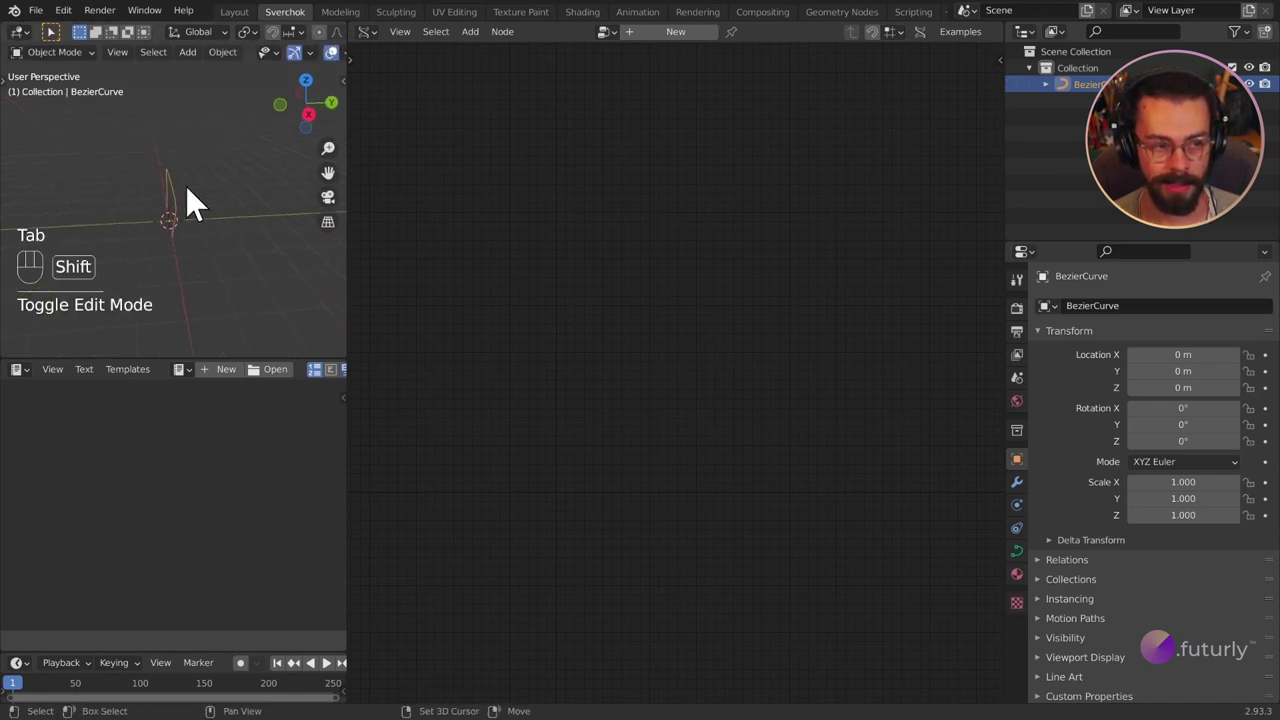
# Step: Duplicate the curve and slide the copy along the Y axis
pyautogui.press('shift+d')
pyautogui.press('y')
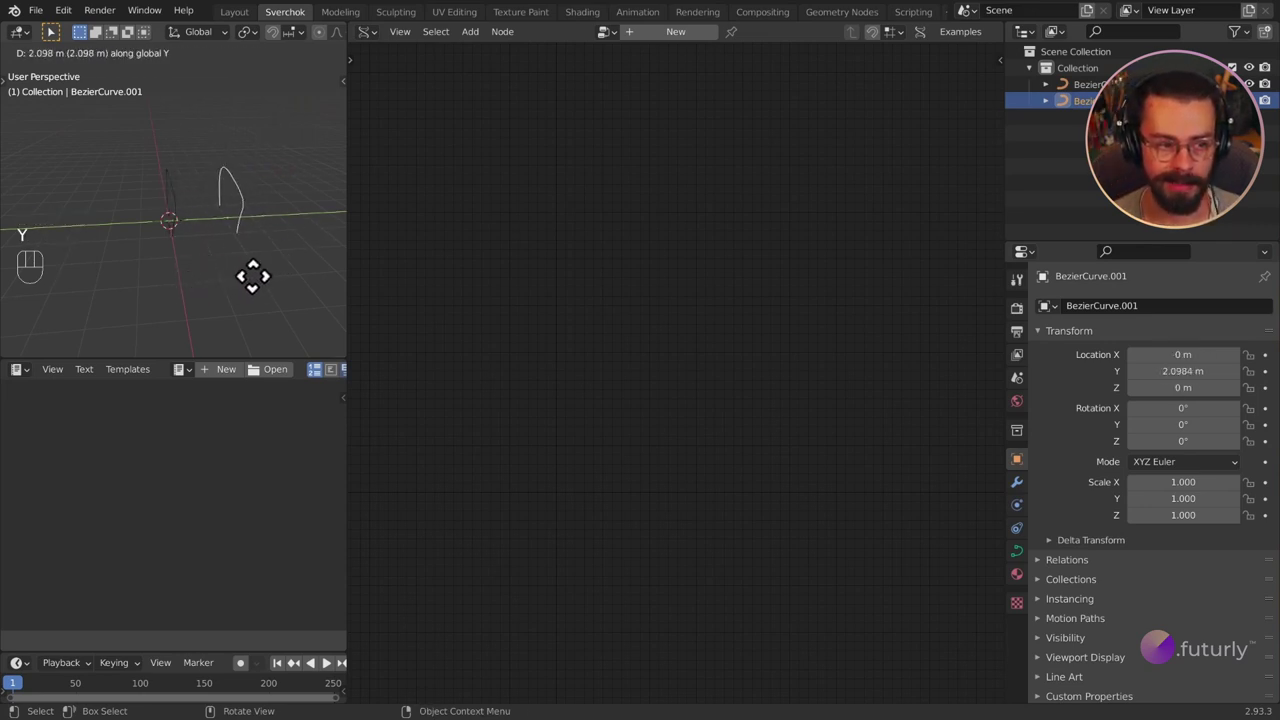
pyautogui.click(258, 293)
pyautogui.moveTo(239, 237); pyautogui.dragTo(154, 238)
pyautogui.moveTo(138, 243); pyautogui.dragTo(179, 162)
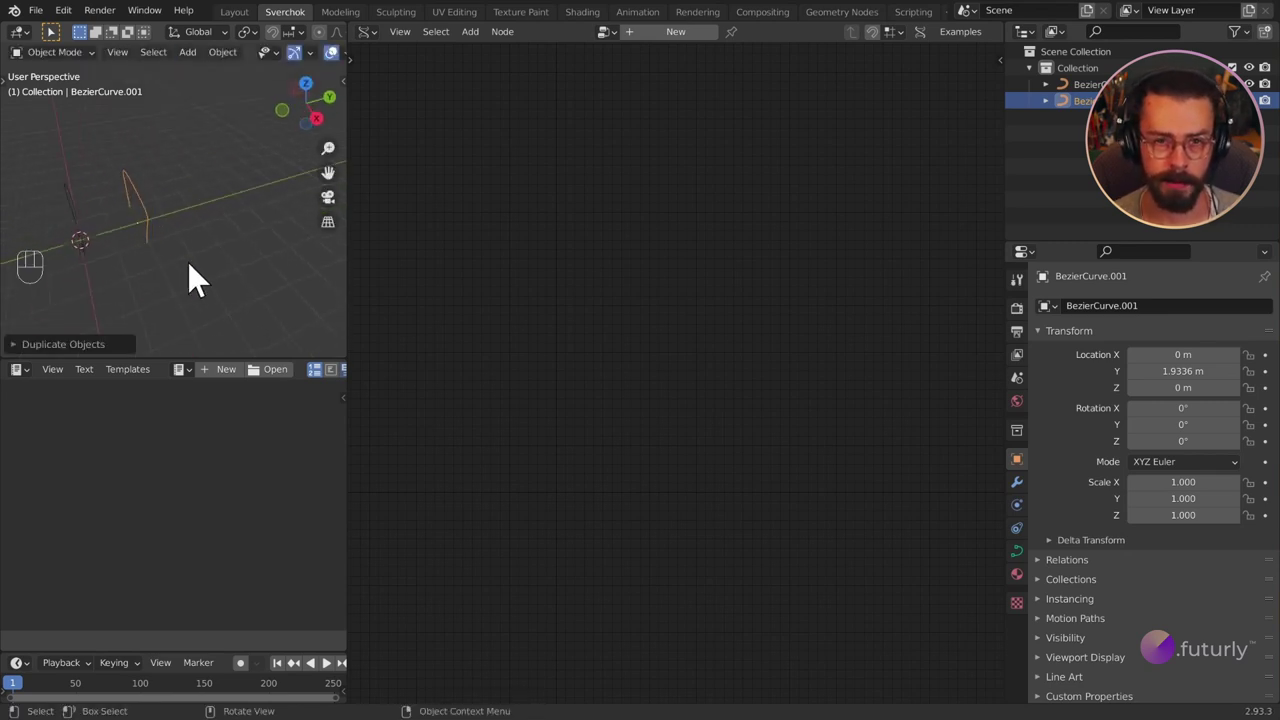
# Step: Repeat the duplication to get five curves in a row along Y, the last at Y 7.7342 m
pyautogui.press('shift+r')
pyautogui.press('shift+r')
pyautogui.moveTo(198, 279); pyautogui.dragTo(240, 267)
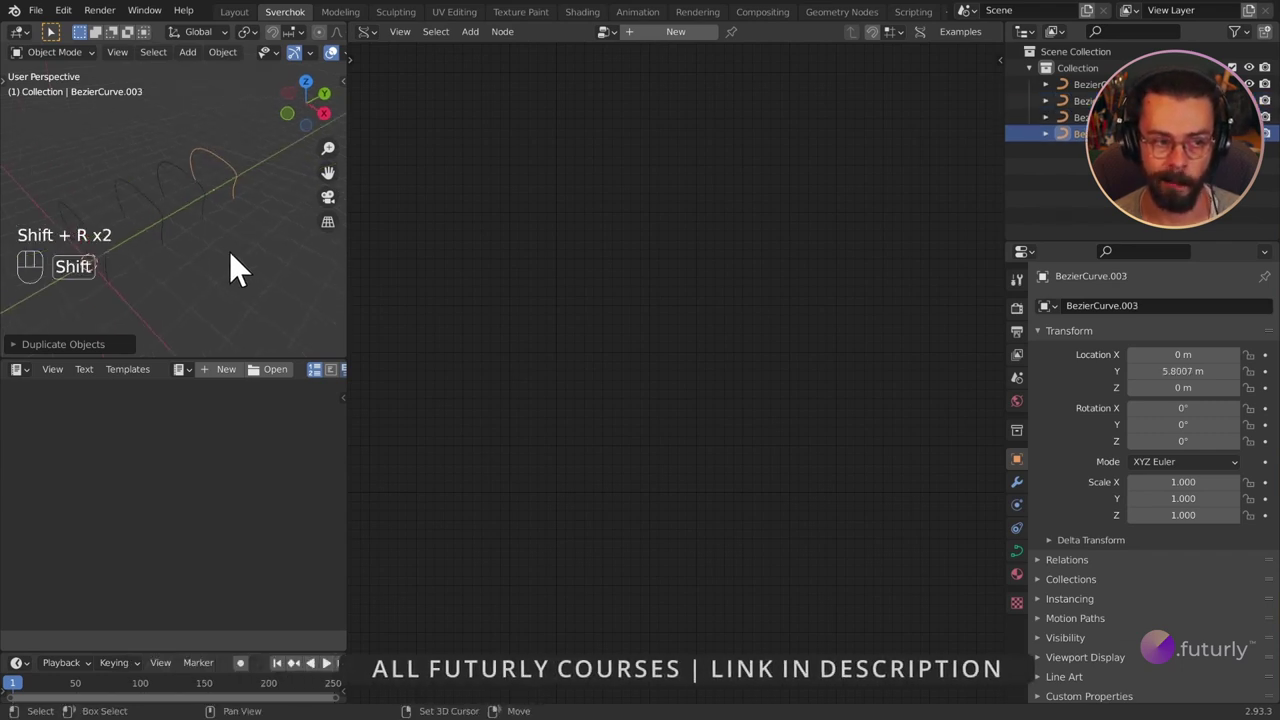
pyautogui.press('shift+r')
pyautogui.moveTo(260, 274); pyautogui.dragTo(185, 235)
pyautogui.moveTo(214, 245); pyautogui.dragTo(181, 256)
pyautogui.moveTo(182, 258); pyautogui.dragTo(213, 284)
pyautogui.moveTo(215, 277); pyautogui.dragTo(247, 277)
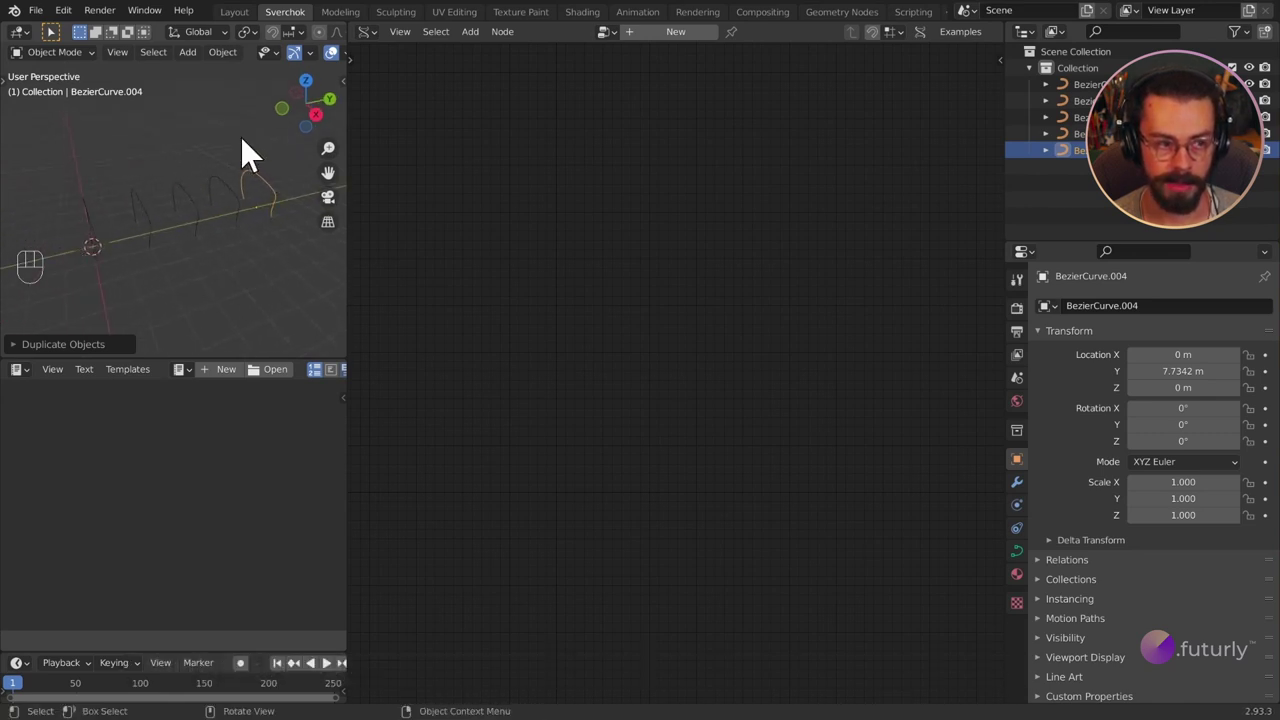
pyautogui.moveTo(217, 252); pyautogui.dragTo(175, 253)
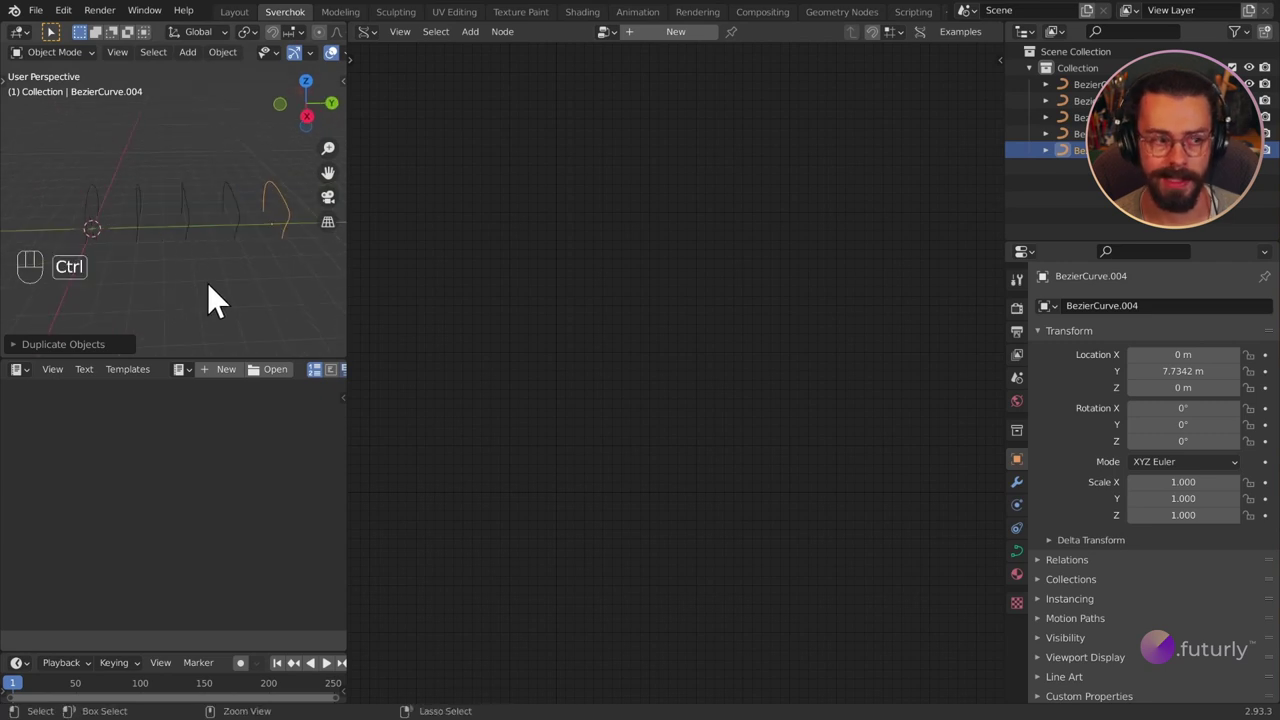
pyautogui.press('ctrl+space')
pyautogui.moveTo(382, 401); pyautogui.dragTo(483, 374)
pyautogui.press('ctrl+space')
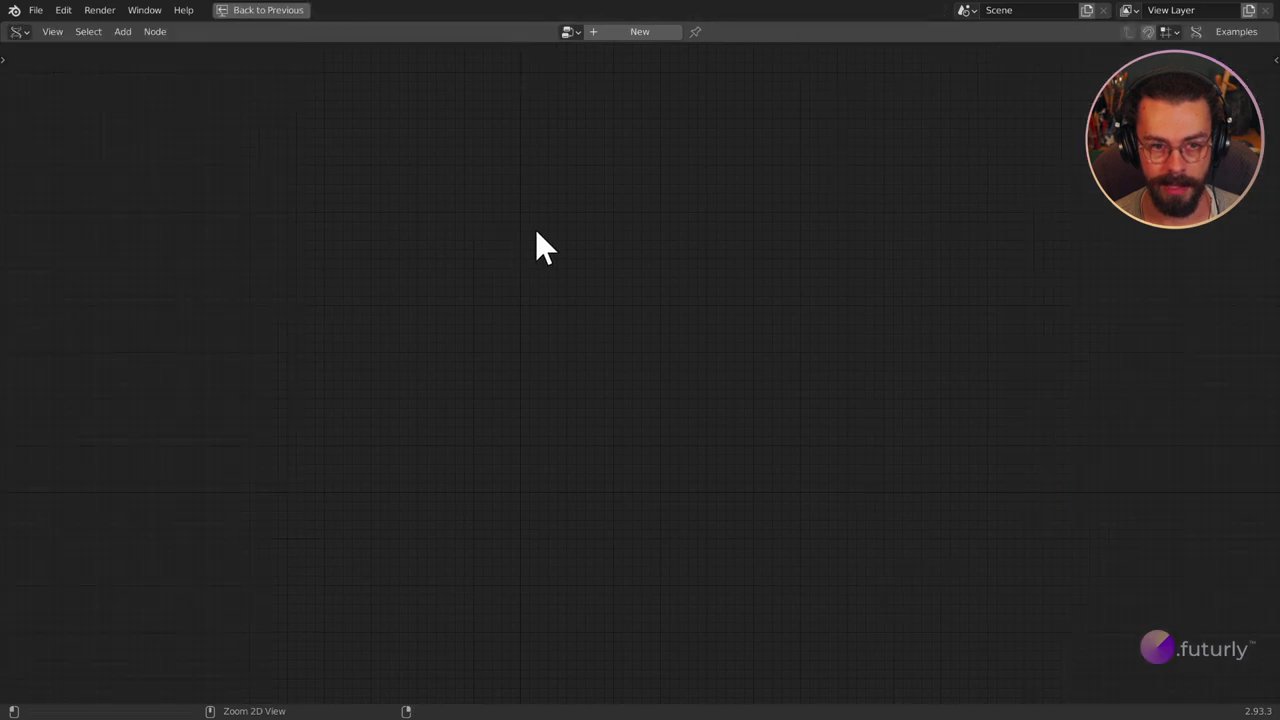
pyautogui.press('ctrl+space')
pyautogui.press('ctrl+space')
pyautogui.press('ctrl+space')
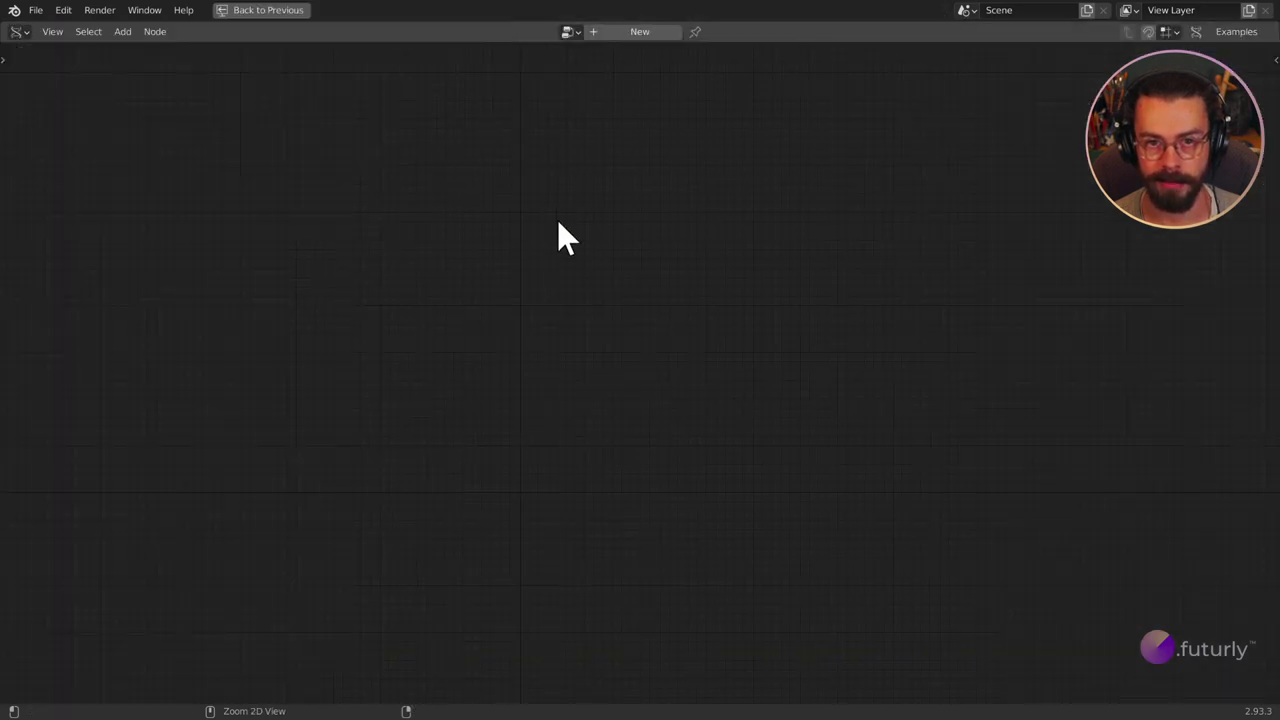
pyautogui.press('ctrl+space')
pyautogui.press('ctrl+space')
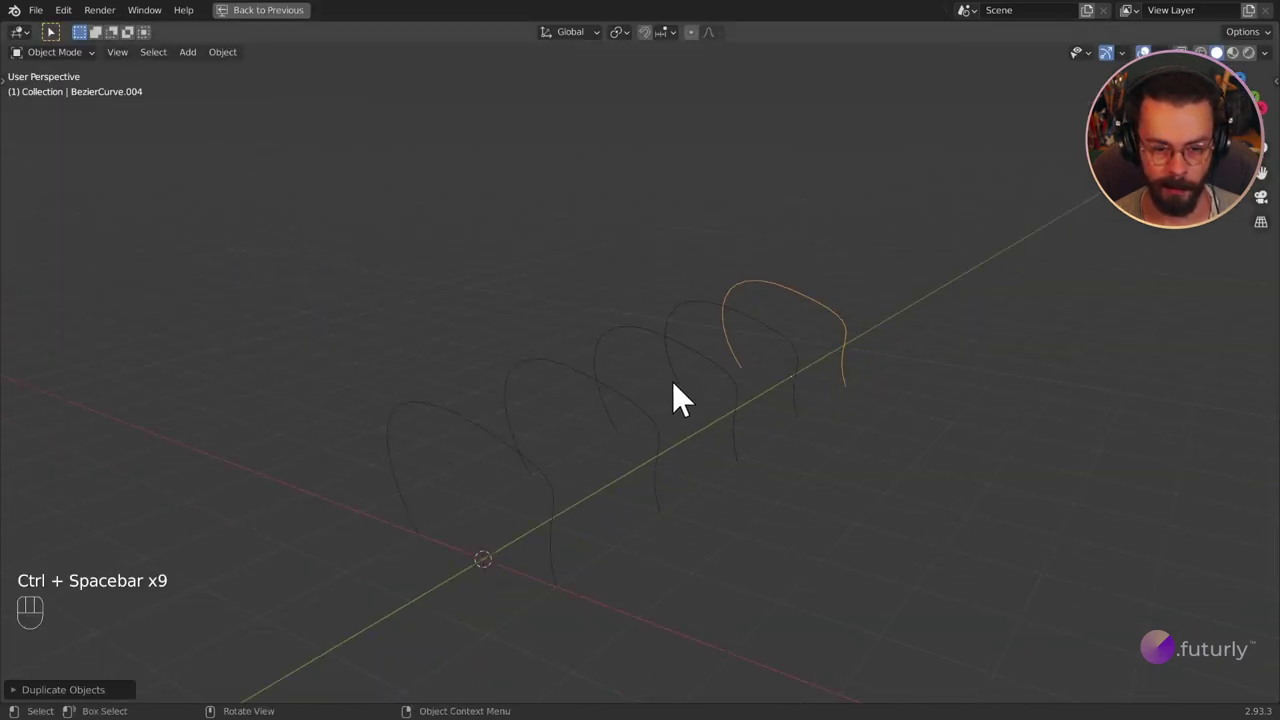
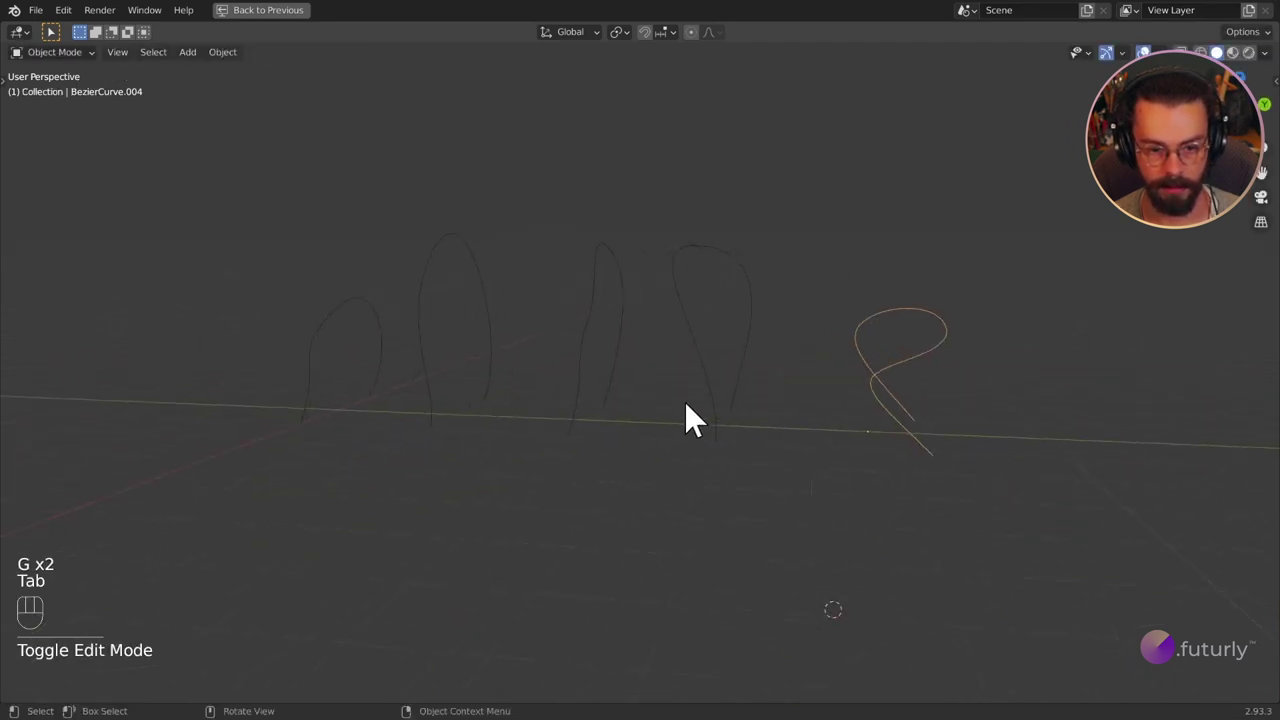
pyautogui.moveTo(635, 376); pyautogui.dragTo(661, 369)
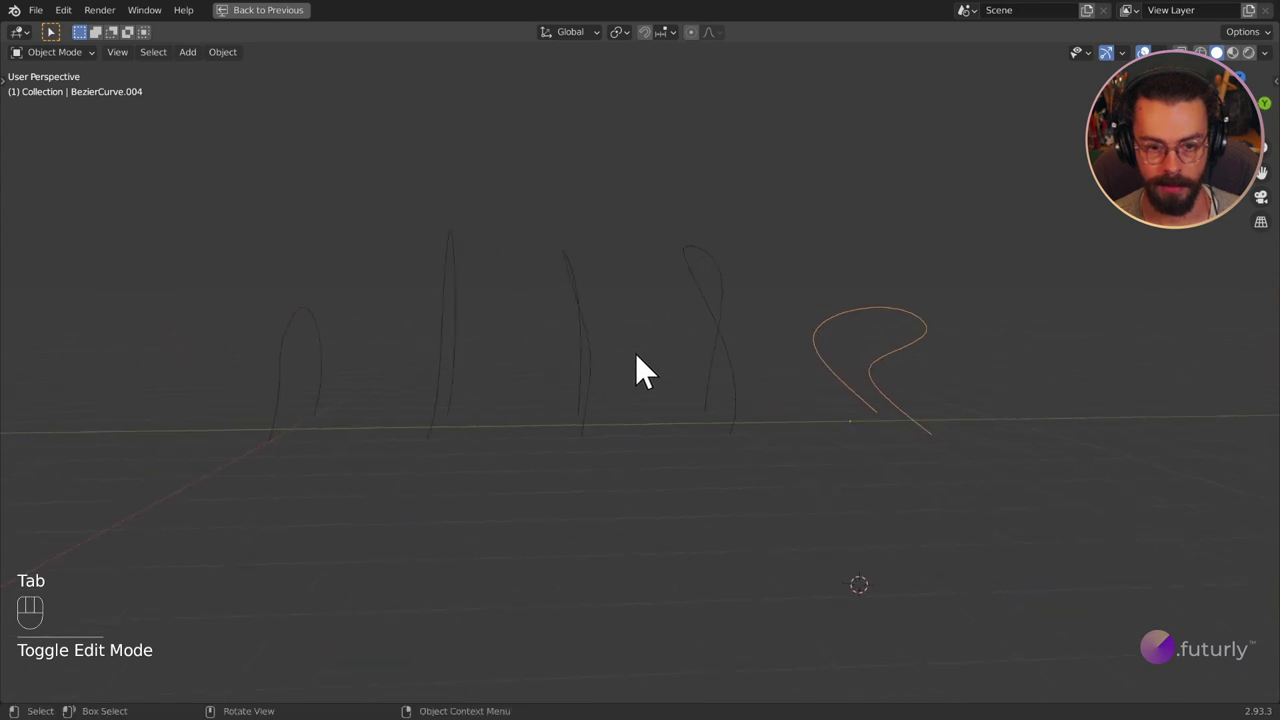
pyautogui.press('ctrl+space')
pyautogui.moveTo(145, 209); pyautogui.dragTo(173, 213)
pyautogui.moveTo(181, 203); pyautogui.dragTo(232, 249)
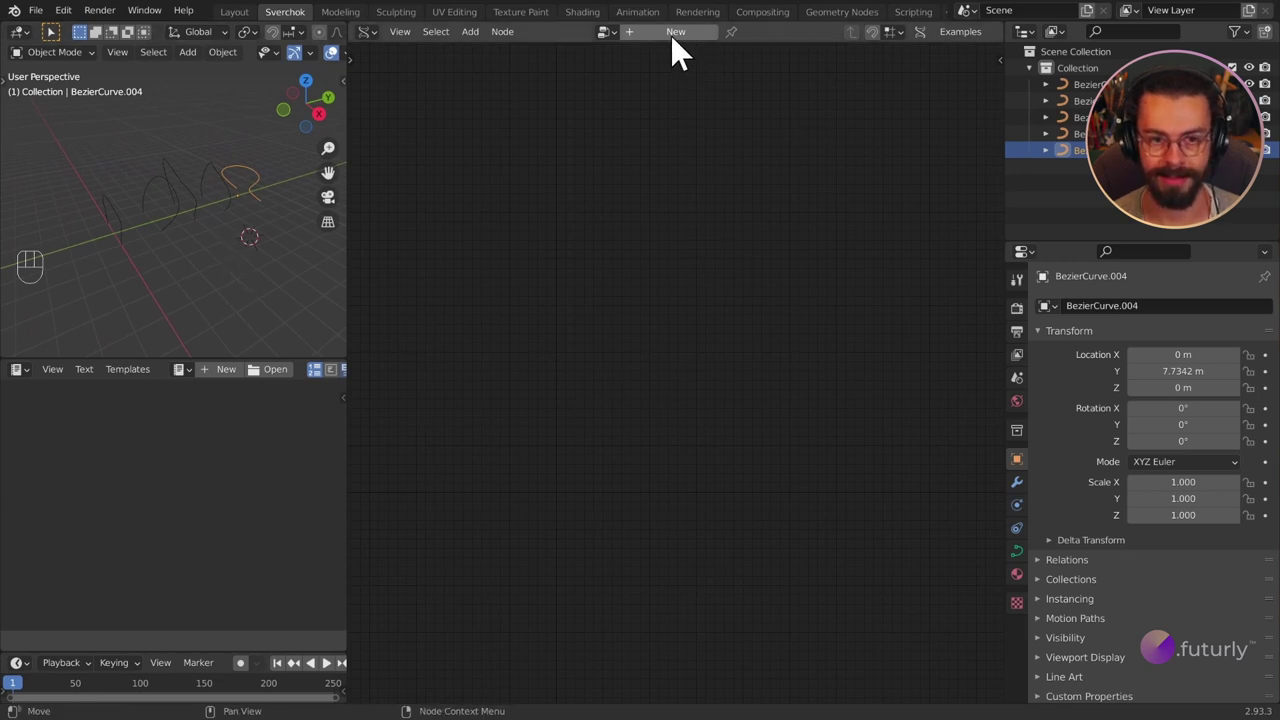
# Step: Create a new Sverchok node tree, select the five curves and add a Bezier In node
pyautogui.click(682, 46)
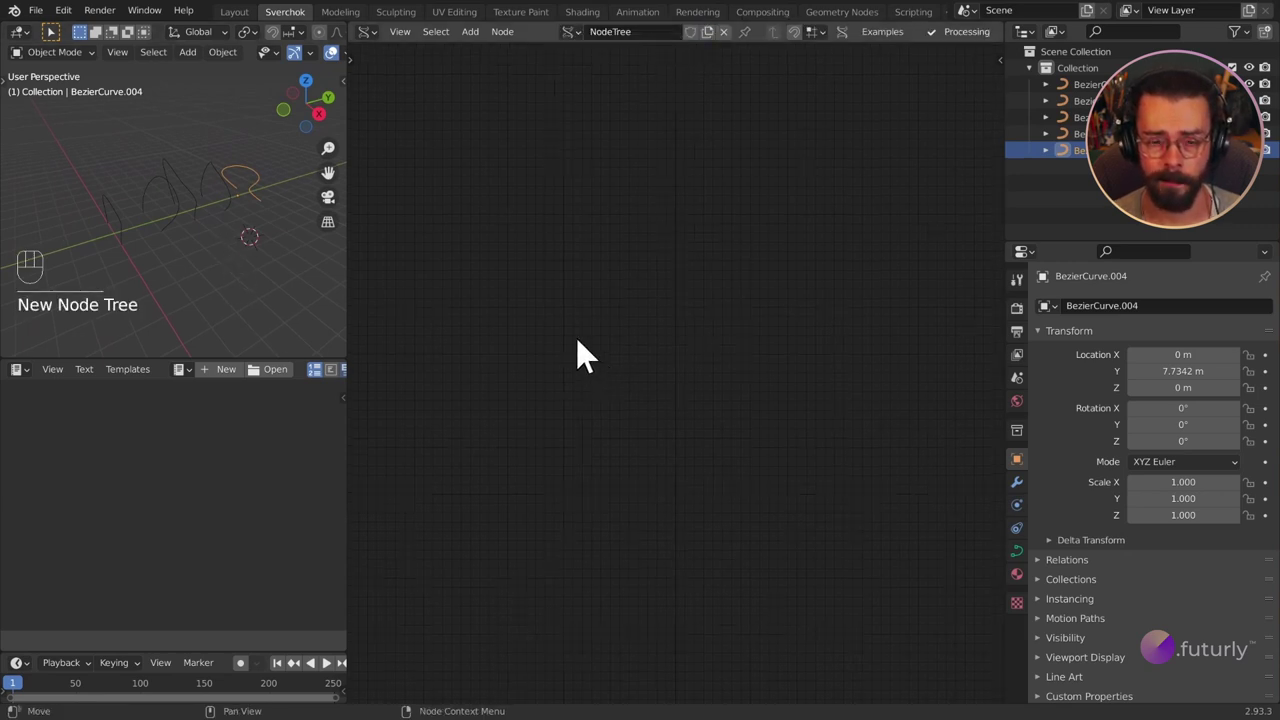
pyautogui.middleClick(580, 340)
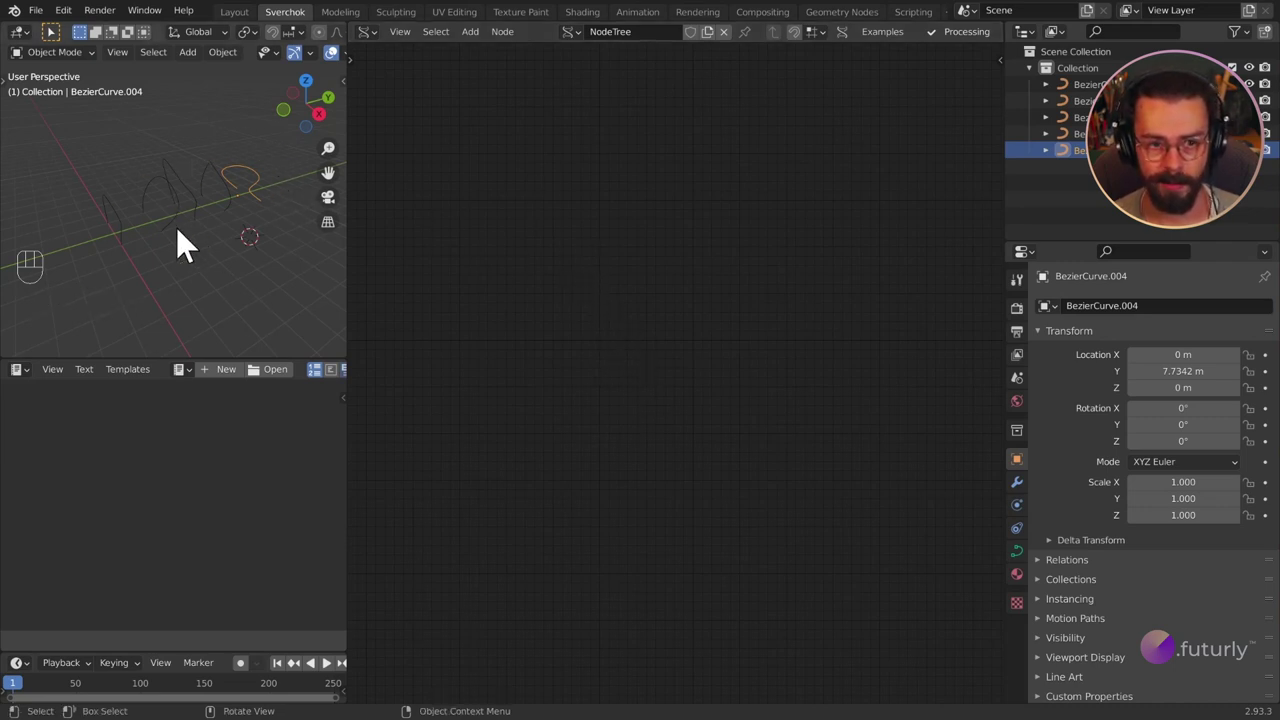
pyautogui.moveTo(273, 304); pyautogui.dragTo(331, 329)
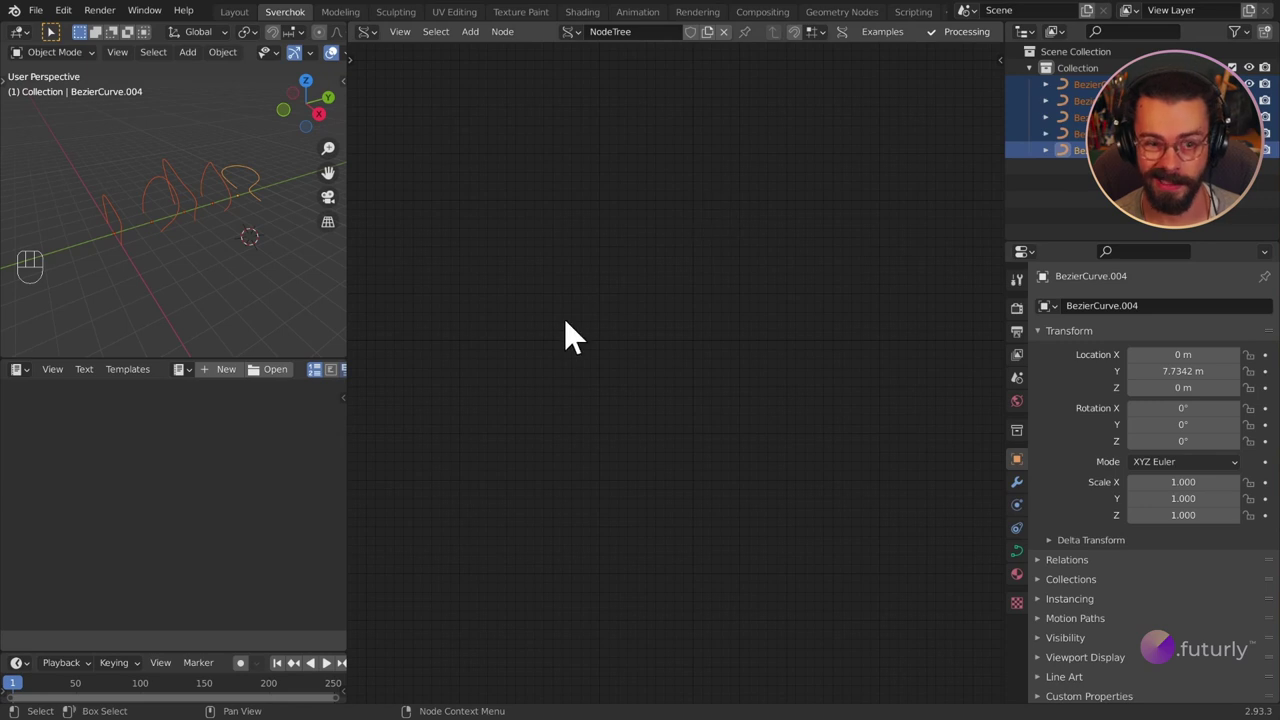
pyautogui.press('shift+a')
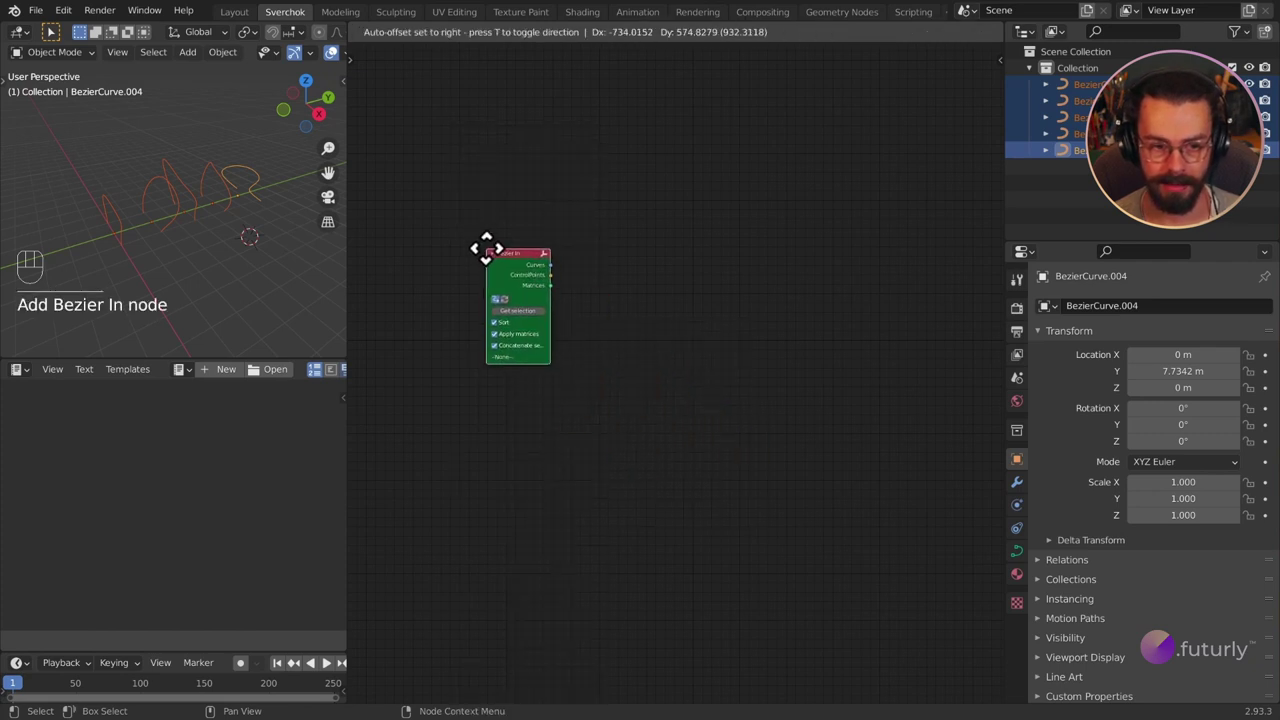
pyautogui.click(646, 381)
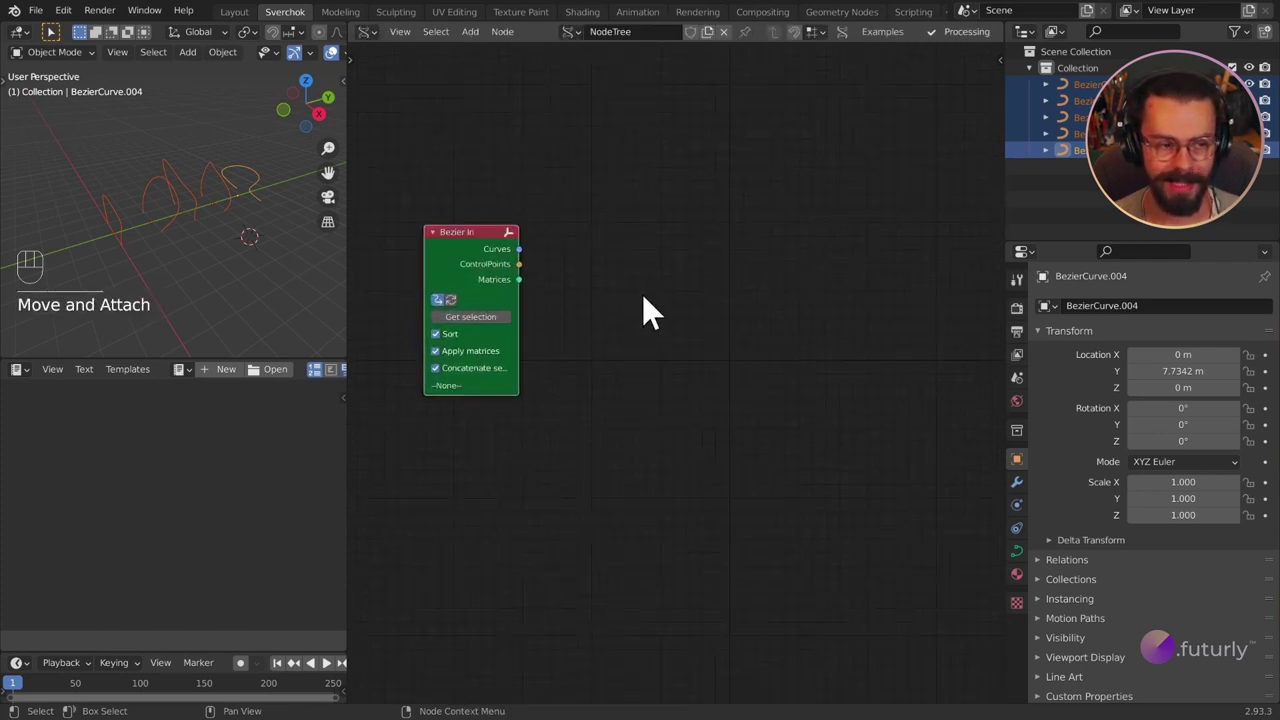
# Step: Enable Sort, Apply matrices and Concatenate segments on Bezier In and load the five curves
pyautogui.press('shift+a')
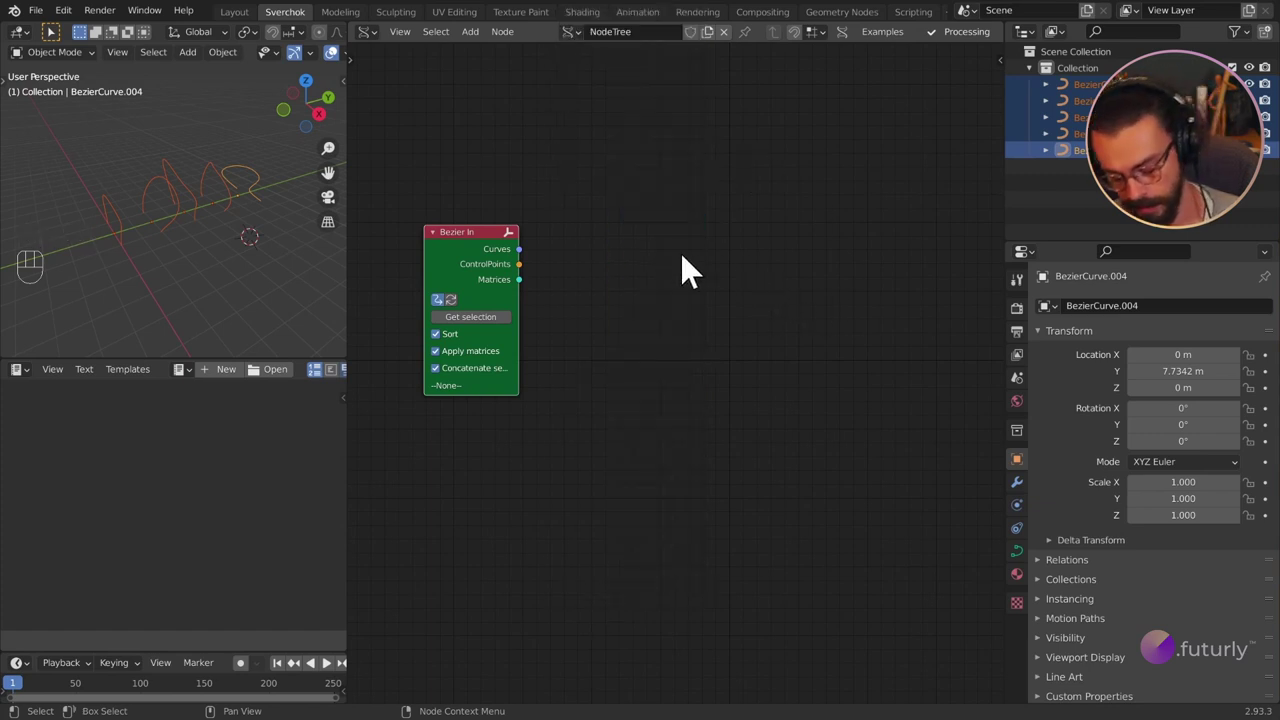
pyautogui.press('n')
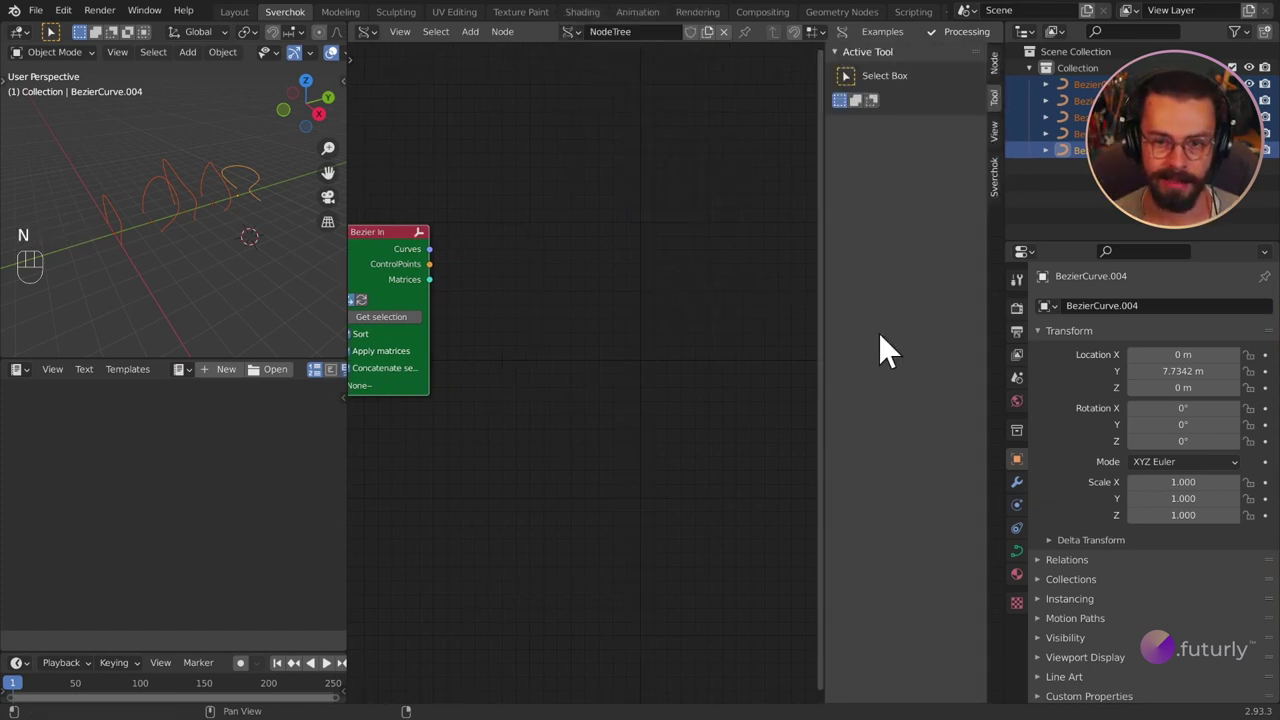
pyautogui.click(1002, 195)
pyautogui.click(869, 245)
pyautogui.click(913, 305)
pyautogui.press('n')
pyautogui.press('shift+a')
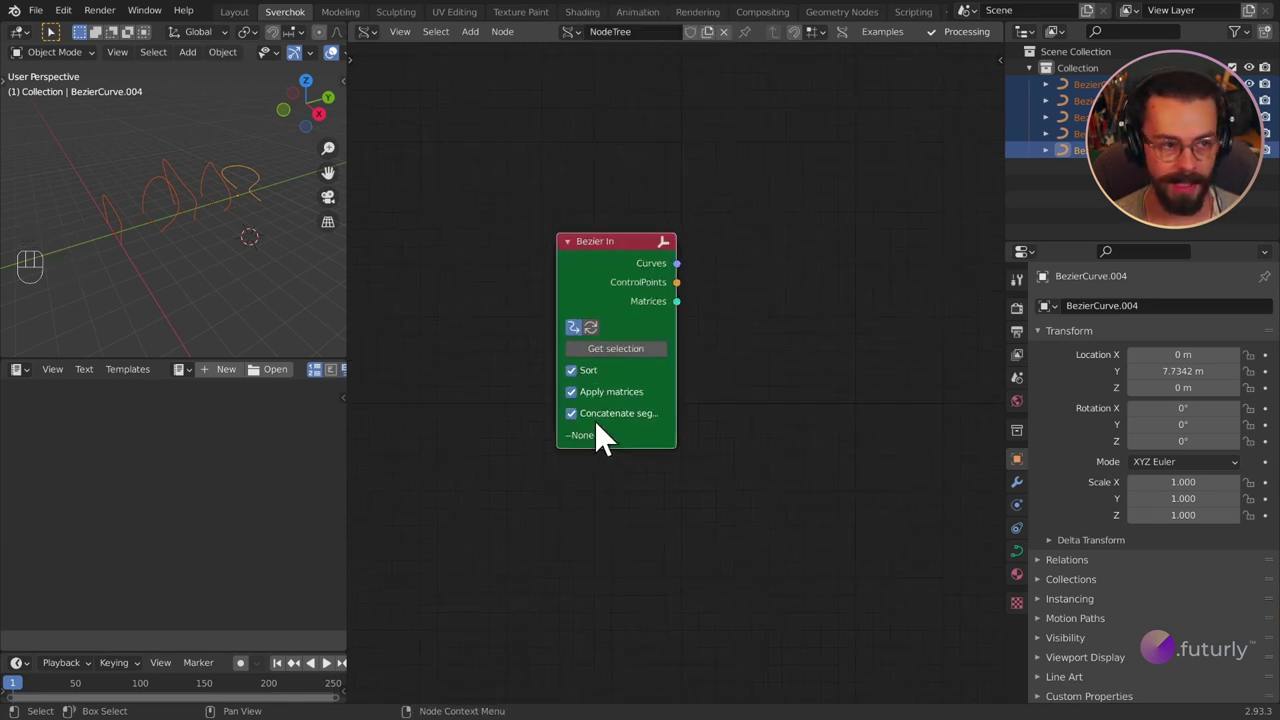
pyautogui.click(636, 267)
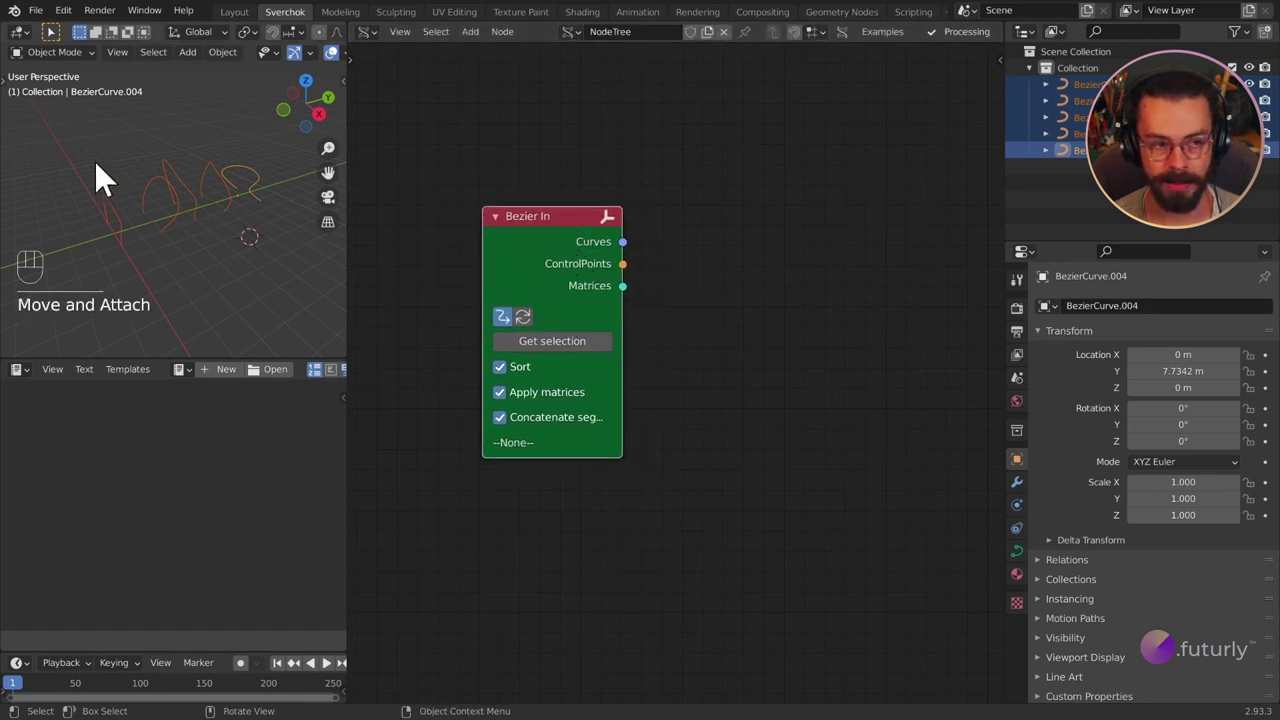
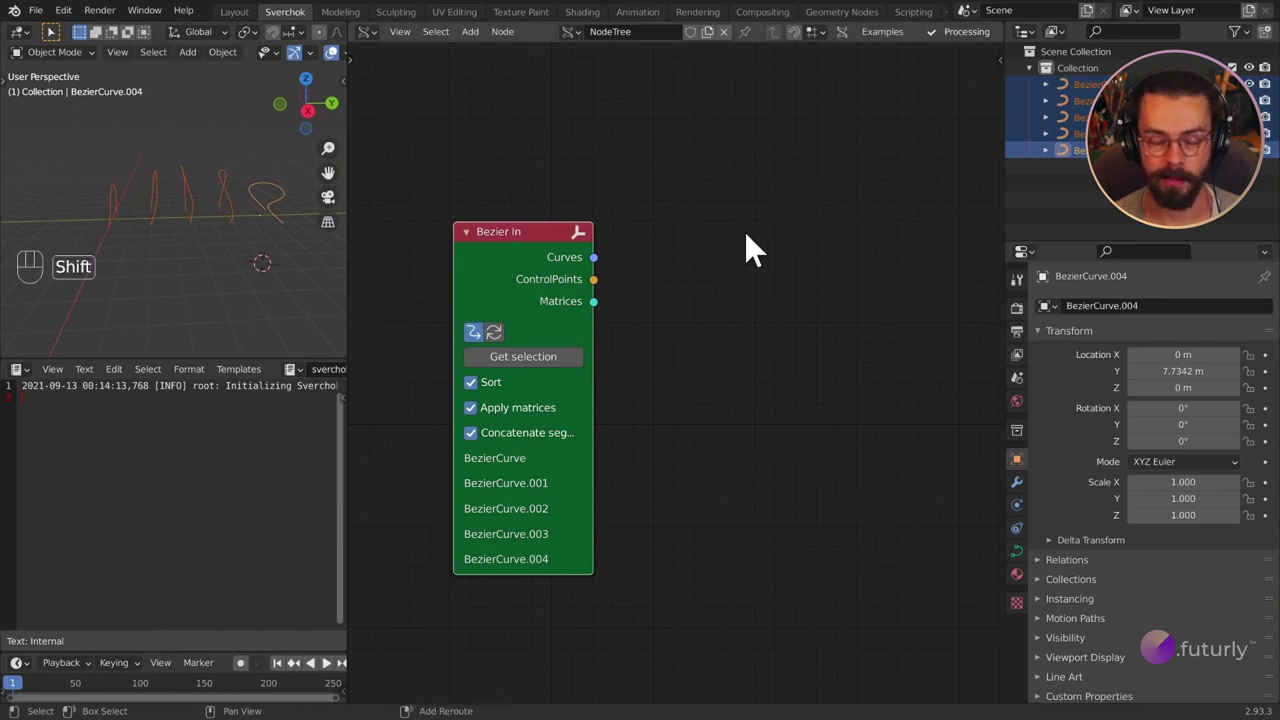
# Step: Add a Surface from Curves node and feed the Bezier In curves into it
pyautogui.press('shift+a')
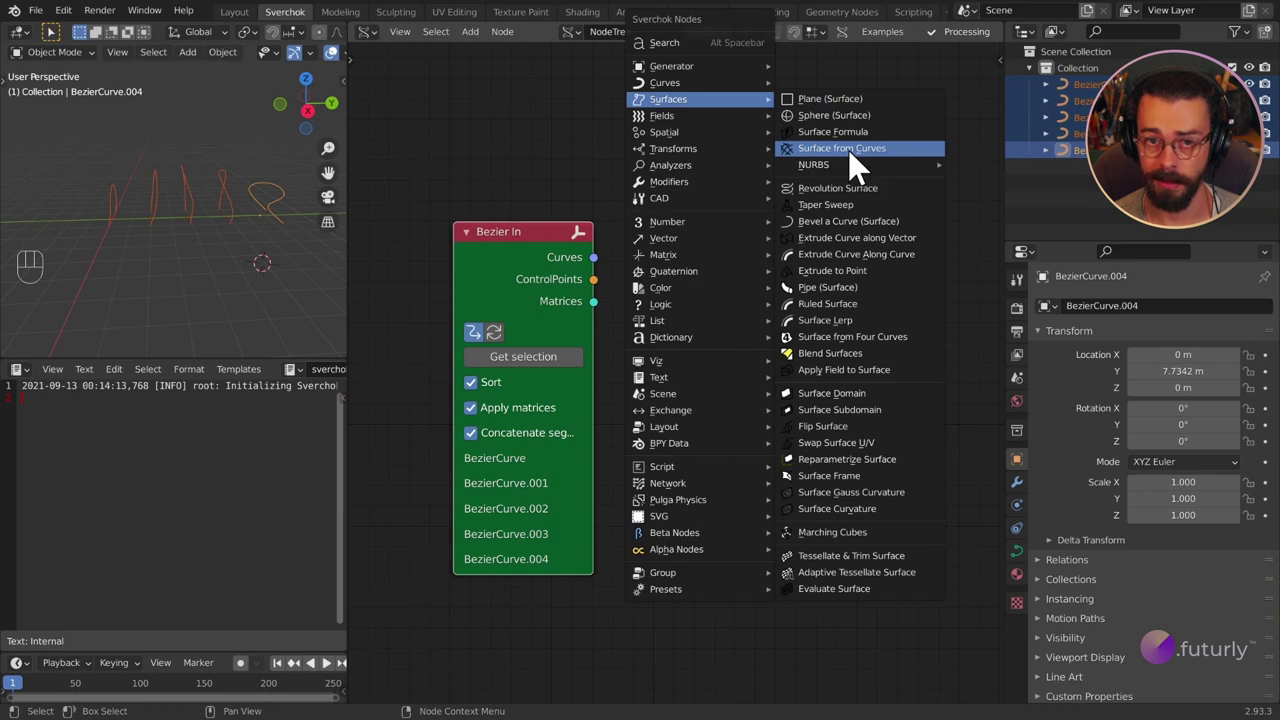
pyautogui.moveTo(616, 278); pyautogui.dragTo(701, 318)
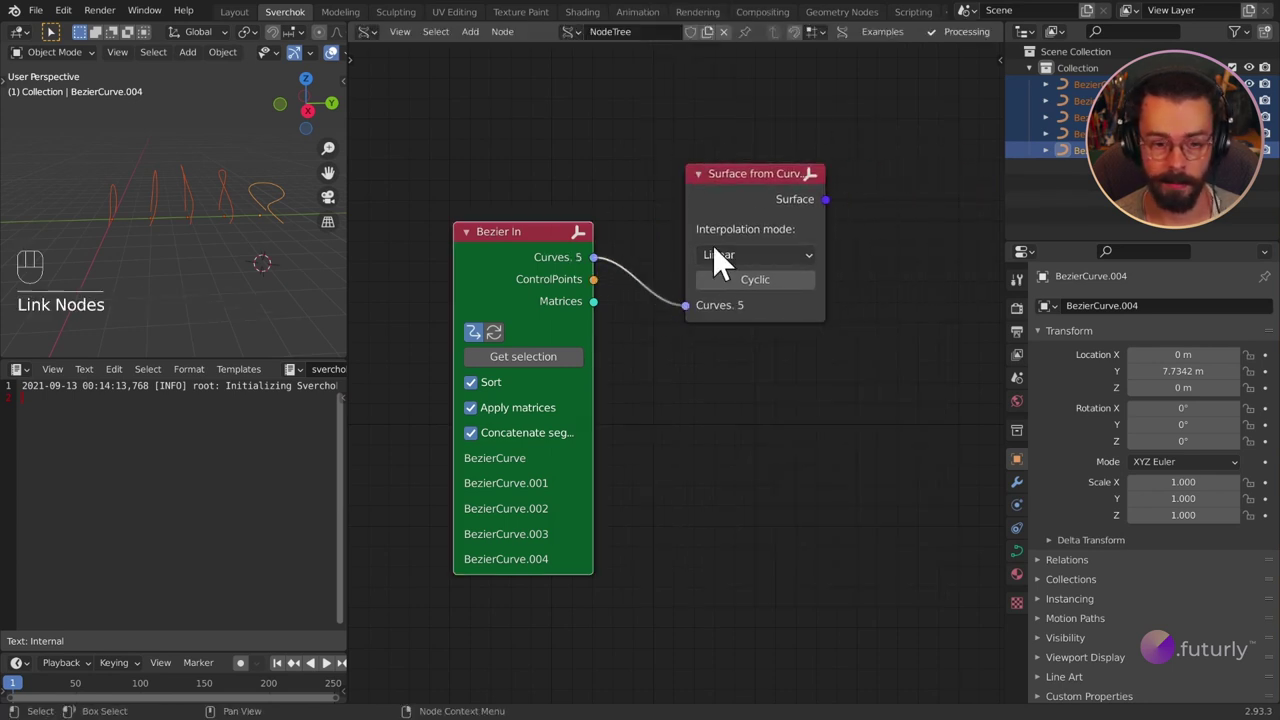
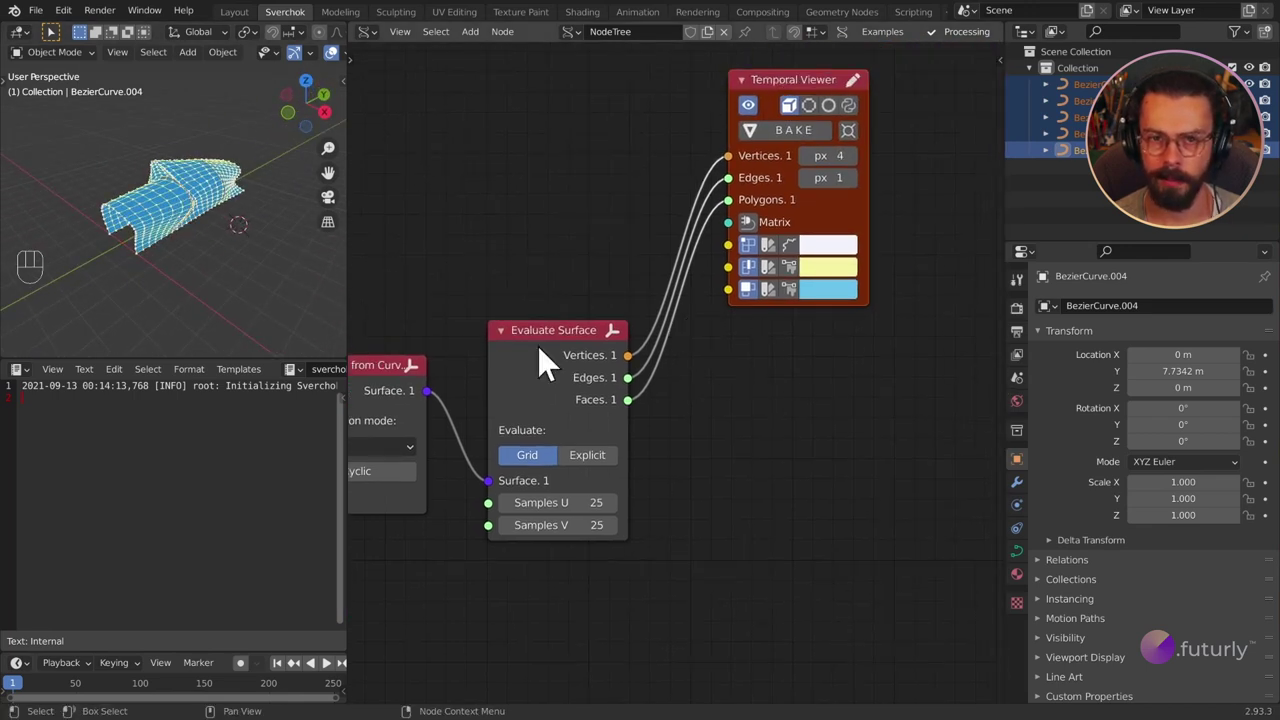
# Step: Wire Evaluate Surface into a Temporal Viewer and delete the default Cube
pyautogui.middleClick(211, 246)
pyautogui.press('shift+a')
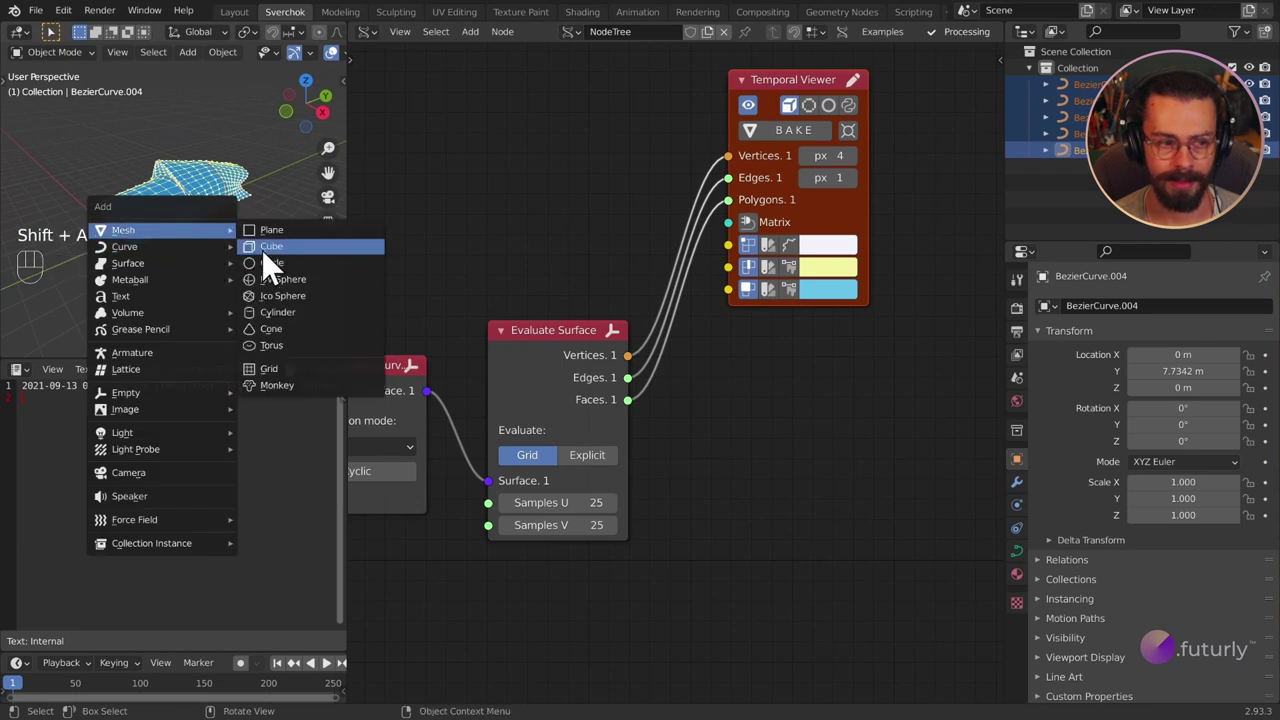
pyautogui.press('g')
pyautogui.click(157, 332)
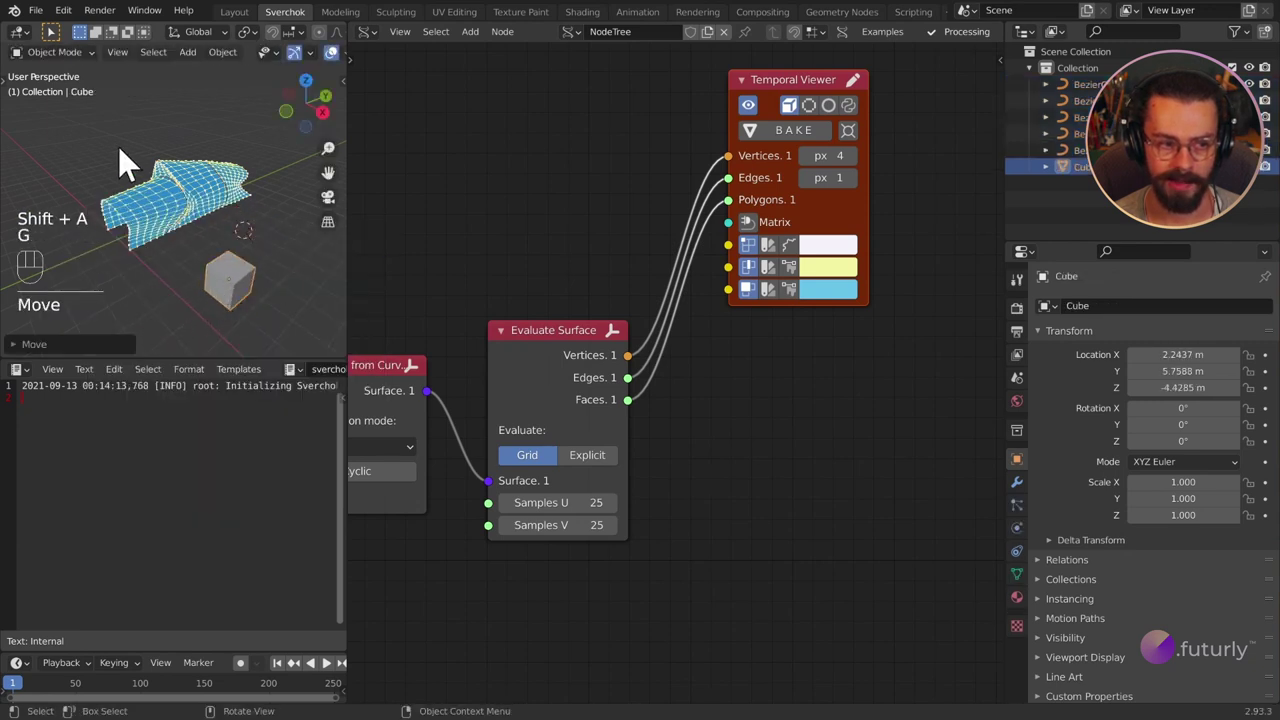
pyautogui.click(250, 312)
pyautogui.press('x')
pyautogui.press('Delete')
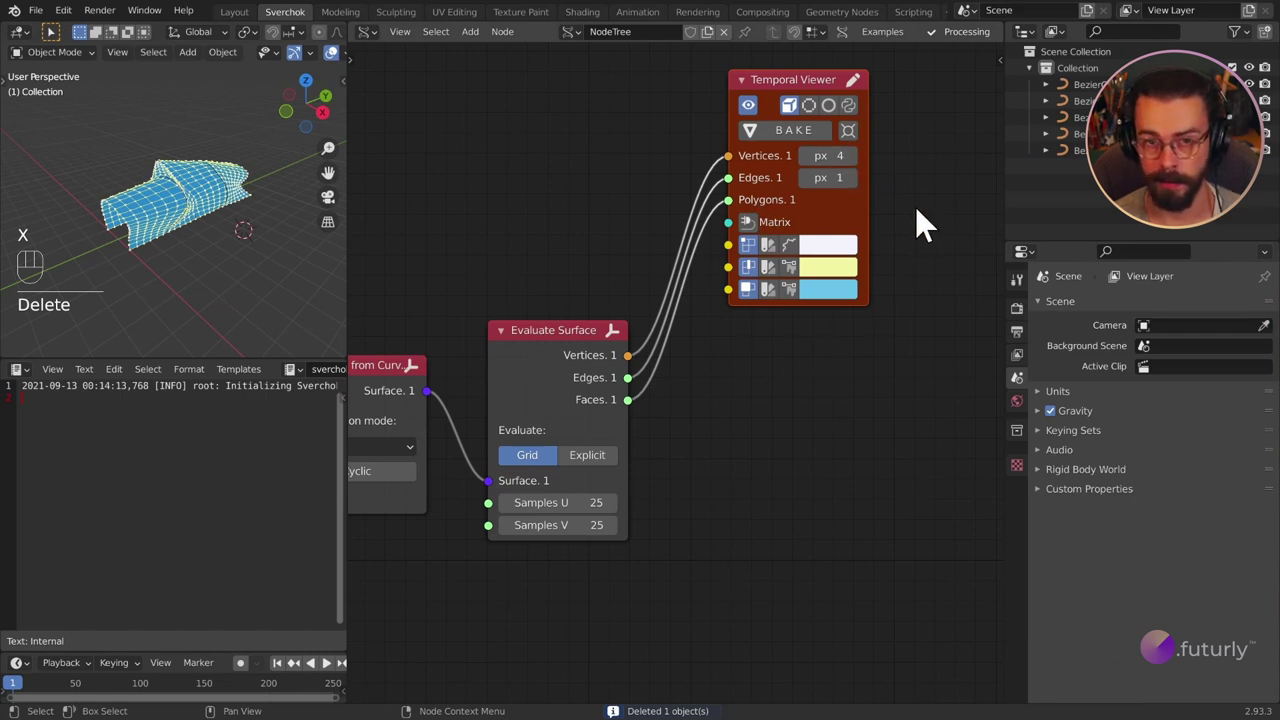
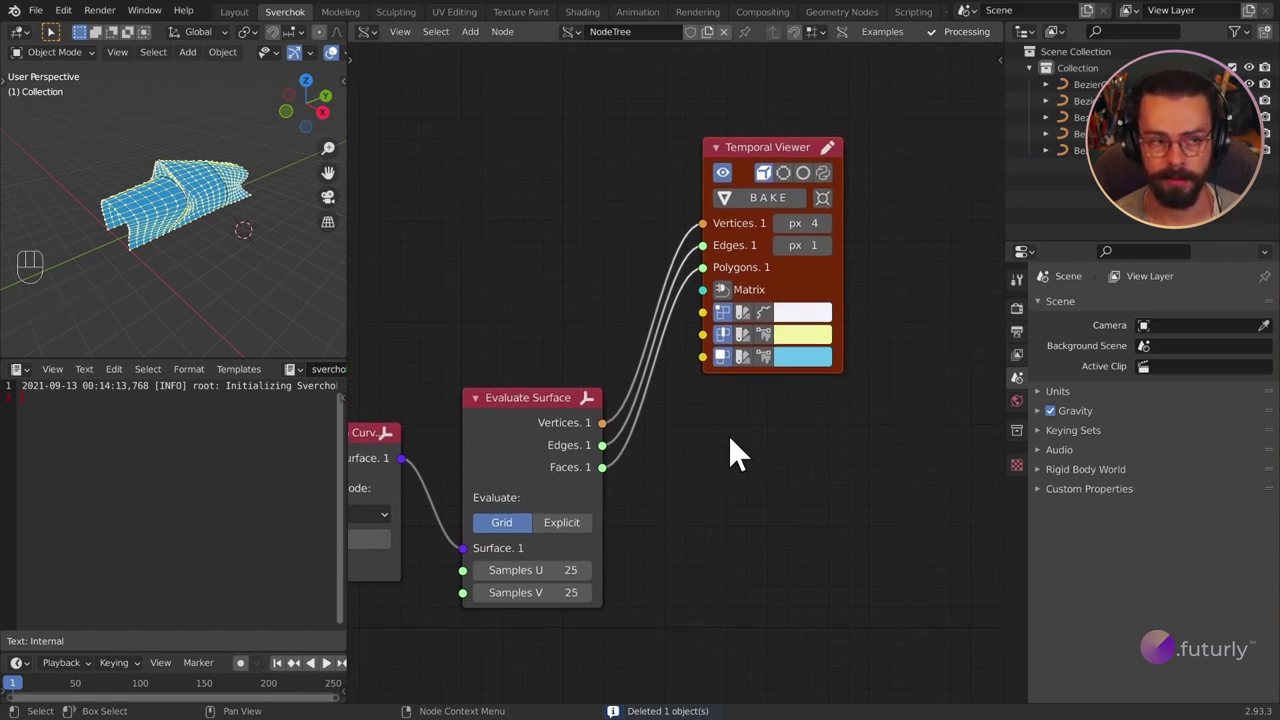
# Step: Hide the Temporal Viewer's vertex and edge display and switch it to smooth-shaded faces
pyautogui.moveTo(208, 302); pyautogui.dragTo(103, 274)
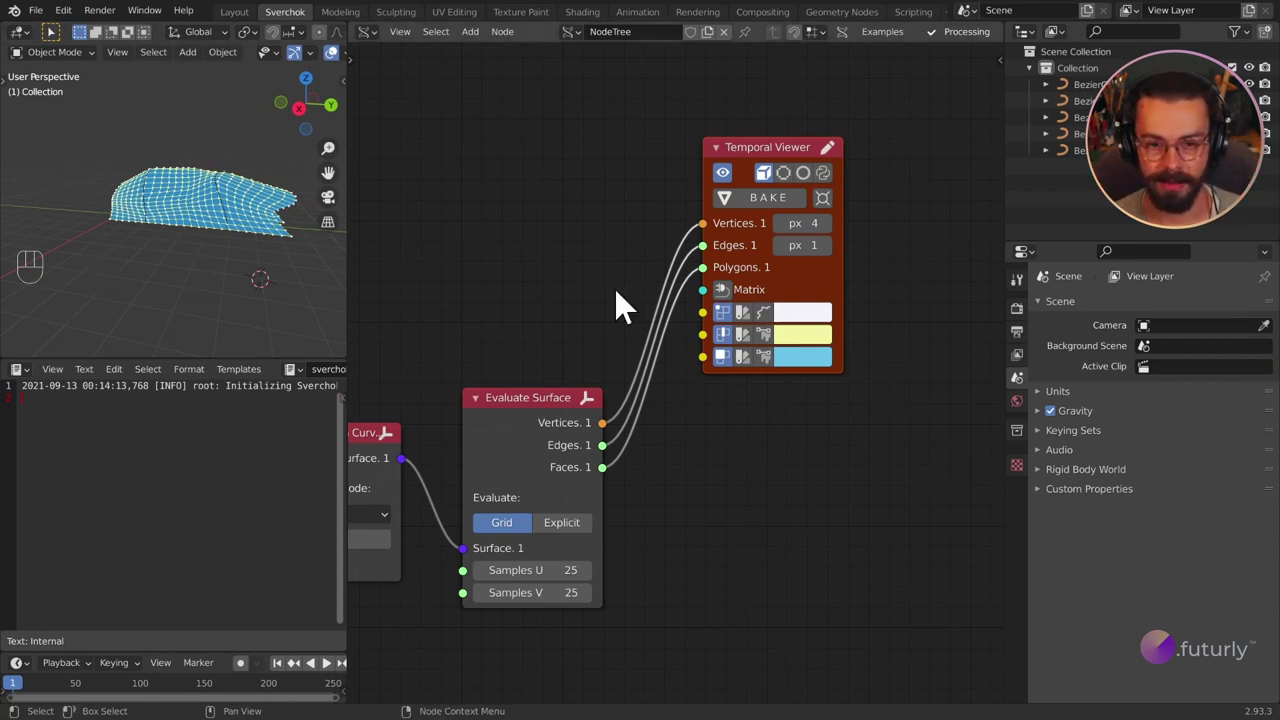
pyautogui.middleClick(683, 383)
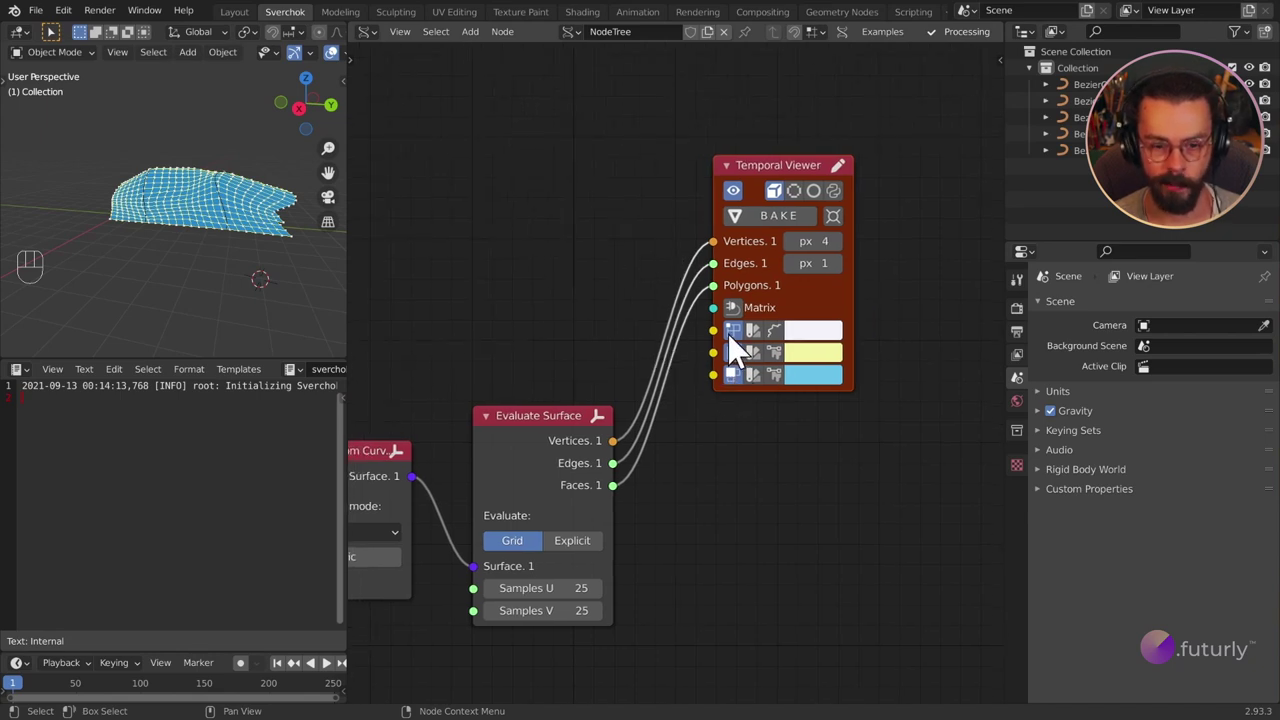
pyautogui.doubleClick(740, 351)
pyautogui.doubleClick(745, 365)
pyautogui.click(745, 389)
pyautogui.click(745, 389)
pyautogui.moveTo(179, 249); pyautogui.dragTo(257, 246)
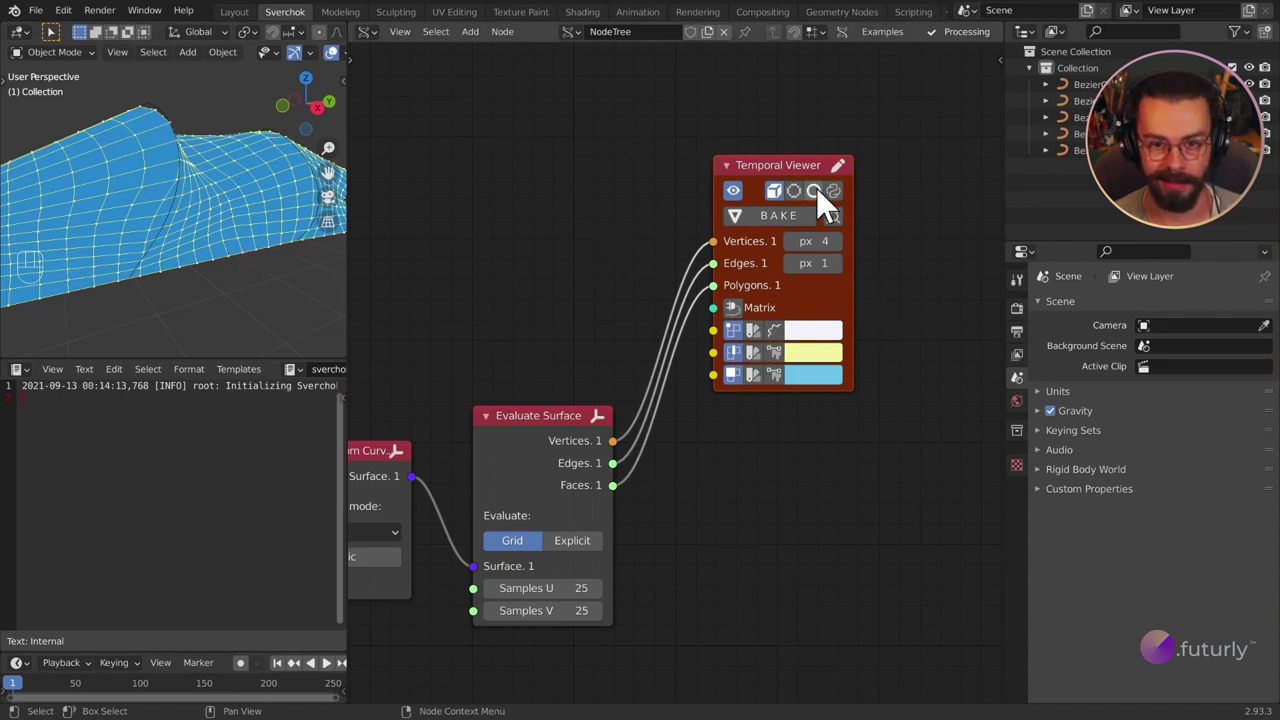
pyautogui.click(826, 206)
# Step: Adjust the viewer's display toggles and inspect the solid blue surface from several angles
pyautogui.moveTo(200, 207); pyautogui.dragTo(251, 221)
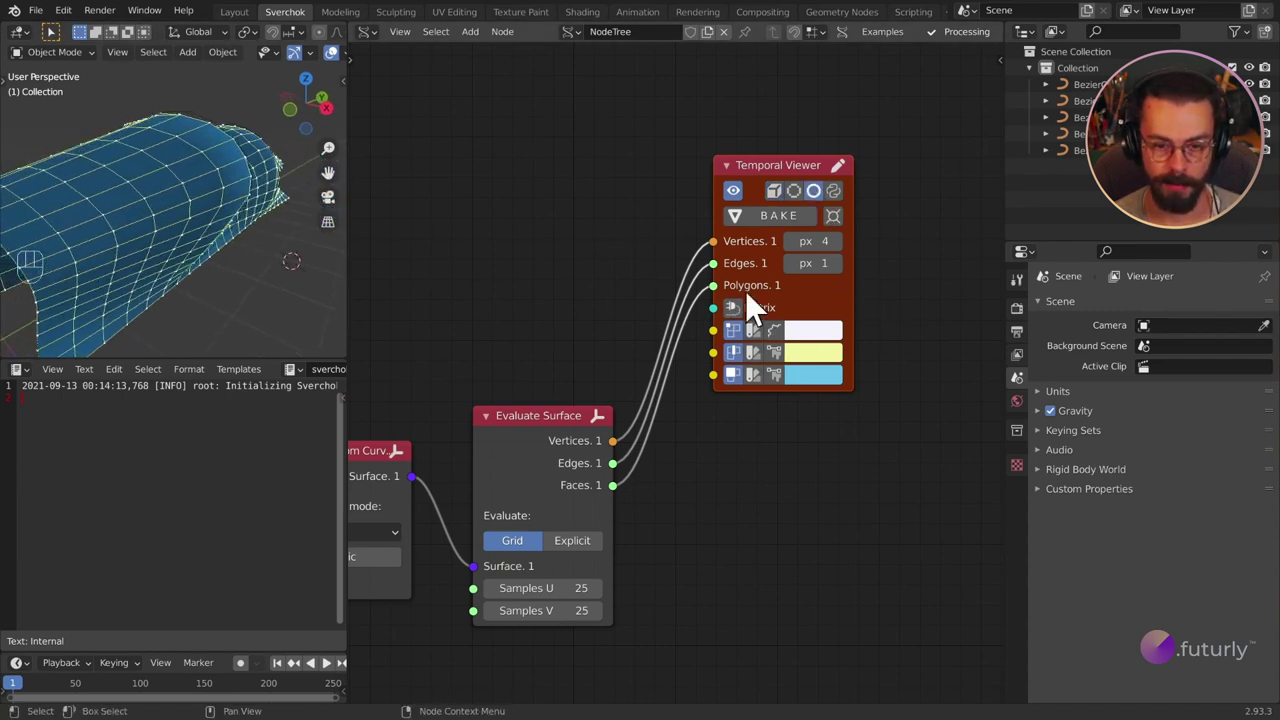
pyautogui.click(742, 340)
pyautogui.click(742, 356)
pyautogui.click(737, 364)
pyautogui.click(738, 349)
pyautogui.moveTo(190, 206); pyautogui.dragTo(141, 222)
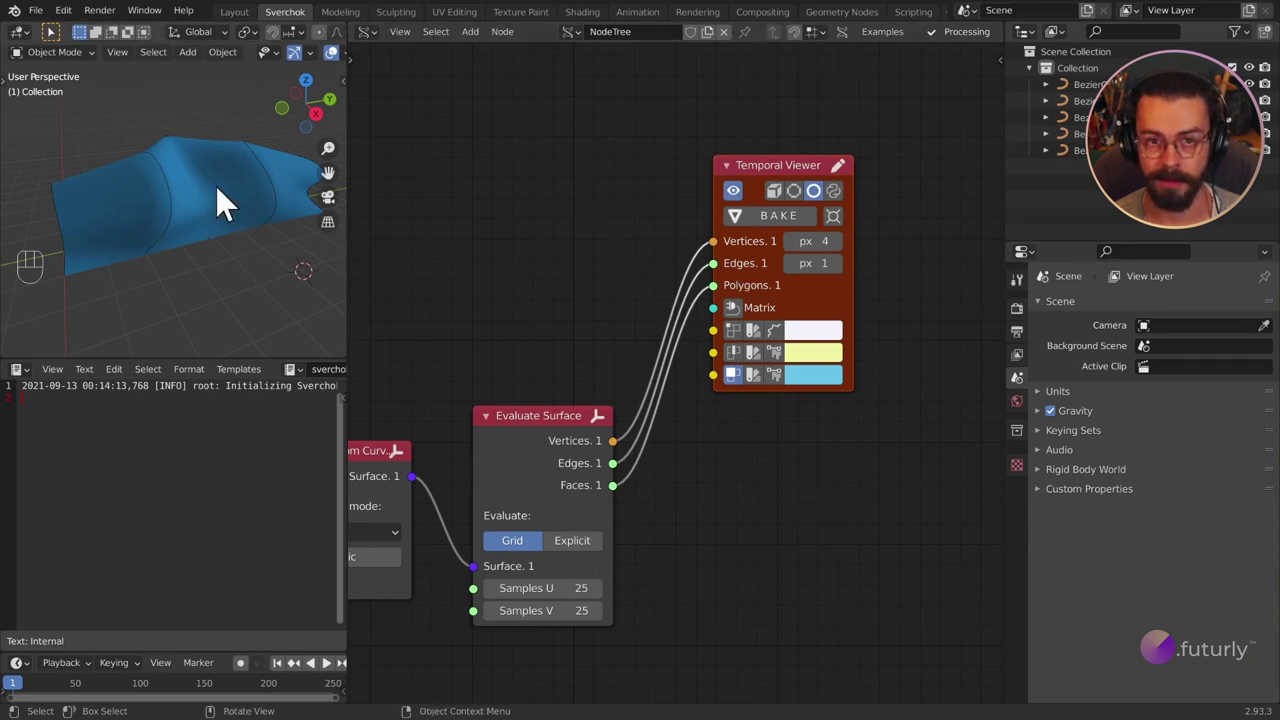
pyautogui.moveTo(255, 201); pyautogui.dragTo(250, 187)
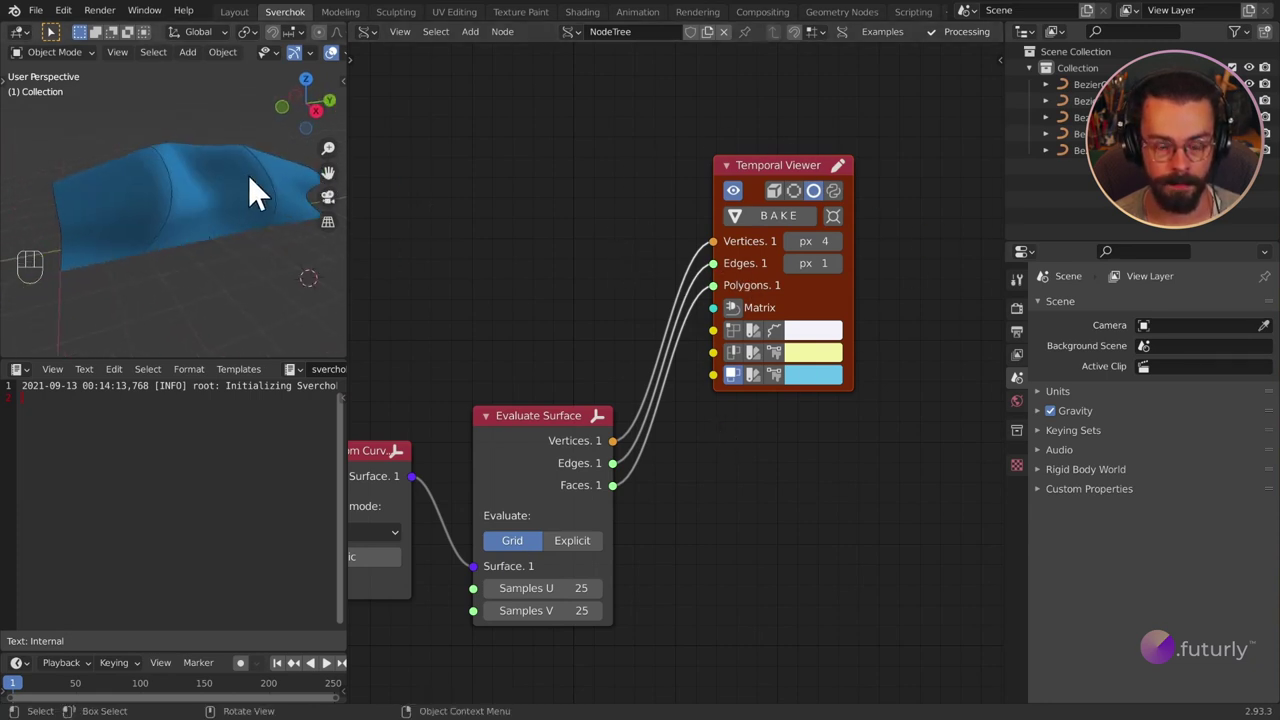
pyautogui.click(794, 365)
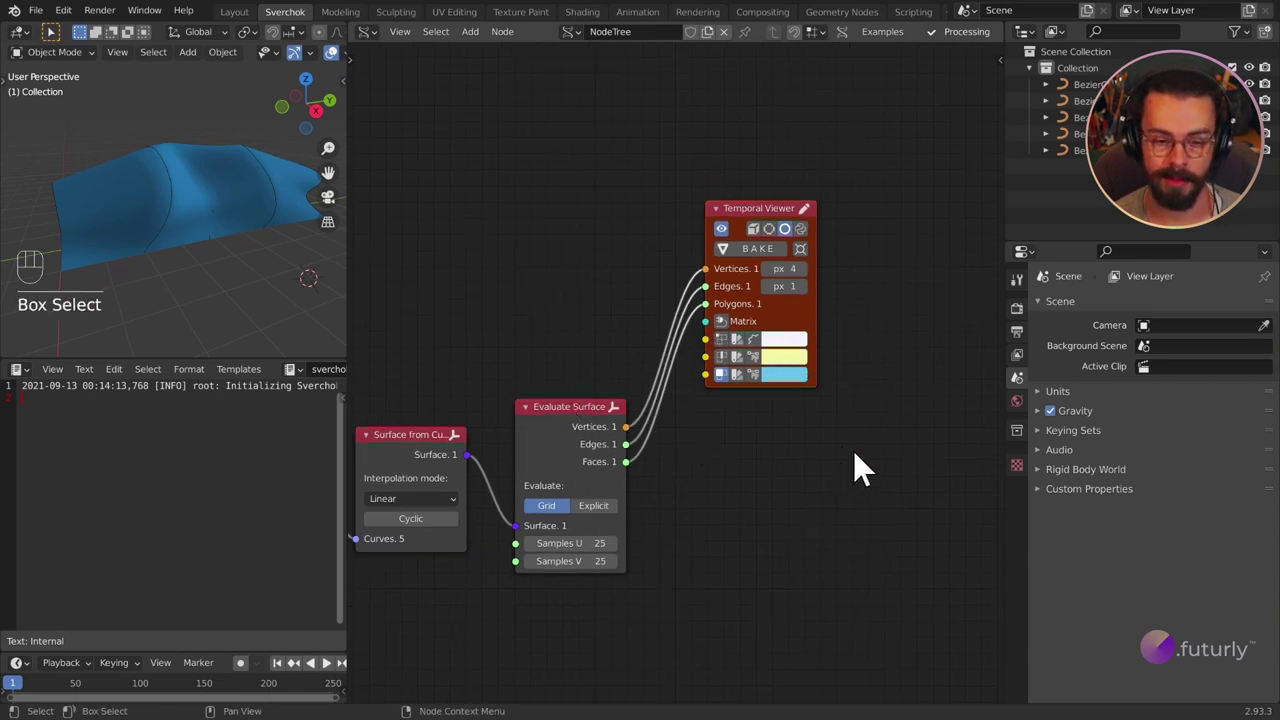
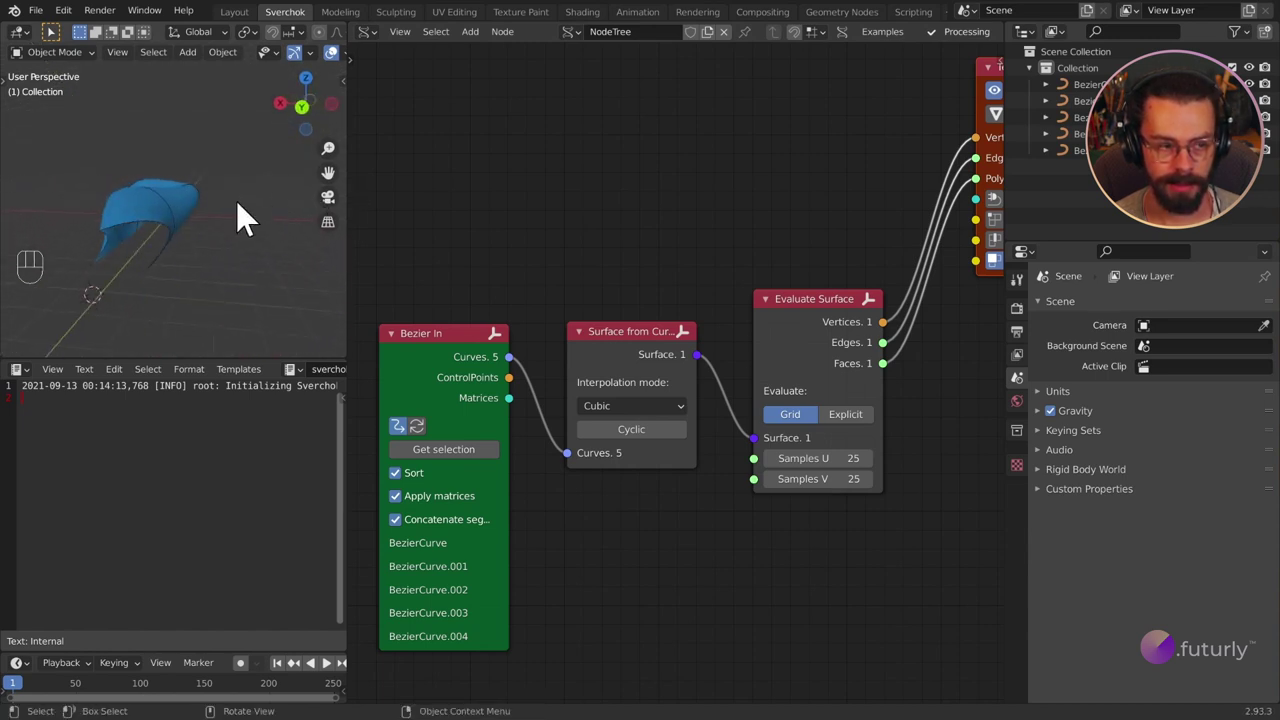
# Step: Change the Surface from Curves interpolation mode from Linear to Cubic
pyautogui.moveTo(209, 230); pyautogui.dragTo(256, 211)
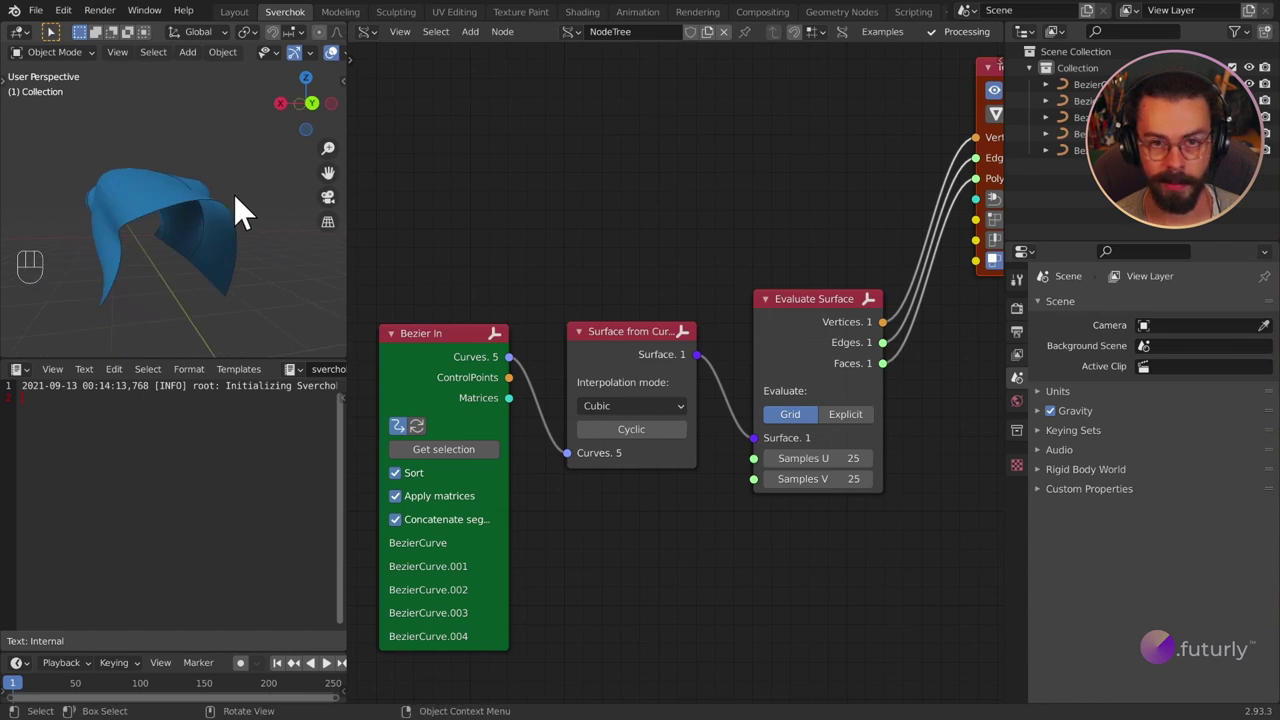
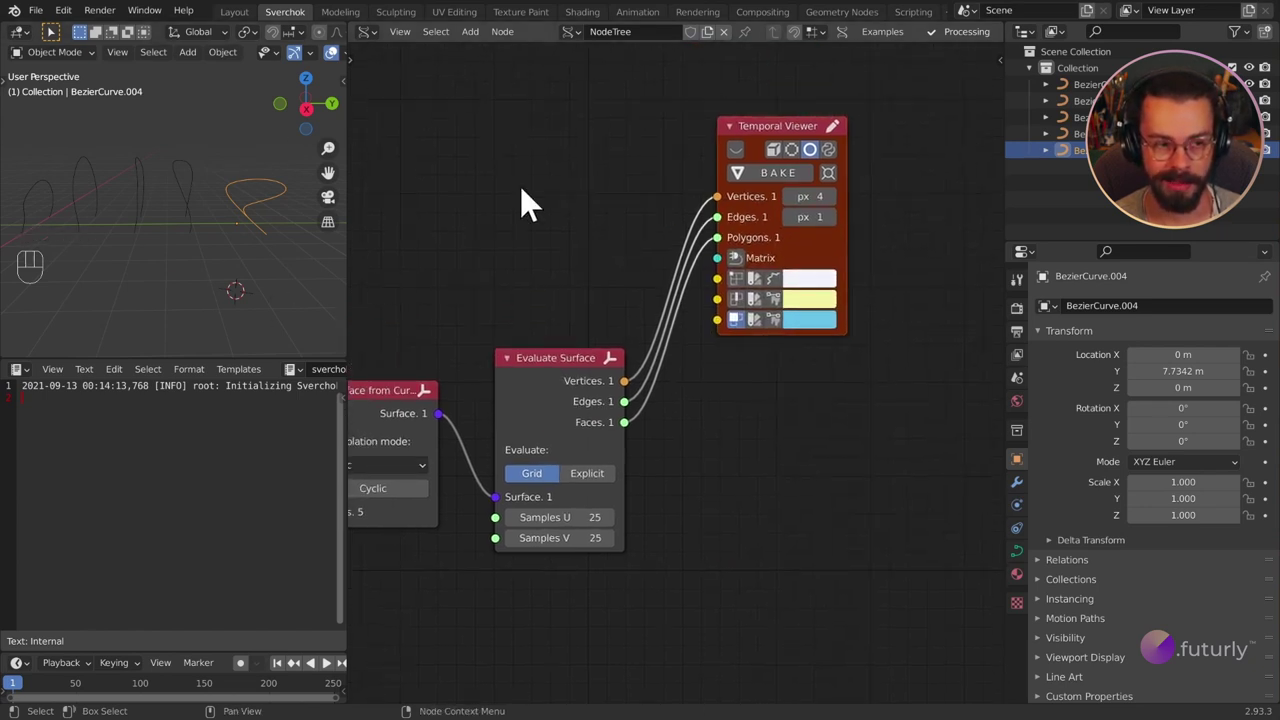
pyautogui.moveTo(195, 167); pyautogui.dragTo(148, 178)
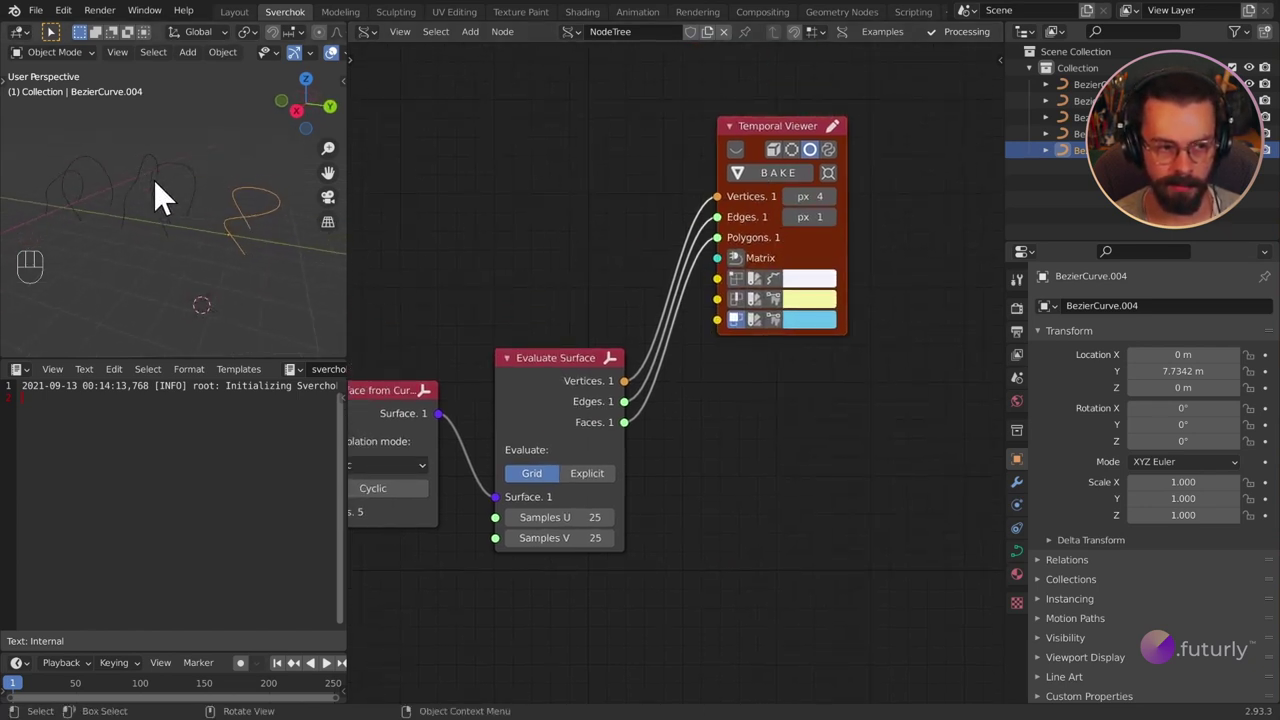
pyautogui.moveTo(213, 217); pyautogui.dragTo(186, 211)
pyautogui.click(750, 169)
pyautogui.middleClick(187, 186)
pyautogui.press('ctrl+space')
pyautogui.moveTo(607, 313); pyautogui.dragTo(652, 300)
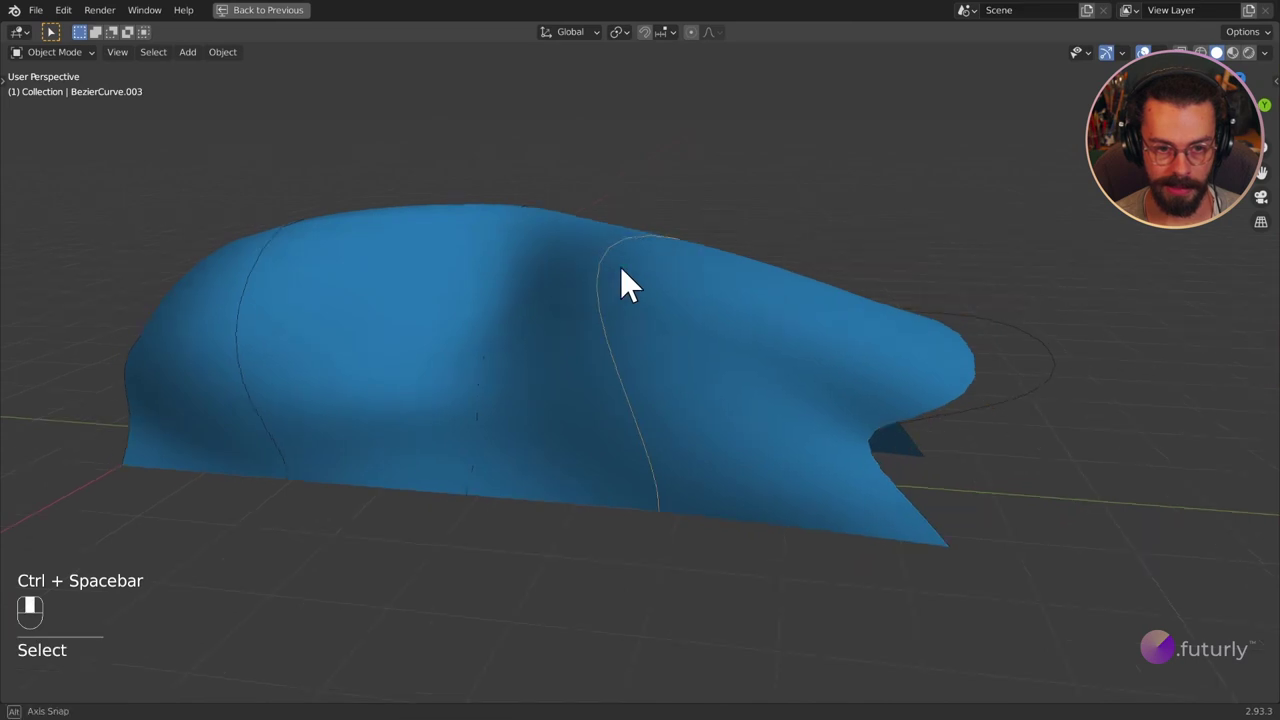
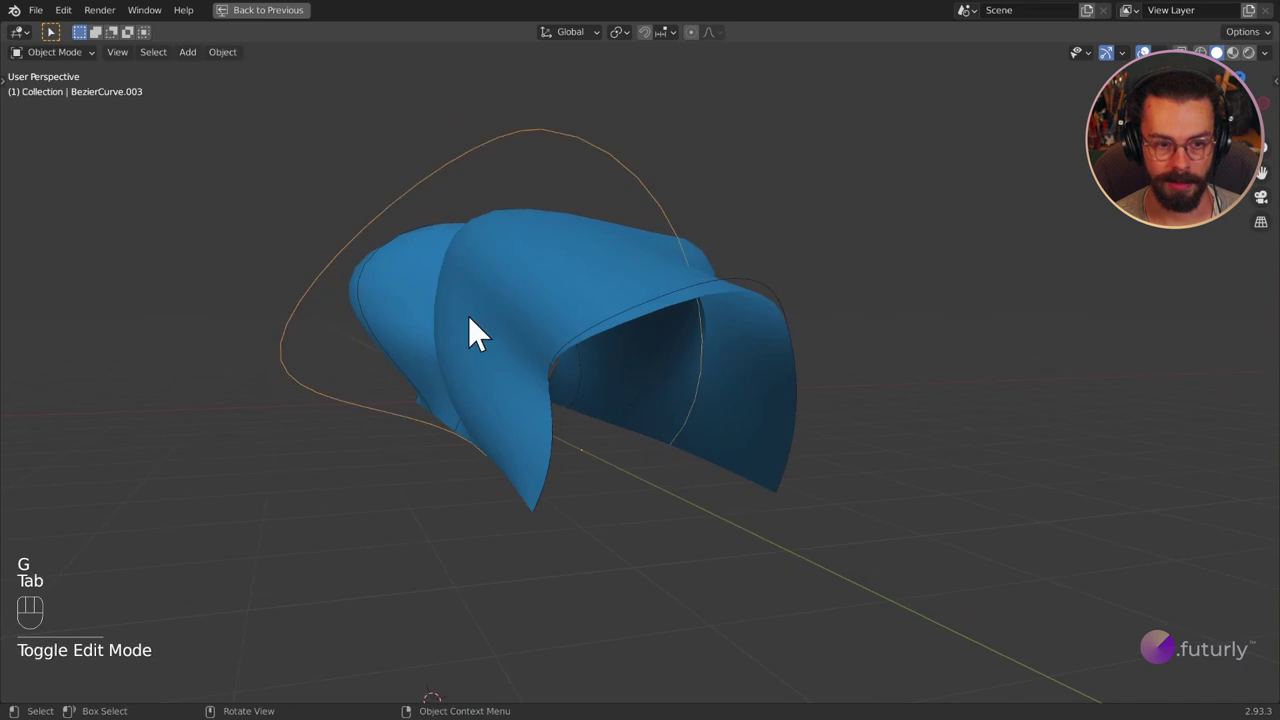
pyautogui.moveTo(538, 257); pyautogui.dragTo(592, 270)
pyautogui.moveTo(458, 265); pyautogui.dragTo(572, 289)
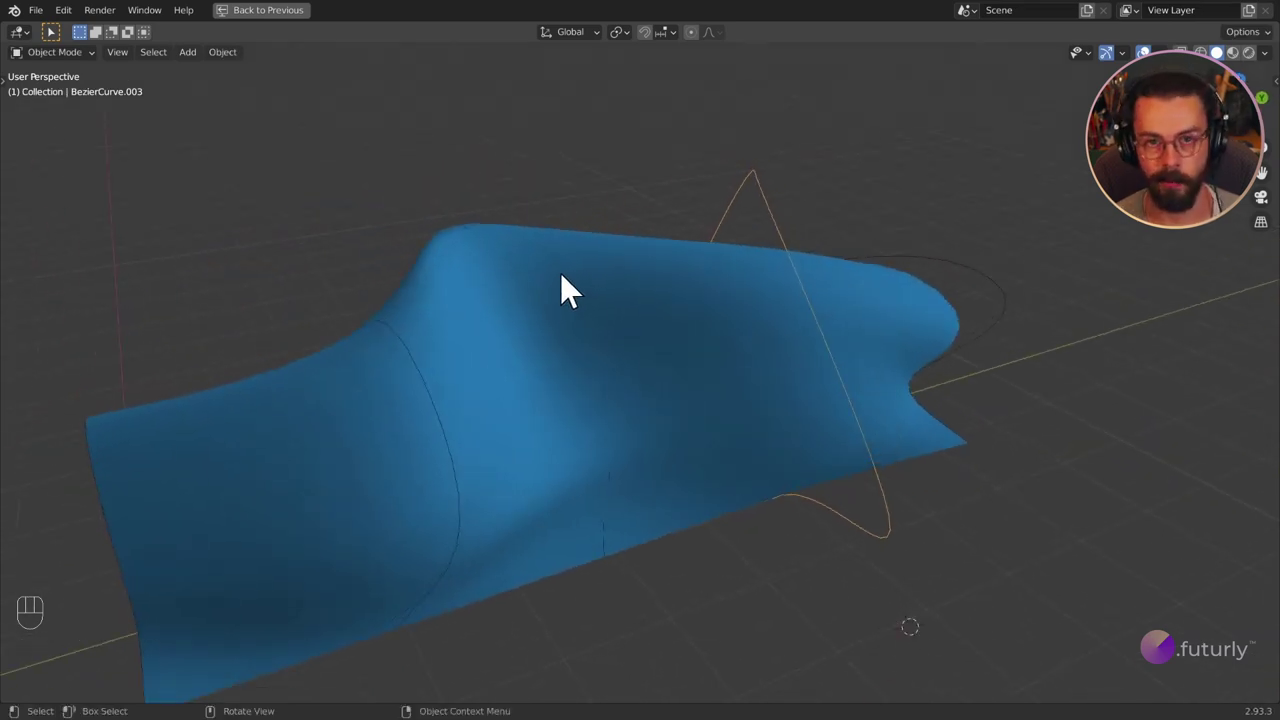
pyautogui.press('Right')
pyautogui.moveTo(838, 205); pyautogui.dragTo(662, 192)
pyautogui.middleClick(662, 192)
pyautogui.moveTo(717, 295); pyautogui.dragTo(698, 303)
pyautogui.moveTo(541, 331); pyautogui.dragTo(687, 349)
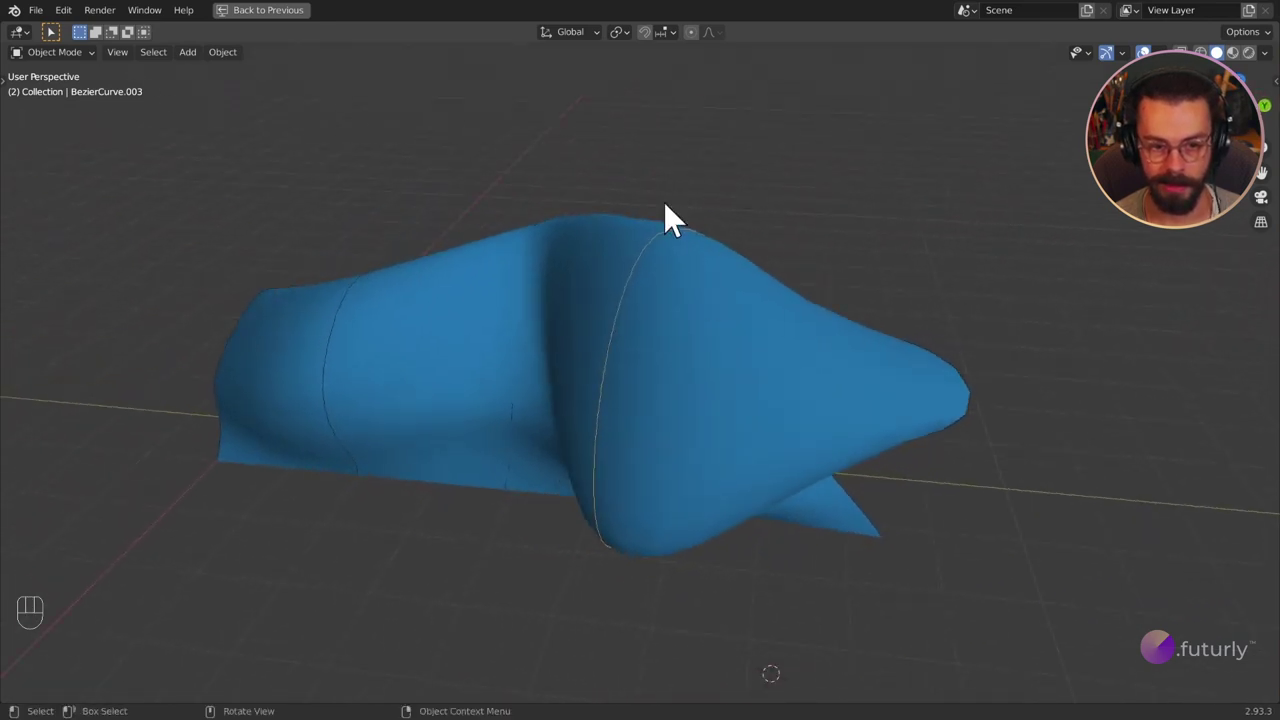
pyautogui.moveTo(604, 303); pyautogui.dragTo(675, 284)
pyautogui.click(610, 413)
pyautogui.moveTo(692, 451); pyautogui.dragTo(613, 462)
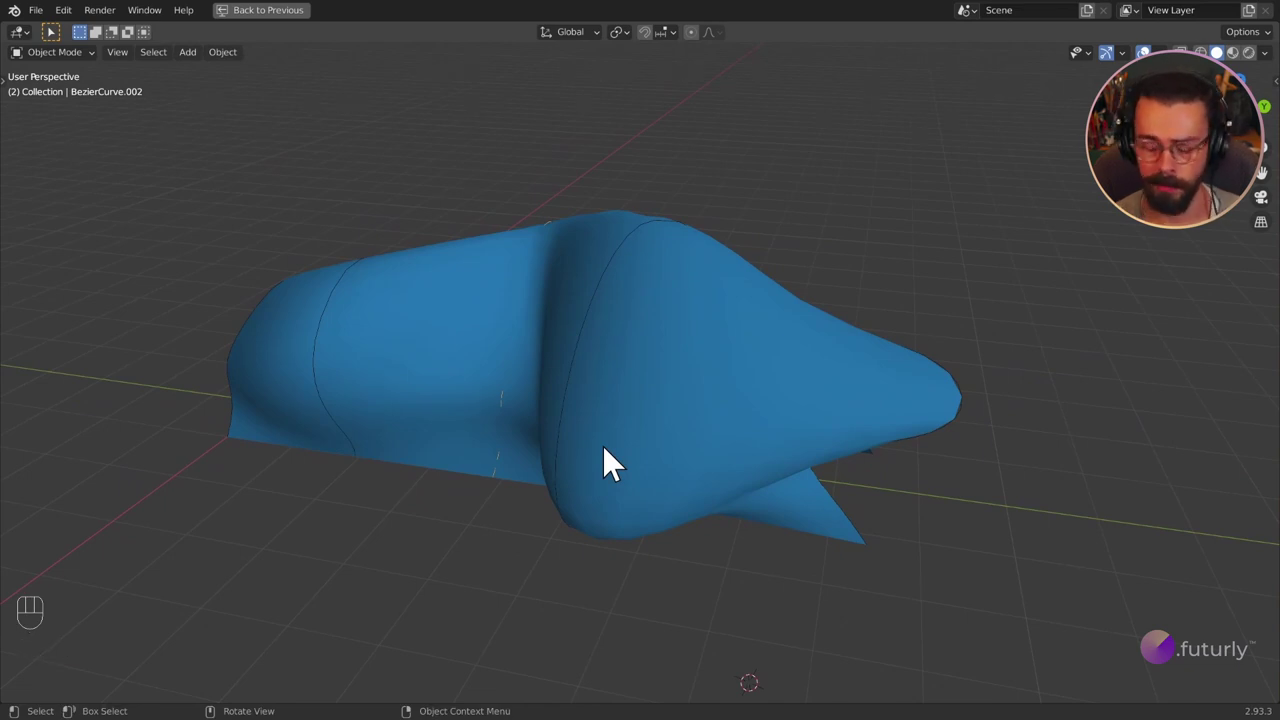
pyautogui.moveTo(795, 355); pyautogui.dragTo(750, 368)
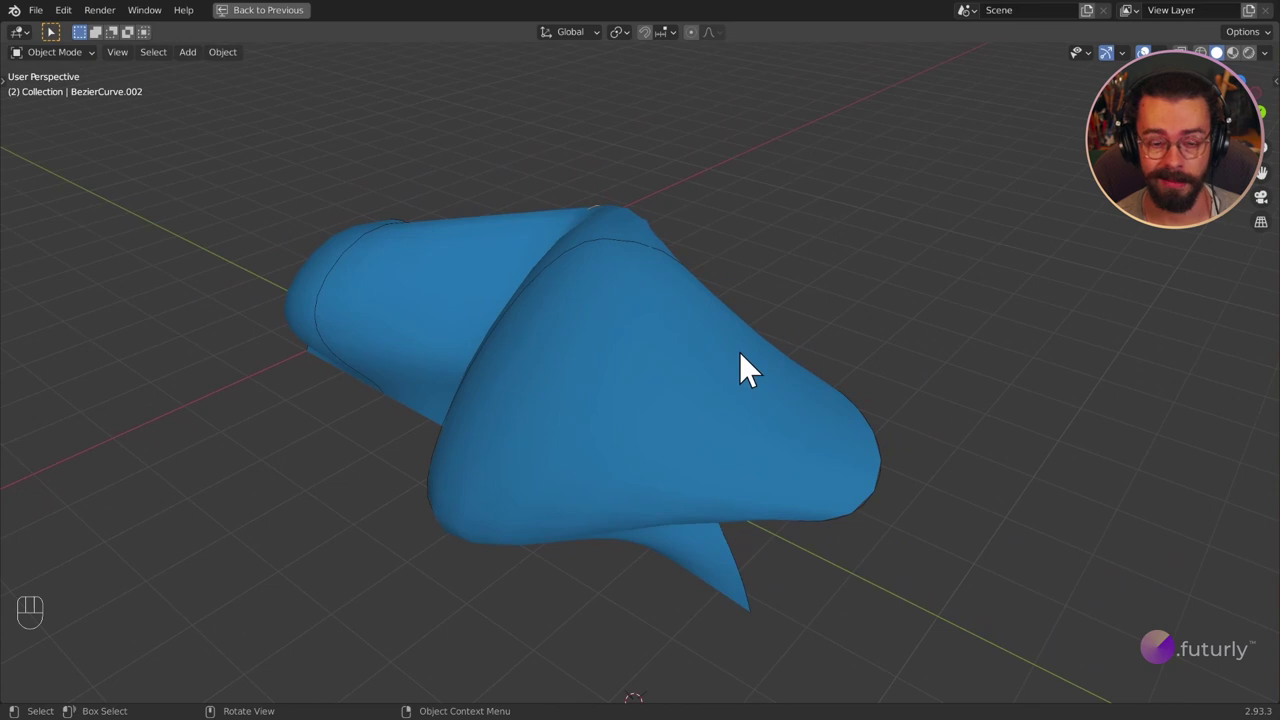
pyautogui.moveTo(463, 332); pyautogui.dragTo(643, 301)
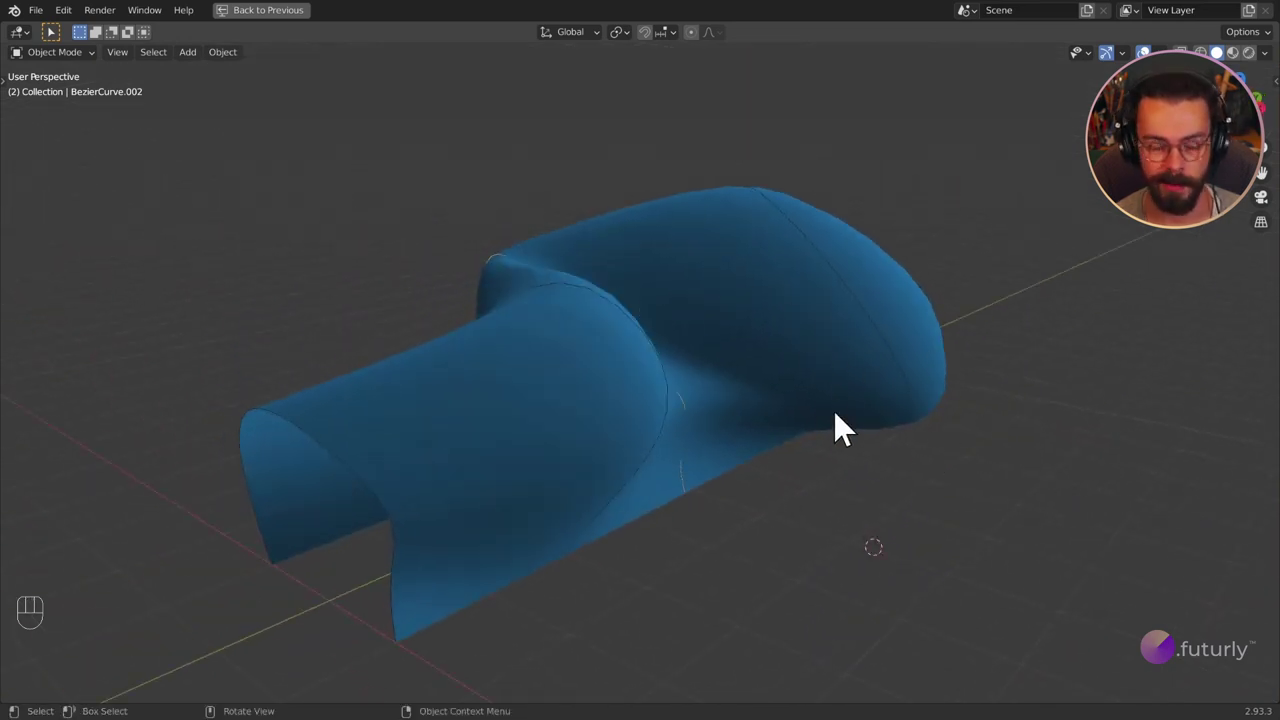
pyautogui.moveTo(759, 430); pyautogui.dragTo(768, 435)
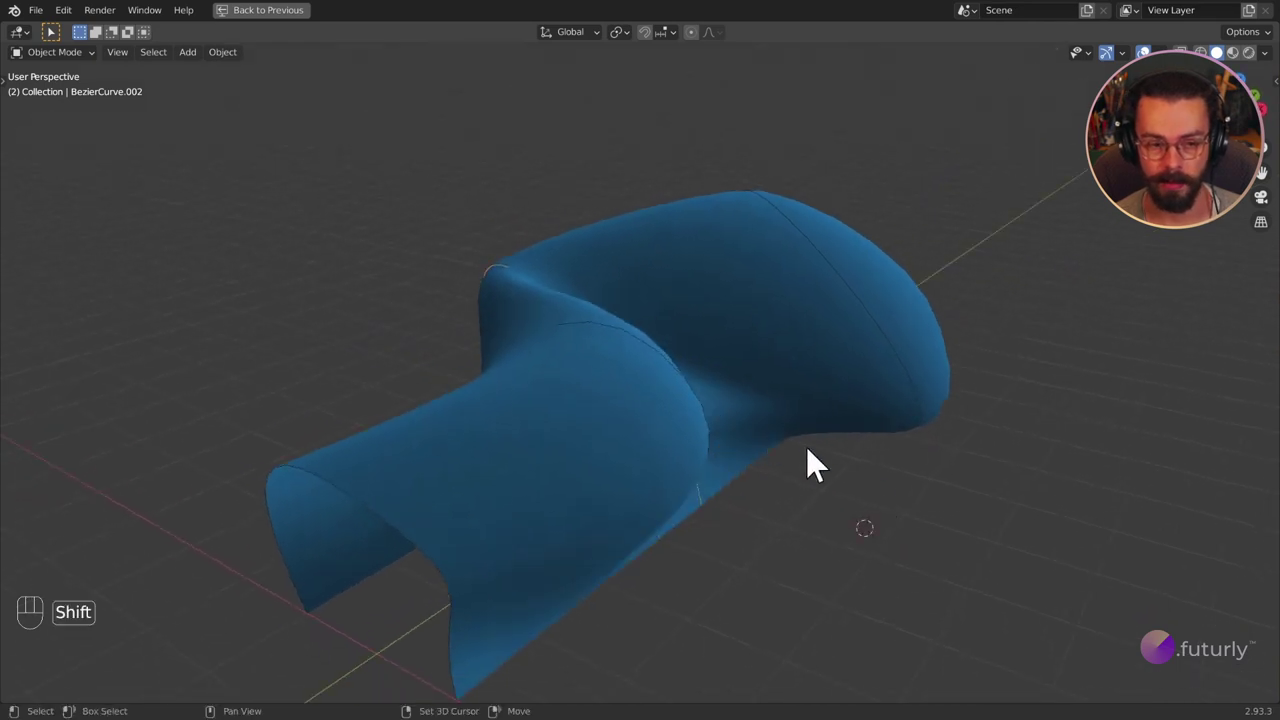
pyautogui.press('shift+space')
pyautogui.moveTo(888, 500); pyautogui.dragTo(833, 488)
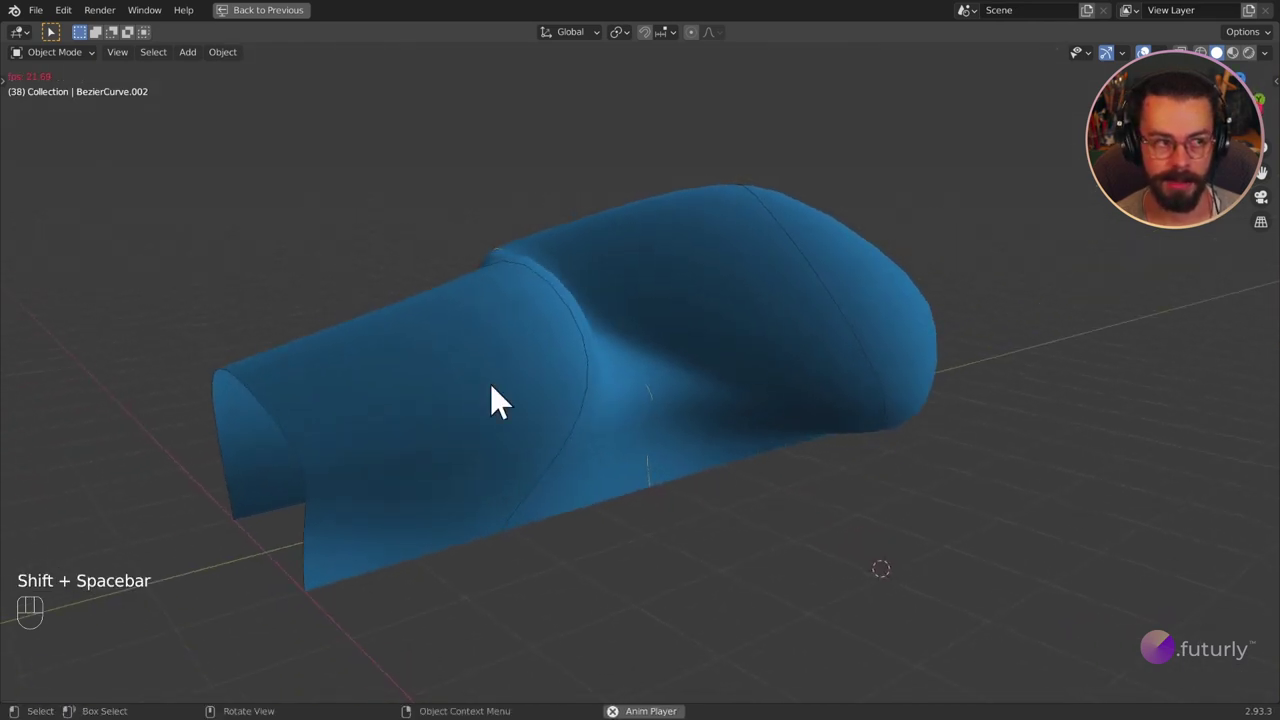
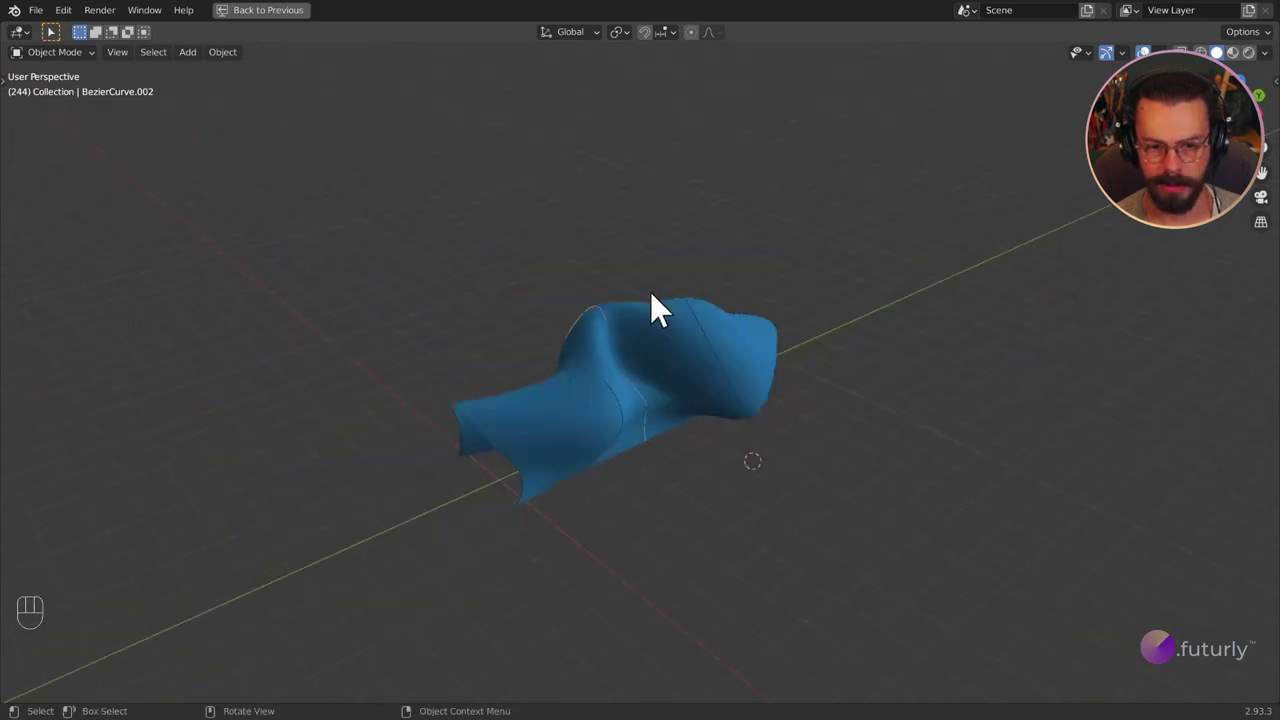
# Step: Return to the node editor layout and select all the source Bezier curves
pyautogui.moveTo(660, 308); pyautogui.dragTo(708, 411)
pyautogui.moveTo(718, 413); pyautogui.dragTo(701, 378)
pyautogui.press('ctrl+space')
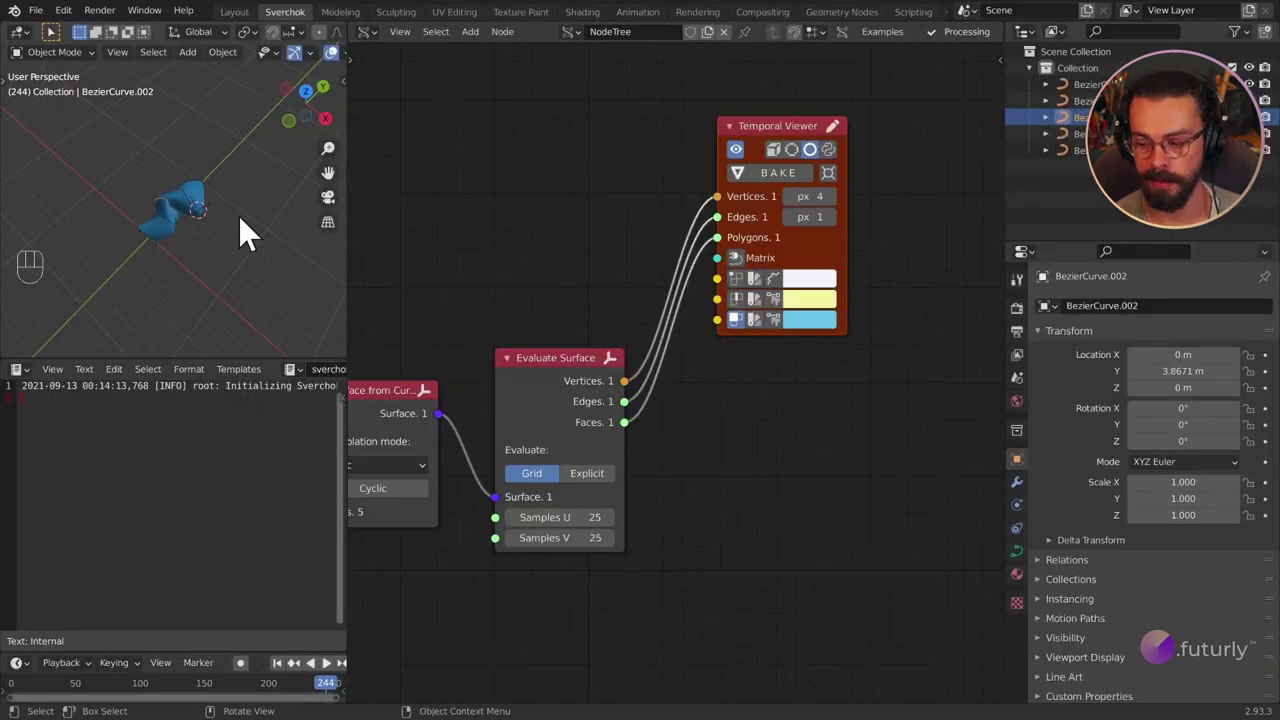
pyautogui.moveTo(251, 257); pyautogui.dragTo(227, 247)
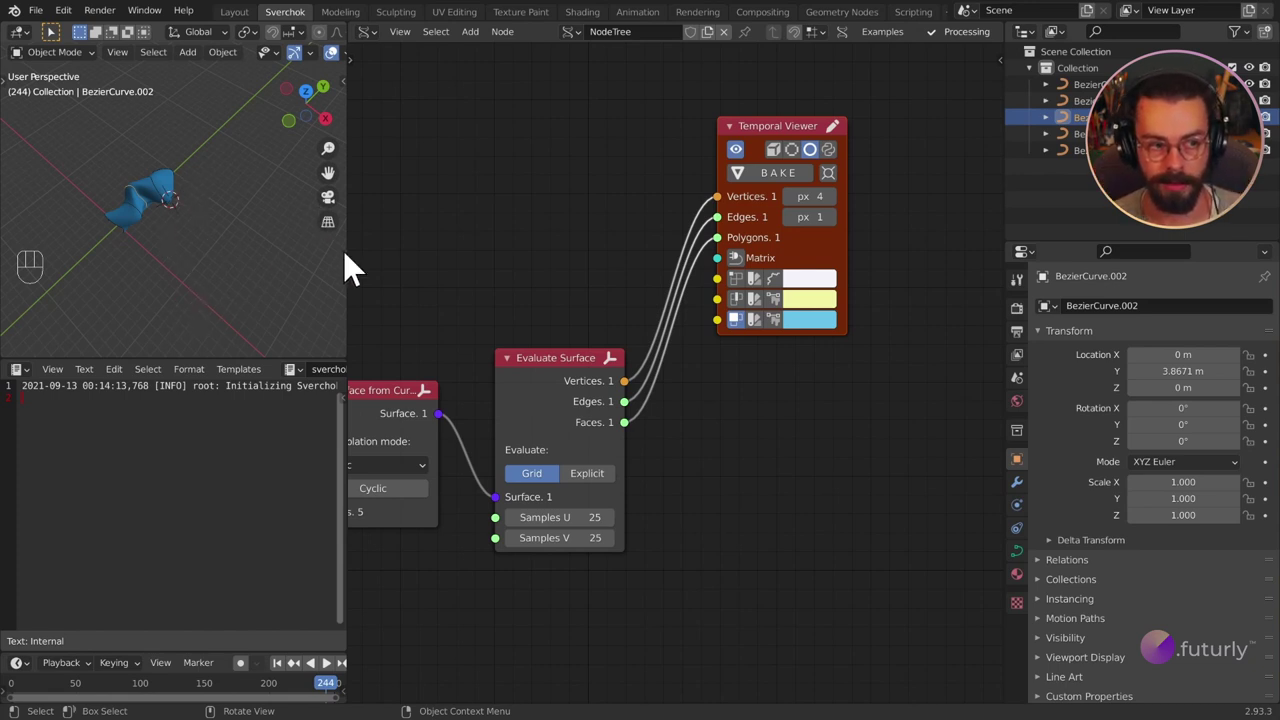
pyautogui.moveTo(169, 251); pyautogui.dragTo(222, 227)
pyautogui.moveTo(115, 164); pyautogui.dragTo(239, 324)
pyautogui.moveTo(208, 264); pyautogui.dragTo(276, 279)
pyautogui.click(276, 279)
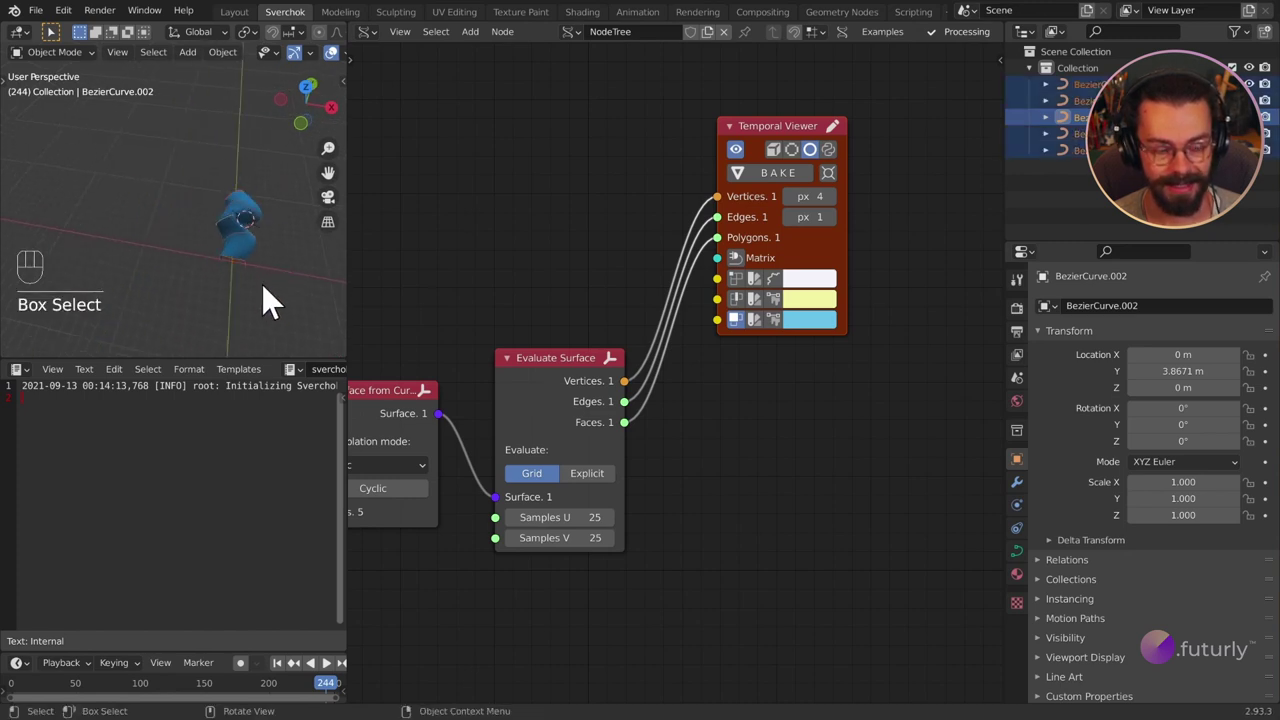
# Step: Move the selected curves about -20 m along the global X axis
pyautogui.press('g')
pyautogui.press('x')
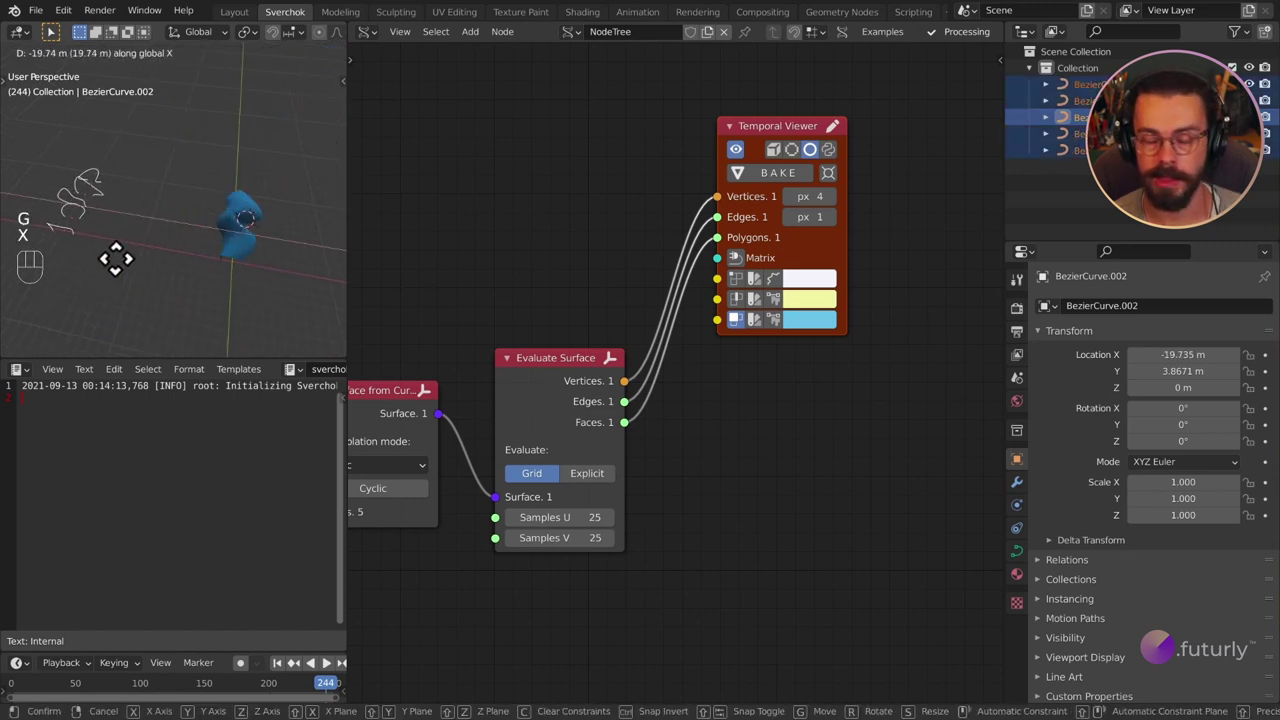
pyautogui.click(124, 275)
pyautogui.middleClick(250, 264)
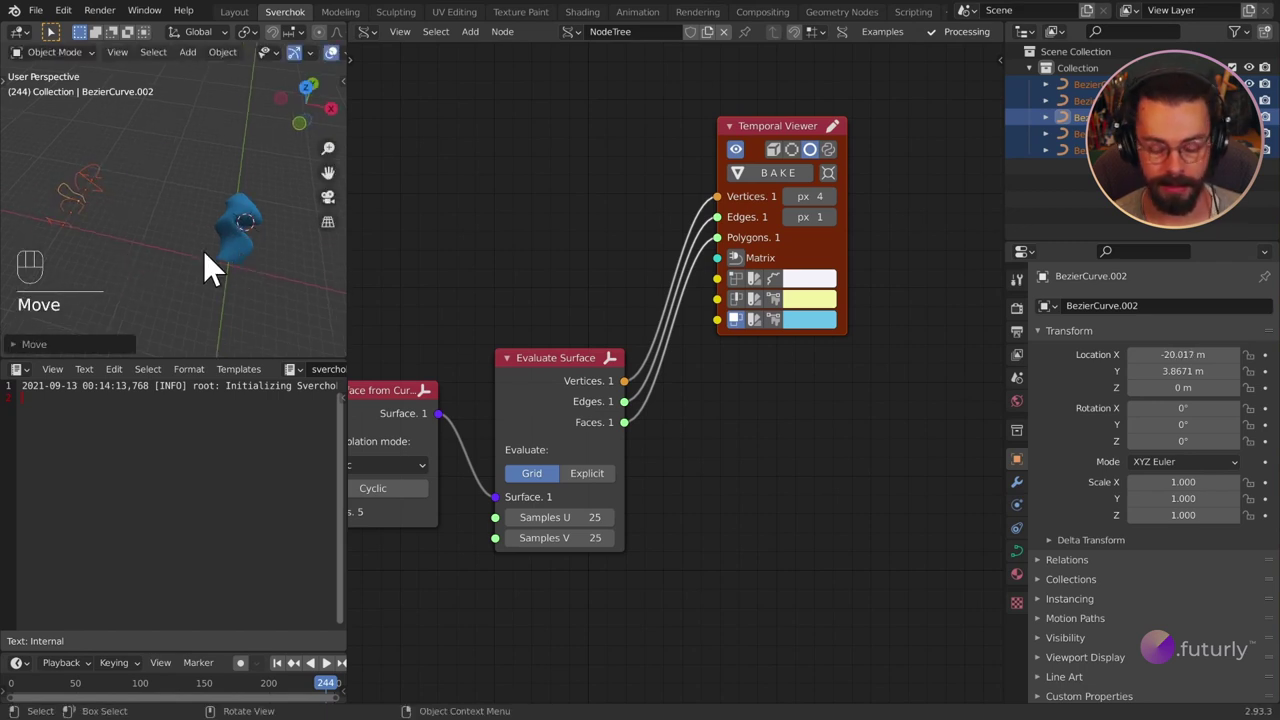
pyautogui.press('Right')
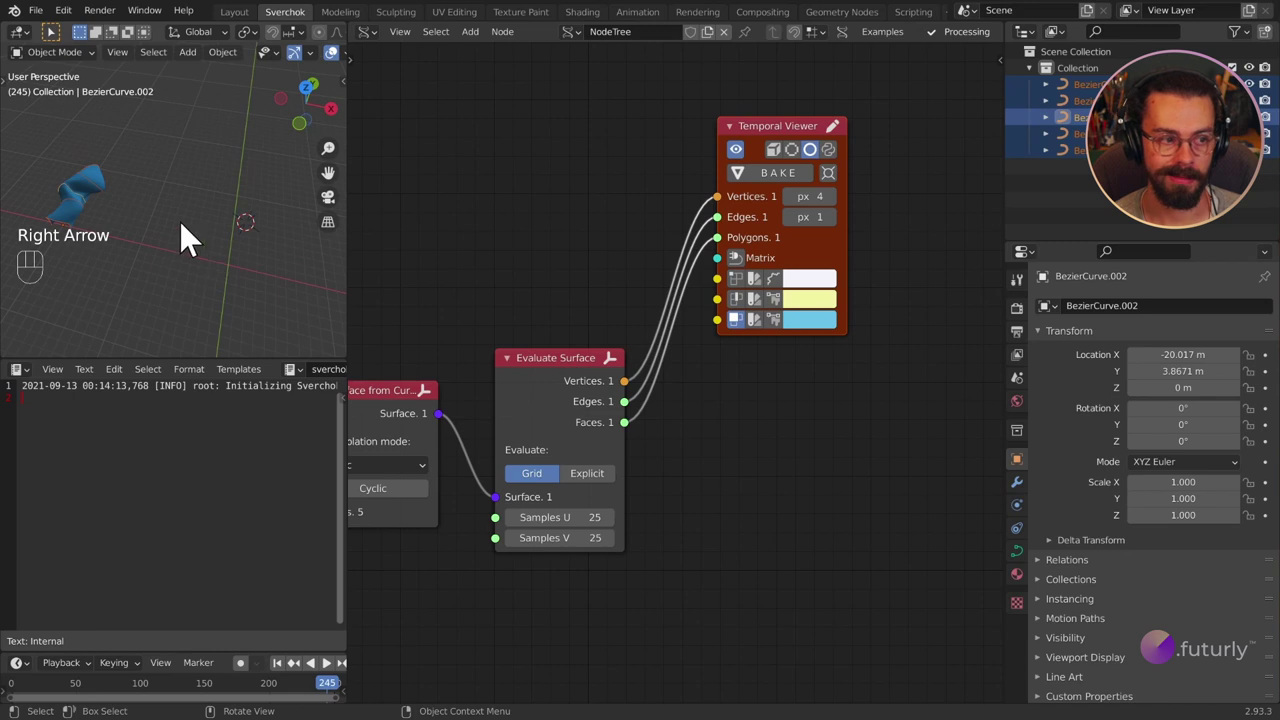
pyautogui.moveTo(248, 238); pyautogui.dragTo(211, 273)
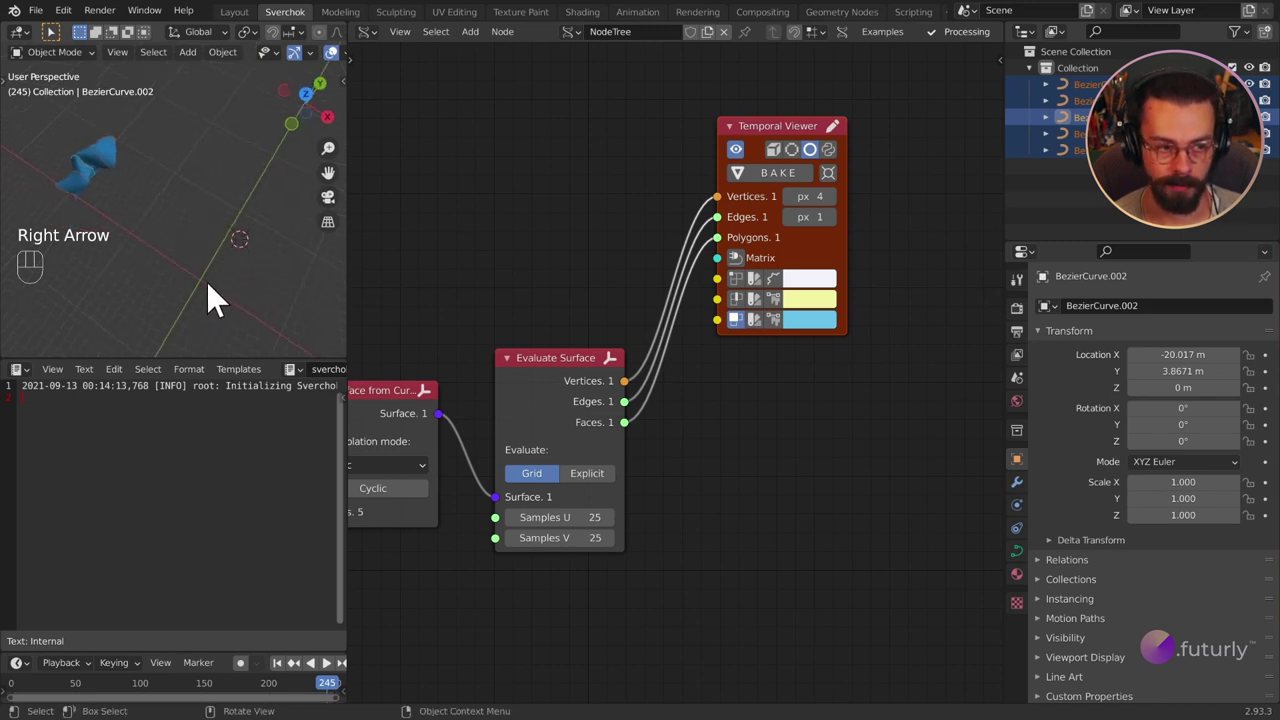
# Step: Maximize the 3D viewport and orbit toward the now-empty world origin
pyautogui.press('ctrl+space')
pyautogui.moveTo(809, 501); pyautogui.dragTo(783, 465)
pyautogui.moveTo(783, 465); pyautogui.dragTo(746, 415)
pyautogui.press('shift+s')
pyautogui.moveTo(739, 509); pyautogui.dragTo(718, 484)
# Step: Add BezierCurve.005 at the origin, shape it into a wave in top view, and restore the layout
pyautogui.moveTo(714, 499); pyautogui.dragTo(679, 489)
pyautogui.press('shift+a')
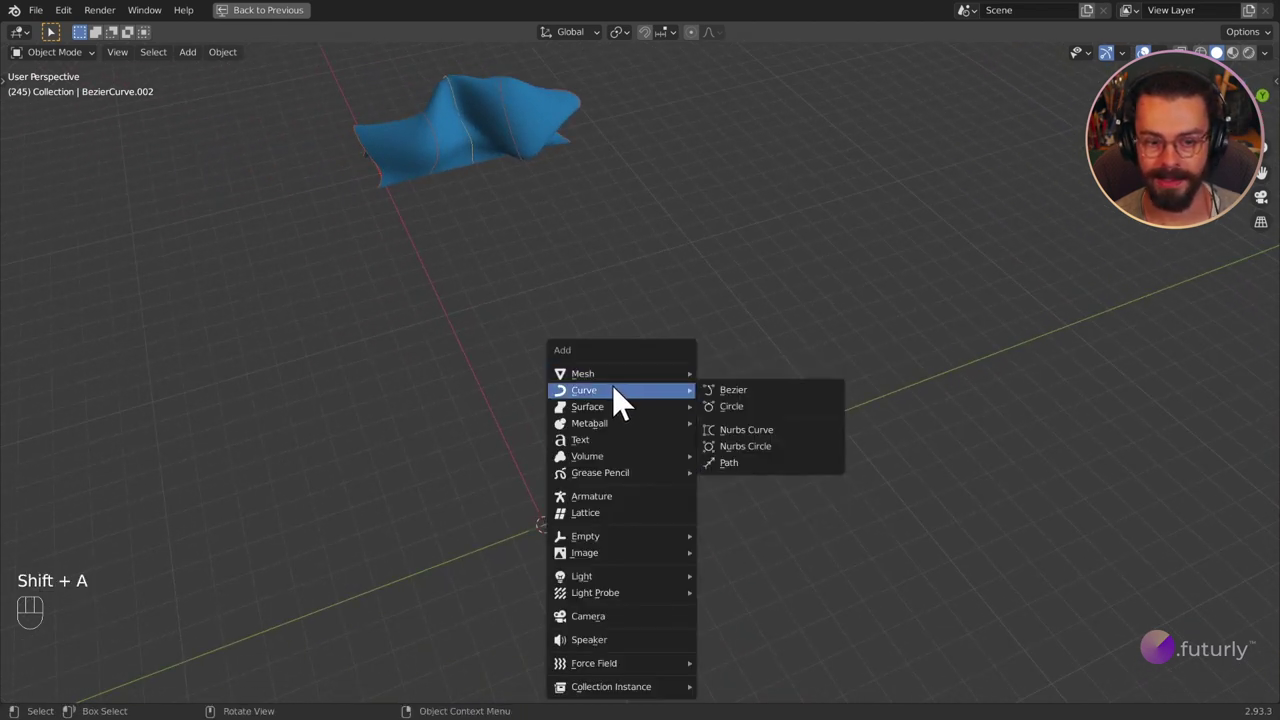
pyautogui.moveTo(726, 433); pyautogui.dragTo(708, 421)
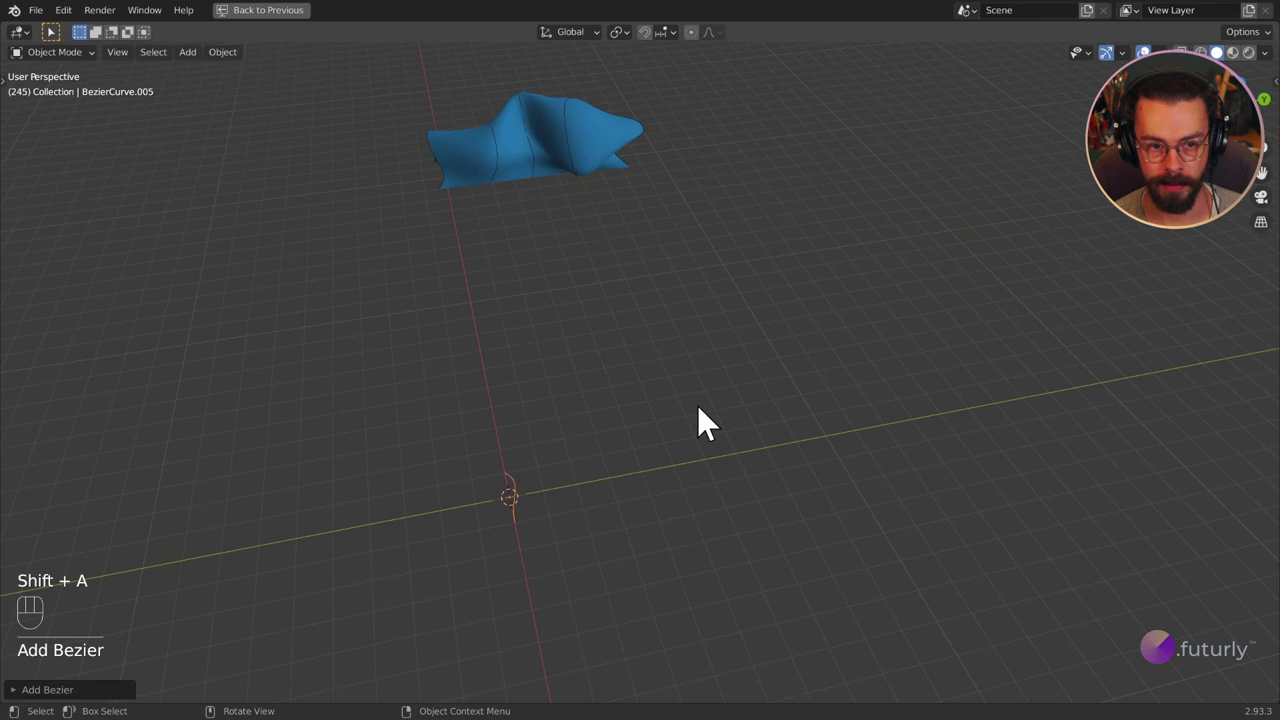
pyautogui.press('KP_7')
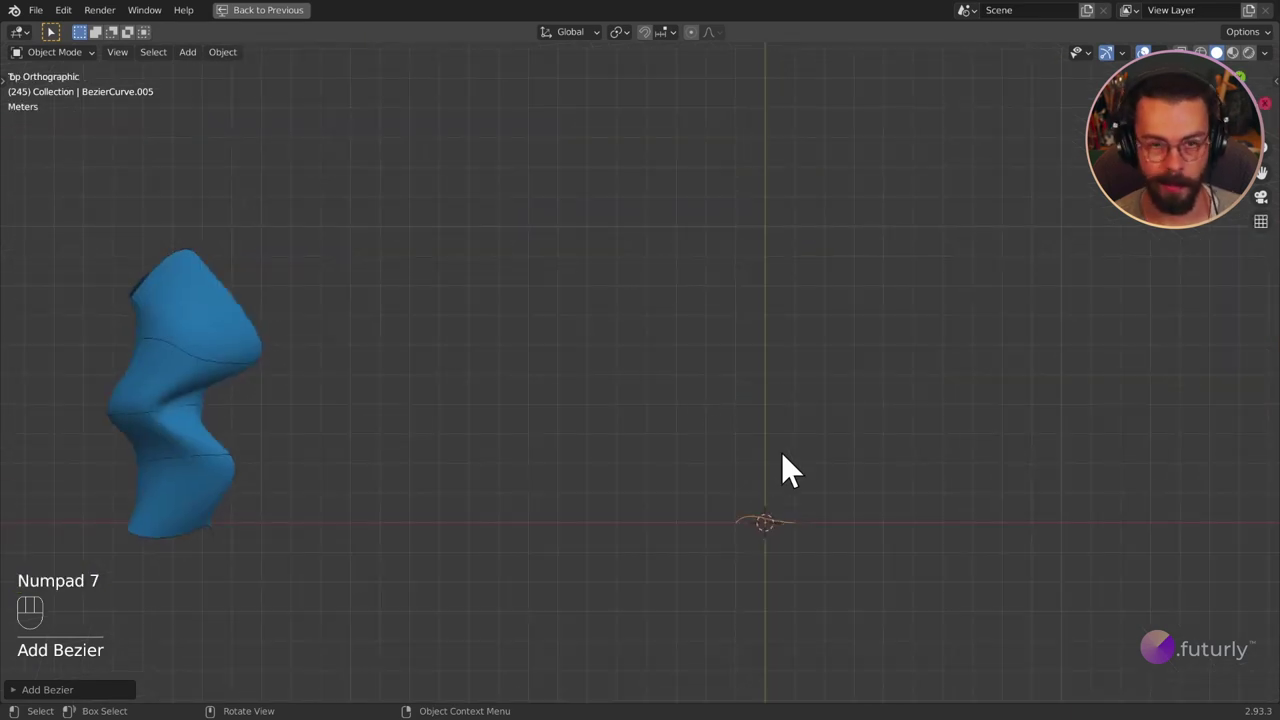
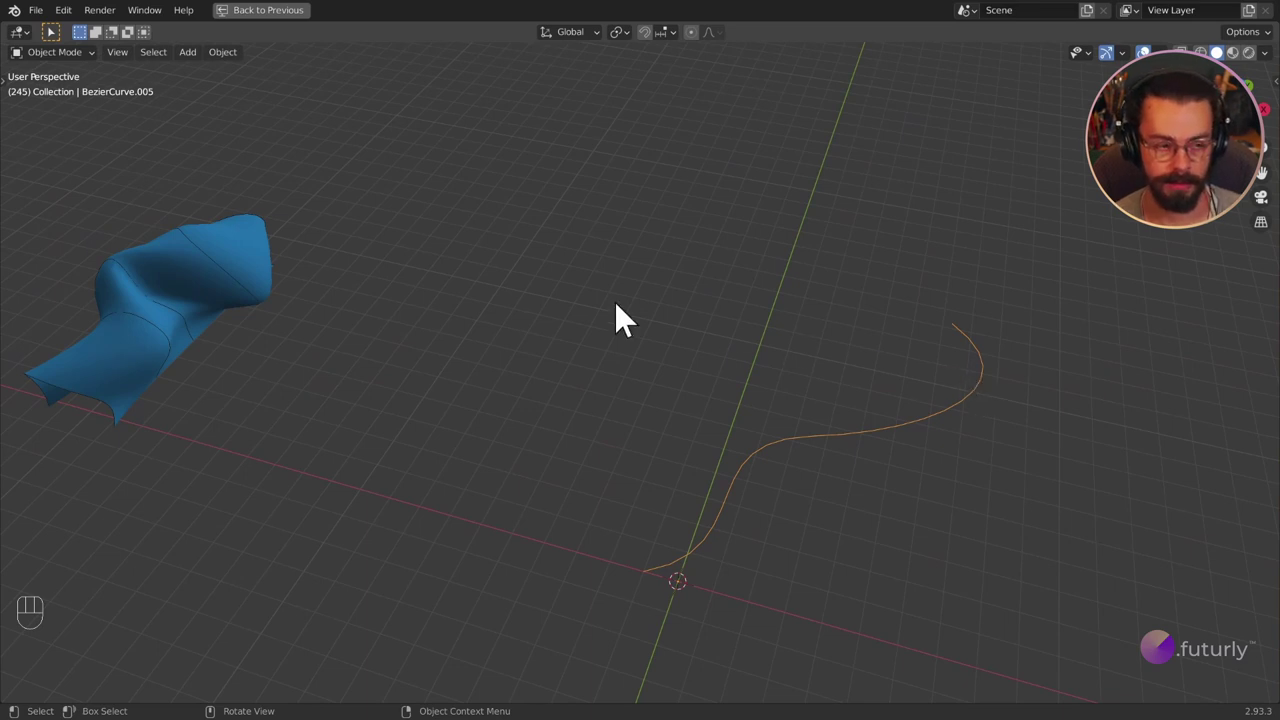
pyautogui.moveTo(291, 293); pyautogui.dragTo(235, 235)
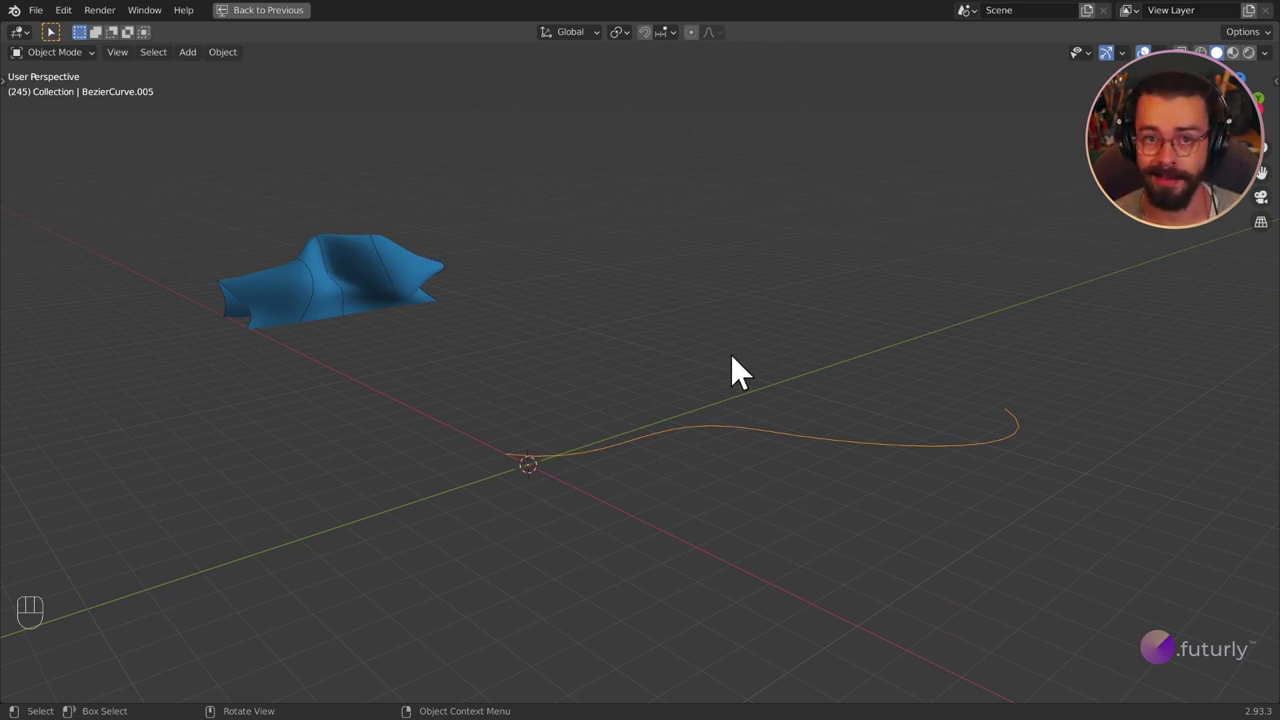
pyautogui.moveTo(729, 377); pyautogui.dragTo(743, 409)
# Step: Load BezierCurve.005 into the duplicated Bezier In node and set it aside from the original
pyautogui.press('ctrl+space')
pyautogui.middleClick(702, 295)
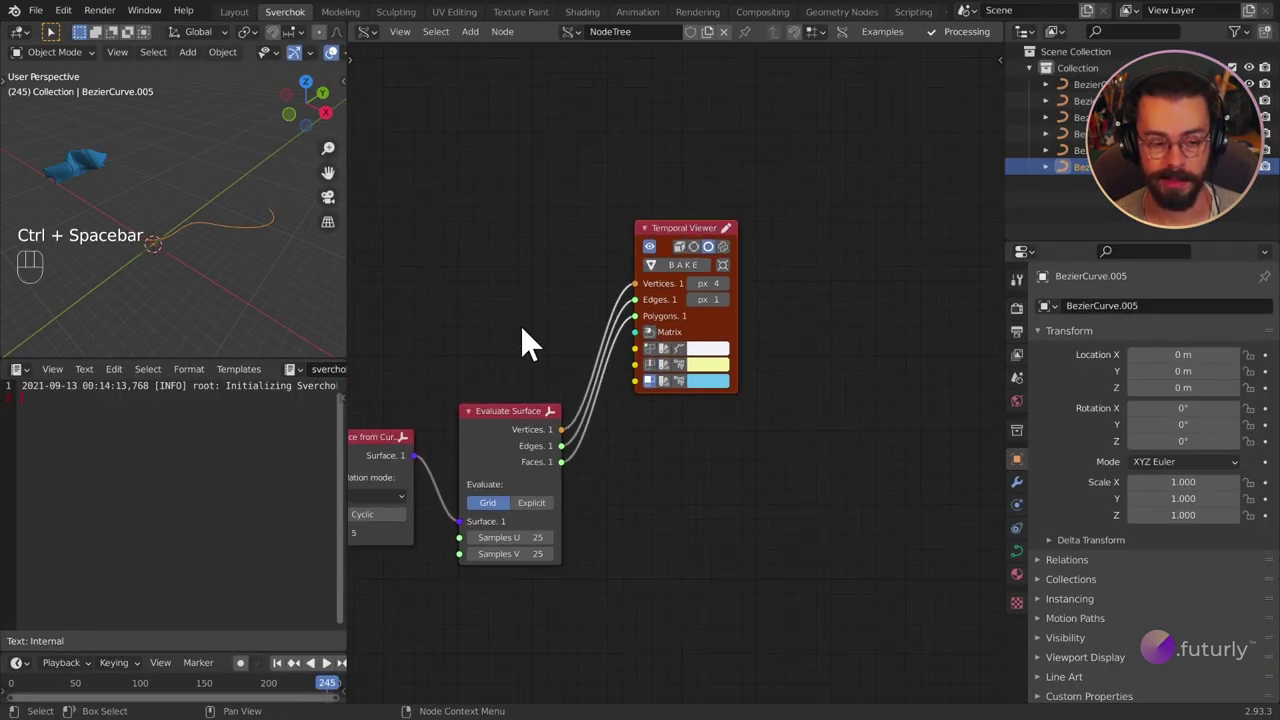
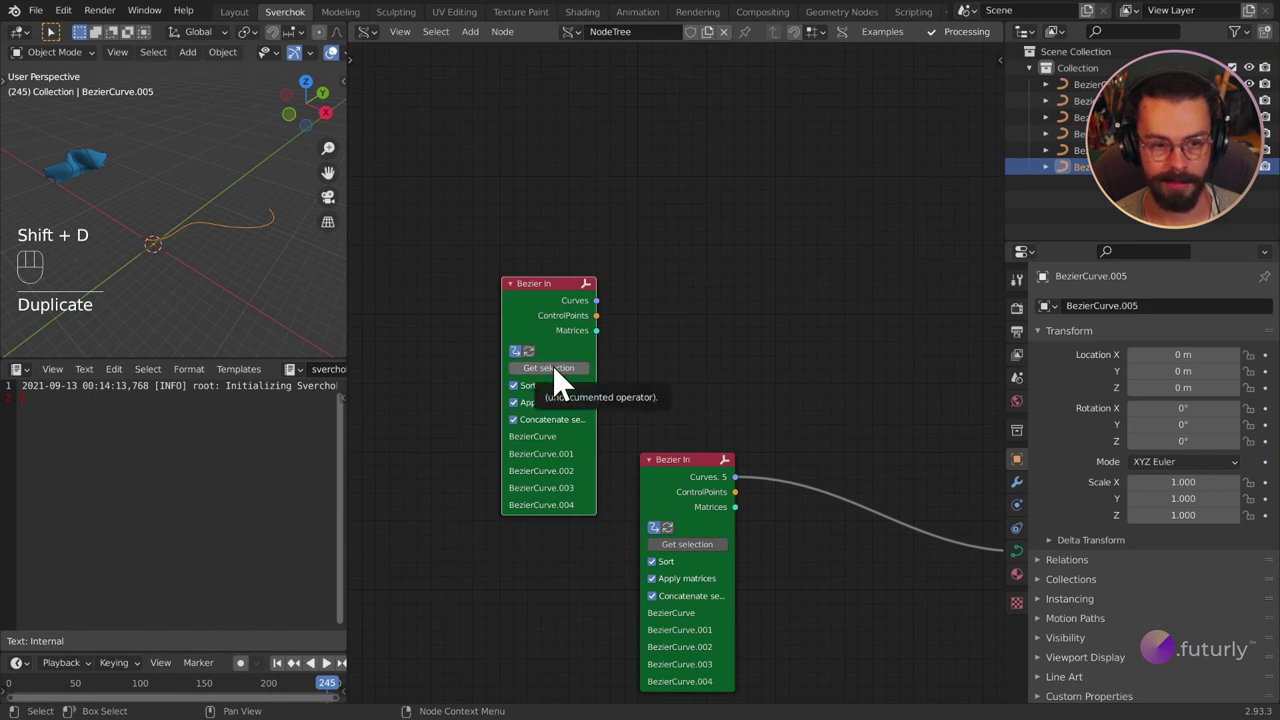
pyautogui.middleClick(645, 342)
pyautogui.moveTo(663, 256); pyautogui.dragTo(706, 297)
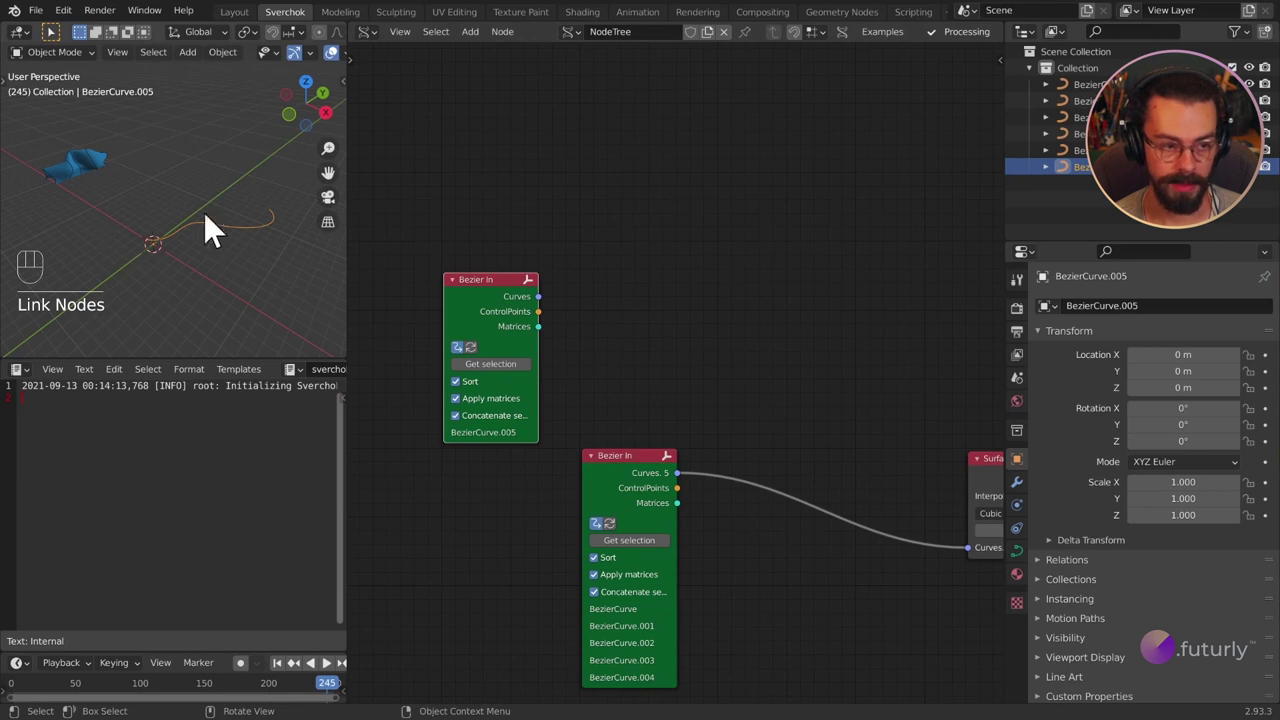
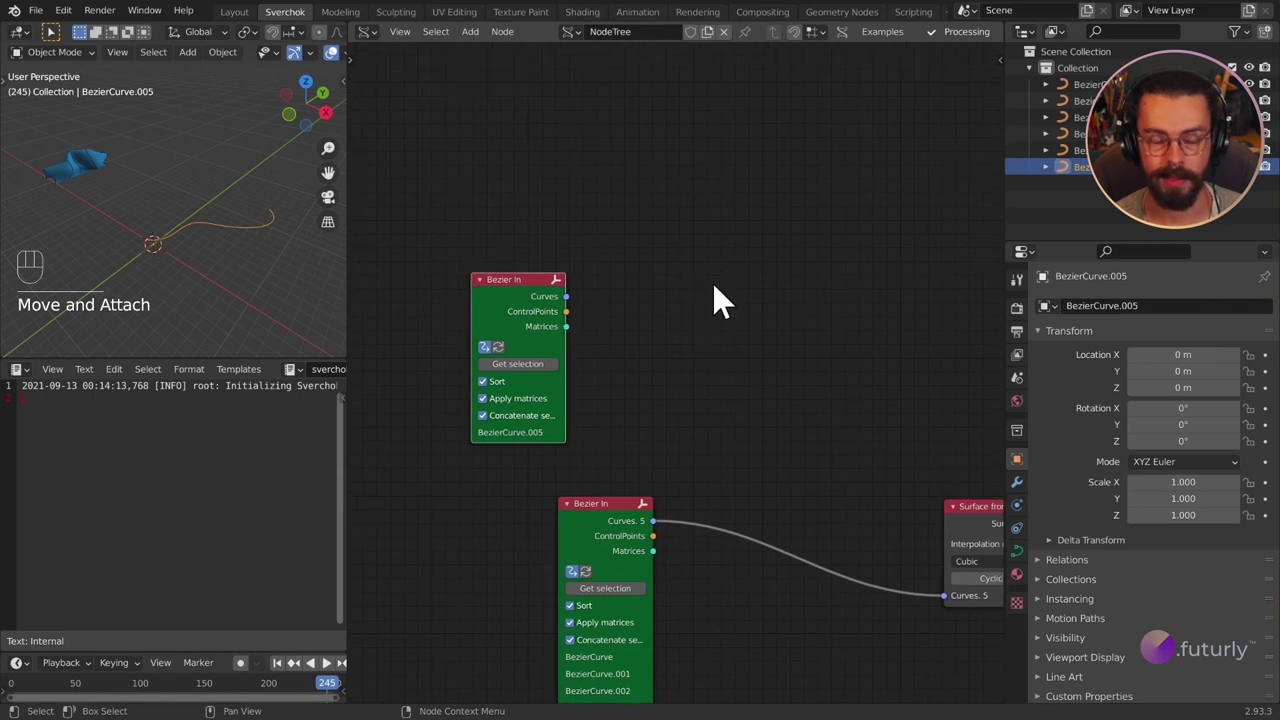
# Step: Add a Curve Zero-Twist Frame node and a Reparametrize node after the BezierCurve.005 input
pyautogui.press('shift+a')
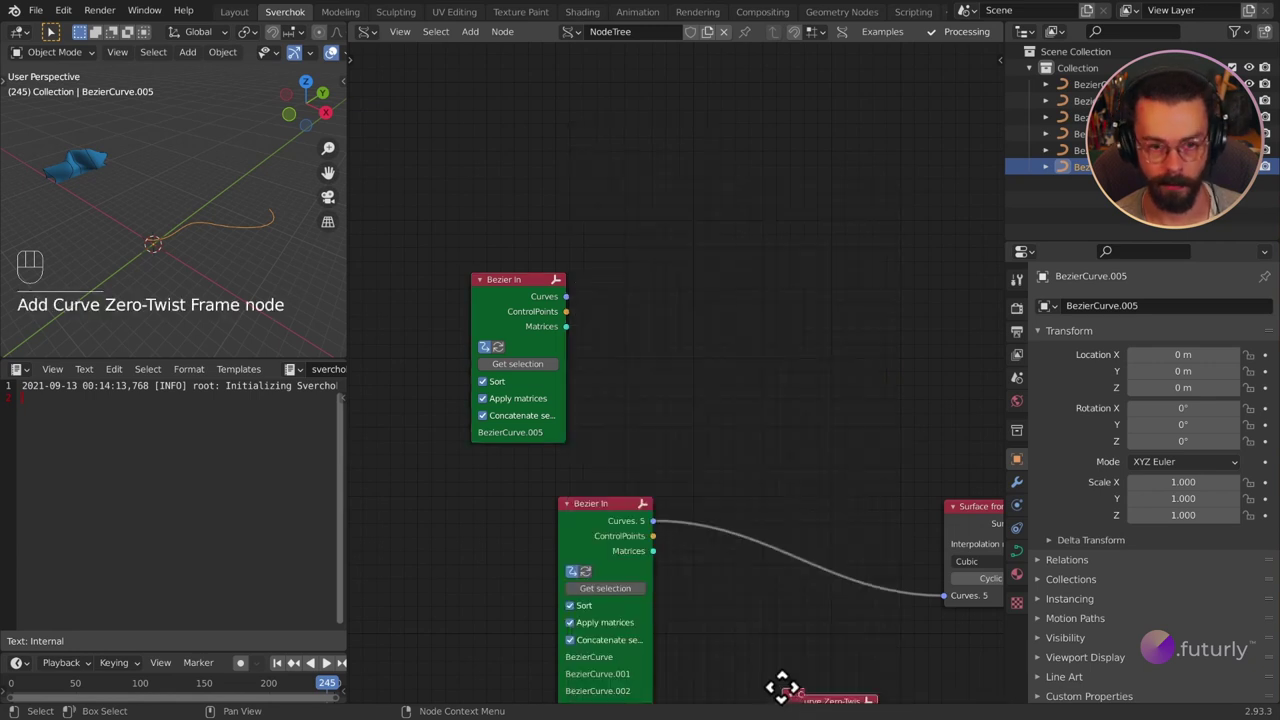
pyautogui.moveTo(645, 330); pyautogui.dragTo(685, 353)
pyautogui.click(845, 299)
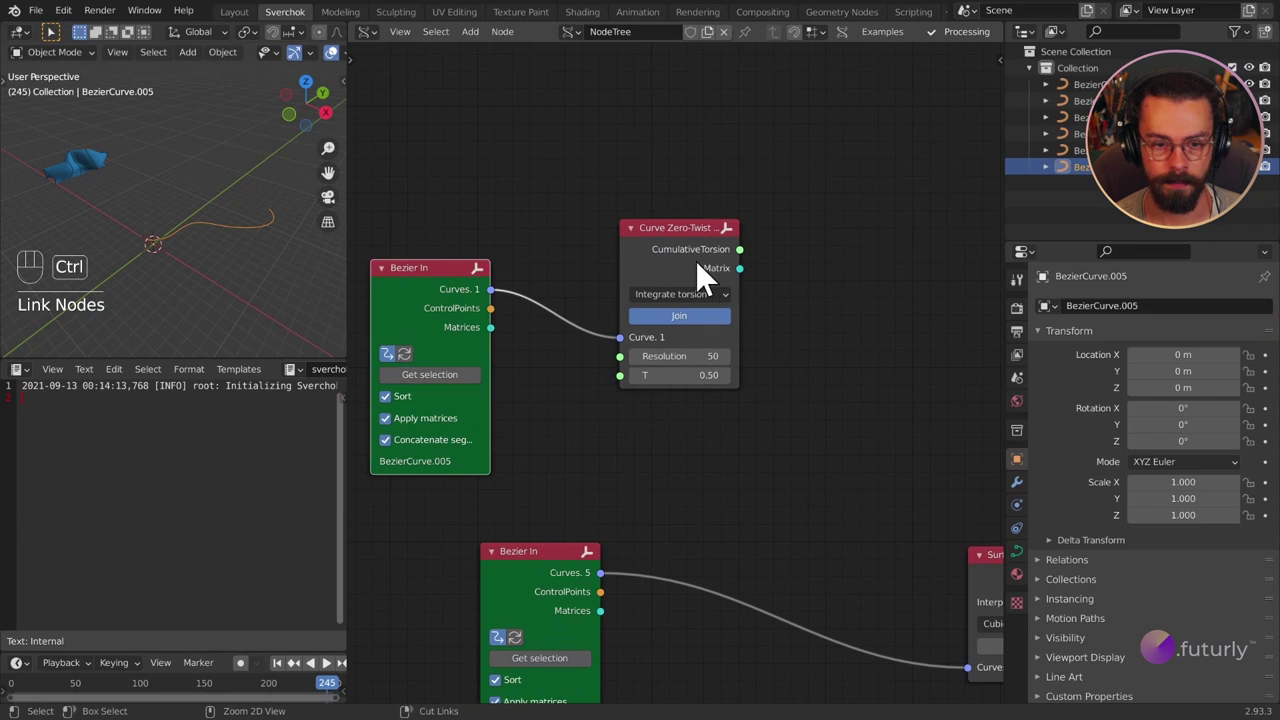
pyautogui.rightClick(967, 250)
pyautogui.middleClick(840, 343)
# Step: Wire Bezier In → Reparametrize → Zero-Twist (T 0.12) and feed its Matrix to the Temporal Viewer
pyautogui.click(955, 170)
pyautogui.press('g')
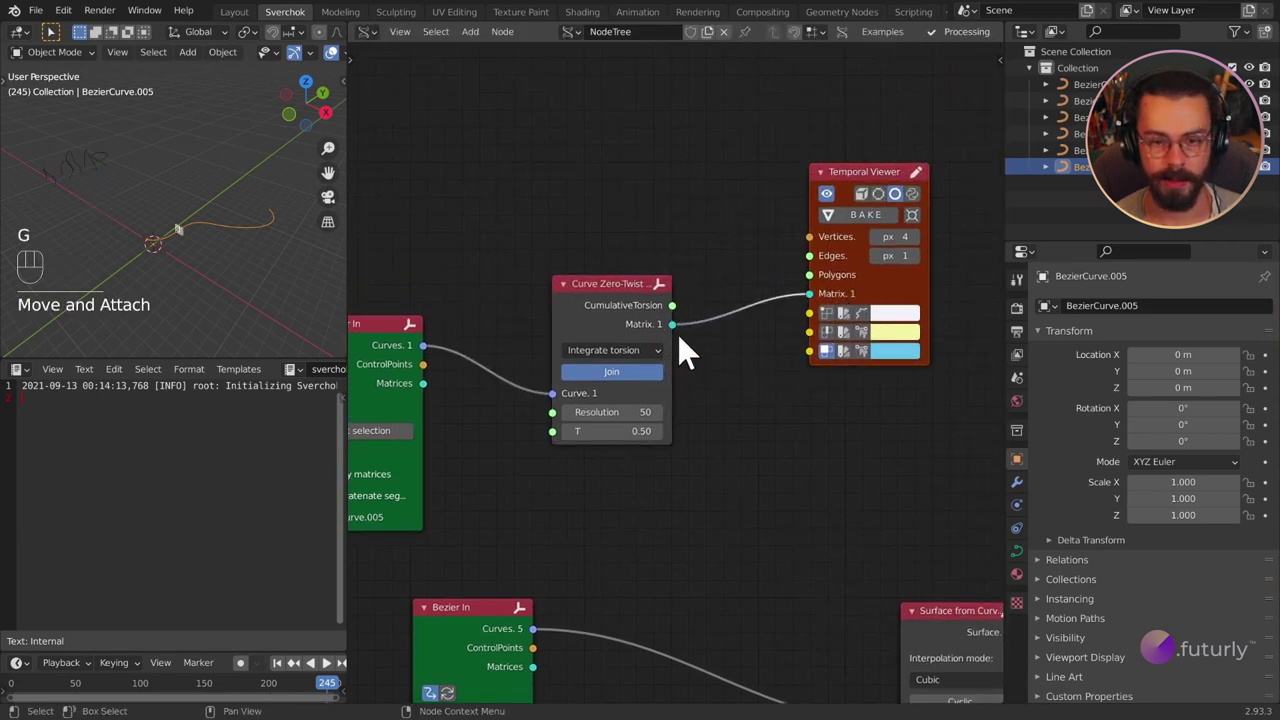
pyautogui.moveTo(158, 282); pyautogui.dragTo(188, 260)
pyautogui.moveTo(237, 249); pyautogui.dragTo(177, 248)
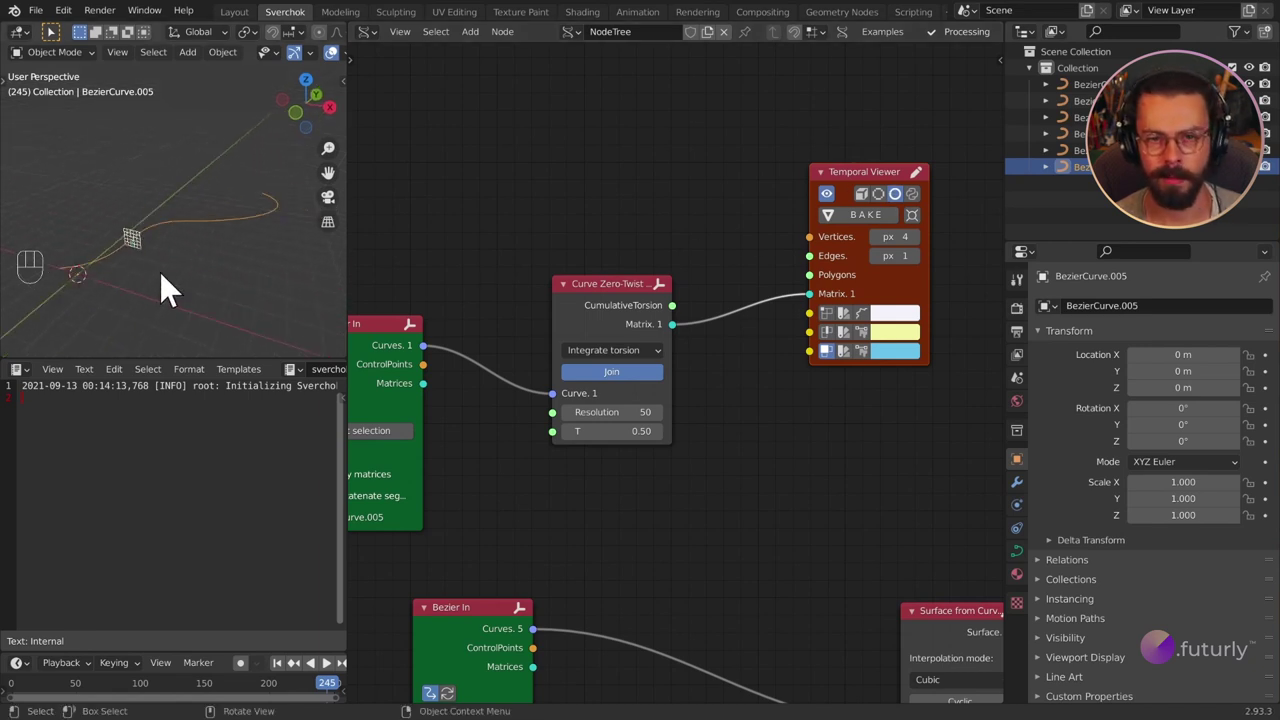
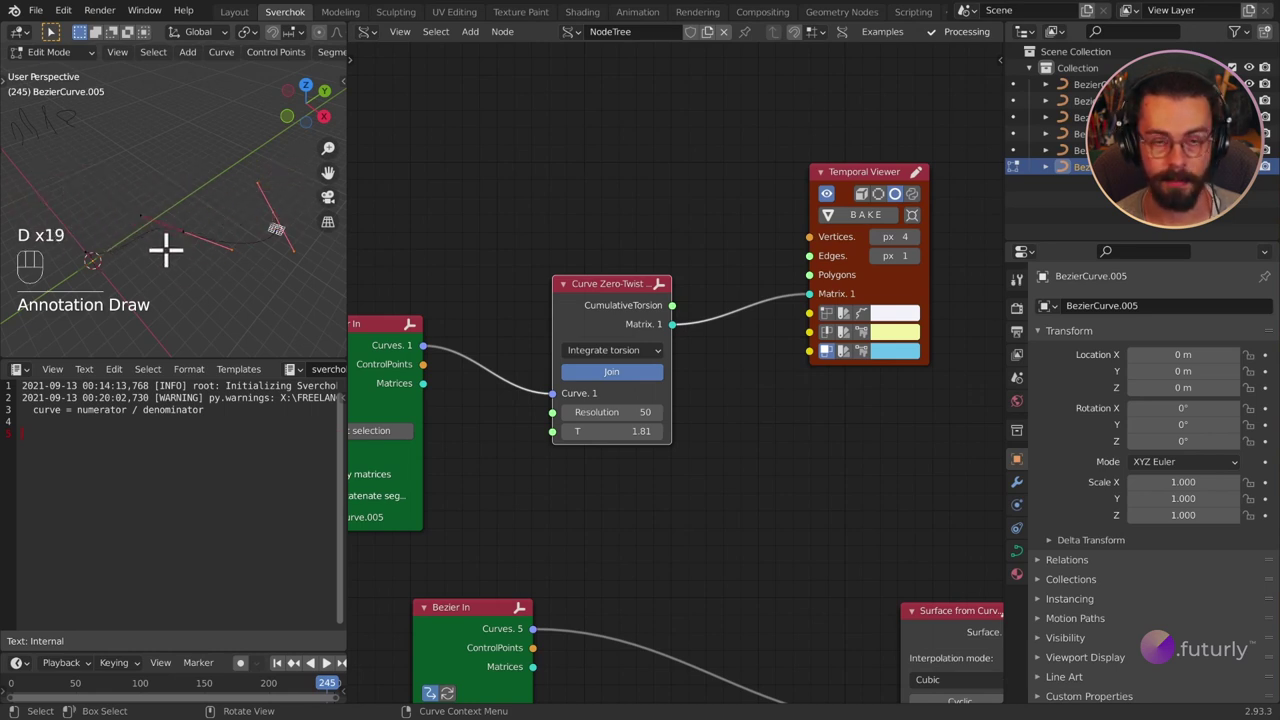
pyautogui.press('Tab')
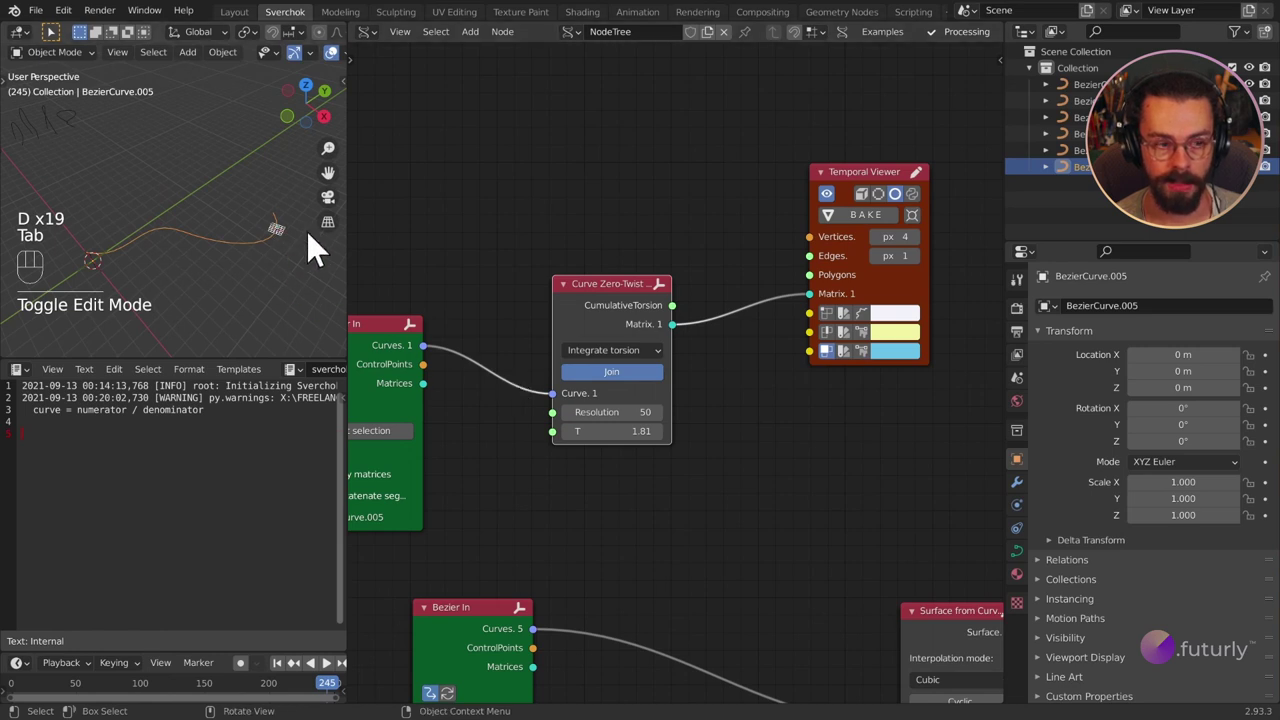
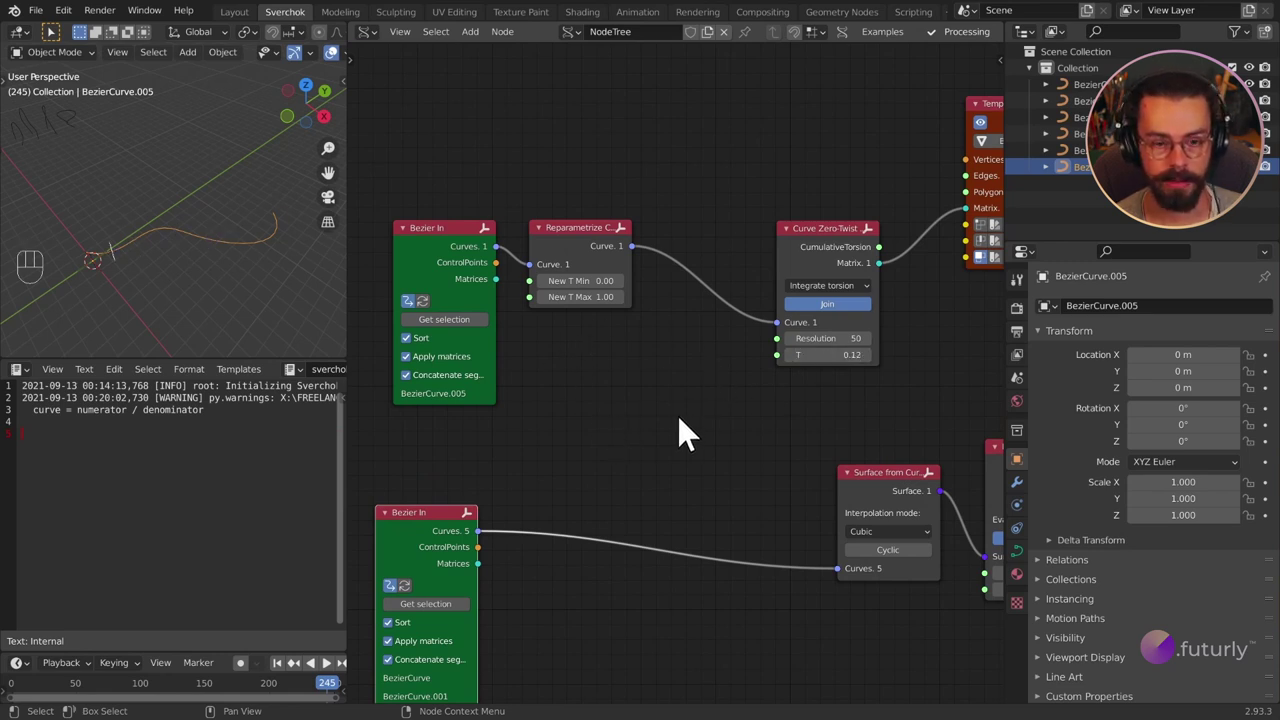
pyautogui.press('shift+a')
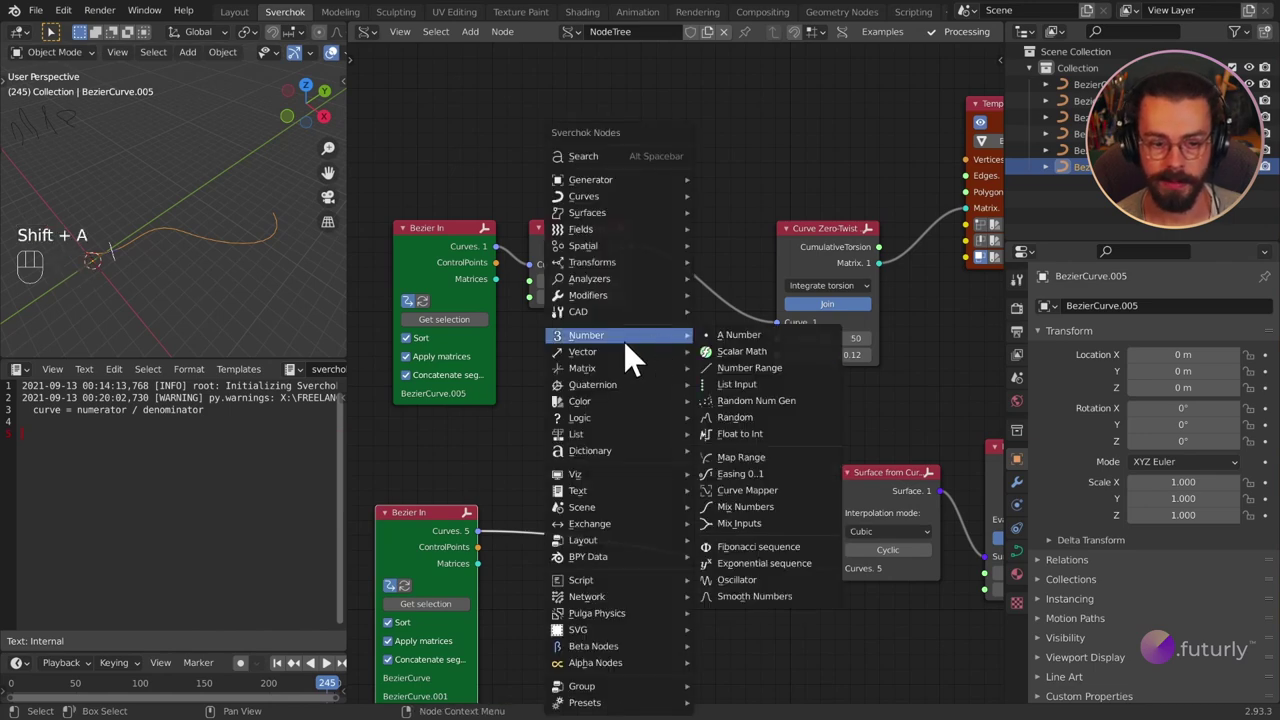
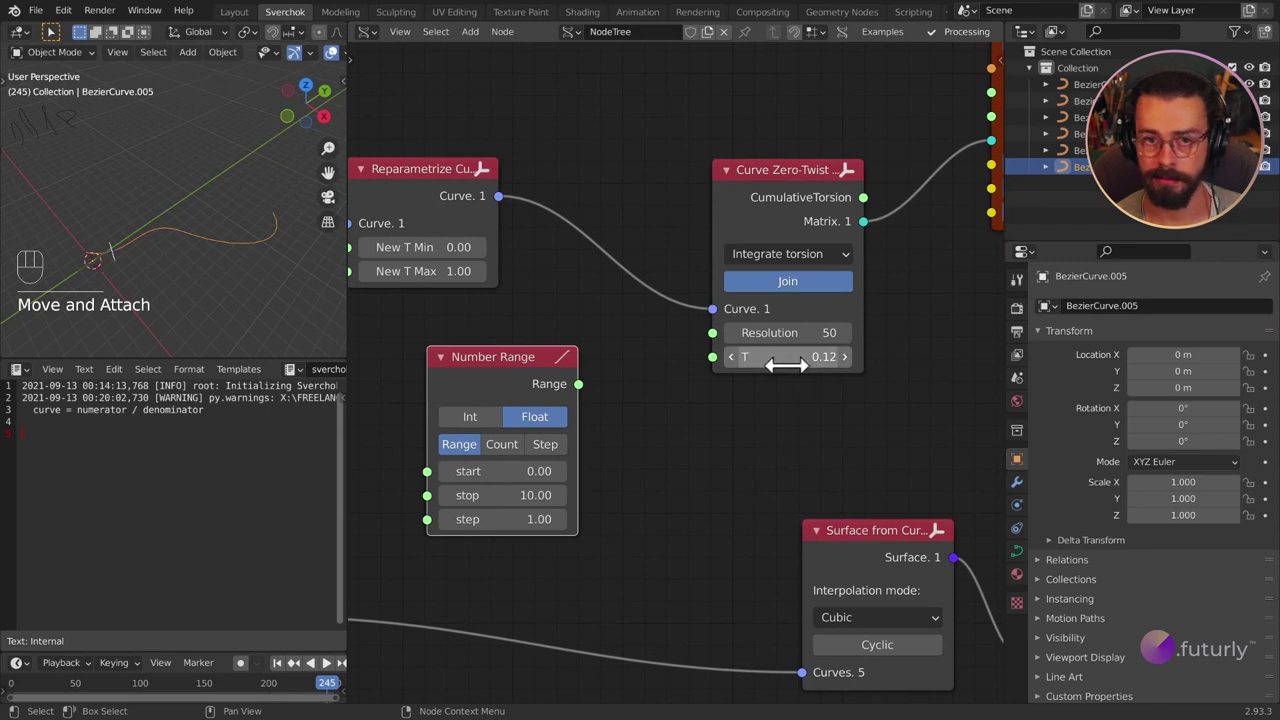
pyautogui.middleClick(722, 387)
pyautogui.click(547, 411)
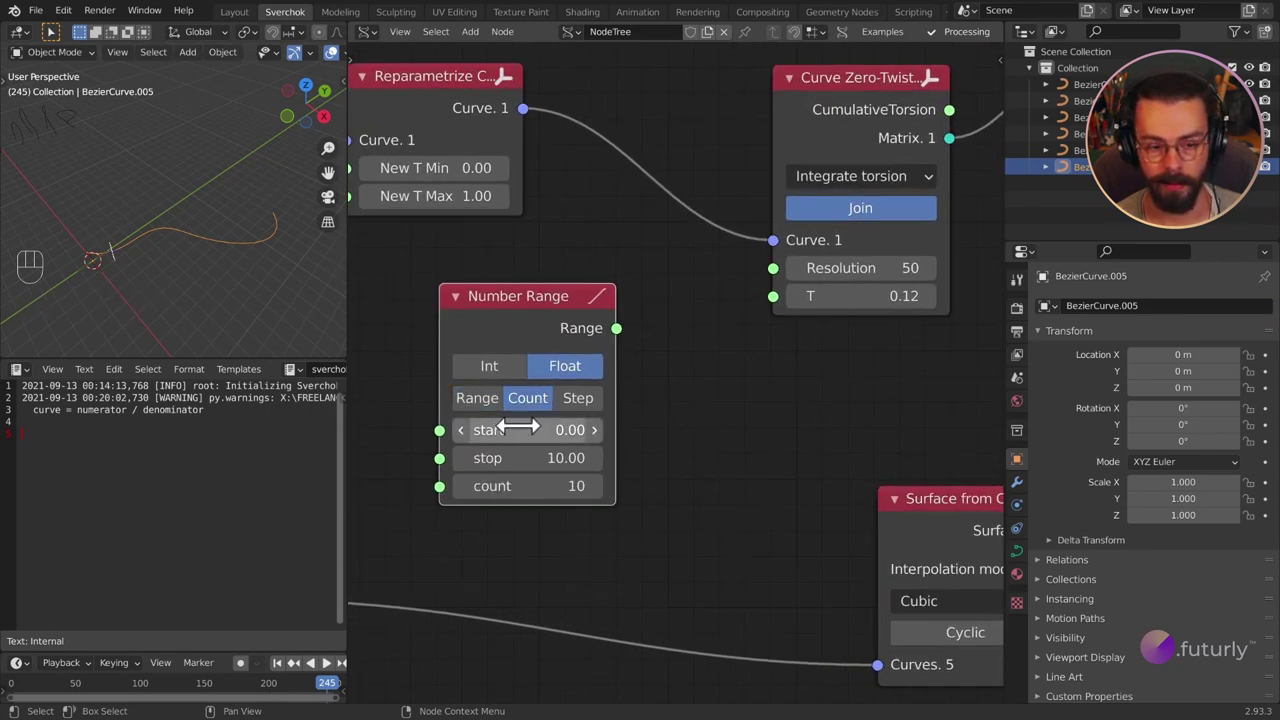
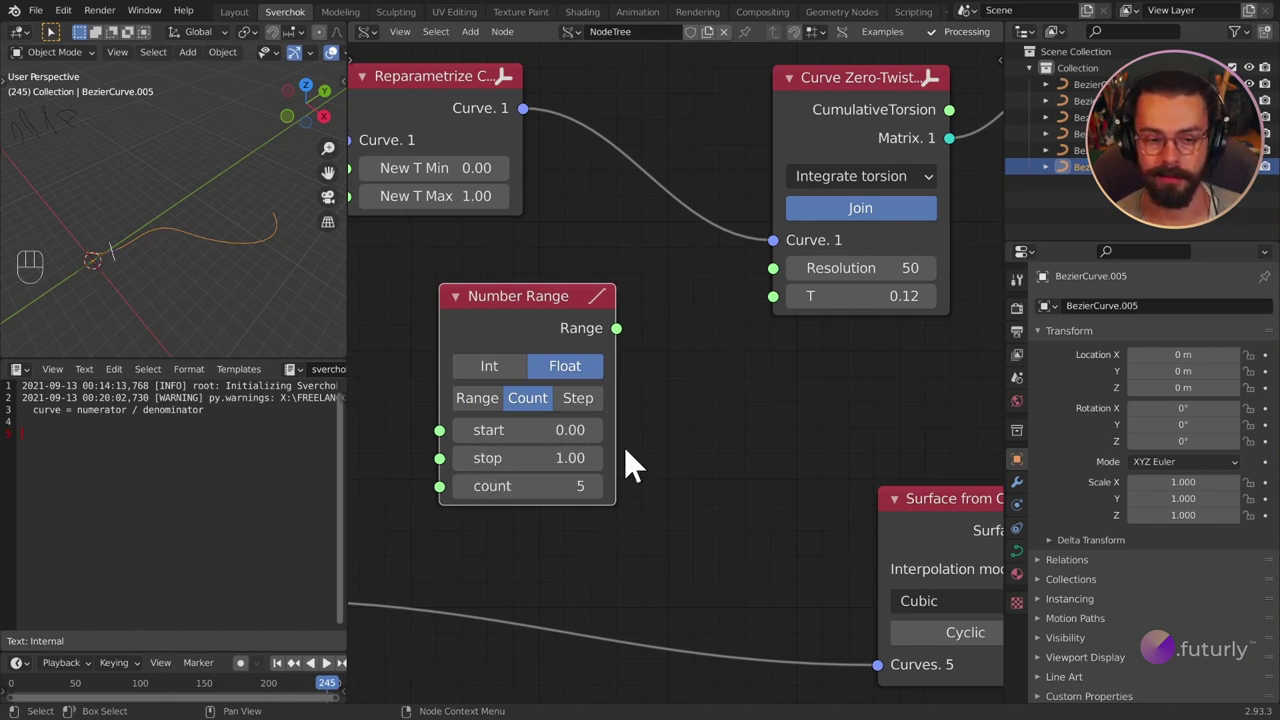
pyautogui.moveTo(623, 346); pyautogui.dragTo(781, 313)
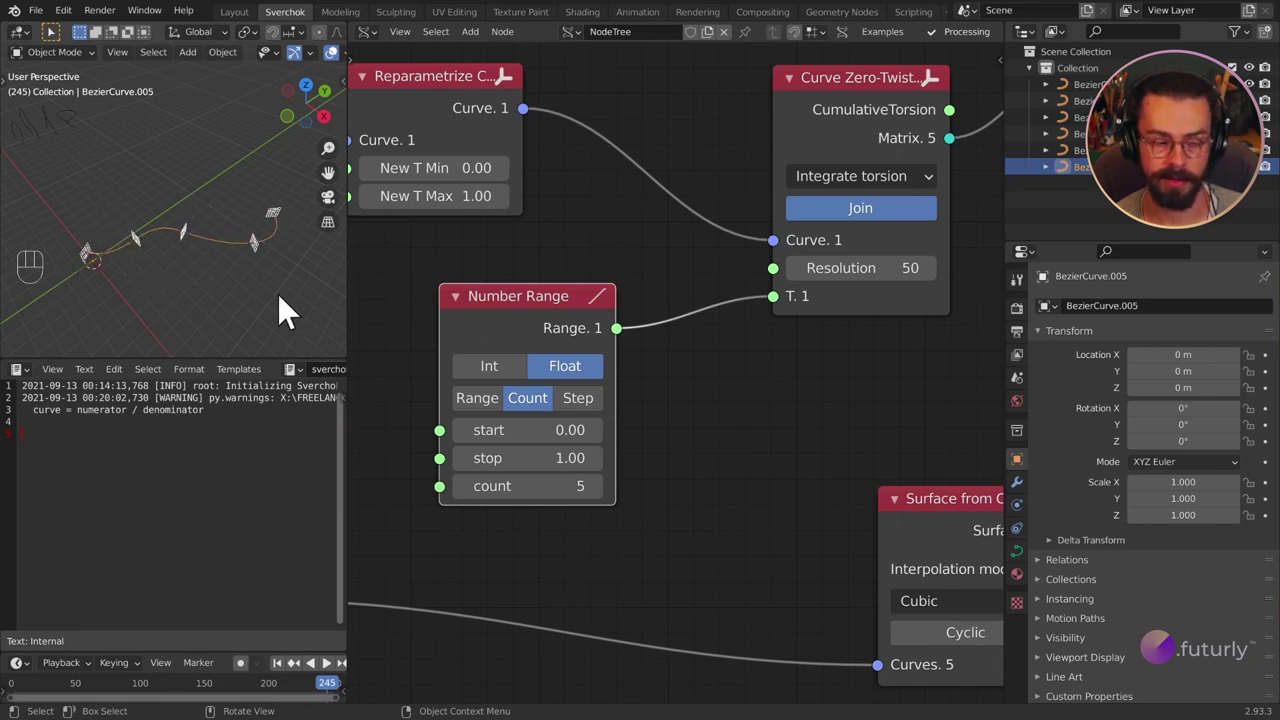
pyautogui.moveTo(219, 225); pyautogui.dragTo(186, 222)
pyautogui.moveTo(201, 253); pyautogui.dragTo(277, 287)
pyautogui.moveTo(212, 255); pyautogui.dragTo(83, 202)
pyautogui.middleClick(743, 428)
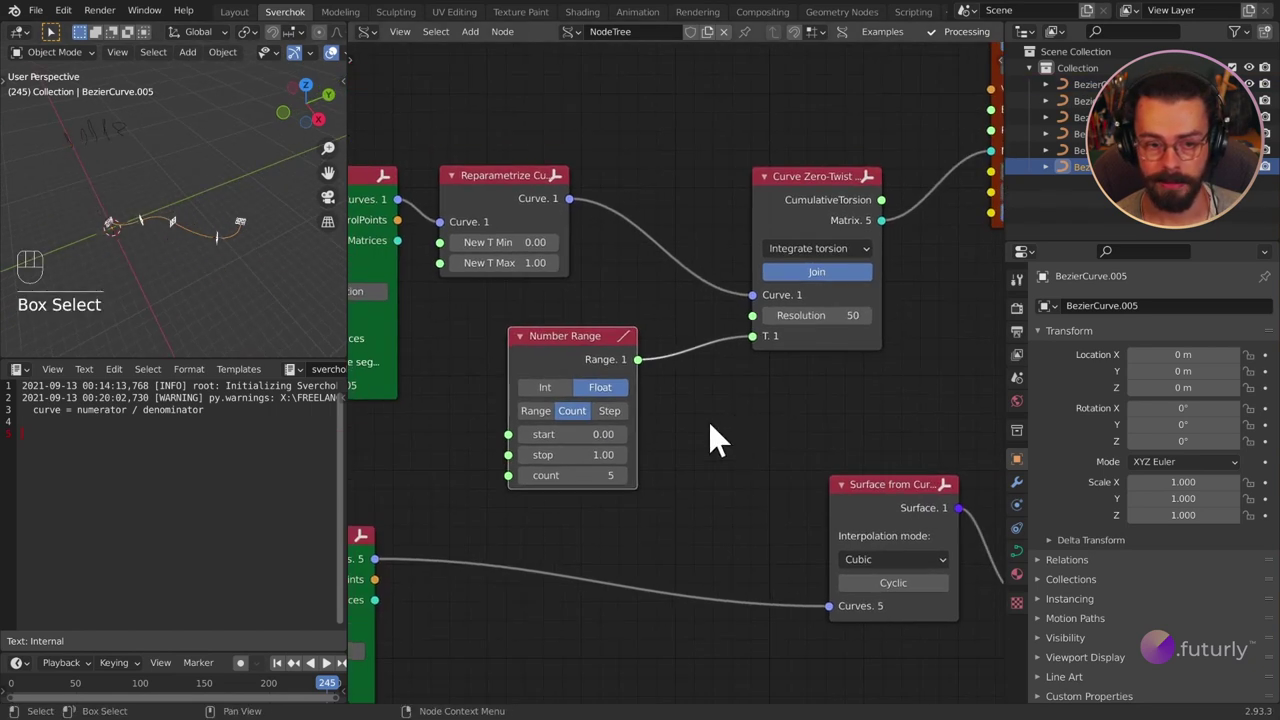
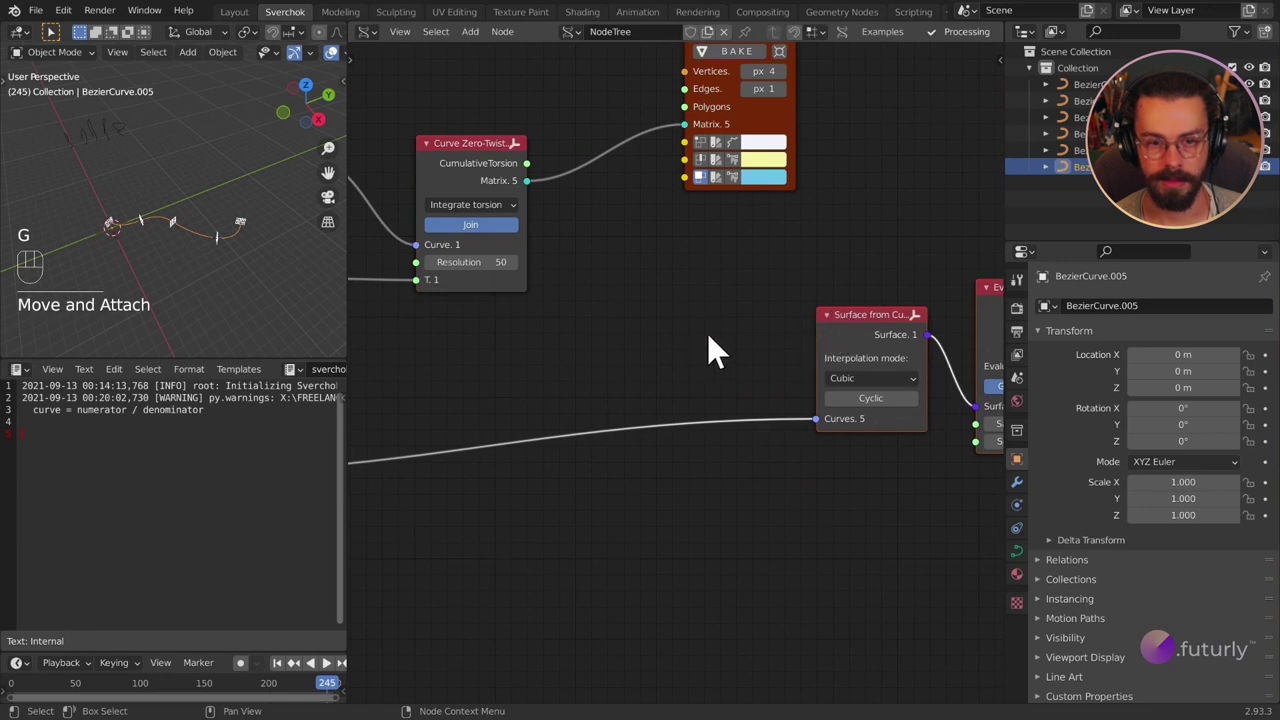
pyautogui.middleClick(687, 354)
# Step: Add an Apply Field to Curve node (coefficient 1.00) with a five-curve Bezier In beside it
pyautogui.press('shift+a')
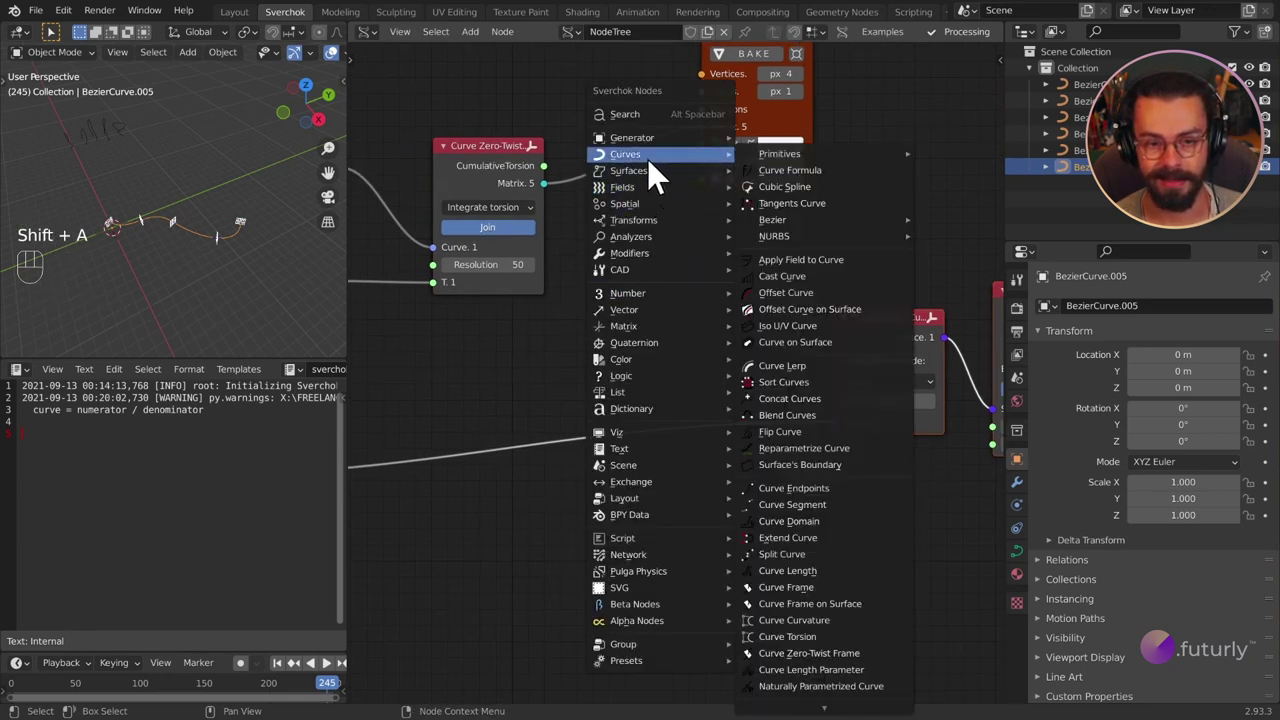
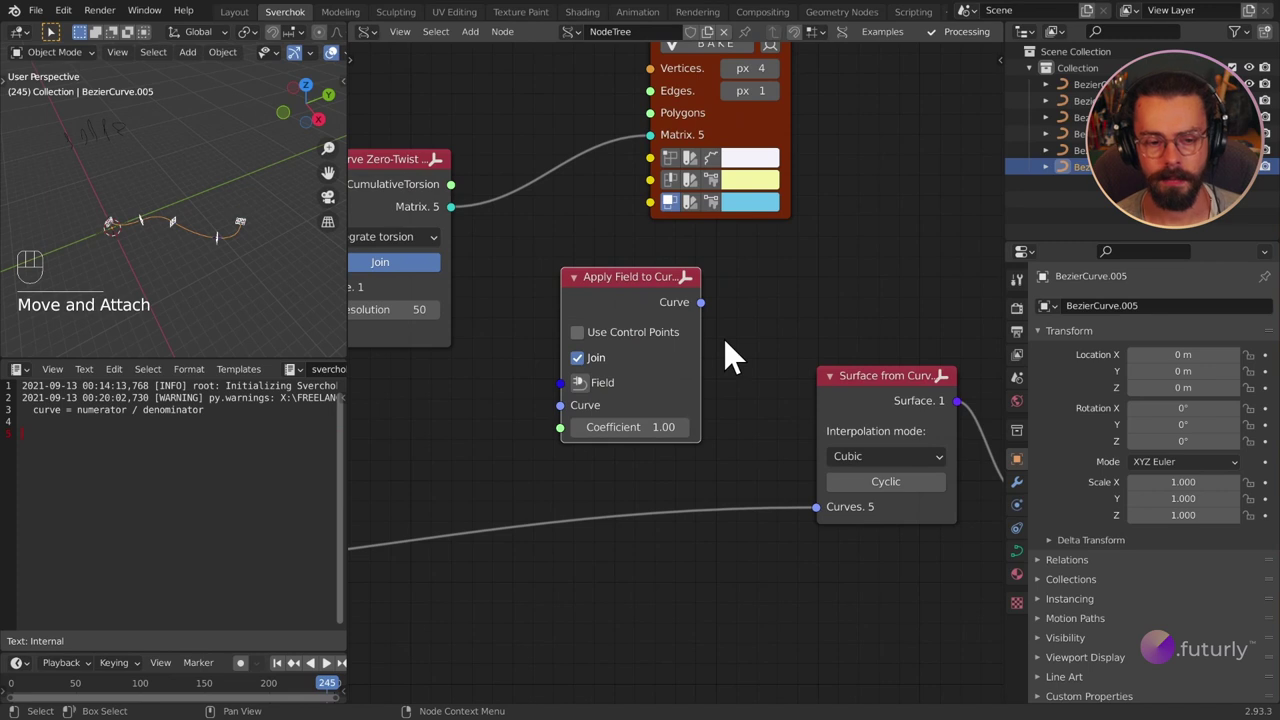
pyautogui.moveTo(573, 408); pyautogui.dragTo(474, 426)
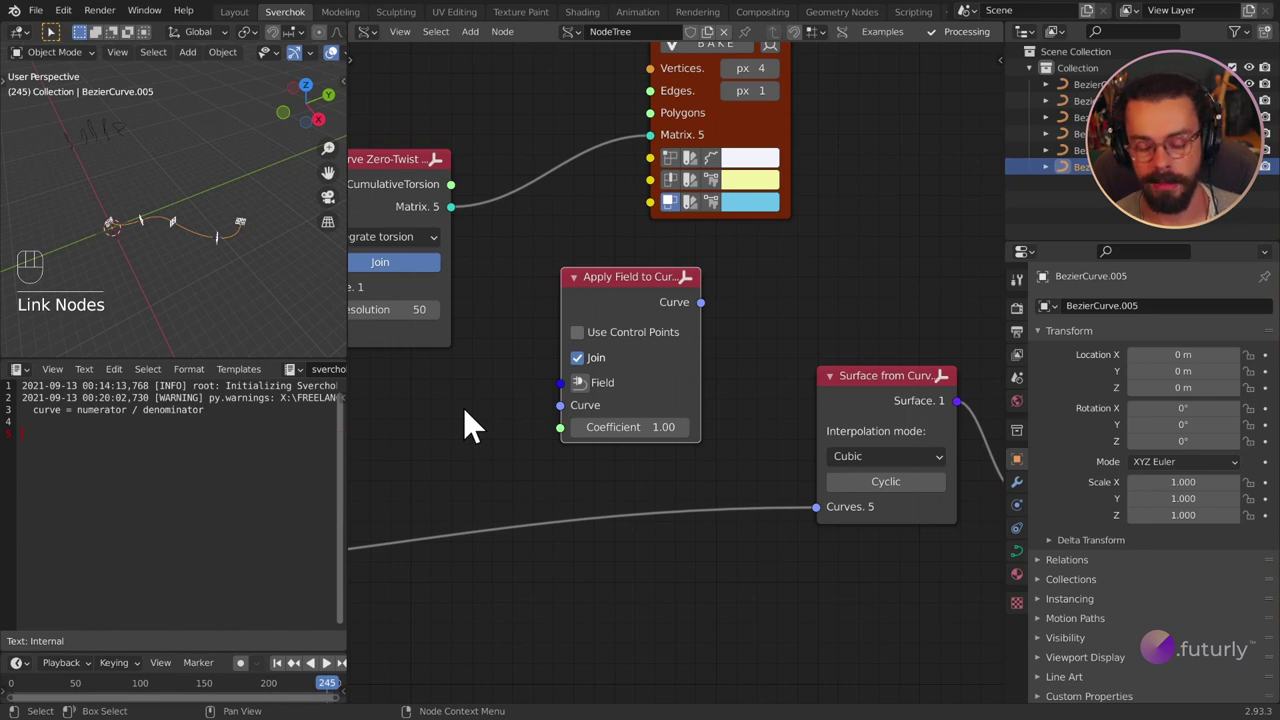
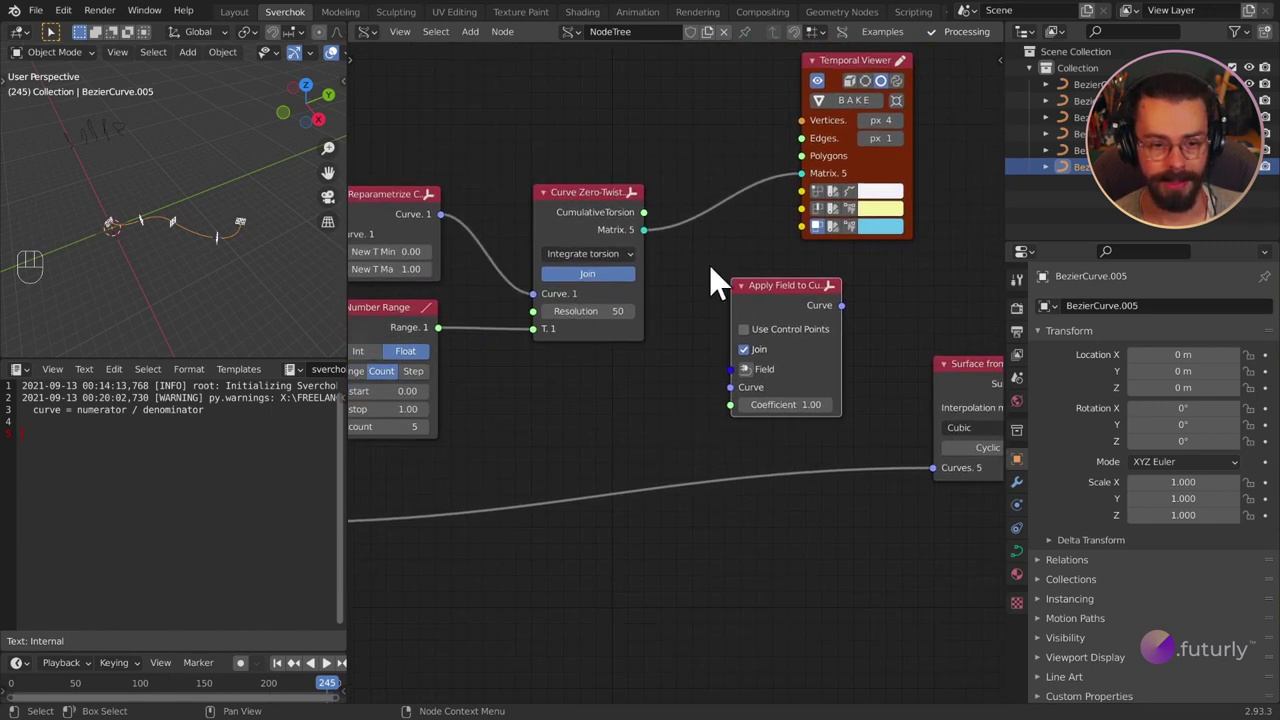
pyautogui.moveTo(655, 253); pyautogui.dragTo(715, 265)
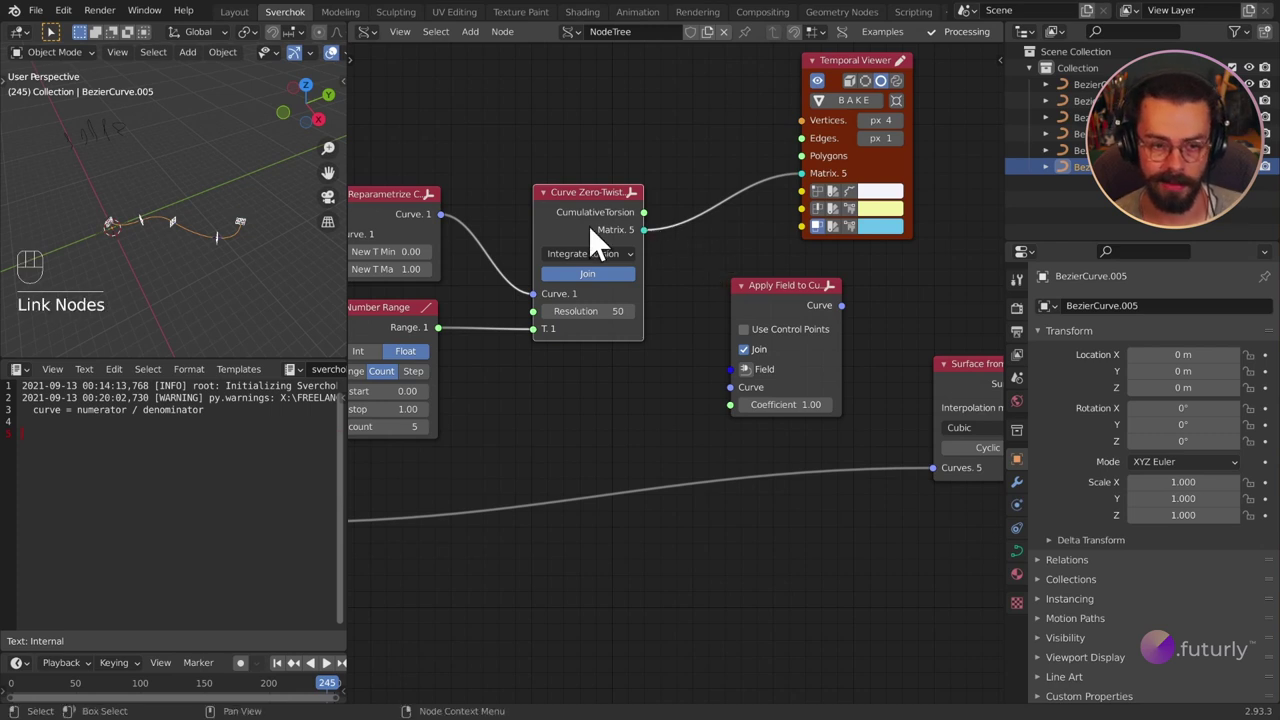
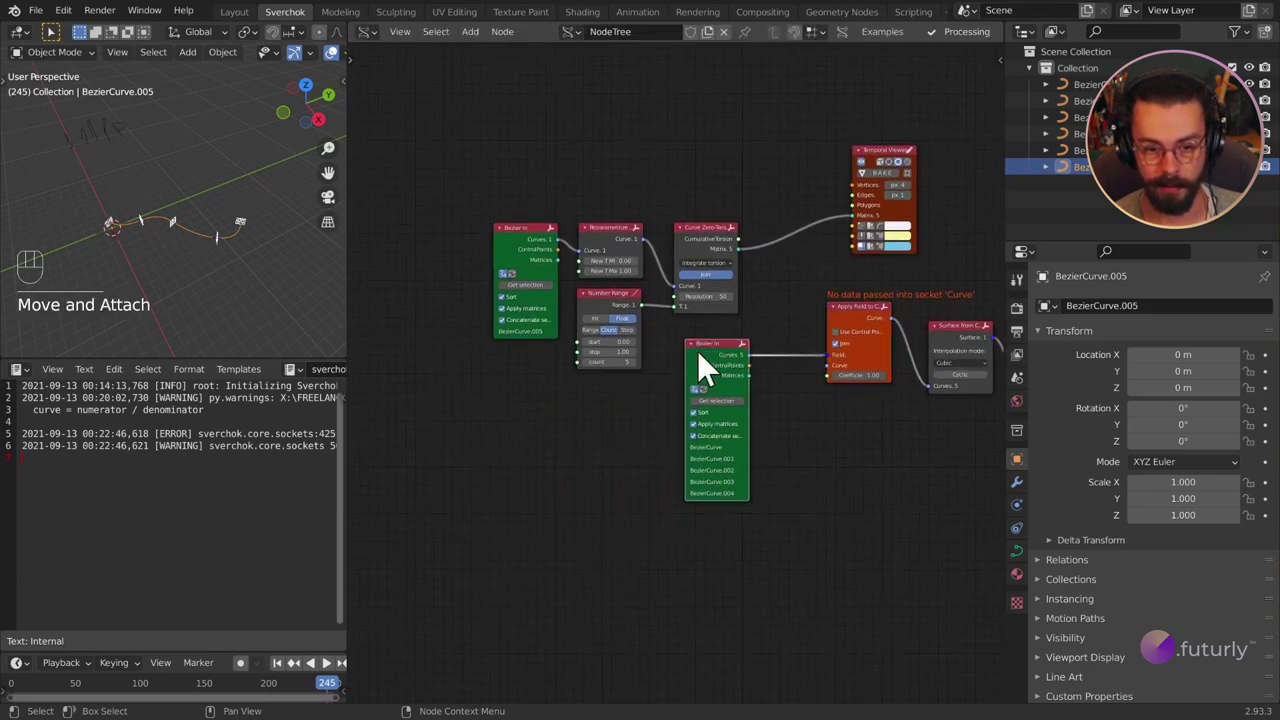
# Step: Wire the five curves and zero-twist matrices into Apply Field to Curve and the evaluated surface to the viewer
pyautogui.middleClick(841, 412)
pyautogui.middleClick(736, 449)
pyautogui.moveTo(715, 414); pyautogui.dragTo(715, 427)
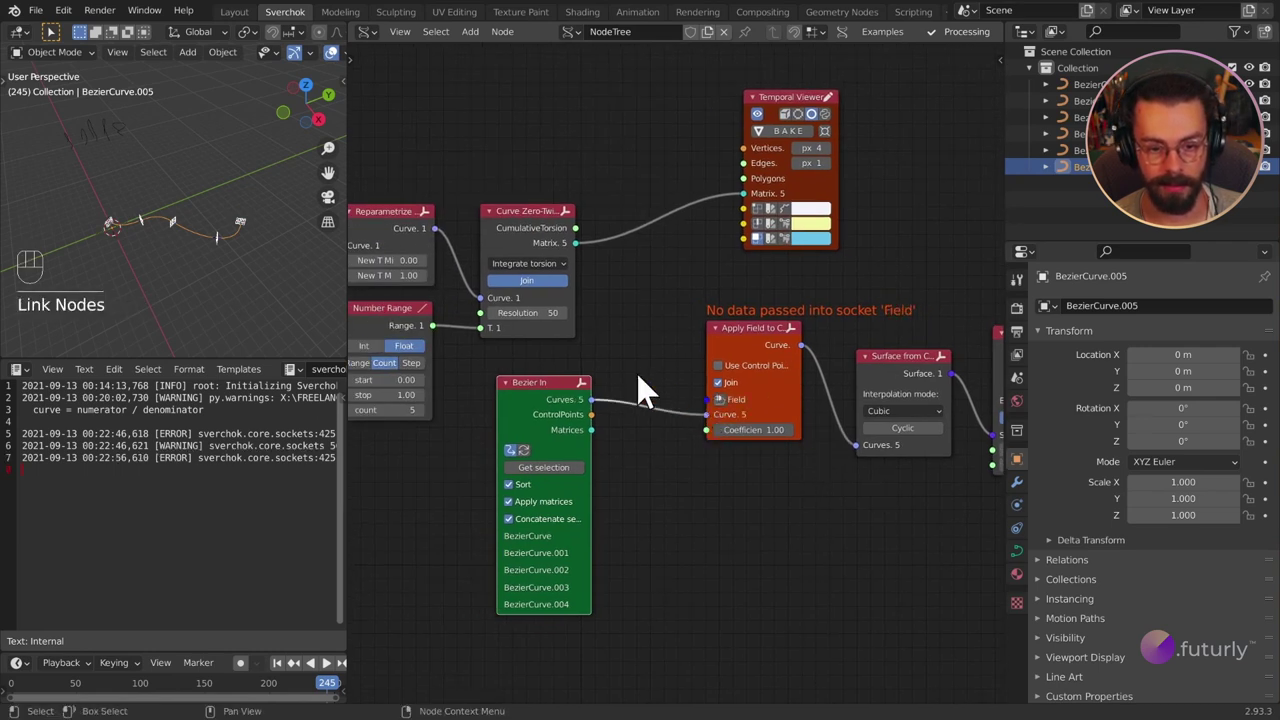
pyautogui.middleClick(671, 442)
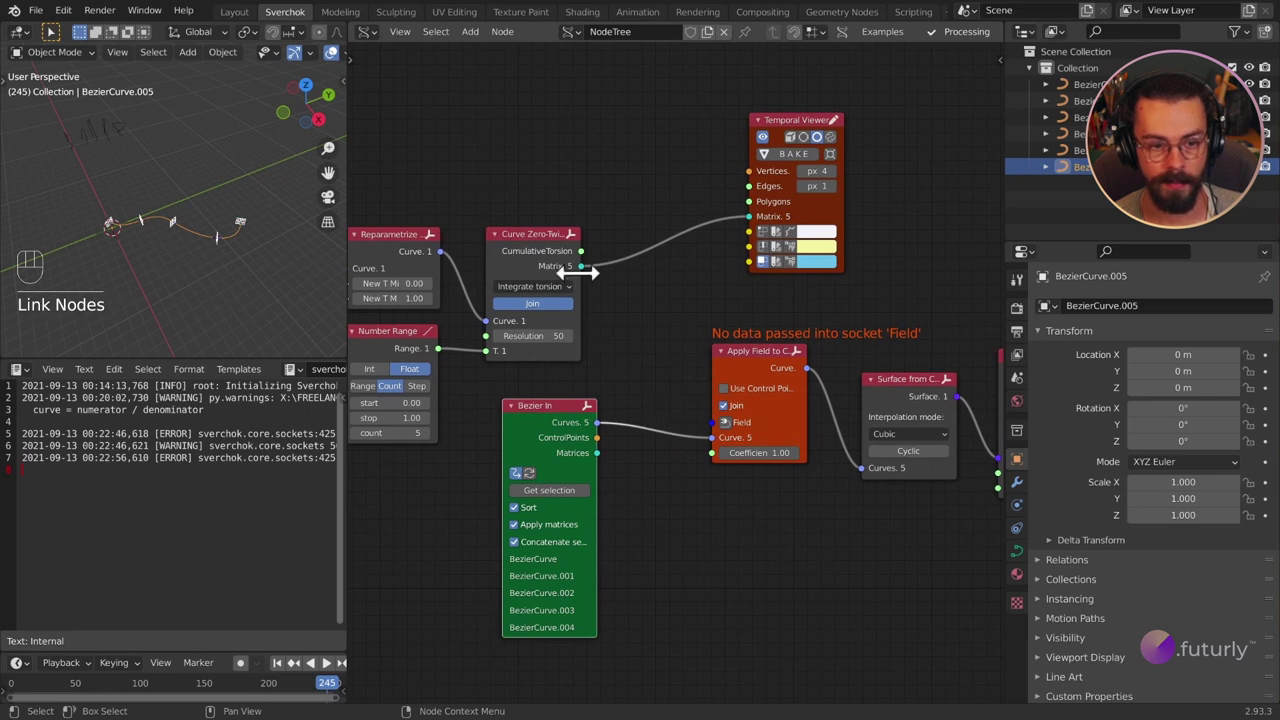
pyautogui.moveTo(590, 284); pyautogui.dragTo(716, 439)
pyautogui.middleClick(764, 518)
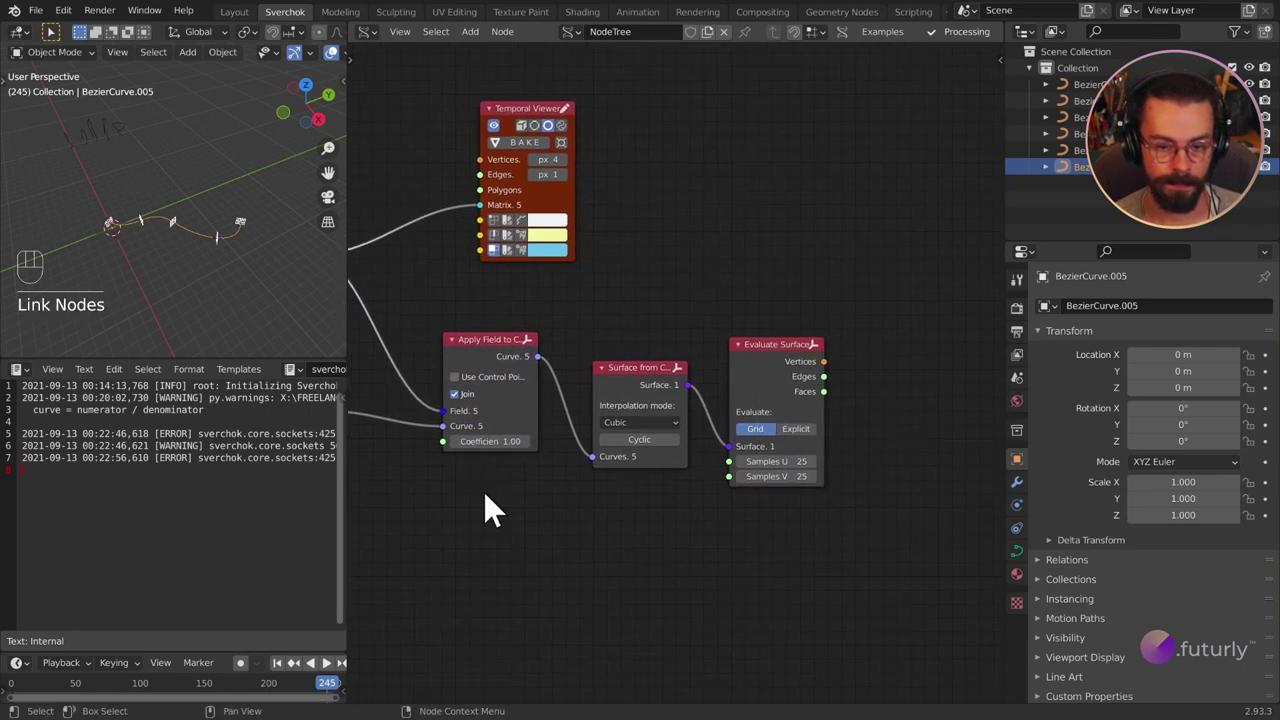
pyautogui.click(787, 381)
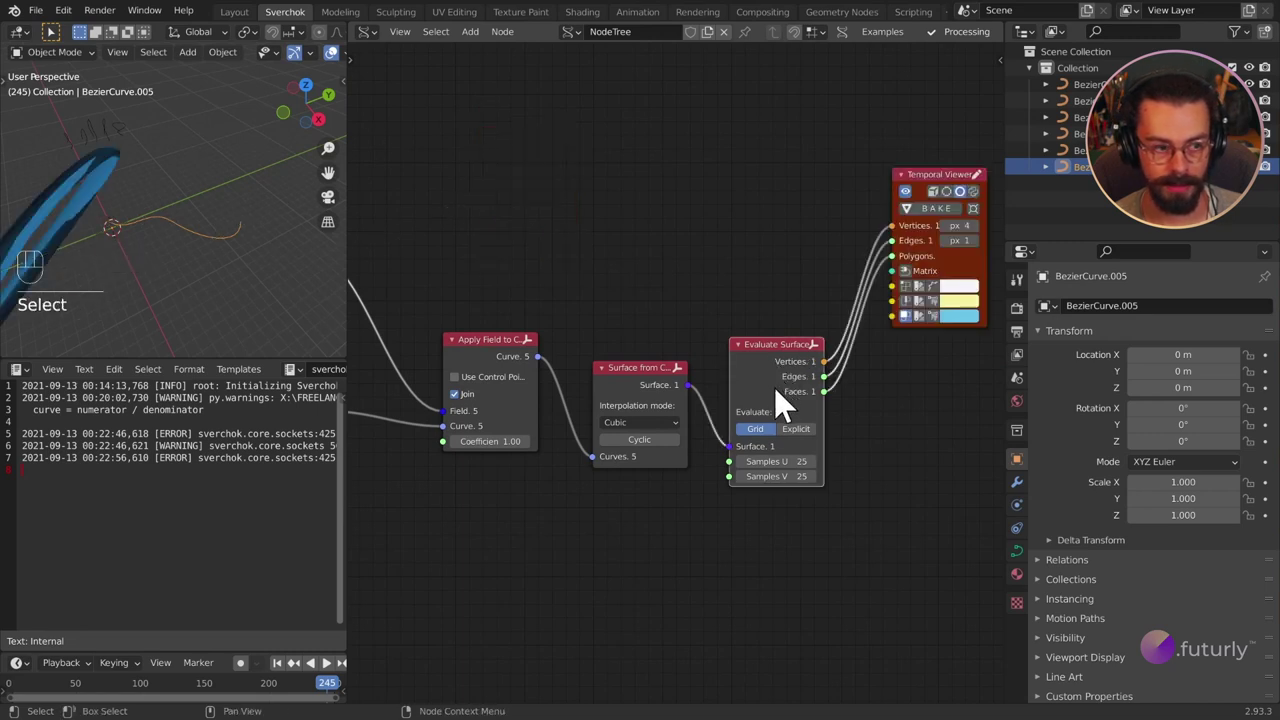
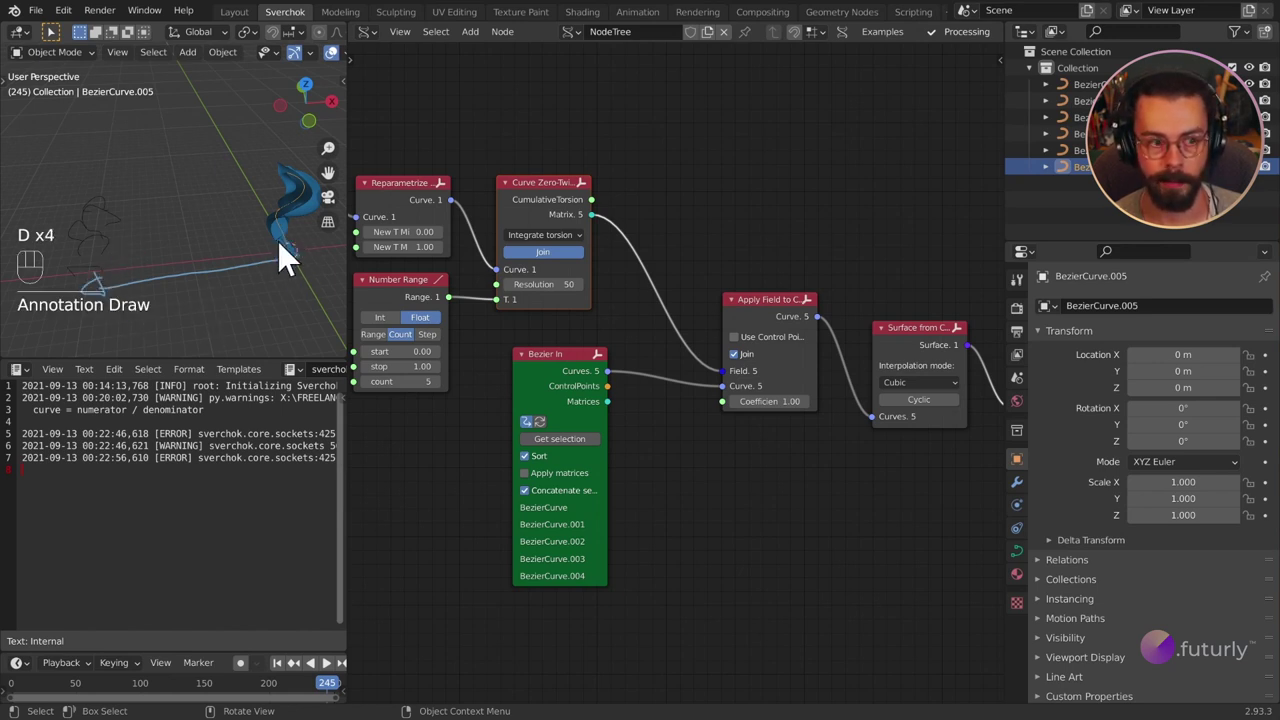
# Step: Switch the Curve Zero-Twist Frame node to Track normal mode
pyautogui.press('d')
pyautogui.rightClick(313, 268)
pyautogui.middleClick(248, 280)
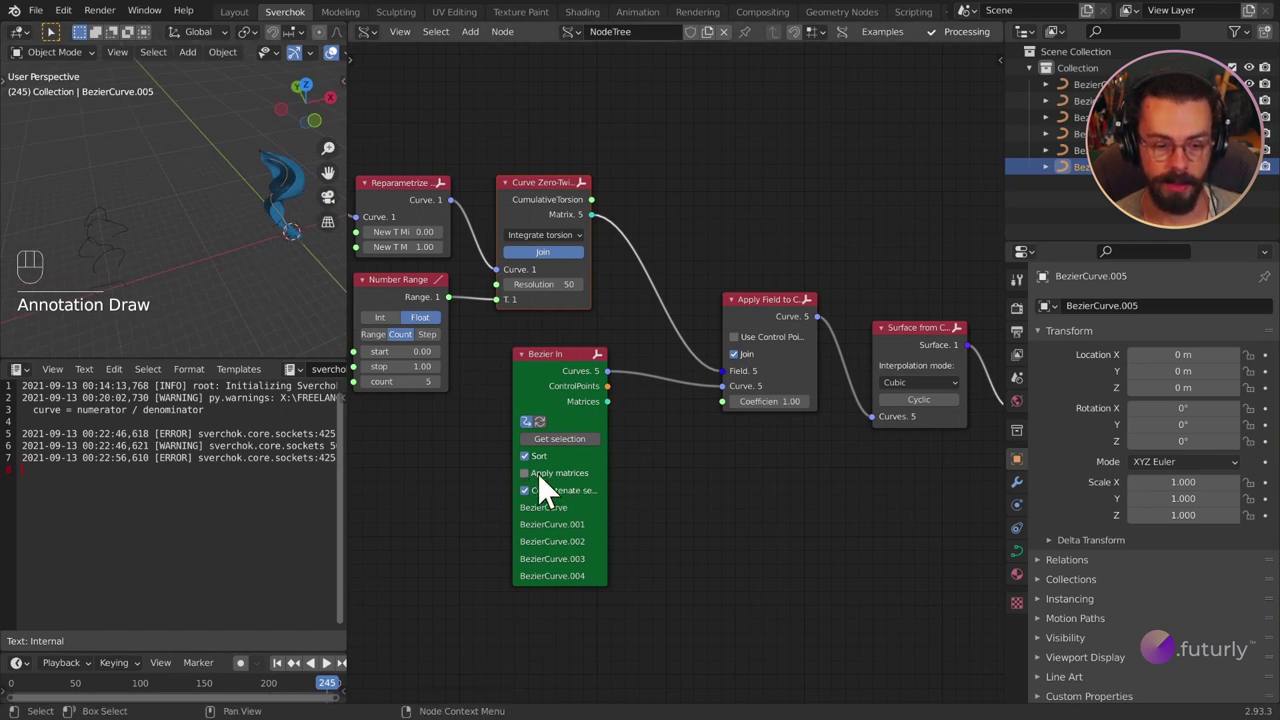
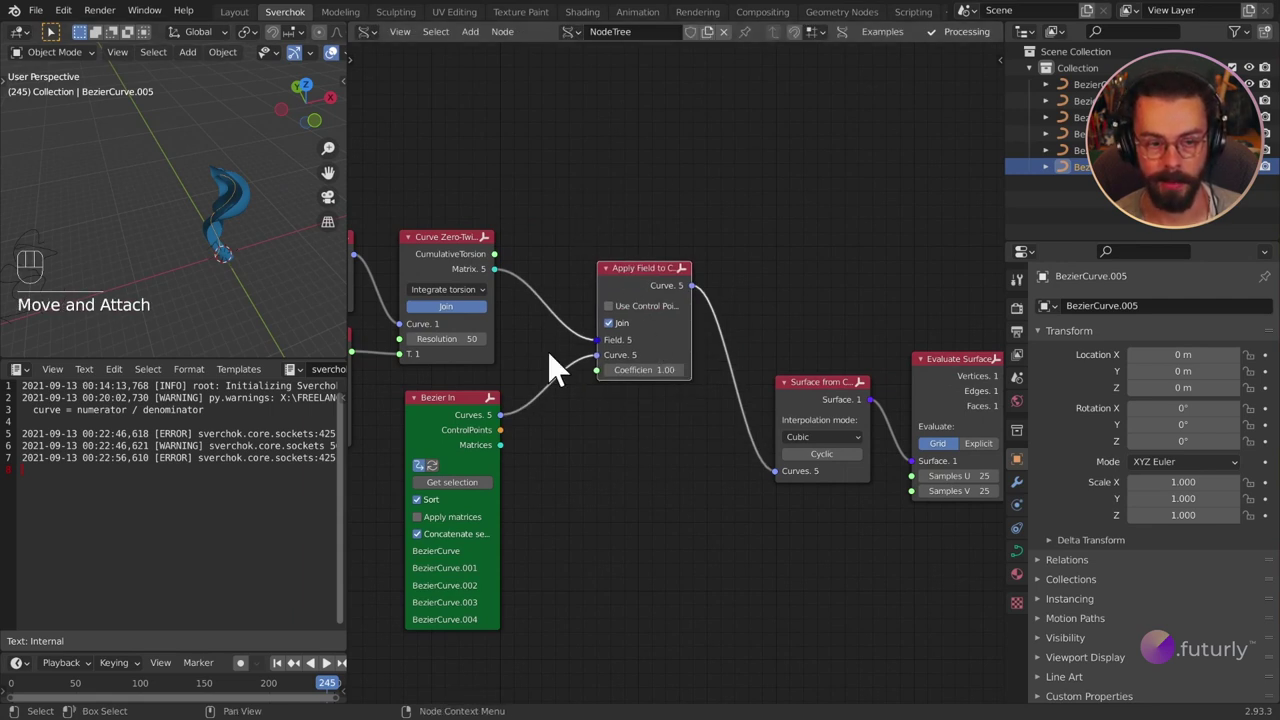
pyautogui.middleClick(604, 330)
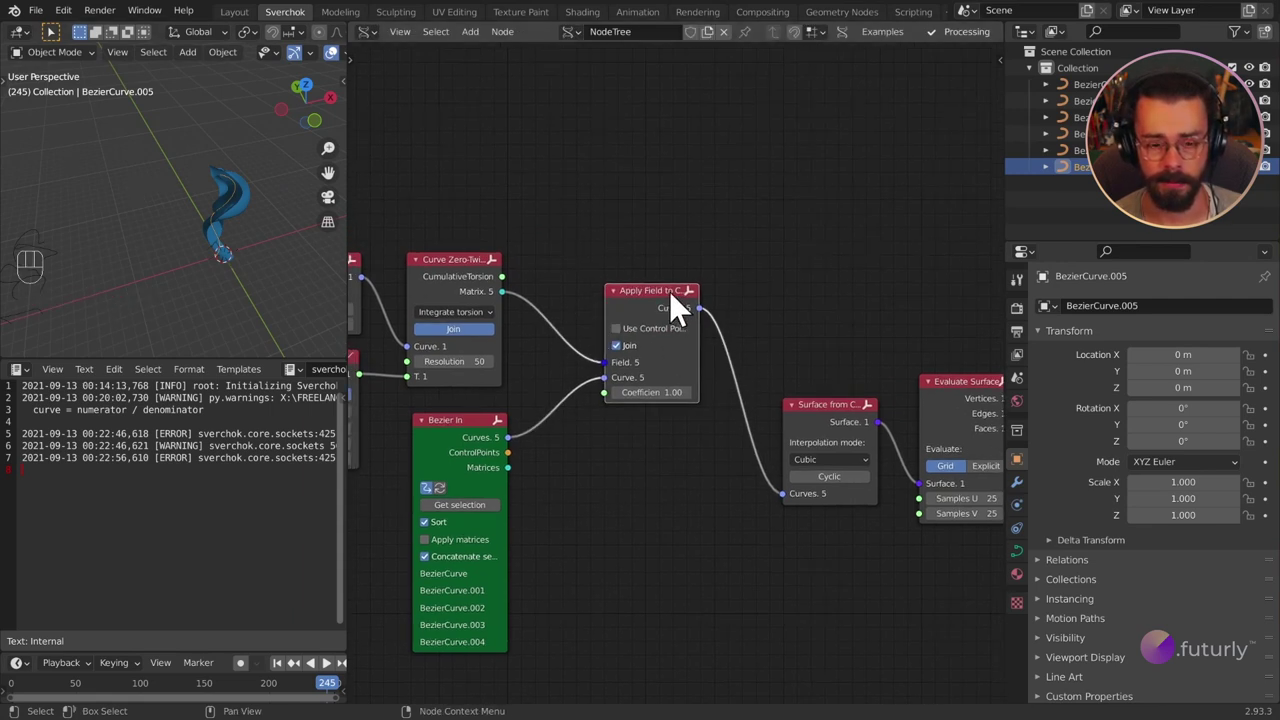
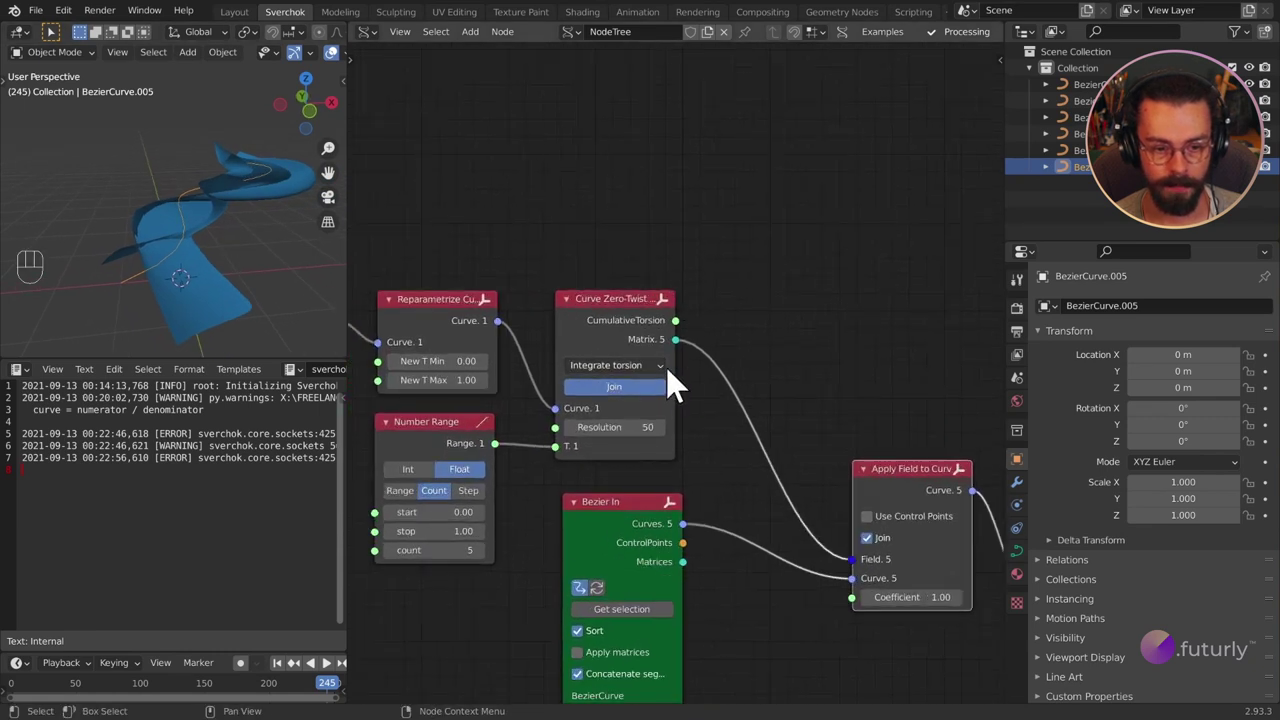
pyautogui.moveTo(652, 383); pyautogui.dragTo(649, 415)
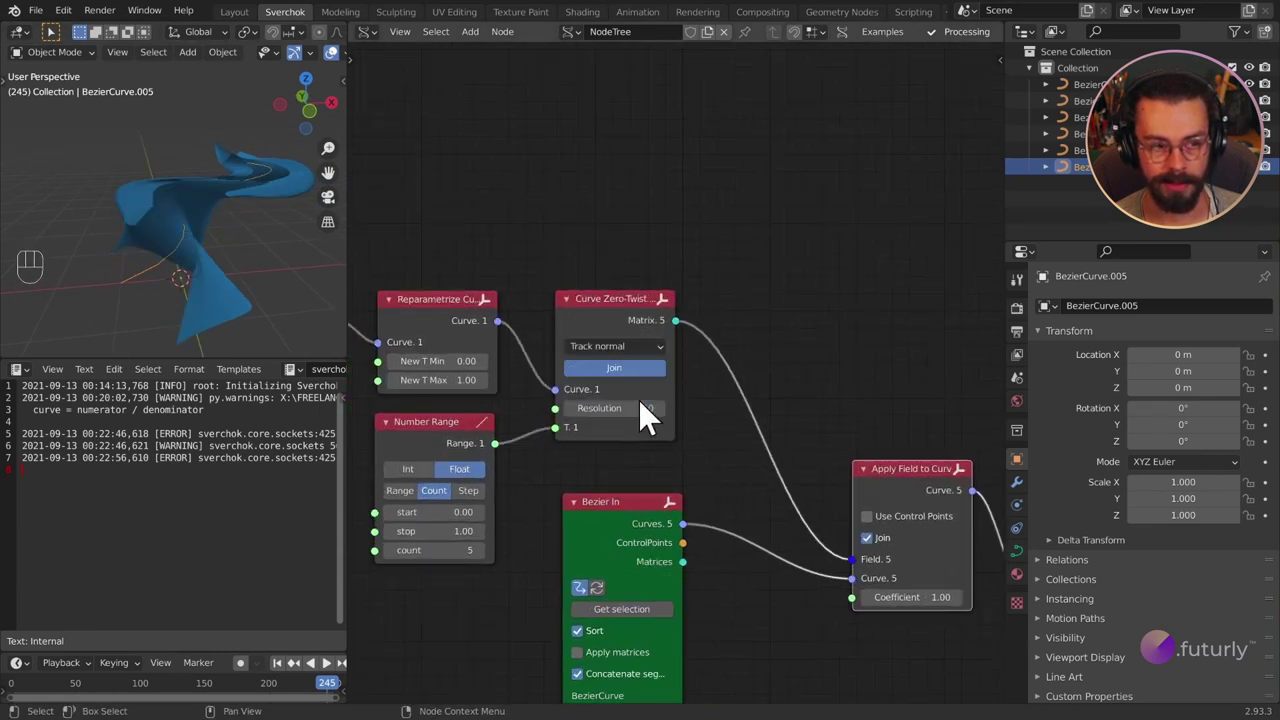
pyautogui.click(605, 289)
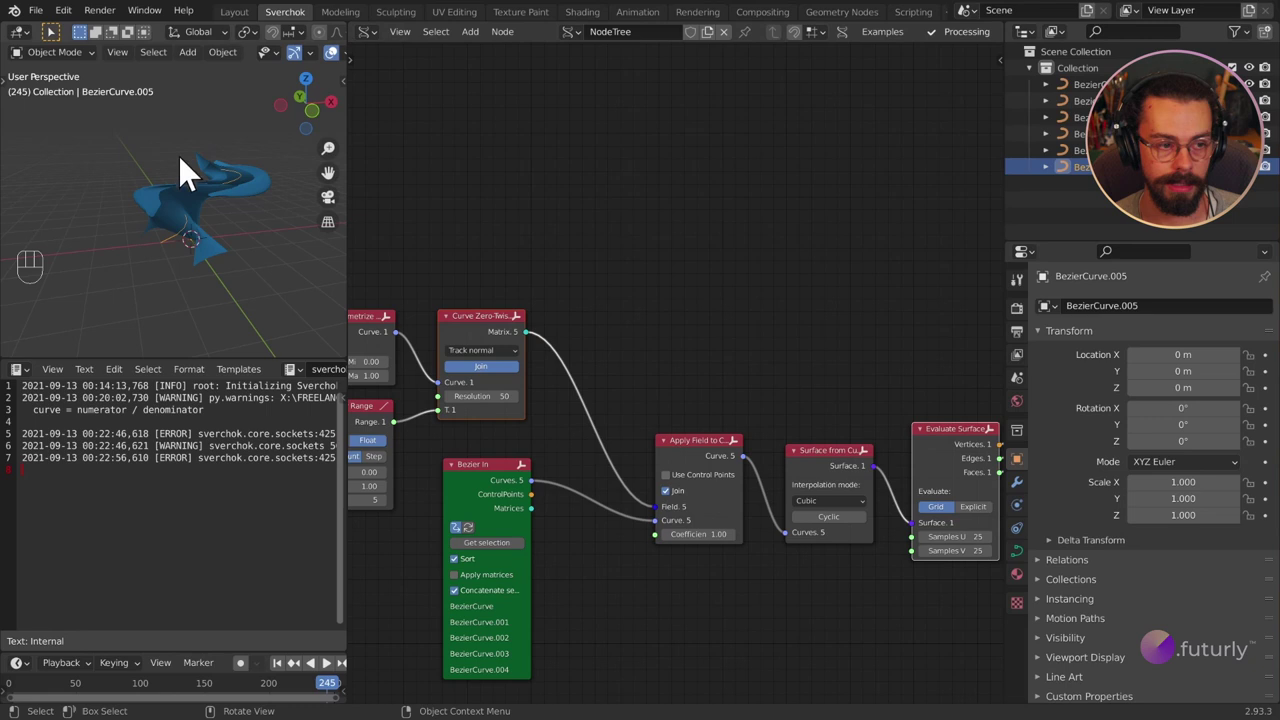
# Step: Select the five original Bezier curves in the viewport and relink the evaluated surface to the Temporal Viewer
pyautogui.moveTo(179, 224); pyautogui.dragTo(119, 234)
pyautogui.middleClick(151, 221)
pyautogui.middleClick(211, 239)
pyautogui.moveTo(232, 251); pyautogui.dragTo(129, 214)
pyautogui.moveTo(181, 290); pyautogui.dragTo(259, 299)
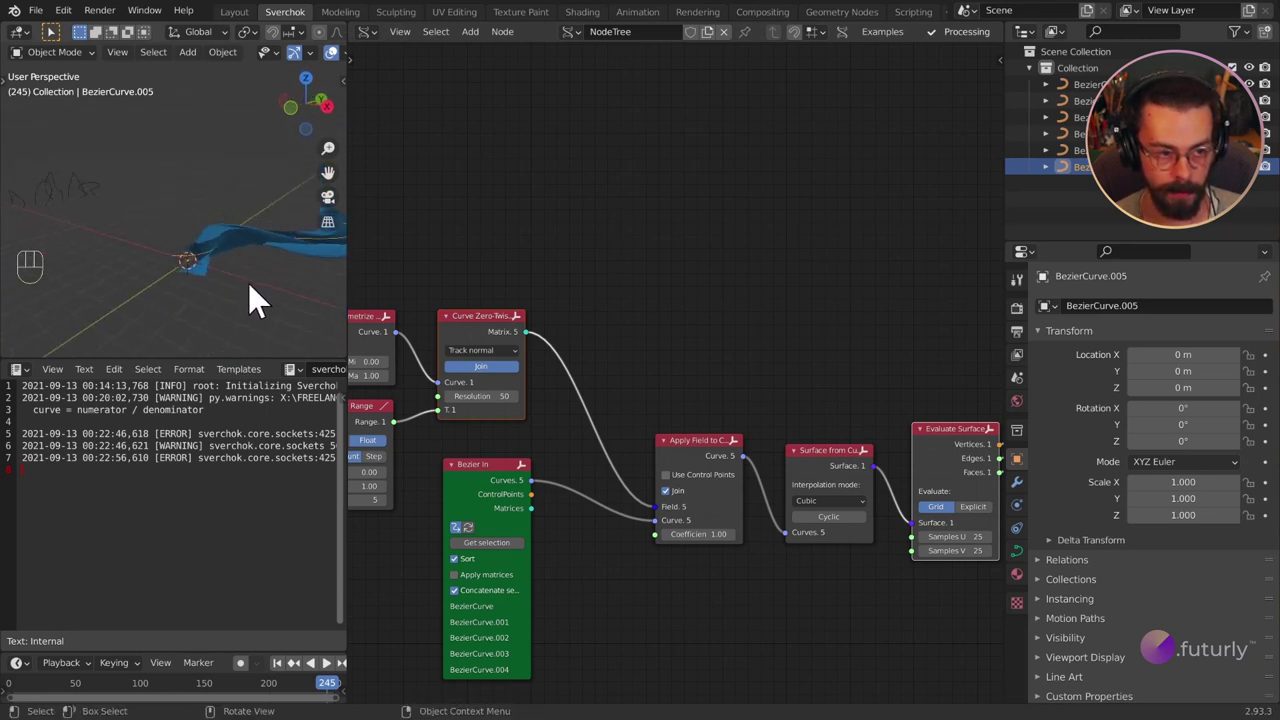
pyautogui.moveTo(138, 258); pyautogui.dragTo(263, 259)
pyautogui.moveTo(106, 192); pyautogui.dragTo(26, 164)
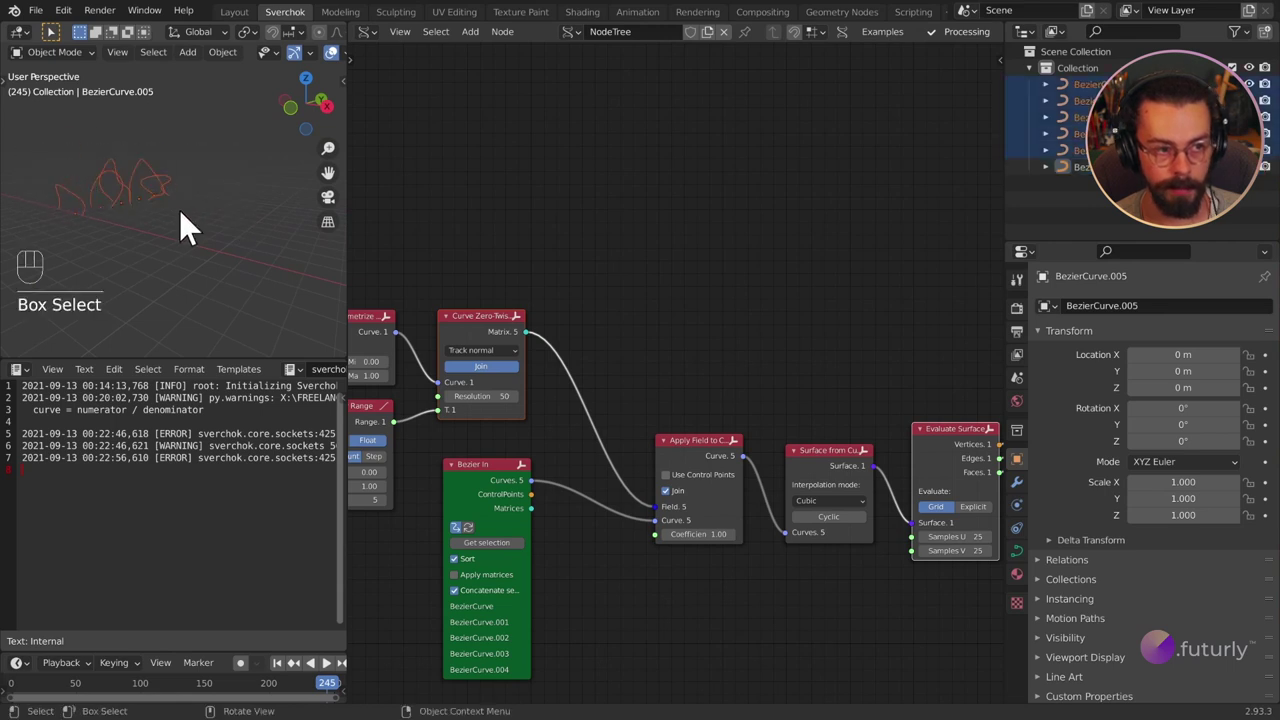
pyautogui.click(90, 224)
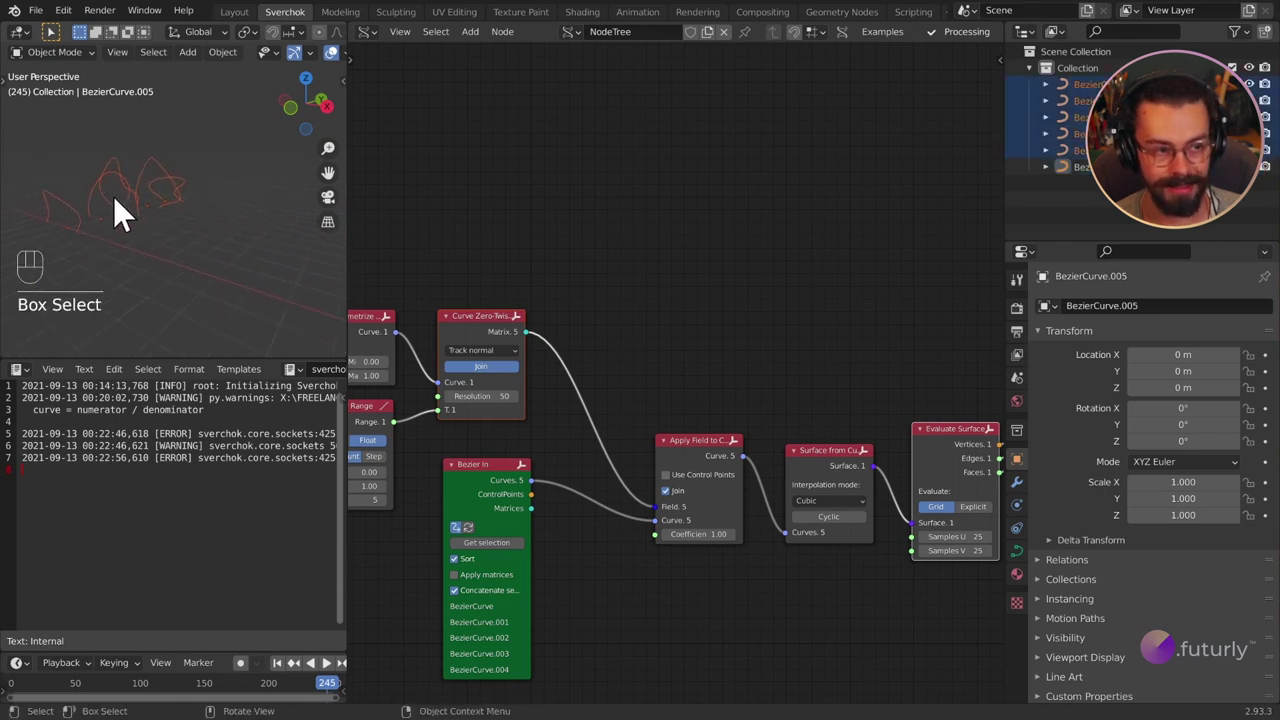
pyautogui.moveTo(271, 248); pyautogui.dragTo(176, 226)
pyautogui.click(507, 354)
pyautogui.moveTo(245, 263); pyautogui.dragTo(82, 240)
# Step: Disconnect the Evaluate Surface outputs from the Temporal Viewer
pyautogui.middleClick(687, 398)
pyautogui.moveTo(231, 252); pyautogui.dragTo(203, 227)
pyautogui.moveTo(206, 230); pyautogui.dragTo(221, 231)
pyautogui.moveTo(237, 243); pyautogui.dragTo(166, 232)
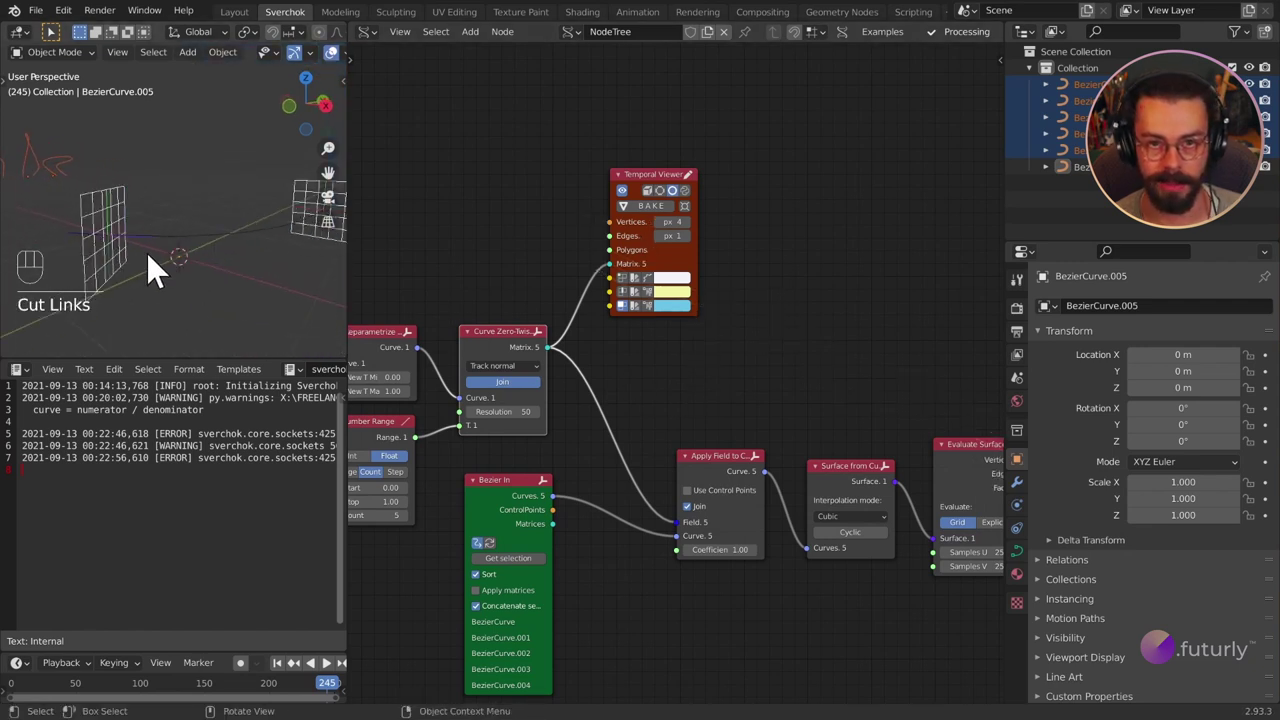
pyautogui.moveTo(132, 266); pyautogui.dragTo(149, 274)
pyautogui.middleClick(155, 275)
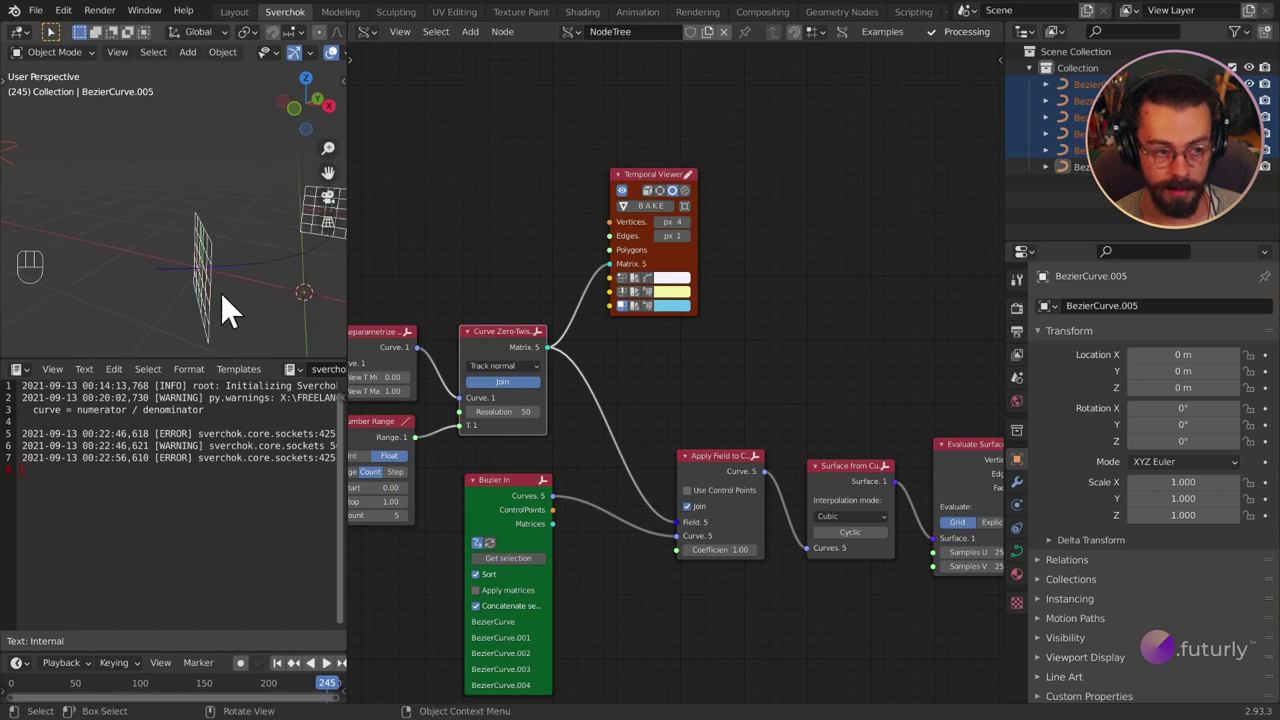
# Step: Duplicate the selected Bezier curves in the viewport, creating objects up to BezierCurve.009
pyautogui.press('d')
pyautogui.press('d')
pyautogui.press('d')
pyautogui.moveTo(140, 299); pyautogui.dragTo(268, 276)
pyautogui.press('d')
pyautogui.middleClick(243, 306)
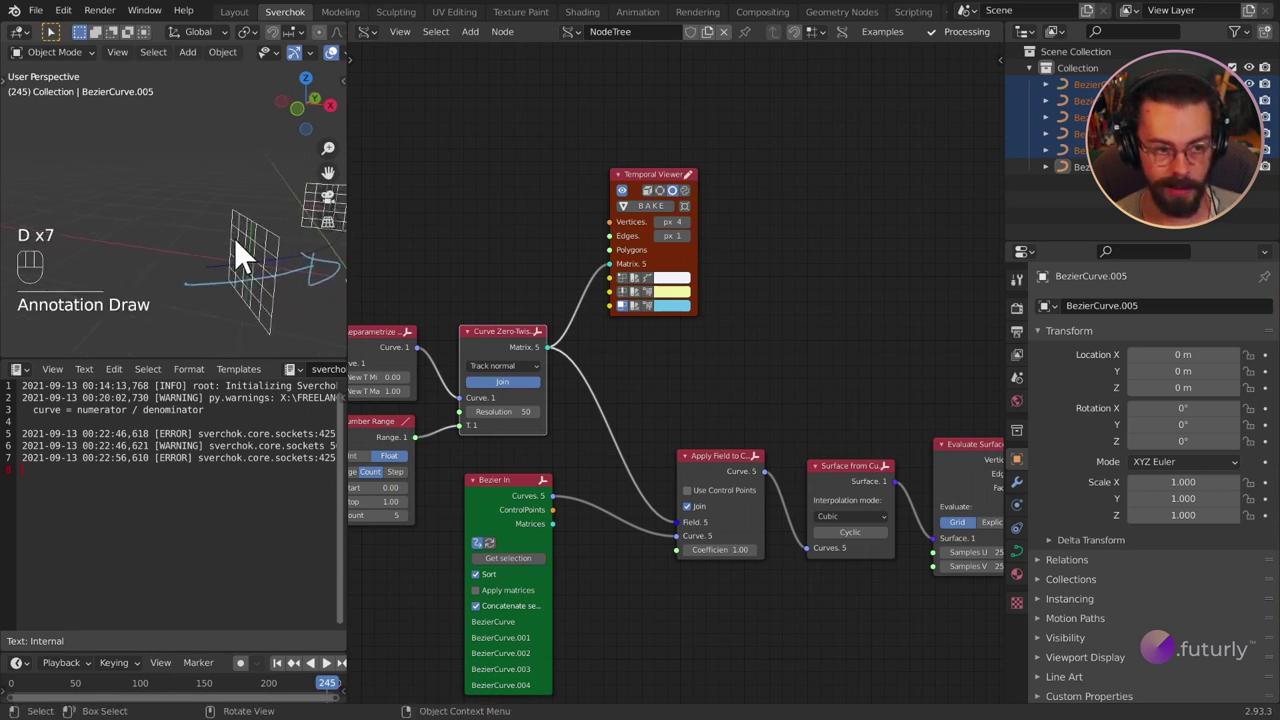
pyautogui.press('d')
pyautogui.press('d')
pyautogui.press('d')
pyautogui.moveTo(249, 326); pyautogui.dragTo(269, 243)
pyautogui.press('d')
pyautogui.press('ctrl+z')
# Step: Reconnect the Evaluate Surface outputs to the Temporal Viewer
pyautogui.rightClick(224, 242)
pyautogui.moveTo(248, 275); pyautogui.dragTo(262, 290)
pyautogui.click(271, 247)
pyautogui.moveTo(173, 218); pyautogui.dragTo(323, 227)
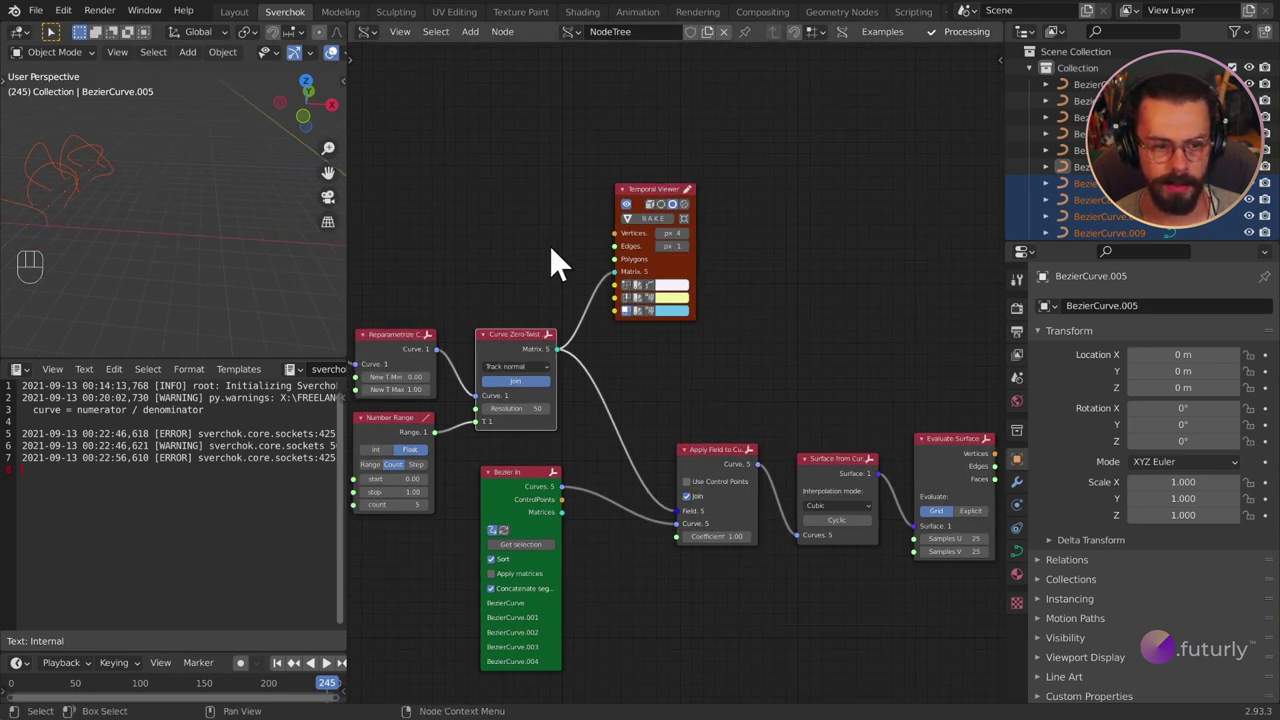
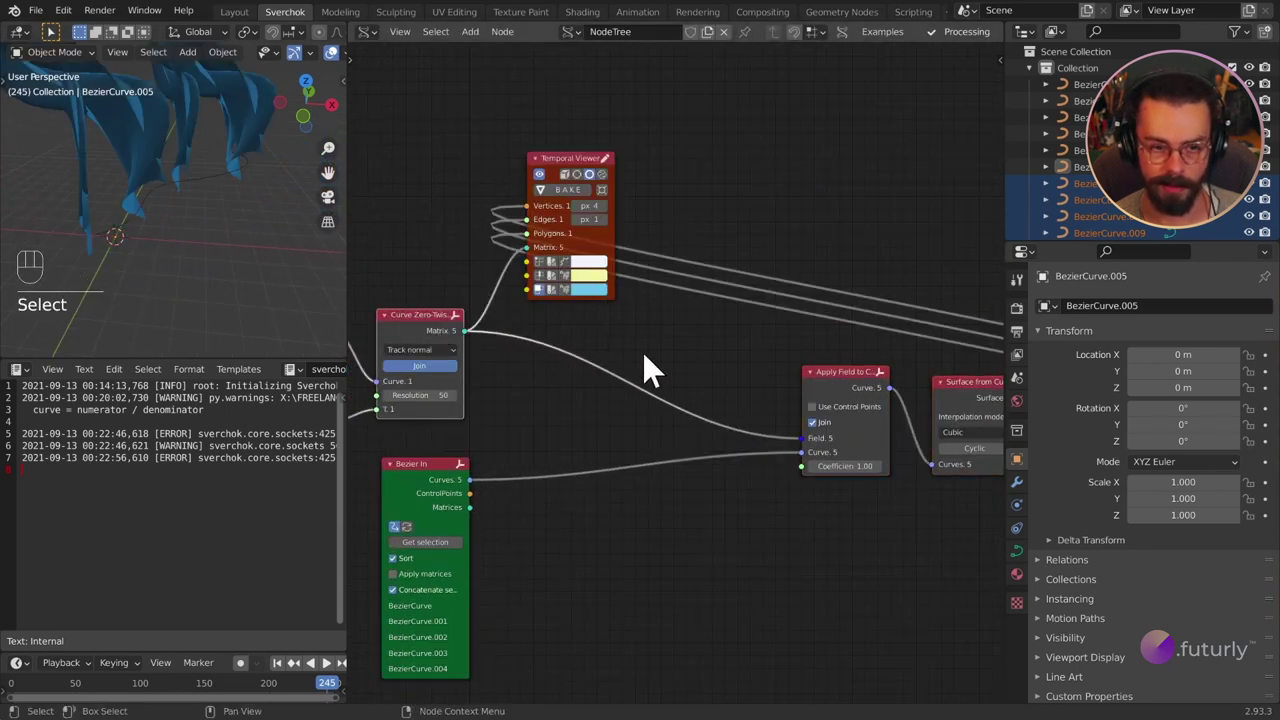
# Step: Insert a matrix multiply with a Matrix In rotation of −90° between the frame matrices and the viewer
pyautogui.click(578, 260)
pyautogui.press('g')
pyautogui.rightClick(836, 245)
pyautogui.click(625, 205)
pyautogui.press('g')
pyautogui.press('shift+a')
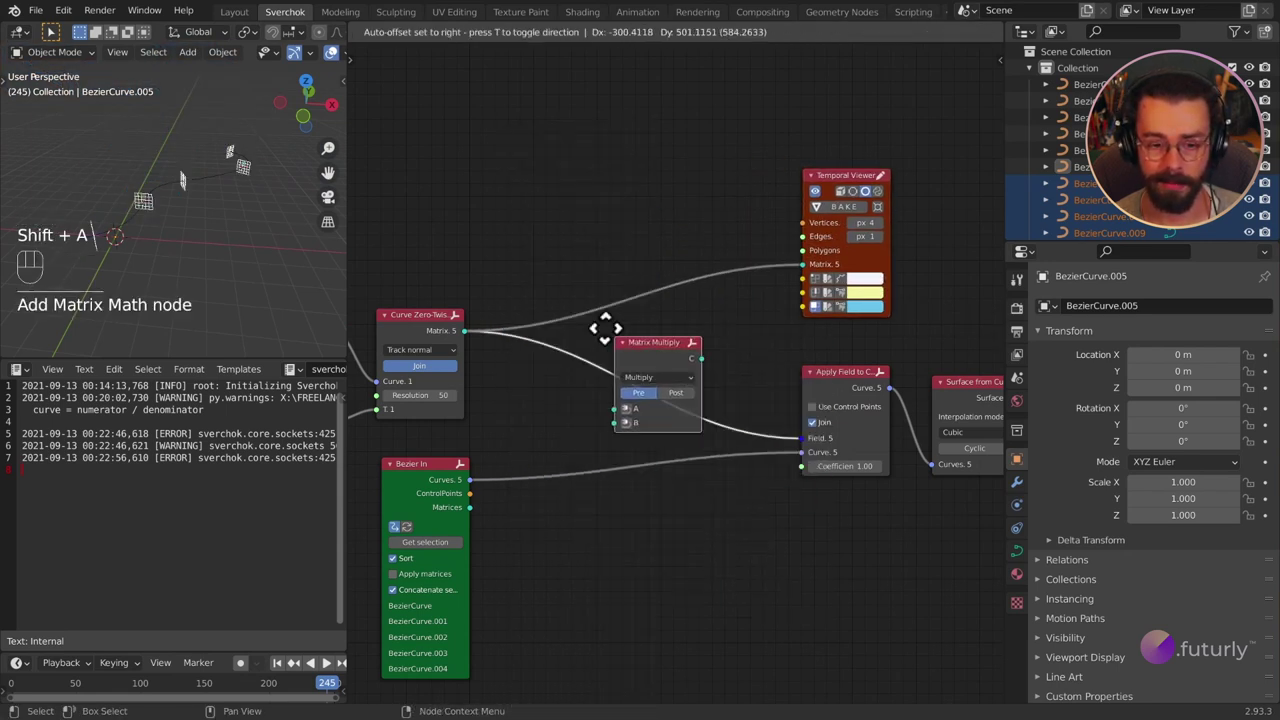
pyautogui.click(635, 339)
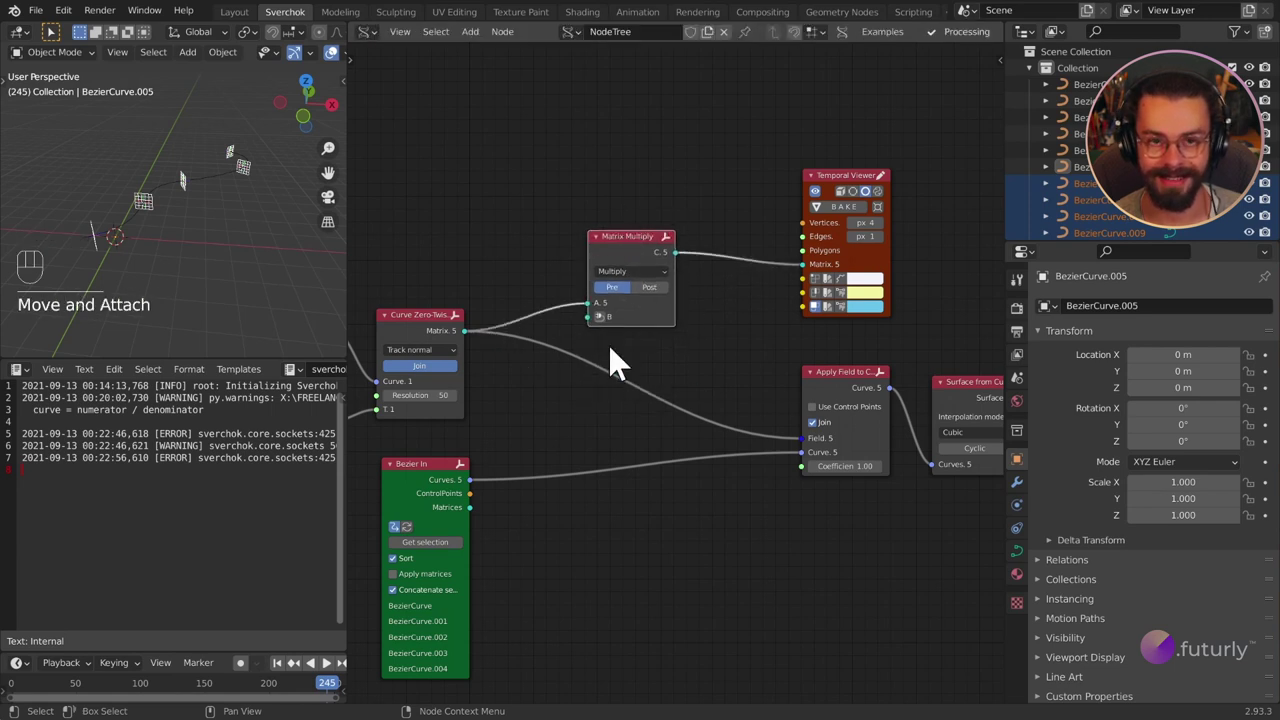
pyautogui.click(571, 309)
pyautogui.press('g')
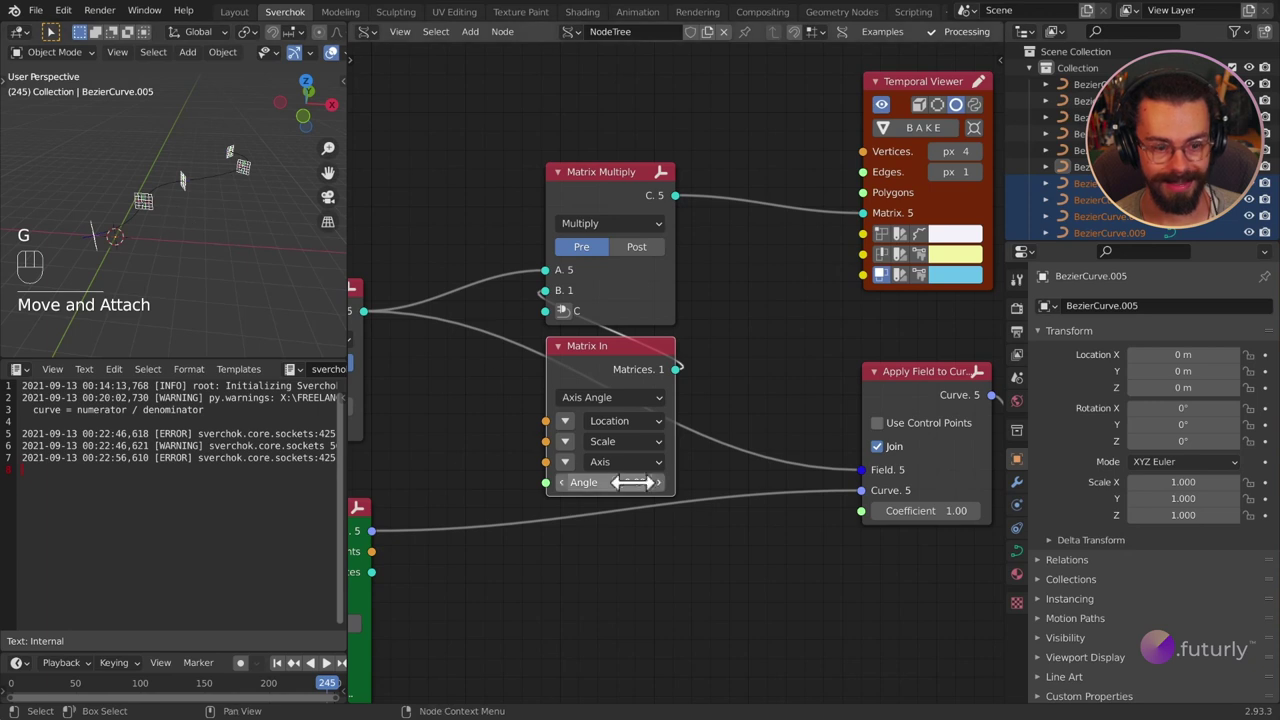
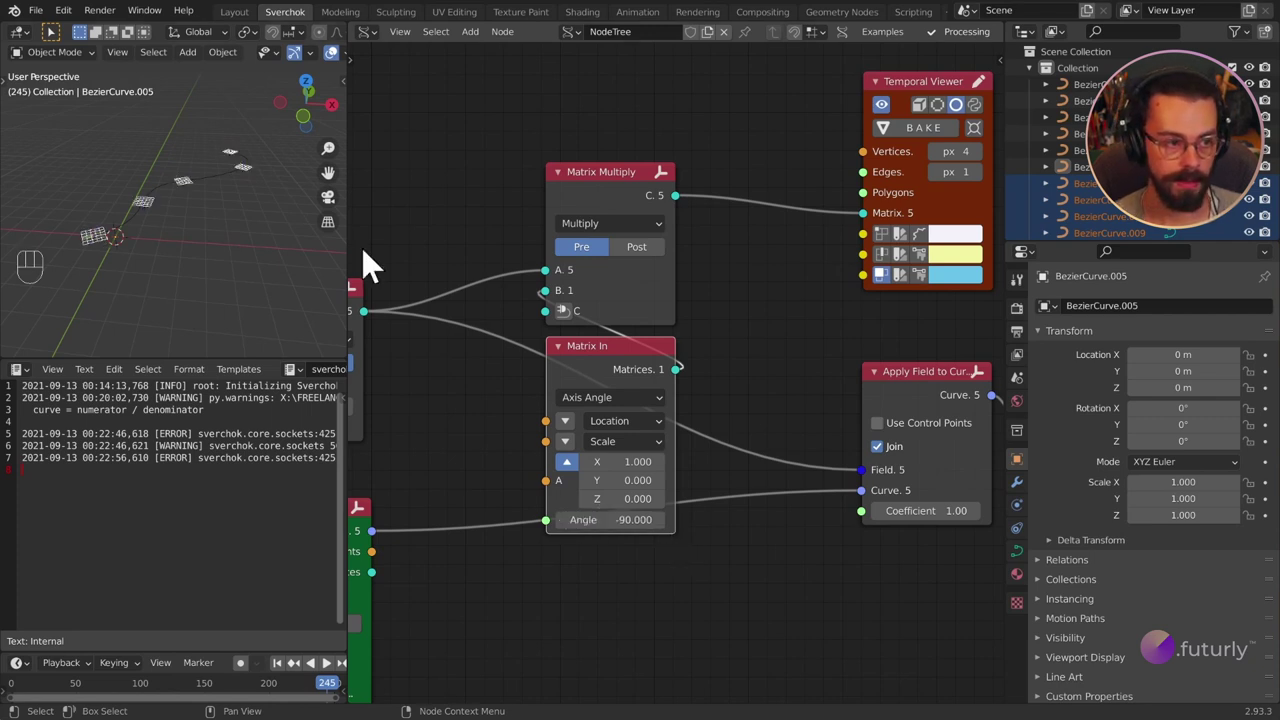
# Step: Orbit the twisted blue surface in the viewport and maximize the 3D view
pyautogui.moveTo(110, 254); pyautogui.dragTo(163, 211)
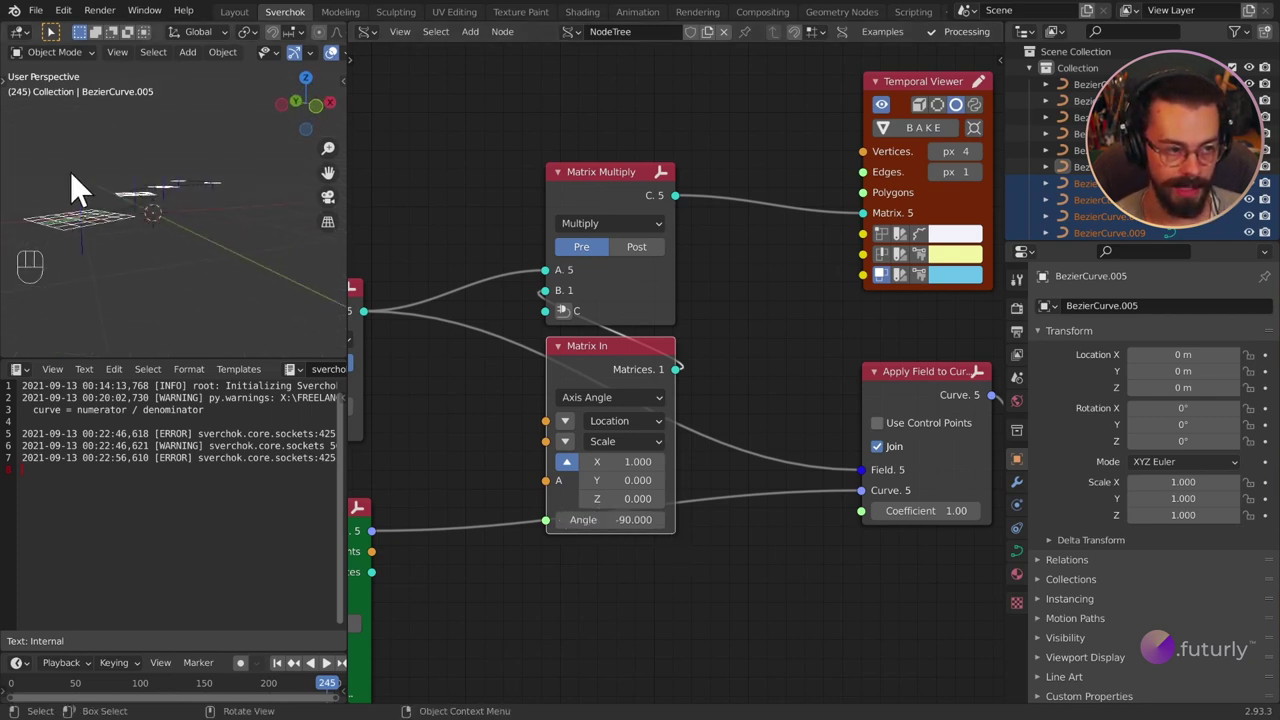
pyautogui.middleClick(202, 254)
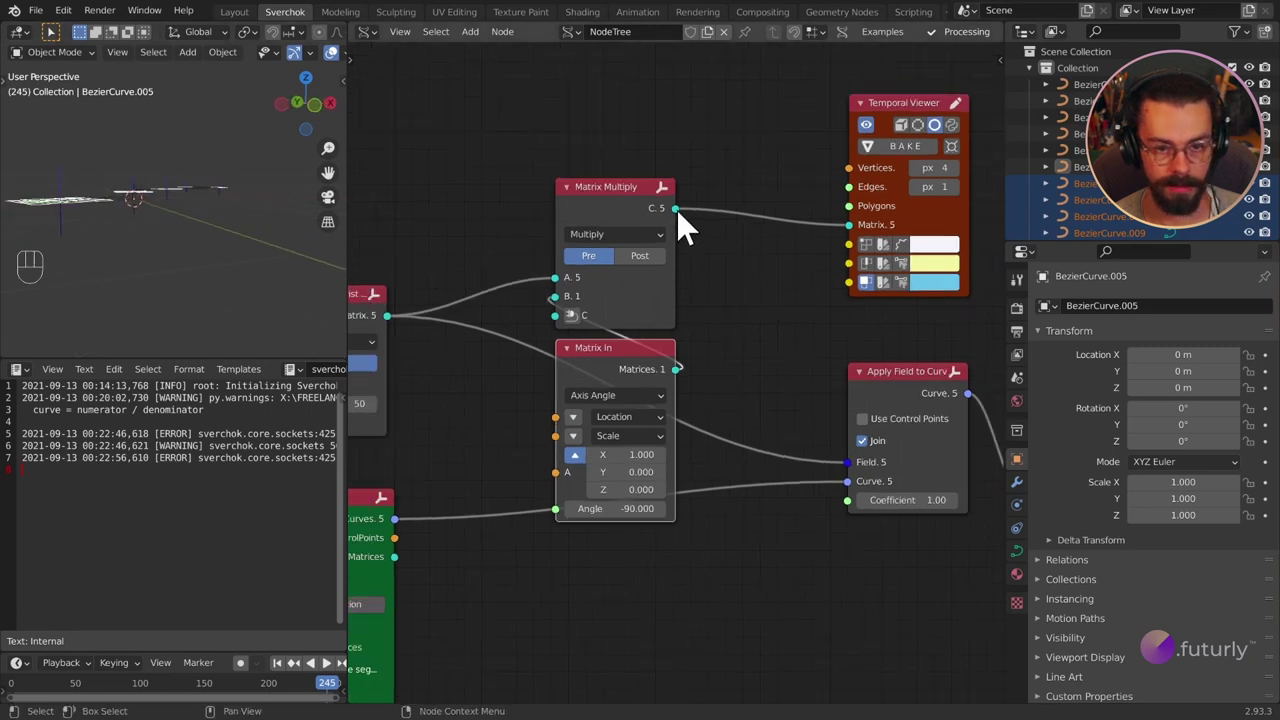
pyautogui.moveTo(691, 229); pyautogui.dragTo(862, 478)
pyautogui.middleClick(627, 377)
pyautogui.moveTo(139, 230); pyautogui.dragTo(18, 260)
pyautogui.moveTo(48, 253); pyautogui.dragTo(84, 244)
pyautogui.moveTo(150, 254); pyautogui.dragTo(260, 241)
pyautogui.moveTo(238, 243); pyautogui.dragTo(205, 259)
pyautogui.middleClick(234, 246)
pyautogui.moveTo(247, 260); pyautogui.dragTo(74, 340)
pyautogui.moveTo(261, 245); pyautogui.dragTo(98, 160)
pyautogui.moveTo(227, 256); pyautogui.dragTo(166, 228)
pyautogui.press('ctrl+space')
# Step: Rotate a selected Bezier curve 180° about Z and apply its rotation
pyautogui.moveTo(568, 402); pyautogui.dragTo(584, 319)
pyautogui.middleClick(629, 386)
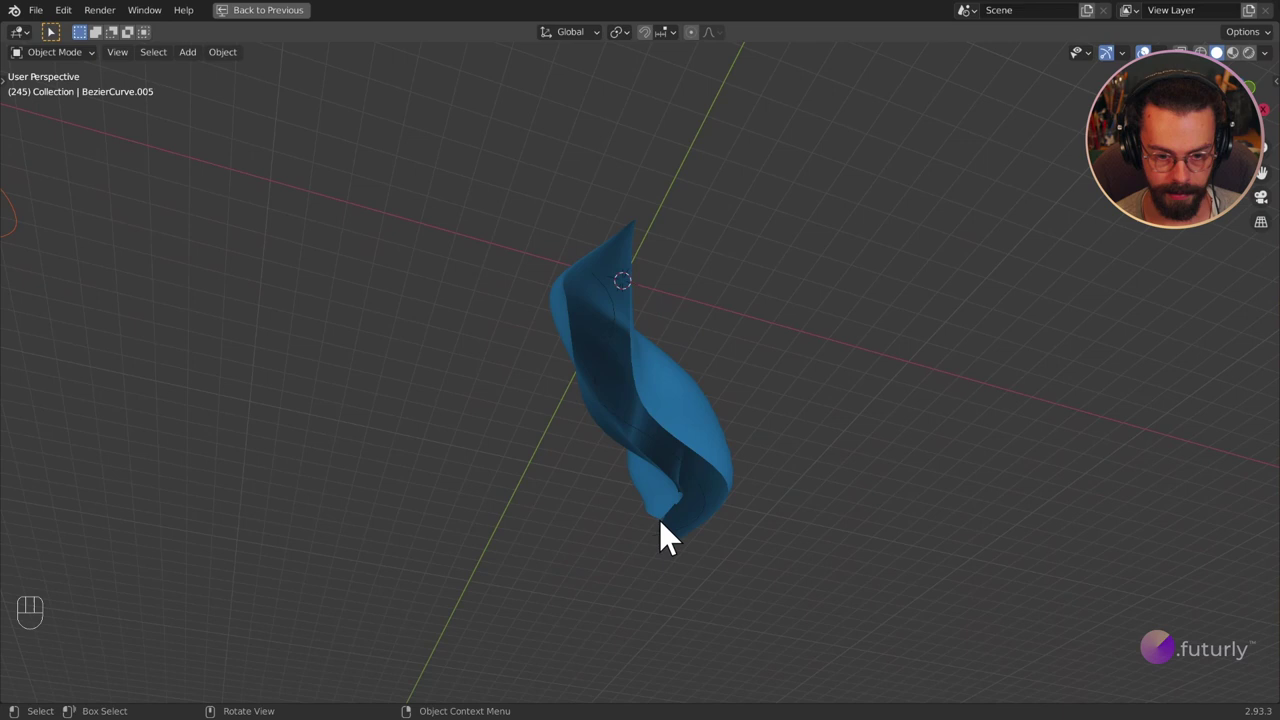
pyautogui.moveTo(640, 433); pyautogui.dragTo(576, 557)
pyautogui.moveTo(459, 429); pyautogui.dragTo(562, 443)
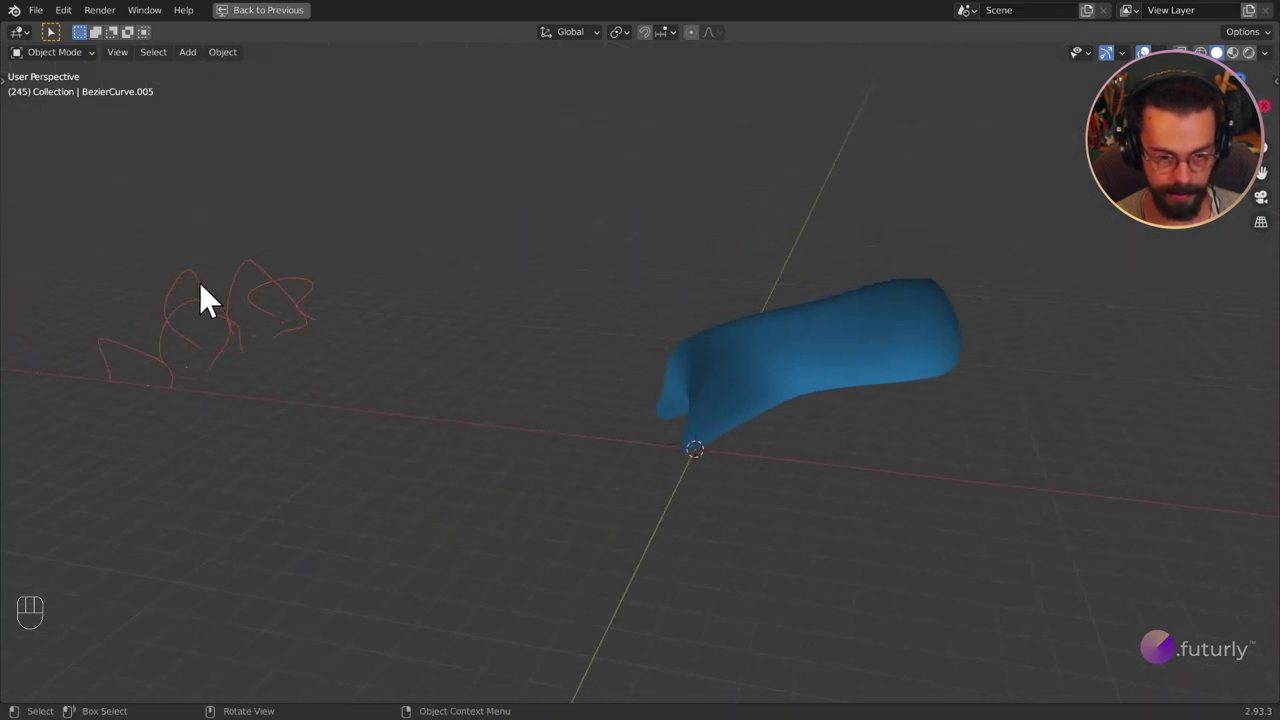
pyautogui.moveTo(339, 353); pyautogui.dragTo(413, 381)
pyautogui.moveTo(415, 381); pyautogui.dragTo(450, 357)
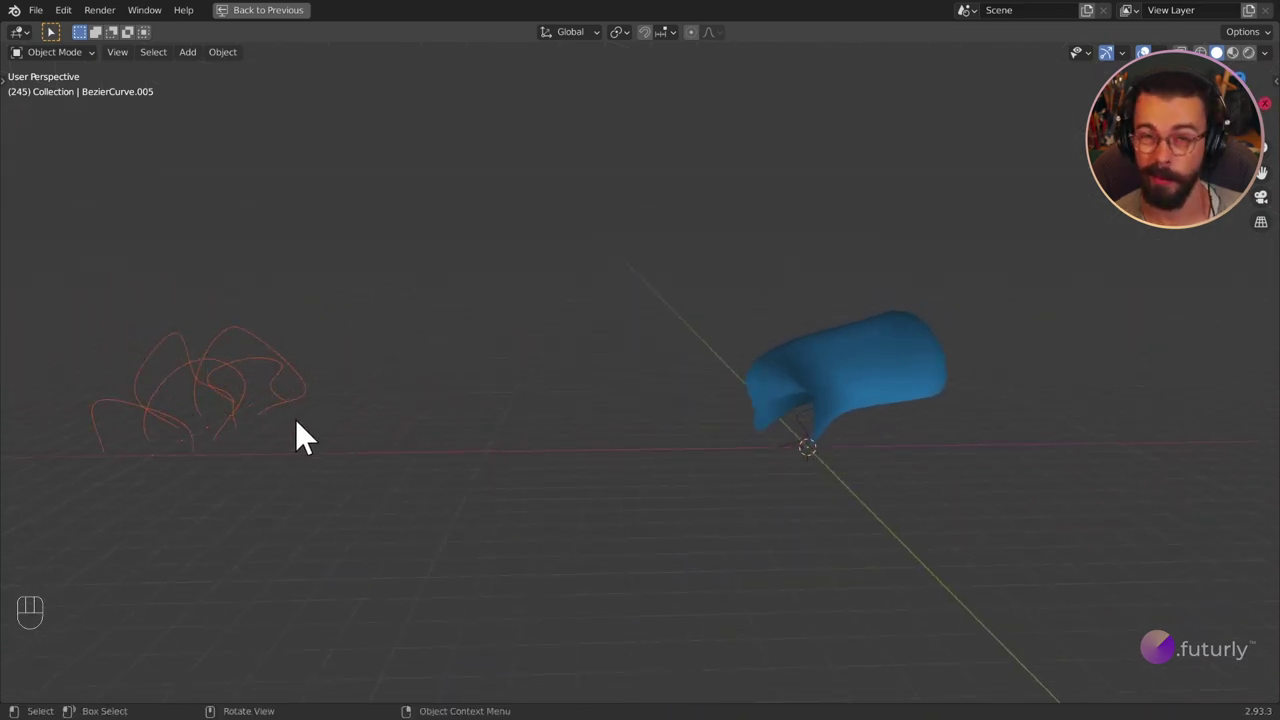
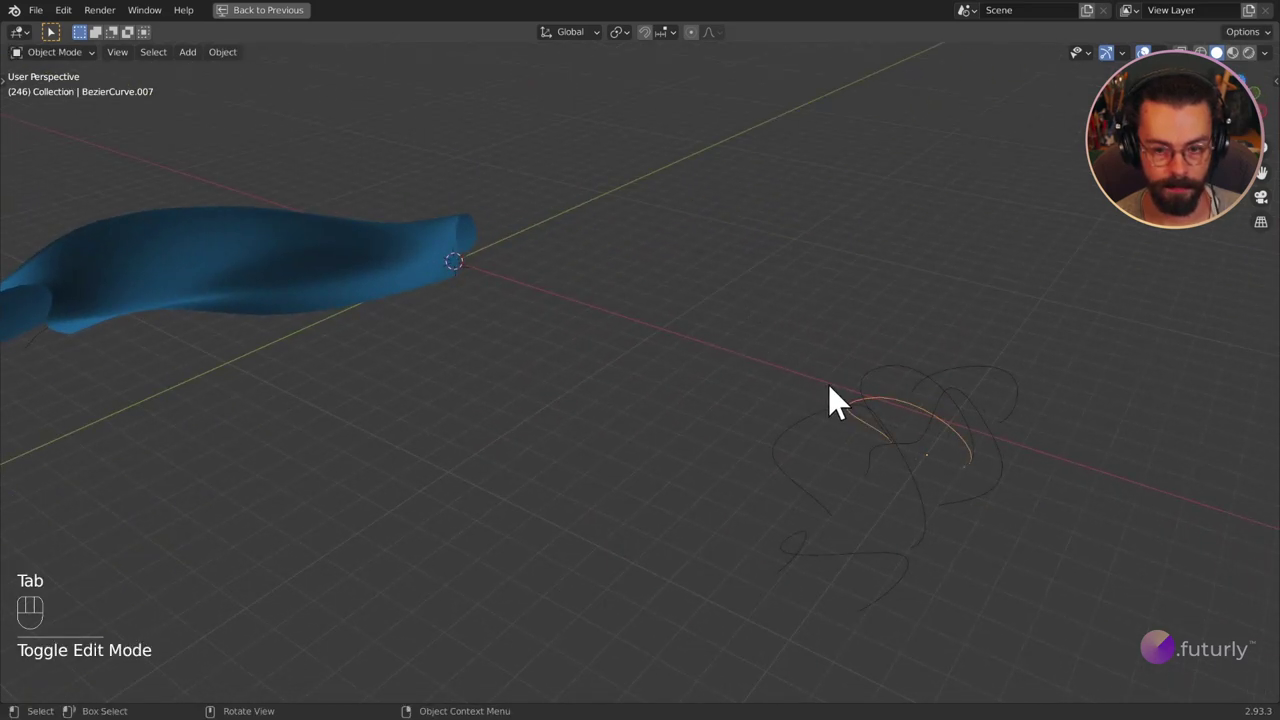
pyautogui.press('r')
pyautogui.press('z')
pyautogui.press('KP_1')
pyautogui.press('KP_8')
pyautogui.press('KP_0')
pyautogui.press('KP_Enter')
pyautogui.press('ctrl+a')
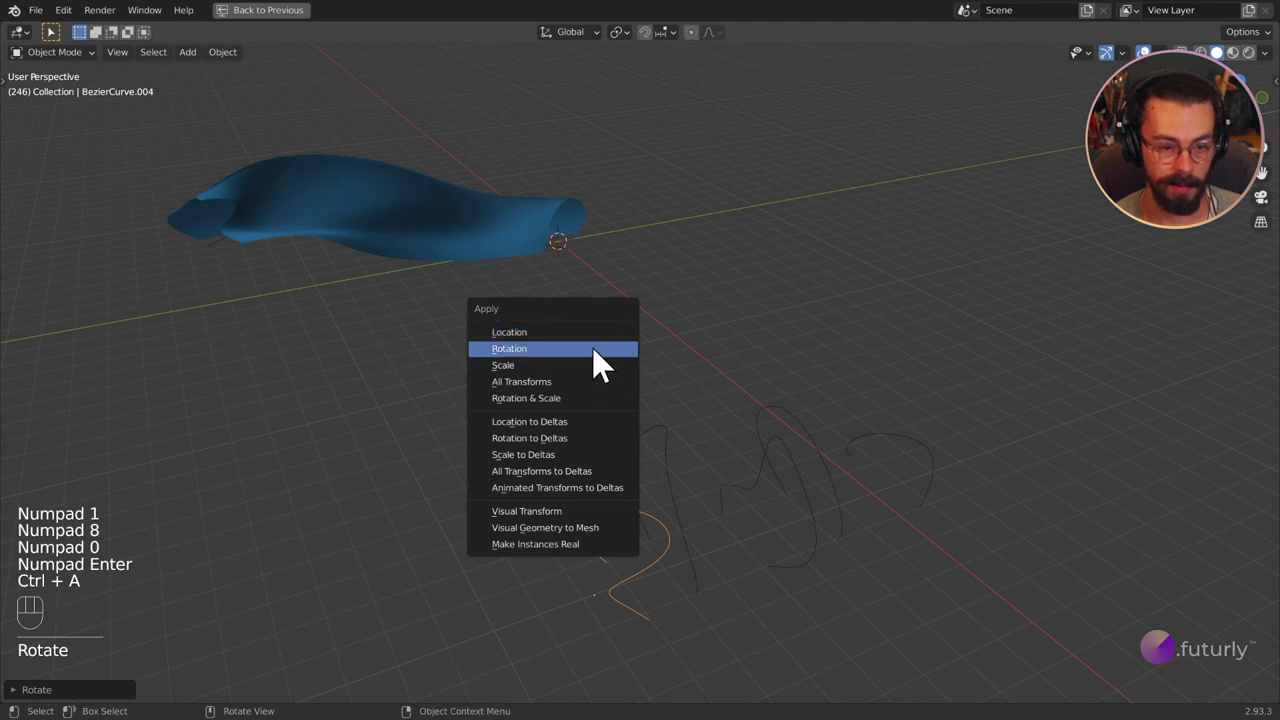
pyautogui.press('Right')
pyautogui.moveTo(196, 247); pyautogui.dragTo(336, 232)
# Step: Rotate another curve 180° about Z and apply its rotation, reshaping the surface
pyautogui.moveTo(254, 310); pyautogui.dragTo(468, 219)
pyautogui.middleClick(347, 412)
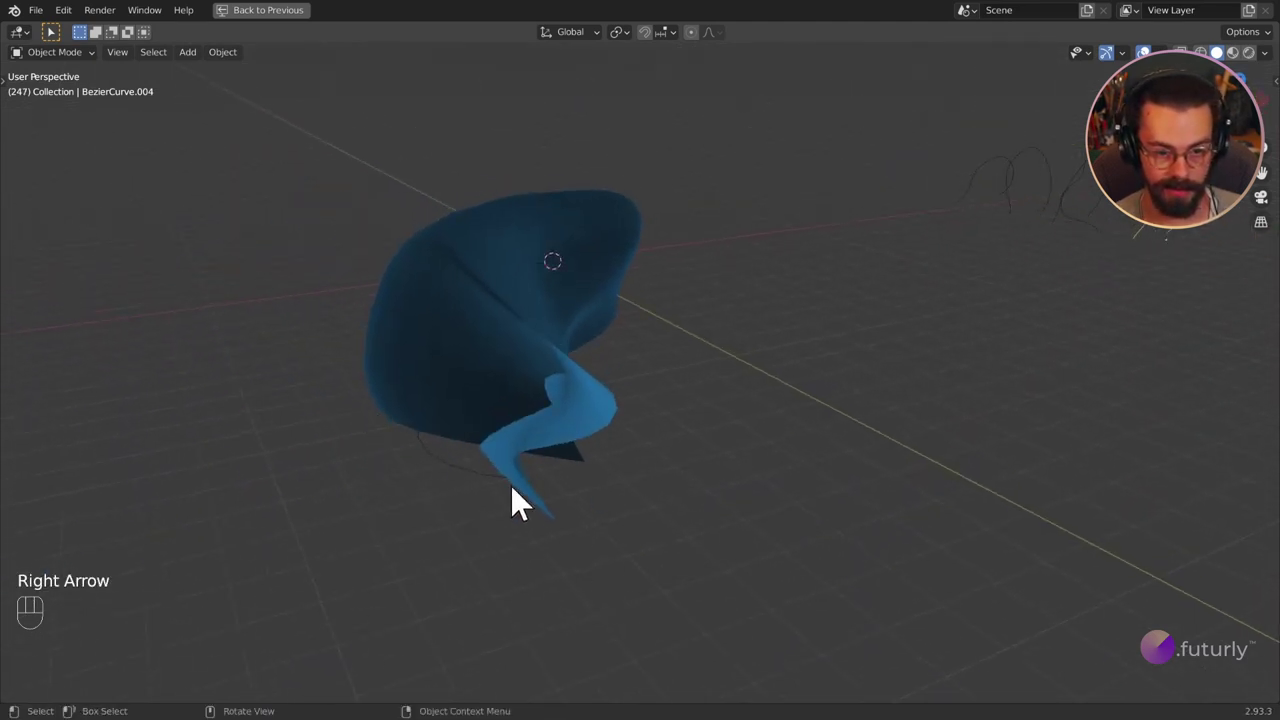
pyautogui.middleClick(583, 503)
pyautogui.moveTo(796, 509); pyautogui.dragTo(736, 508)
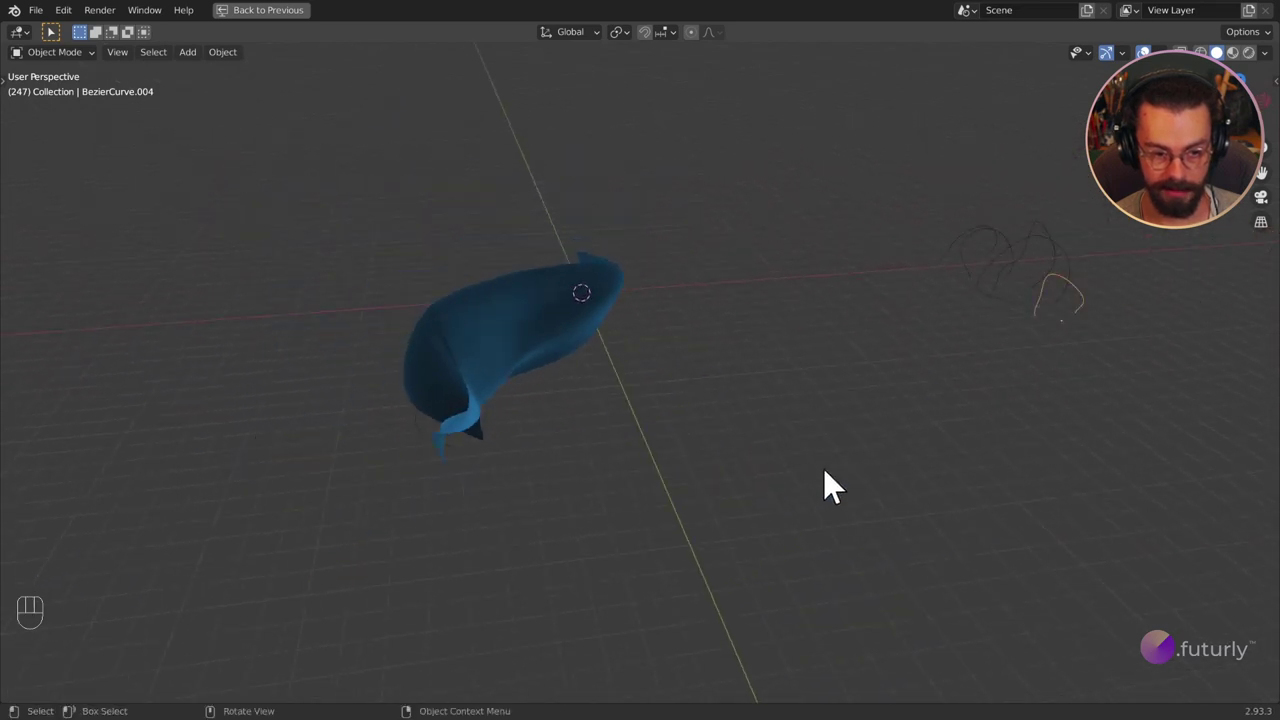
pyautogui.moveTo(945, 405); pyautogui.dragTo(908, 455)
pyautogui.press('r')
pyautogui.press('z')
pyautogui.press('KP_1')
pyautogui.press('KP_8')
pyautogui.press('KP_0')
pyautogui.press('KP_Enter')
pyautogui.press('ctrl+a')
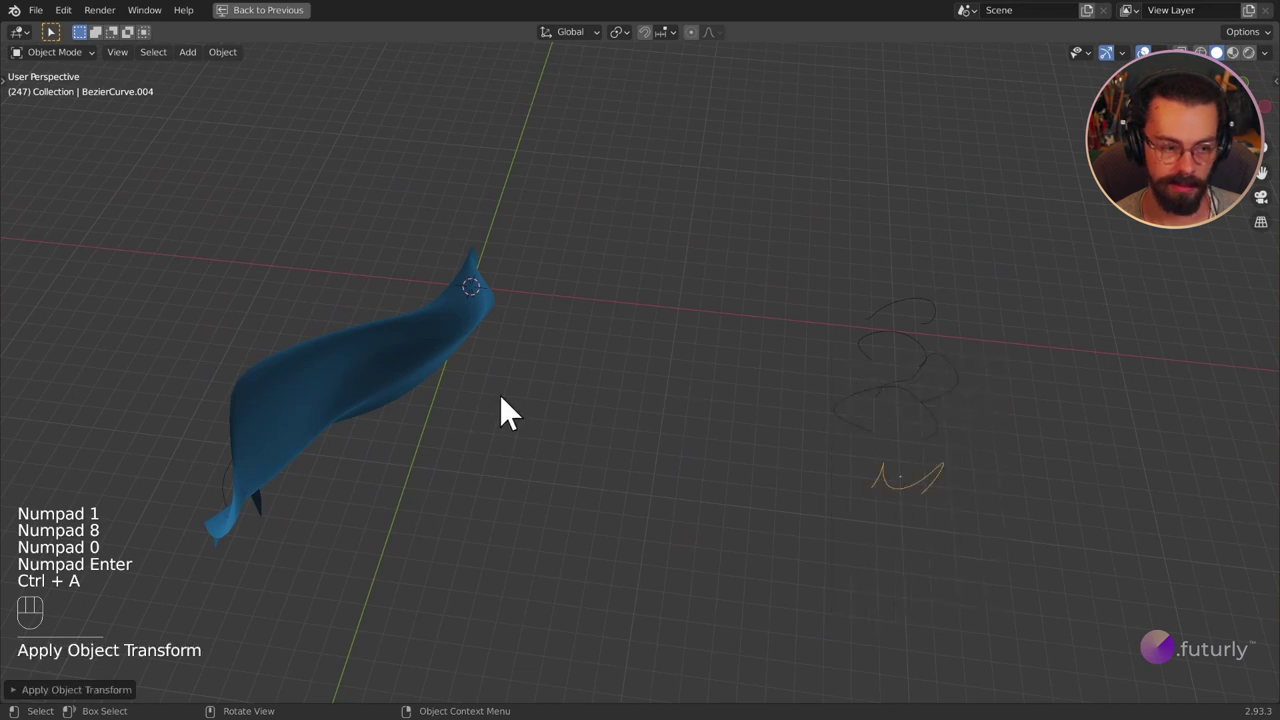
pyautogui.click(464, 409)
pyautogui.press('Right')
# Step: Orbit the view to inspect the reshaped elongated surface from several angles
pyautogui.moveTo(301, 369); pyautogui.dragTo(413, 298)
pyautogui.moveTo(755, 290); pyautogui.dragTo(729, 290)
pyautogui.moveTo(646, 301); pyautogui.dragTo(769, 386)
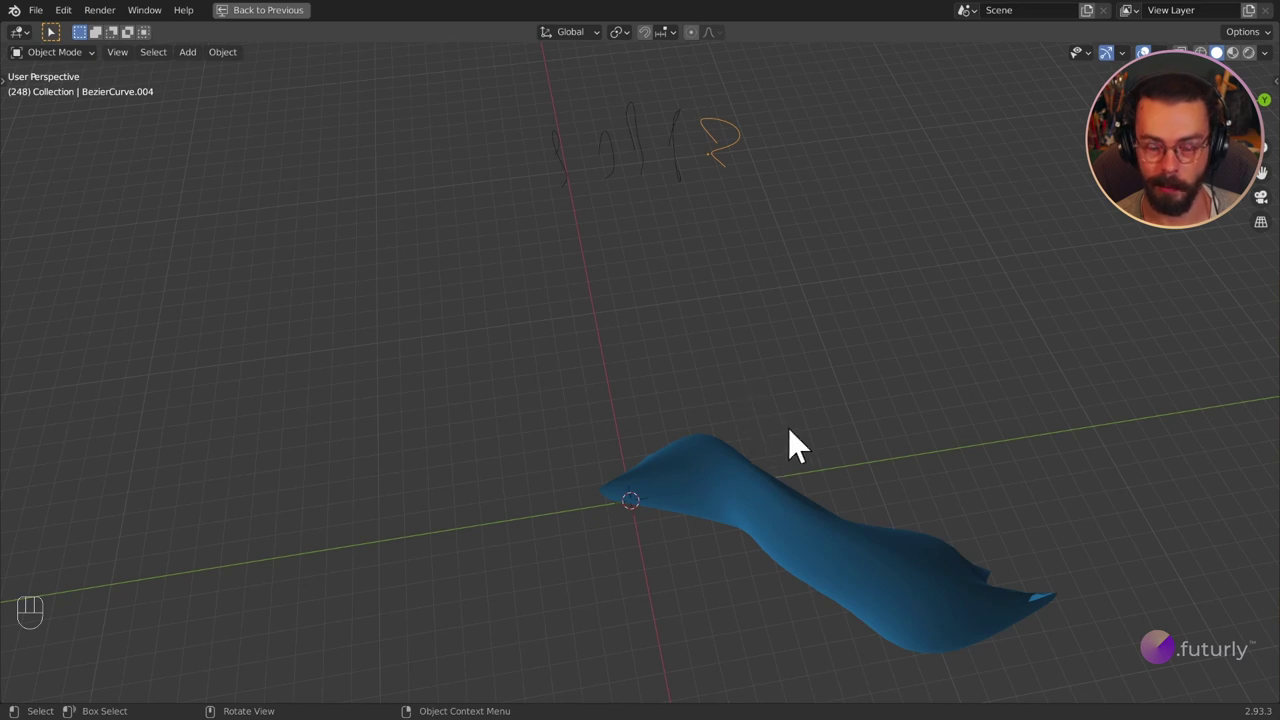
pyautogui.moveTo(799, 441); pyautogui.dragTo(686, 432)
pyautogui.moveTo(694, 426); pyautogui.dragTo(726, 396)
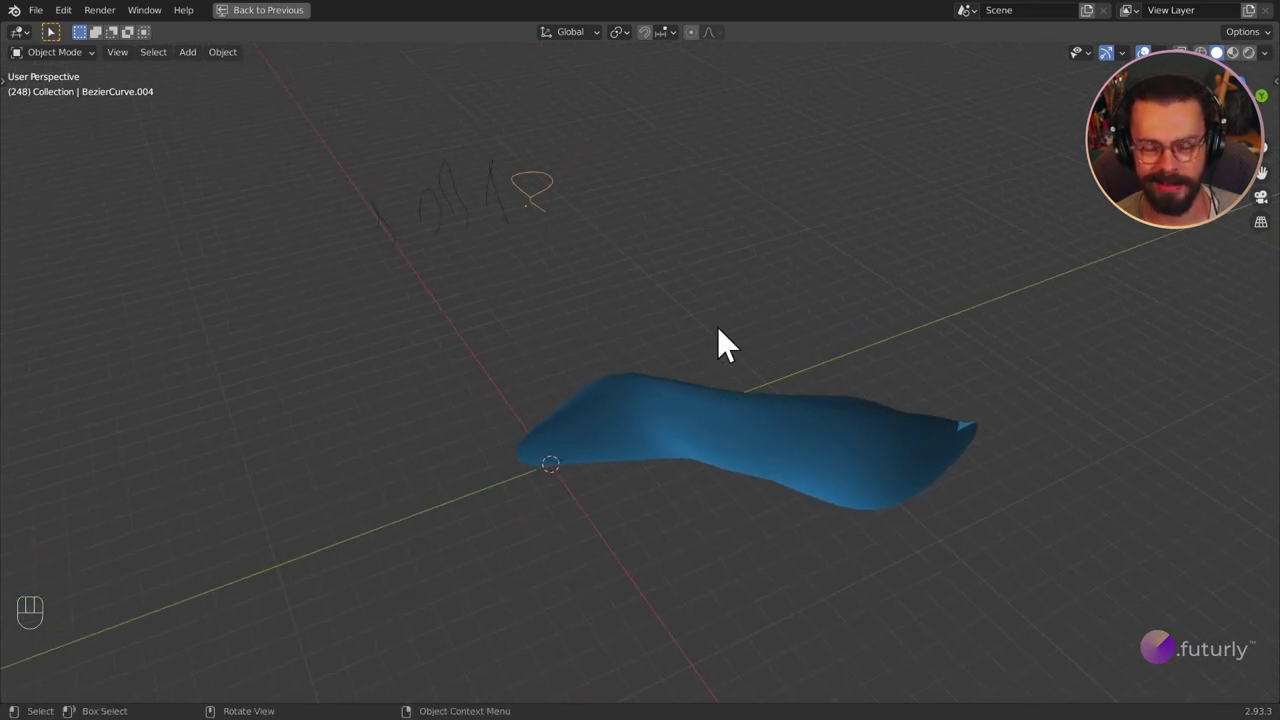
pyautogui.moveTo(729, 334); pyautogui.dragTo(757, 312)
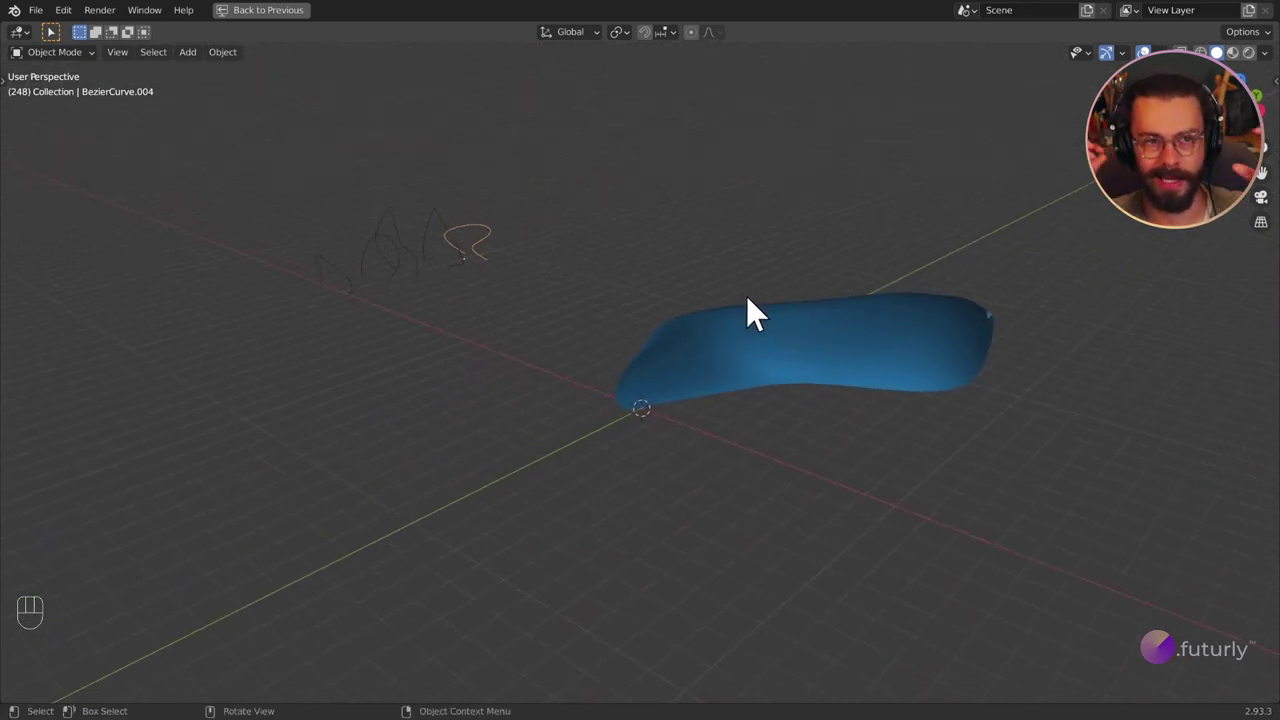
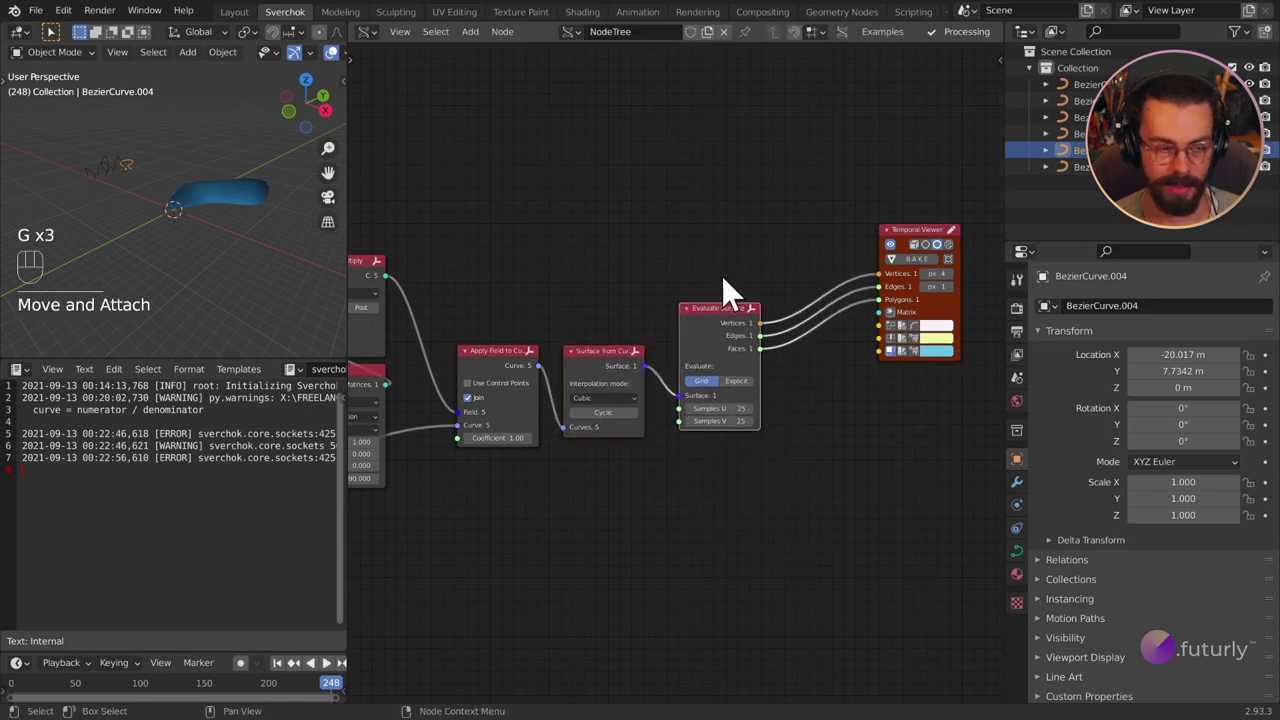
# Step: Move the Evaluate Surface and Temporal Viewer nodes up and right, then bring up the add-node list
pyautogui.middleClick(242, 224)
pyautogui.moveTo(274, 247); pyautogui.dragTo(193, 259)
pyautogui.moveTo(193, 259); pyautogui.dragTo(263, 245)
pyautogui.middleClick(263, 245)
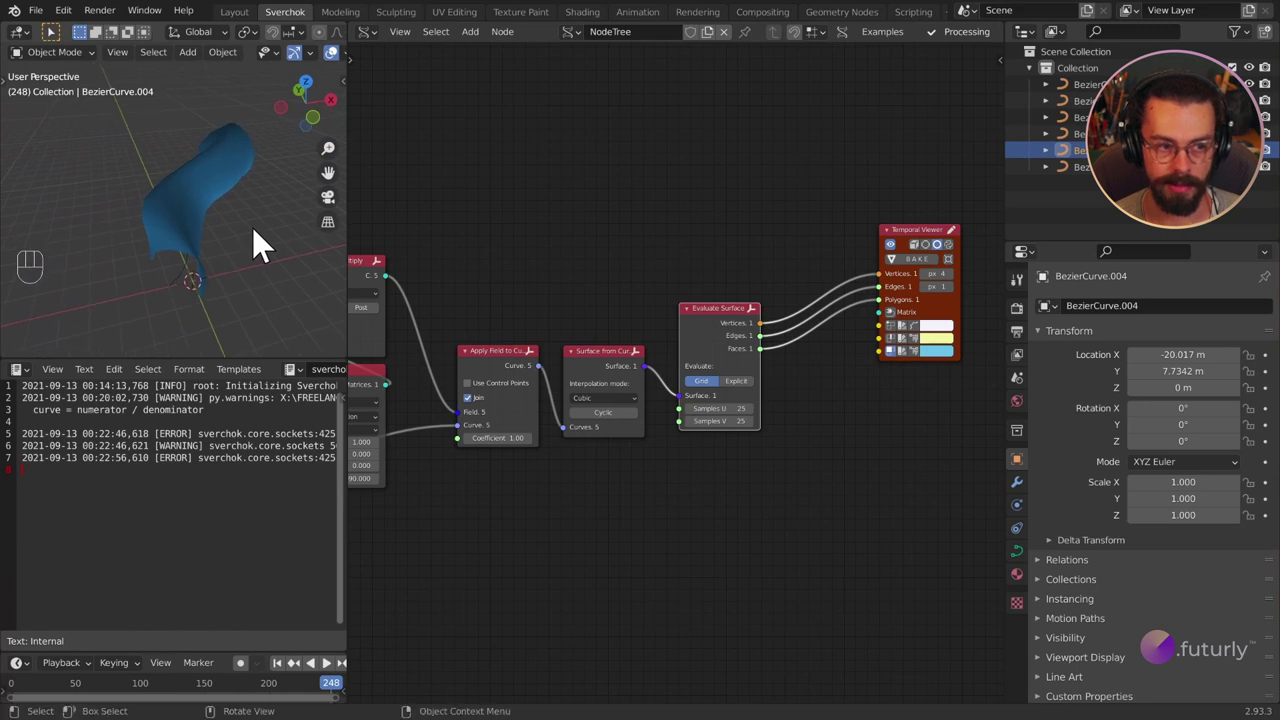
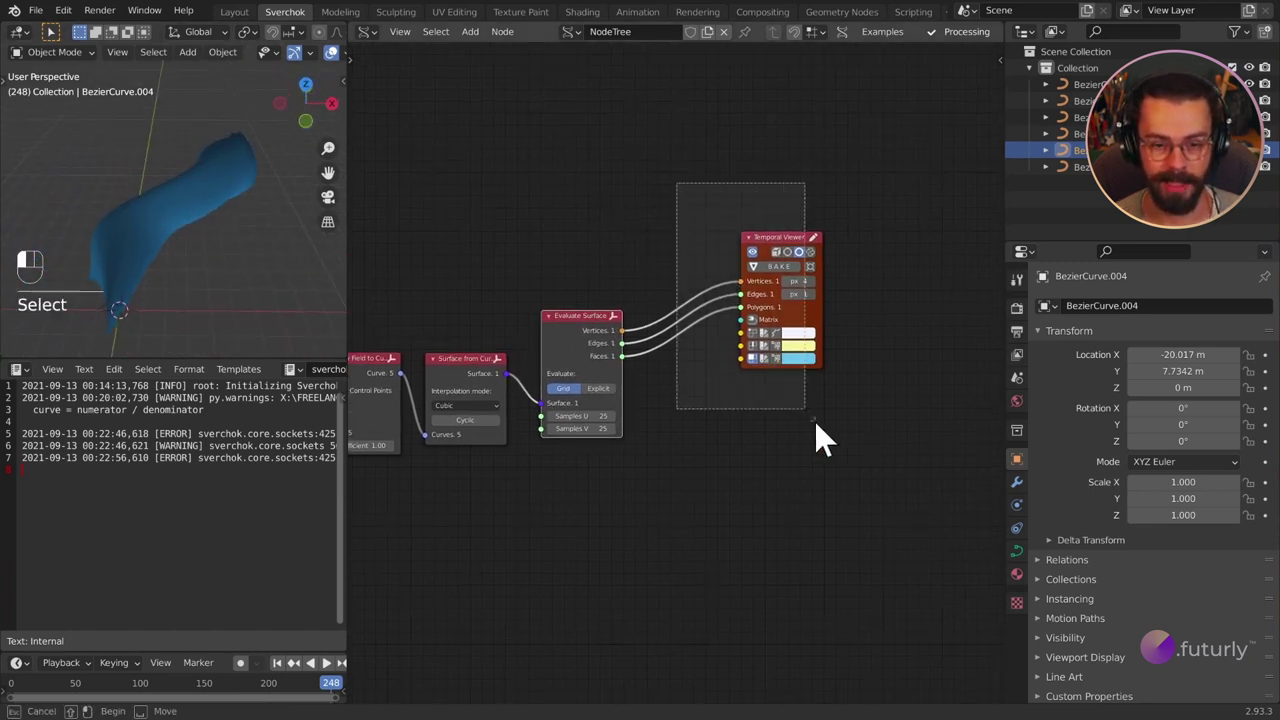
pyautogui.press('g')
pyautogui.middleClick(735, 496)
pyautogui.moveTo(887, 493); pyautogui.dragTo(736, 297)
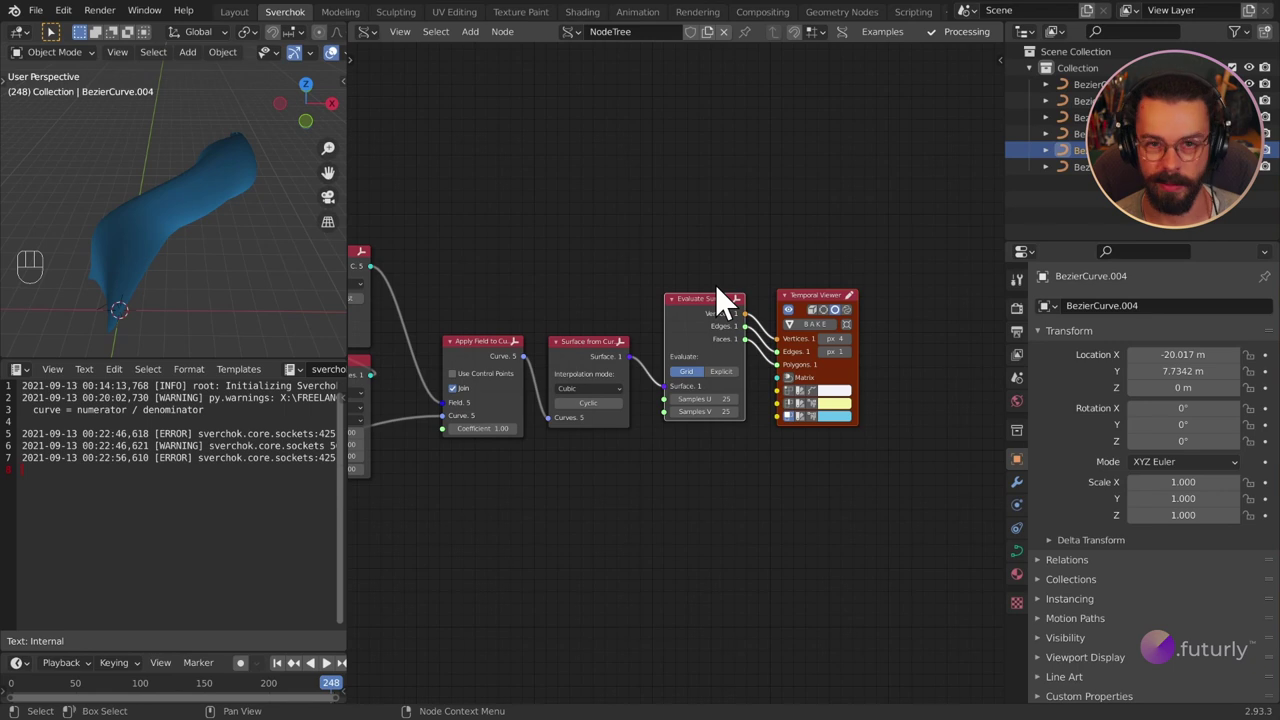
pyautogui.press('g')
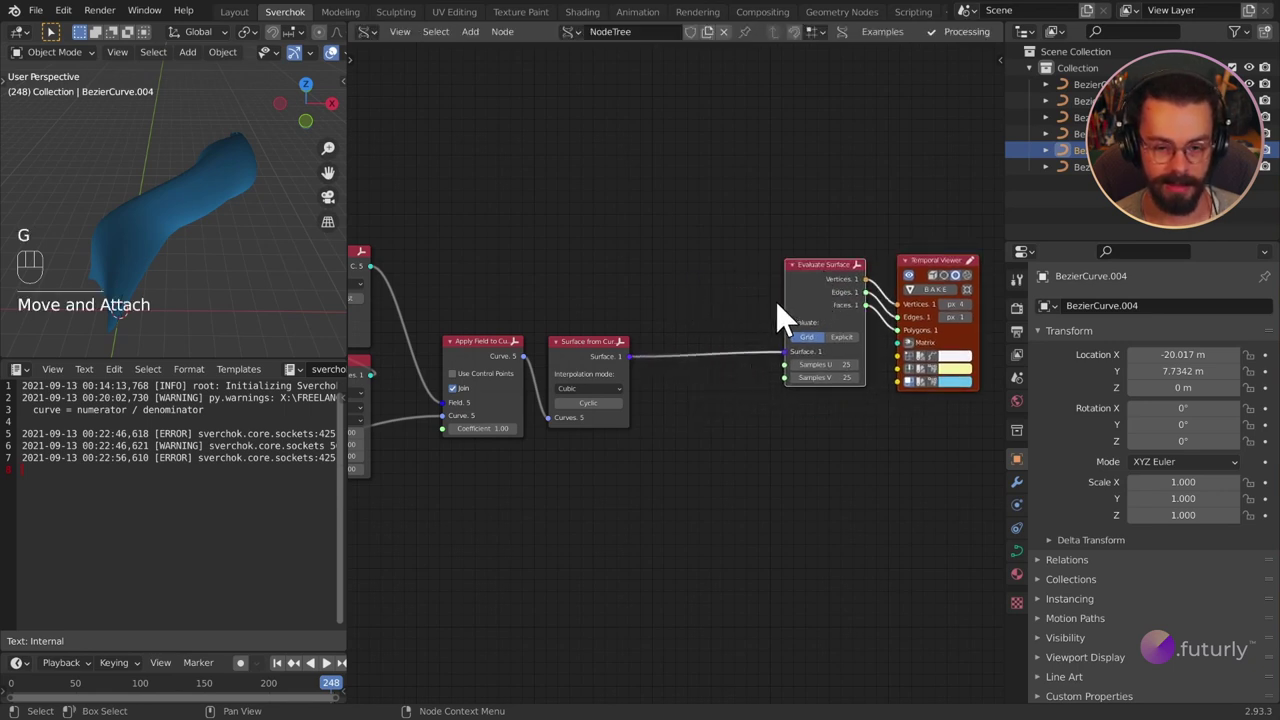
pyautogui.press('g')
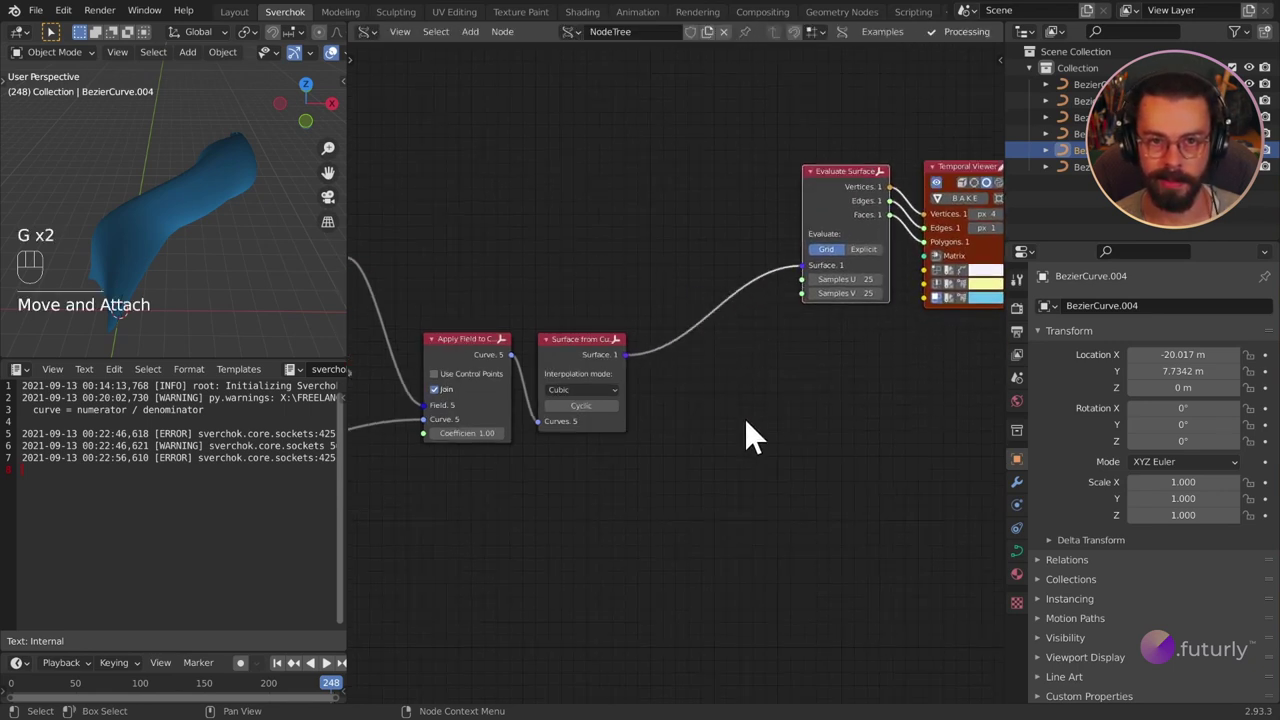
pyautogui.press('shift+a')
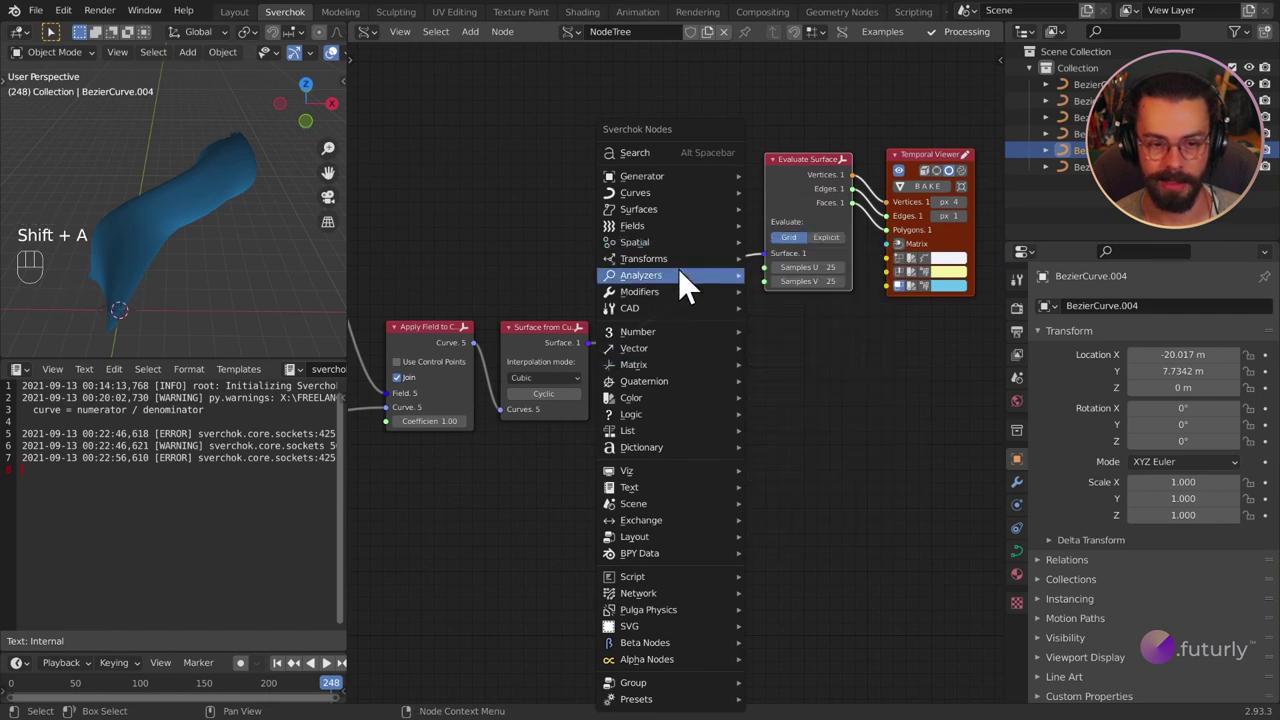
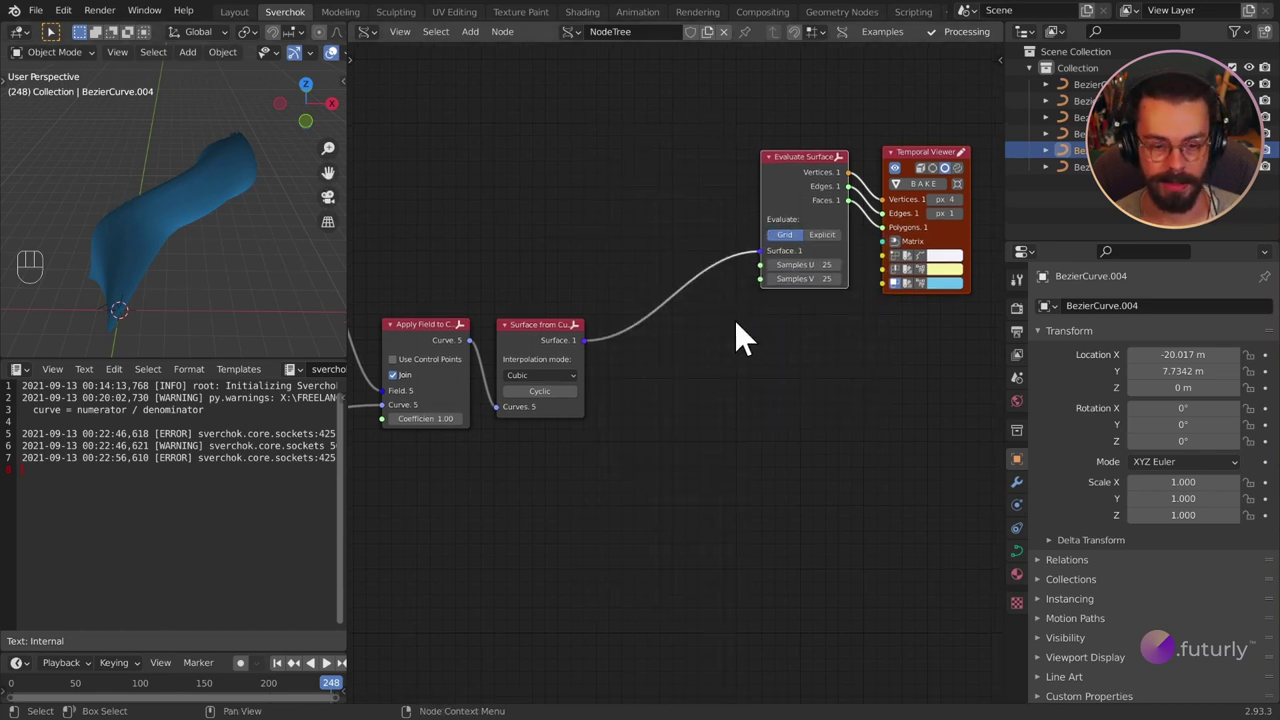
# Step: Add a Voronoi on Surface node fed by Surface from Curves, sending vertices and edges to the viewer
pyautogui.press('shift+a')
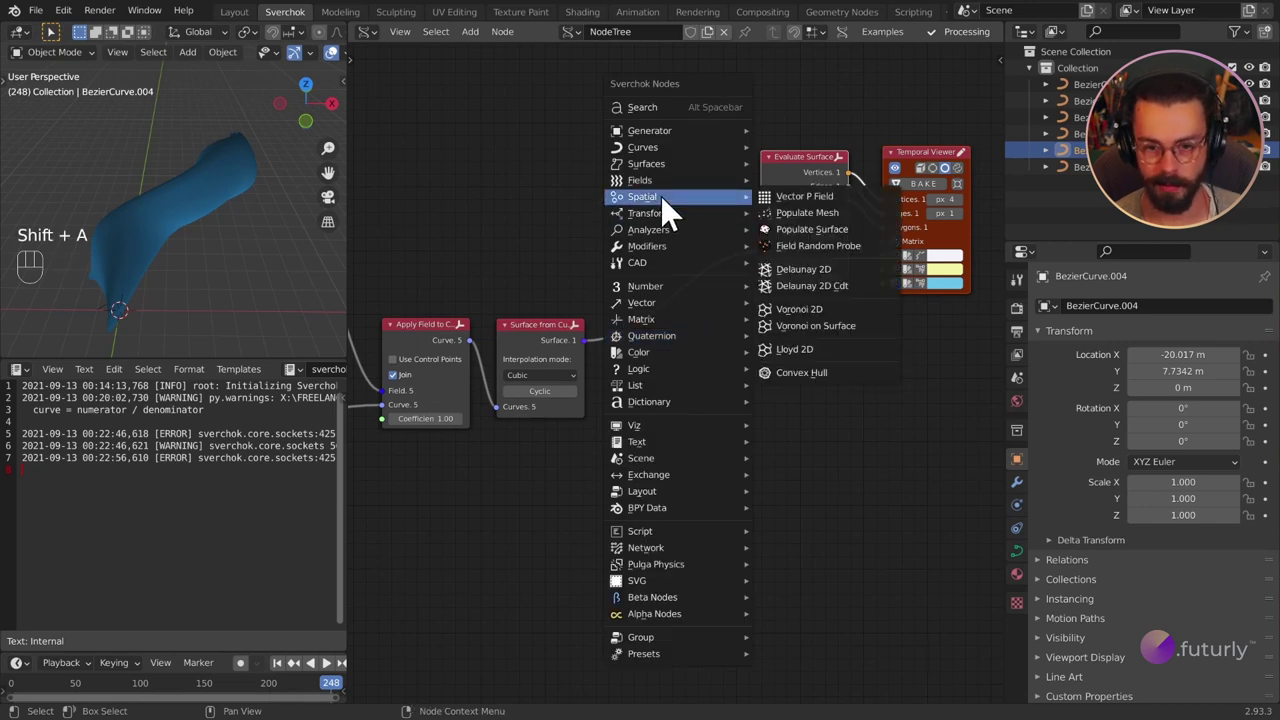
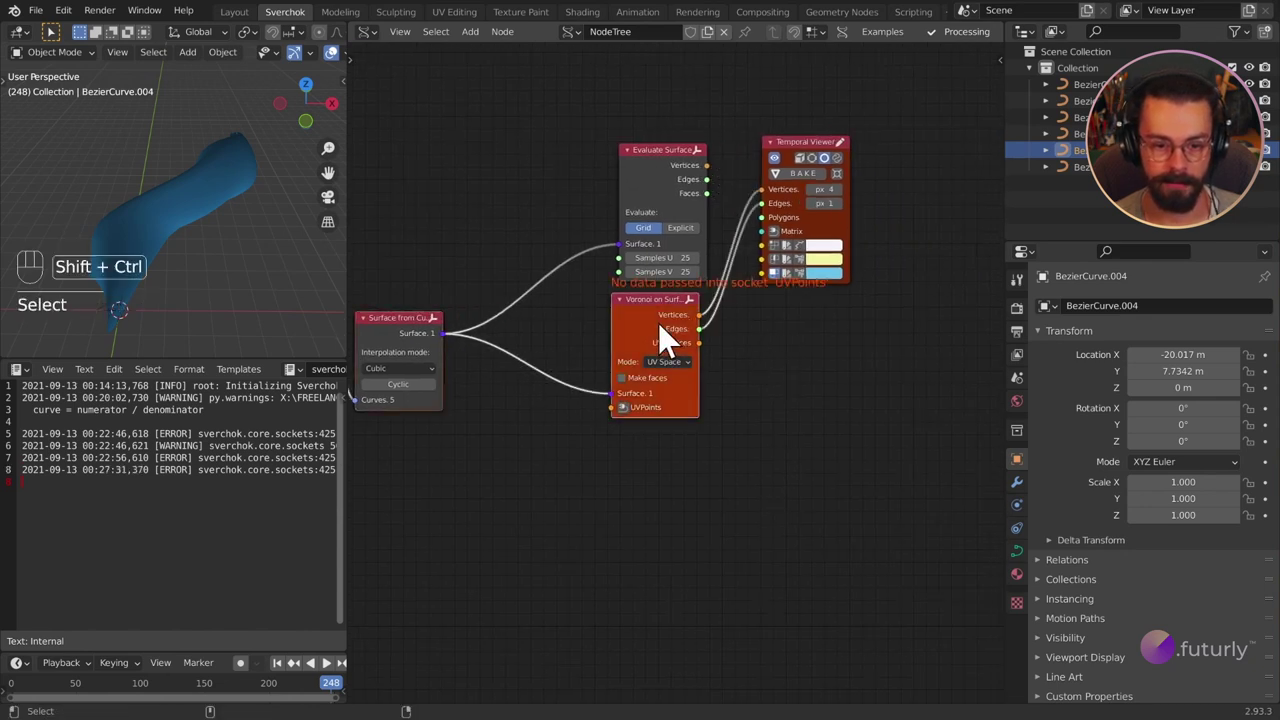
pyautogui.moveTo(789, 323); pyautogui.dragTo(858, 186)
pyautogui.press('g')
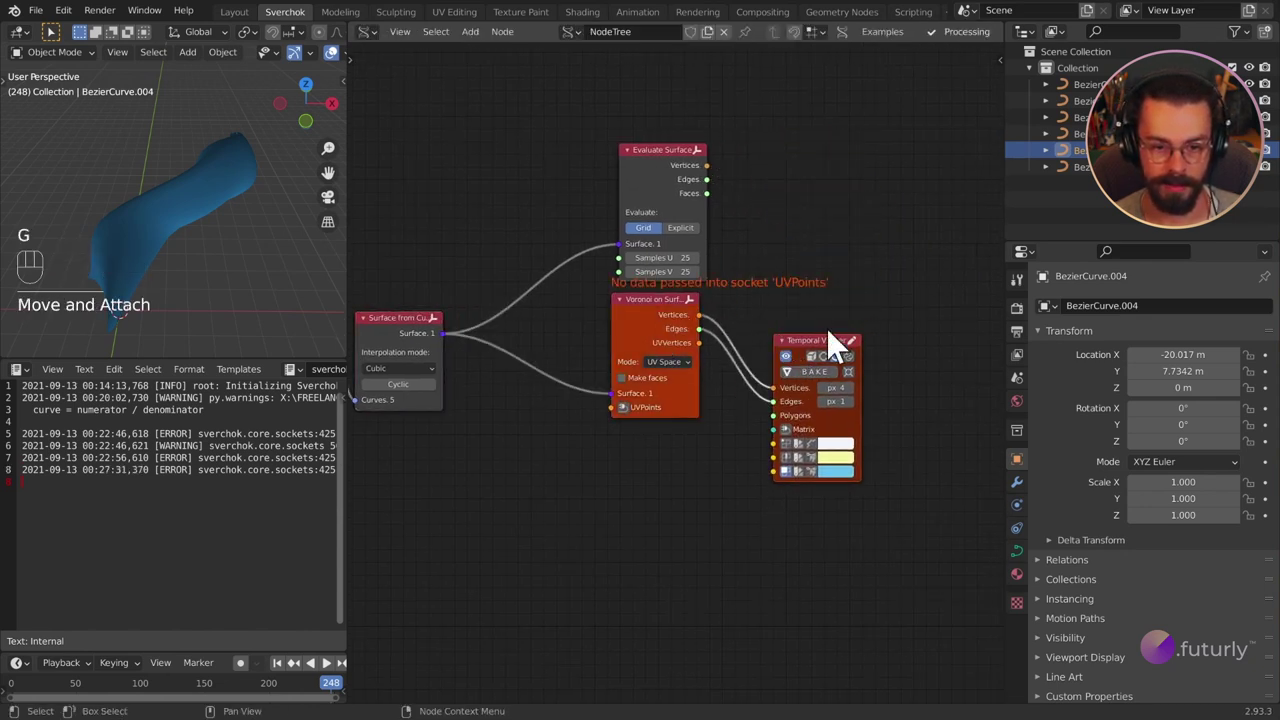
pyautogui.click(673, 189)
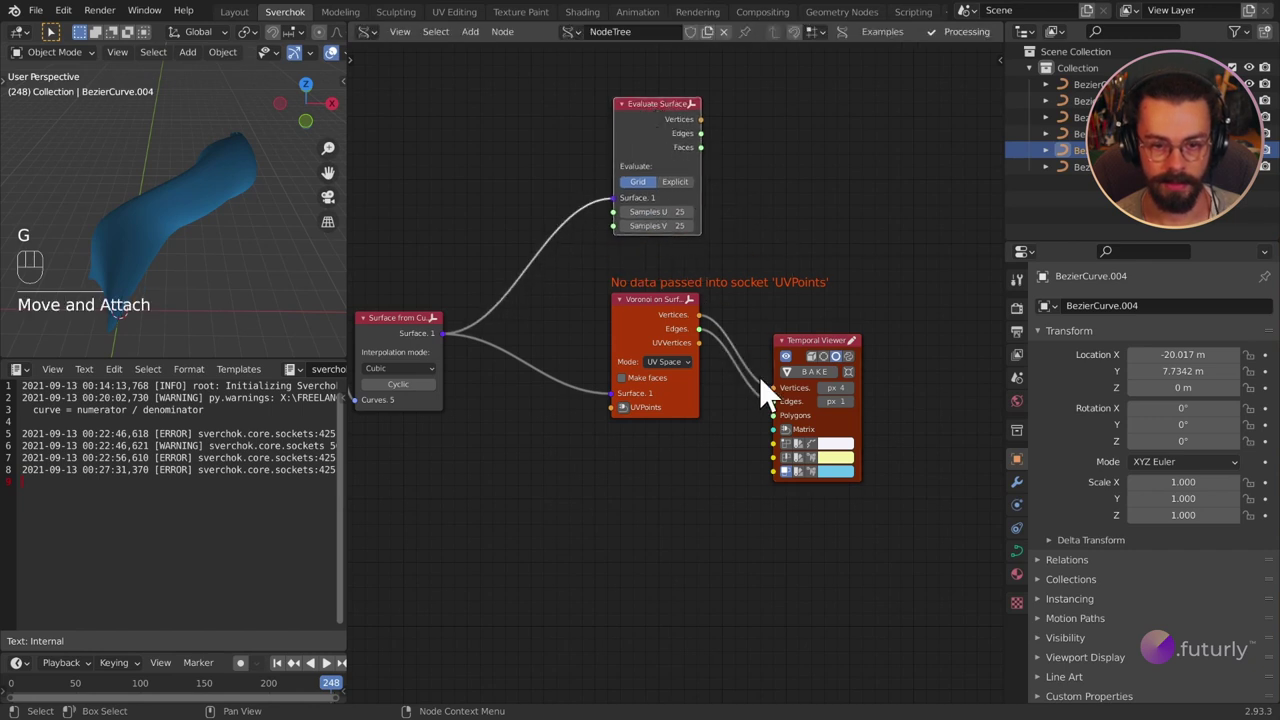
pyautogui.moveTo(697, 378); pyautogui.dragTo(683, 482)
pyautogui.click(920, 304)
pyautogui.press('g')
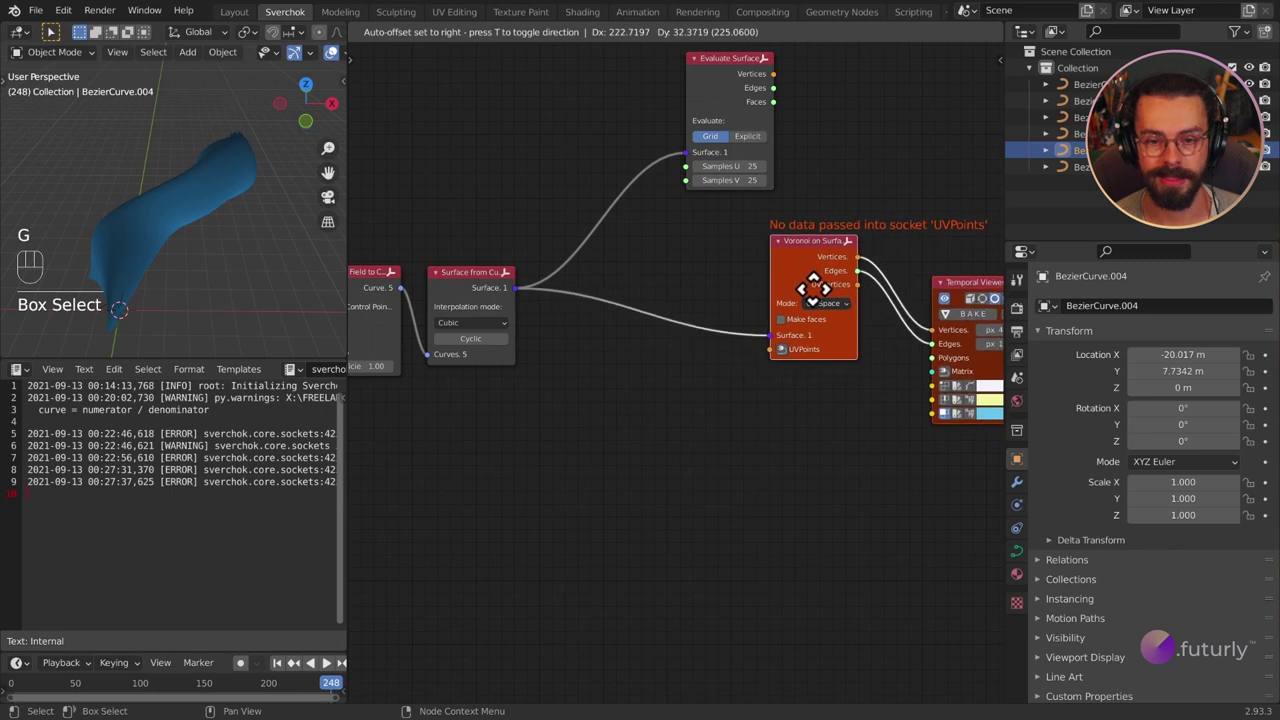
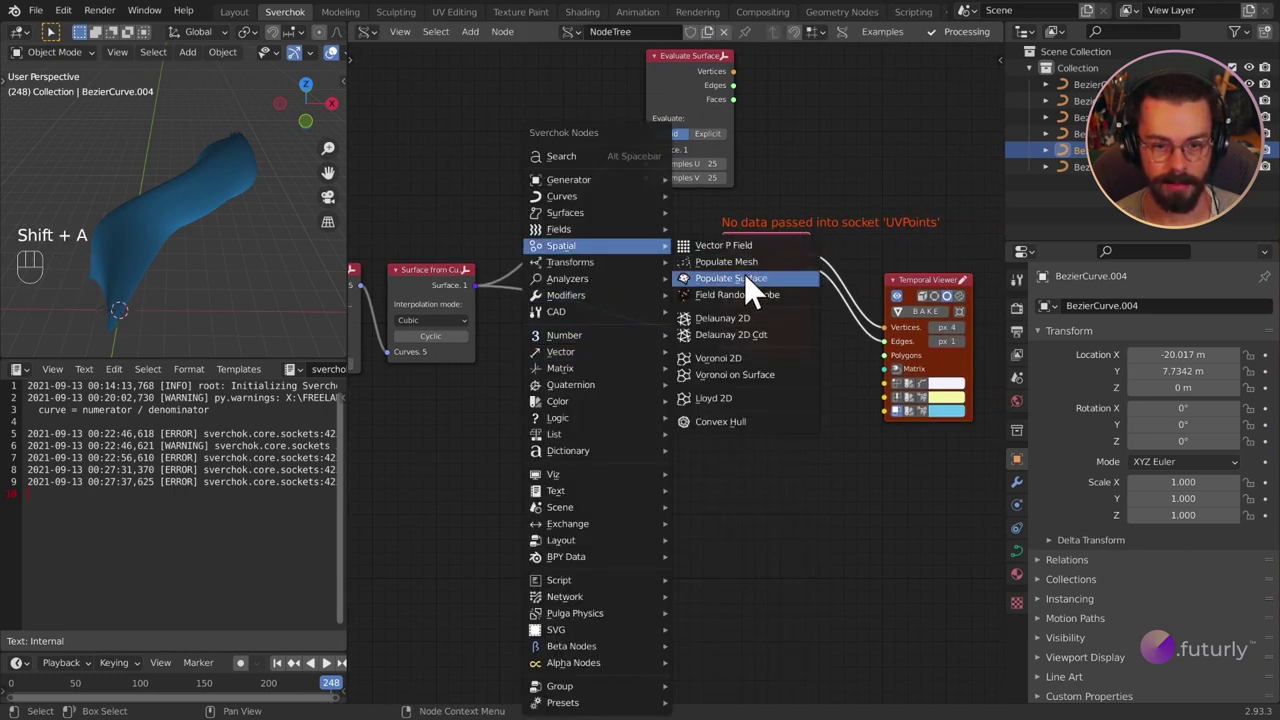
# Step: Add a Populate Surface node fed by the surface and enable Node timings in the Sverchok panel
pyautogui.click(568, 366)
pyautogui.moveTo(488, 306); pyautogui.dragTo(572, 456)
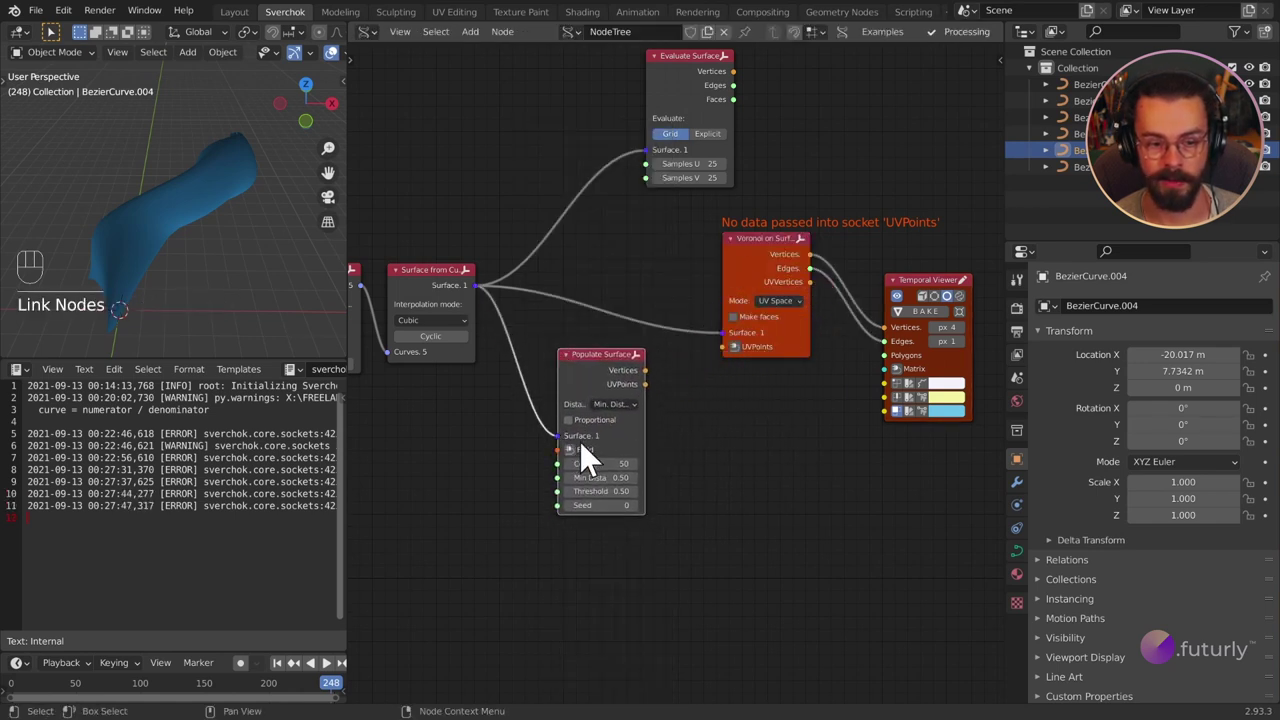
pyautogui.press('n')
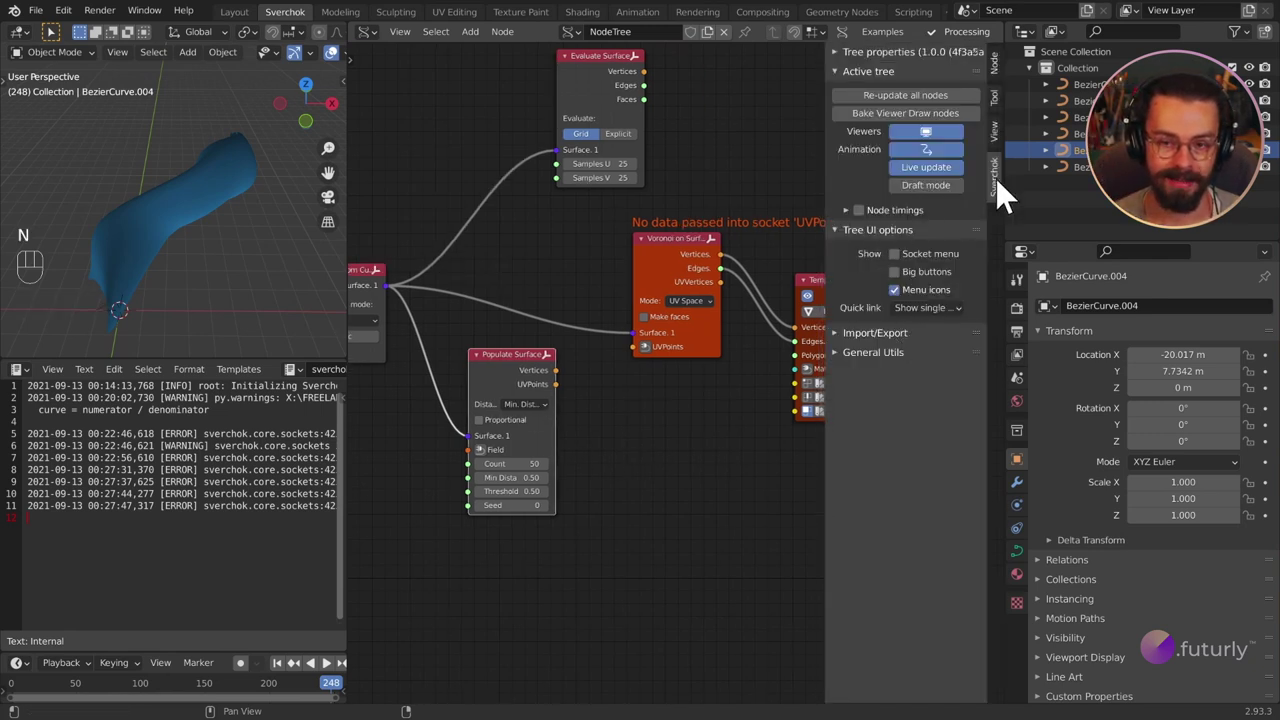
pyautogui.click(1006, 198)
pyautogui.click(874, 225)
pyautogui.press('n')
# Step: Wire Populate Surface's UVPoints into Voronoi on Surface and turn on point drawing in the preview
pyautogui.middleClick(704, 421)
pyautogui.middleClick(755, 414)
pyautogui.moveTo(646, 409); pyautogui.dragTo(742, 359)
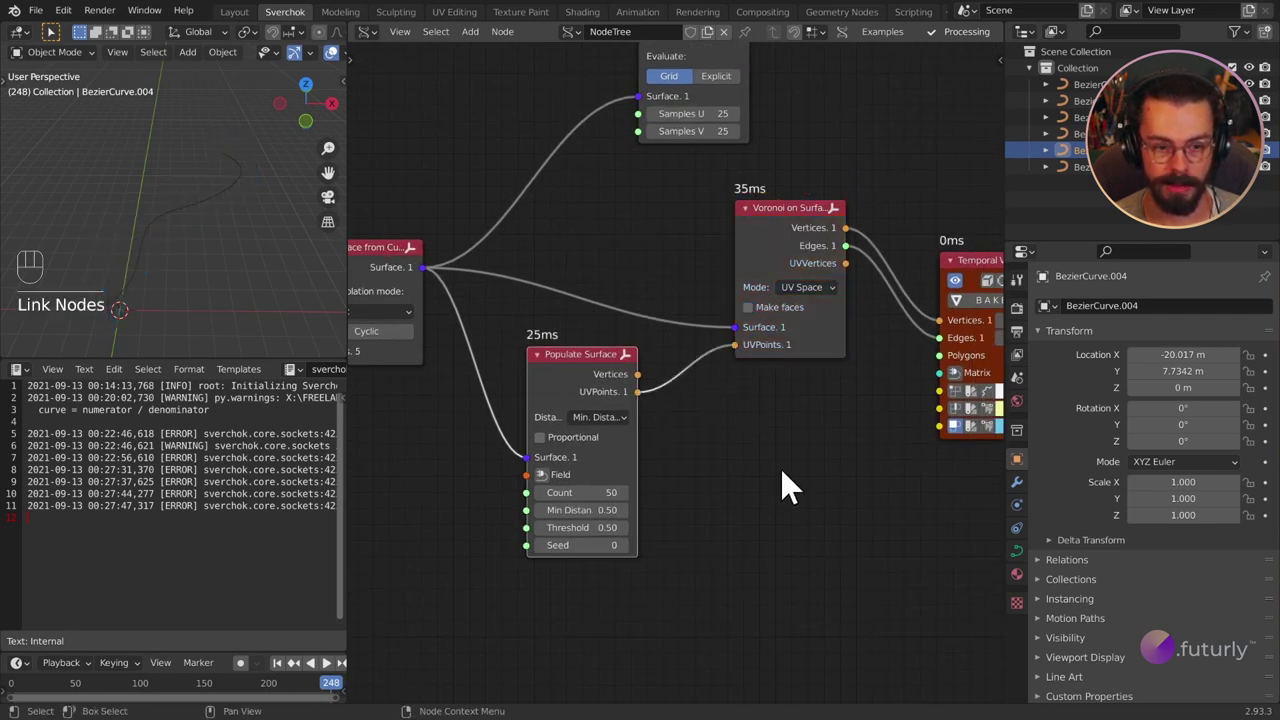
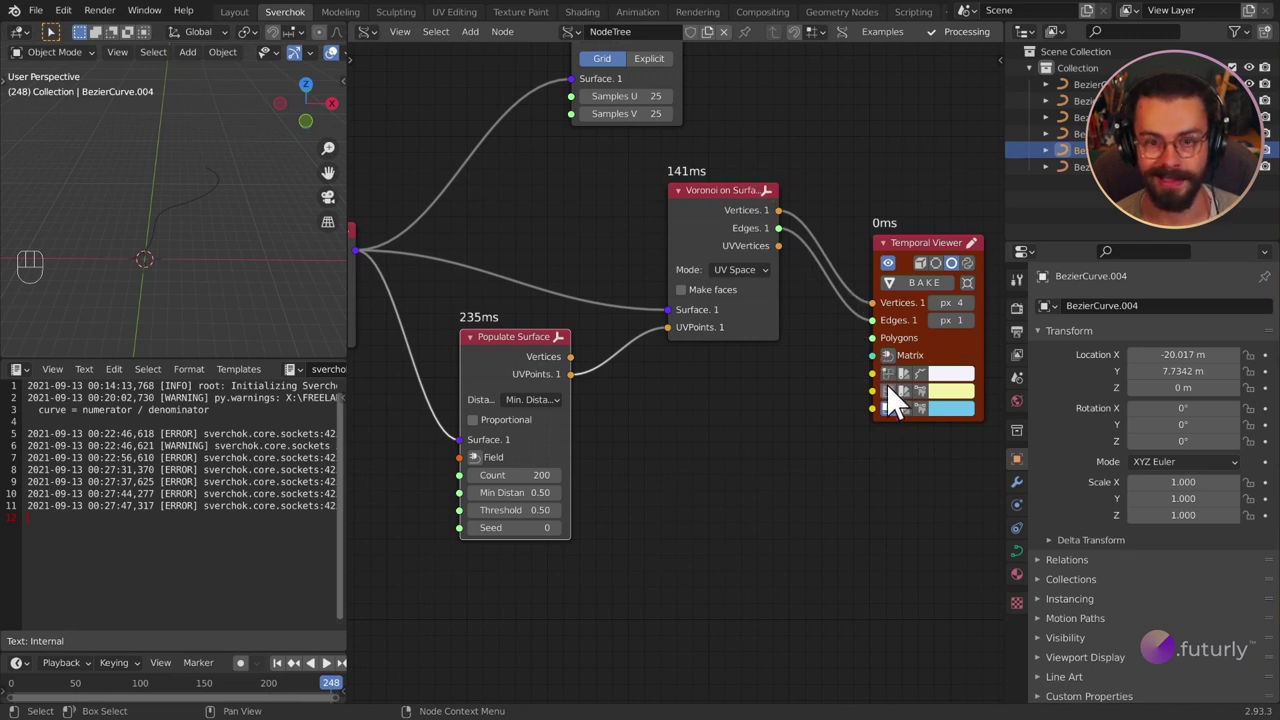
pyautogui.click(899, 394)
pyautogui.click(899, 406)
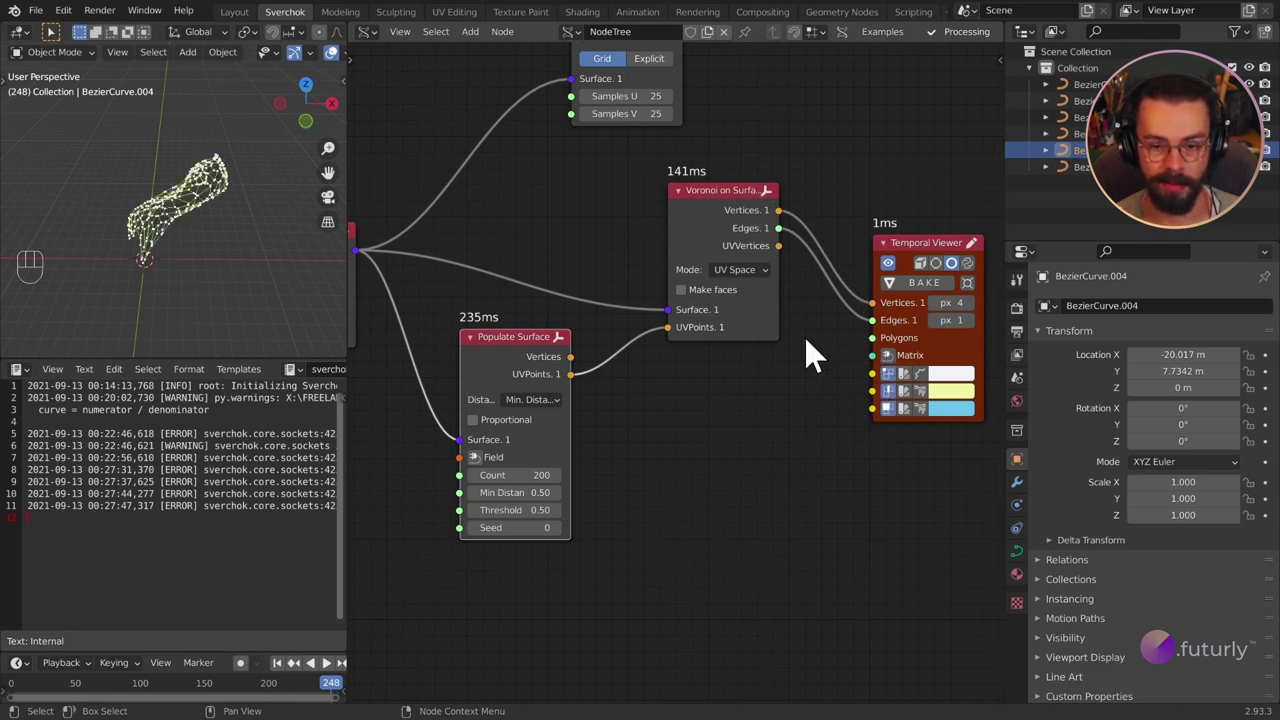
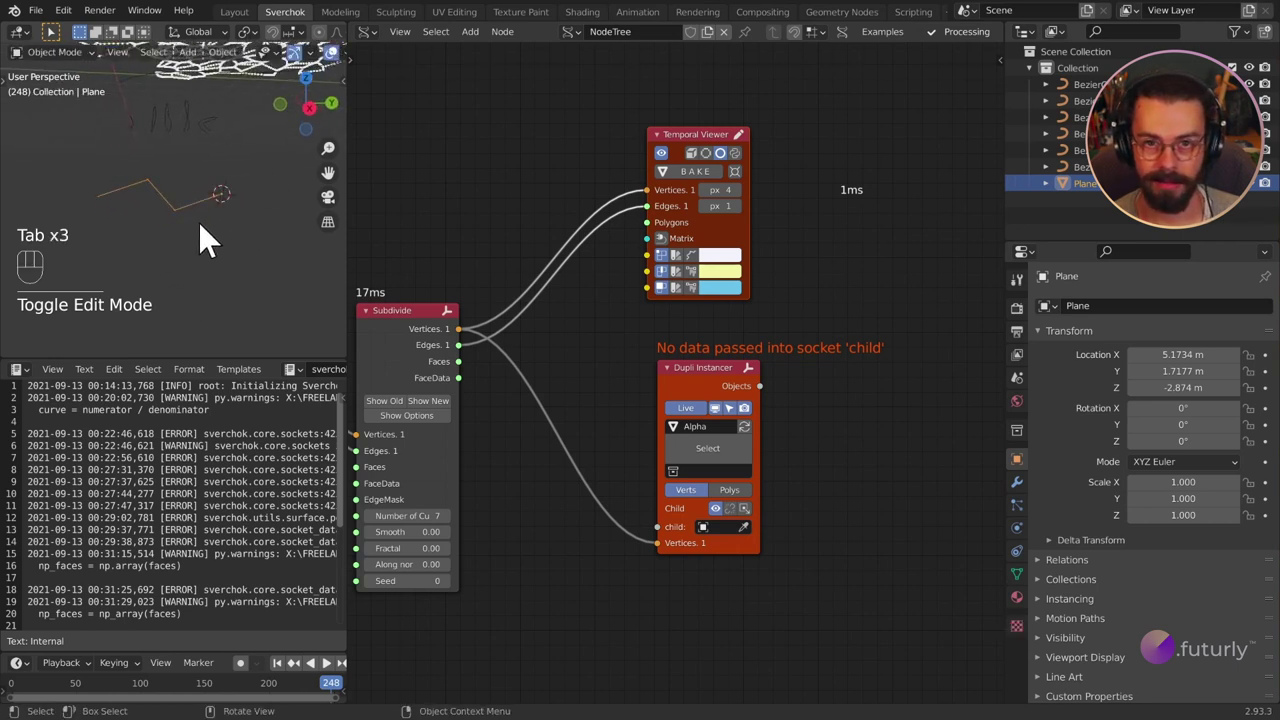
# Step: Give the Plane a Subdivision Surface modifier at level 2 followed by a Skin modifier
pyautogui.moveTo(195, 253); pyautogui.dragTo(255, 277)
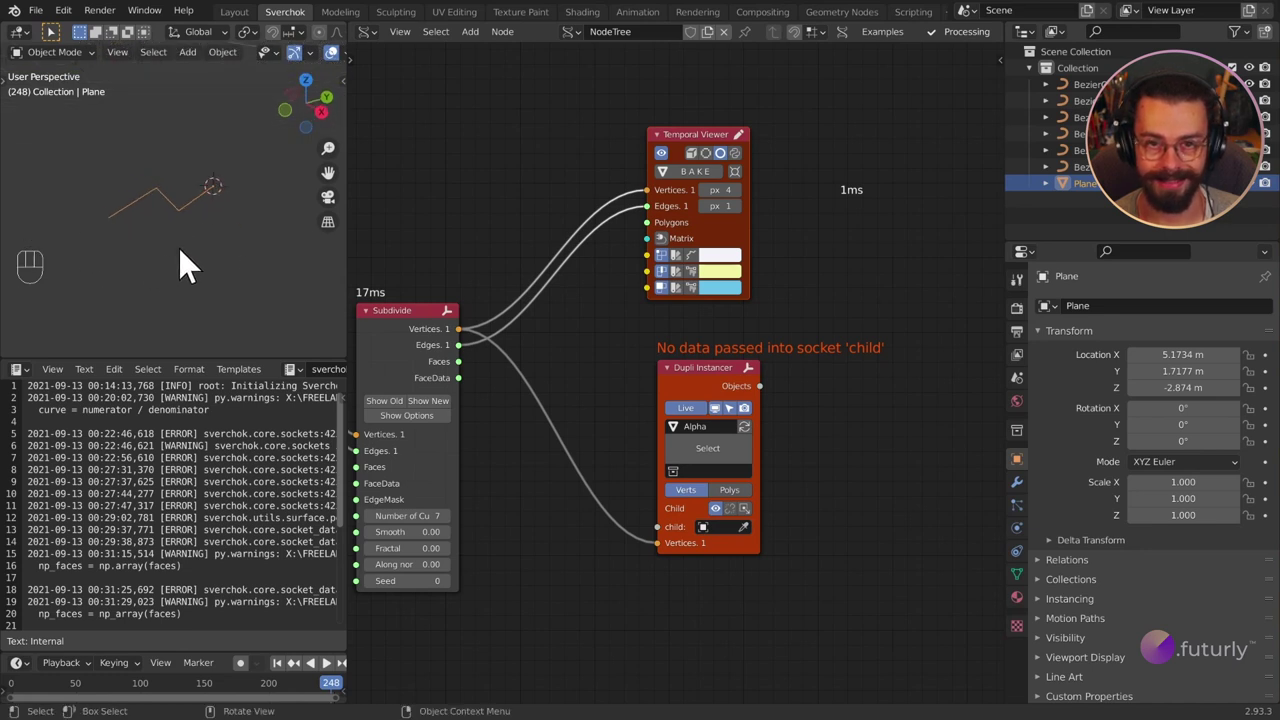
pyautogui.moveTo(235, 215); pyautogui.dragTo(201, 219)
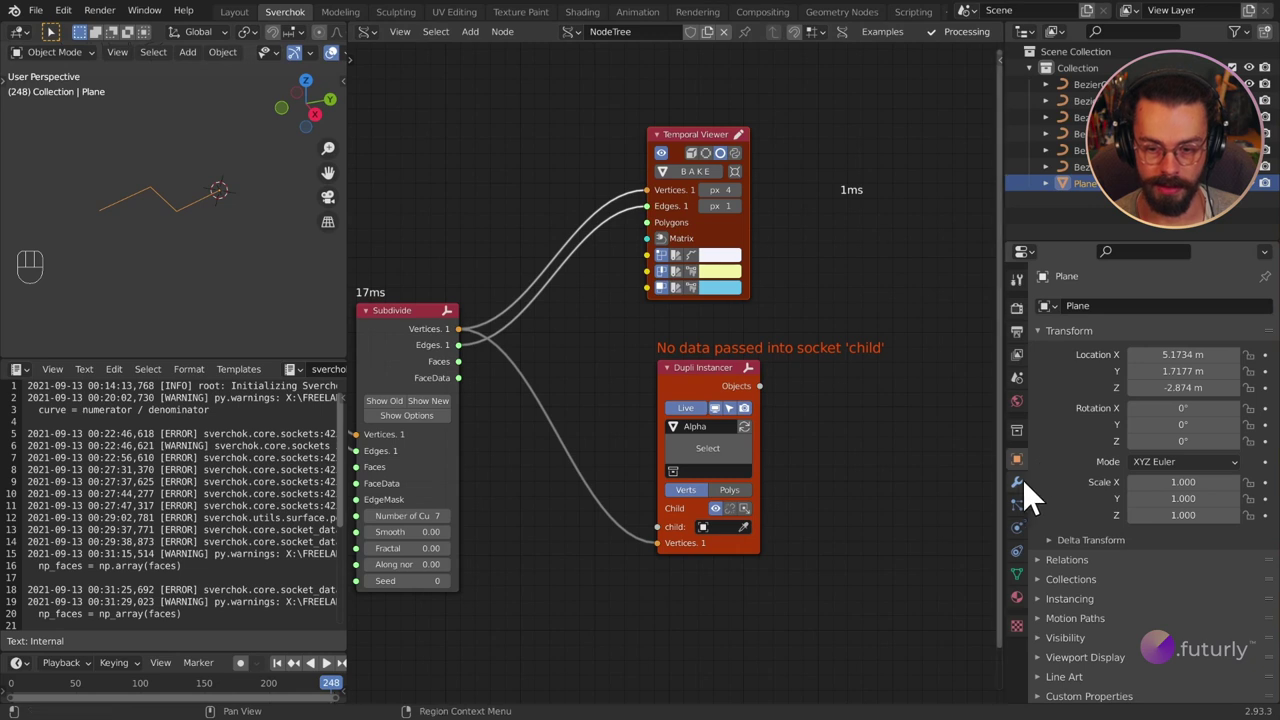
pyautogui.moveTo(1154, 328); pyautogui.dragTo(981, 622)
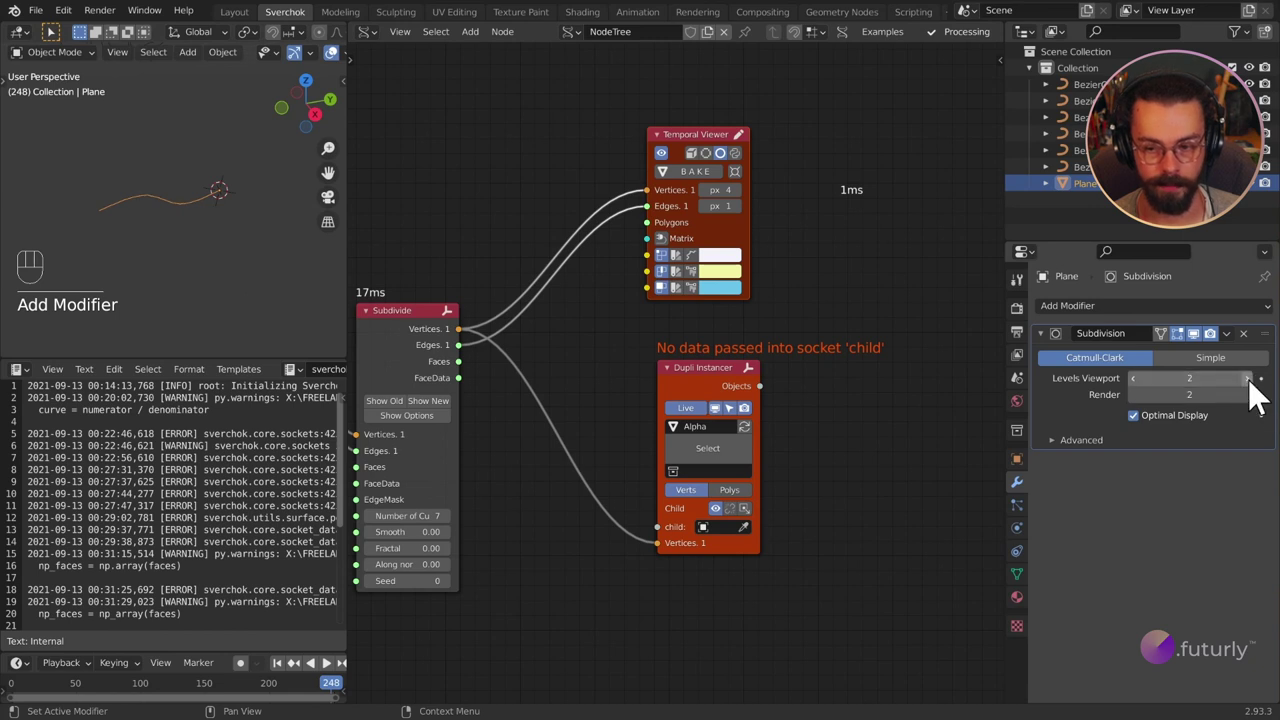
pyautogui.moveTo(1105, 323); pyautogui.dragTo(949, 587)
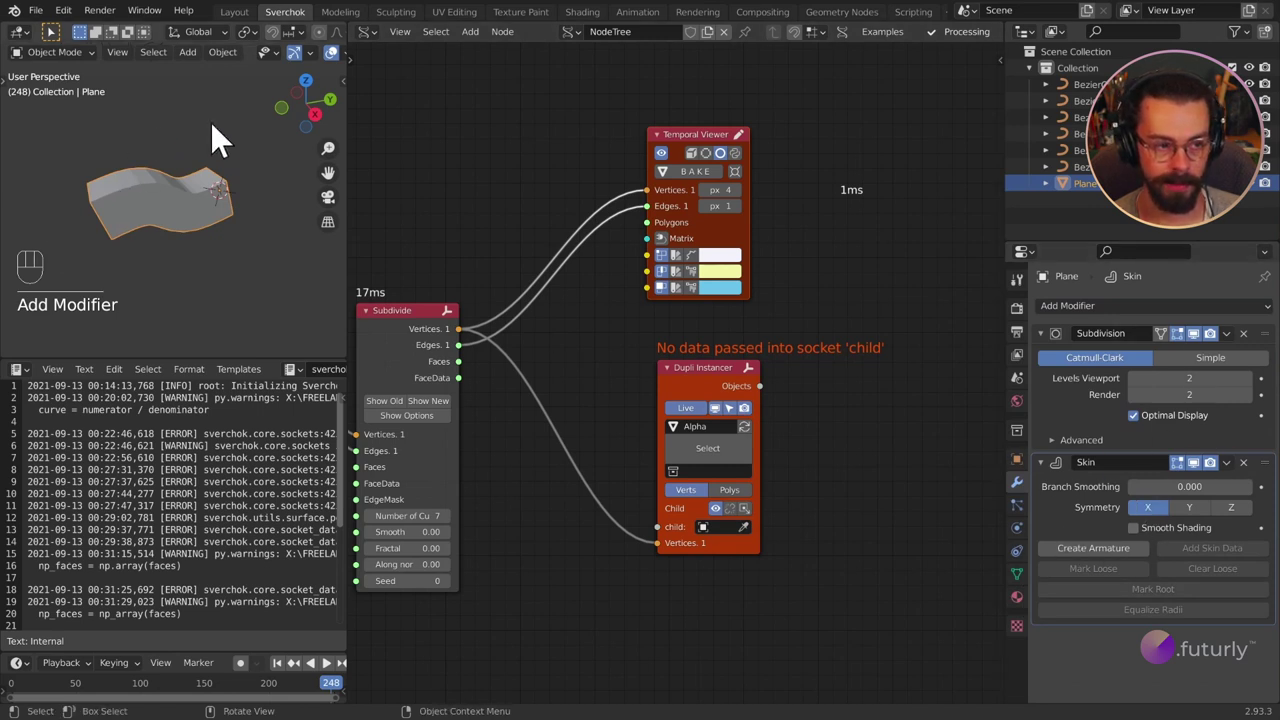
pyautogui.moveTo(153, 208); pyautogui.dragTo(204, 201)
pyautogui.click(204, 201)
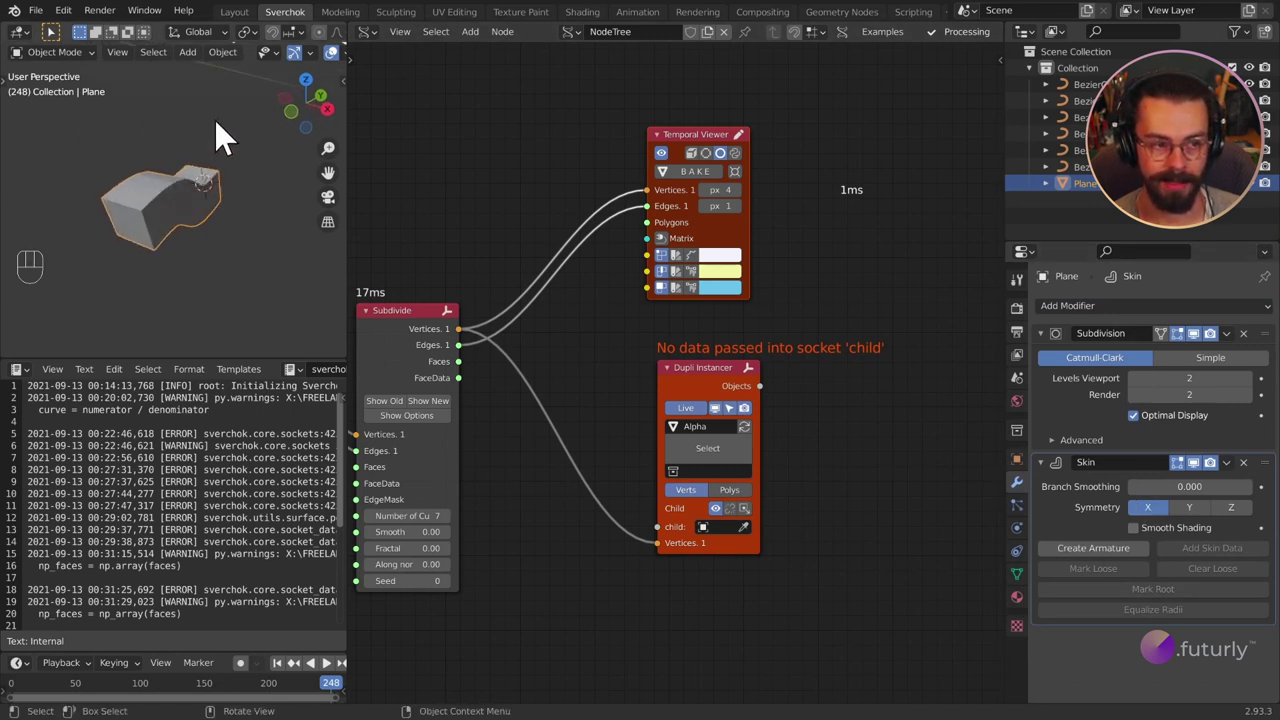
# Step: In Edit Mode select all Plane vertices and enlarge their skin radii to about 1.82
pyautogui.press('Tab')
pyautogui.press('a')
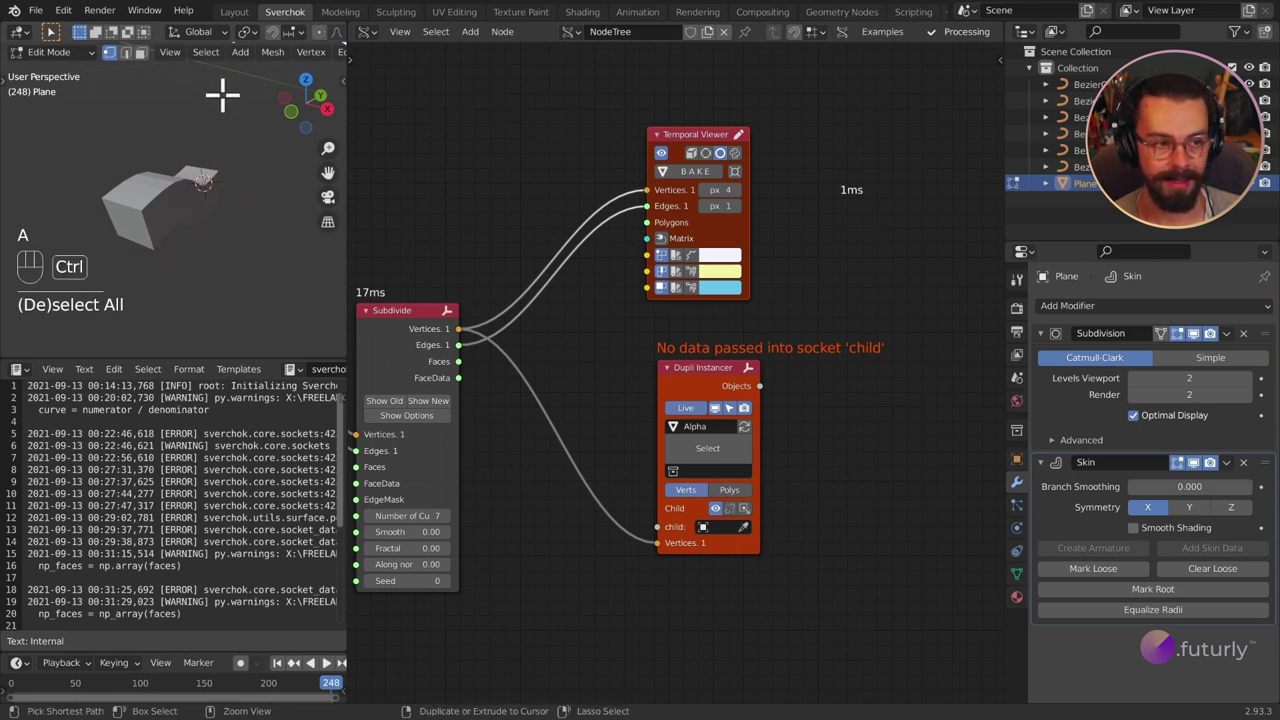
pyautogui.press('ctrl+a')
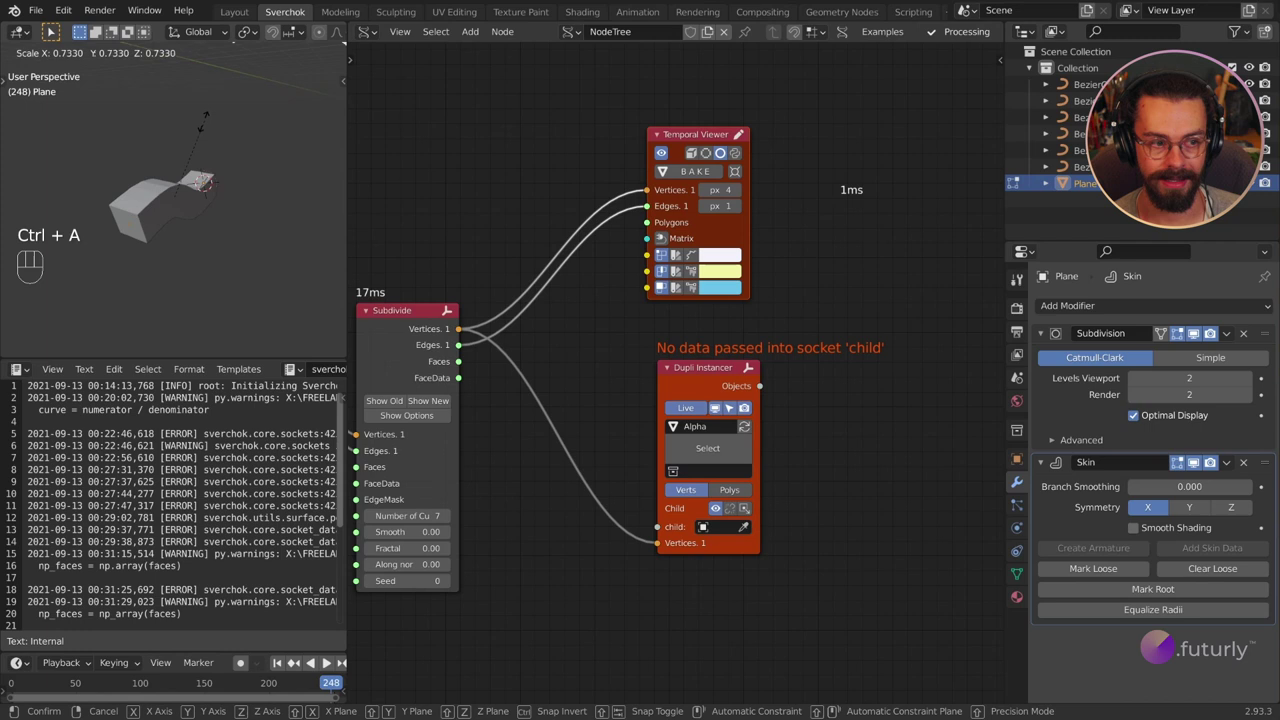
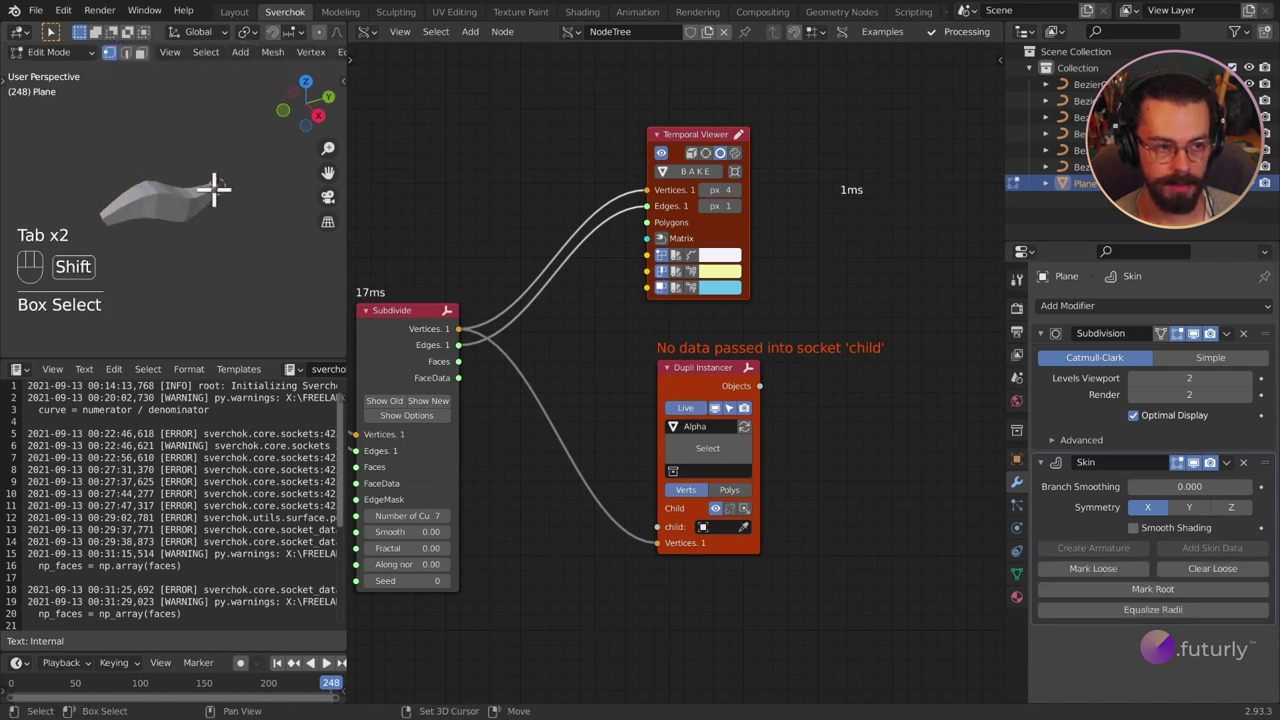
pyautogui.press('s')
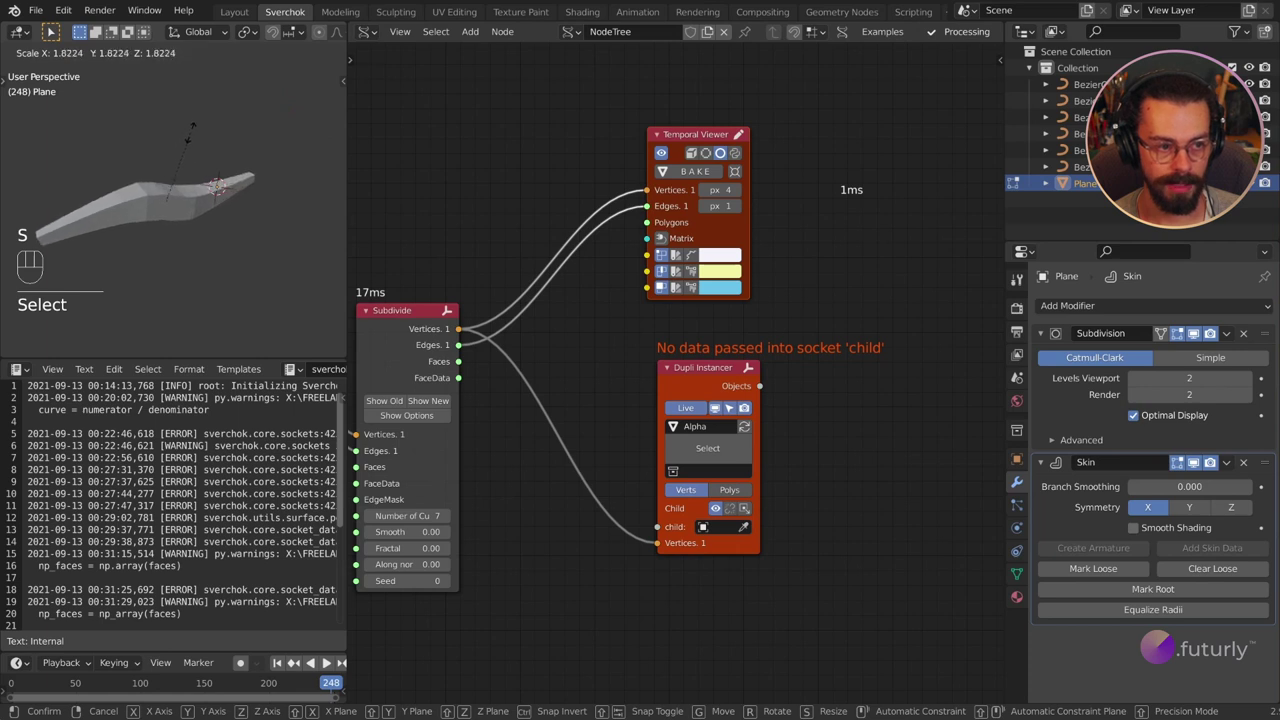
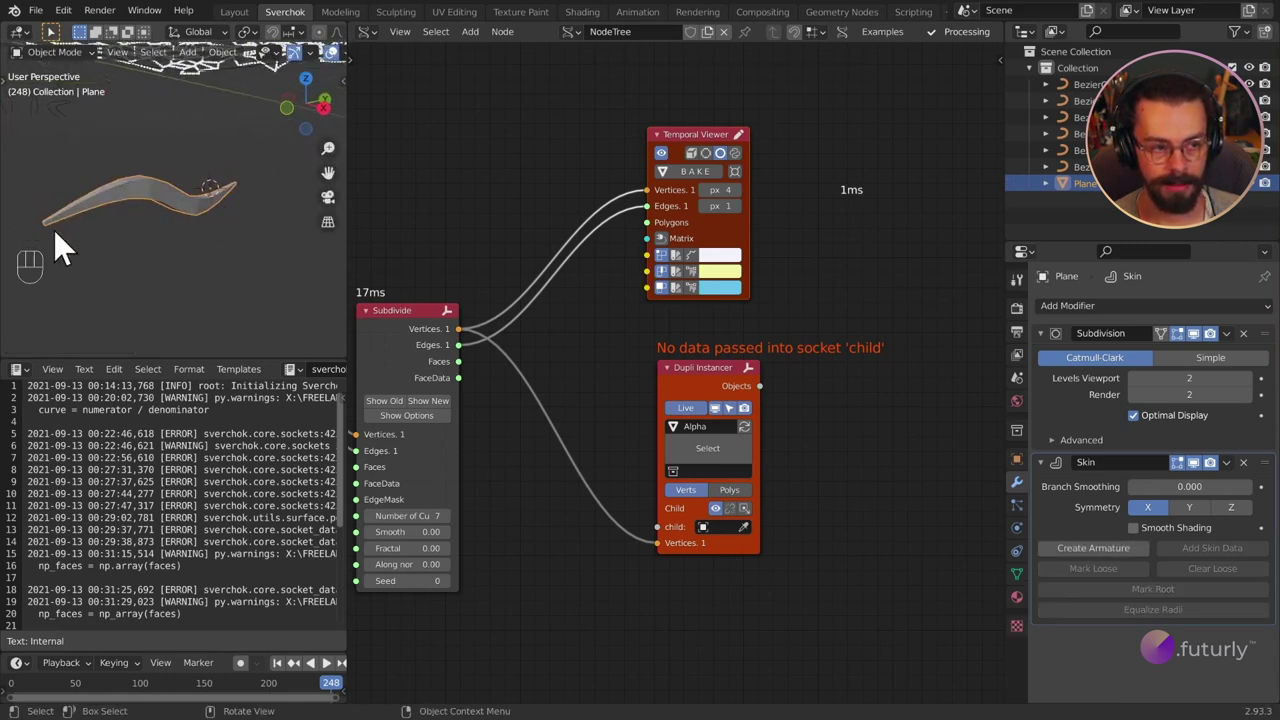
# Step: Rename the Plane object to Child, keeping its Subdivision and Skin modifiers
pyautogui.press('F2')
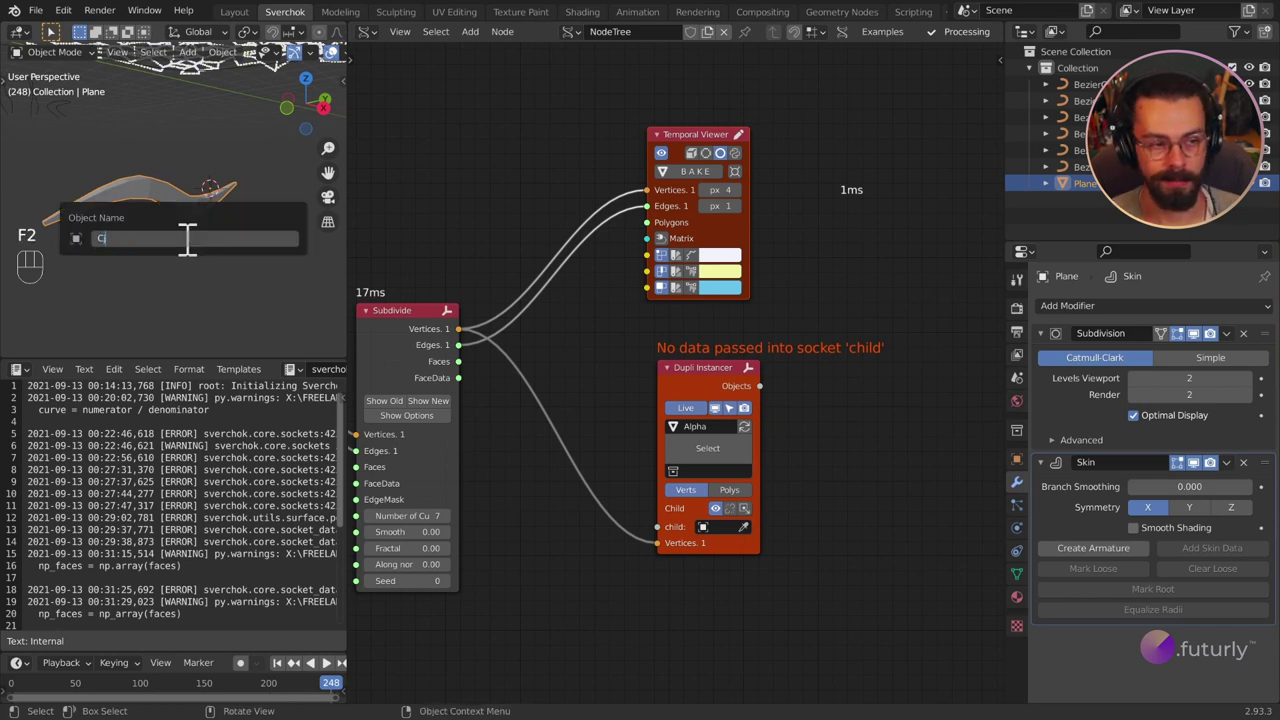
pyautogui.press('BackSpace')
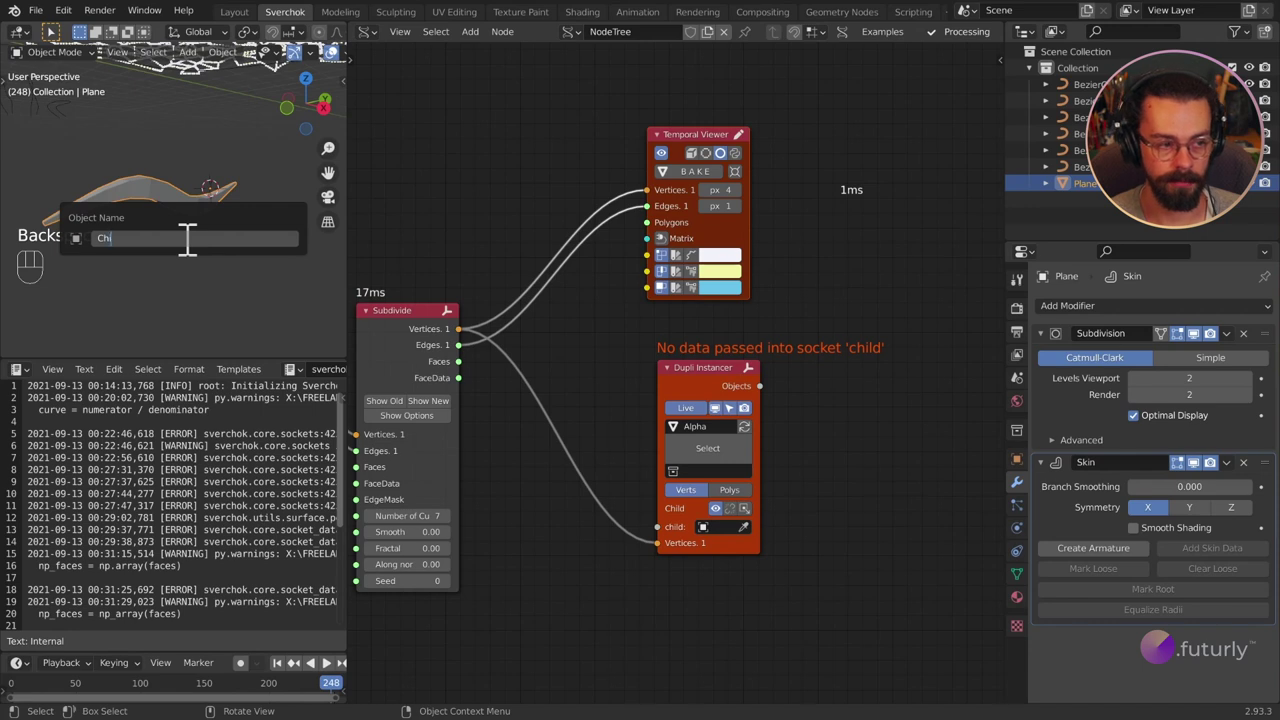
pyautogui.moveTo(201, 198); pyautogui.dragTo(194, 217)
pyautogui.click(193, 227)
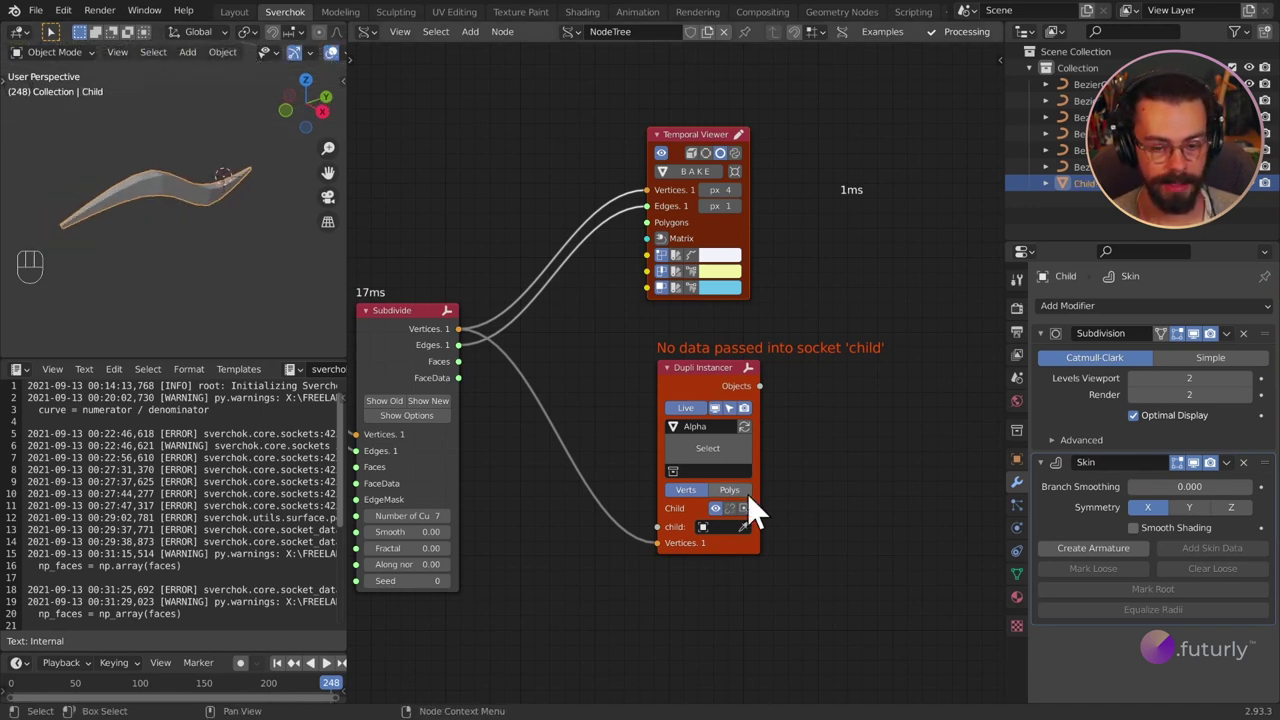
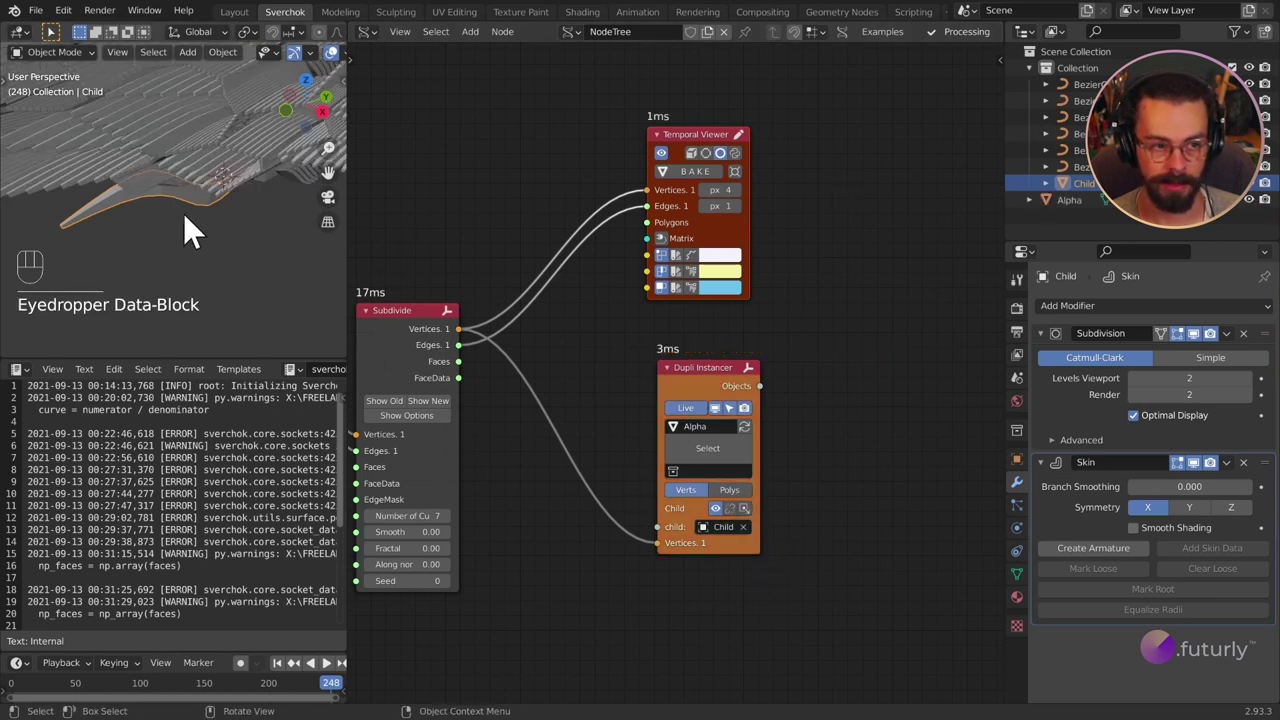
# Step: Switch on the child display option in the Dupli Instancer's Child row
pyautogui.moveTo(196, 226); pyautogui.dragTo(272, 236)
pyautogui.moveTo(189, 223); pyautogui.dragTo(231, 194)
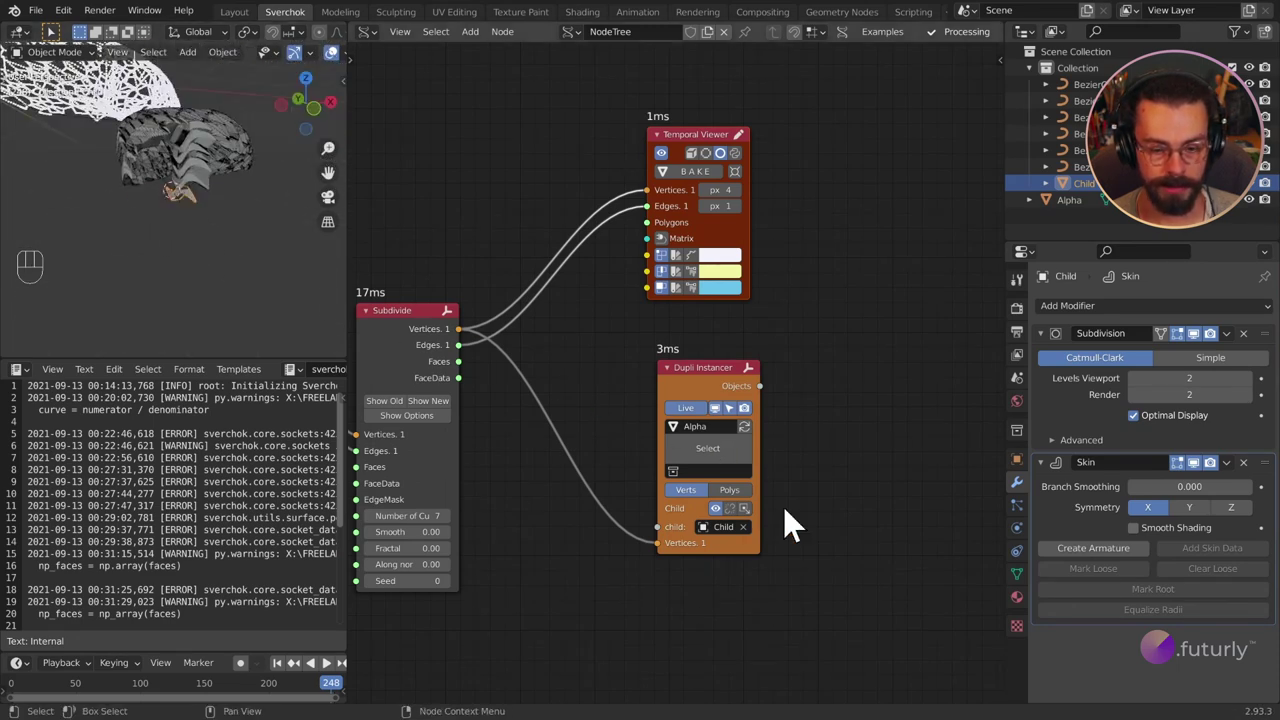
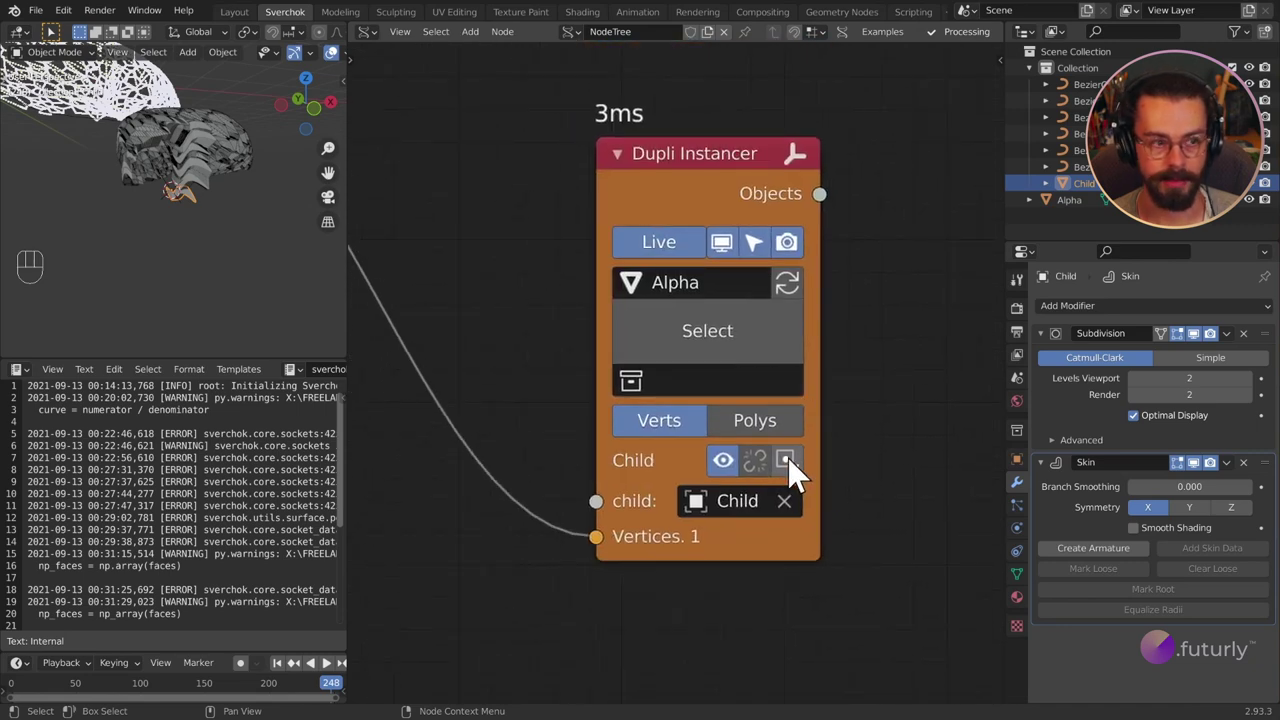
pyautogui.click(798, 473)
# Step: Pan the node editor to bring the Subdivide node into view
pyautogui.moveTo(234, 147); pyautogui.dragTo(177, 177)
pyautogui.moveTo(179, 170); pyautogui.dragTo(220, 301)
pyautogui.moveTo(215, 241); pyautogui.dragTo(272, 238)
pyautogui.moveTo(272, 238); pyautogui.dragTo(235, 221)
pyautogui.moveTo(258, 213); pyautogui.dragTo(152, 216)
pyautogui.moveTo(165, 209); pyautogui.dragTo(243, 255)
pyautogui.moveTo(254, 230); pyautogui.dragTo(275, 172)
pyautogui.moveTo(199, 160); pyautogui.dragTo(180, 136)
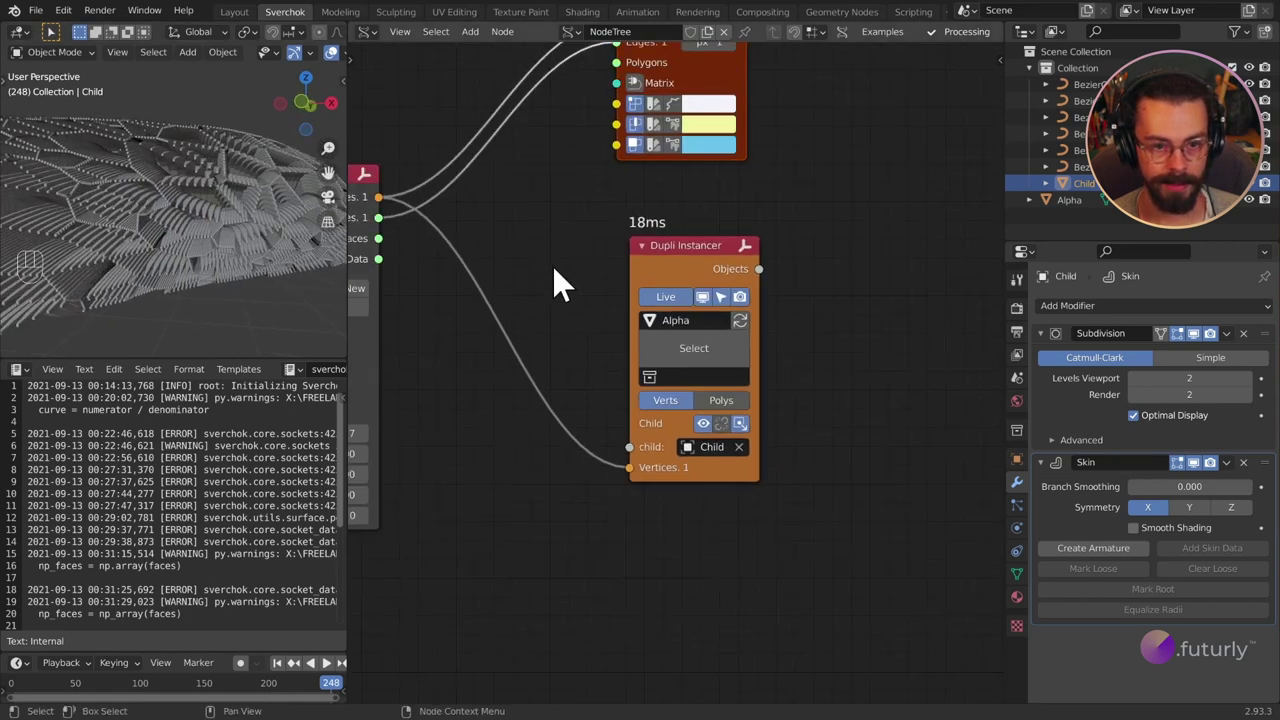
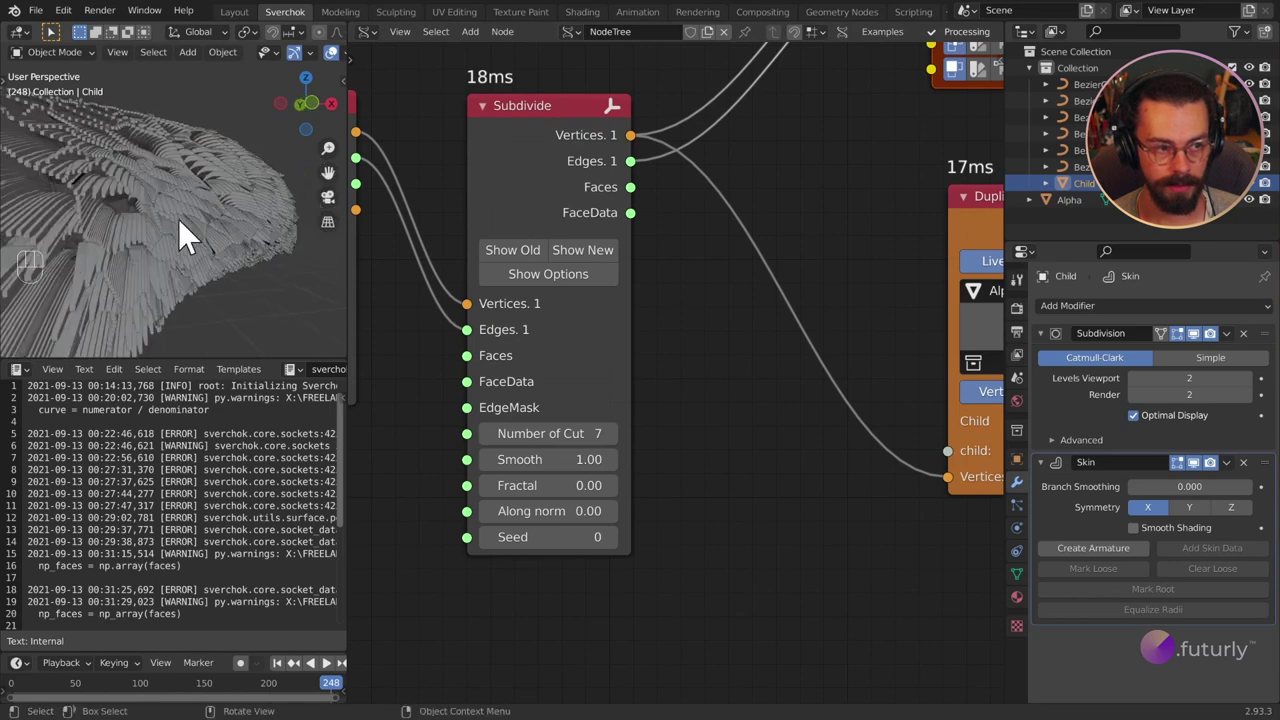
# Step: Enable Smooth Shading on the Child's Skin modifier
pyautogui.moveTo(132, 245); pyautogui.dragTo(160, 233)
pyautogui.middleClick(158, 234)
pyautogui.moveTo(177, 235); pyautogui.dragTo(161, 233)
pyautogui.rightClick(279, 312)
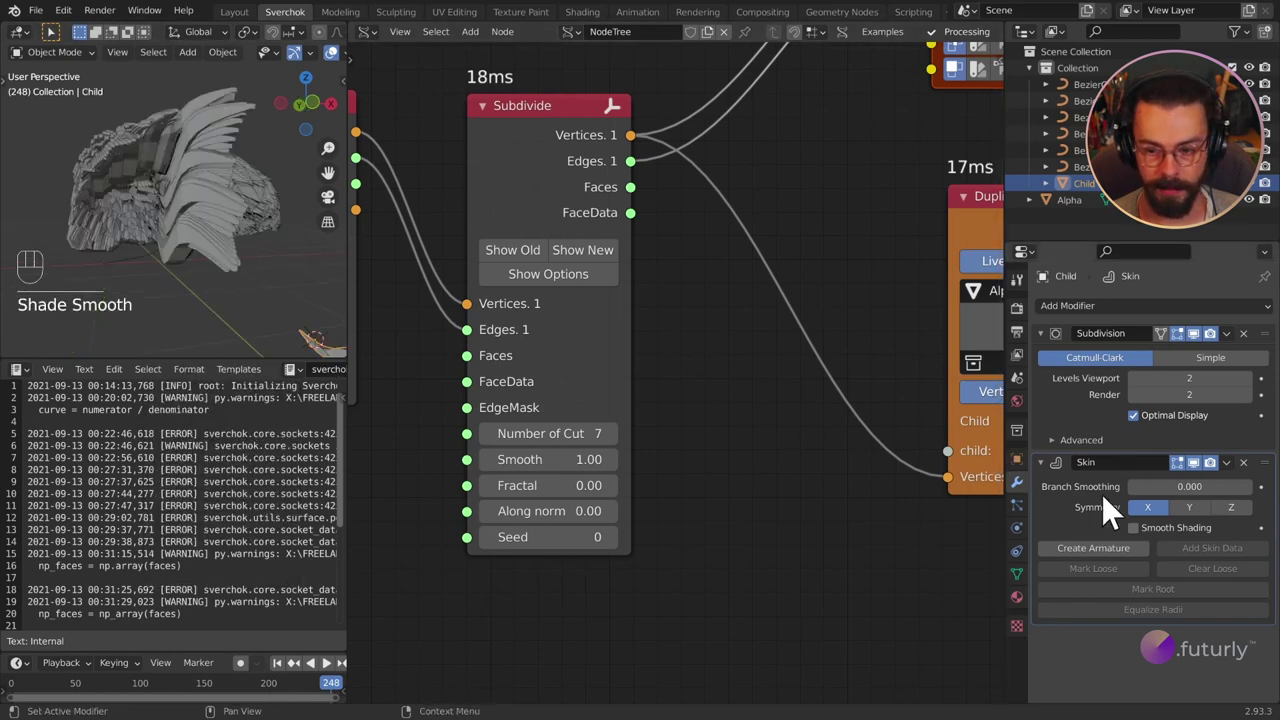
pyautogui.click(1145, 544)
pyautogui.moveTo(200, 212); pyautogui.dragTo(158, 218)
pyautogui.click(158, 218)
# Step: Orbit the 3D view around the skinned mesh to check the smooth result
pyautogui.middleClick(133, 222)
pyautogui.moveTo(95, 230); pyautogui.dragTo(70, 232)
pyautogui.moveTo(70, 232); pyautogui.dragTo(31, 232)
pyautogui.moveTo(229, 183); pyautogui.dragTo(205, 185)
pyautogui.moveTo(215, 189); pyautogui.dragTo(102, 222)
pyautogui.moveTo(148, 185); pyautogui.dragTo(158, 257)
pyautogui.middleClick(181, 257)
pyautogui.moveTo(187, 253); pyautogui.dragTo(240, 235)
pyautogui.moveTo(240, 235); pyautogui.dragTo(262, 219)
pyautogui.moveTo(262, 219); pyautogui.dragTo(151, 252)
pyautogui.middleClick(151, 252)
pyautogui.moveTo(160, 250); pyautogui.dragTo(178, 226)
pyautogui.moveTo(178, 226); pyautogui.dragTo(138, 260)
pyautogui.click(257, 285)
pyautogui.moveTo(254, 252); pyautogui.dragTo(179, 286)
pyautogui.middleClick(179, 286)
pyautogui.moveTo(193, 282); pyautogui.dragTo(141, 246)
pyautogui.moveTo(141, 246); pyautogui.dragTo(116, 230)
pyautogui.moveTo(193, 255); pyautogui.dragTo(227, 279)
pyautogui.moveTo(239, 280); pyautogui.dragTo(164, 265)
pyautogui.moveTo(164, 265); pyautogui.dragTo(79, 245)
pyautogui.click(79, 245)
pyautogui.moveTo(73, 234); pyautogui.dragTo(91, 224)
pyautogui.moveTo(89, 231); pyautogui.dragTo(99, 182)
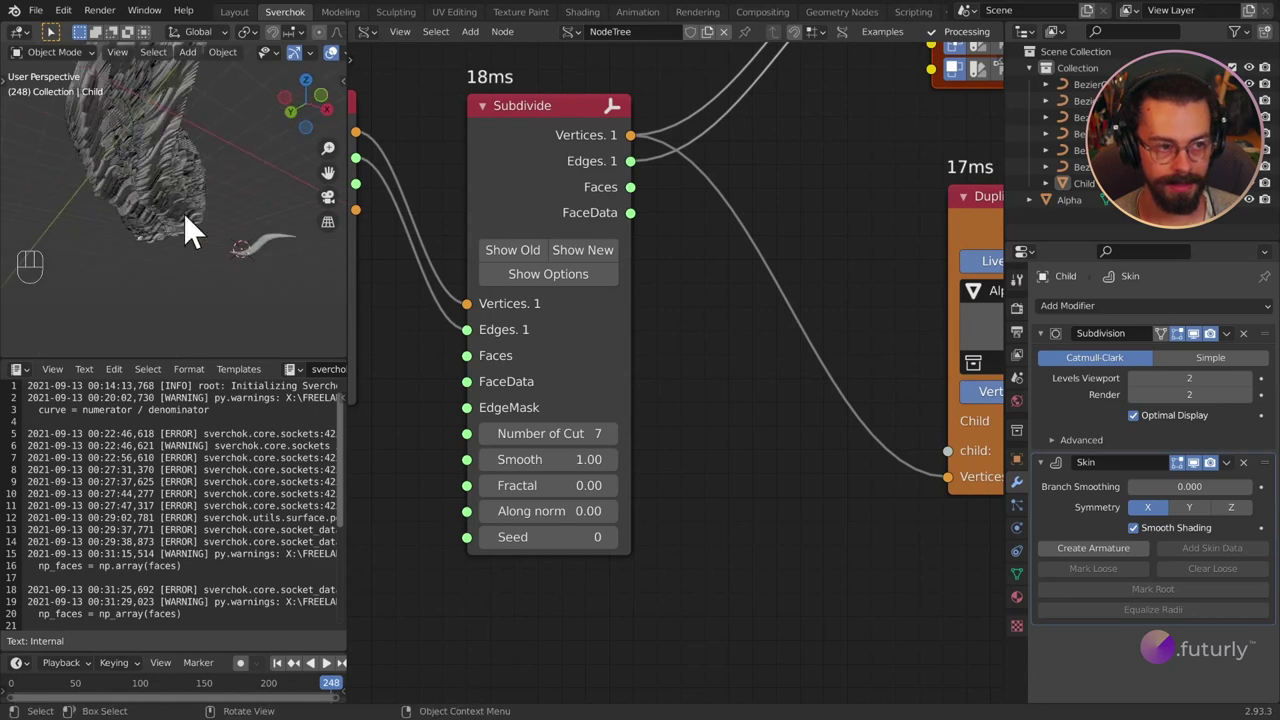
pyautogui.moveTo(185, 209); pyautogui.dragTo(177, 230)
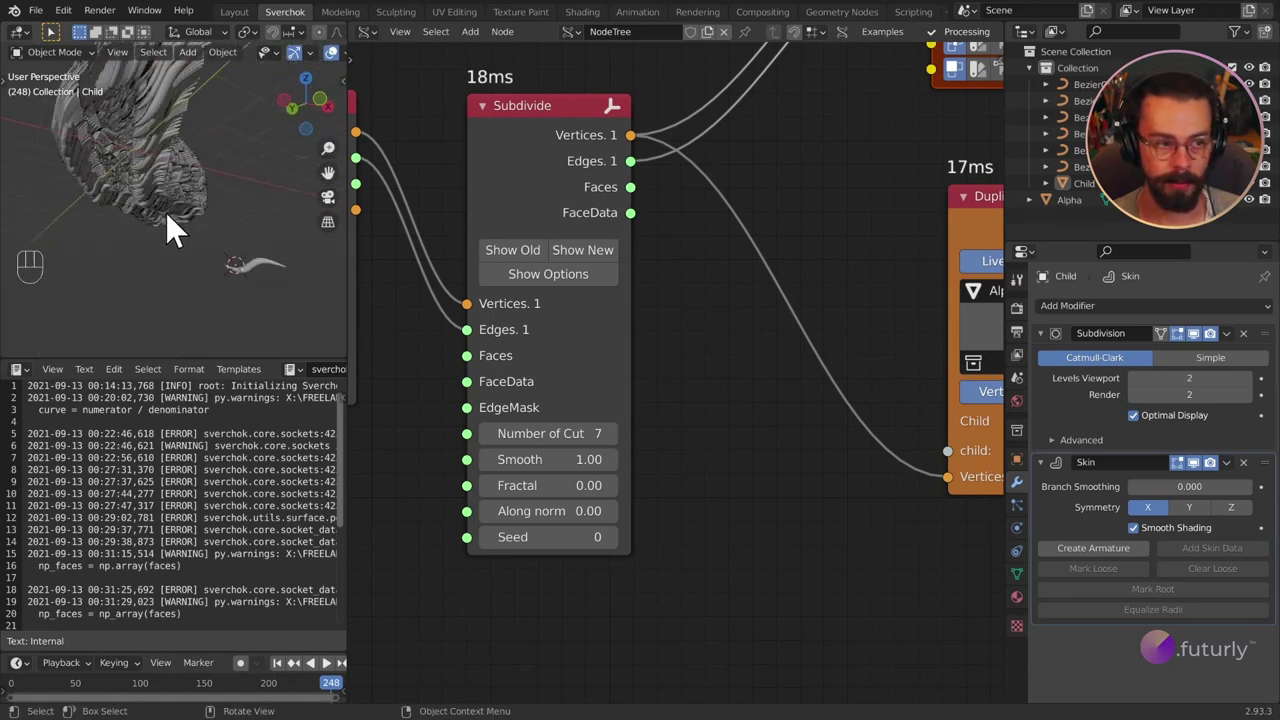
pyautogui.moveTo(166, 200); pyautogui.dragTo(135, 270)
pyautogui.moveTo(190, 253); pyautogui.dragTo(232, 274)
pyautogui.middleClick(218, 274)
pyautogui.moveTo(208, 270); pyautogui.dragTo(100, 263)
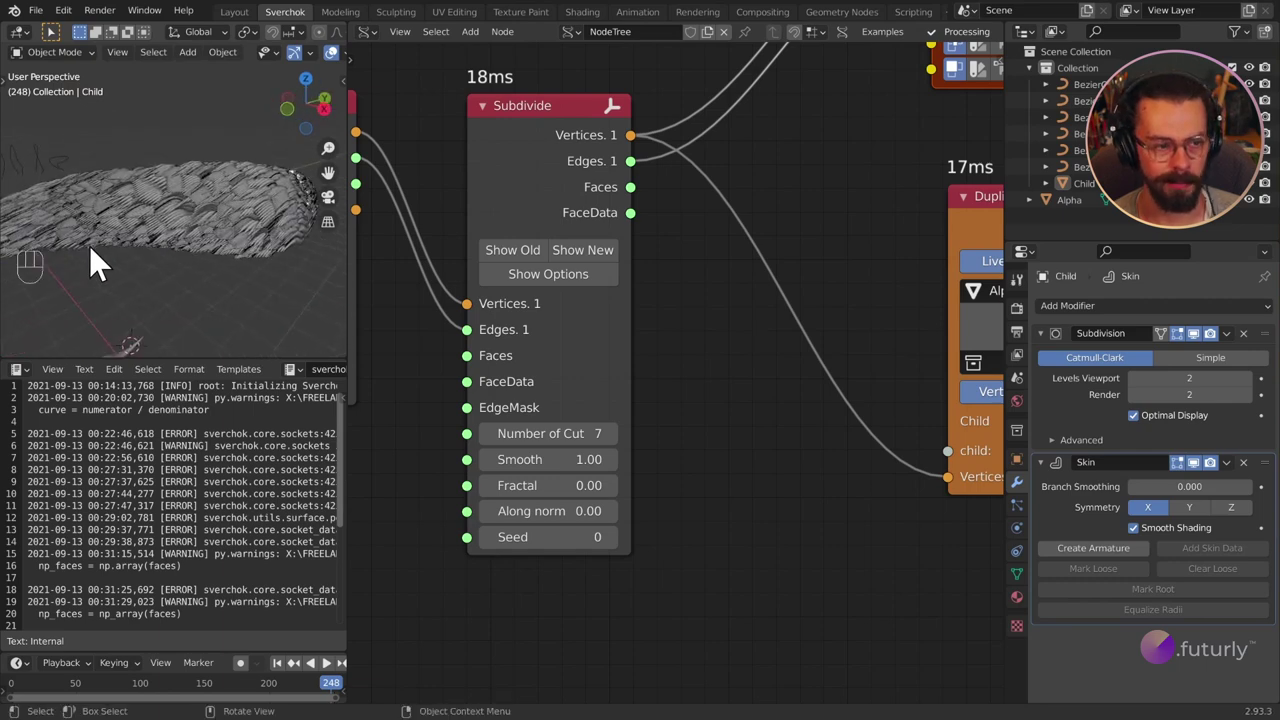
pyautogui.middleClick(164, 267)
pyautogui.moveTo(191, 271); pyautogui.dragTo(150, 264)
pyautogui.moveTo(202, 287); pyautogui.dragTo(316, 278)
pyautogui.moveTo(278, 234); pyautogui.dragTo(173, 235)
pyautogui.moveTo(180, 233); pyautogui.dragTo(204, 198)
pyautogui.moveTo(215, 199); pyautogui.dragTo(238, 200)
pyautogui.moveTo(174, 203); pyautogui.dragTo(191, 197)
pyautogui.moveTo(203, 237); pyautogui.dragTo(103, 262)
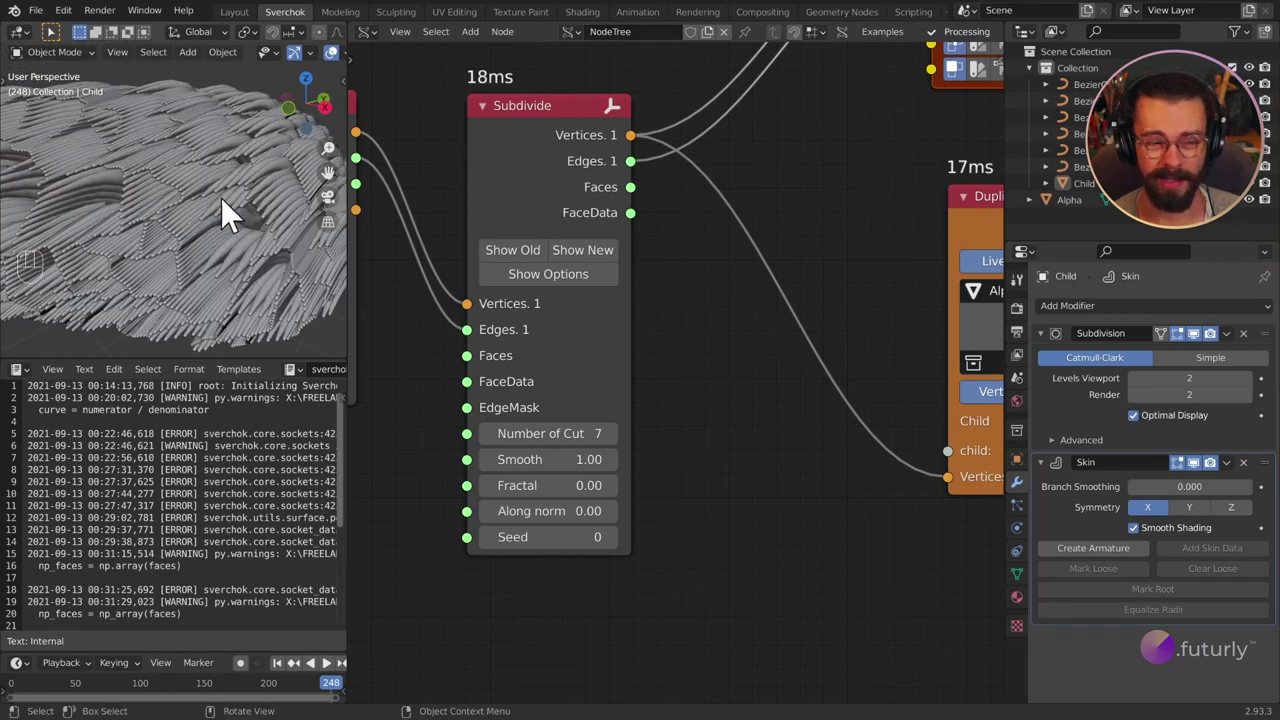
# Step: Zoom the node editor out to see the whole Sverchok tree
pyautogui.moveTo(225, 219); pyautogui.dragTo(253, 218)
pyautogui.moveTo(234, 220); pyautogui.dragTo(355, 199)
pyautogui.moveTo(151, 208); pyautogui.dragTo(183, 214)
pyautogui.moveTo(263, 232); pyautogui.dragTo(227, 216)
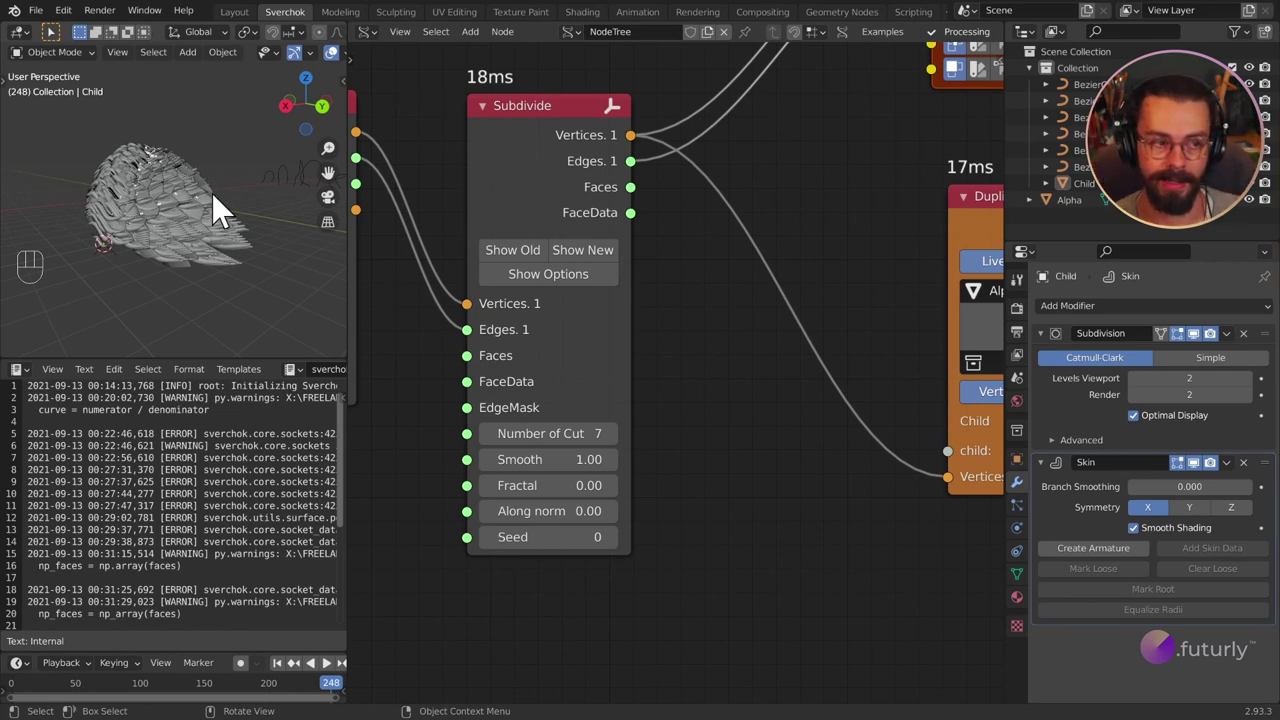
pyautogui.moveTo(158, 179); pyautogui.dragTo(311, 196)
pyautogui.moveTo(176, 195); pyautogui.dragTo(211, 195)
pyautogui.moveTo(216, 195); pyautogui.dragTo(291, 192)
pyautogui.moveTo(122, 229); pyautogui.dragTo(166, 207)
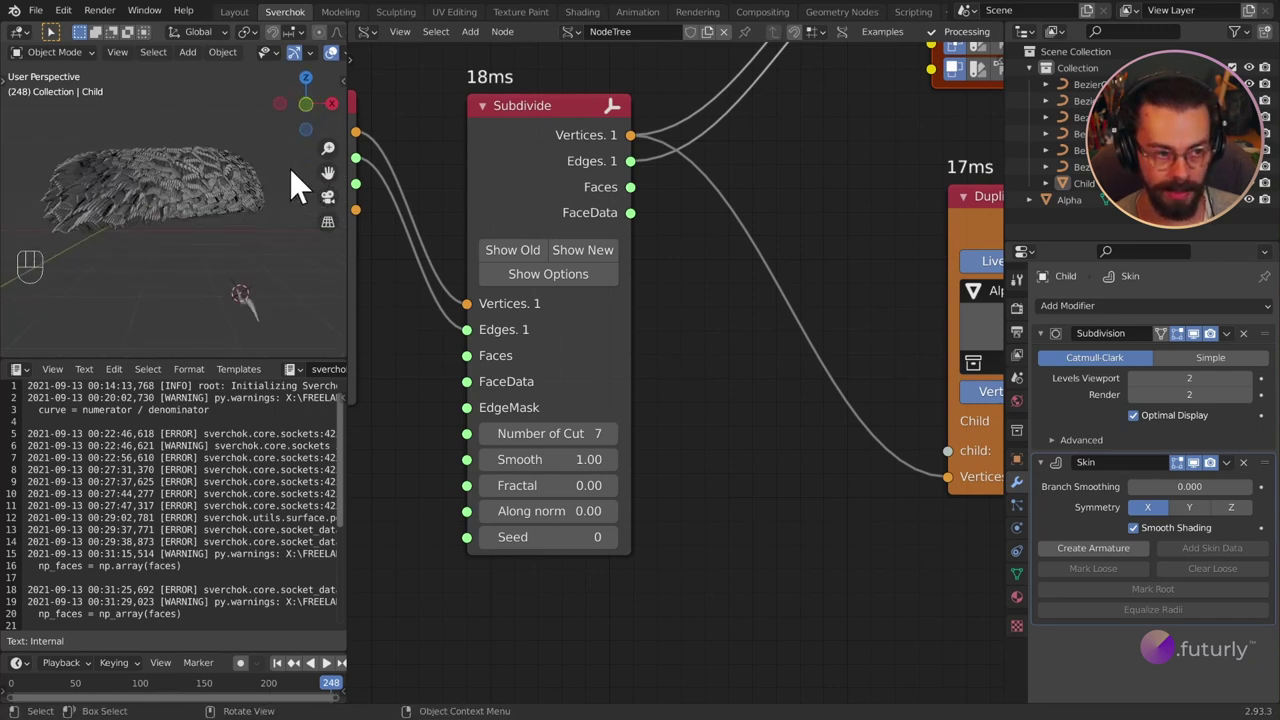
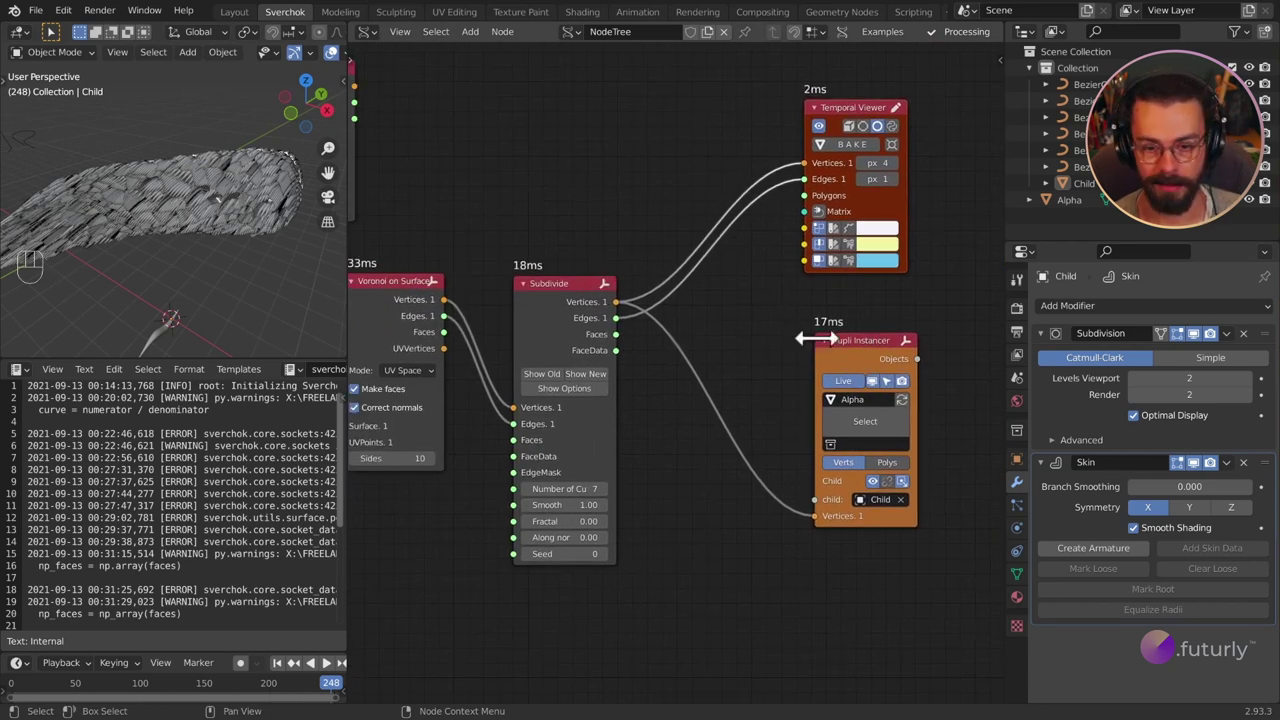
# Step: Edit the Child's mesh, delete the selection, and return to Object Mode
pyautogui.moveTo(257, 262); pyautogui.dragTo(269, 286)
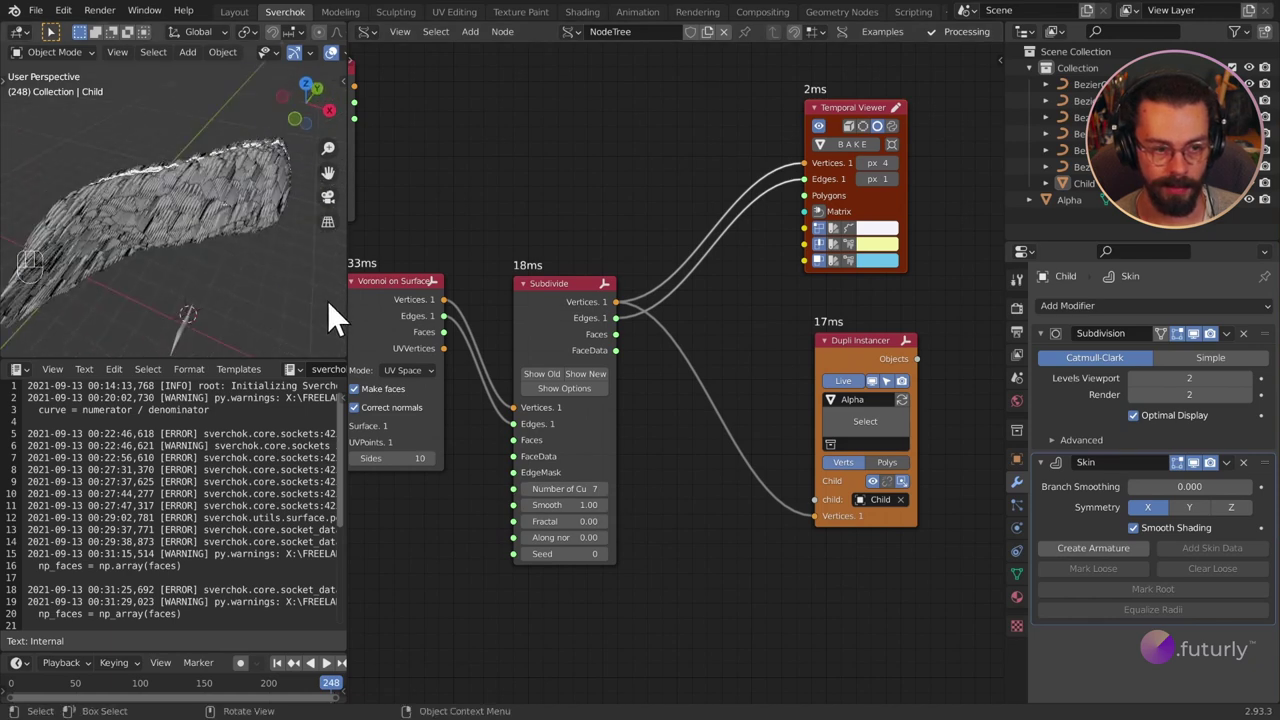
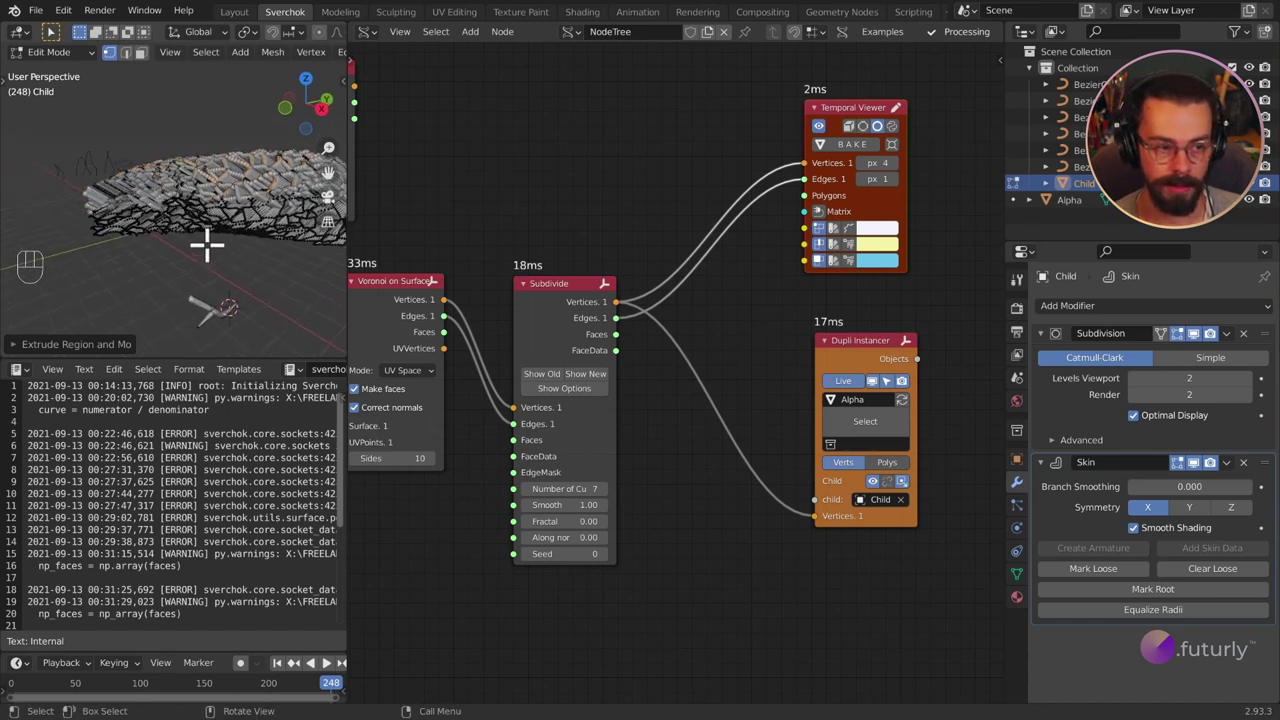
pyautogui.press('z')
pyautogui.press('x')
pyautogui.press('Delete')
pyautogui.press('Tab')
pyautogui.moveTo(199, 252); pyautogui.dragTo(293, 253)
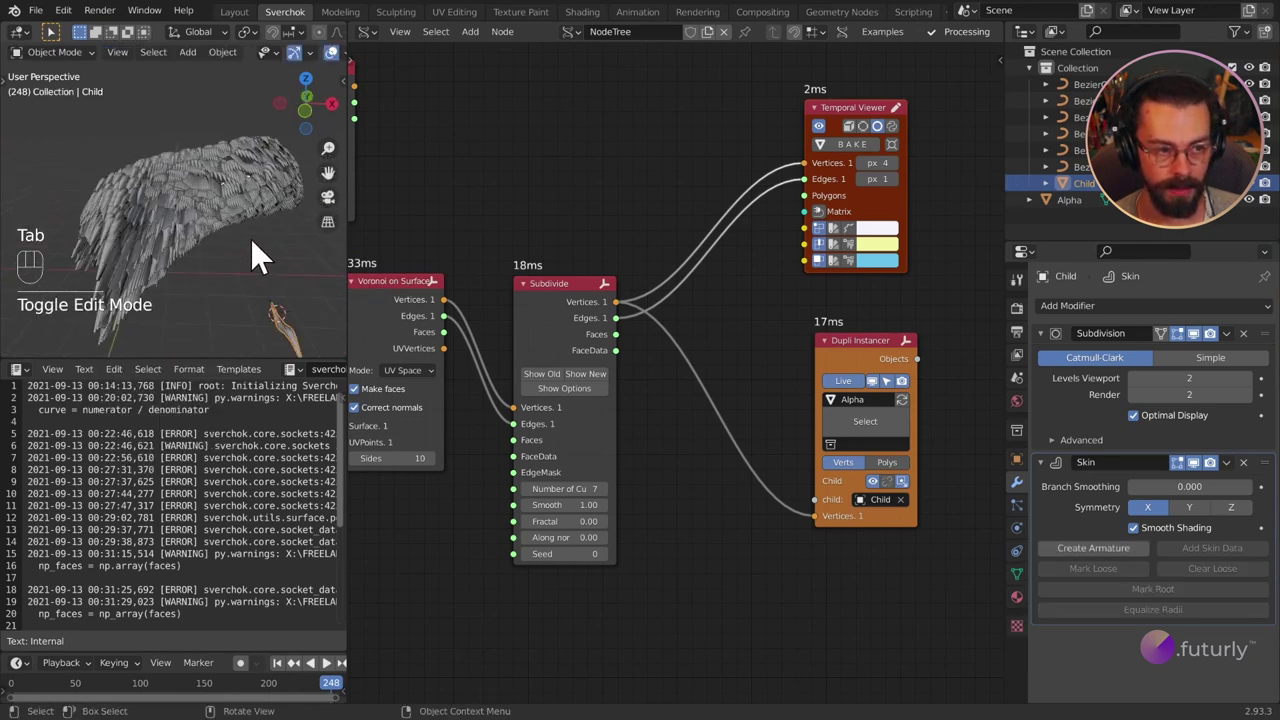
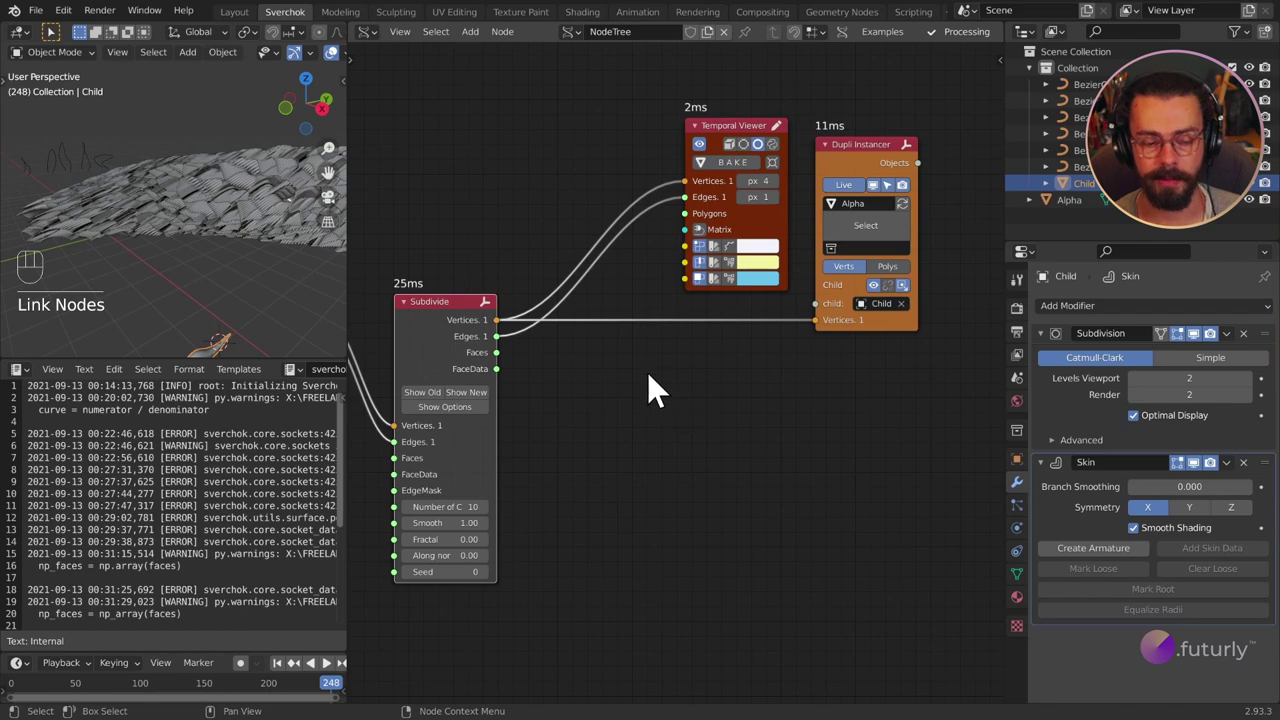
# Step: Attach a Temporal Stethoscope to the List Length output and collapse it to a compact header
pyautogui.press('shift+a')
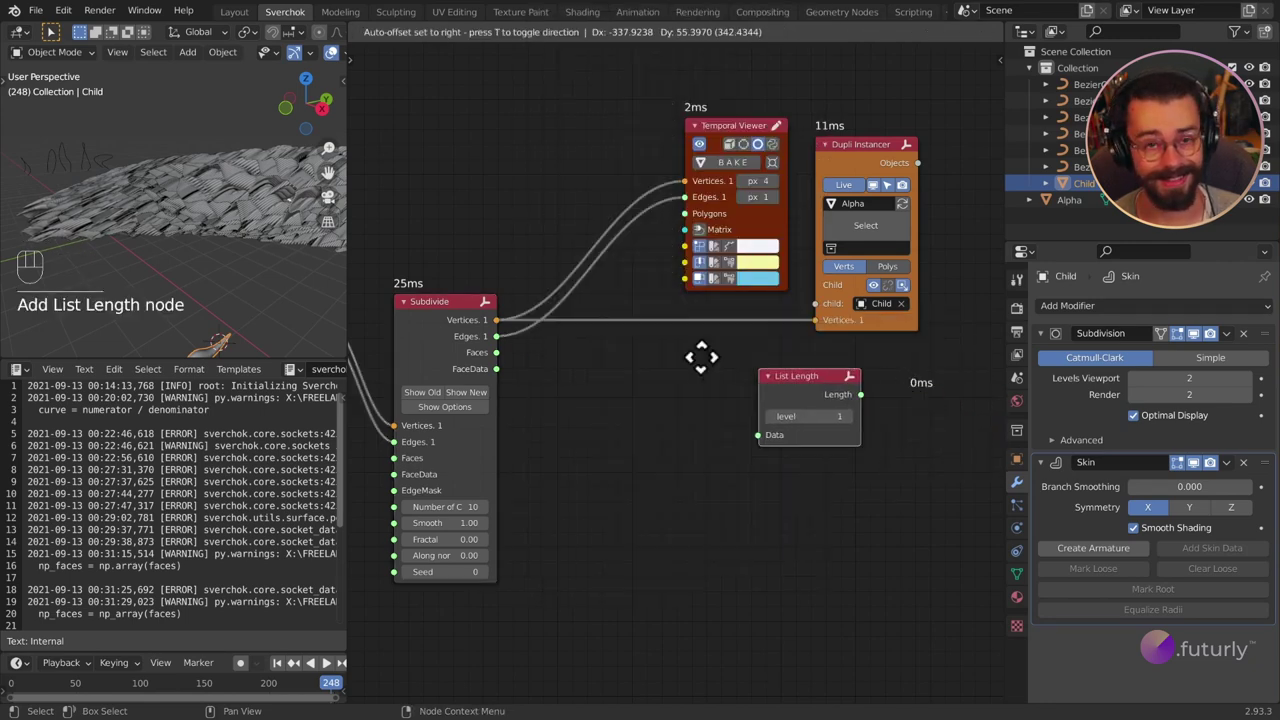
pyautogui.moveTo(506, 340); pyautogui.dragTo(583, 425)
pyautogui.click(622, 372)
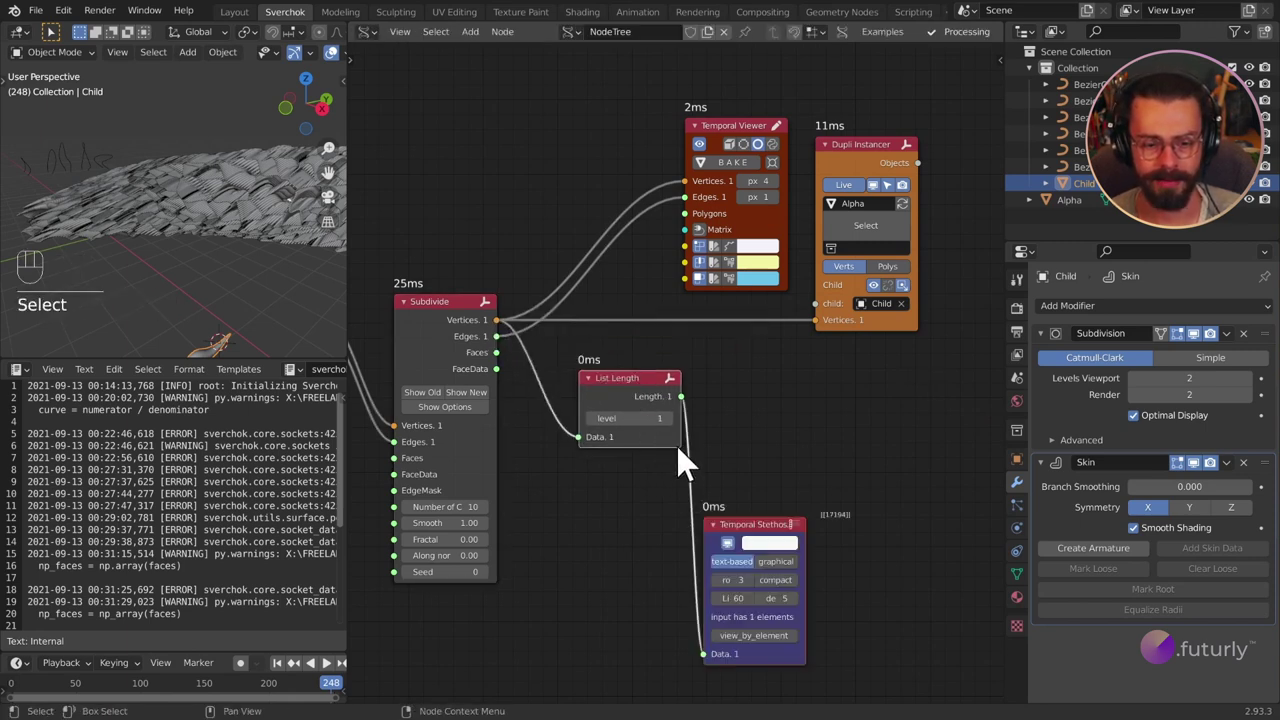
pyautogui.moveTo(739, 464); pyautogui.dragTo(788, 550)
pyautogui.press('g')
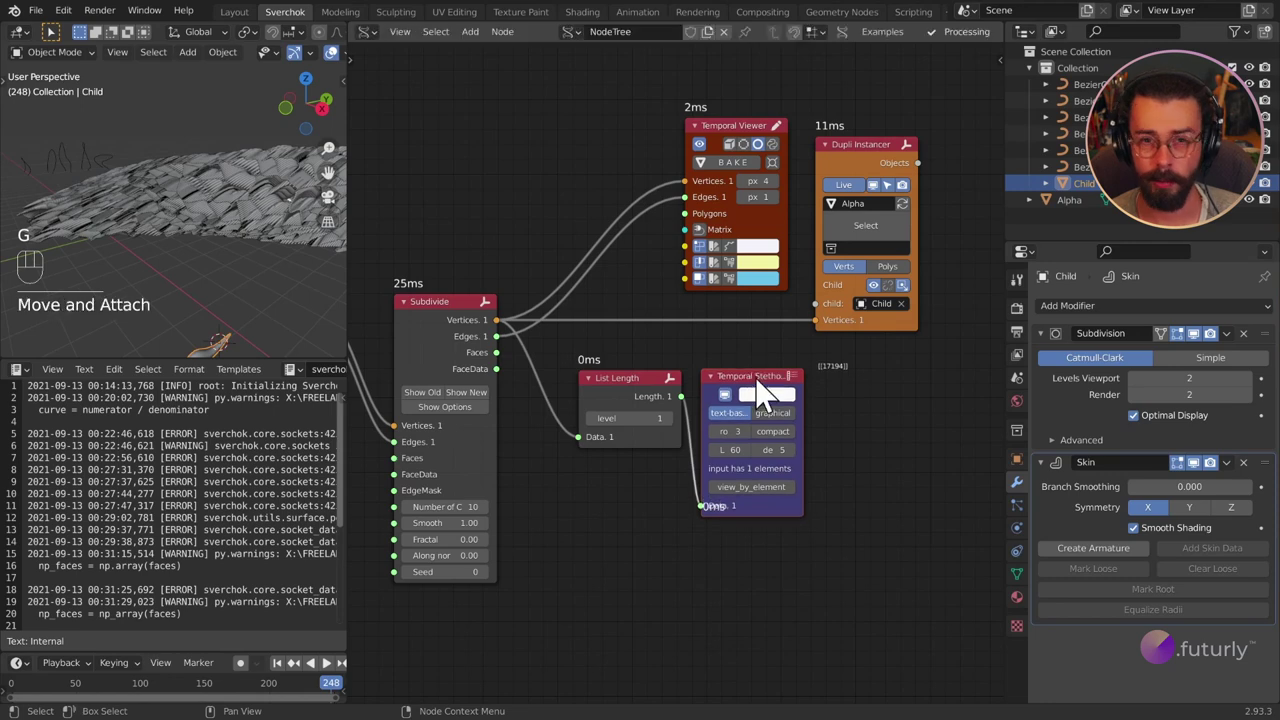
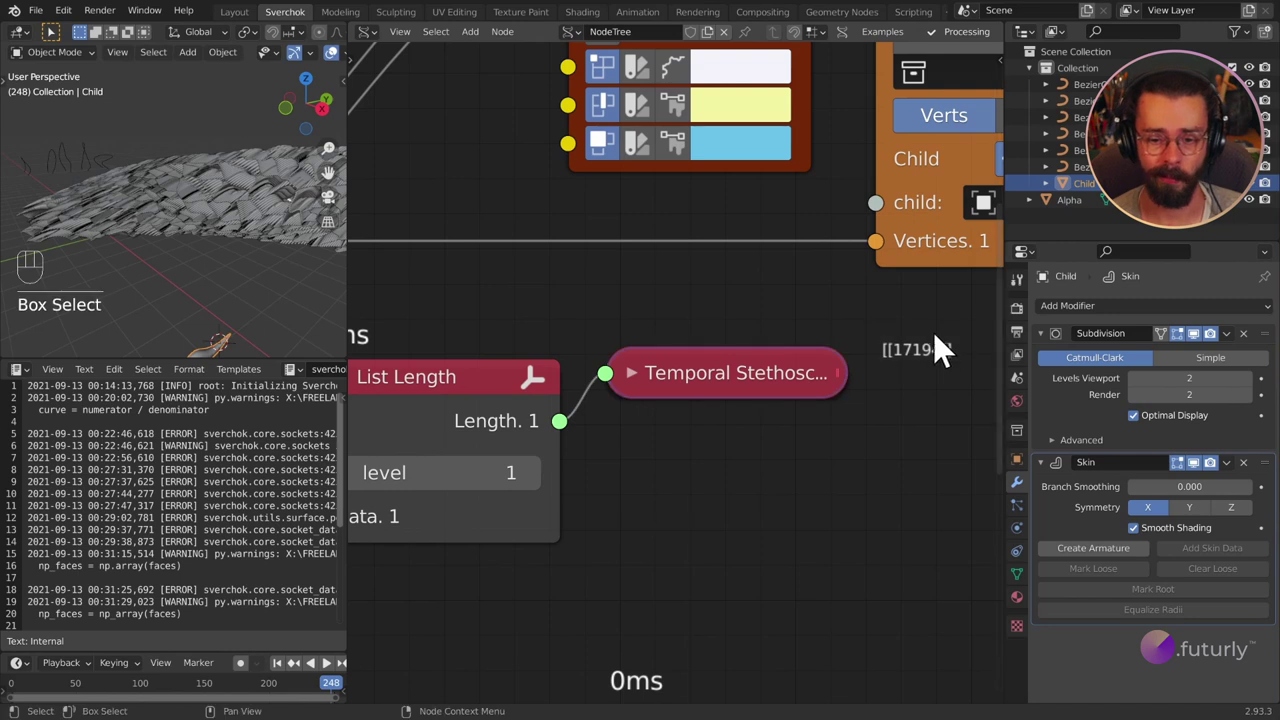
# Step: Maximize the 3D viewport and orbit in to inspect the cellular mesh and its edge
pyautogui.moveTo(204, 258); pyautogui.dragTo(269, 268)
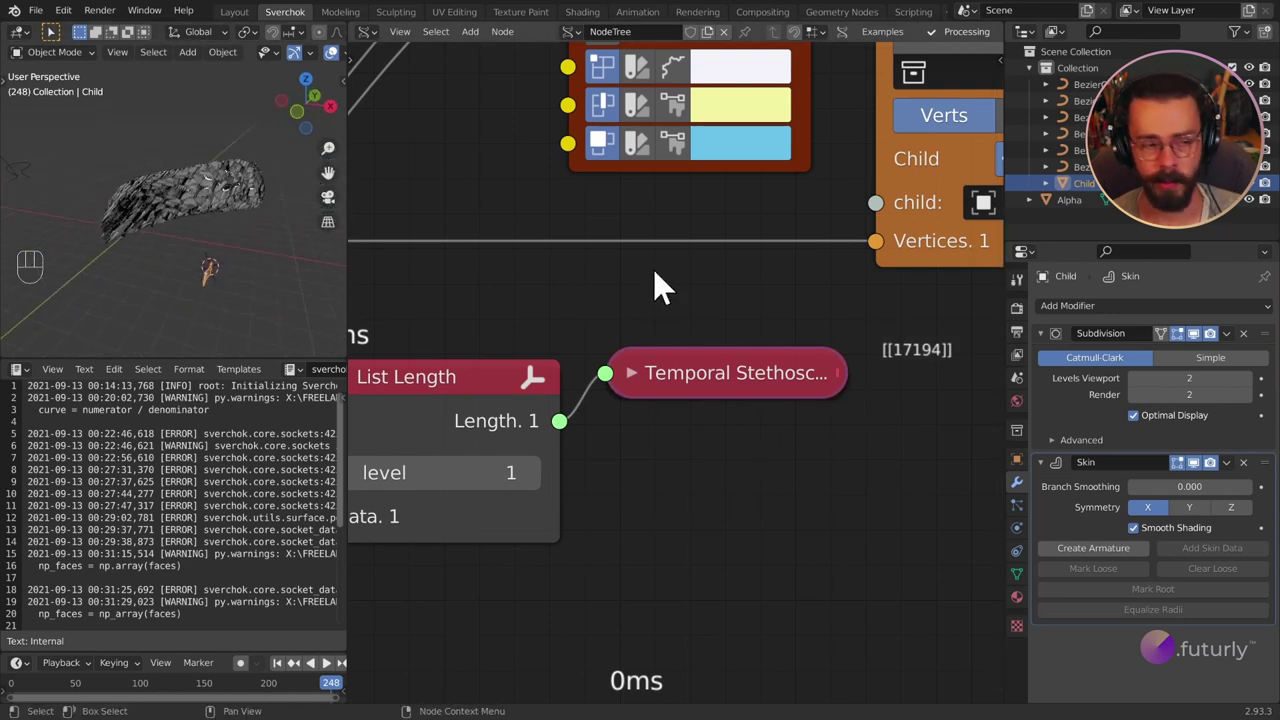
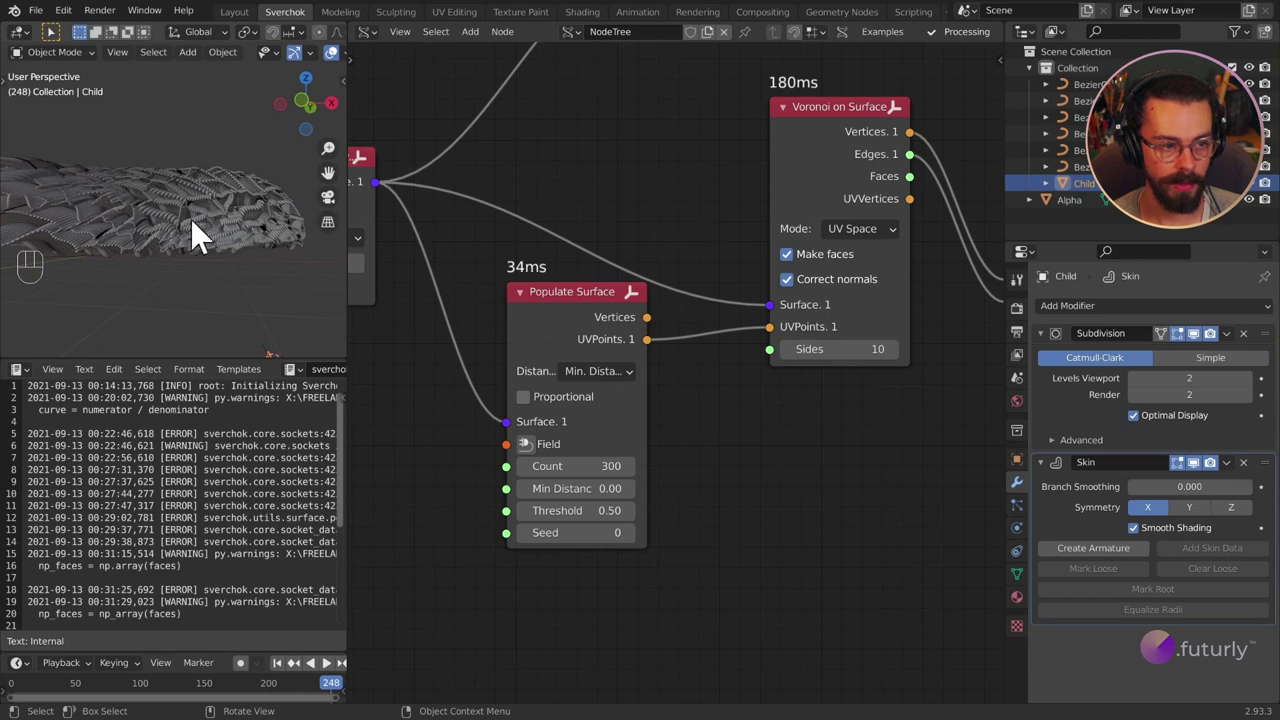
pyautogui.moveTo(231, 227); pyautogui.dragTo(195, 250)
pyautogui.moveTo(220, 230); pyautogui.dragTo(135, 253)
pyautogui.moveTo(247, 239); pyautogui.dragTo(290, 226)
pyautogui.moveTo(203, 257); pyautogui.dragTo(119, 331)
pyautogui.press('ctrl+space')
pyautogui.moveTo(656, 300); pyautogui.dragTo(728, 232)
pyautogui.moveTo(749, 363); pyautogui.dragTo(659, 319)
pyautogui.moveTo(606, 415); pyautogui.dragTo(567, 346)
pyautogui.moveTo(789, 515); pyautogui.dragTo(676, 414)
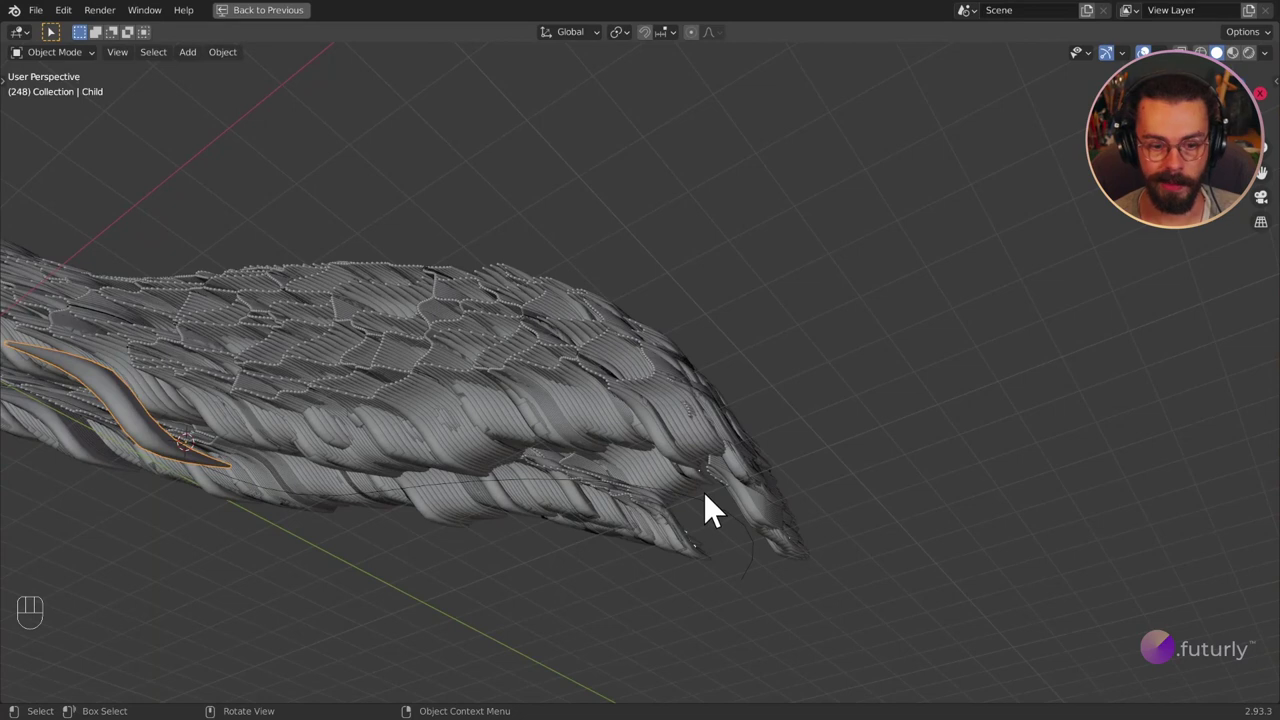
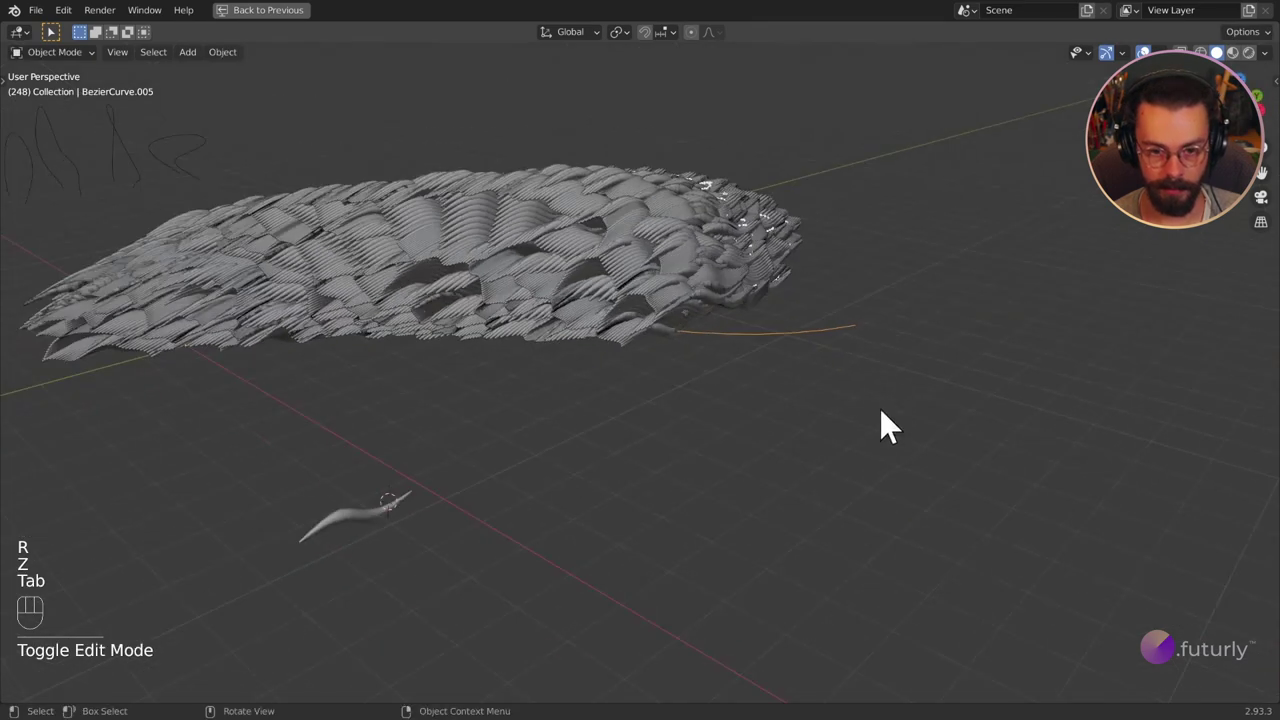
pyautogui.moveTo(829, 421); pyautogui.dragTo(871, 465)
pyautogui.press('Right')
pyautogui.moveTo(723, 399); pyautogui.dragTo(712, 494)
pyautogui.moveTo(697, 287); pyautogui.dragTo(726, 172)
pyautogui.middleClick(774, 323)
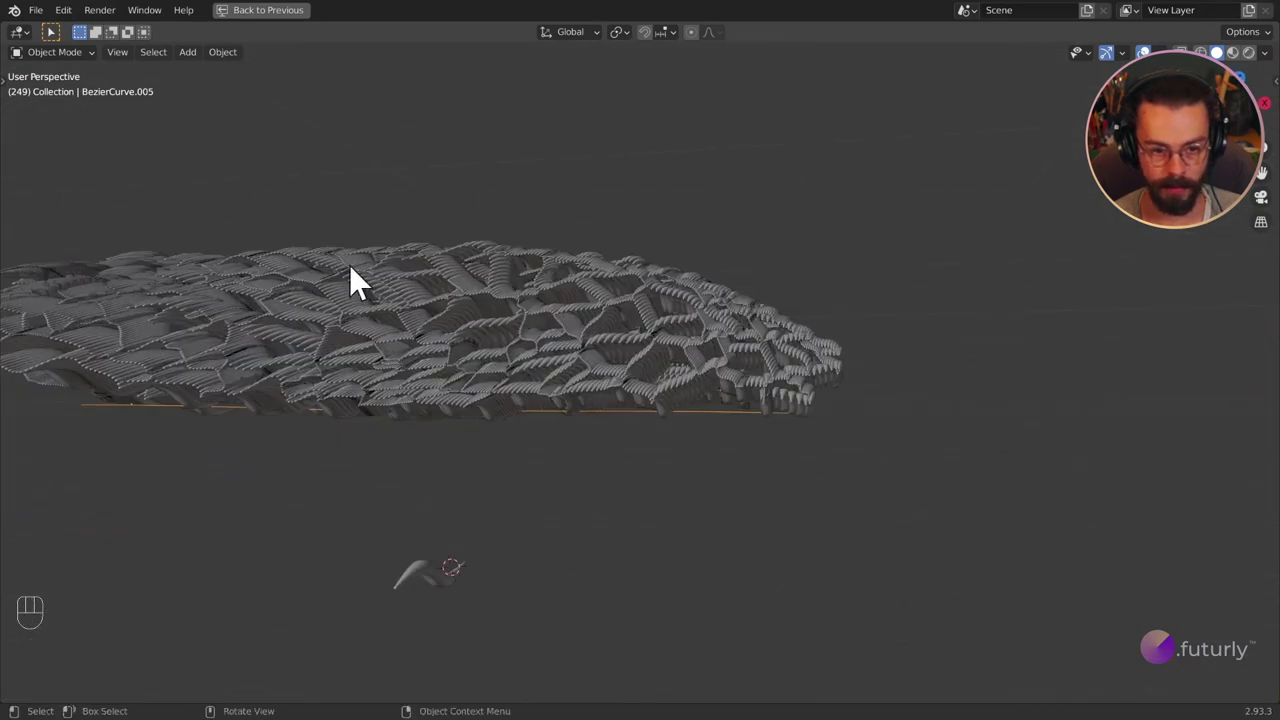
pyautogui.moveTo(805, 372); pyautogui.dragTo(805, 296)
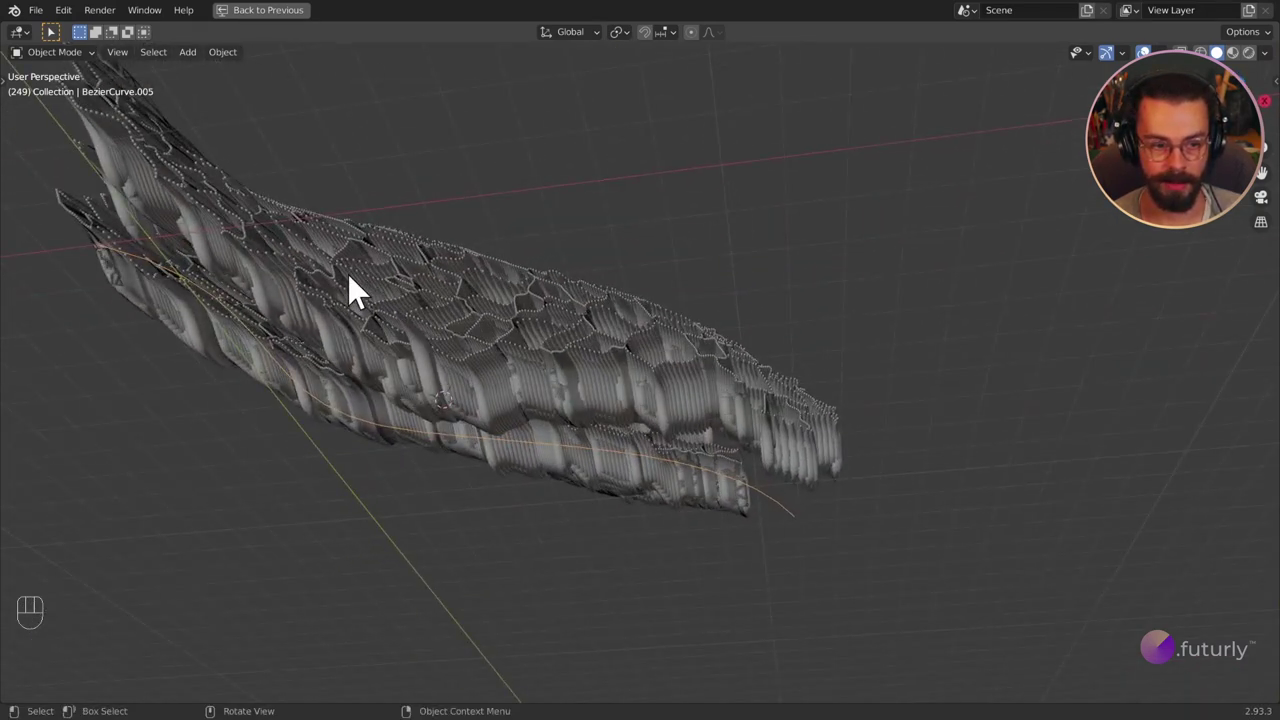
pyautogui.moveTo(452, 403); pyautogui.dragTo(416, 457)
pyautogui.moveTo(533, 430); pyautogui.dragTo(467, 518)
pyautogui.moveTo(728, 283); pyautogui.dragTo(713, 253)
pyautogui.moveTo(737, 305); pyautogui.dragTo(755, 348)
pyautogui.moveTo(752, 349); pyautogui.dragTo(659, 349)
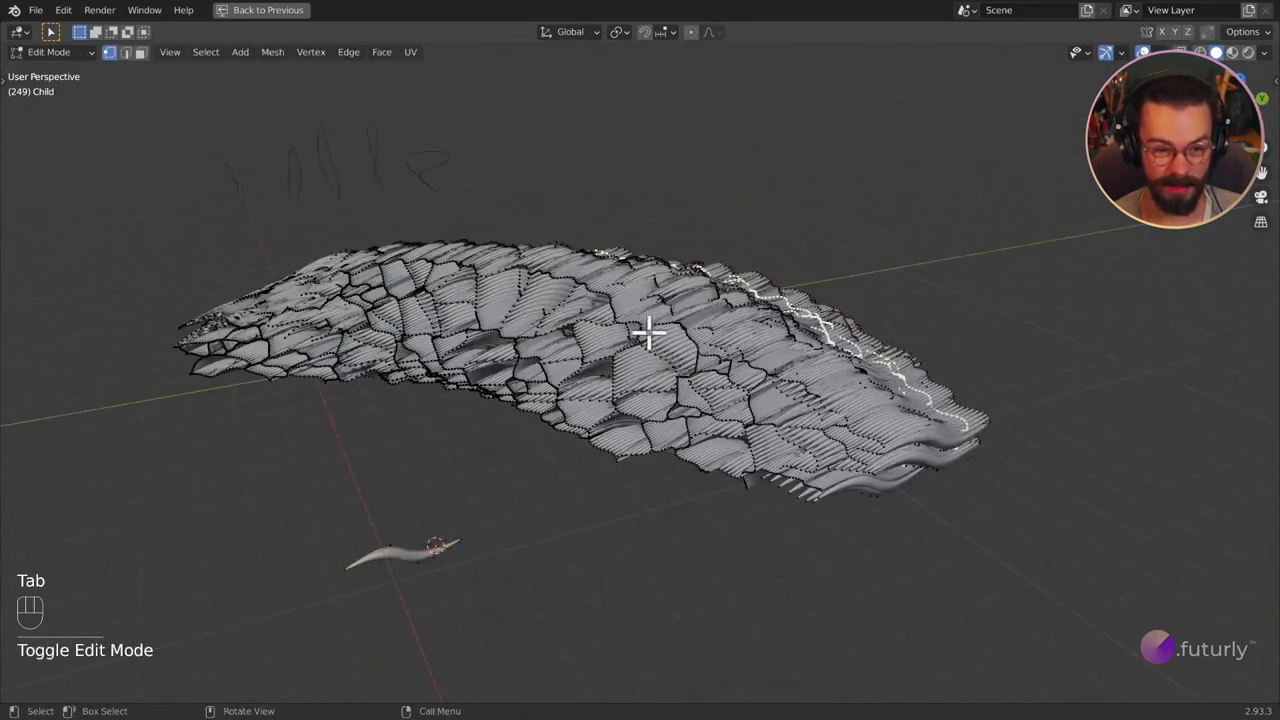
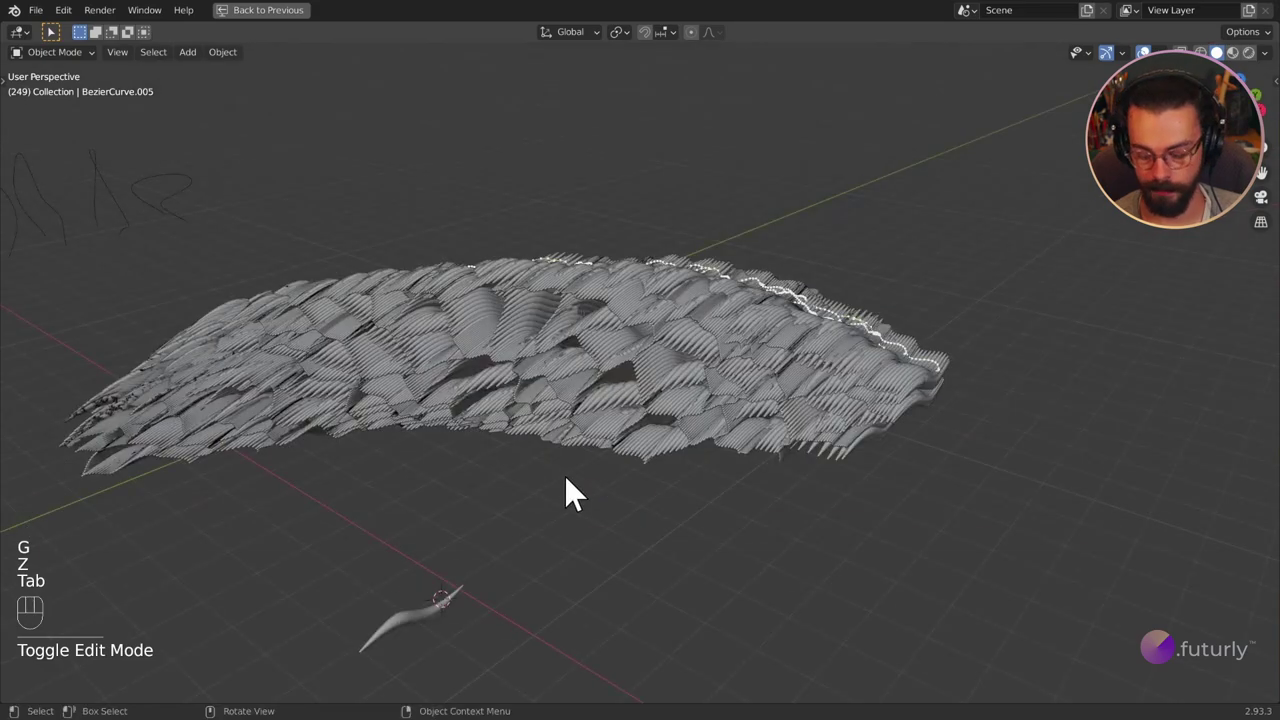
pyautogui.press('Right')
pyautogui.moveTo(474, 448); pyautogui.dragTo(582, 407)
pyautogui.moveTo(665, 366); pyautogui.dragTo(664, 325)
pyautogui.press('Tab')
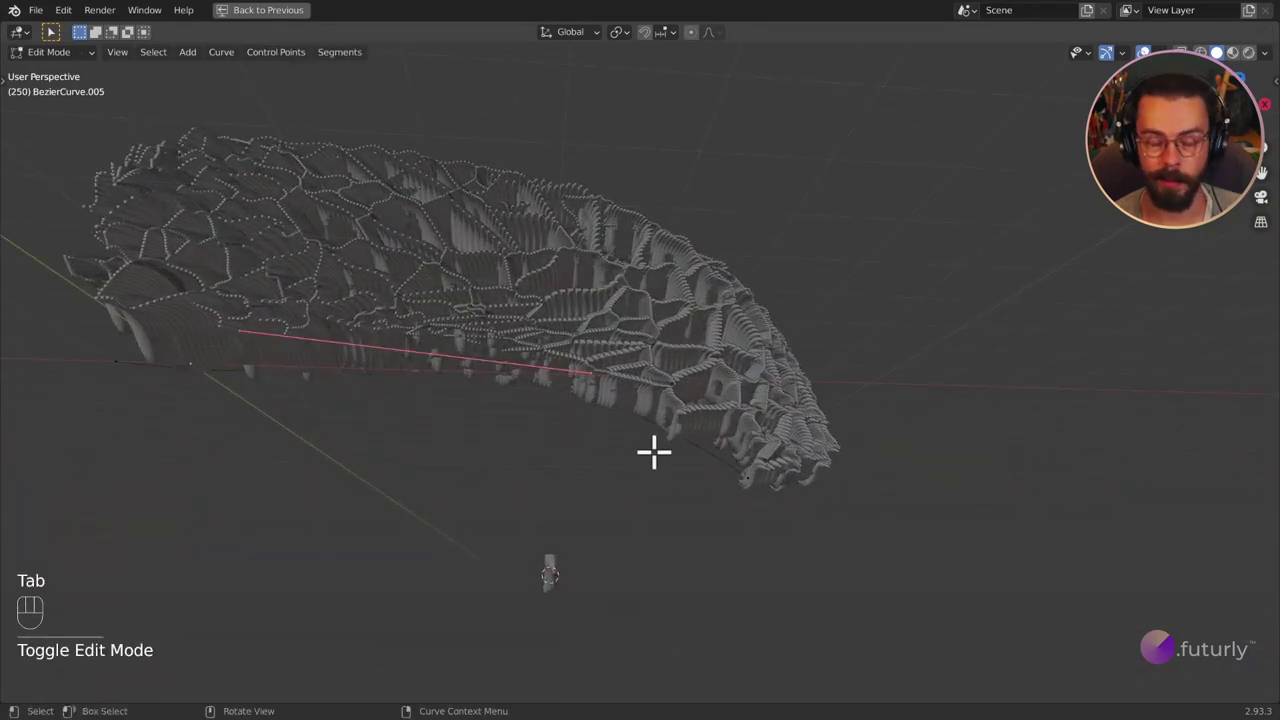
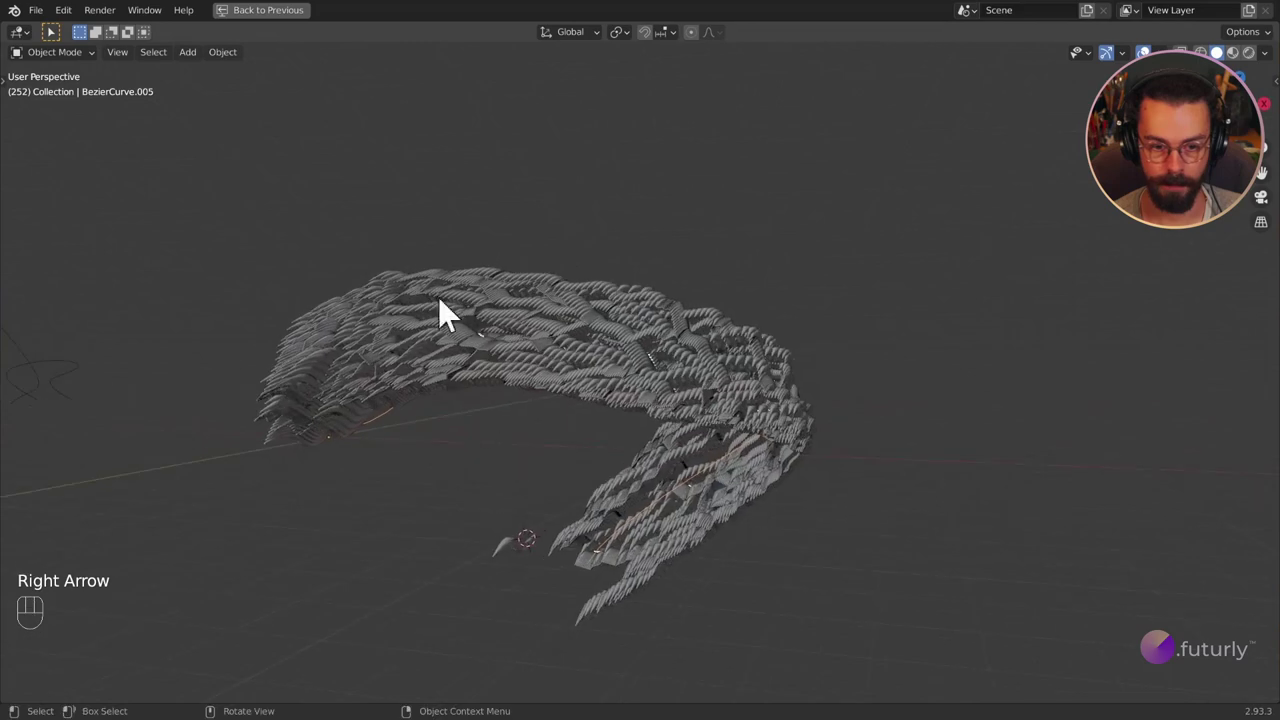
pyautogui.moveTo(700, 406); pyautogui.dragTo(781, 389)
pyautogui.moveTo(664, 418); pyautogui.dragTo(584, 428)
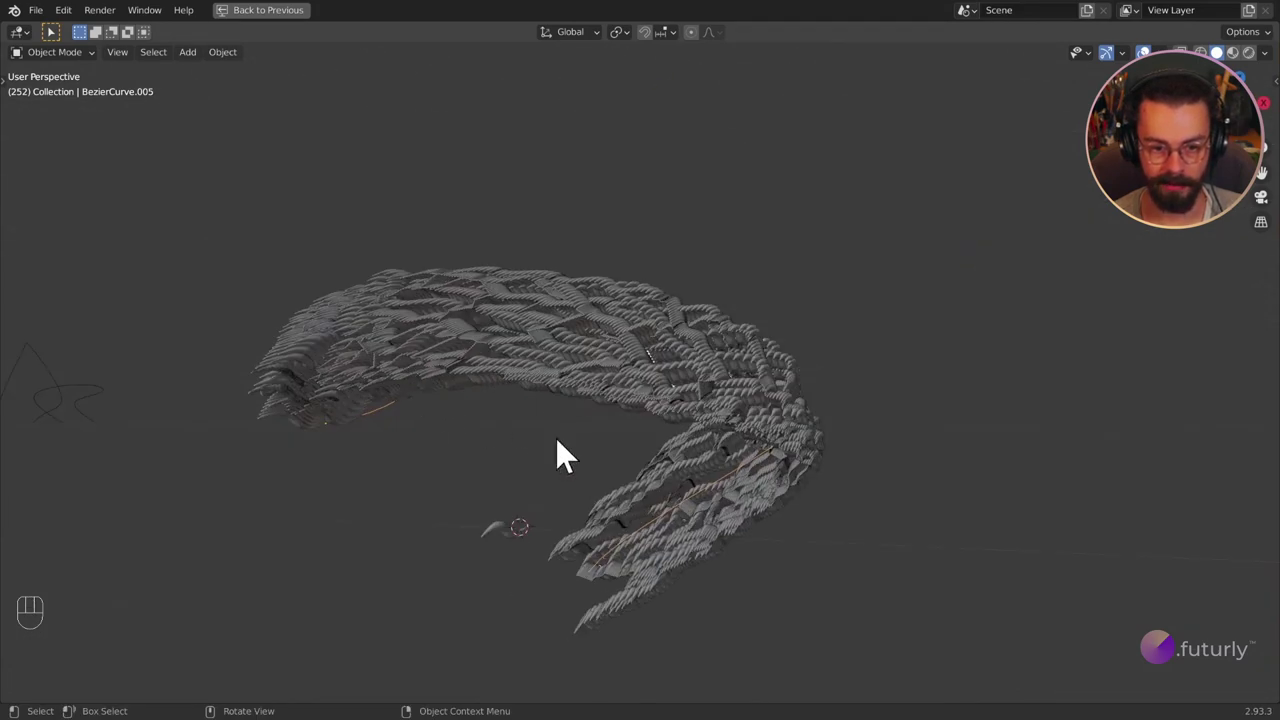
pyautogui.moveTo(681, 408); pyautogui.dragTo(683, 438)
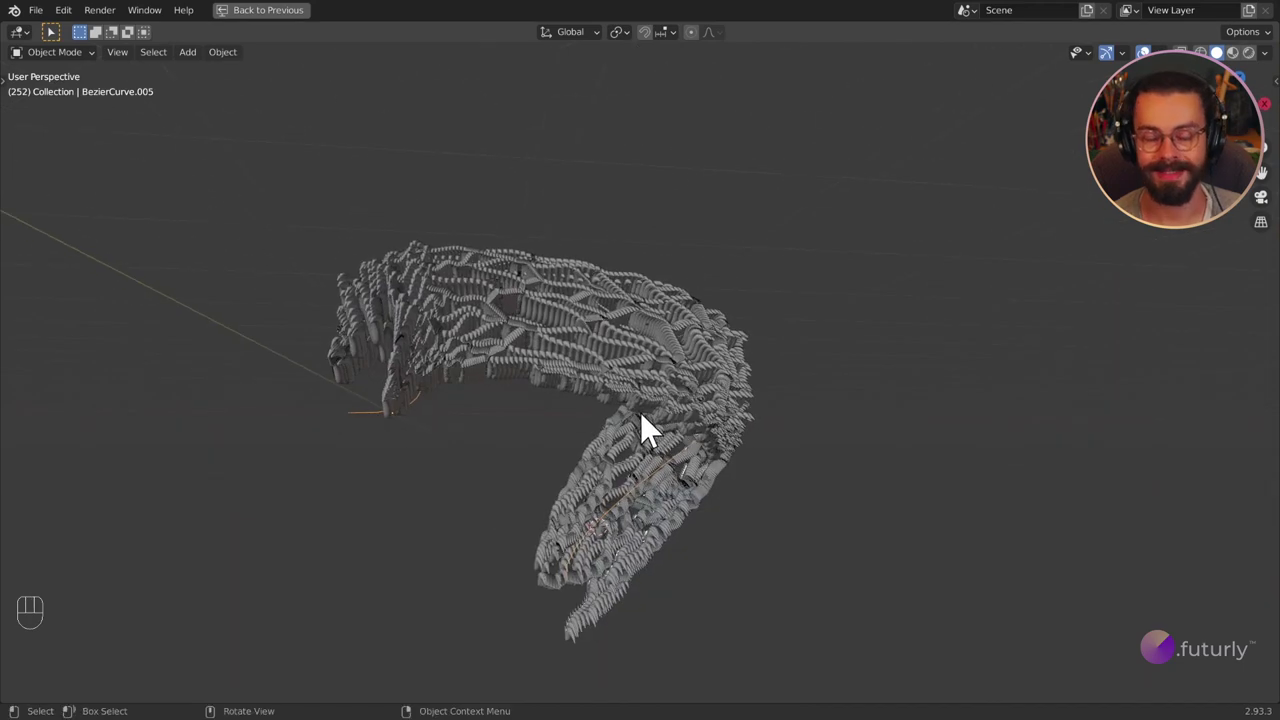
pyautogui.moveTo(688, 429); pyautogui.dragTo(473, 444)
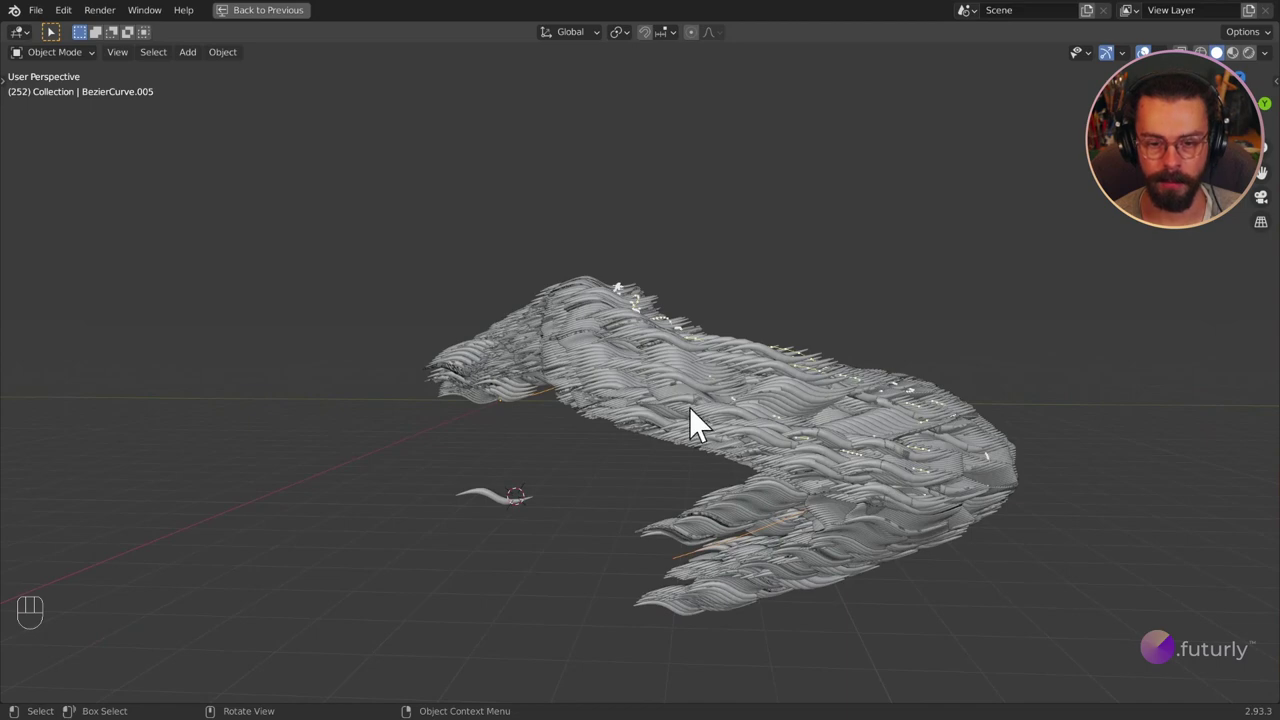
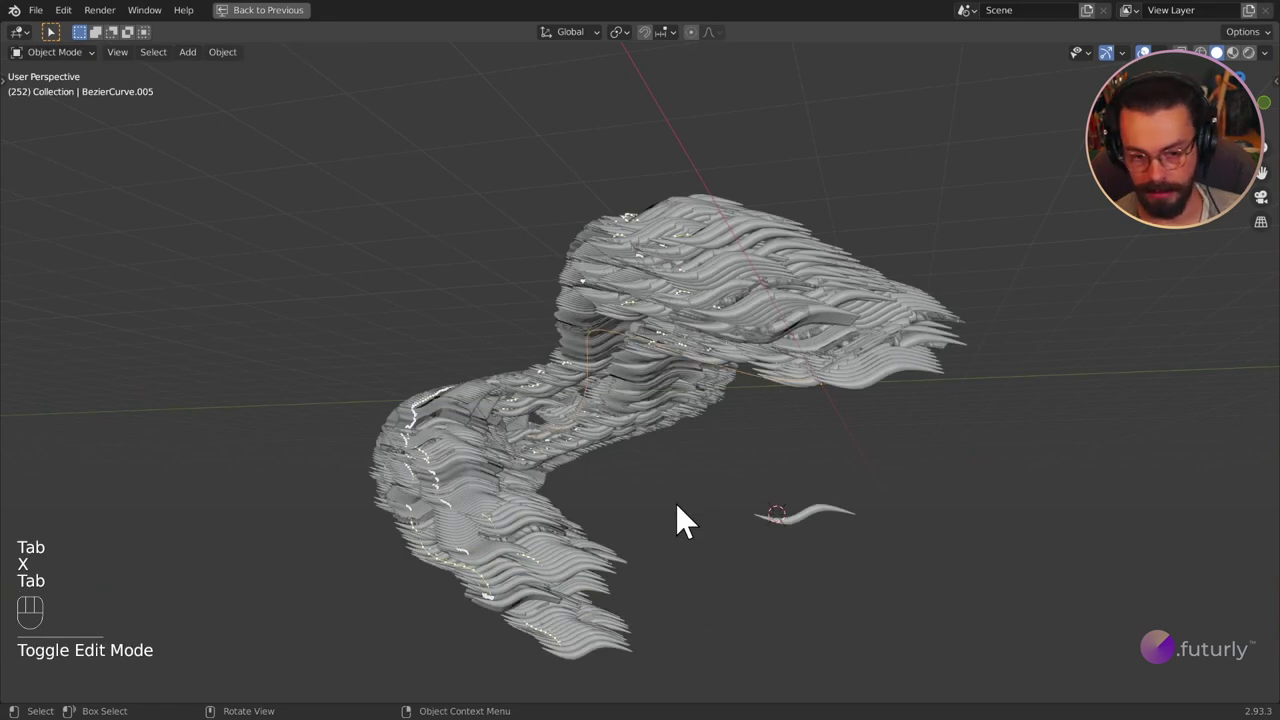
pyautogui.press('Right')
pyautogui.moveTo(698, 295); pyautogui.dragTo(466, 303)
pyautogui.moveTo(576, 347); pyautogui.dragTo(692, 355)
pyautogui.moveTo(692, 355); pyautogui.dragTo(657, 415)
pyautogui.moveTo(726, 396); pyautogui.dragTo(734, 310)
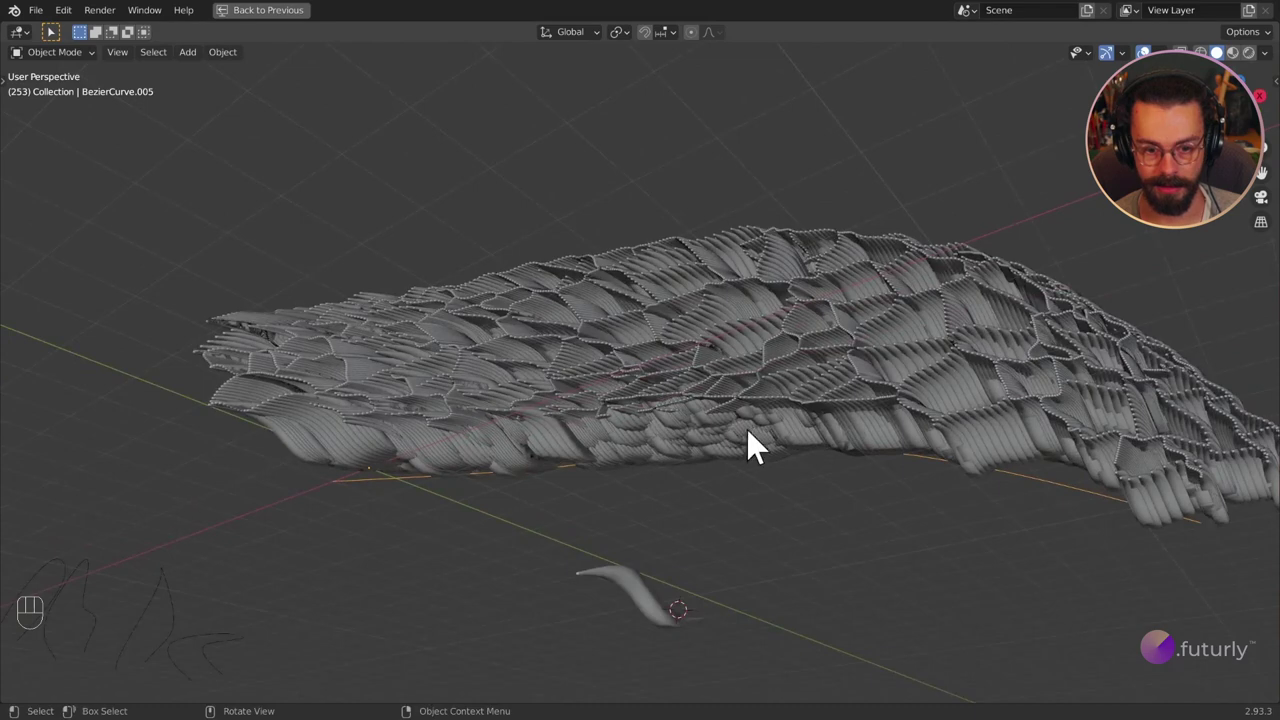
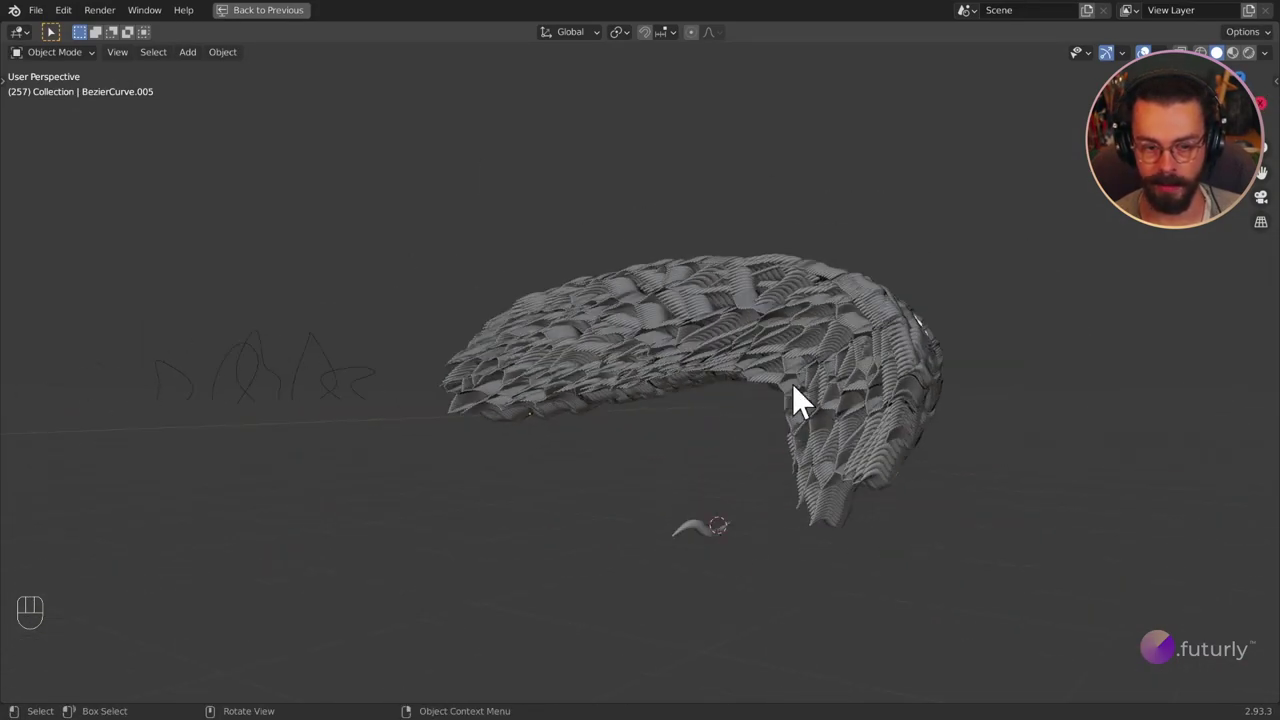
pyautogui.moveTo(723, 402); pyautogui.dragTo(665, 398)
pyautogui.moveTo(667, 400); pyautogui.dragTo(731, 433)
pyautogui.click(731, 433)
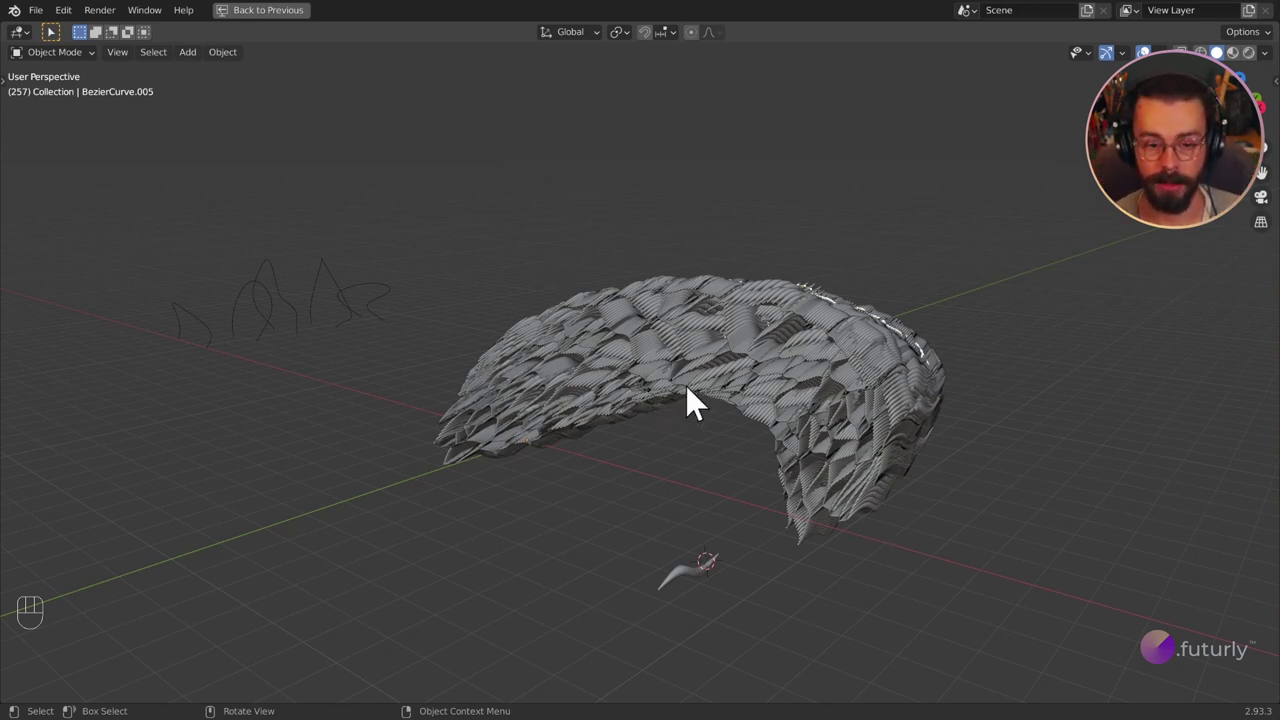
# Step: Leave the full-screen 3D view and delete the Dupli Instancer node
pyautogui.press('ctrl+space')
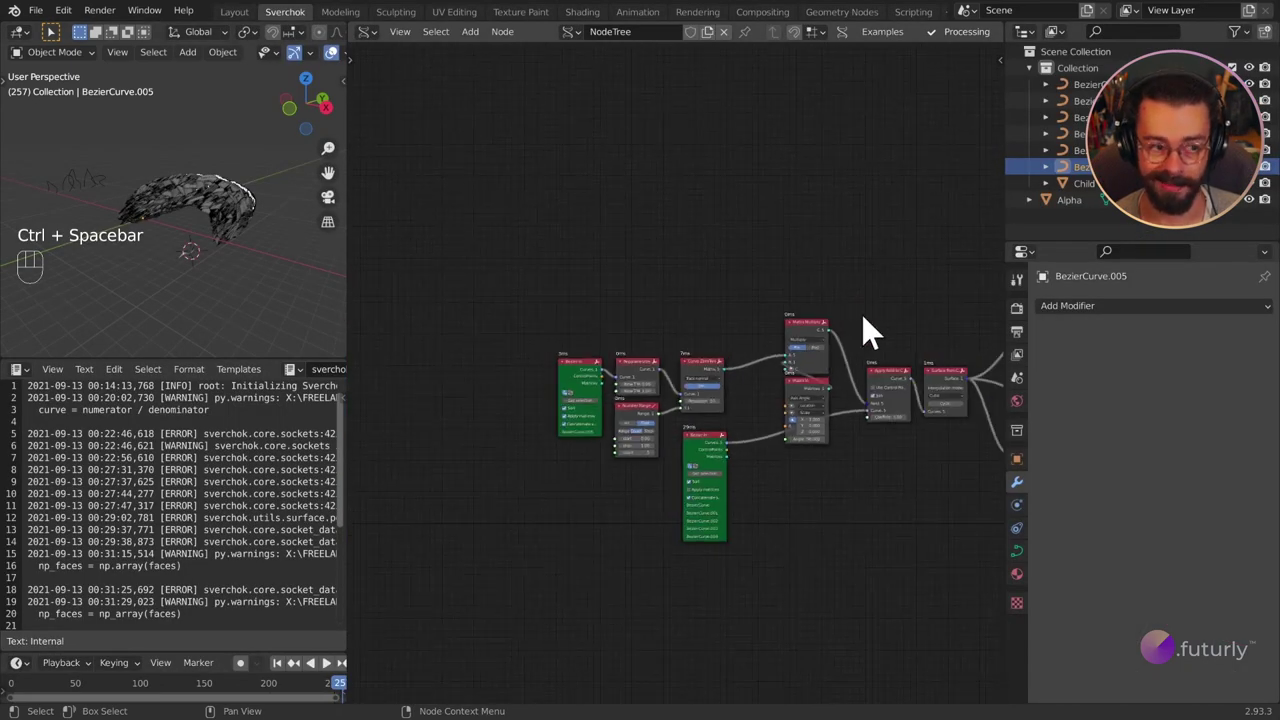
pyautogui.click(899, 334)
pyautogui.click(889, 311)
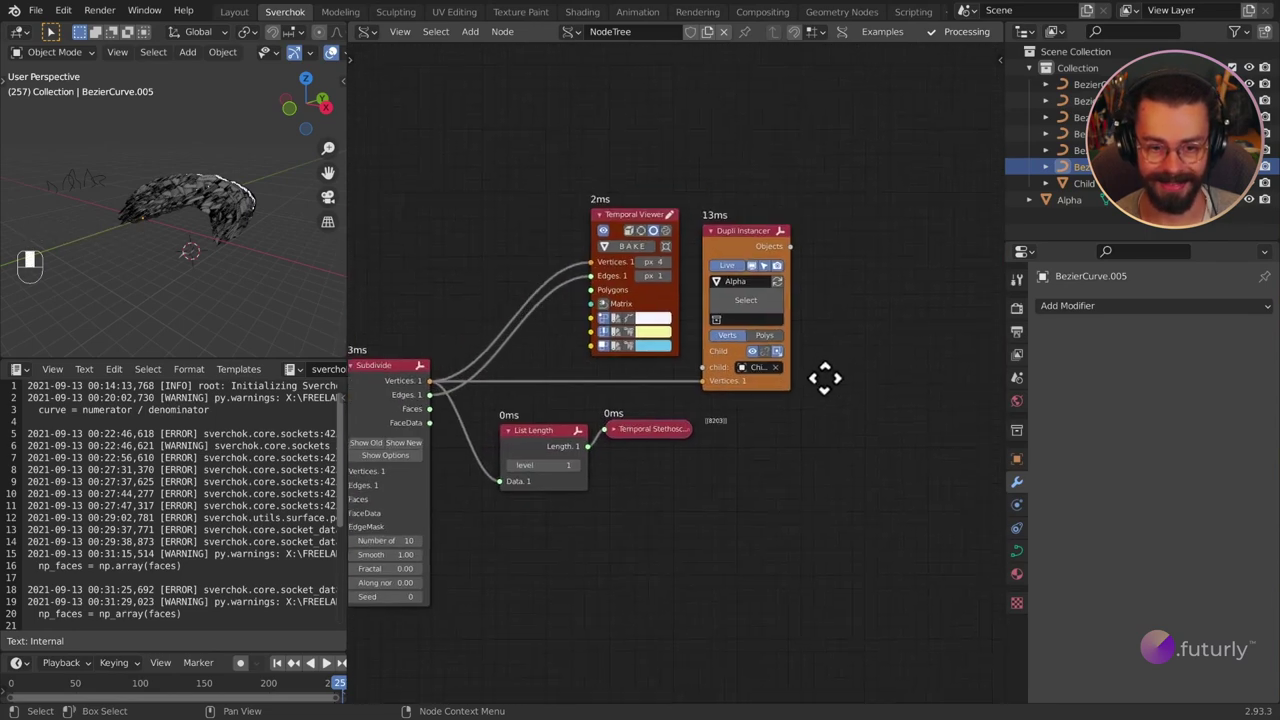
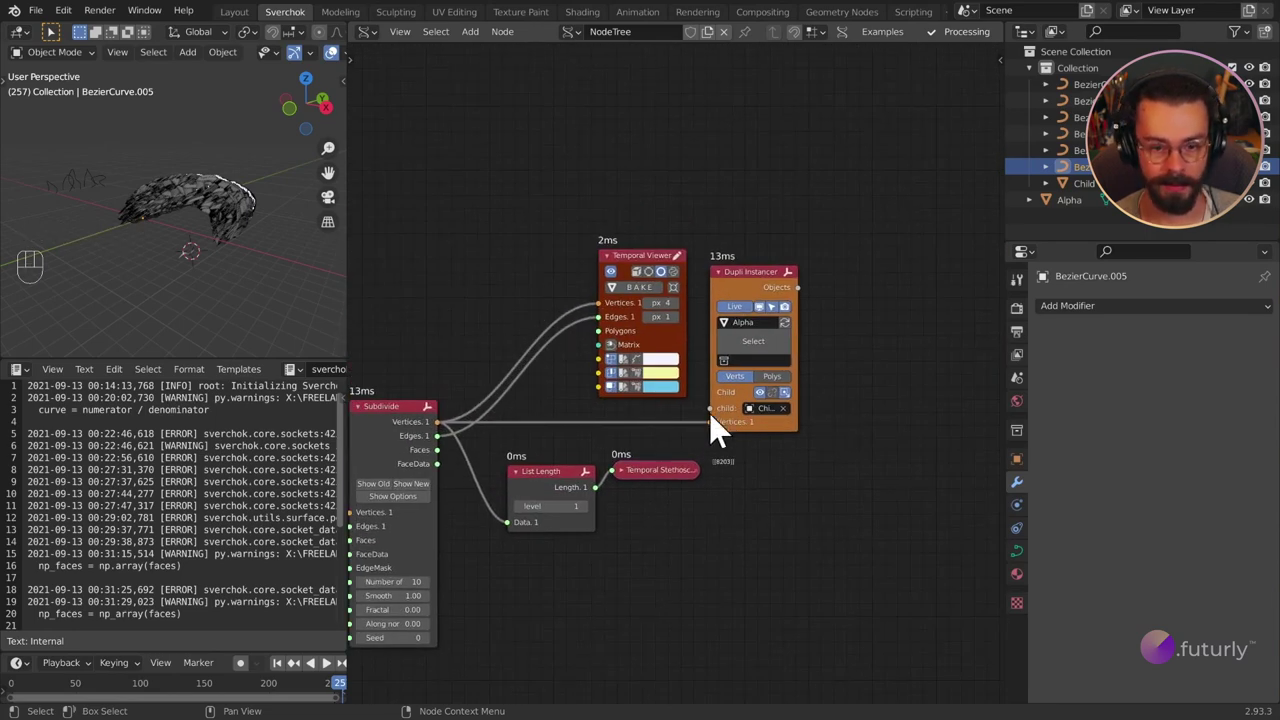
pyautogui.press('x')
pyautogui.press('Delete')
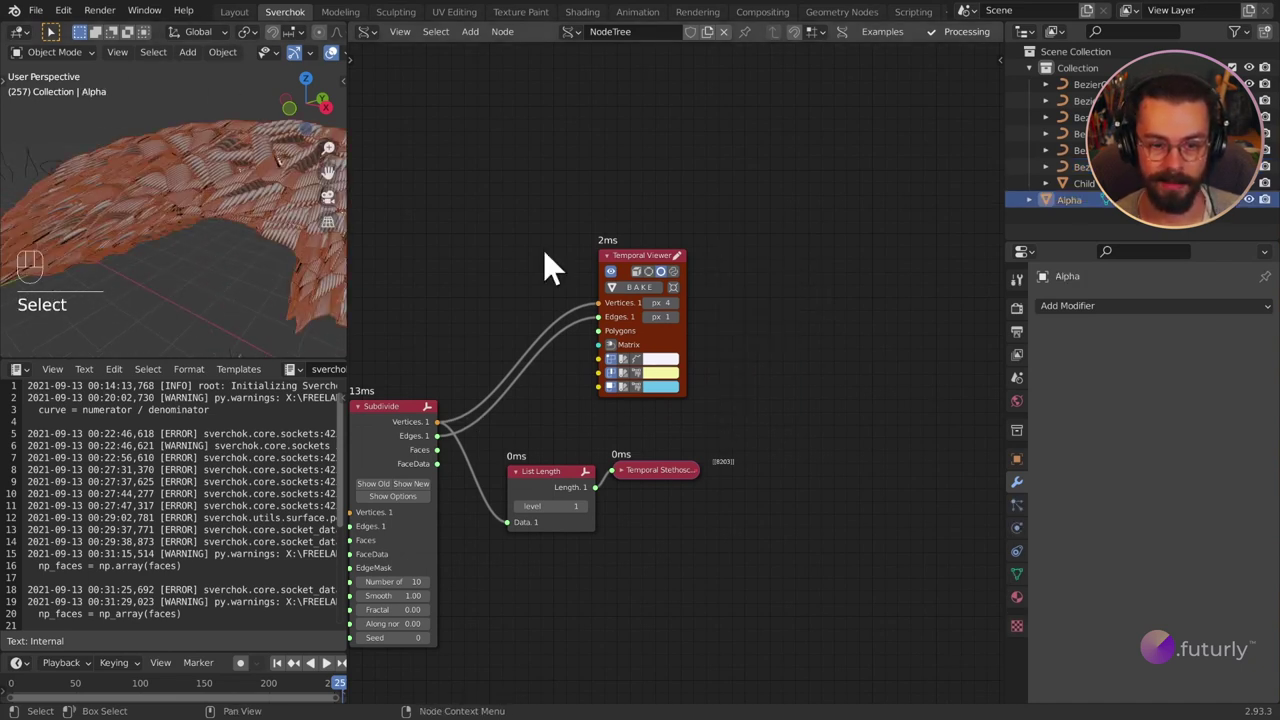
# Step: Delete the Alpha object from the scene
pyautogui.click(206, 179)
pyautogui.middleClick(216, 184)
pyautogui.press('x')
pyautogui.press('Delete')
# Step: Rearrange the Subdivide and Temporal Viewer nodes closer together
pyautogui.moveTo(229, 242); pyautogui.dragTo(235, 222)
pyautogui.click(244, 220)
pyautogui.moveTo(219, 213); pyautogui.dragTo(285, 207)
pyautogui.moveTo(198, 241); pyautogui.dragTo(111, 236)
pyautogui.click(640, 272)
pyautogui.moveTo(214, 188); pyautogui.dragTo(227, 250)
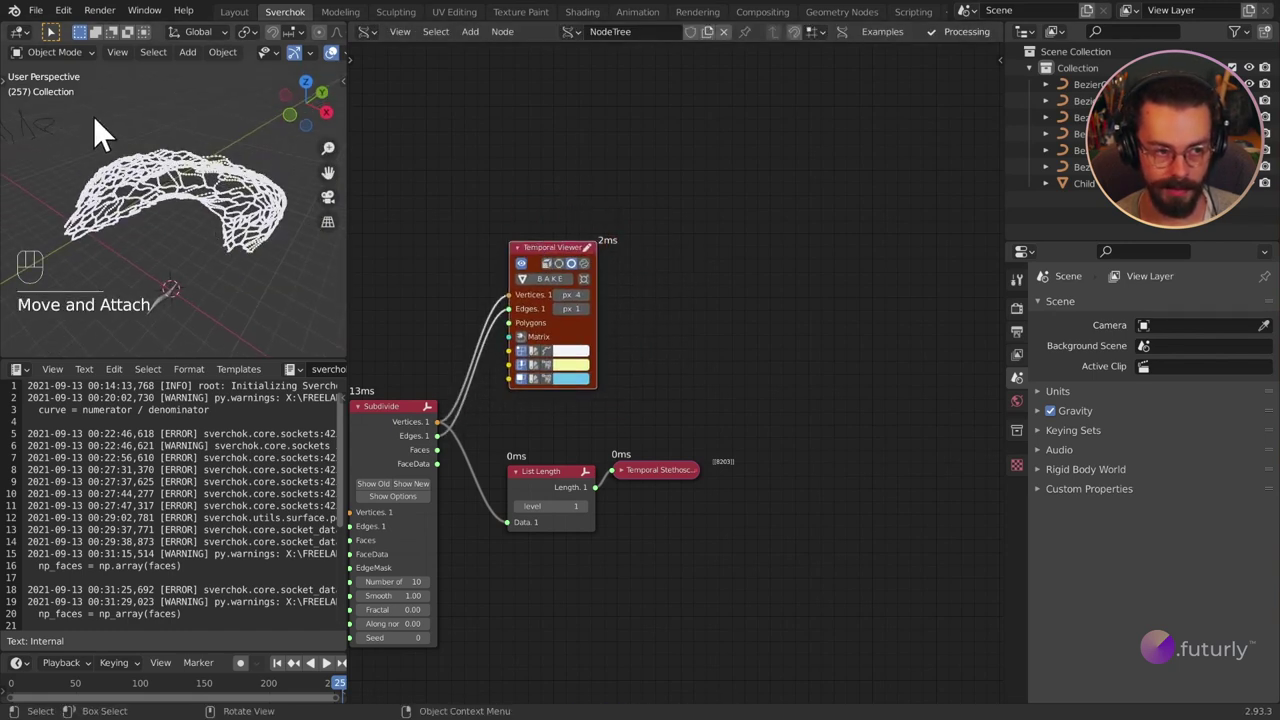
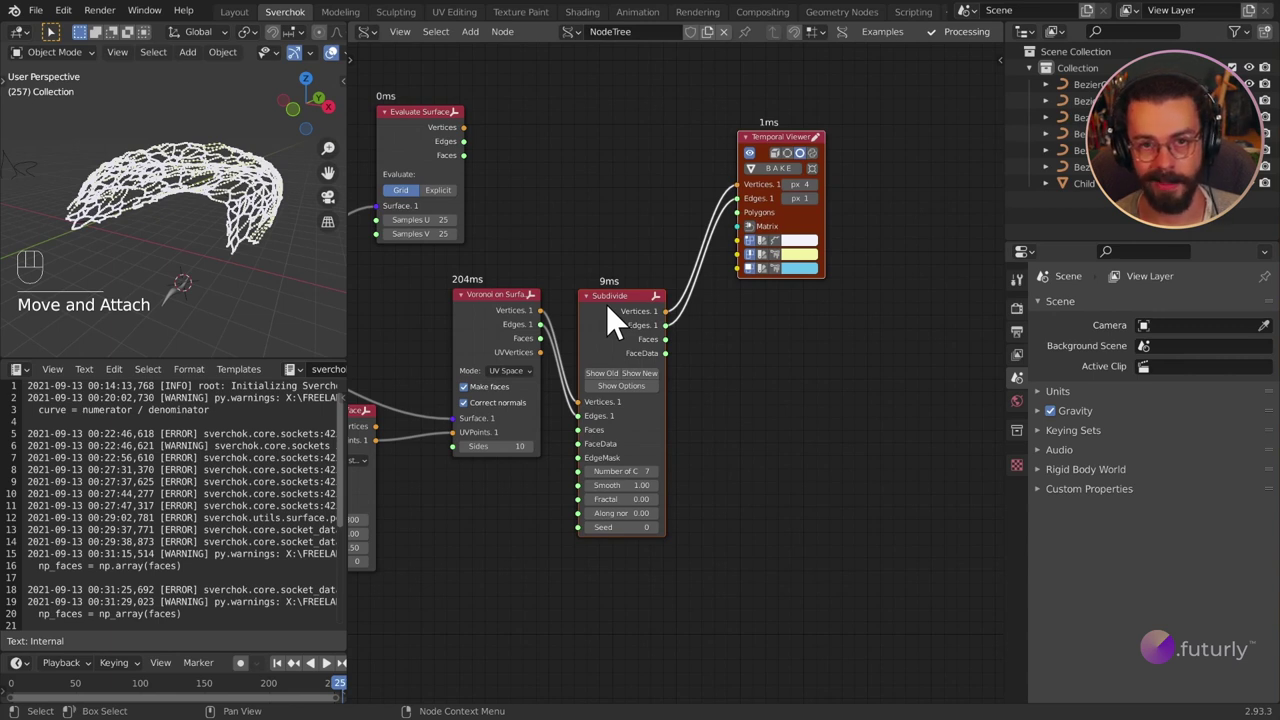
# Step: Shift Subdivide and the viewer upward and switch off Make faces on Voronoi on Surface
pyautogui.moveTo(775, 307); pyautogui.dragTo(623, 209)
pyautogui.press('g')
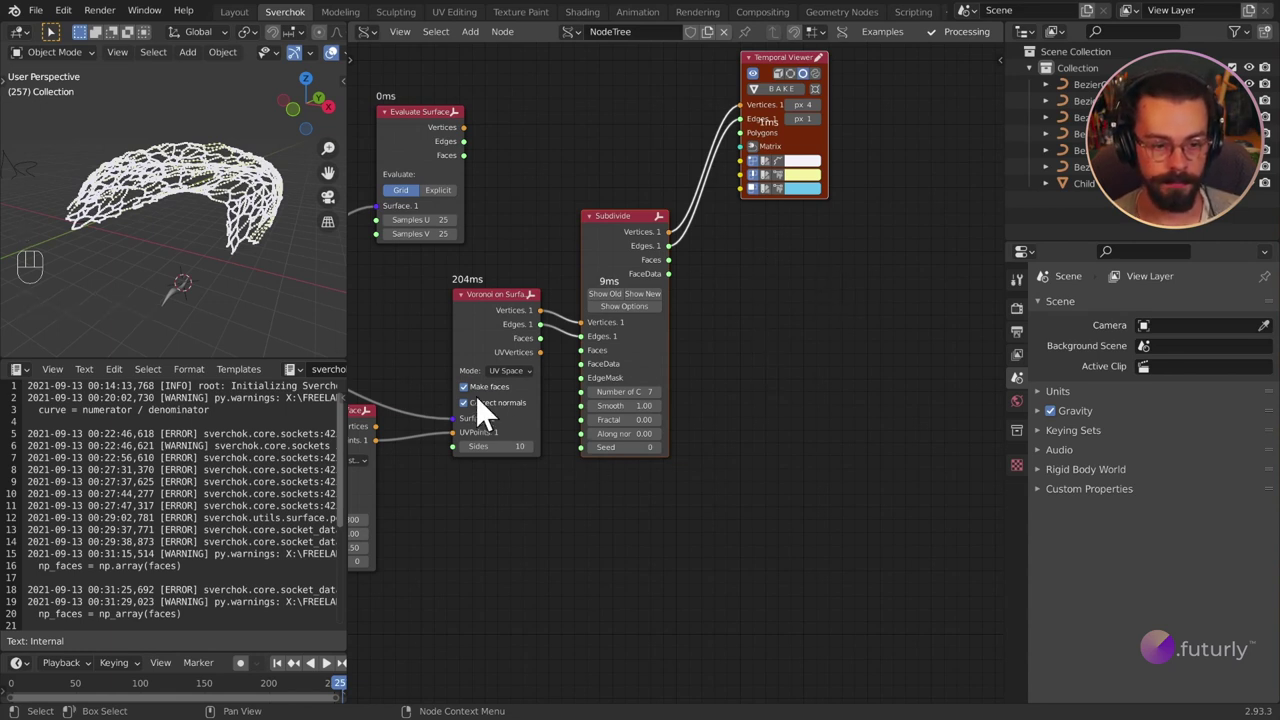
pyautogui.click(478, 402)
pyautogui.click(482, 317)
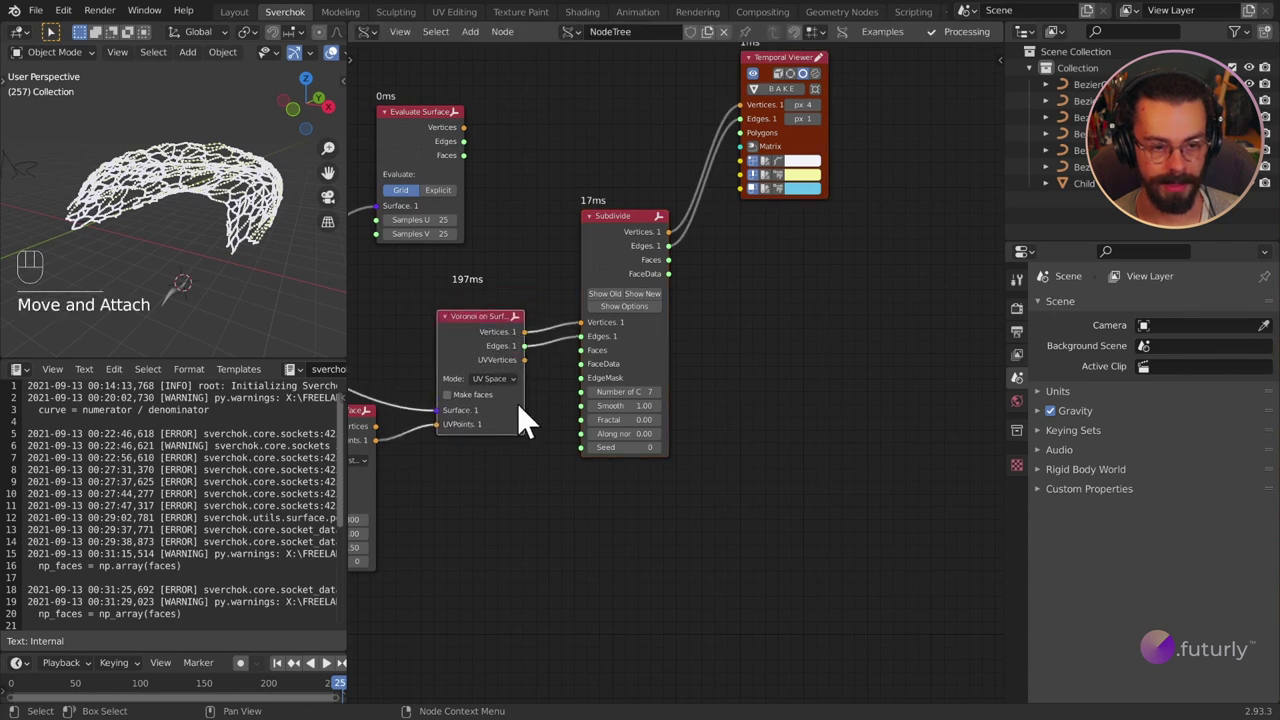
# Step: Reposition the selected nodes in the tree beside Subdivide
pyautogui.middleClick(771, 320)
pyautogui.click(651, 191)
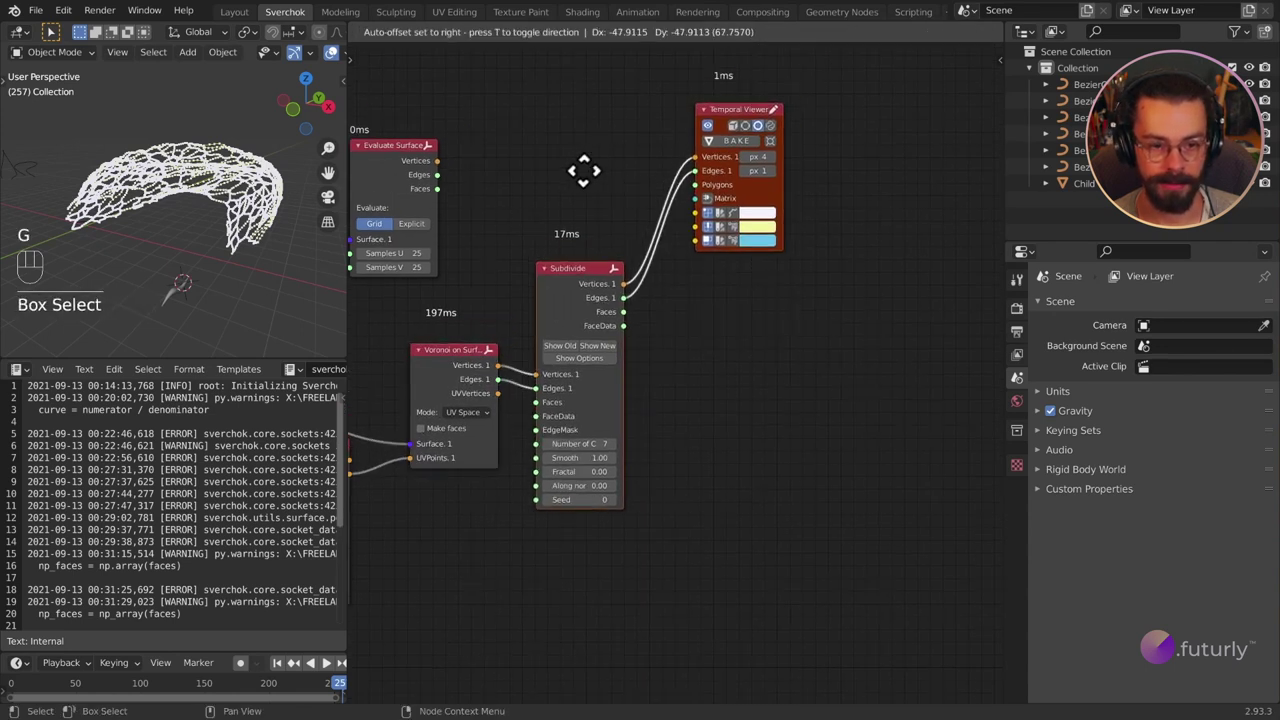
pyautogui.press('g')
pyautogui.moveTo(188, 215); pyautogui.dragTo(262, 219)
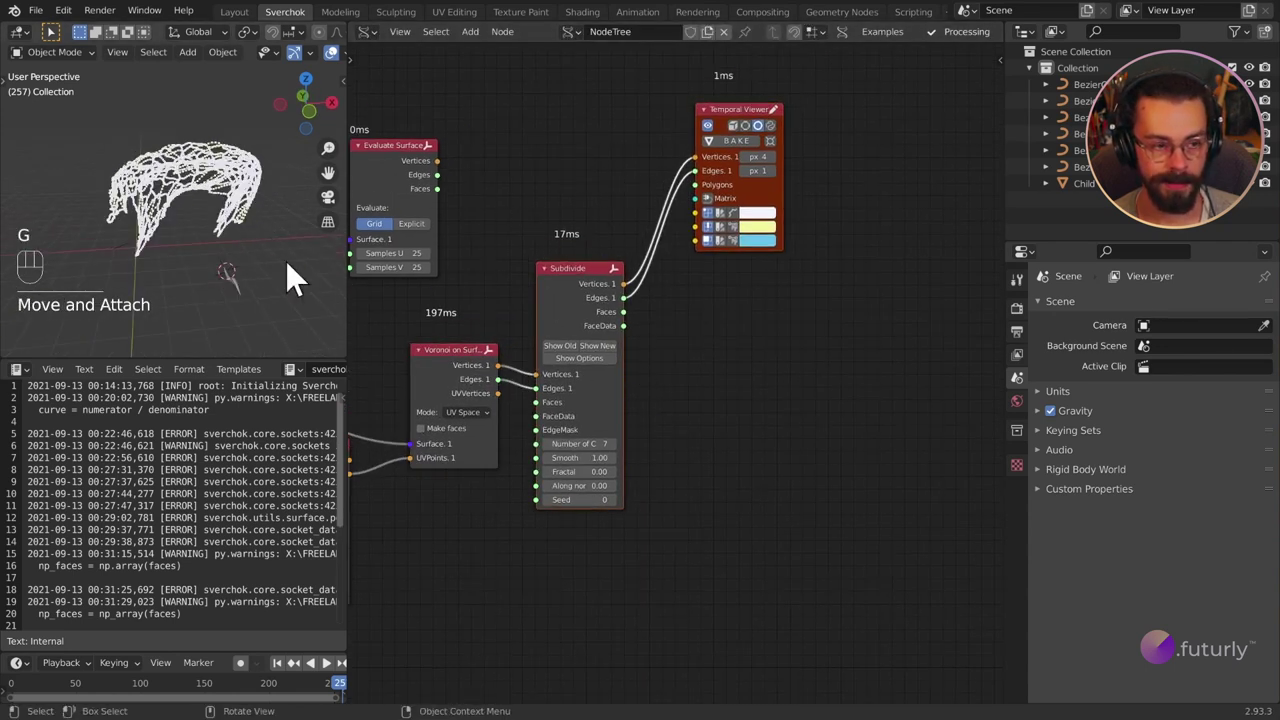
pyautogui.click(241, 306)
pyautogui.moveTo(257, 279); pyautogui.dragTo(225, 235)
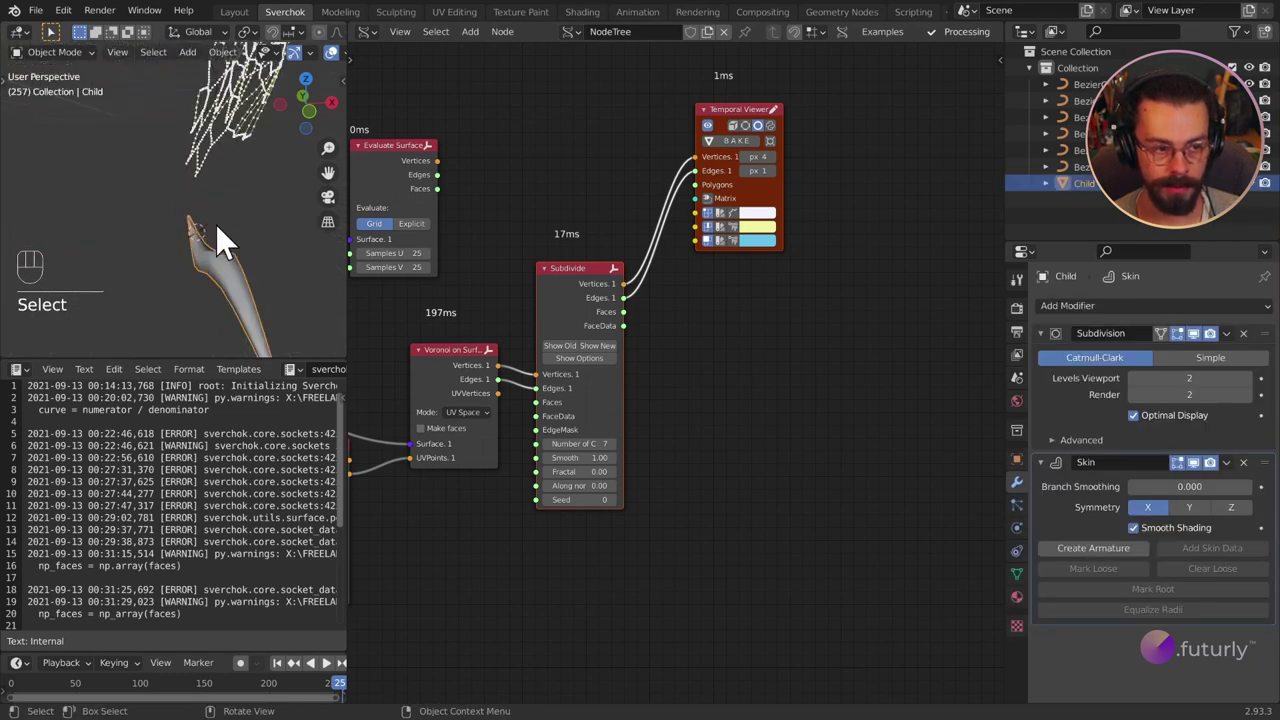
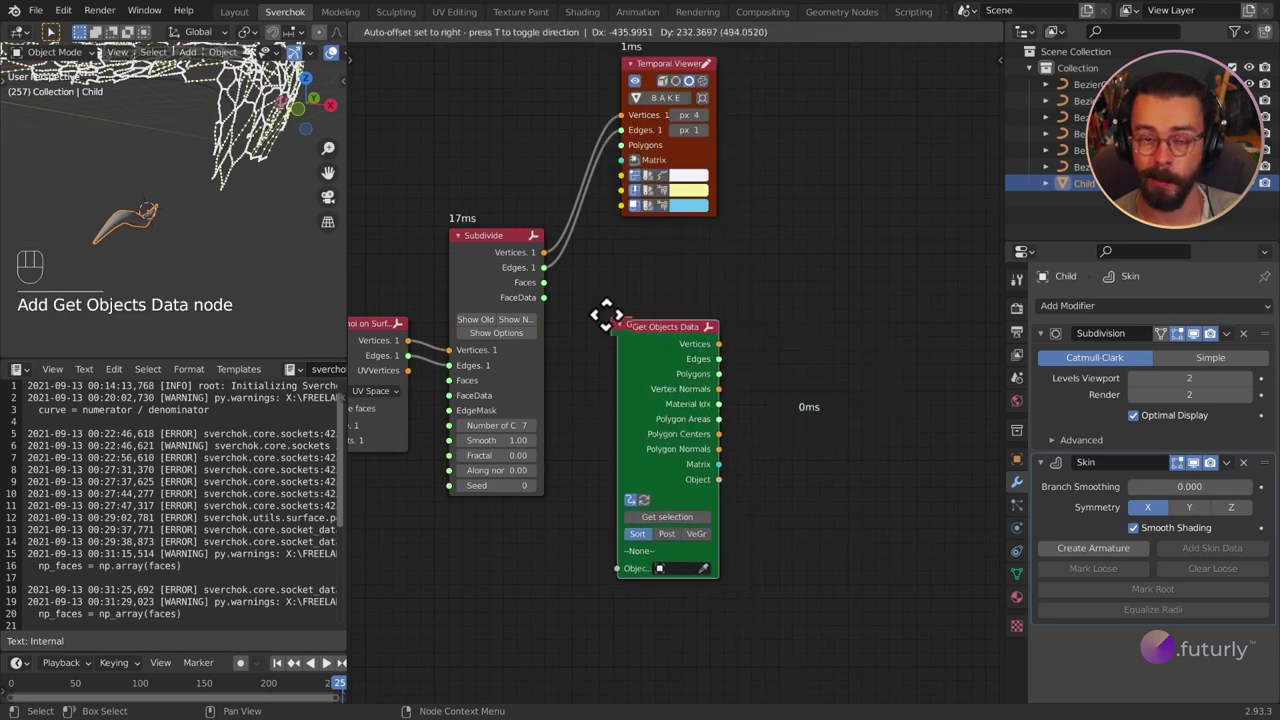
# Step: Place a Get Objects Data node, load the selected Child object, and set the Temporal Viewer beside it
pyautogui.click(746, 419)
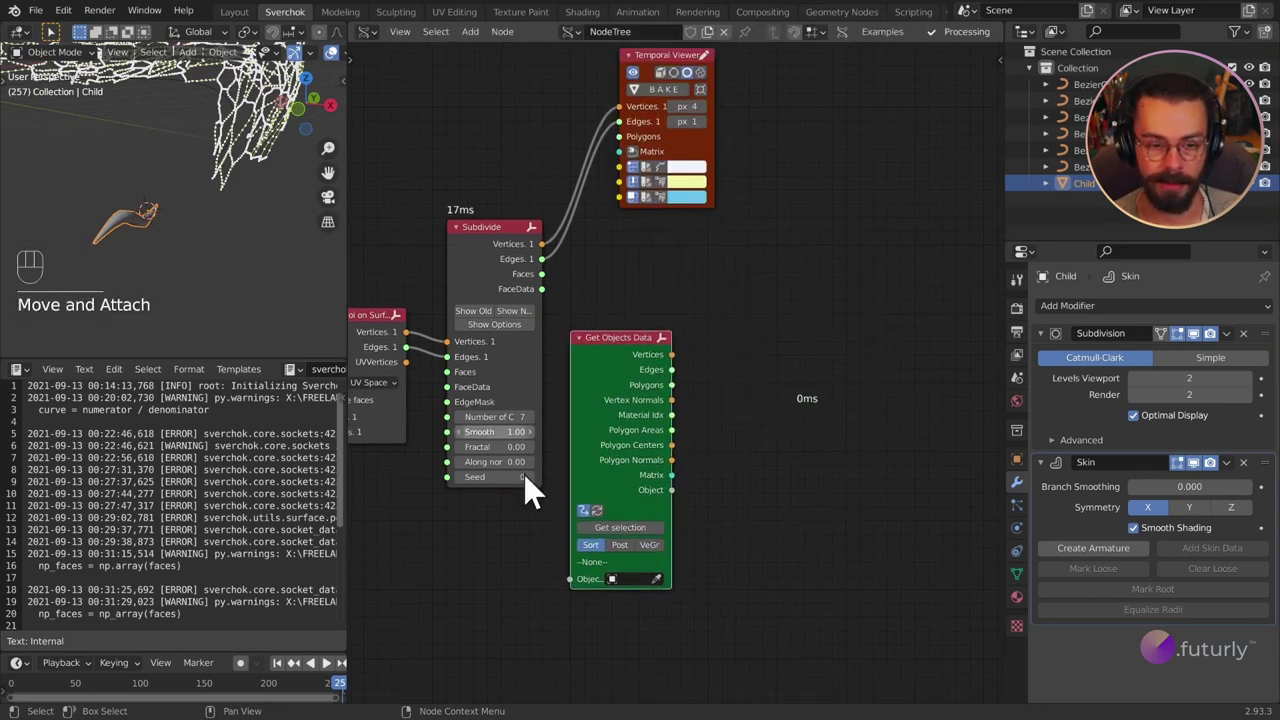
pyautogui.click(621, 542)
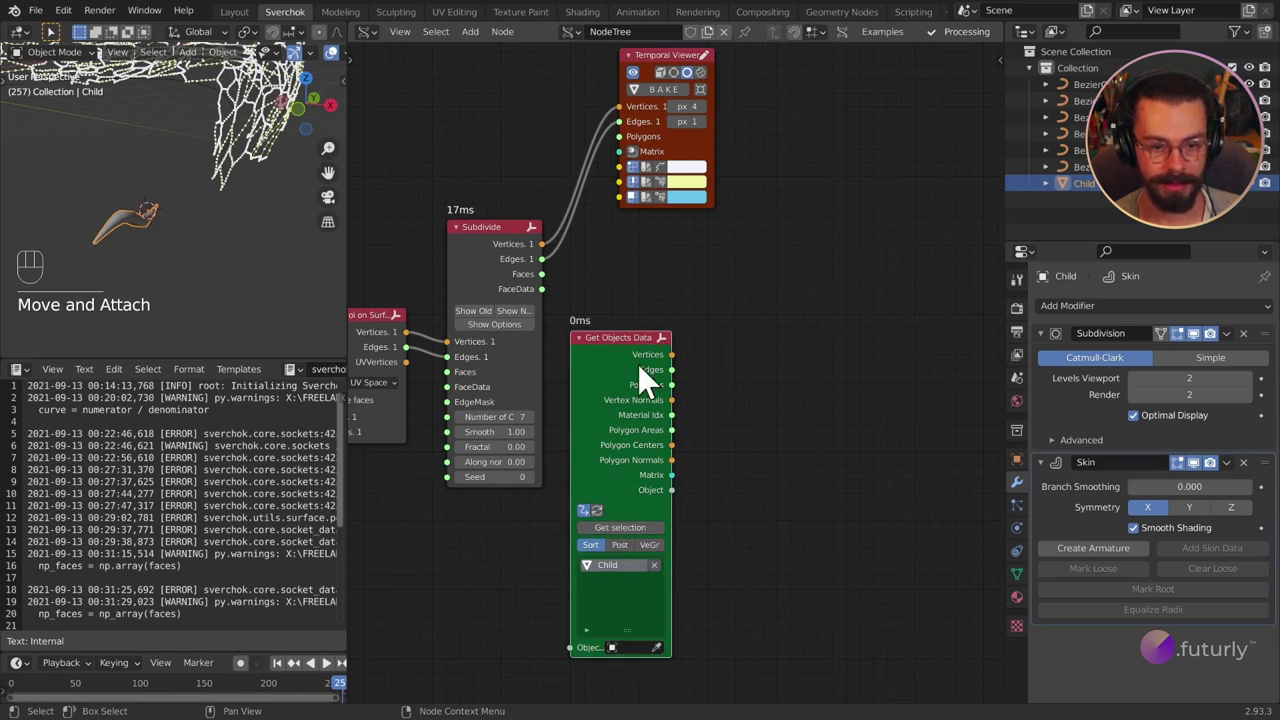
pyautogui.click(636, 391)
pyautogui.rightClick(746, 260)
pyautogui.moveTo(763, 348); pyautogui.dragTo(863, 258)
pyautogui.press('g')
# Step: Feed Child's vertices, edges and polygons into the Temporal Viewer and enable Post to read it after modifiers
pyautogui.moveTo(258, 239); pyautogui.dragTo(175, 245)
pyautogui.moveTo(171, 242); pyautogui.dragTo(115, 223)
pyautogui.click(134, 218)
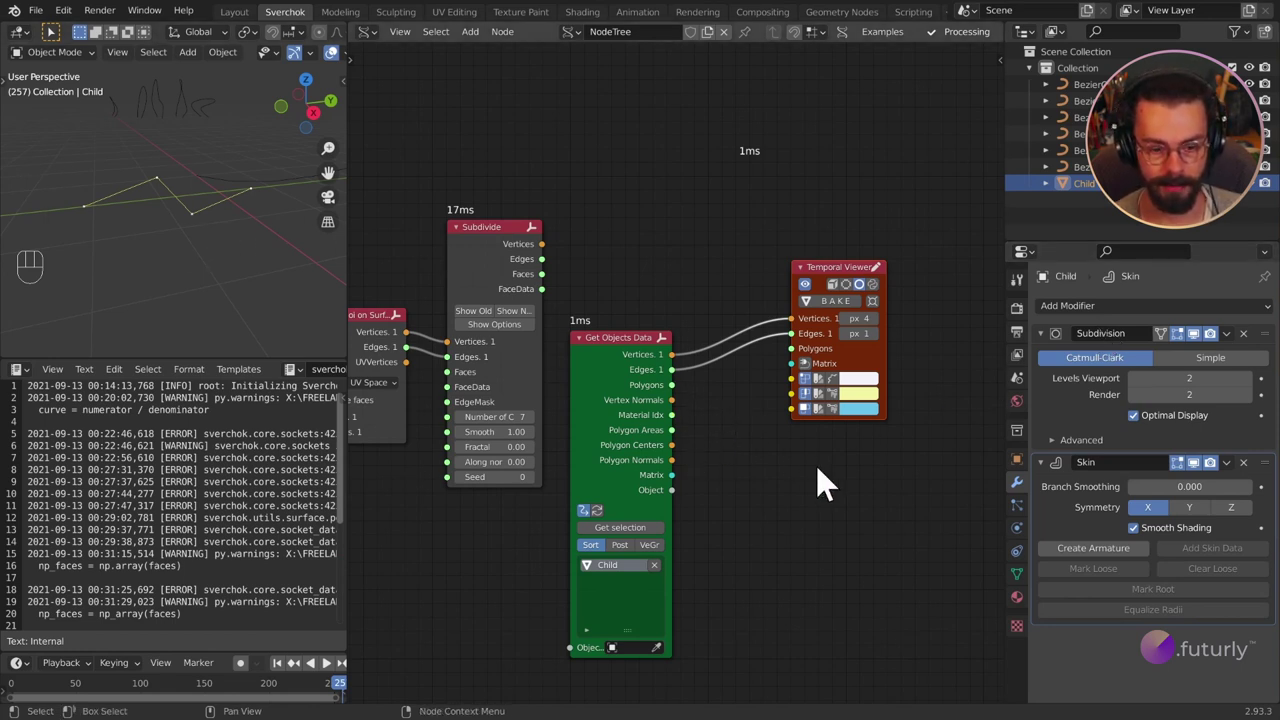
pyautogui.click(633, 560)
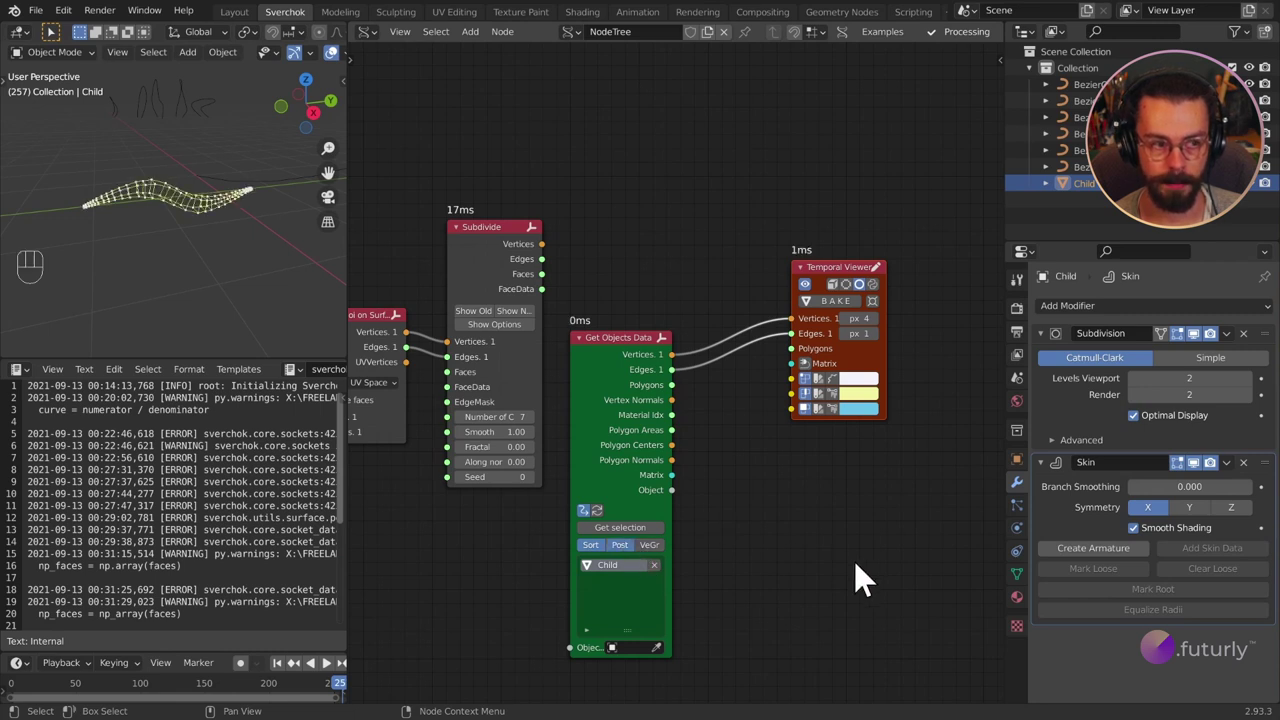
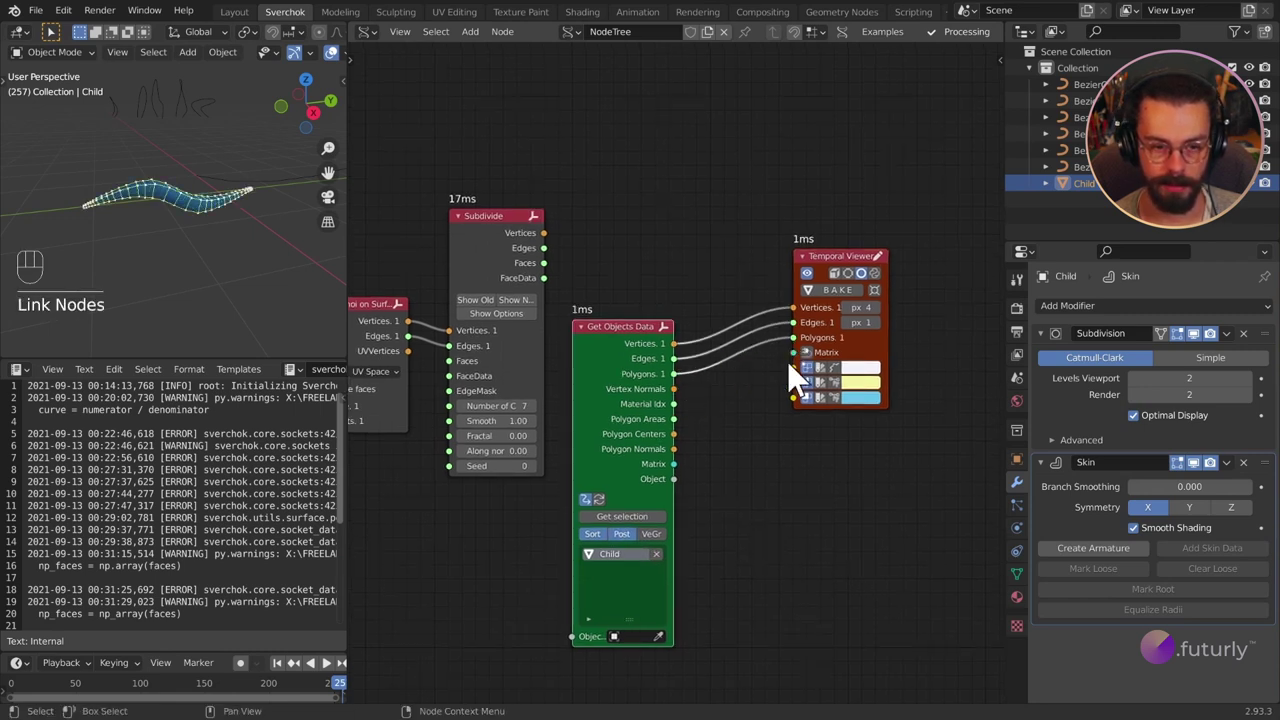
pyautogui.middleClick(202, 310)
pyautogui.moveTo(213, 261); pyautogui.dragTo(272, 244)
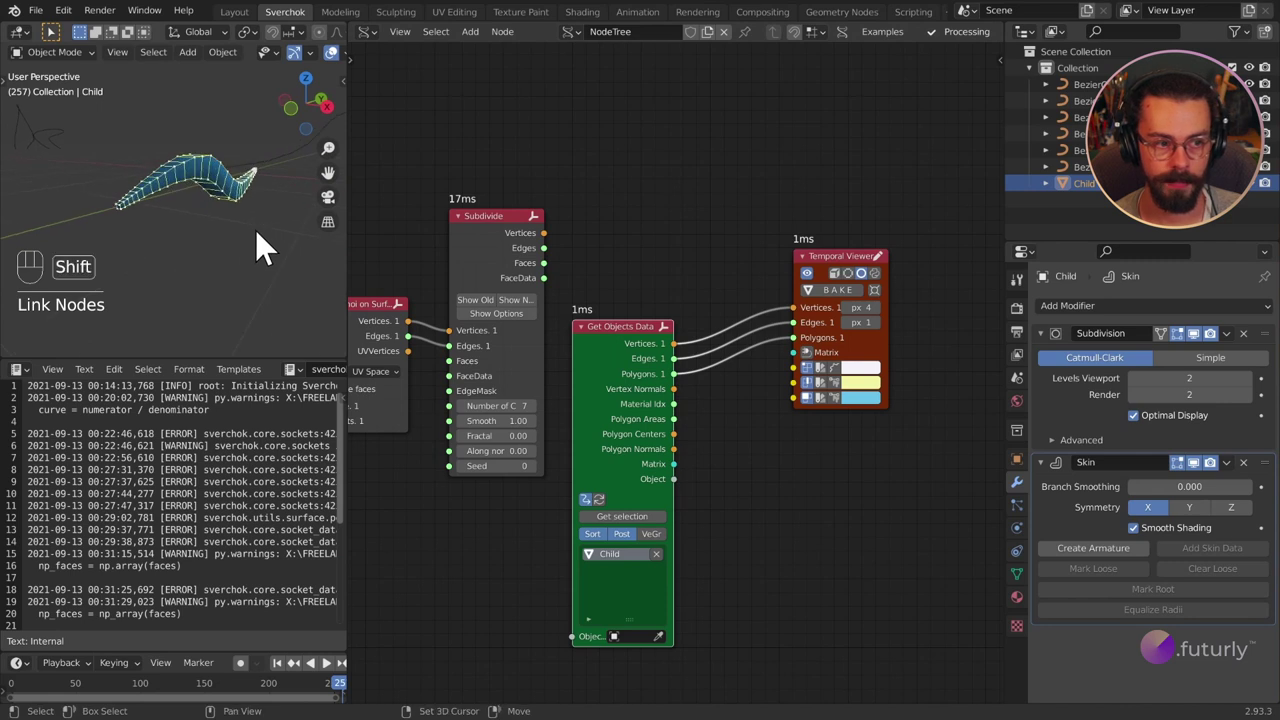
pyautogui.moveTo(183, 208); pyautogui.dragTo(123, 239)
pyautogui.moveTo(178, 220); pyautogui.dragTo(215, 221)
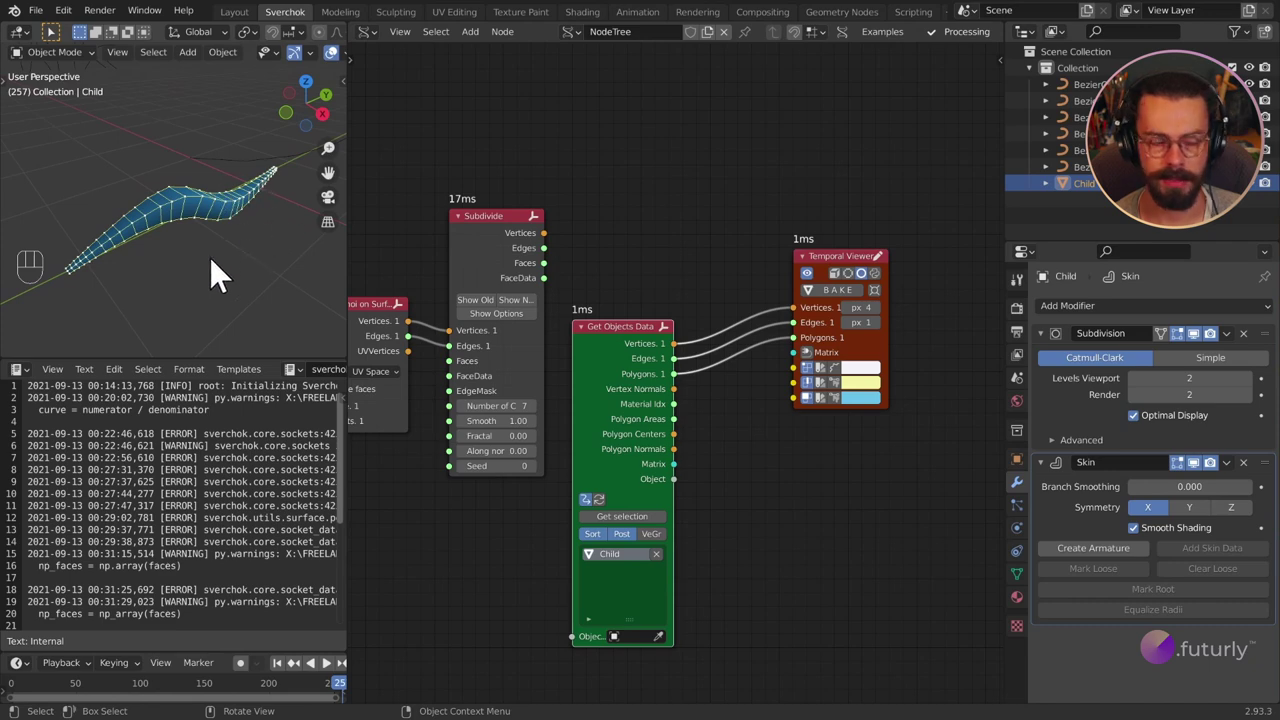
# Step: Move the Temporal Viewer further right to leave room in the node tree
pyautogui.moveTo(232, 268); pyautogui.dragTo(182, 234)
pyautogui.click(182, 234)
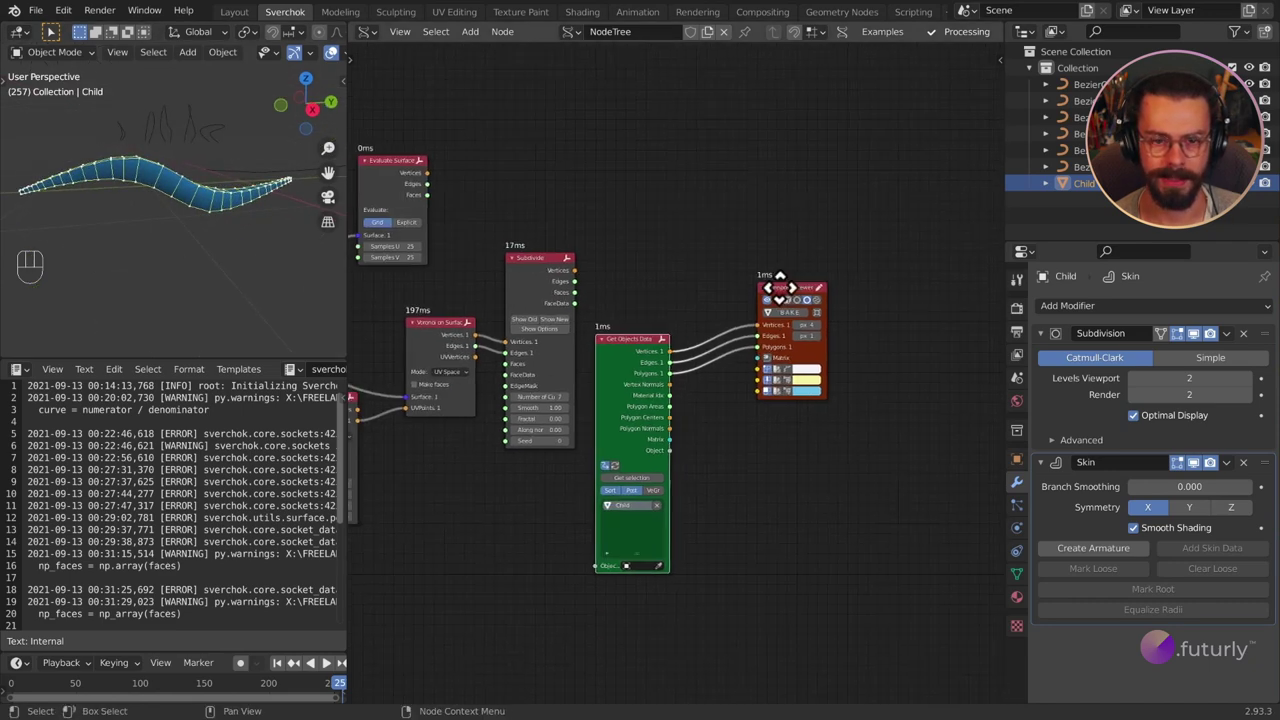
pyautogui.moveTo(763, 337); pyautogui.dragTo(837, 457)
pyautogui.press('g')
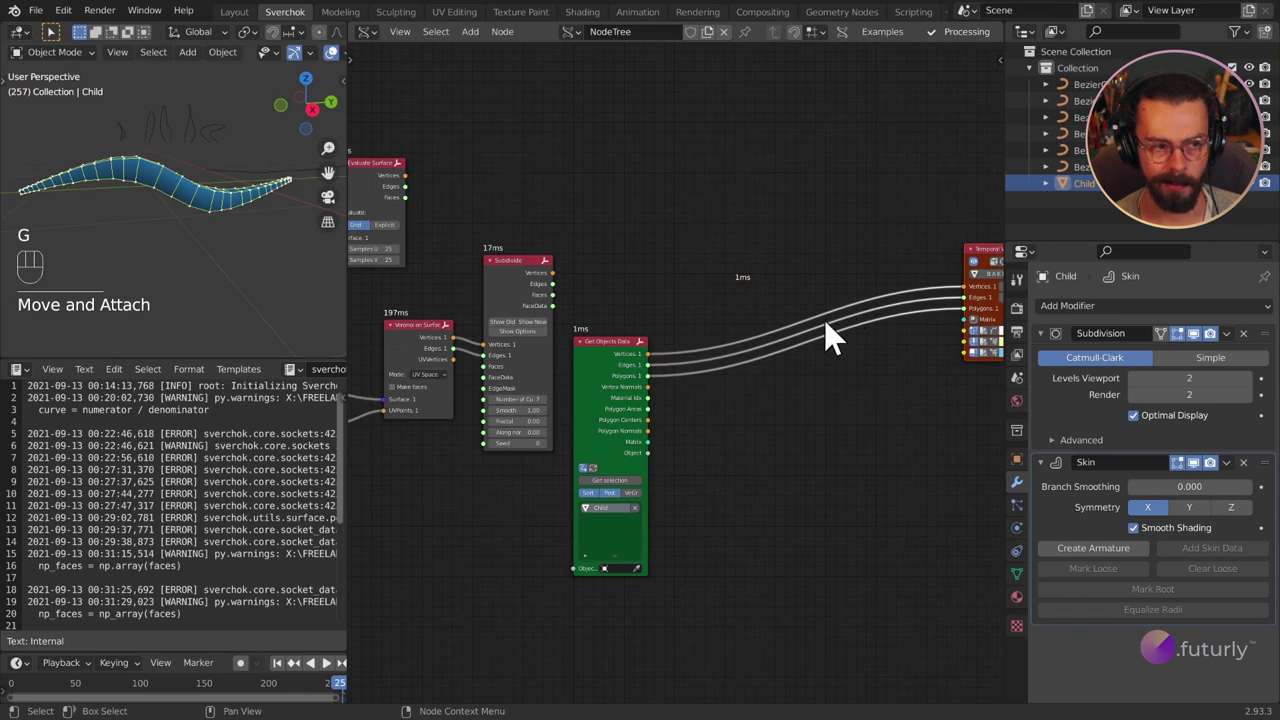
# Step: Bring up the Sverchok node search to look for Limited Dissolve
pyautogui.press('shift+a')
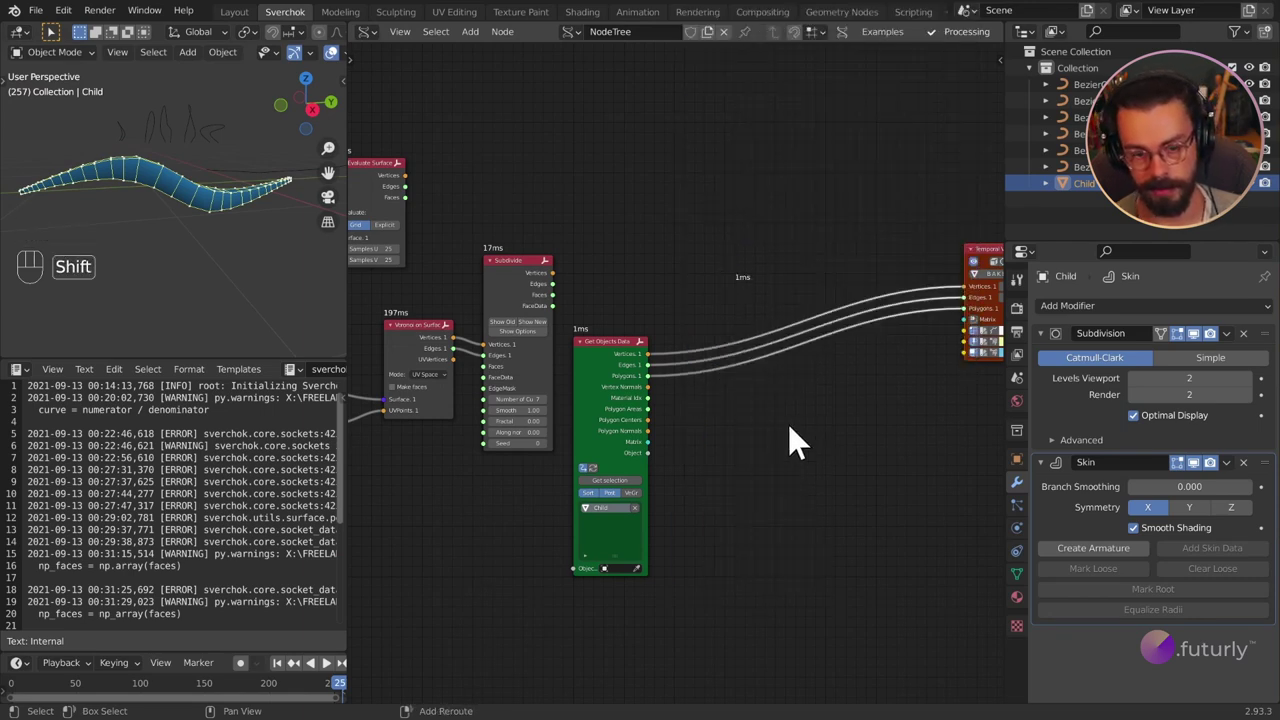
pyautogui.press('shift+a')
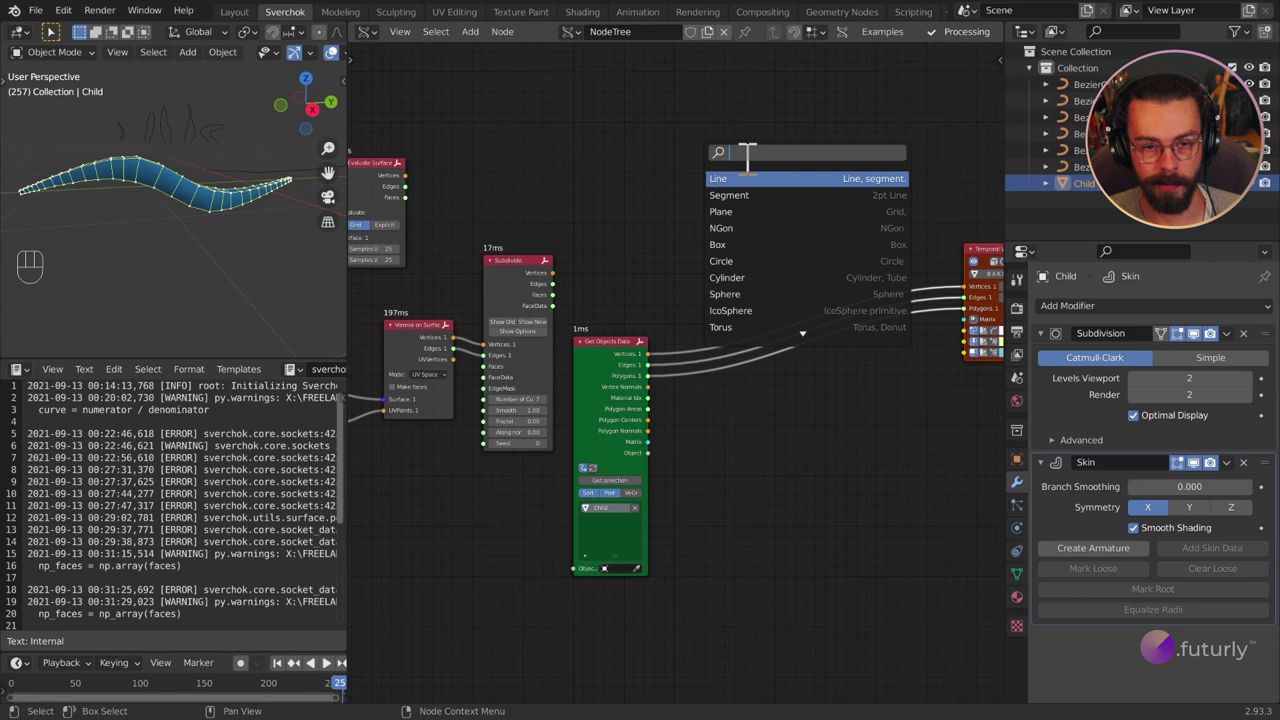
# Step: Insert a Limited Dissolve node into the Get Objects Data to Temporal Viewer links
pyautogui.press('i')
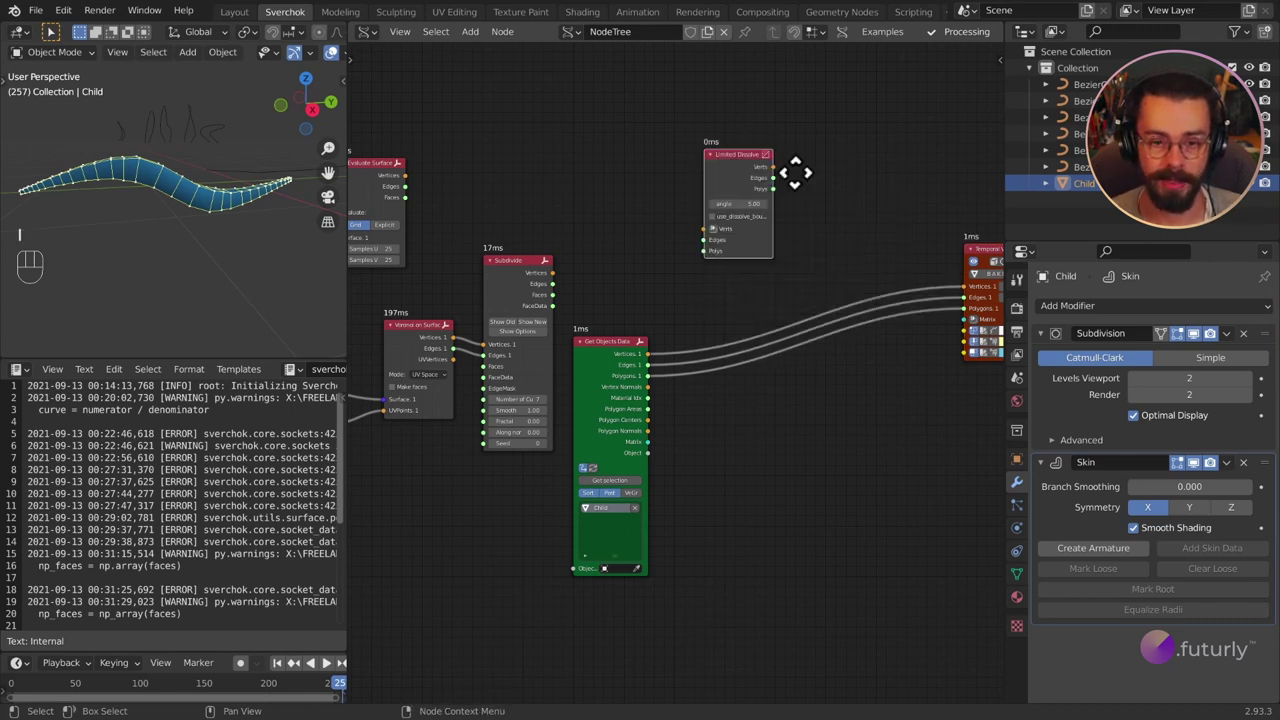
pyautogui.moveTo(625, 207); pyautogui.dragTo(977, 450)
pyautogui.press('v')
pyautogui.middleClick(926, 327)
pyautogui.moveTo(757, 240); pyautogui.dragTo(854, 345)
pyautogui.press('g')
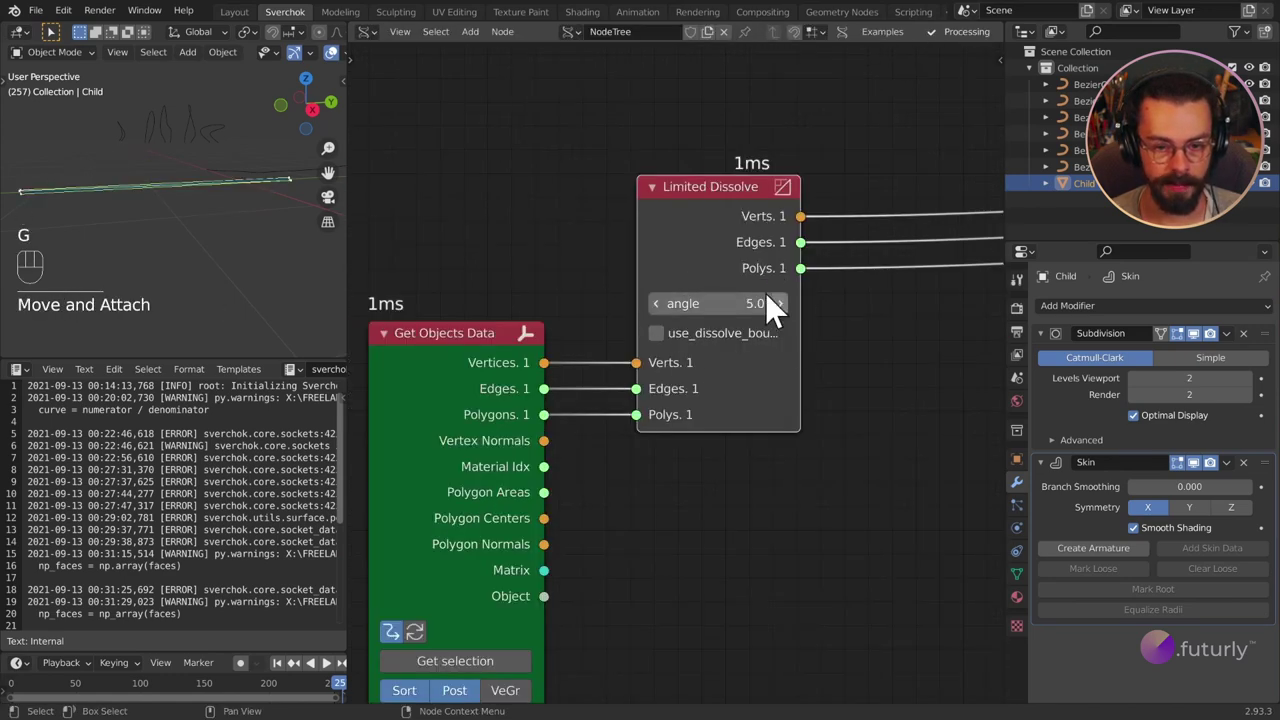
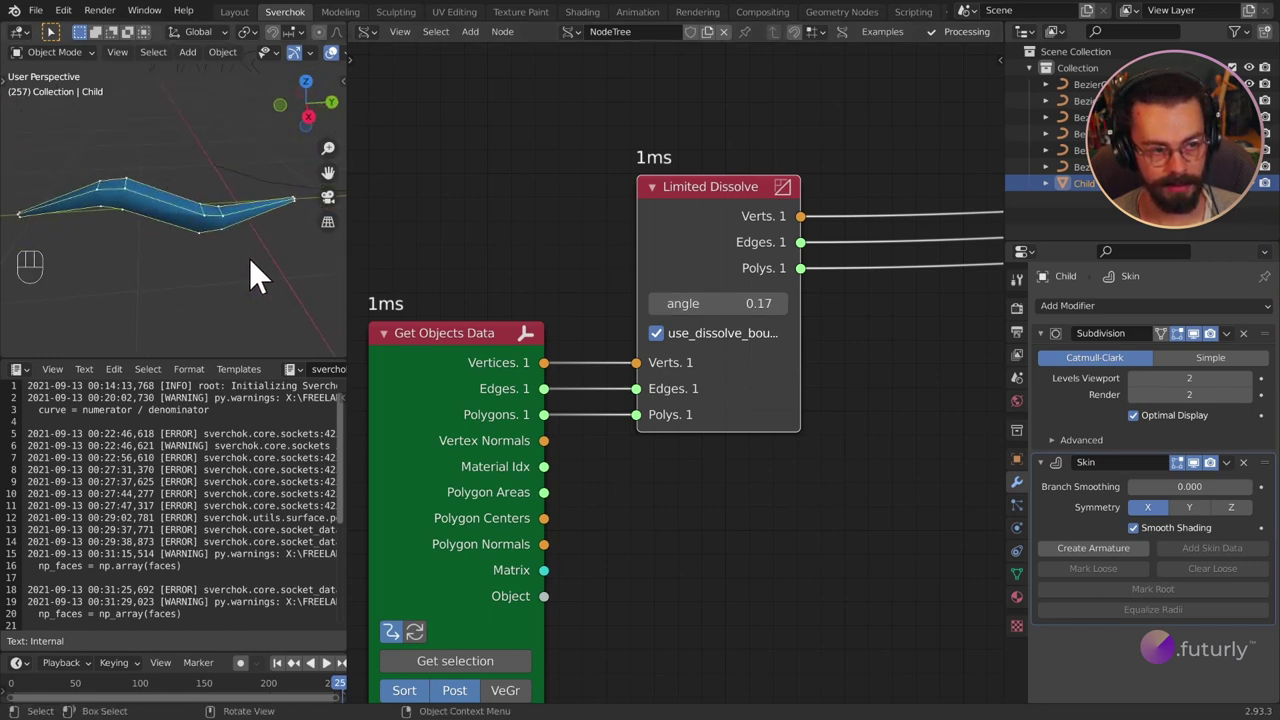
# Step: With angle 0.17 and boundary dissolving on, inspect the dissolved Child mesh in the 3D view
pyautogui.moveTo(84, 224); pyautogui.dragTo(182, 269)
pyautogui.moveTo(285, 229); pyautogui.dragTo(210, 263)
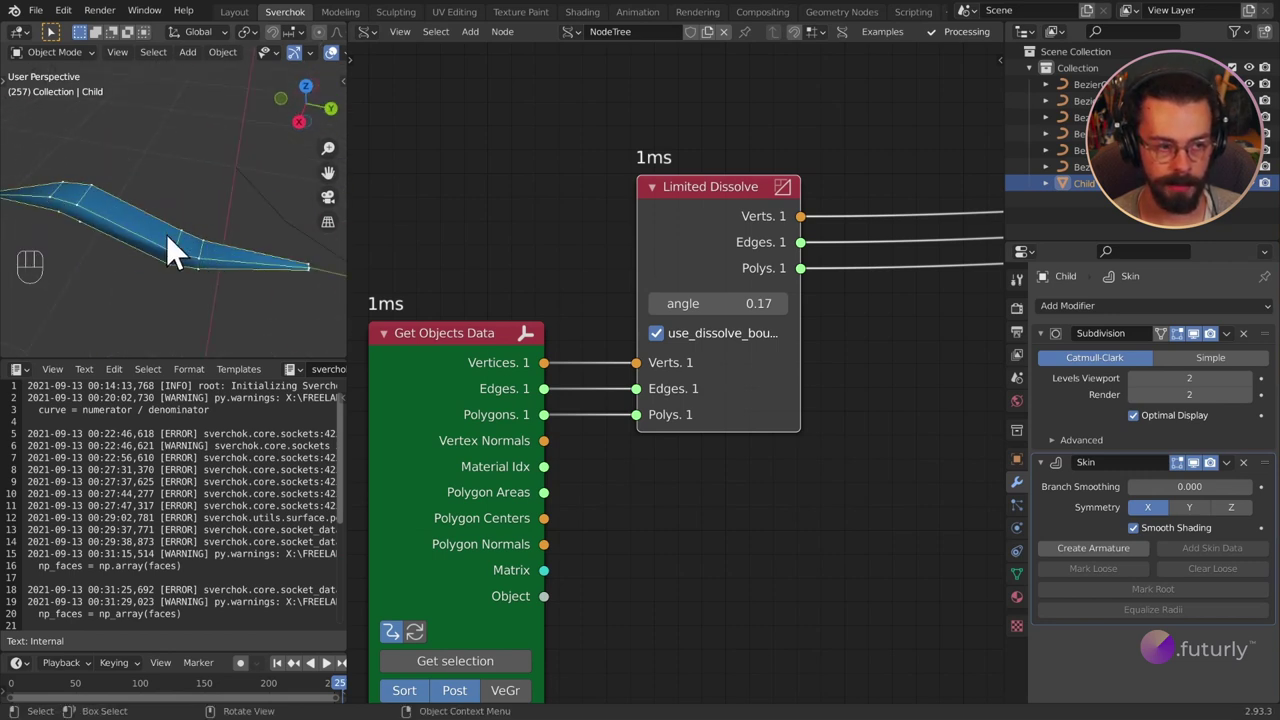
pyautogui.moveTo(138, 245); pyautogui.dragTo(219, 201)
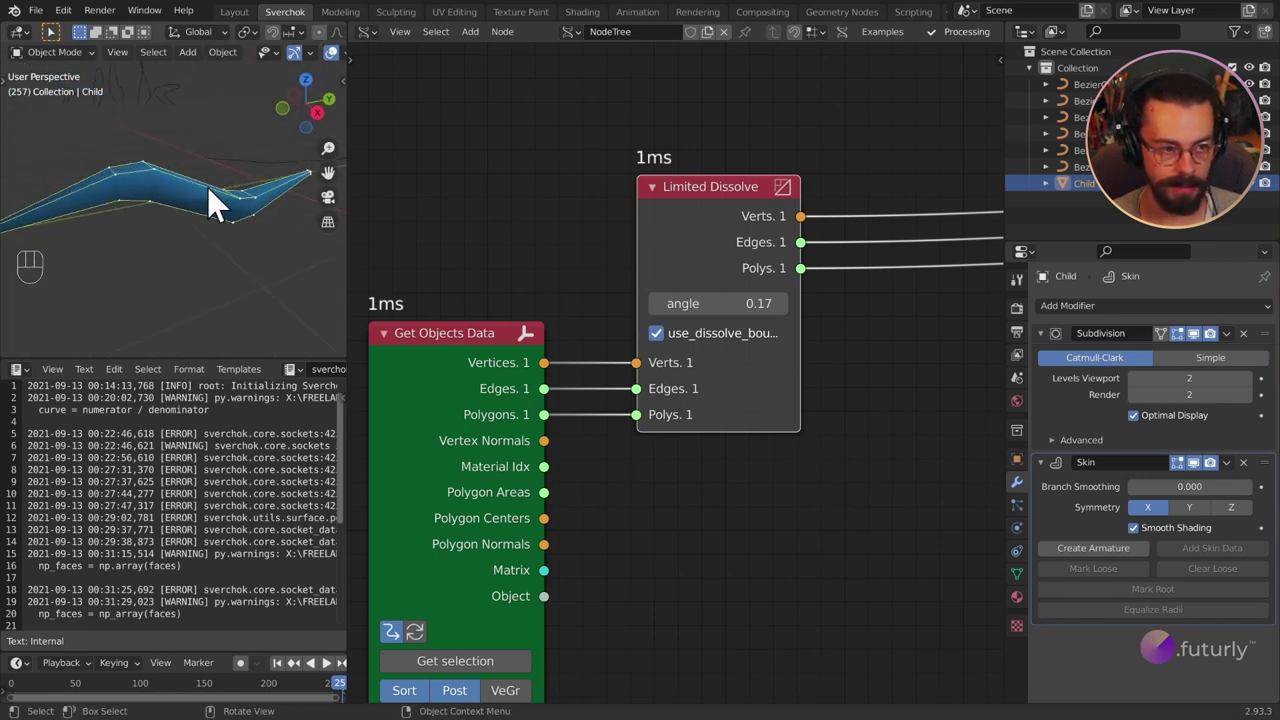
pyautogui.middleClick(214, 215)
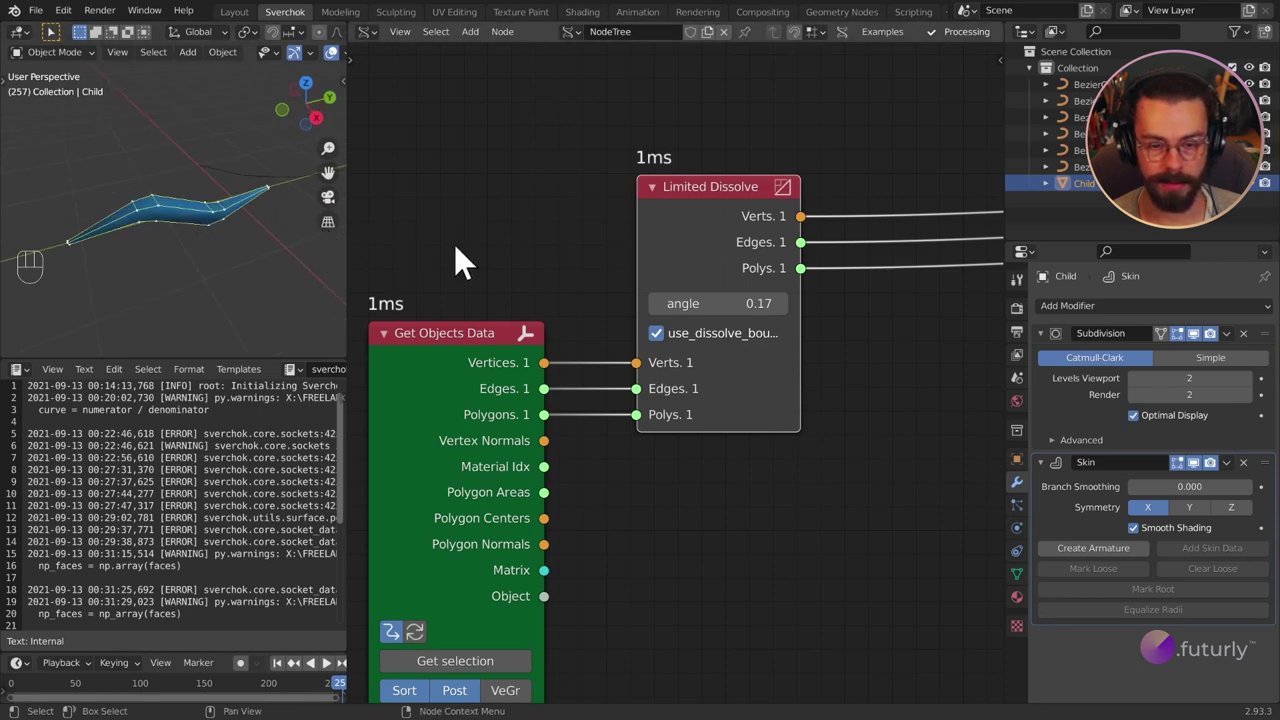
pyautogui.middleClick(757, 275)
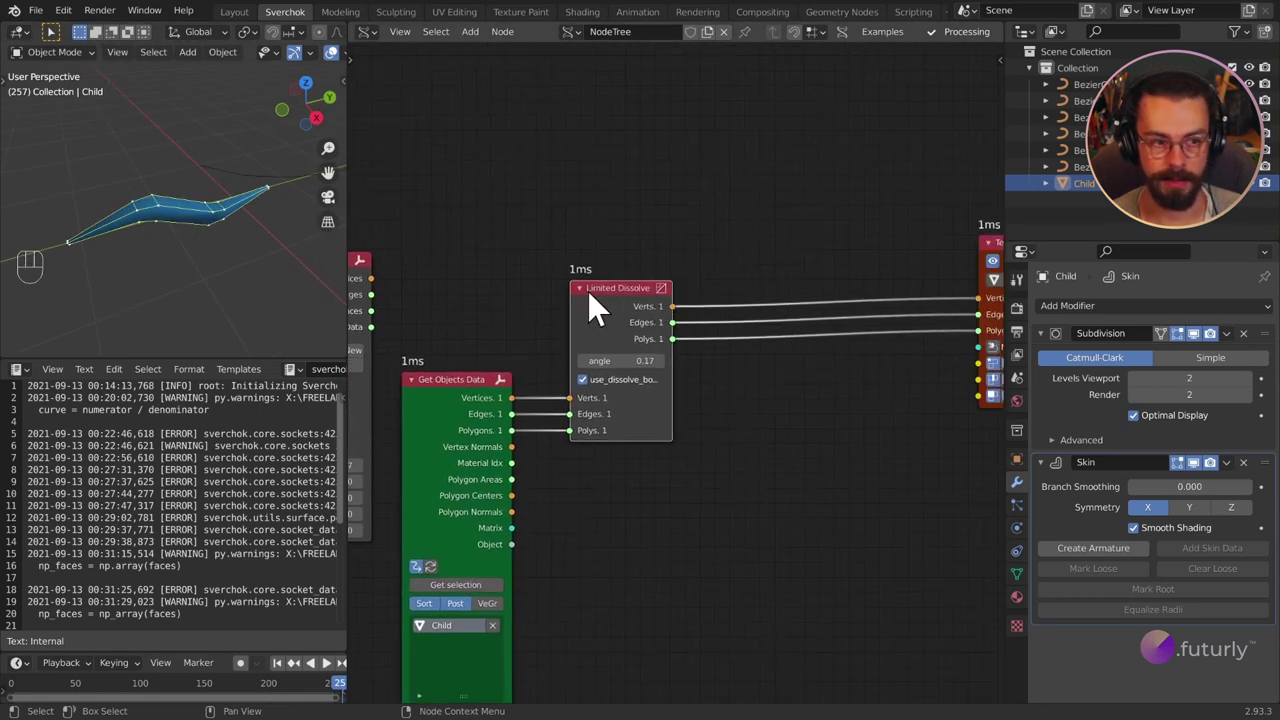
# Step: Add a Matrix Apply (verts) node taking the Limited Dissolve vertices and feeding the Temporal Viewer, then save Youtube.blend
pyautogui.press('g')
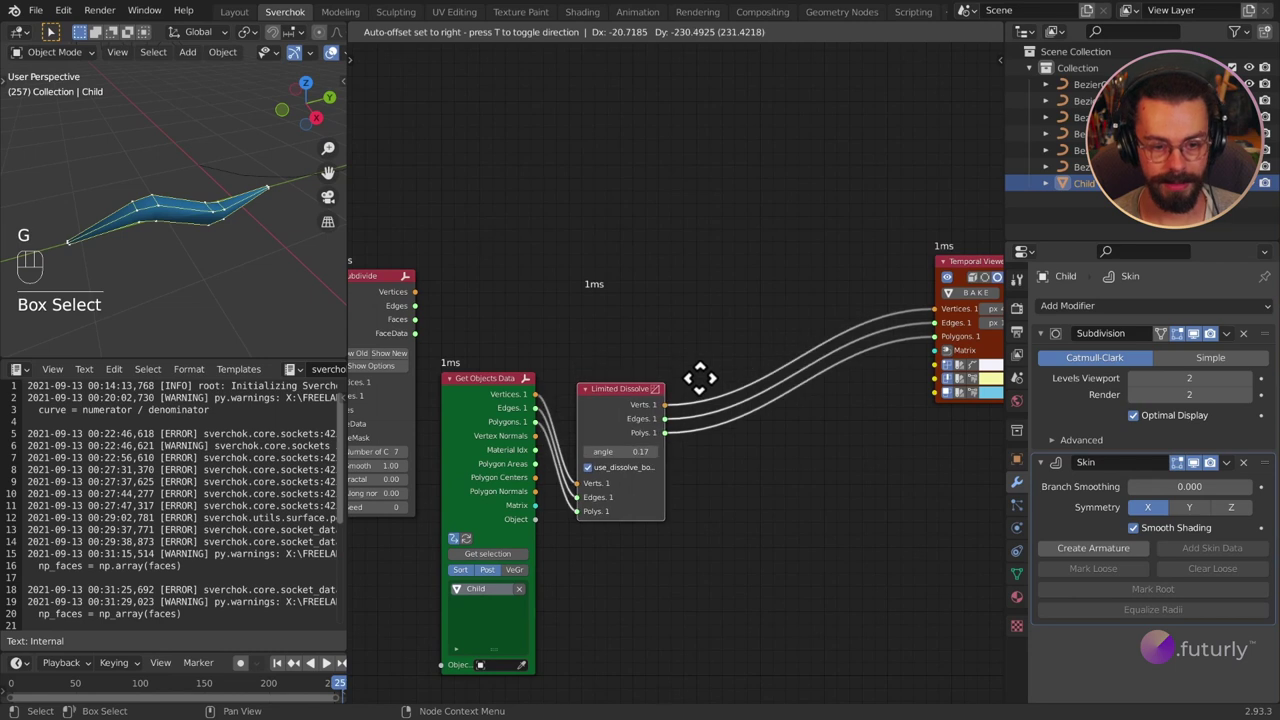
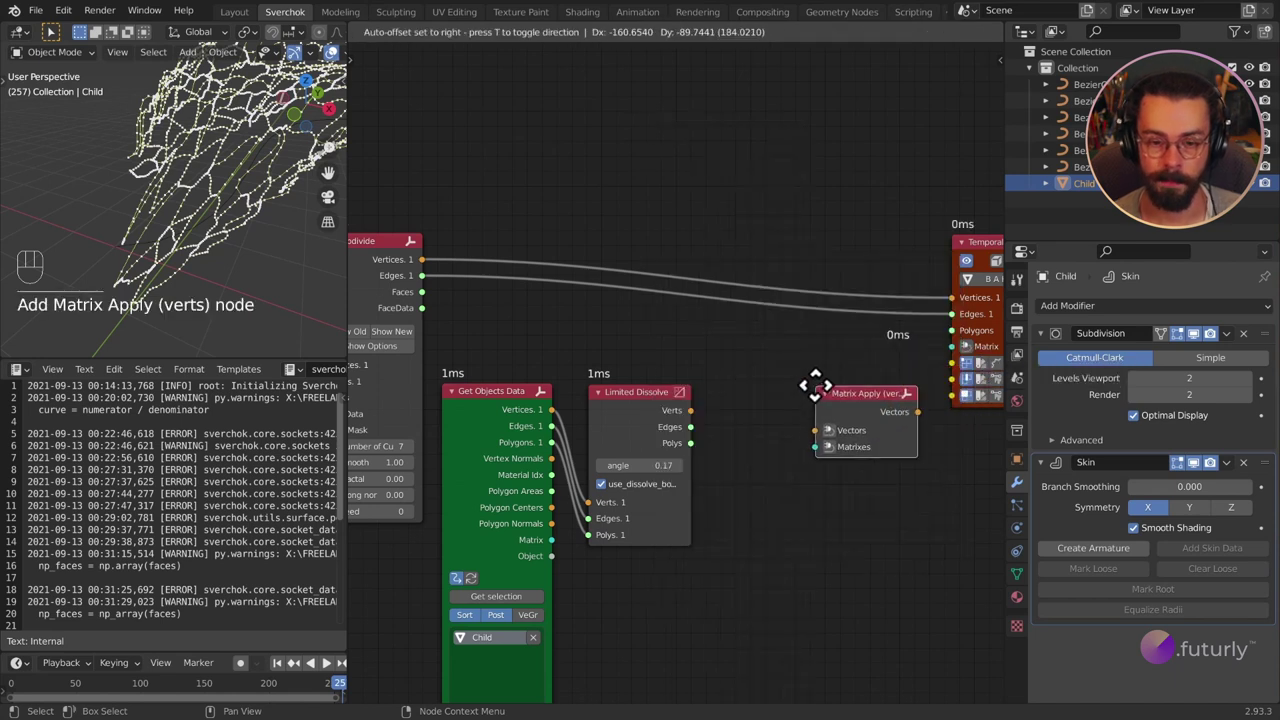
pyautogui.moveTo(701, 430); pyautogui.dragTo(832, 409)
pyautogui.click(889, 384)
pyautogui.middleClick(916, 384)
pyautogui.click(558, 395)
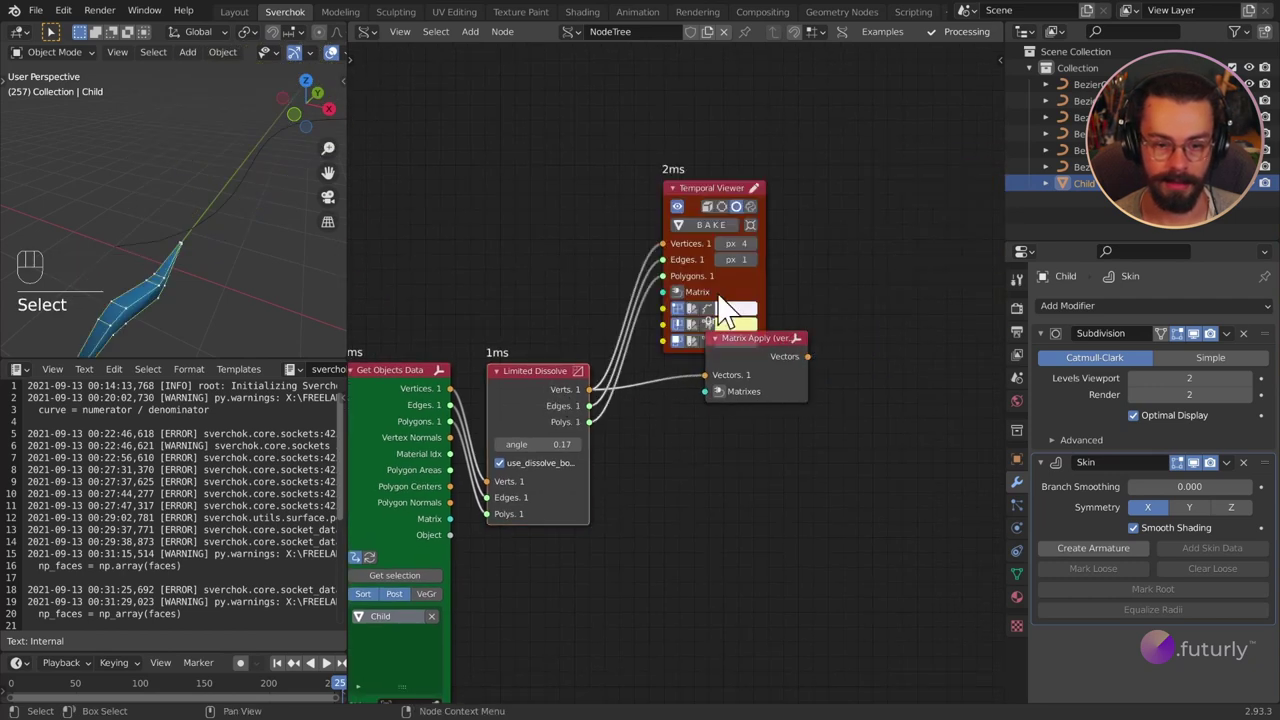
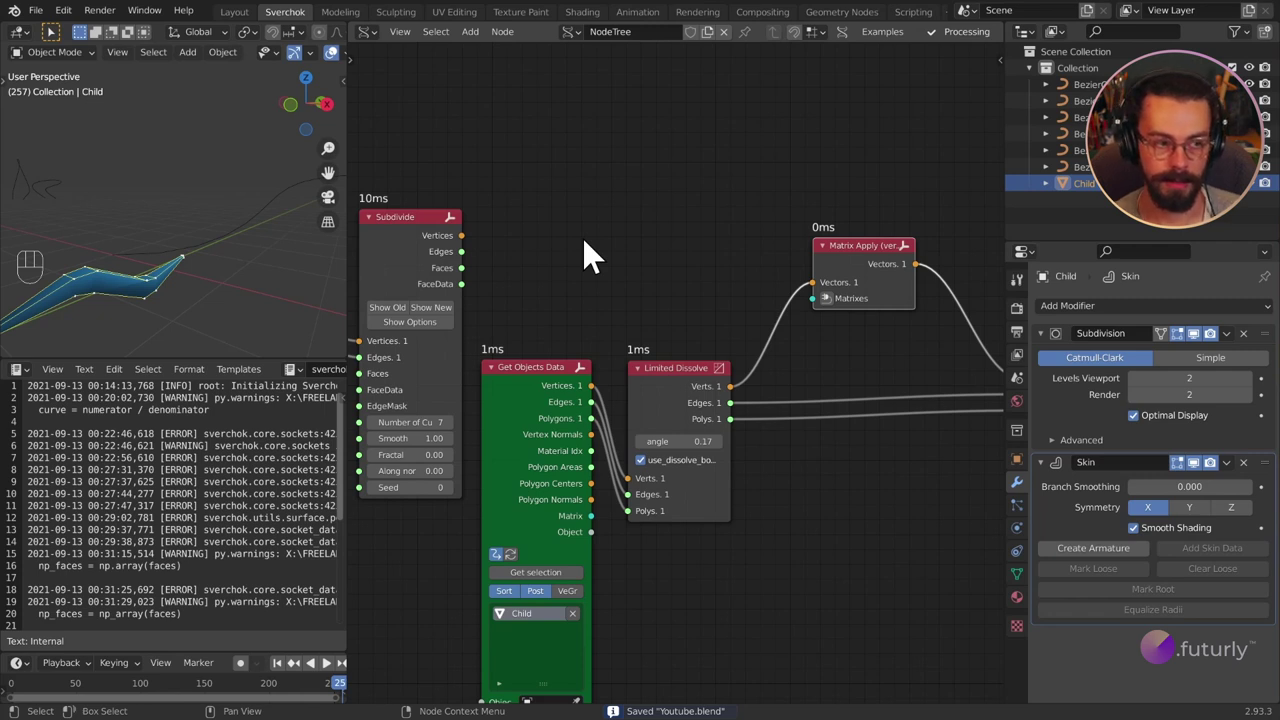
# Step: Wire the Subdivide vertices into Matrix Apply's Matrixes so the Child mesh is copied onto all 5902 points, and inspect the instances
pyautogui.moveTo(471, 252); pyautogui.dragTo(835, 317)
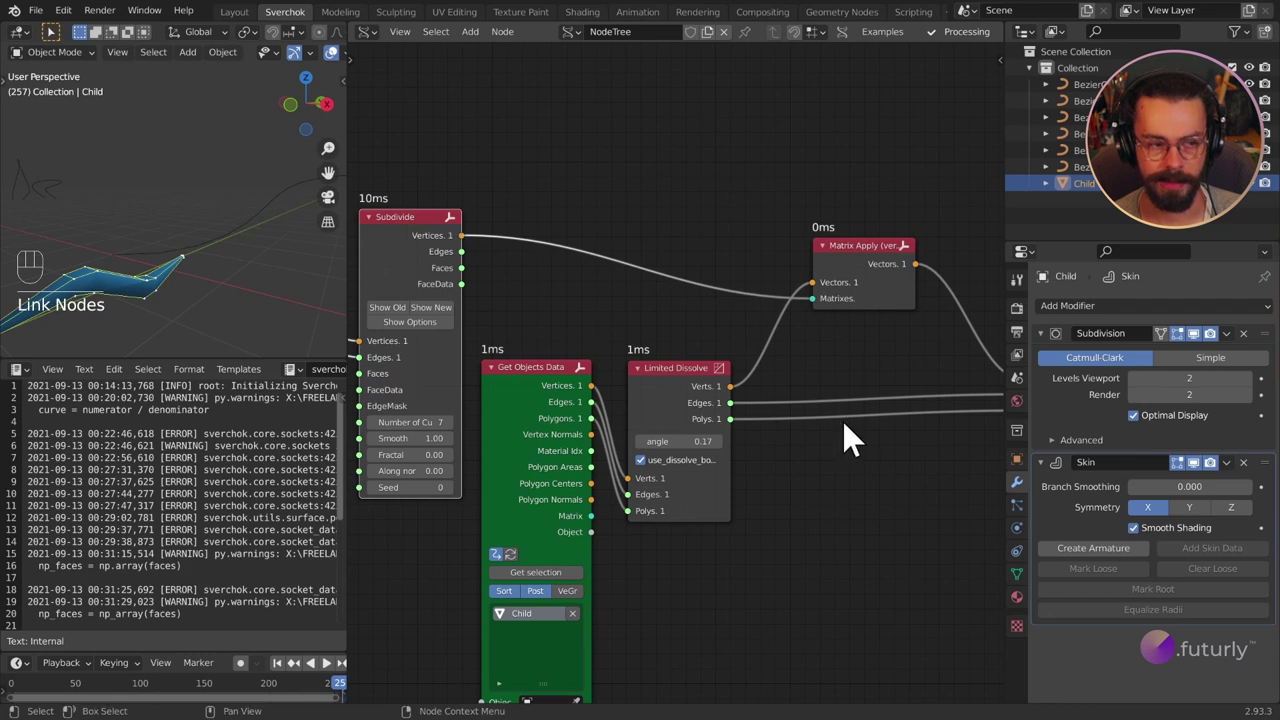
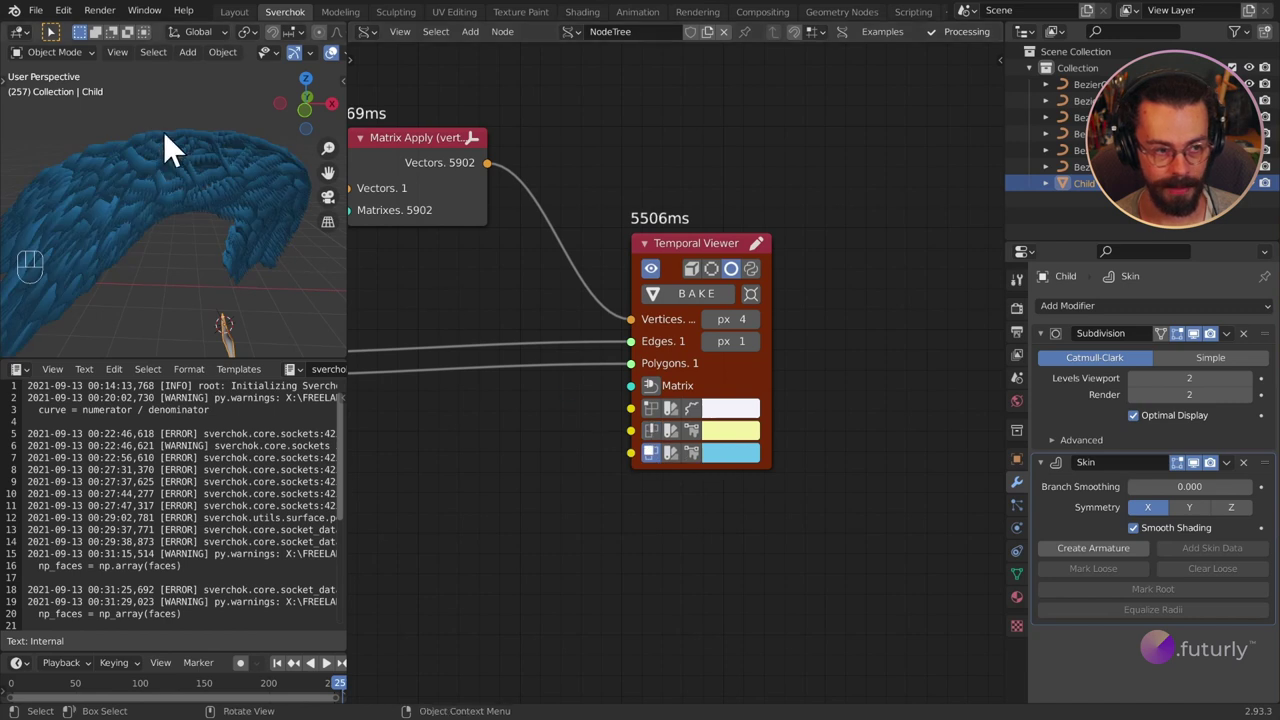
pyautogui.moveTo(219, 164); pyautogui.dragTo(103, 187)
pyautogui.moveTo(246, 234); pyautogui.dragTo(206, 204)
pyautogui.moveTo(262, 227); pyautogui.dragTo(230, 227)
pyautogui.moveTo(195, 267); pyautogui.dragTo(220, 263)
pyautogui.moveTo(167, 258); pyautogui.dragTo(214, 247)
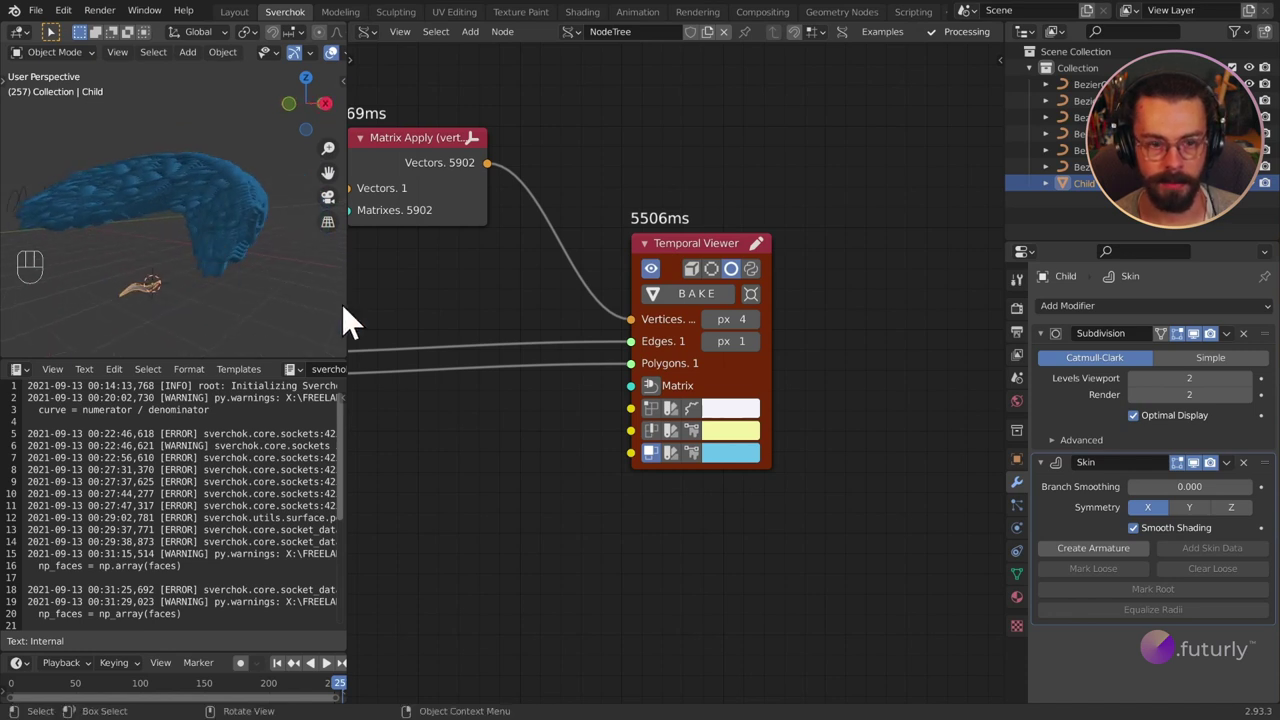
pyautogui.moveTo(126, 188); pyautogui.dragTo(176, 220)
pyautogui.moveTo(181, 246); pyautogui.dragTo(170, 246)
pyautogui.middleClick(203, 245)
pyautogui.moveTo(182, 264); pyautogui.dragTo(198, 239)
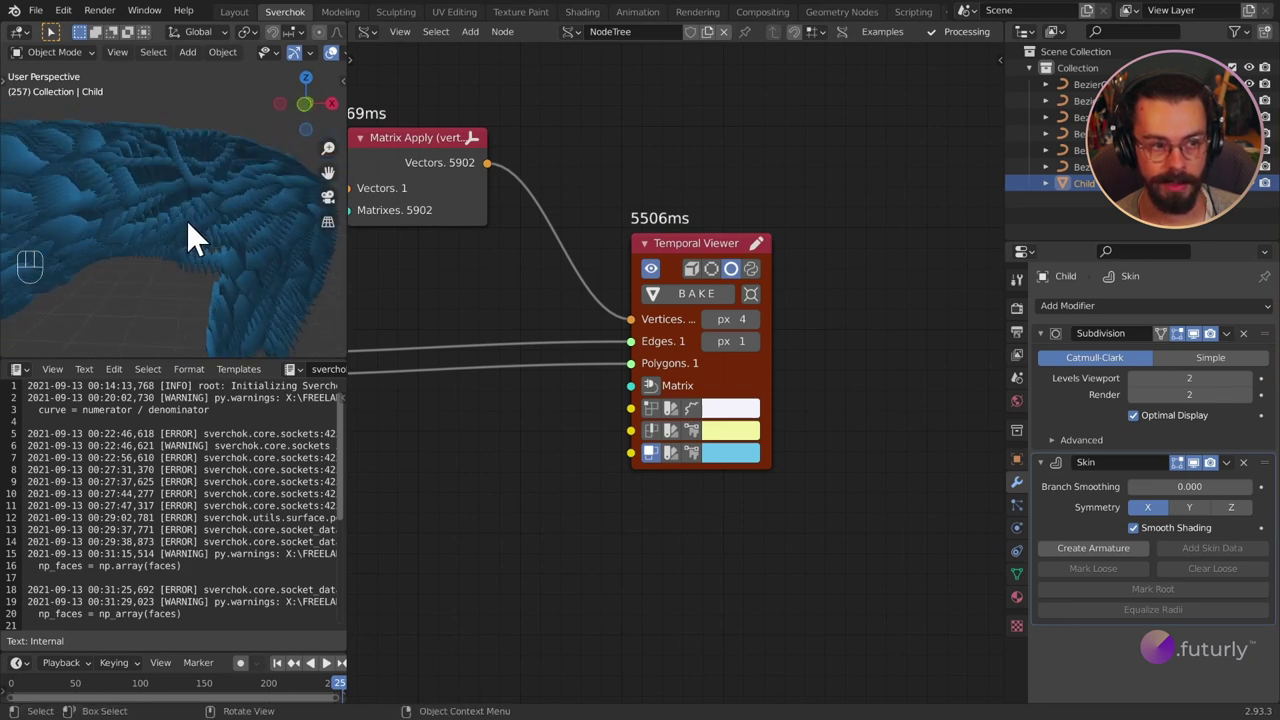
pyautogui.moveTo(203, 231); pyautogui.dragTo(212, 201)
pyautogui.moveTo(150, 219); pyautogui.dragTo(138, 257)
pyautogui.moveTo(220, 260); pyautogui.dragTo(117, 254)
pyautogui.moveTo(117, 254); pyautogui.dragTo(234, 235)
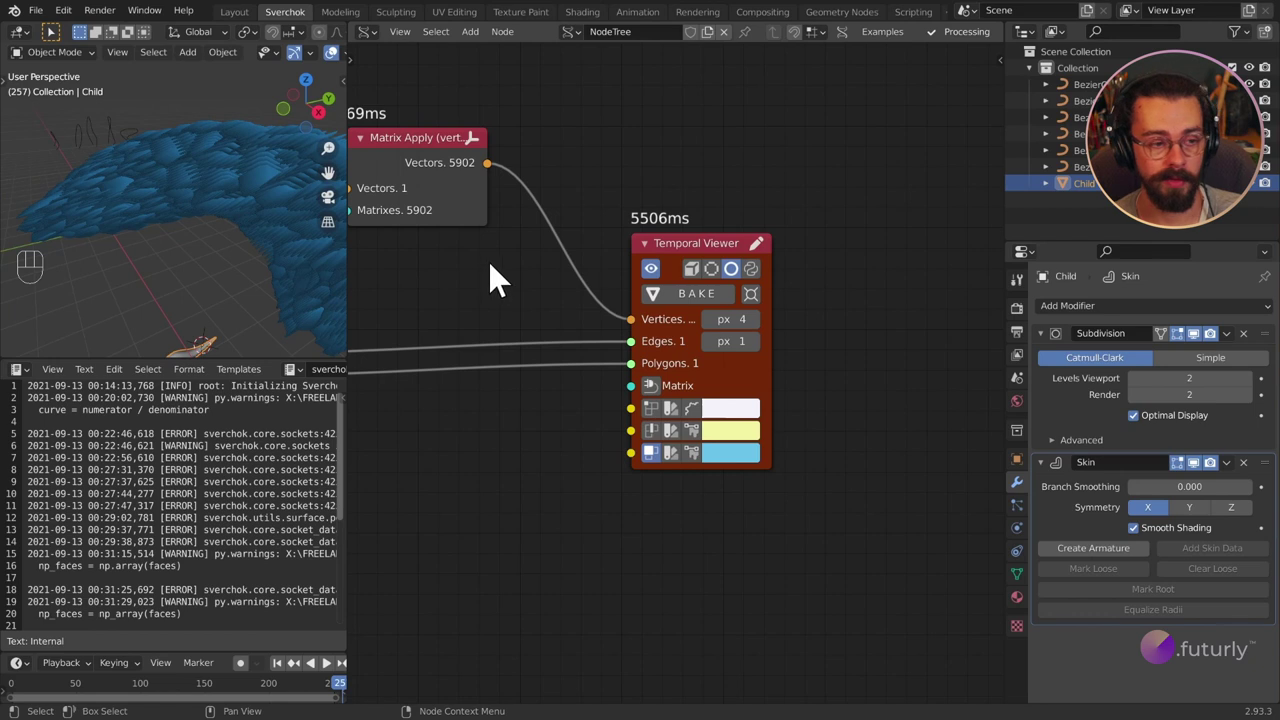
pyautogui.moveTo(201, 235); pyautogui.dragTo(299, 214)
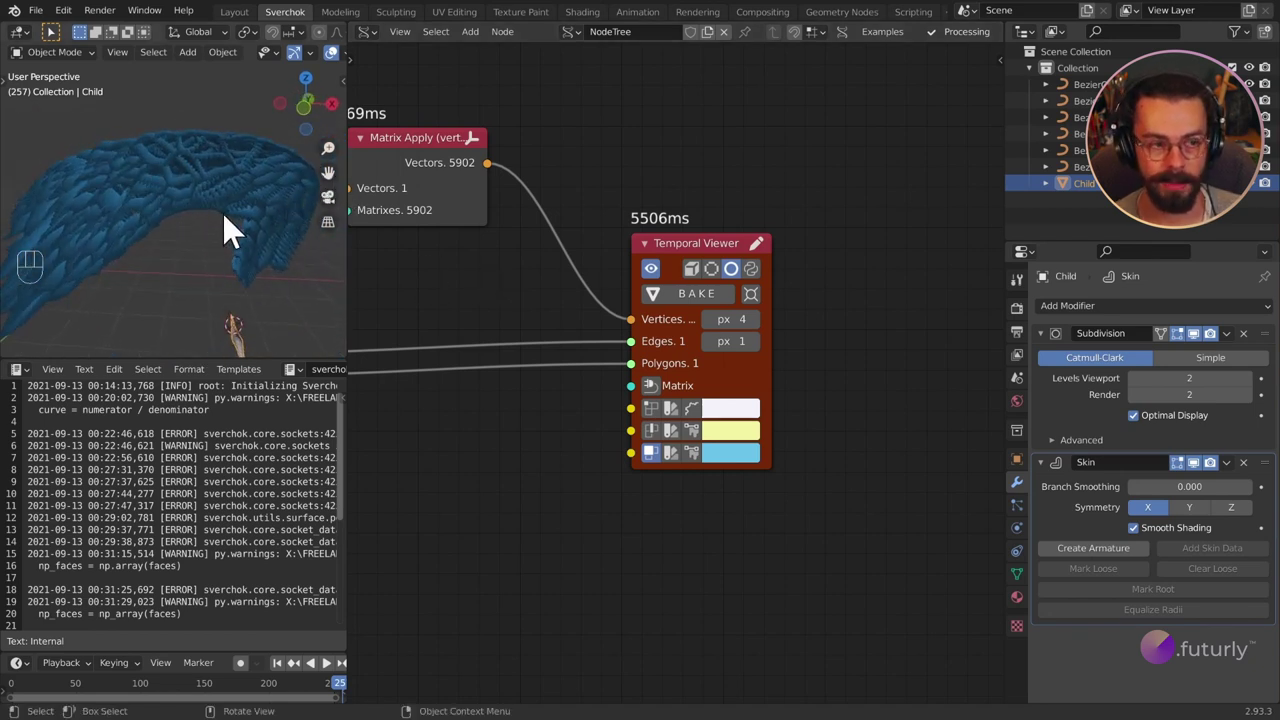
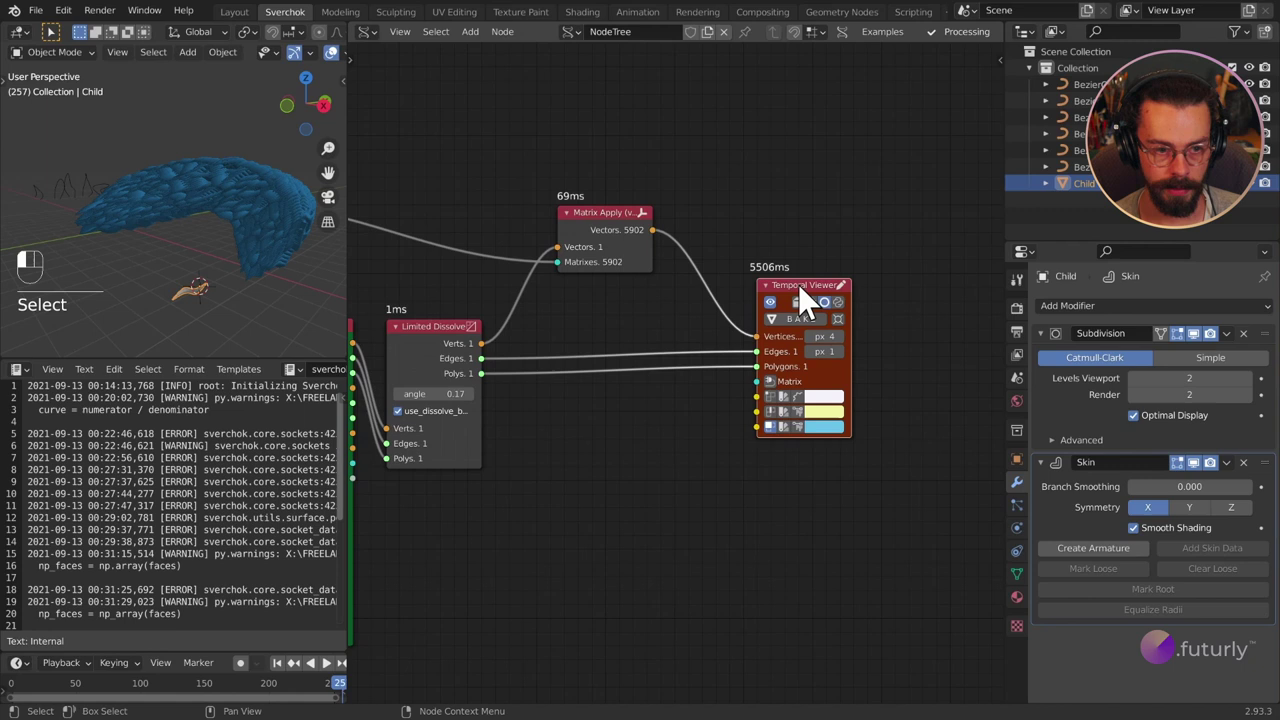
# Step: Replace the Temporal Viewer with a Mesh viewer node and save the file
pyautogui.press('x')
pyautogui.press('Delete')
pyautogui.press('shift+a')
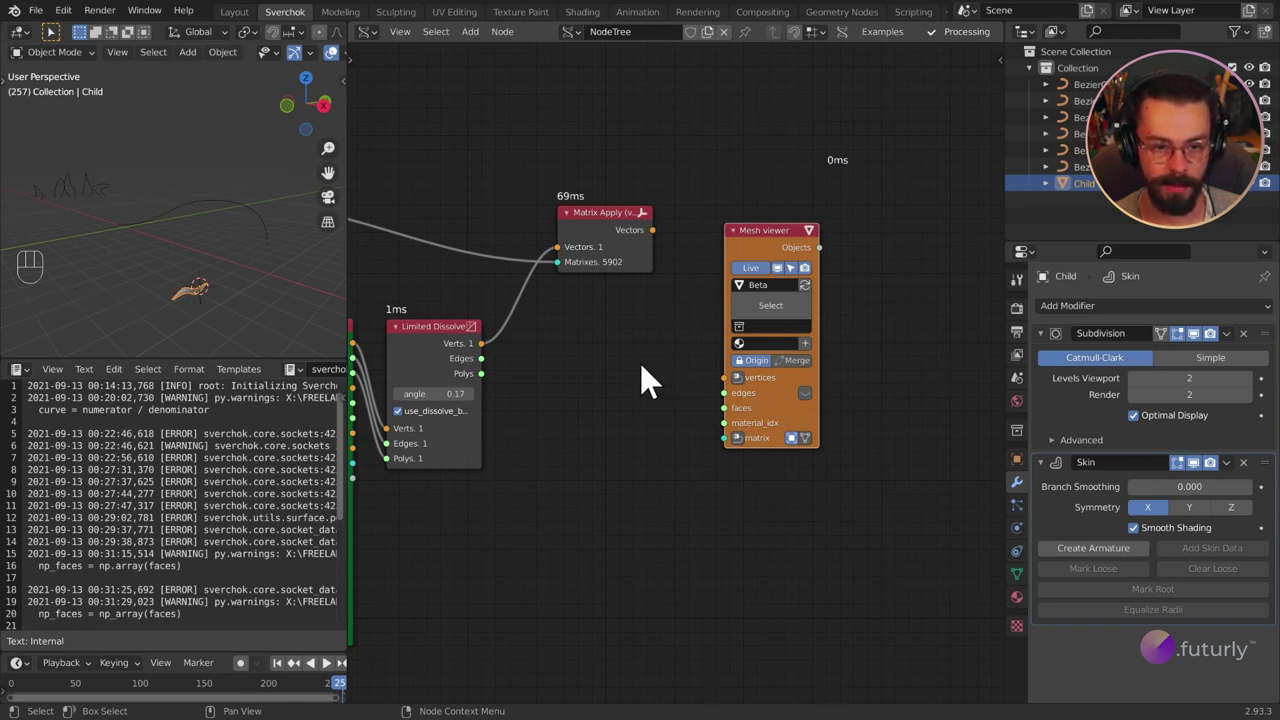
pyautogui.press('ctrl+s')
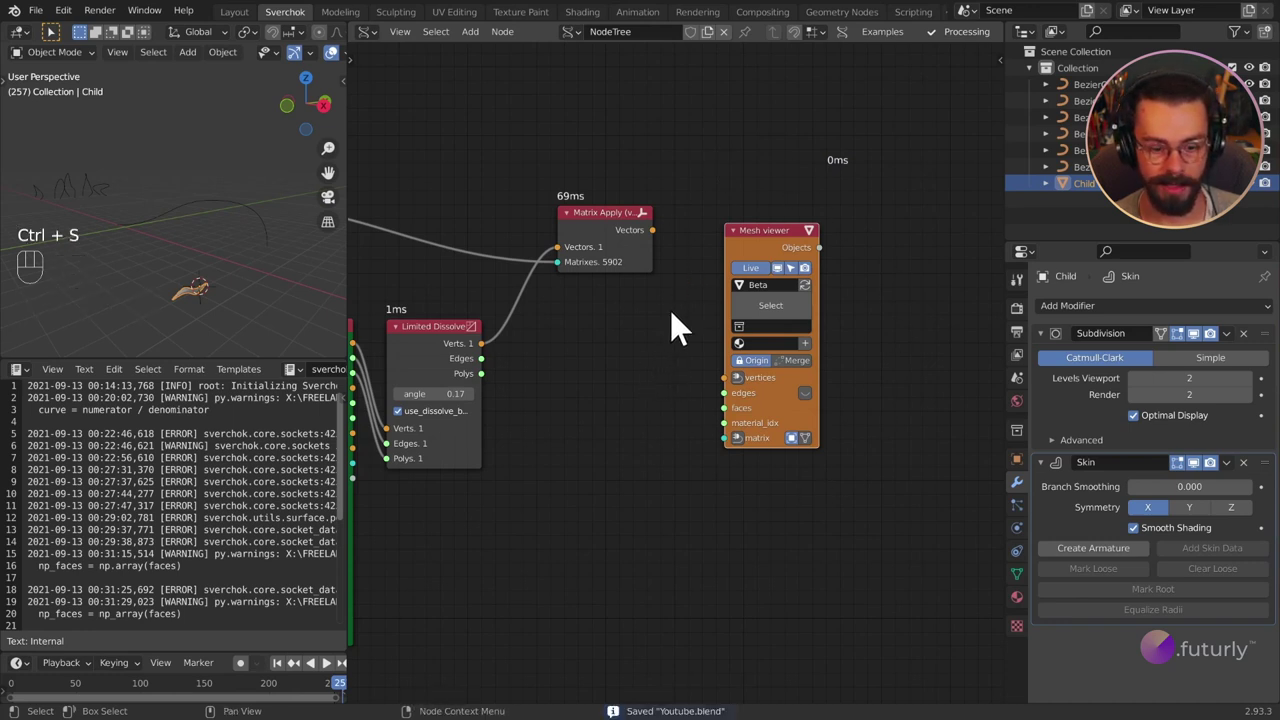
# Step: Feed Matrix Apply's vectors and Limited Dissolve's polygons into the Mesh viewer, merging them into one Beta object
pyautogui.moveTo(663, 248); pyautogui.dragTo(862, 251)
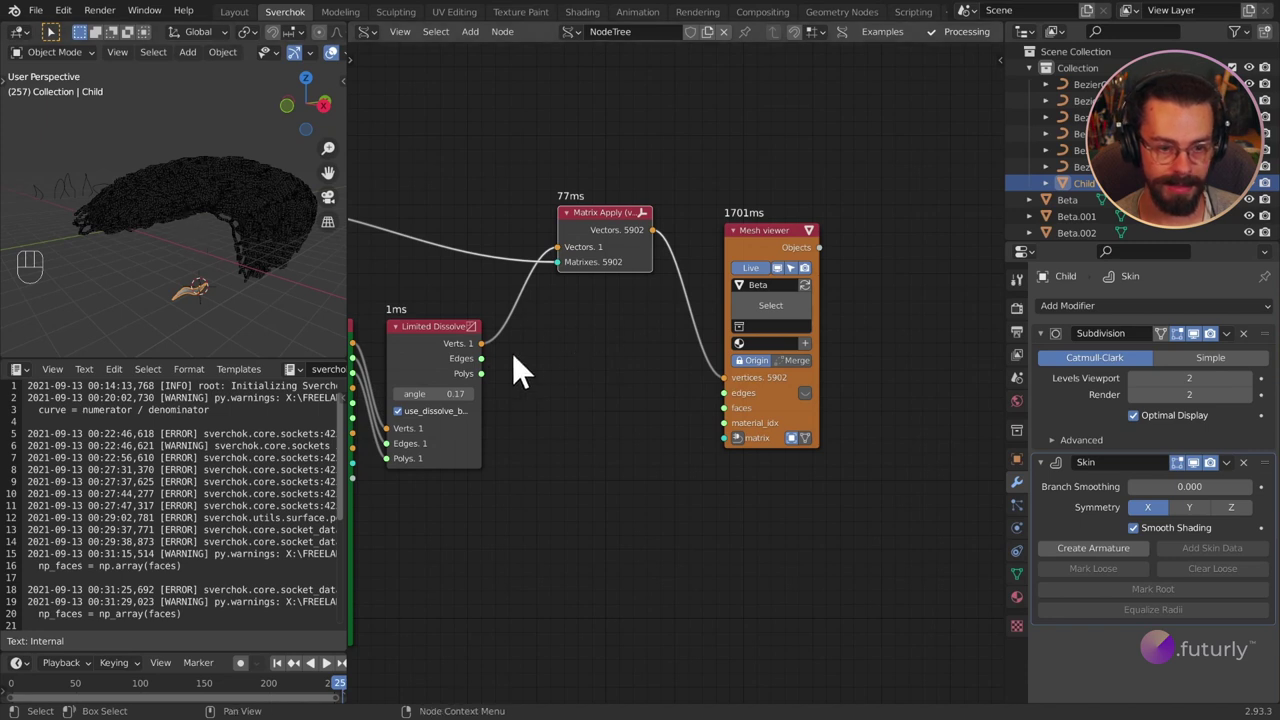
pyautogui.moveTo(595, 397); pyautogui.dragTo(561, 450)
pyautogui.moveTo(207, 215); pyautogui.dragTo(80, 237)
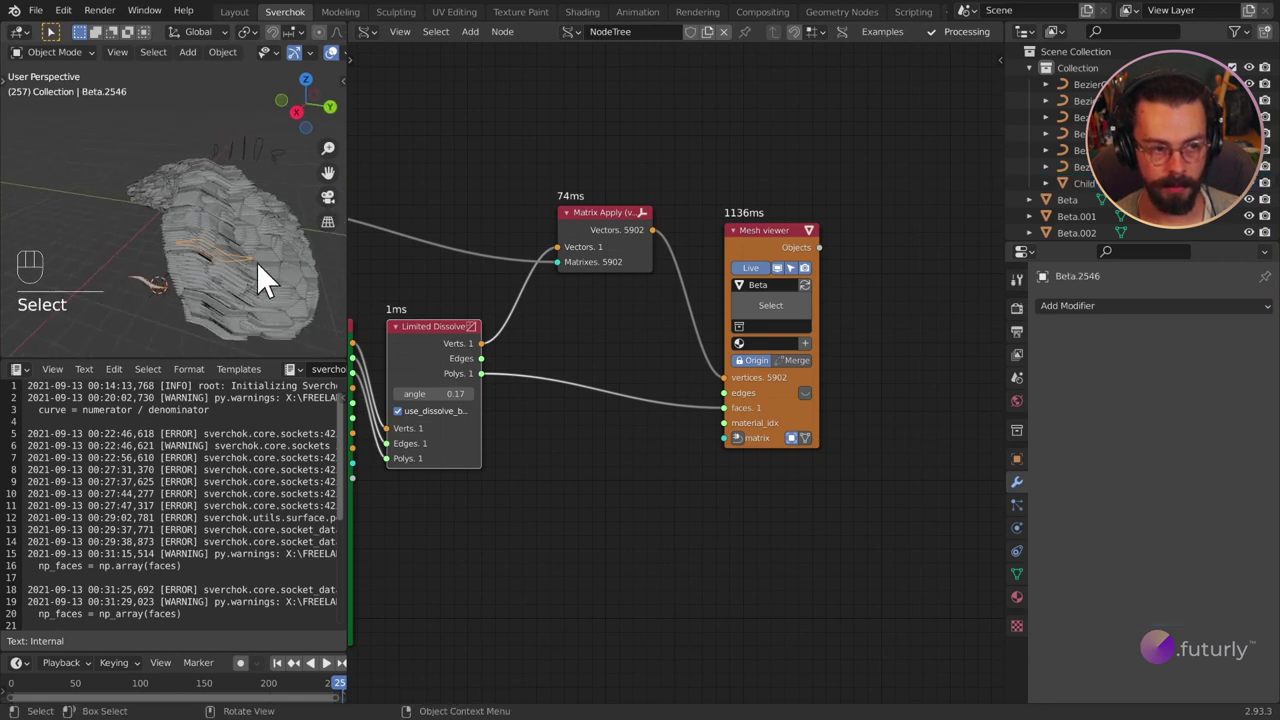
pyautogui.moveTo(239, 225); pyautogui.dragTo(288, 289)
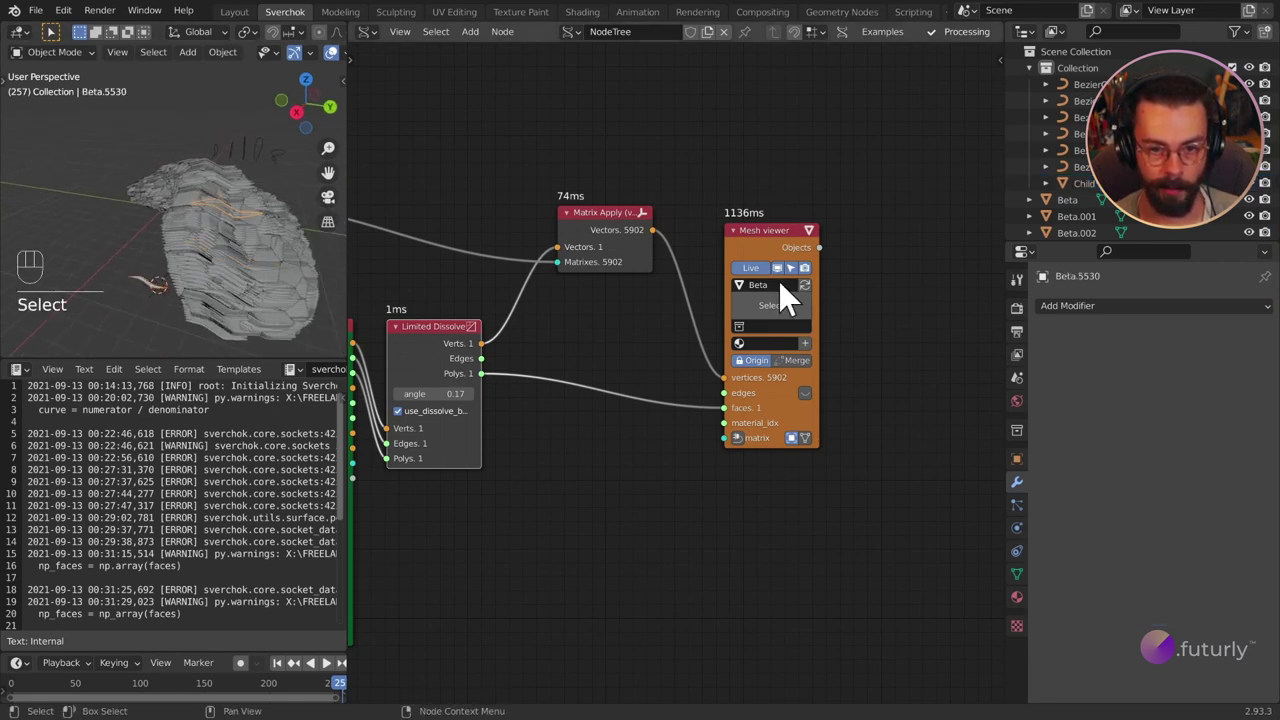
pyautogui.moveTo(813, 376); pyautogui.dragTo(938, 380)
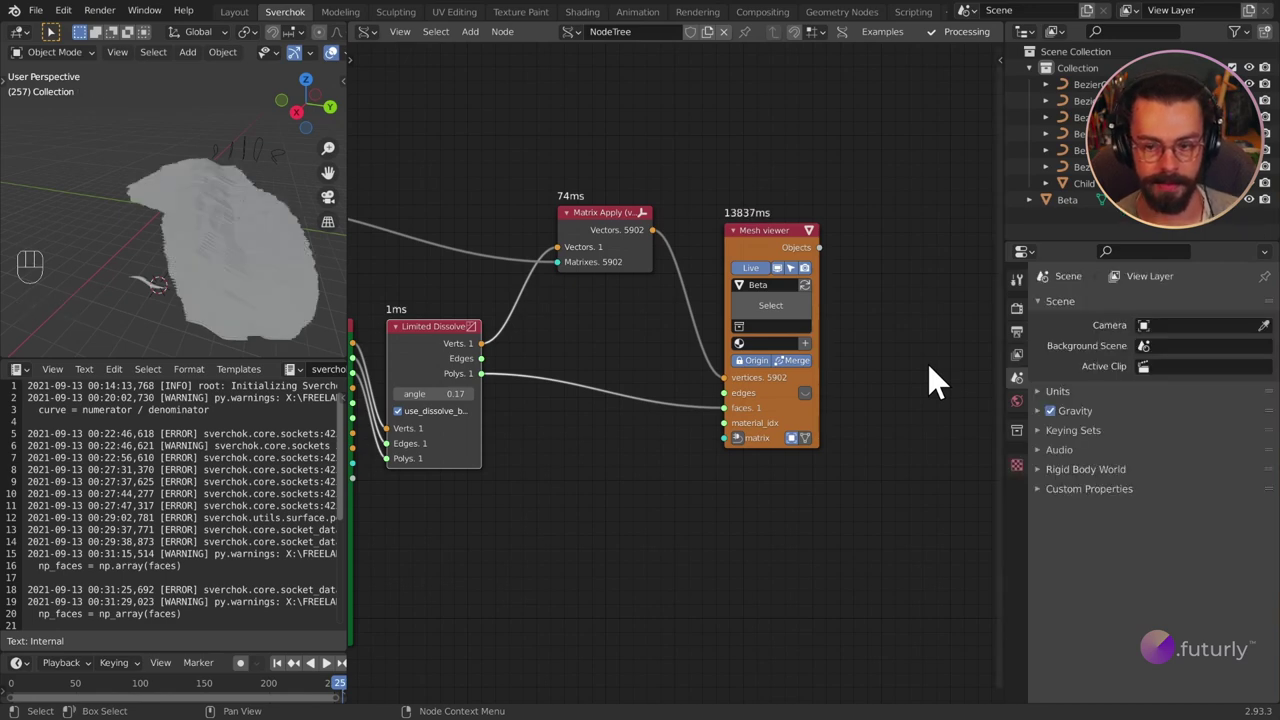
# Step: Inspect the generated Beta mesh in the viewport and save Youtube.blend
pyautogui.moveTo(231, 200); pyautogui.dragTo(69, 169)
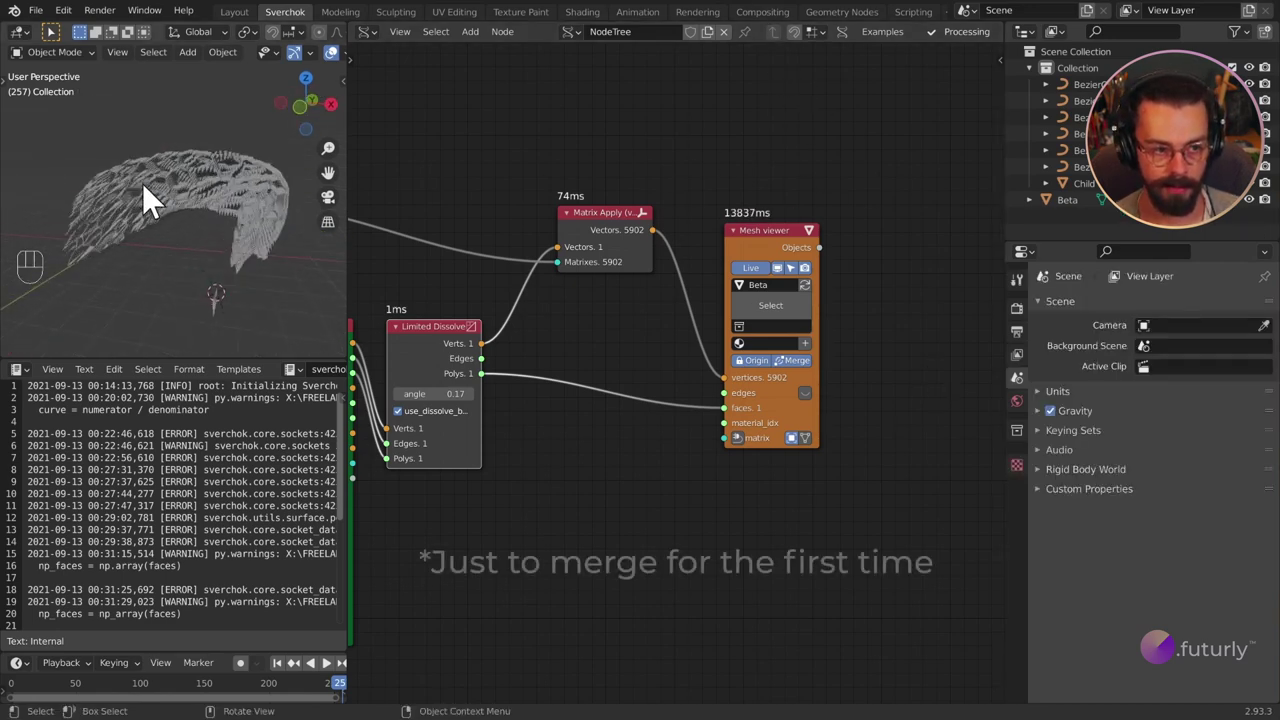
pyautogui.moveTo(162, 202); pyautogui.dragTo(108, 212)
pyautogui.moveTo(135, 210); pyautogui.dragTo(168, 208)
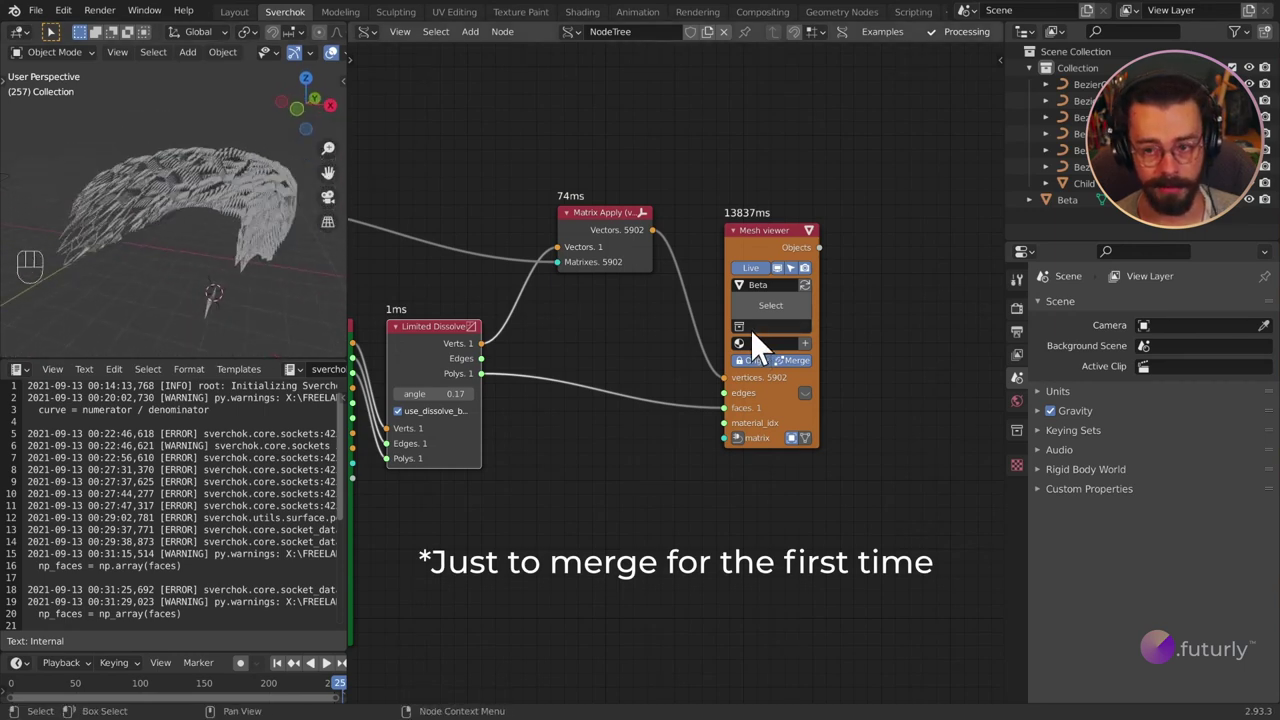
pyautogui.moveTo(257, 232); pyautogui.dragTo(230, 277)
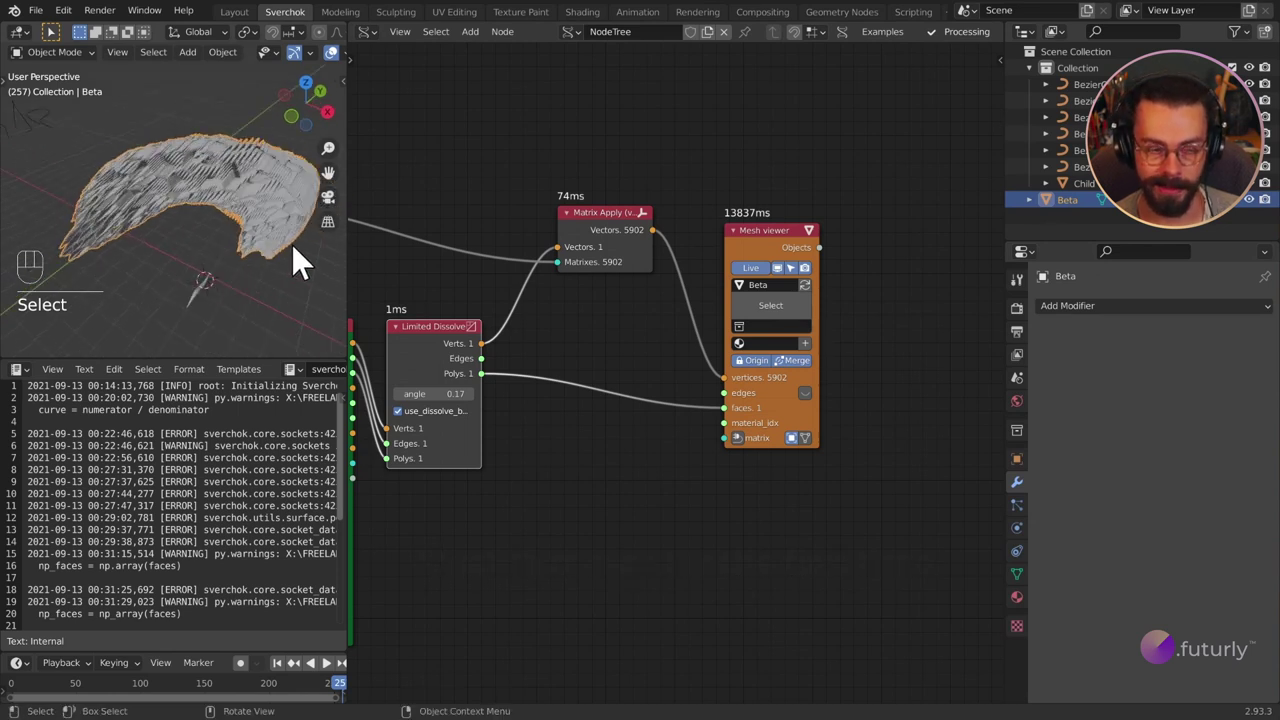
pyautogui.press('ctrl+s')
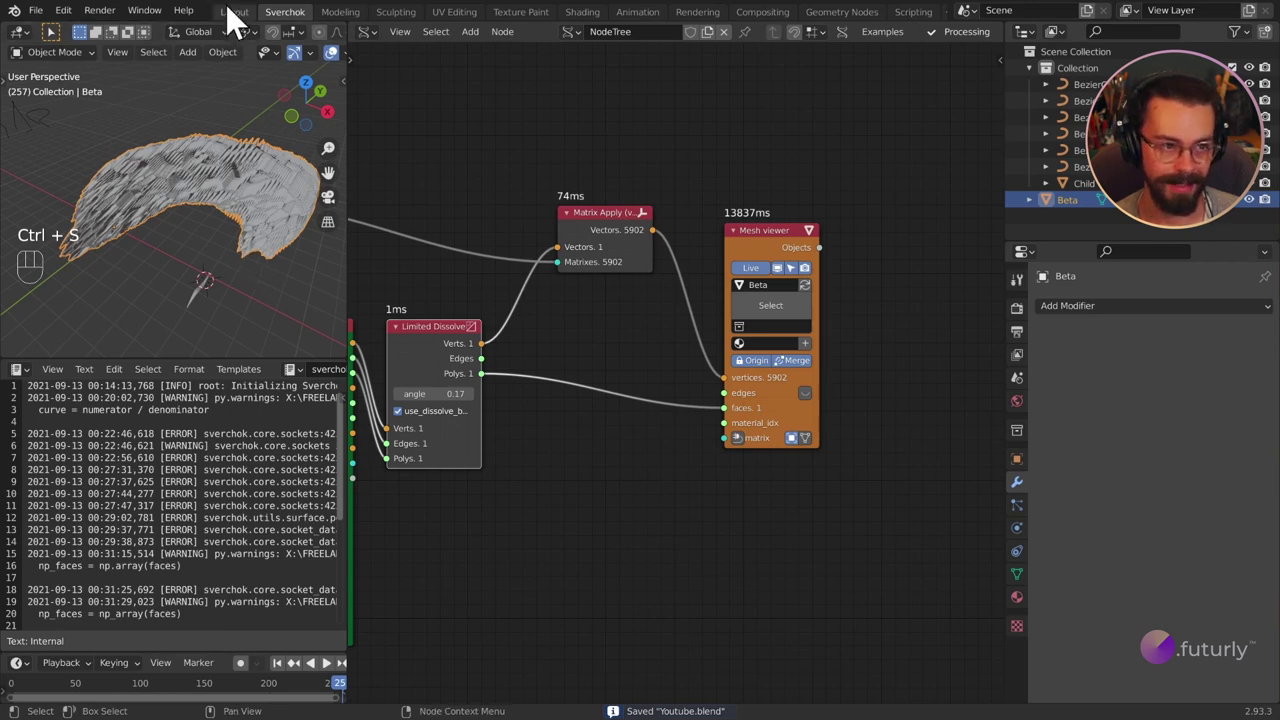
# Step: In the Layout workspace, add a Mirror modifier to Beta from the Modifier properties
pyautogui.press('n')
pyautogui.moveTo(570, 356); pyautogui.dragTo(627, 351)
pyautogui.moveTo(662, 329); pyautogui.dragTo(613, 353)
pyautogui.moveTo(622, 355); pyautogui.dragTo(692, 349)
pyautogui.moveTo(692, 349); pyautogui.dragTo(640, 342)
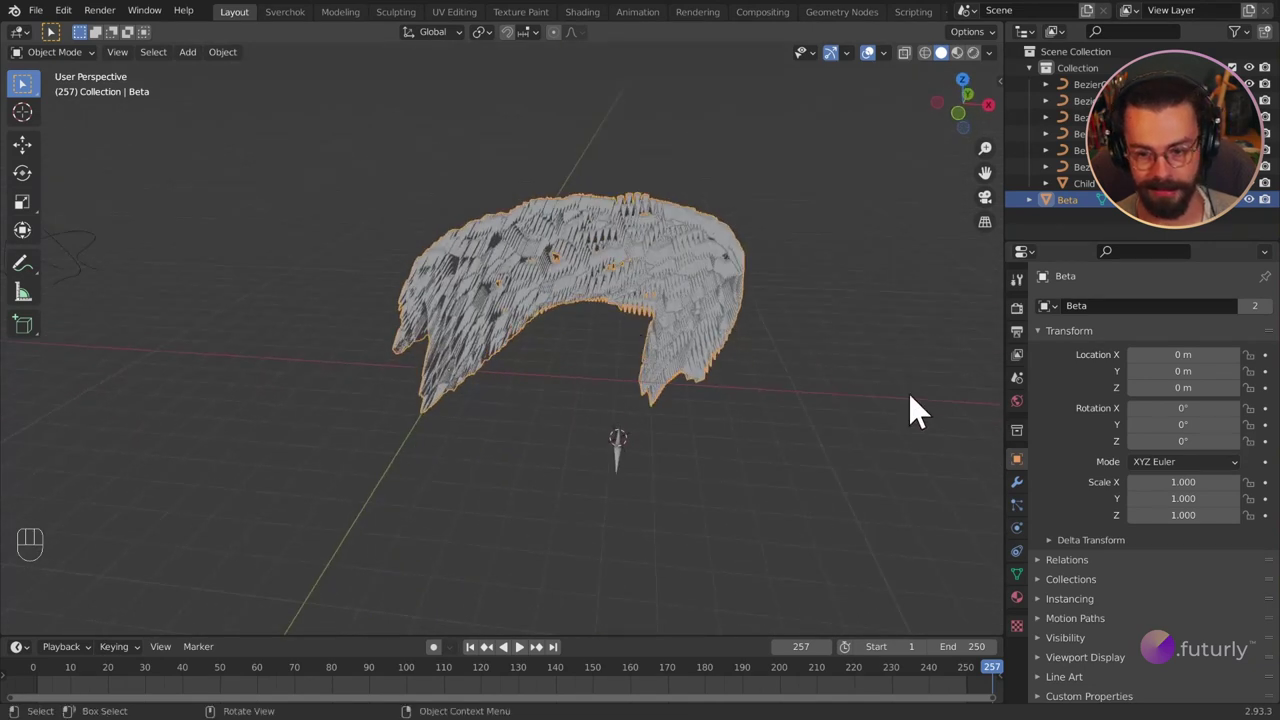
pyautogui.click(1032, 500)
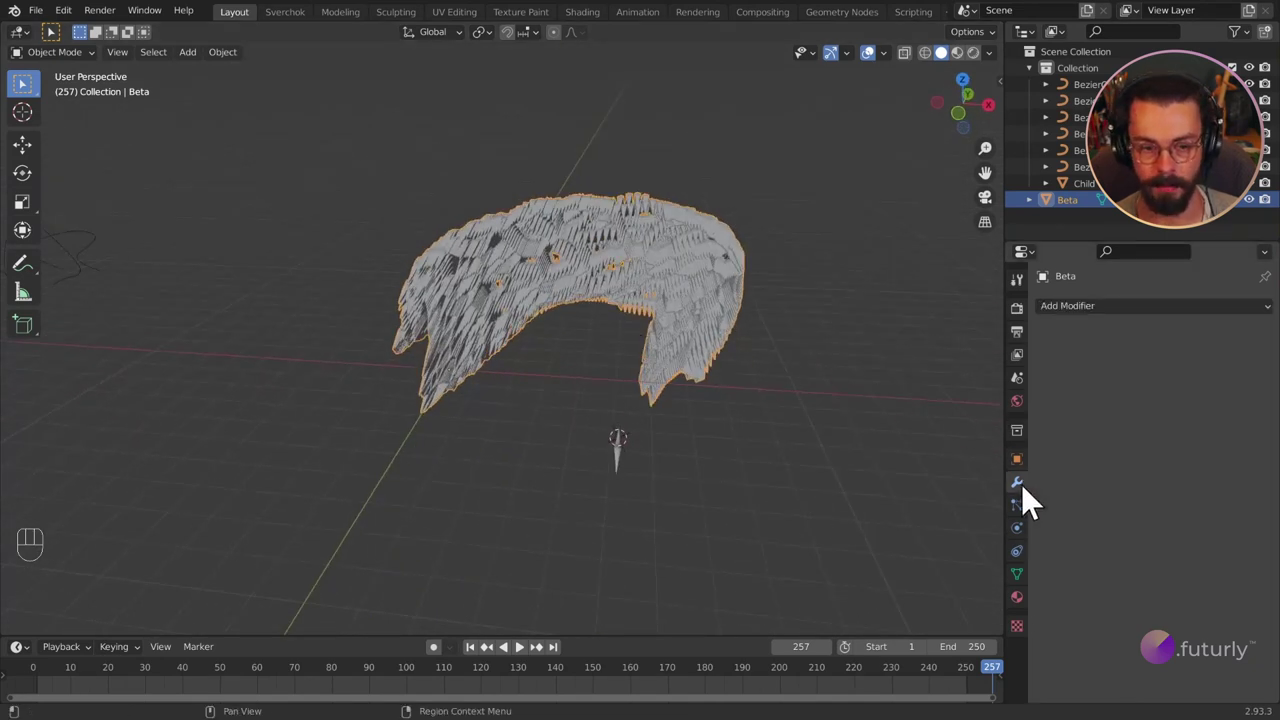
pyautogui.moveTo(1083, 322); pyautogui.dragTo(959, 502)
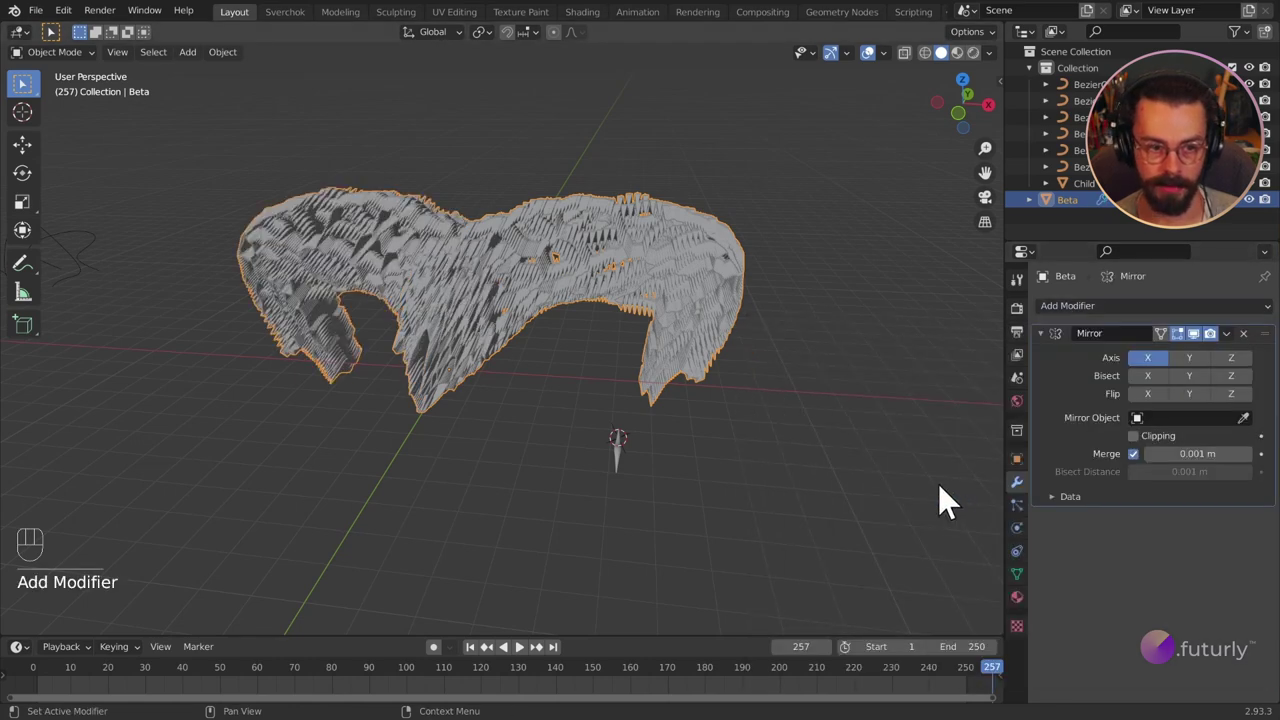
# Step: Turn on bisecting along X and inspect the mirror seam
pyautogui.moveTo(493, 390); pyautogui.dragTo(578, 374)
pyautogui.moveTo(578, 374); pyautogui.dragTo(439, 378)
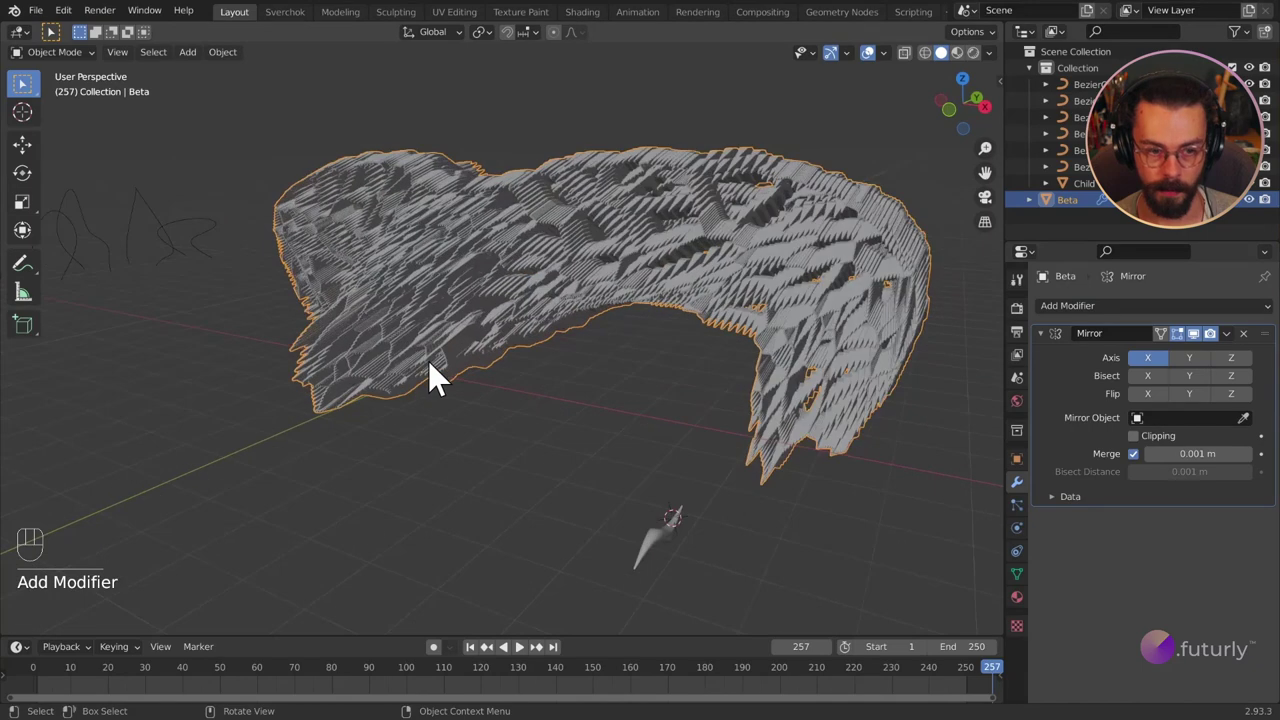
pyautogui.click(445, 376)
pyautogui.write('add')
pyautogui.middleClick(460, 372)
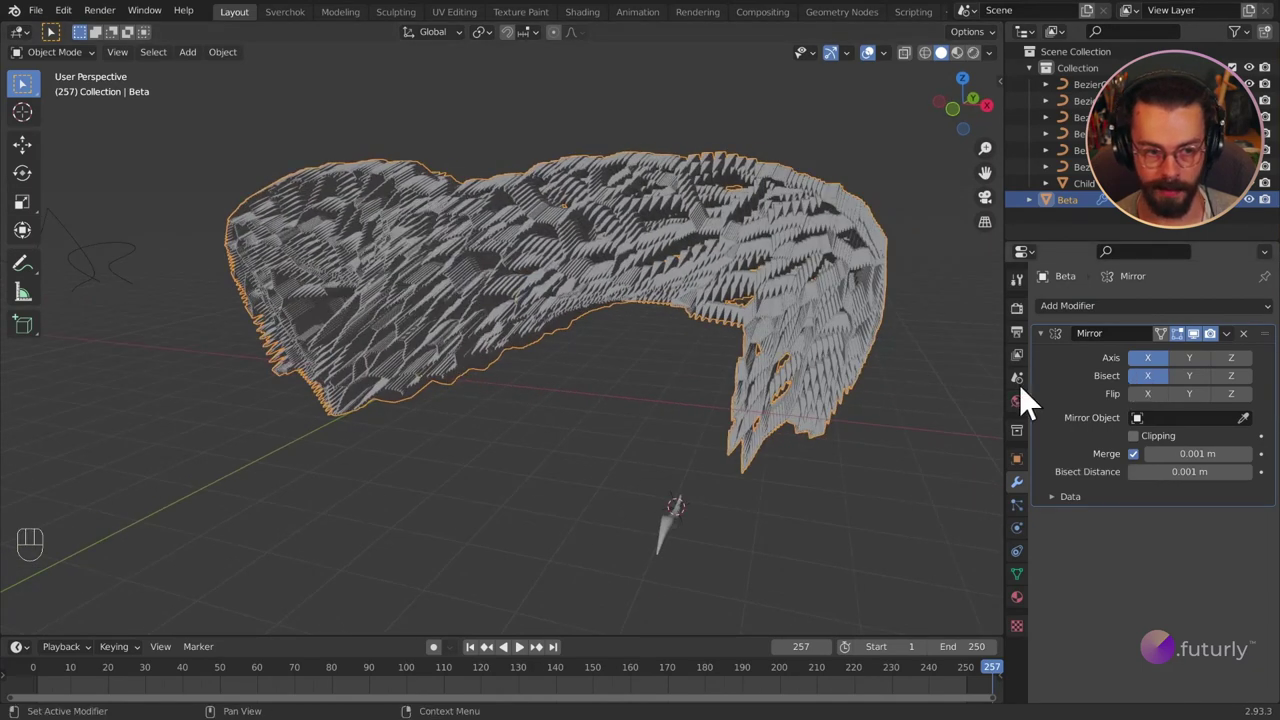
pyautogui.moveTo(473, 348); pyautogui.dragTo(537, 354)
pyautogui.middleClick(463, 296)
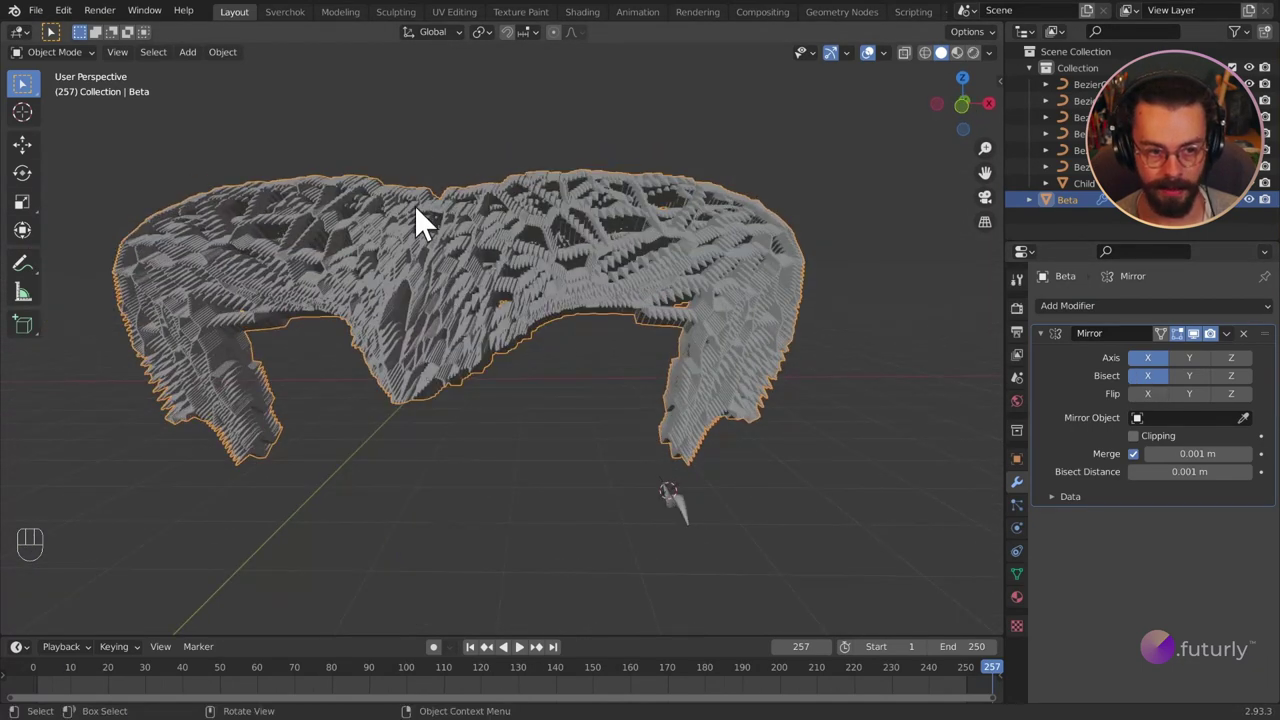
pyautogui.moveTo(438, 292); pyautogui.dragTo(397, 286)
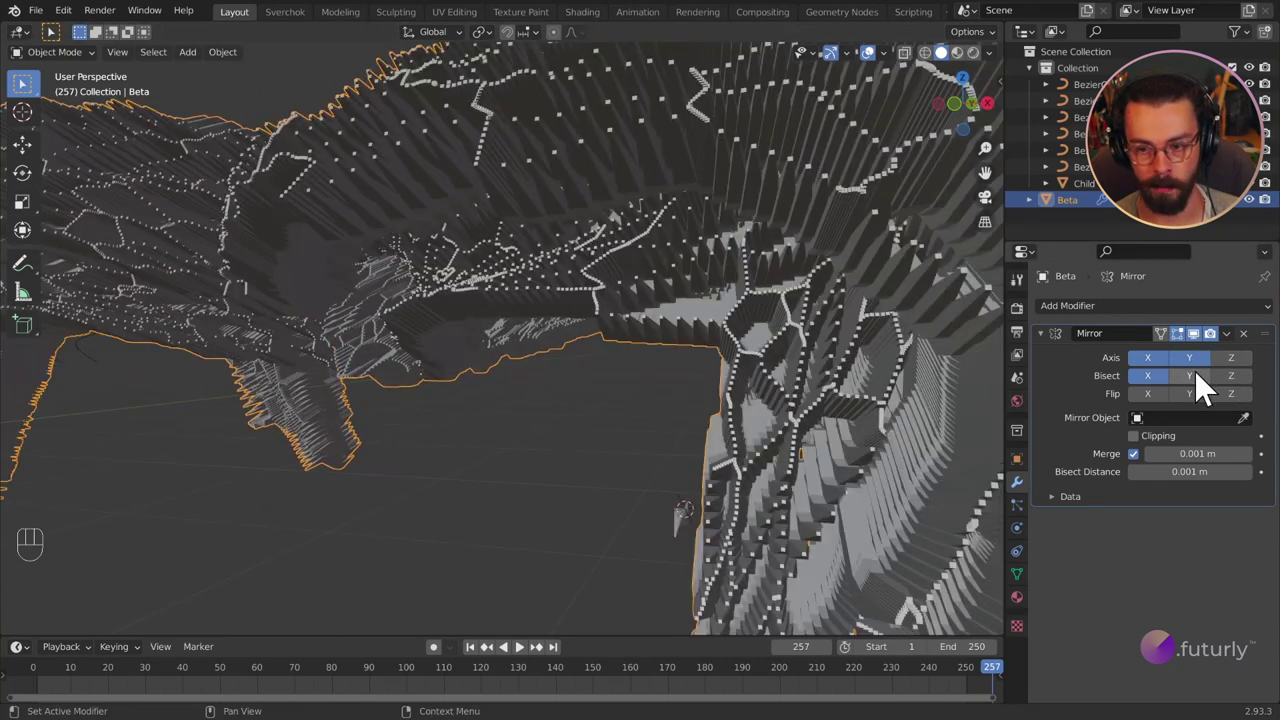
# Step: Try mirroring and bisecting along Y as well, then keep only the X axis
pyautogui.click(831, 401)
pyautogui.moveTo(586, 345); pyautogui.dragTo(462, 421)
pyautogui.moveTo(478, 408); pyautogui.dragTo(490, 336)
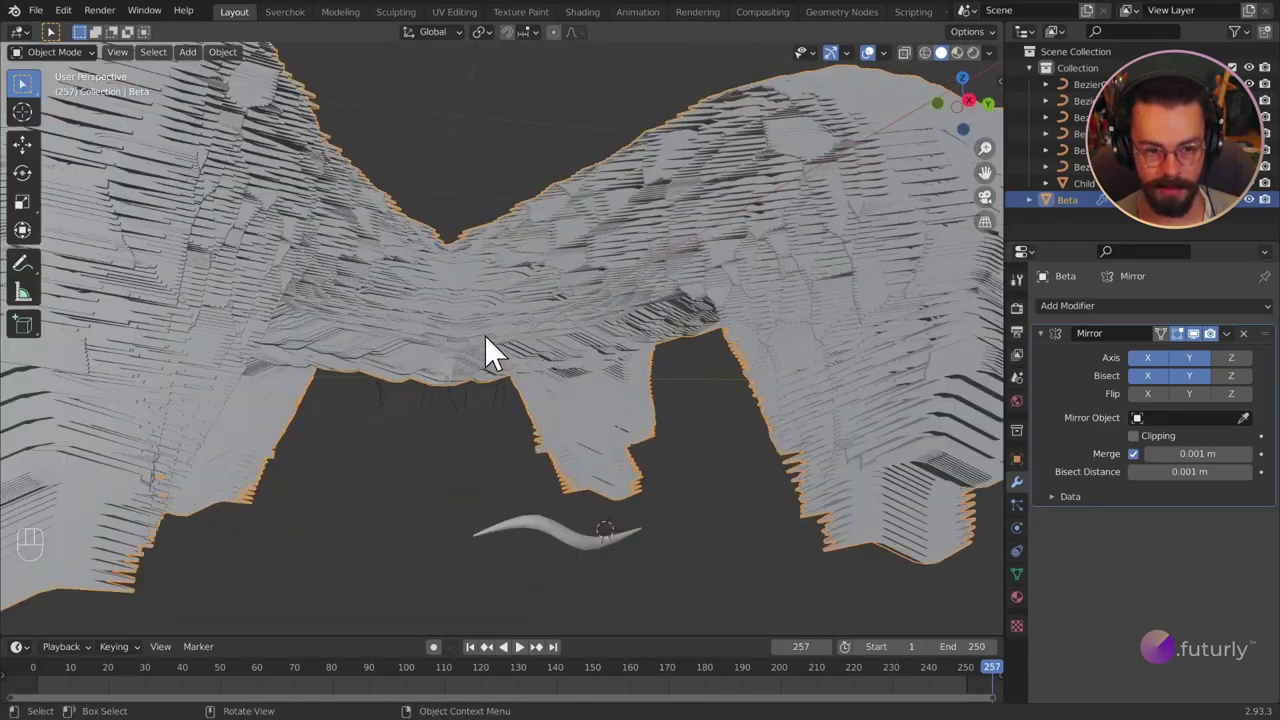
pyautogui.moveTo(501, 350); pyautogui.dragTo(484, 357)
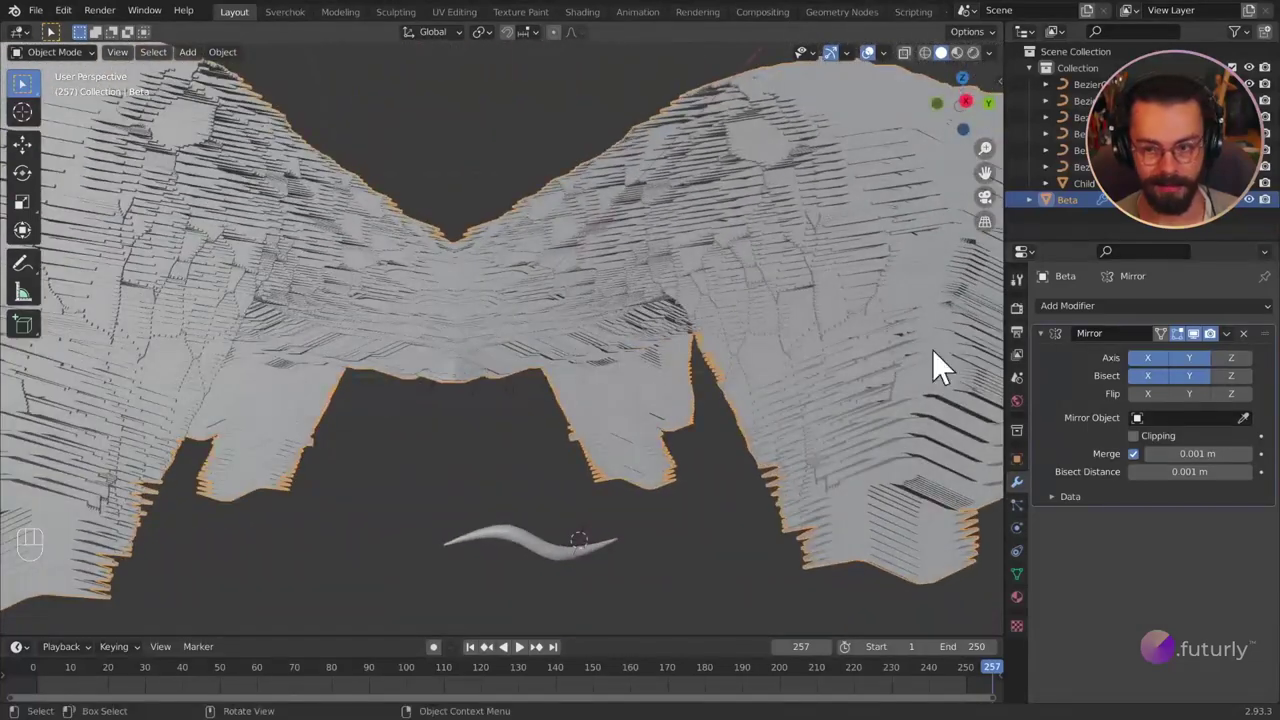
pyautogui.moveTo(592, 346); pyautogui.dragTo(896, 383)
pyautogui.click(497, 349)
pyautogui.moveTo(497, 349); pyautogui.dragTo(627, 336)
pyautogui.moveTo(580, 346); pyautogui.dragTo(559, 343)
pyautogui.moveTo(562, 346); pyautogui.dragTo(567, 372)
pyautogui.moveTo(570, 374); pyautogui.dragTo(416, 442)
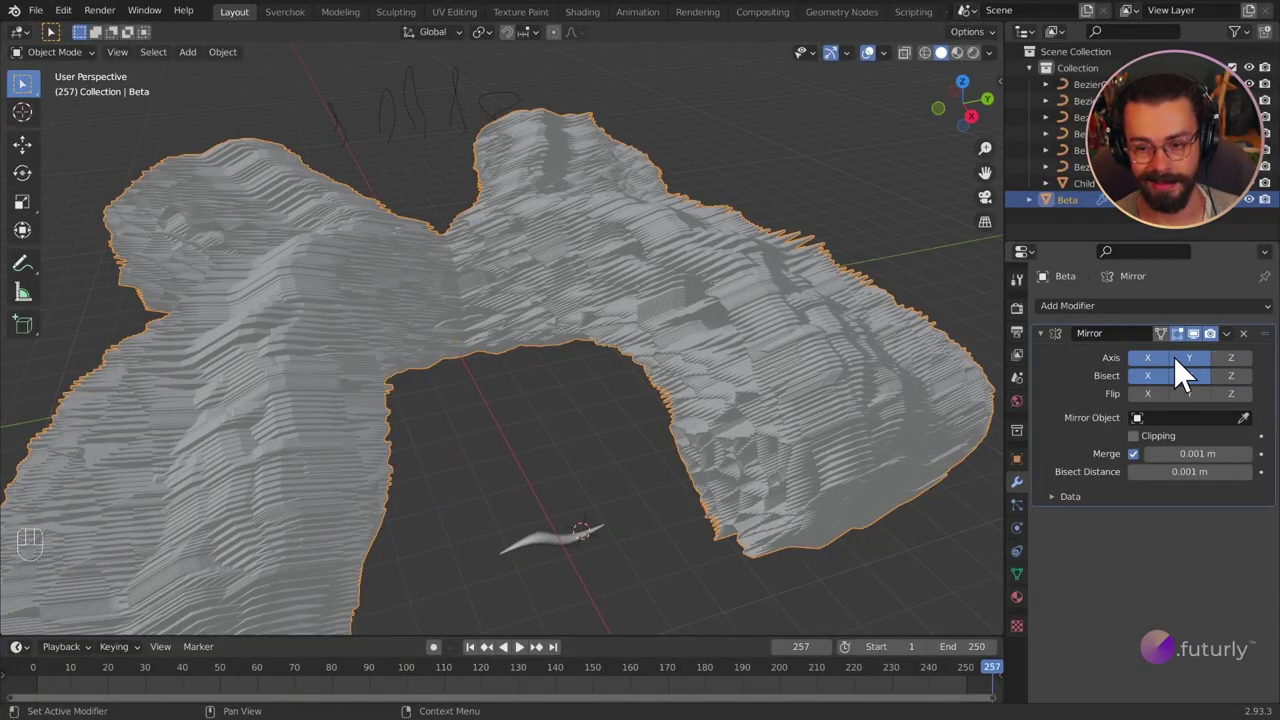
pyautogui.moveTo(414, 394); pyautogui.dragTo(467, 372)
# Step: Add a sphere Empty to the scene and reselect the Beta mesh
pyautogui.press('shift+a')
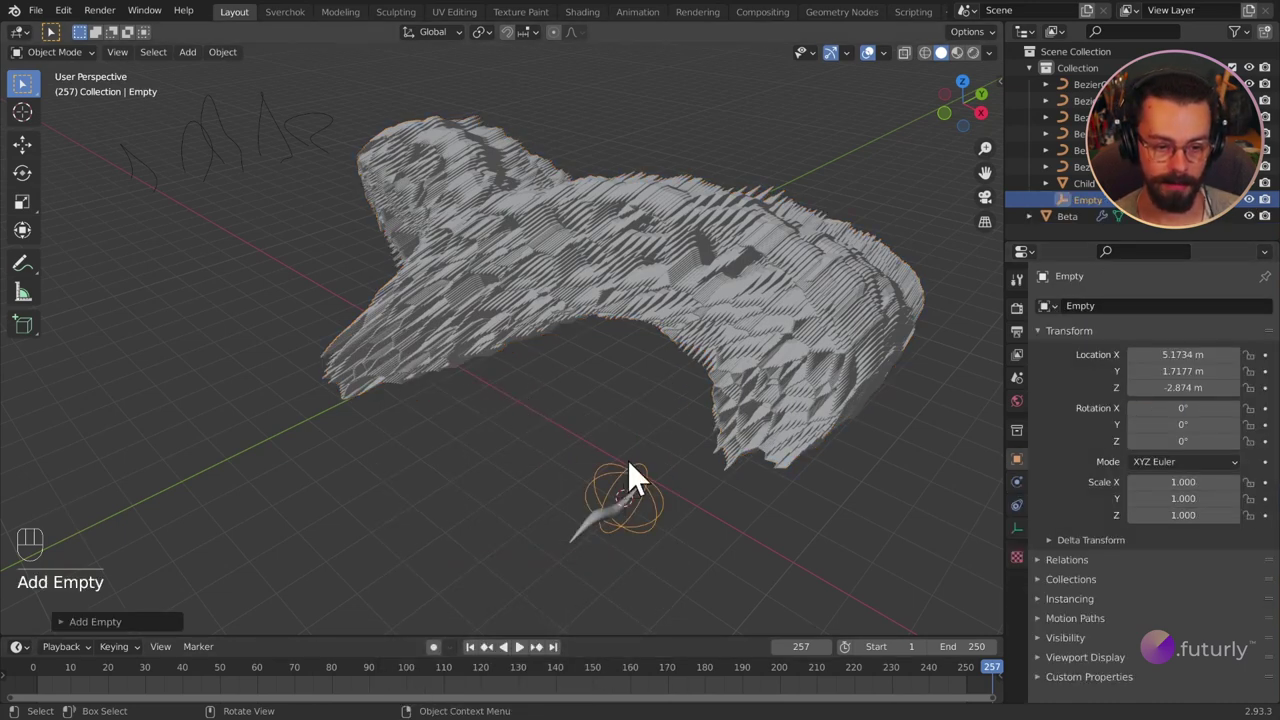
pyautogui.press('g')
pyautogui.press('shift+z')
pyautogui.click(438, 456)
pyautogui.middleClick(522, 441)
pyautogui.moveTo(601, 511); pyautogui.dragTo(571, 497)
# Step: Set the Empty as the mirror object of Beta's Mirror modifier
pyautogui.press('g')
pyautogui.press('z')
pyautogui.click(575, 447)
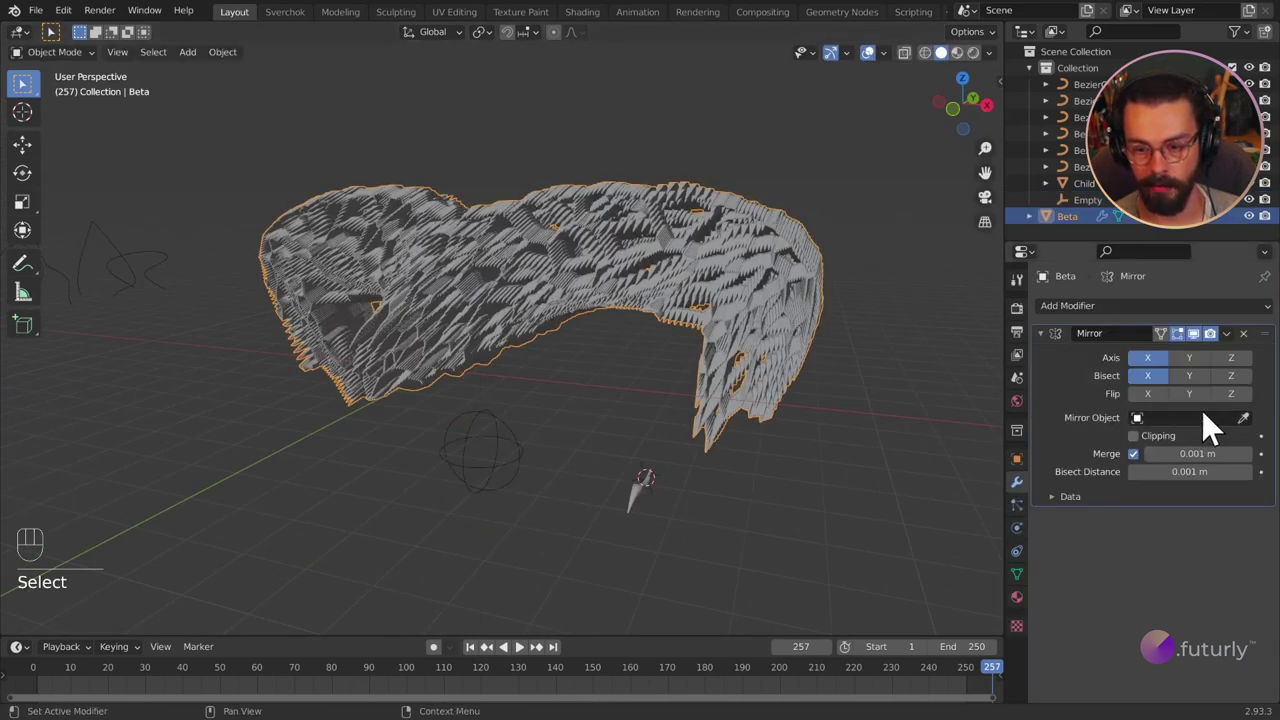
pyautogui.press('e')
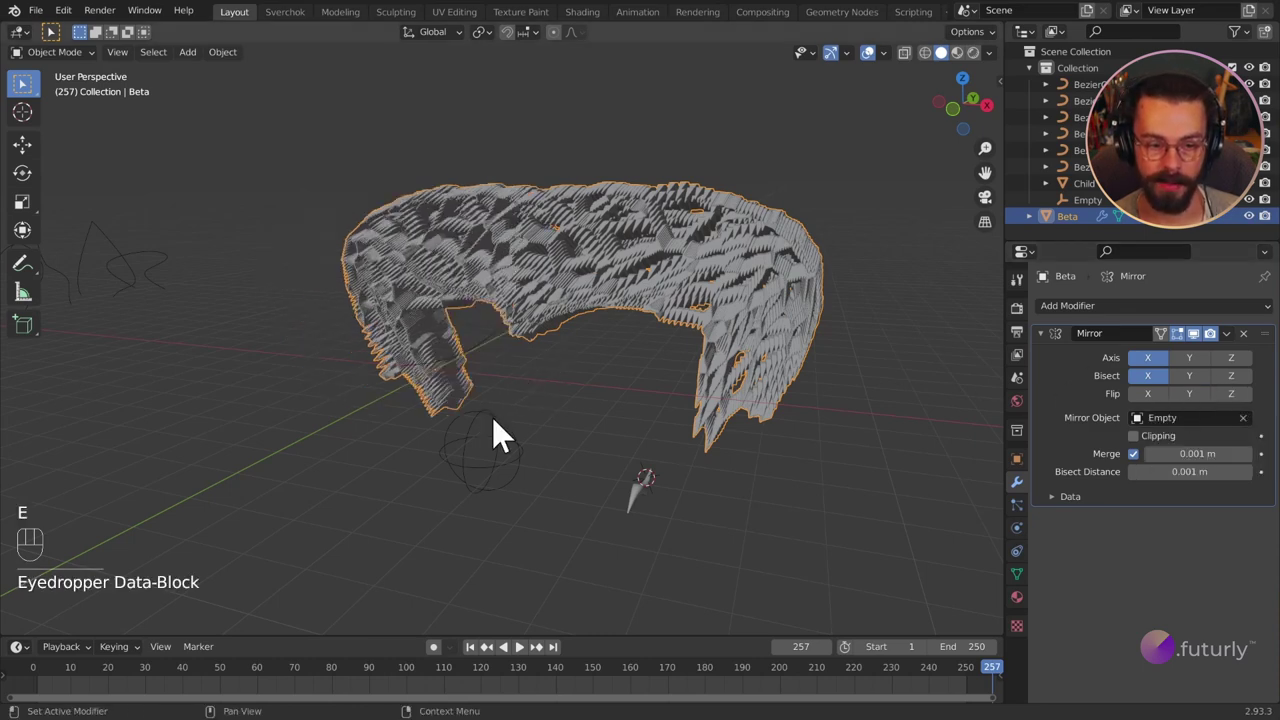
pyautogui.moveTo(580, 482); pyautogui.dragTo(594, 481)
# Step: Select the Empty and move it to shift Beta's mirror plane
pyautogui.write('ock')
pyautogui.click(526, 440)
pyautogui.press('g')
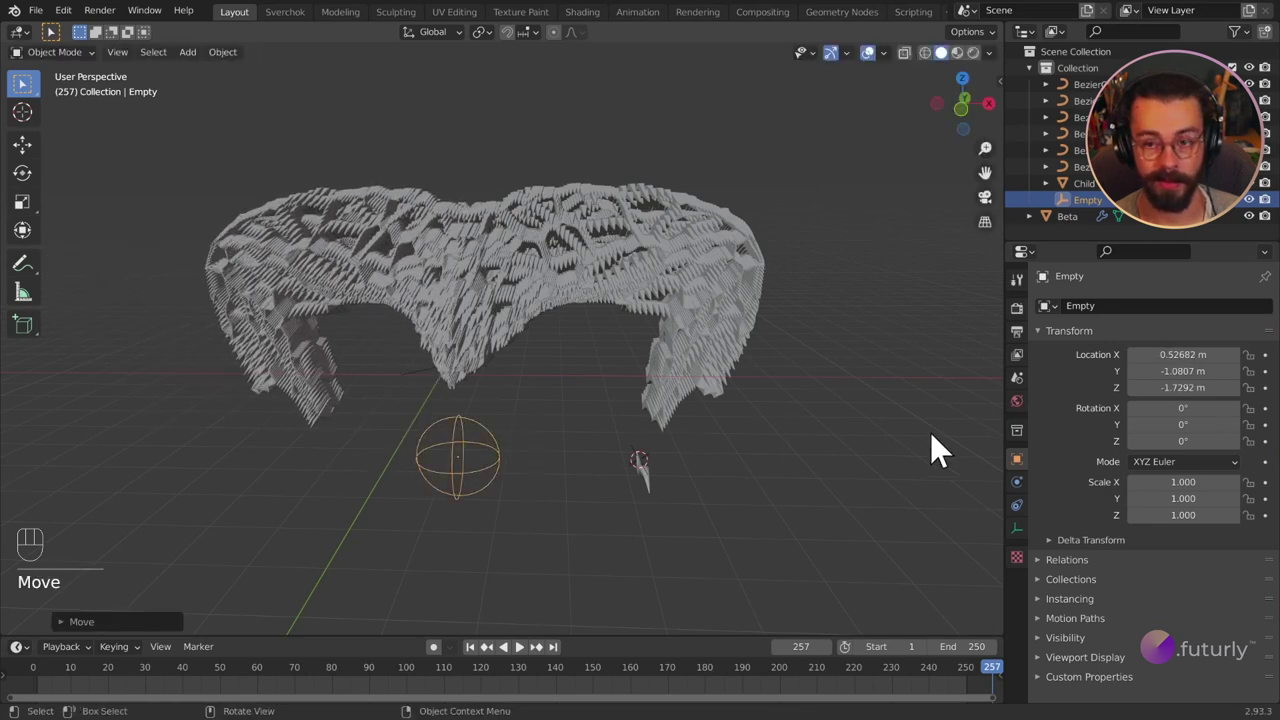
pyautogui.middleClick(631, 414)
pyautogui.press('g')
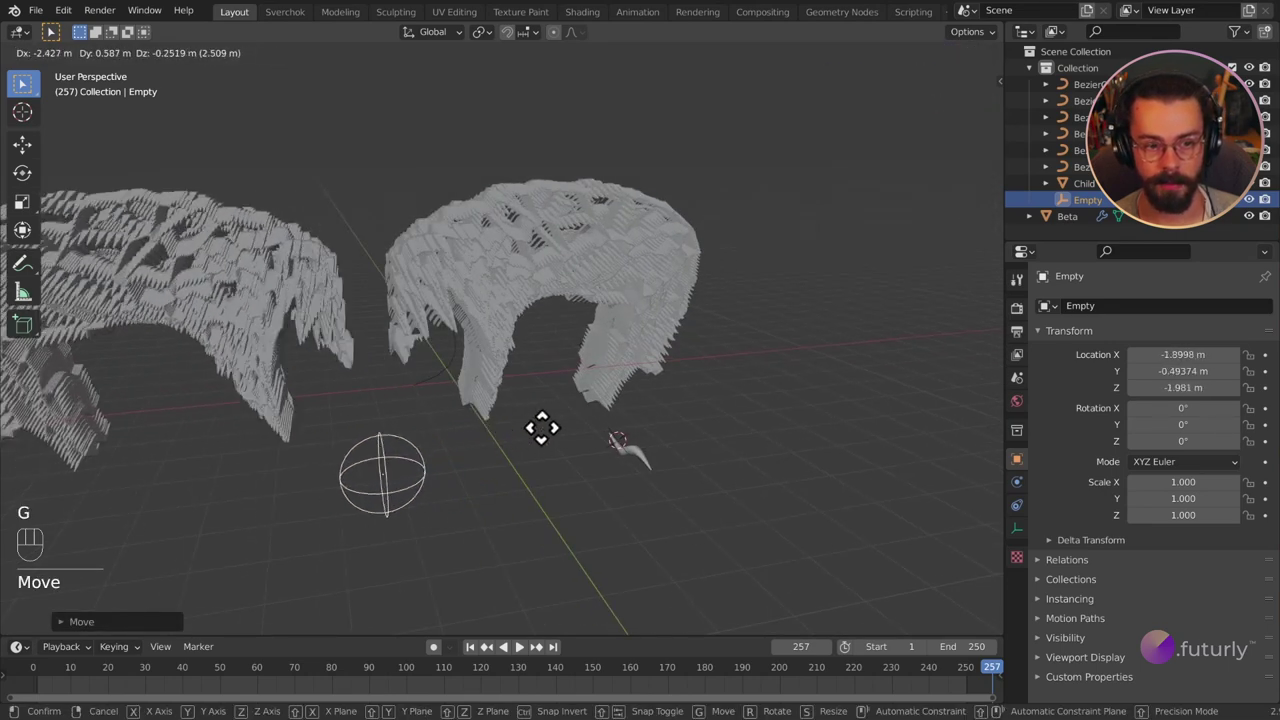
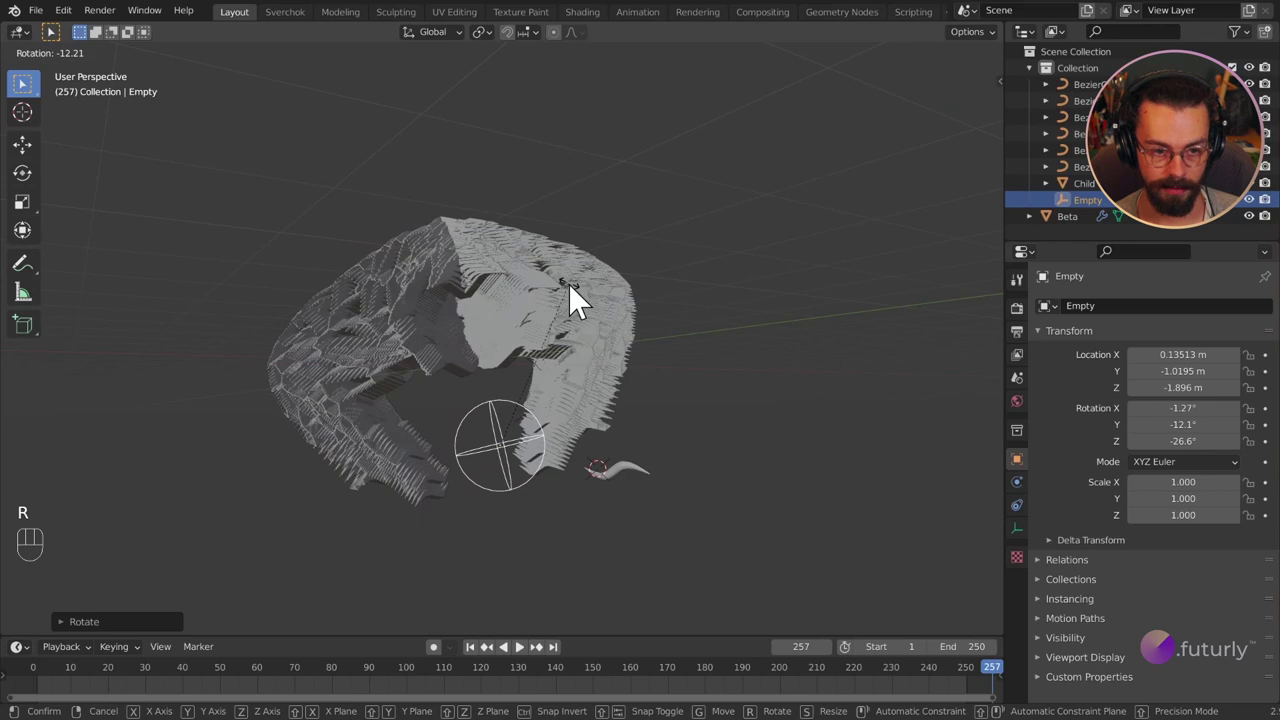
pyautogui.click(1203, 395)
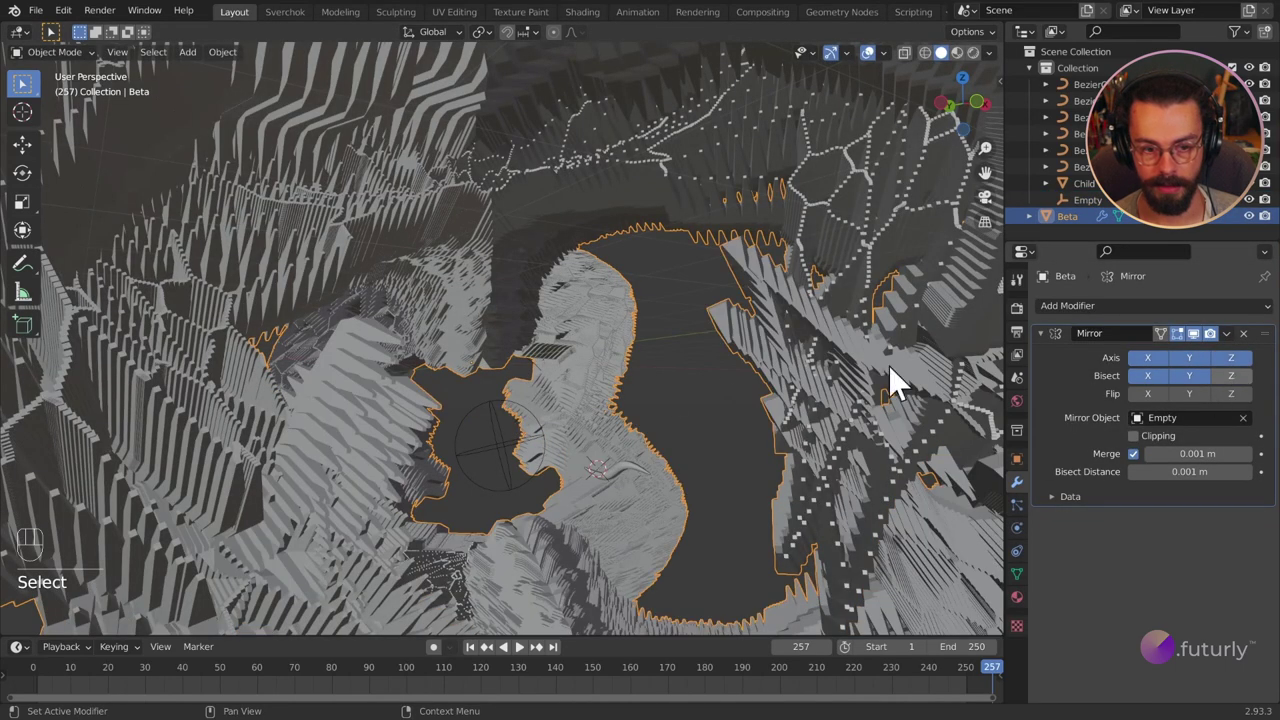
# Step: Rotate the Empty to tilt the mirror, about −8.9° on X, and toggle mirroring along Z
pyautogui.moveTo(756, 366); pyautogui.dragTo(613, 390)
pyautogui.click(613, 390)
pyautogui.moveTo(589, 391); pyautogui.dragTo(610, 414)
pyautogui.middleClick(615, 413)
pyautogui.click(643, 406)
pyautogui.press('r')
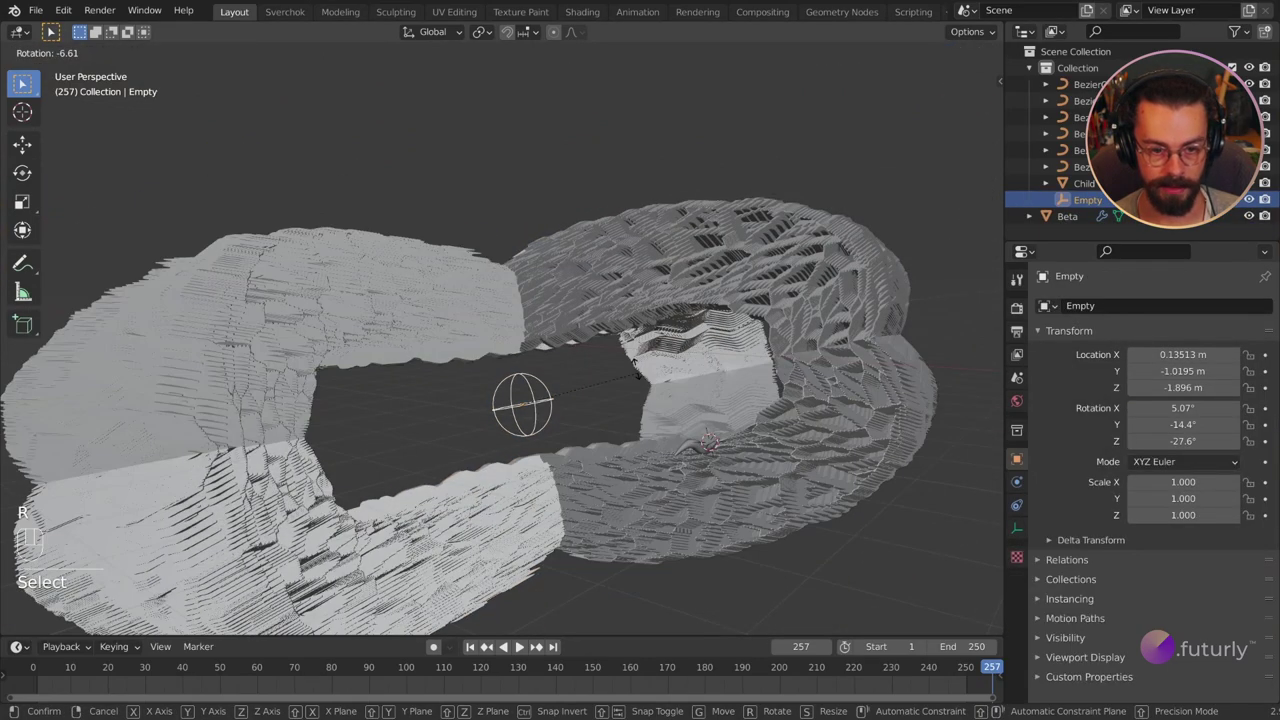
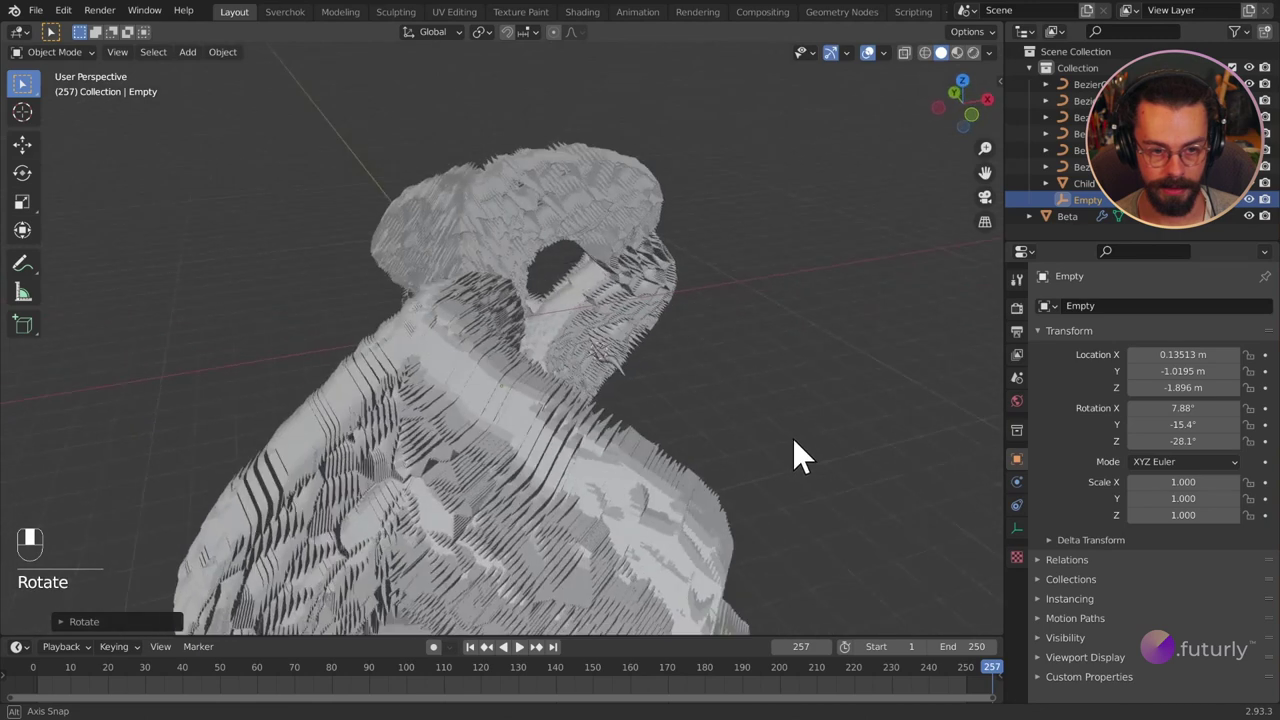
pyautogui.press('r')
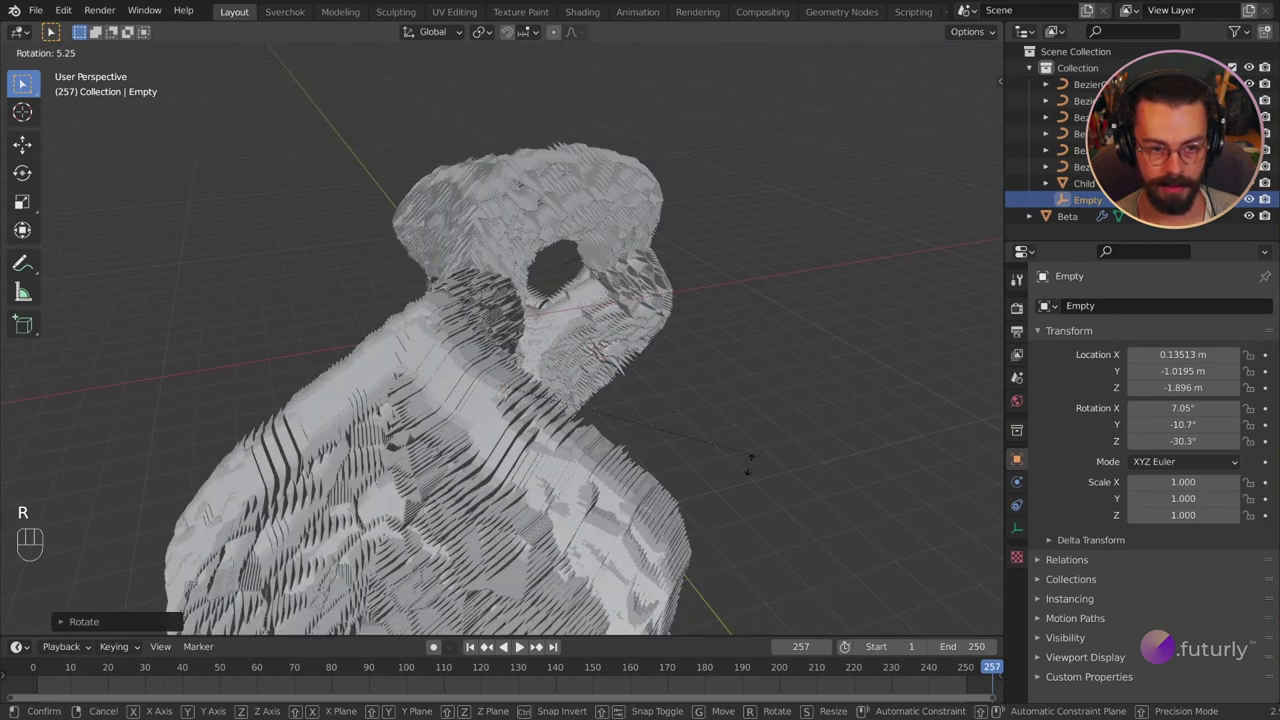
pyautogui.moveTo(709, 451); pyautogui.dragTo(736, 445)
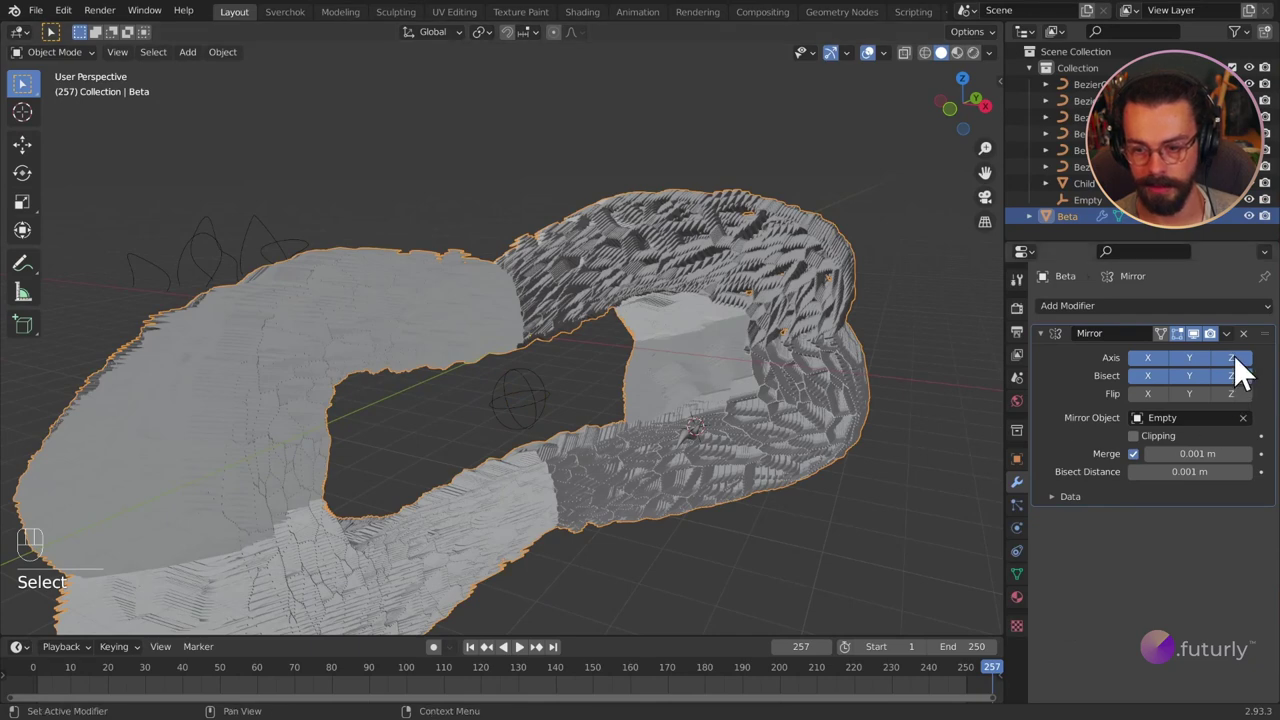
pyautogui.moveTo(1138, 379); pyautogui.dragTo(545, 404)
pyautogui.click(615, 413)
pyautogui.moveTo(517, 375); pyautogui.dragTo(573, 411)
# Step: Clear the Empty's rotation and check the mirrored mesh from several angles
pyautogui.click(573, 411)
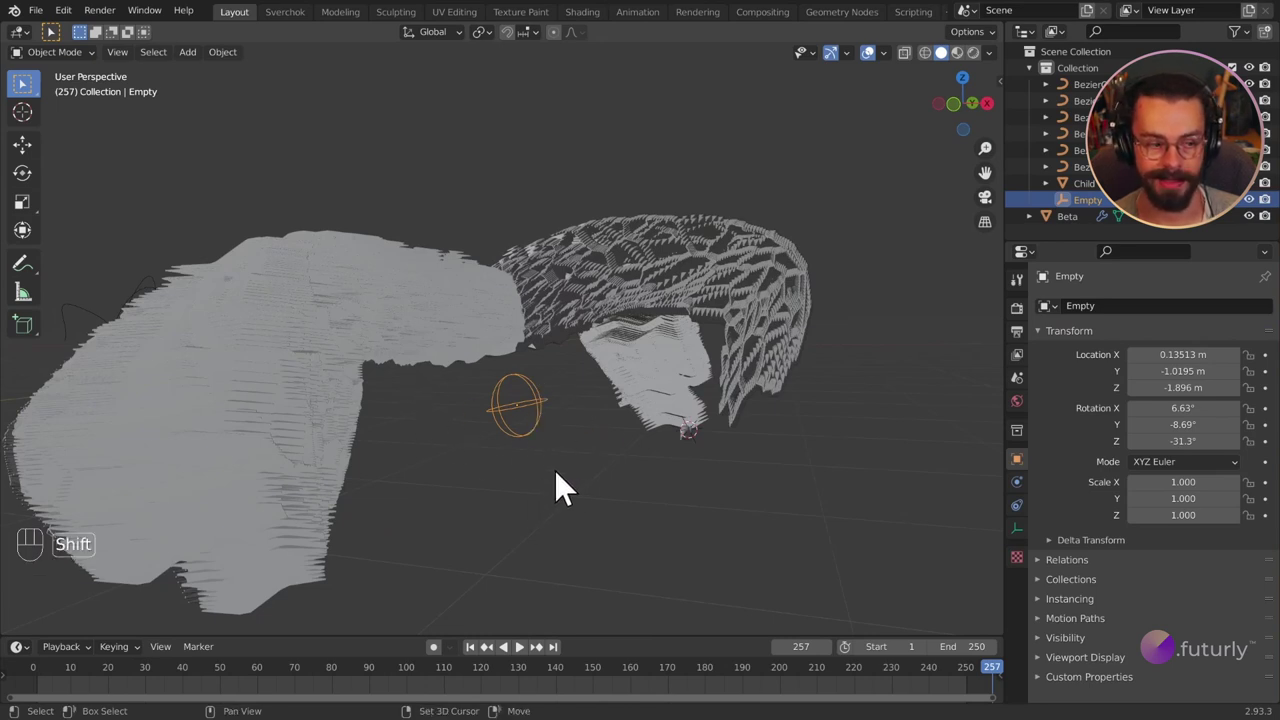
pyautogui.moveTo(576, 477); pyautogui.dragTo(629, 452)
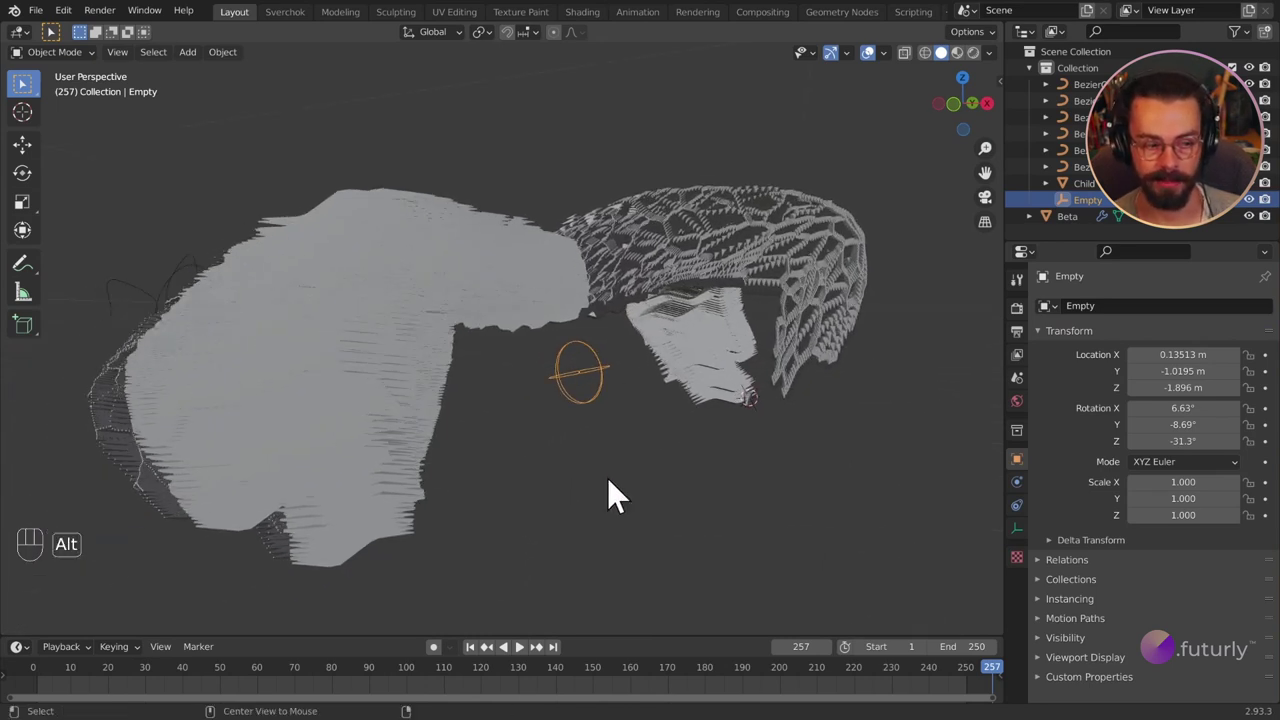
pyautogui.press('alt+r')
pyautogui.moveTo(600, 376); pyautogui.dragTo(632, 391)
pyautogui.click(536, 426)
pyautogui.middleClick(542, 453)
pyautogui.click(545, 488)
pyautogui.moveTo(545, 521); pyautogui.dragTo(748, 460)
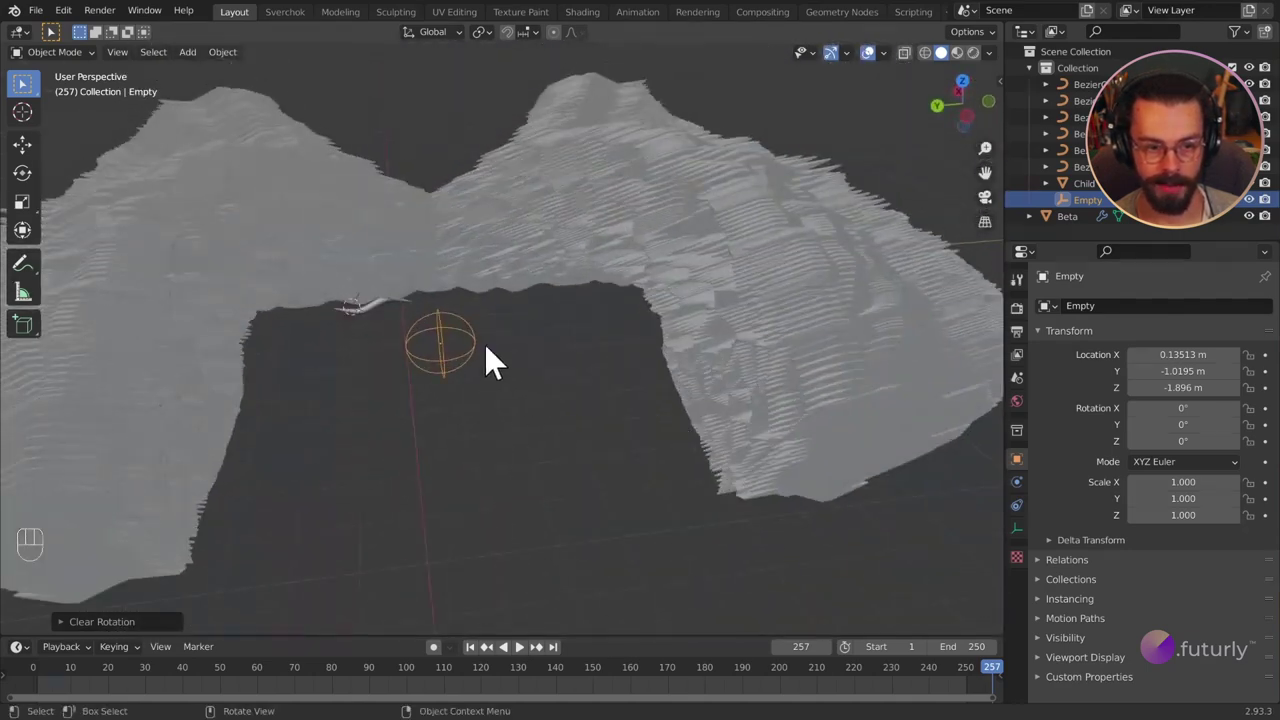
# Step: Move the Empty closer to the mesh so mirrored Beta forms an arched shape, then select Beta
pyautogui.press('g')
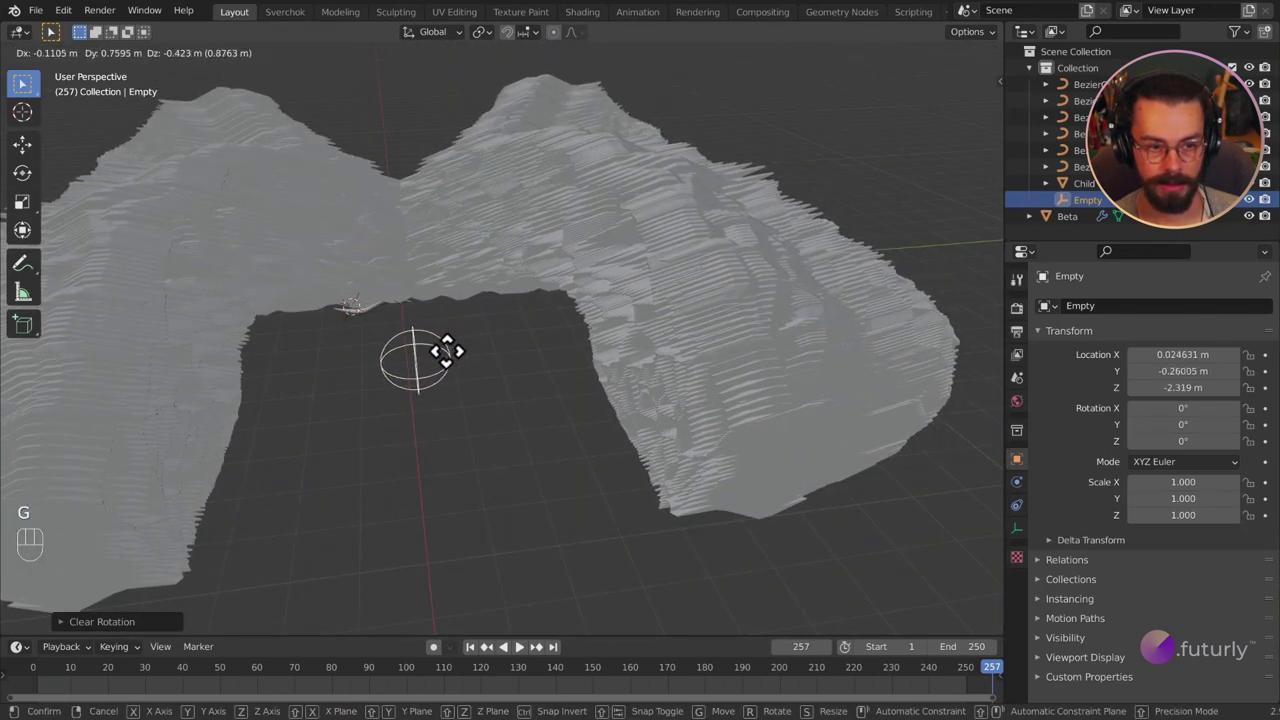
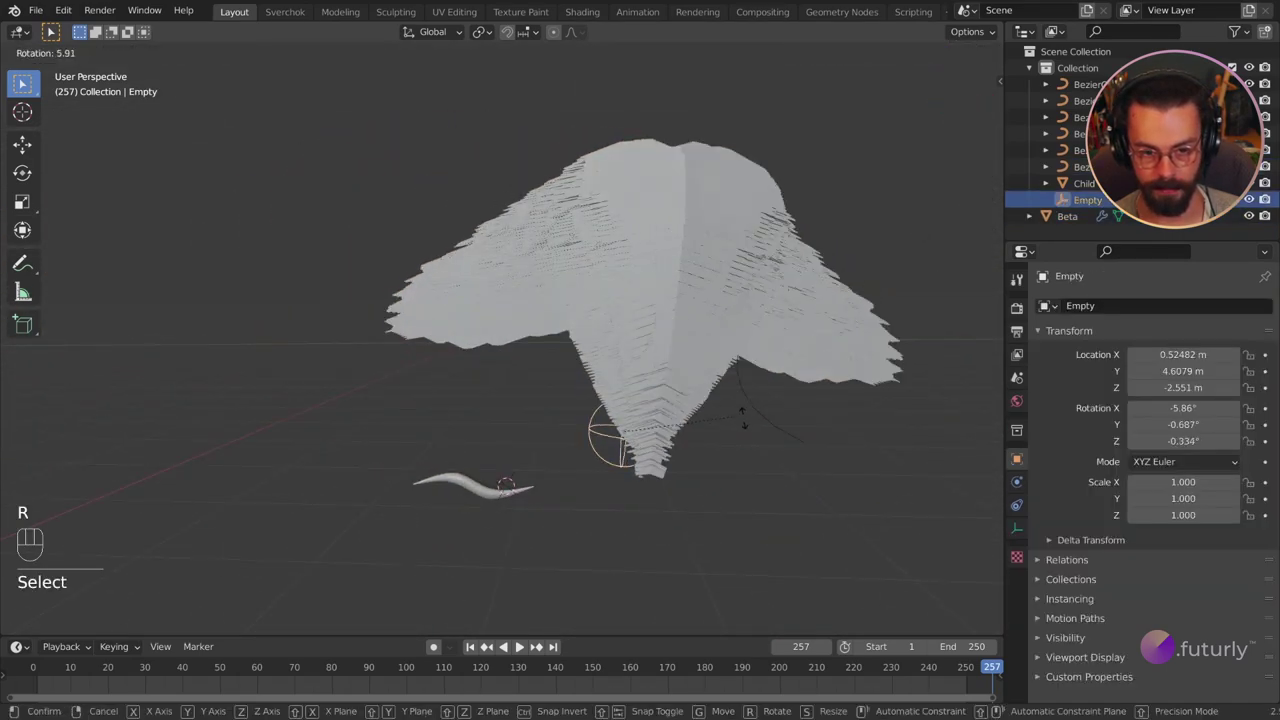
pyautogui.press('g')
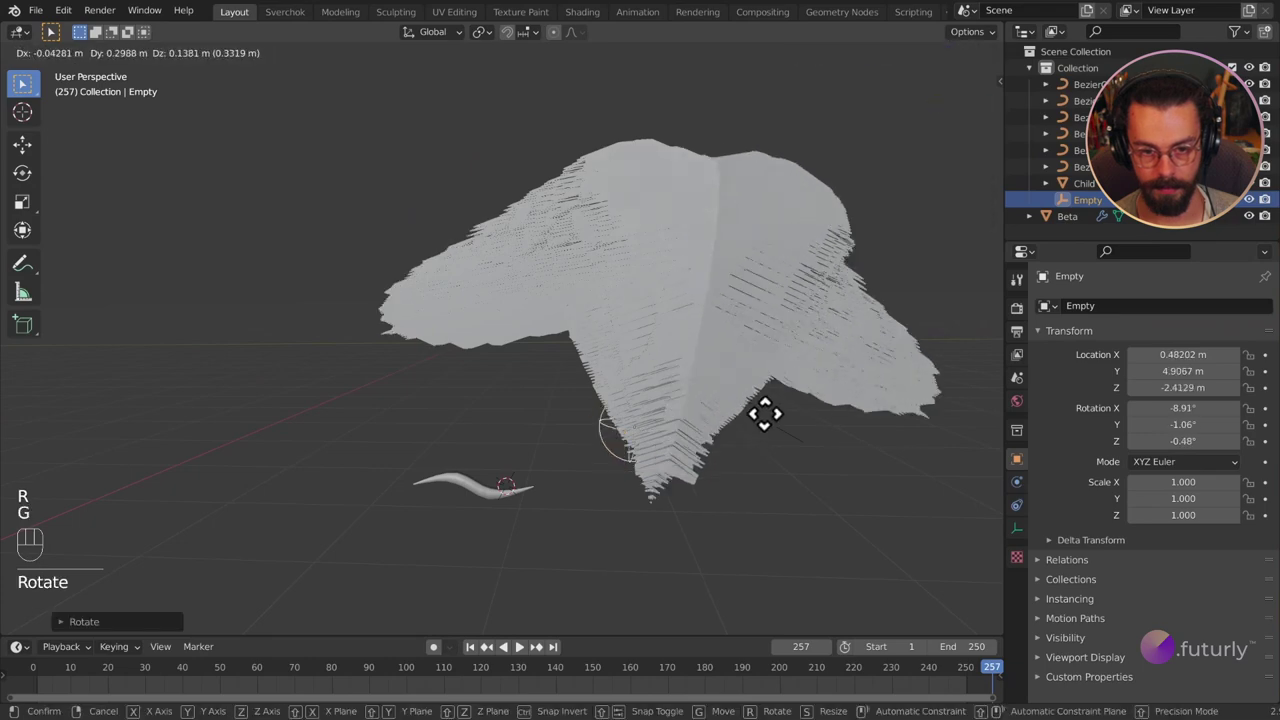
pyautogui.moveTo(844, 420); pyautogui.dragTo(728, 443)
pyautogui.moveTo(623, 381); pyautogui.dragTo(518, 369)
pyautogui.moveTo(490, 372); pyautogui.dragTo(615, 365)
pyautogui.middleClick(551, 274)
pyautogui.click(787, 336)
pyautogui.moveTo(641, 264); pyautogui.dragTo(730, 262)
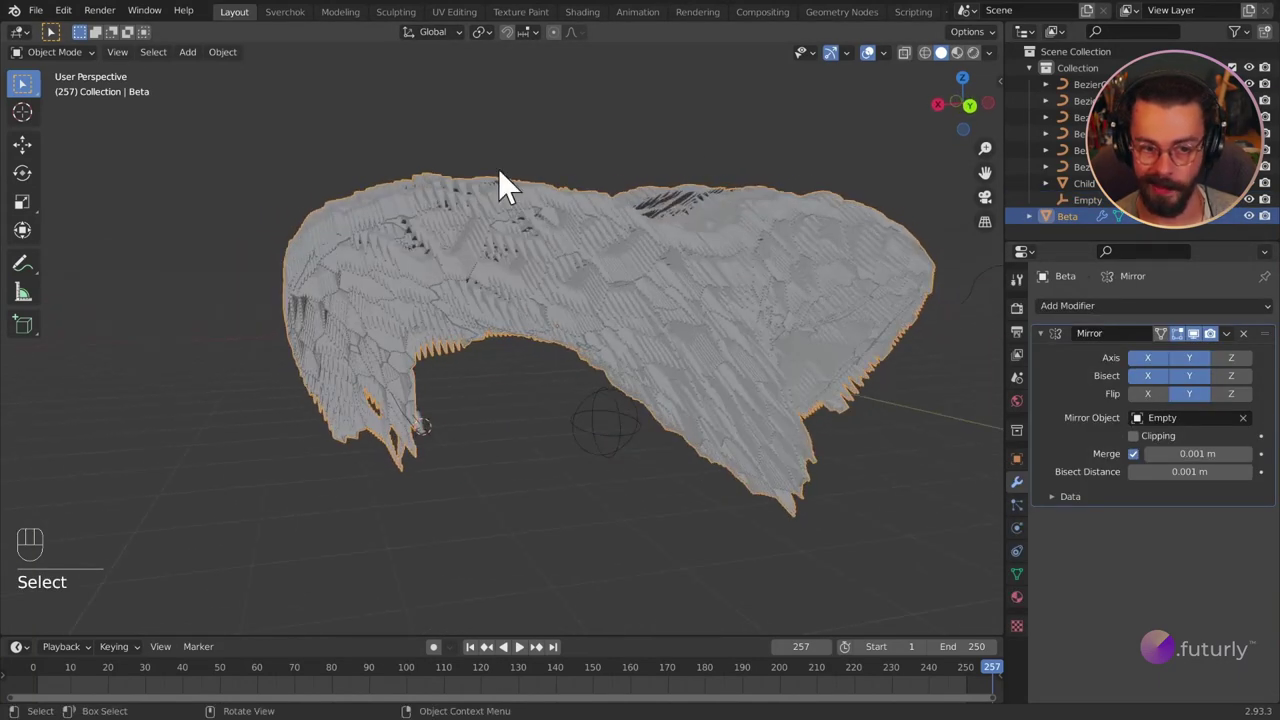
# Step: Add a voxel Remesh modifier to Beta after the Mirror with a 0.05 m voxel size
pyautogui.moveTo(575, 294); pyautogui.dragTo(582, 297)
pyautogui.moveTo(1088, 319); pyautogui.dragTo(798, 385)
pyautogui.moveTo(752, 309); pyautogui.dragTo(578, 322)
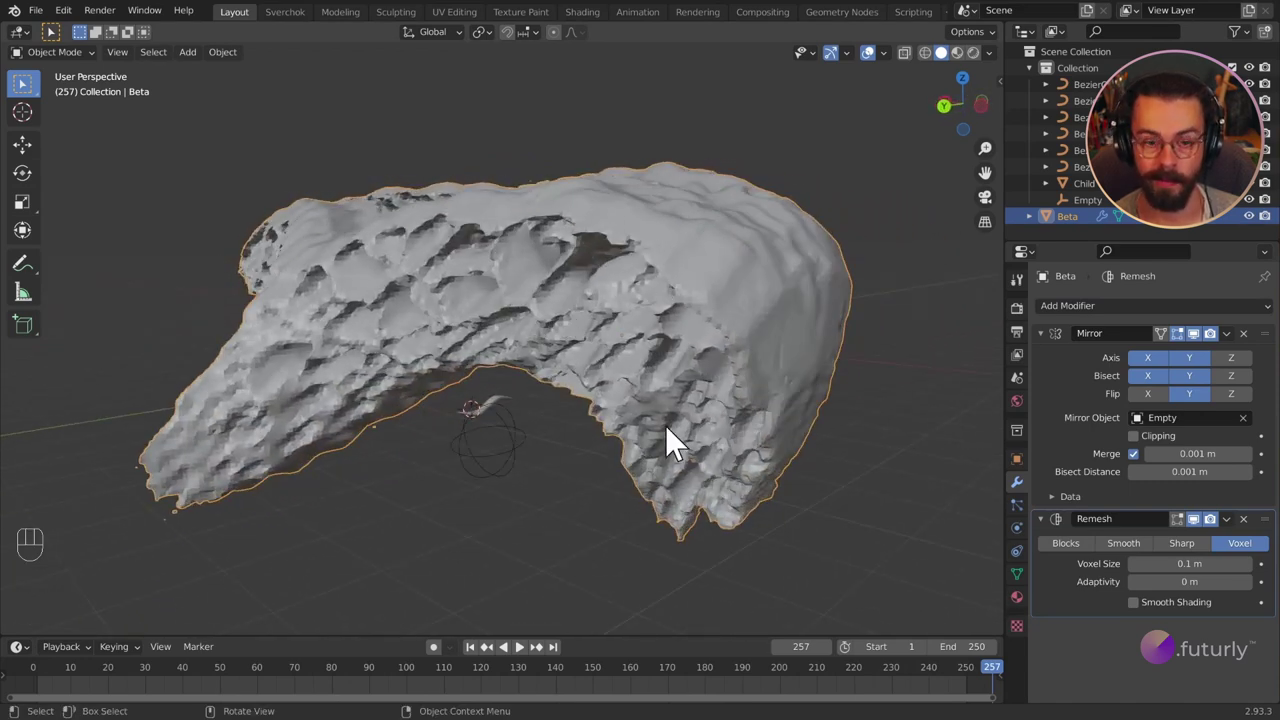
pyautogui.moveTo(659, 432); pyautogui.dragTo(675, 440)
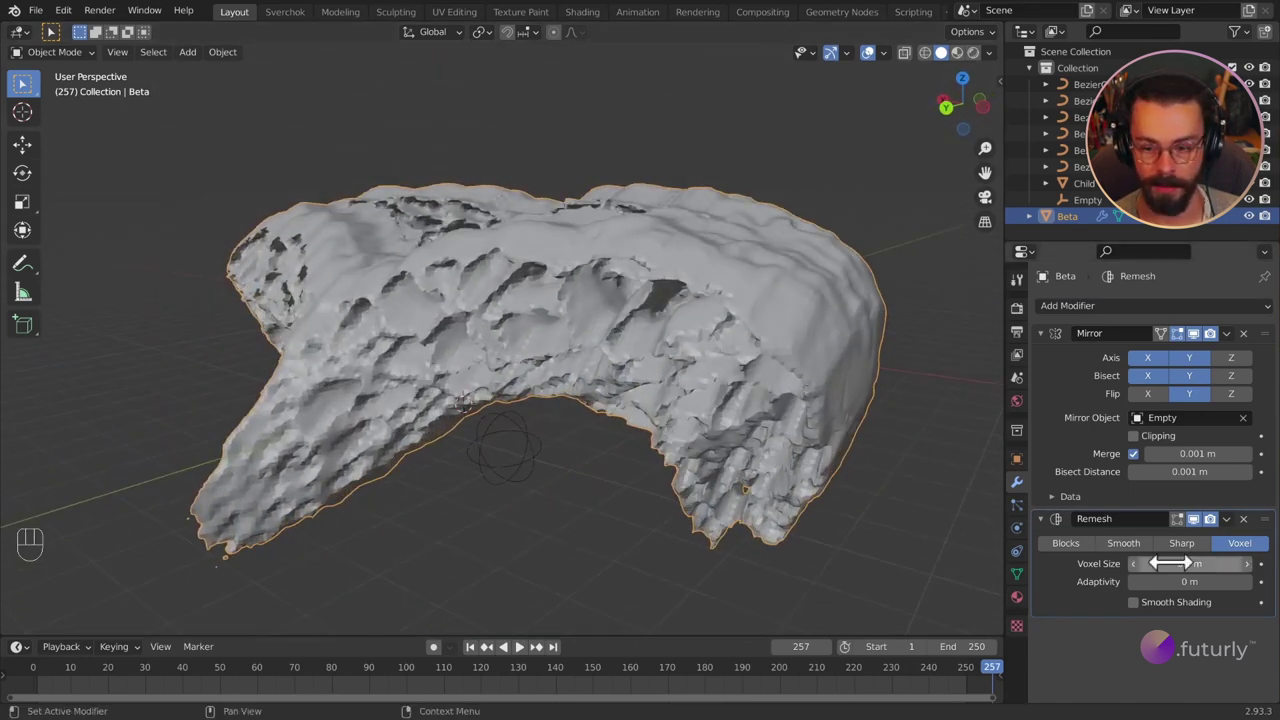
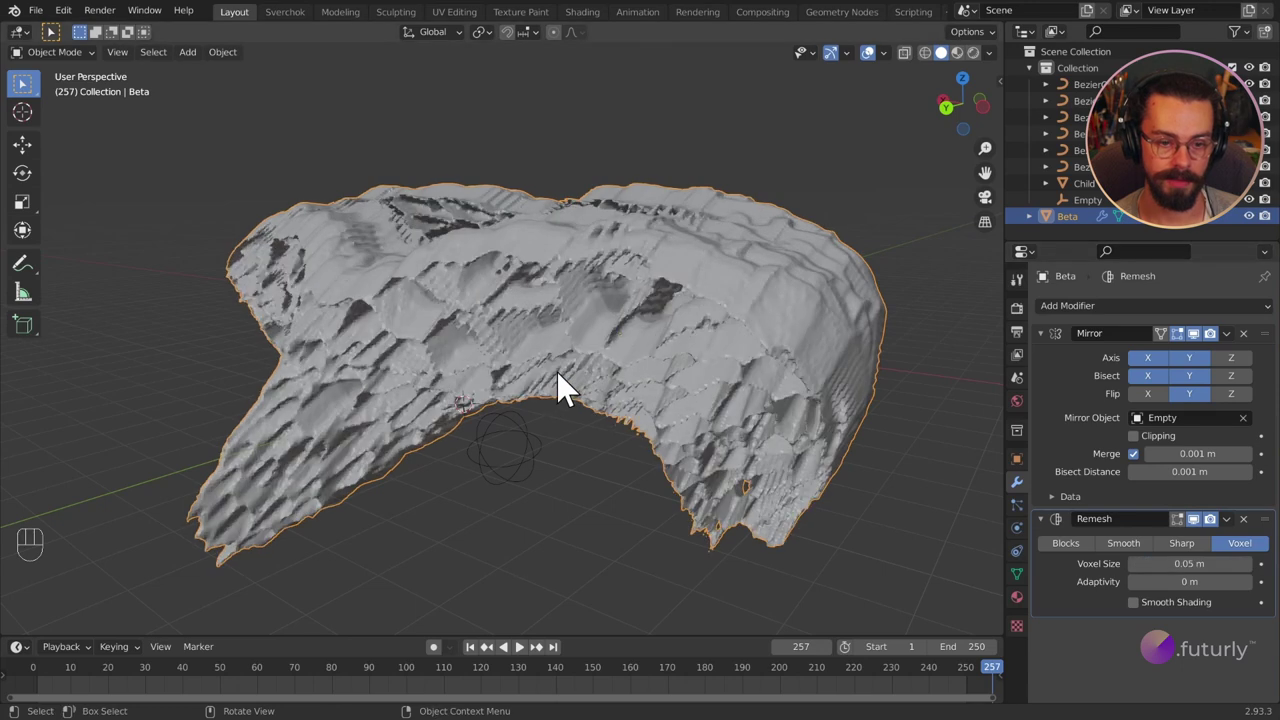
# Step: Orbit around the remeshed solid surface to inspect it and select the Empty
pyautogui.moveTo(600, 382); pyautogui.dragTo(635, 369)
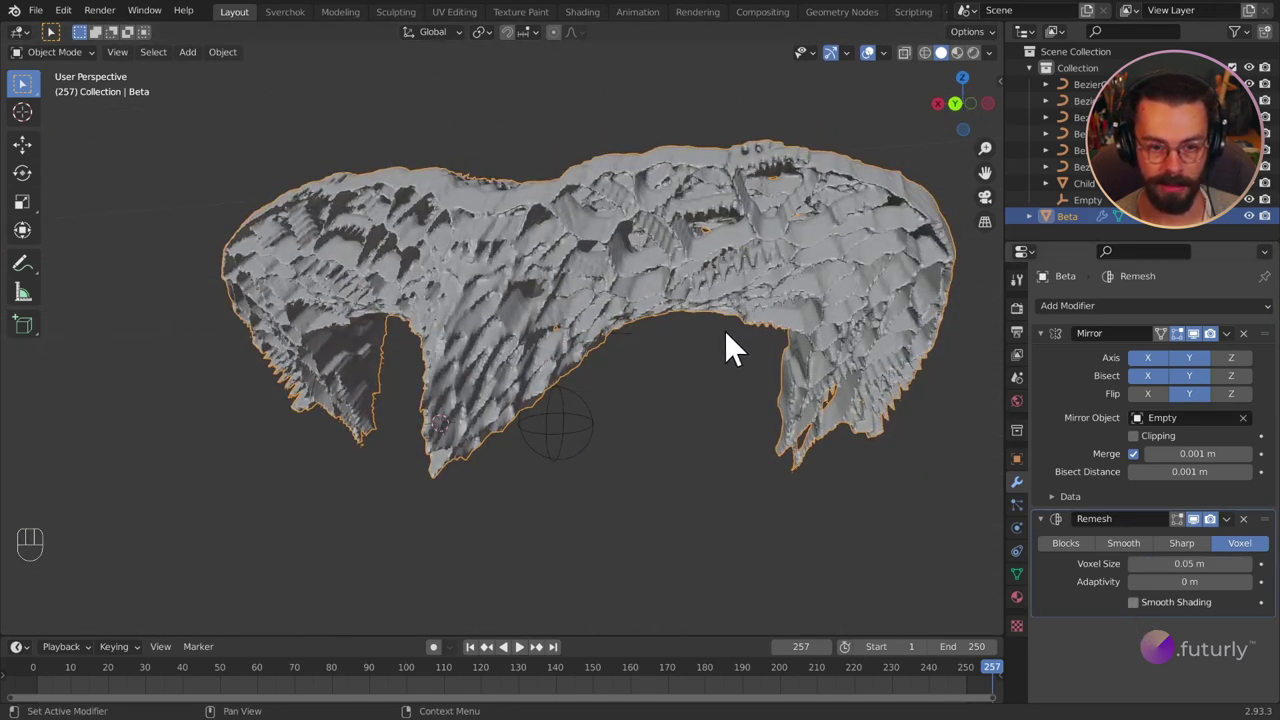
pyautogui.moveTo(734, 356); pyautogui.dragTo(871, 378)
pyautogui.moveTo(771, 391); pyautogui.dragTo(836, 386)
pyautogui.moveTo(809, 380); pyautogui.dragTo(764, 401)
pyautogui.moveTo(778, 406); pyautogui.dragTo(838, 395)
pyautogui.middleClick(570, 391)
pyautogui.moveTo(569, 396); pyautogui.dragTo(675, 434)
pyautogui.moveTo(659, 506); pyautogui.dragTo(700, 484)
pyautogui.click(700, 484)
# Step: Rotate the Empty to about -15.6°, 19.5°, -0.87° and advance the timeline one frame
pyautogui.press('r')
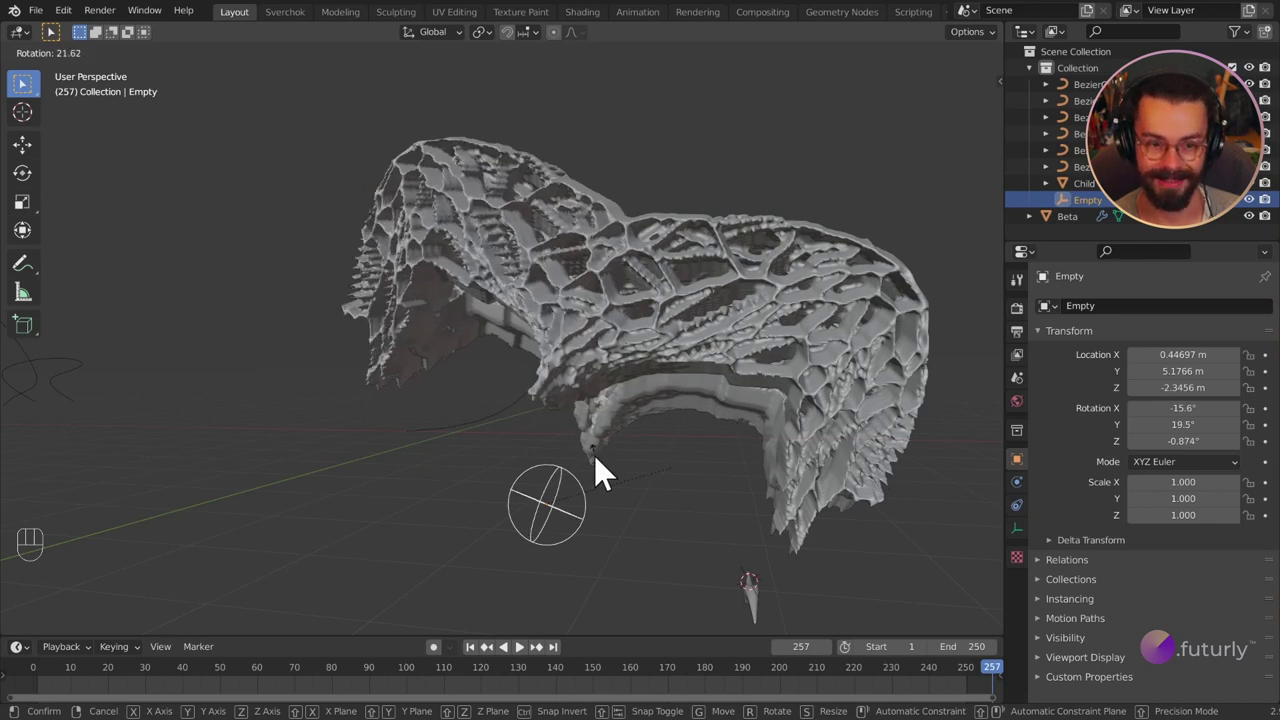
pyautogui.moveTo(709, 485); pyautogui.dragTo(831, 479)
pyautogui.moveTo(831, 479); pyautogui.dragTo(756, 490)
pyautogui.moveTo(683, 376); pyautogui.dragTo(541, 384)
pyautogui.moveTo(652, 419); pyautogui.dragTo(662, 422)
pyautogui.moveTo(658, 423); pyautogui.dragTo(626, 424)
pyautogui.moveTo(624, 424); pyautogui.dragTo(738, 433)
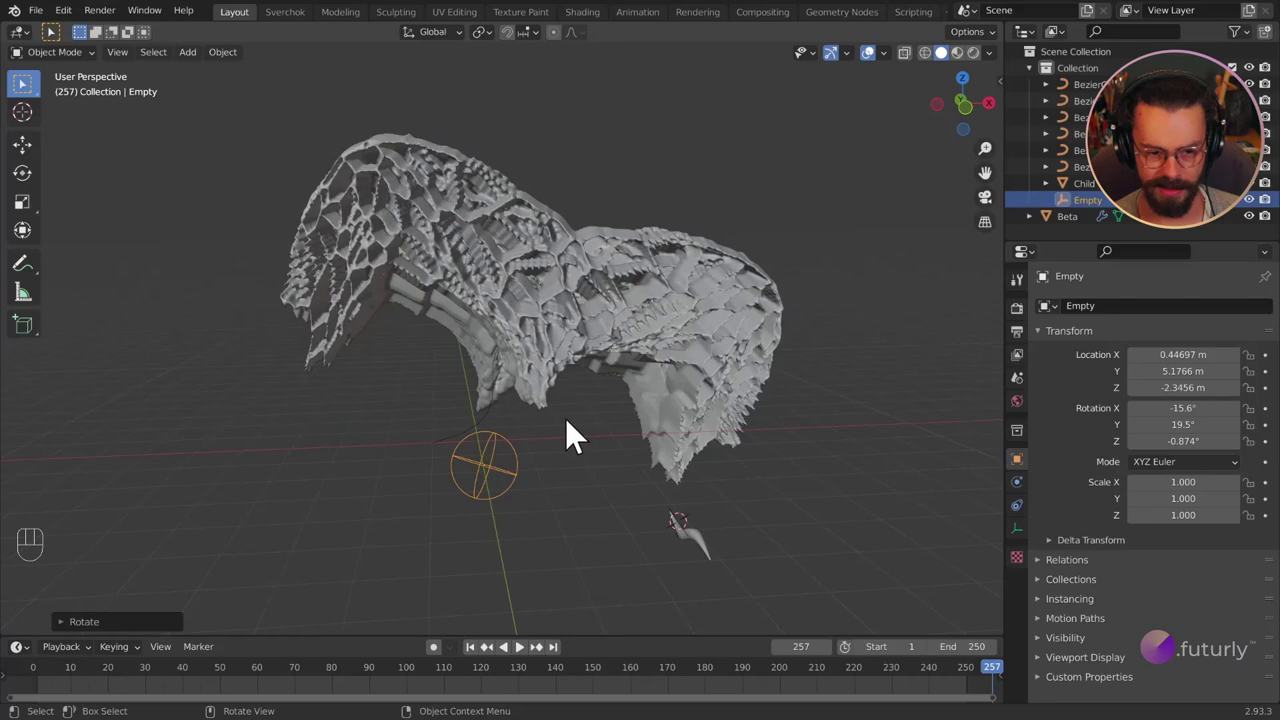
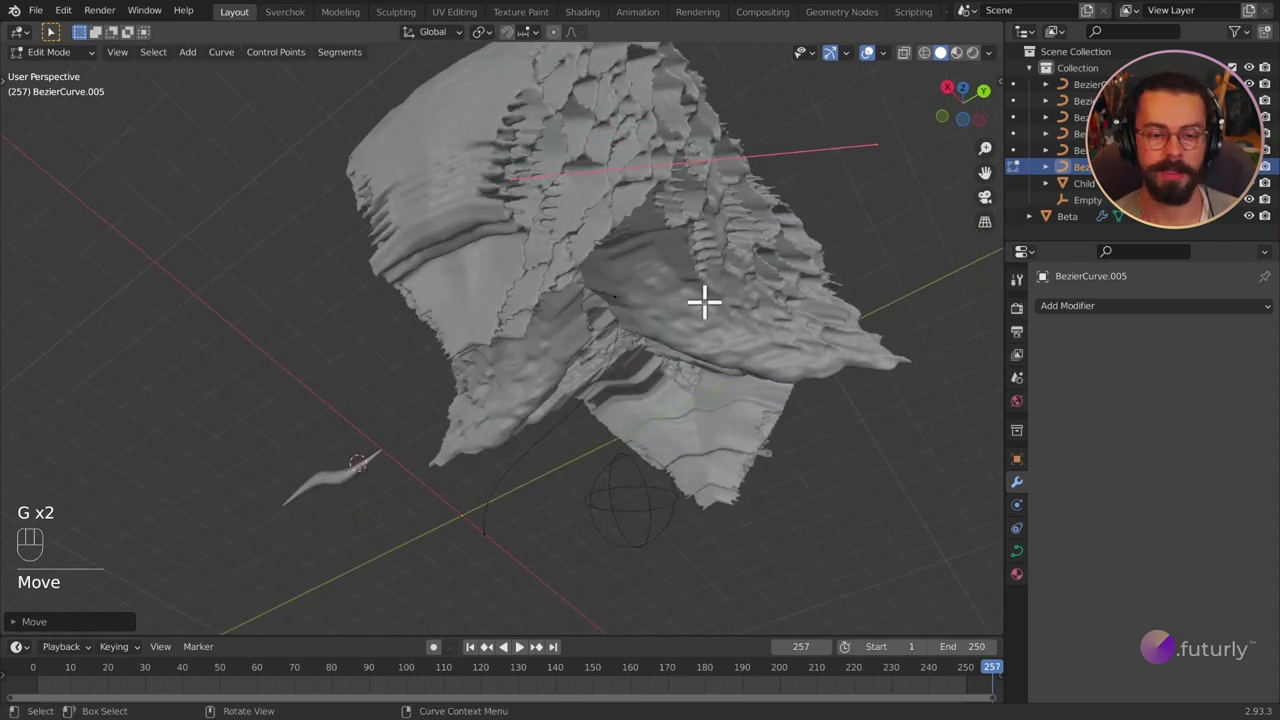
pyautogui.press('Right')
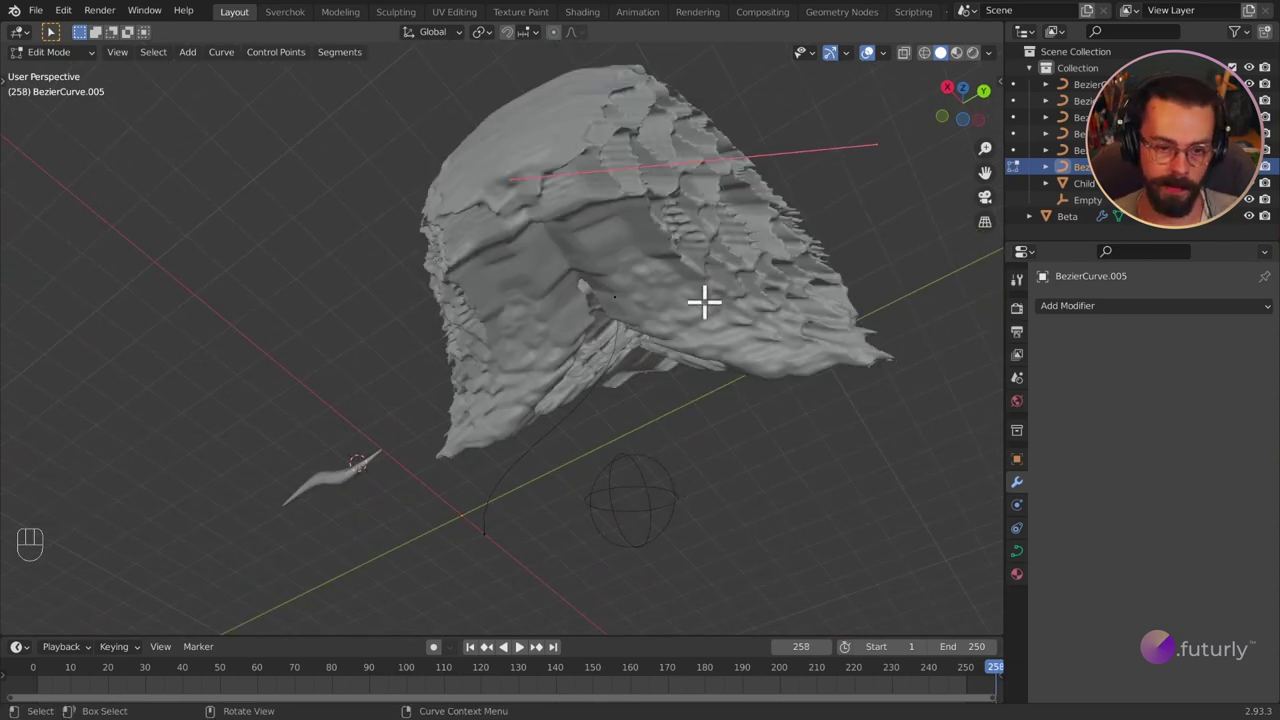
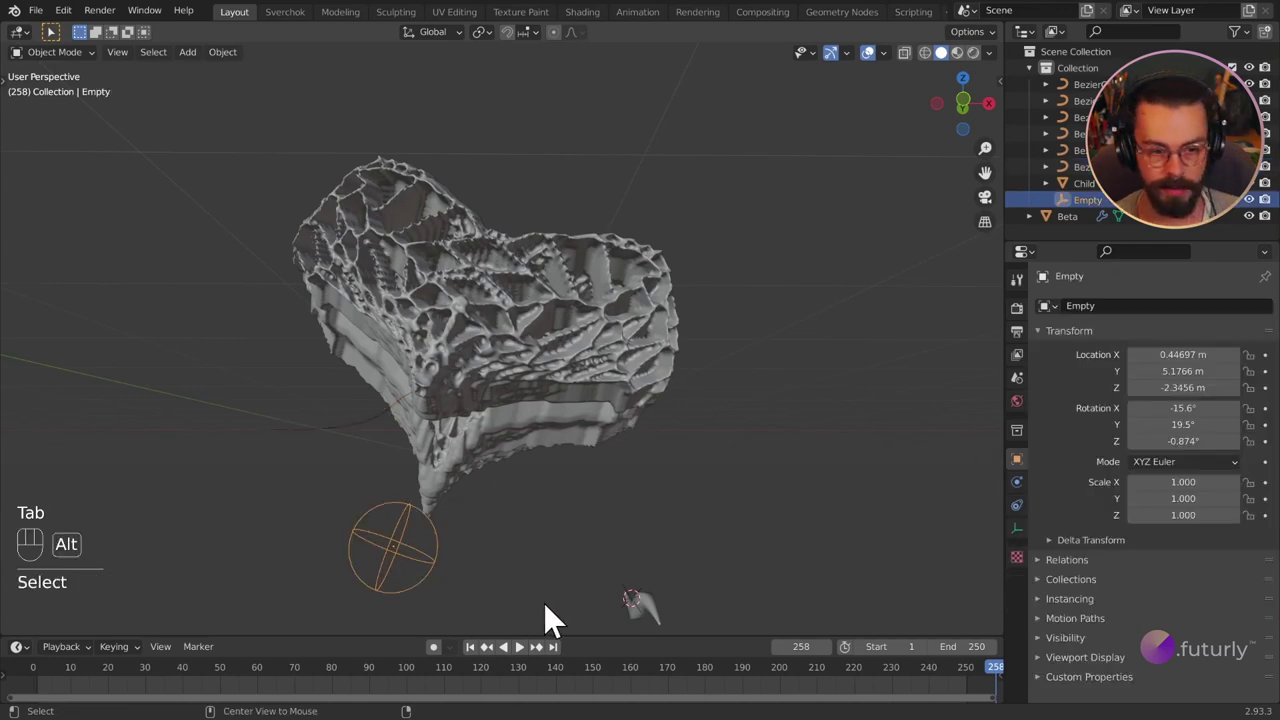
# Step: Clear the Empty's rotation, then rotate it -30.5° about the global Z axis only
pyautogui.press('alt+r')
pyautogui.moveTo(500, 498); pyautogui.dragTo(425, 570)
pyautogui.moveTo(425, 570); pyautogui.dragTo(460, 538)
pyautogui.press('r')
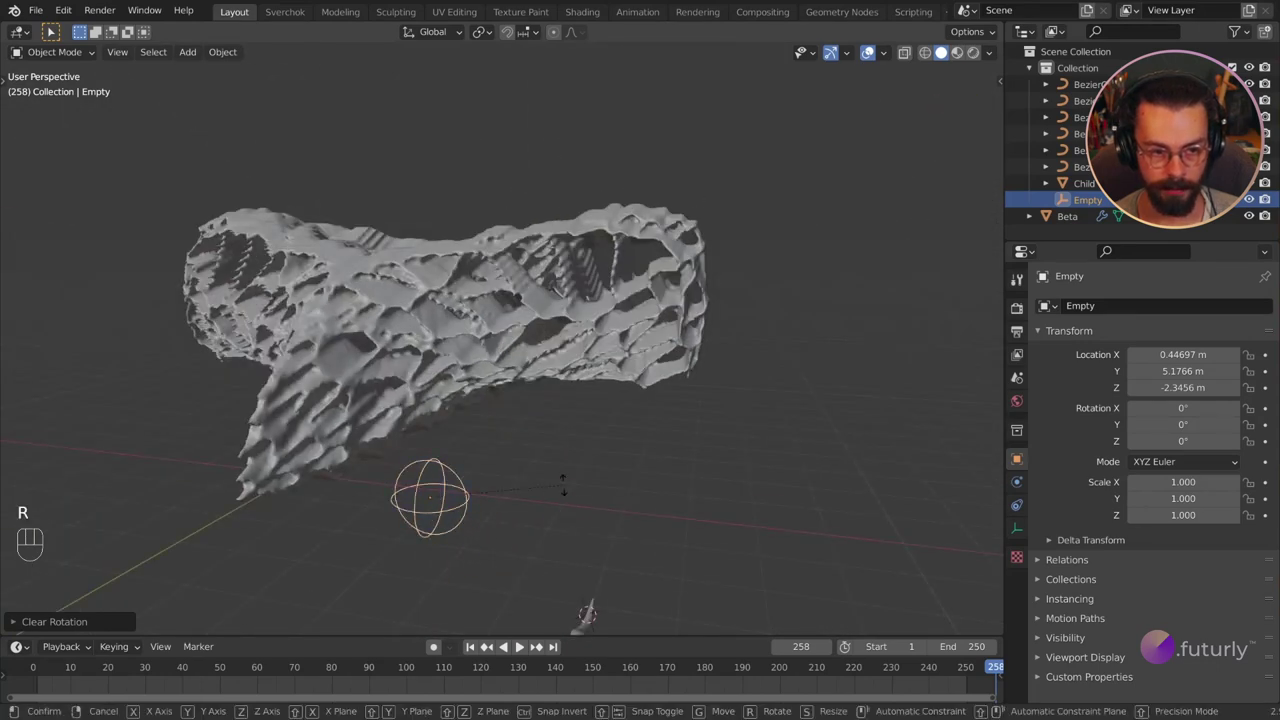
pyautogui.press('z')
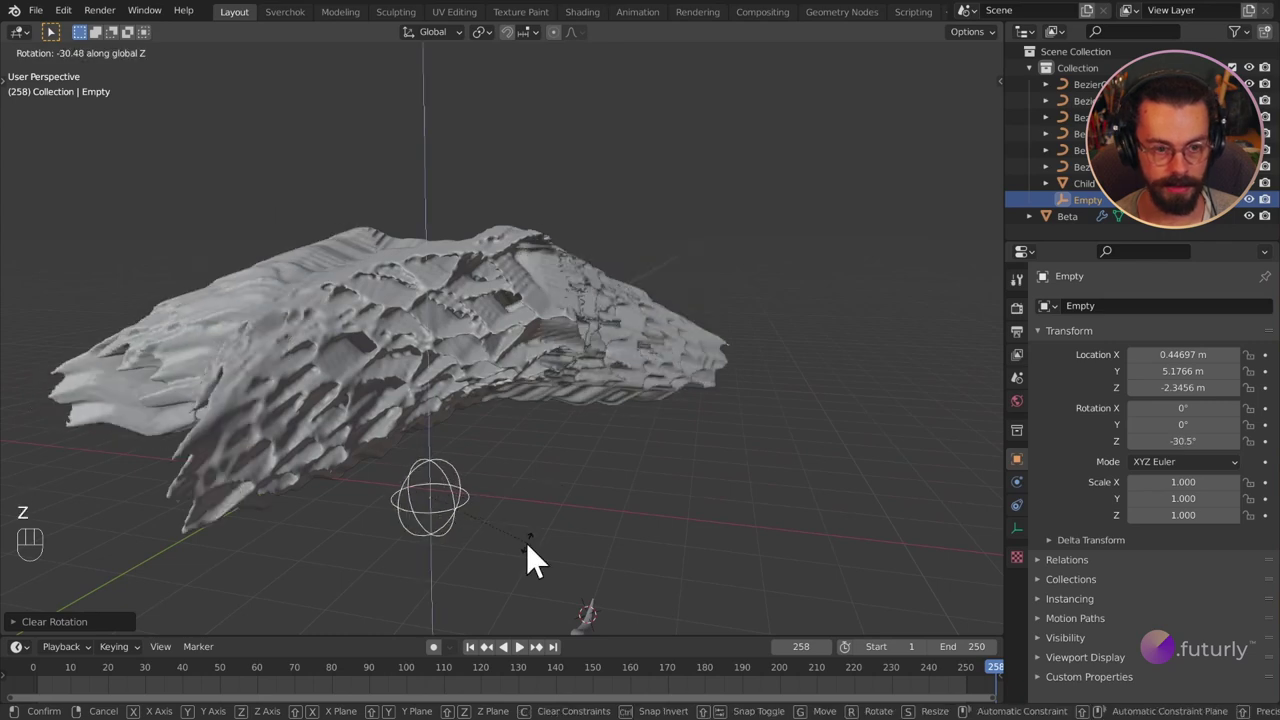
pyautogui.moveTo(508, 473); pyautogui.dragTo(775, 450)
# Step: Orbit the view to inspect the half-cellular, half-solid mirrored Beta form
pyautogui.moveTo(774, 450); pyautogui.dragTo(748, 443)
pyautogui.moveTo(663, 427); pyautogui.dragTo(711, 433)
pyautogui.moveTo(709, 413); pyautogui.dragTo(638, 414)
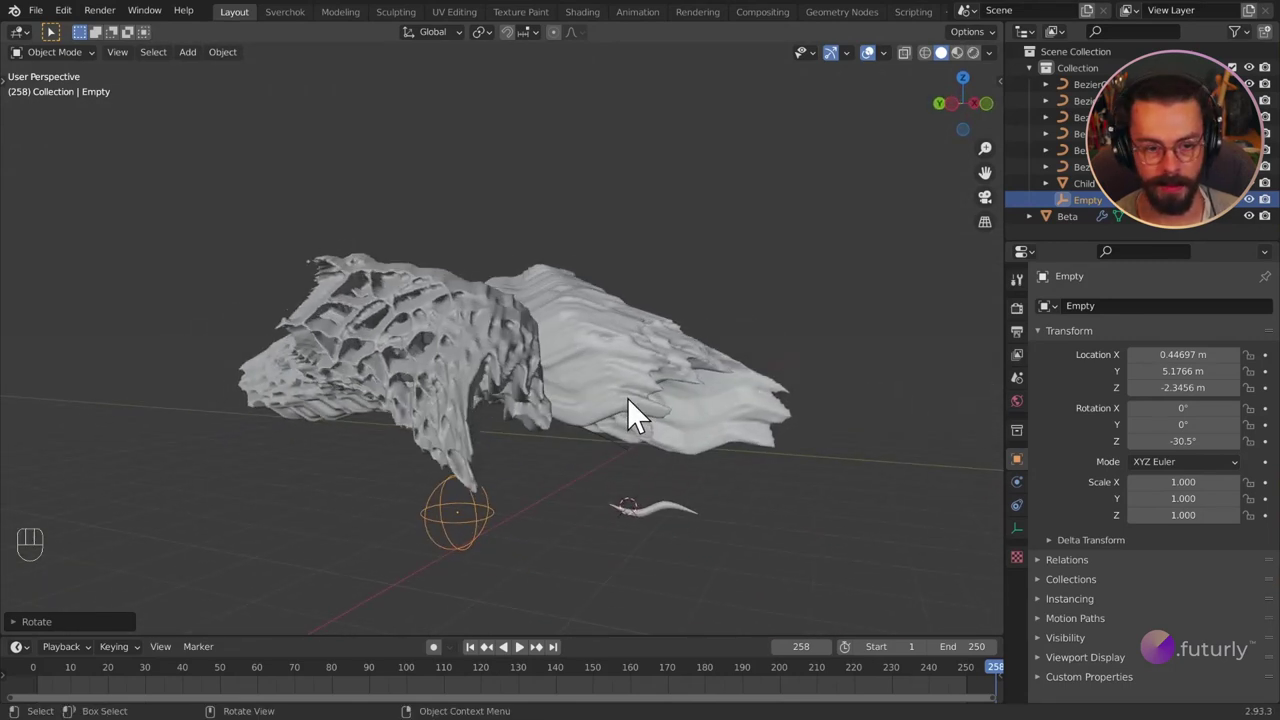
pyautogui.moveTo(585, 414); pyautogui.dragTo(645, 421)
pyautogui.moveTo(647, 422); pyautogui.dragTo(670, 427)
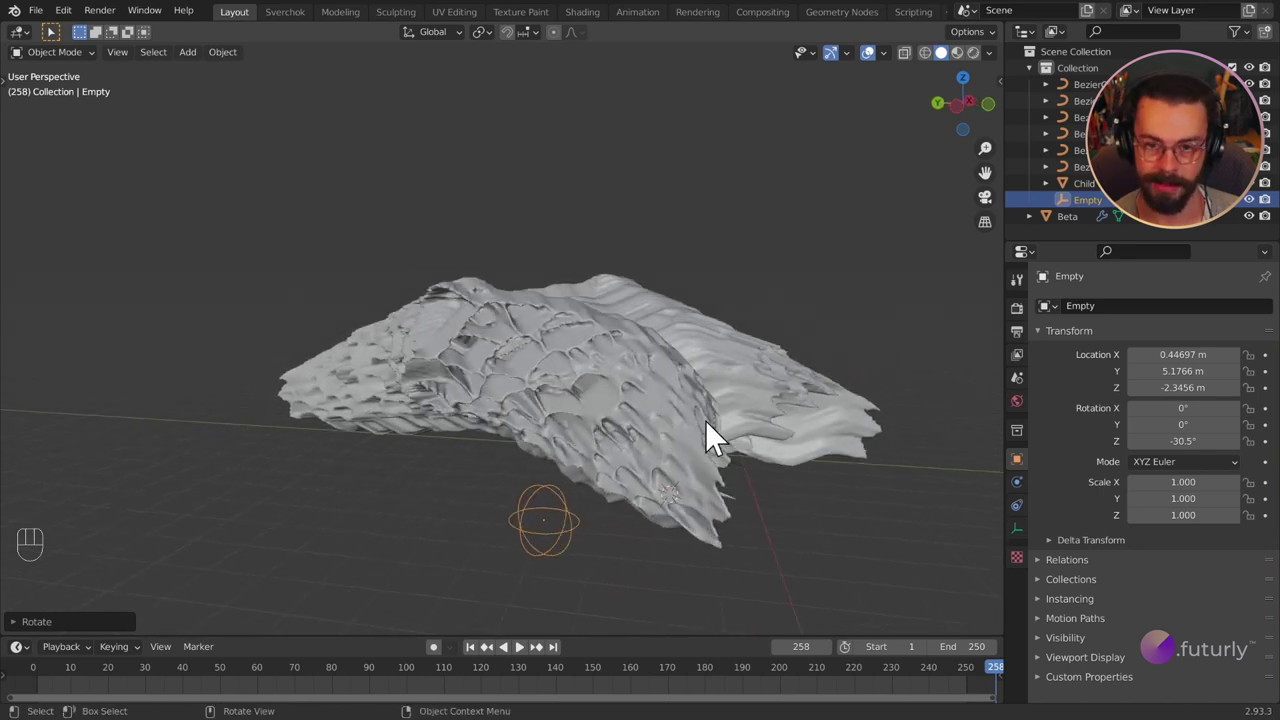
pyautogui.moveTo(682, 478); pyautogui.dragTo(651, 468)
pyautogui.moveTo(639, 465); pyautogui.dragTo(618, 463)
pyautogui.moveTo(579, 469); pyautogui.dragTo(573, 456)
pyautogui.moveTo(484, 447); pyautogui.dragTo(468, 429)
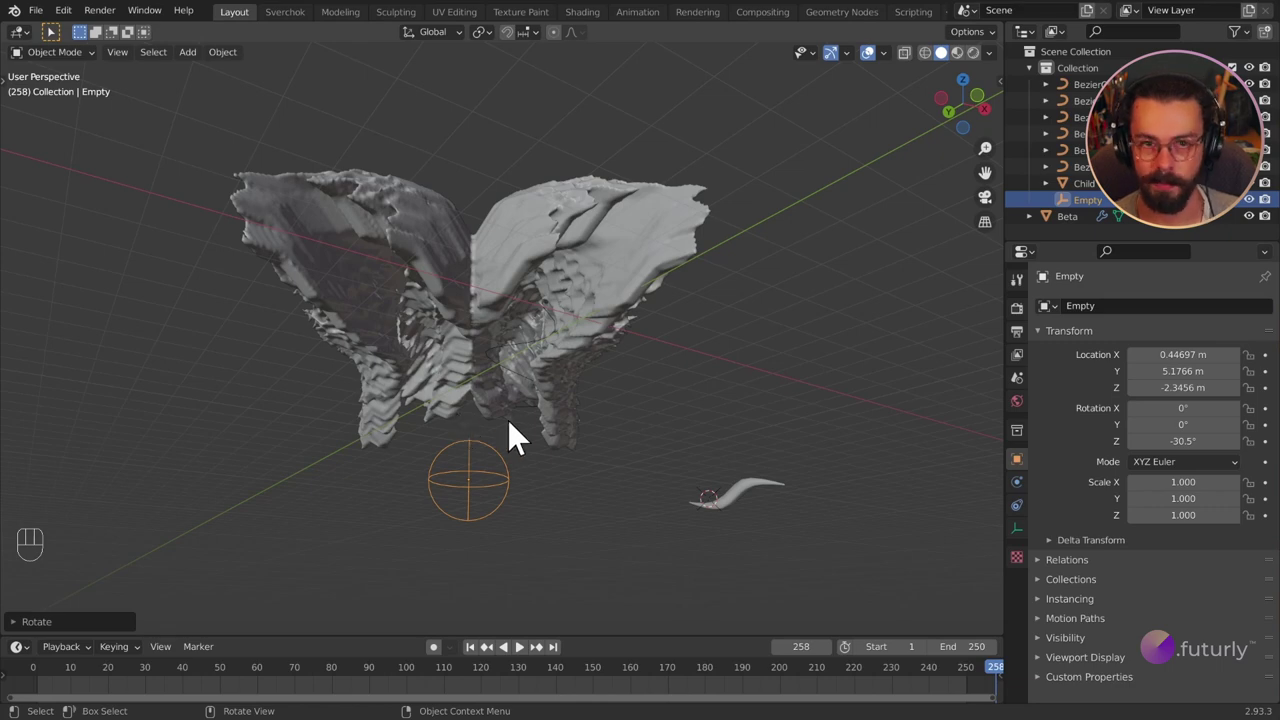
pyautogui.moveTo(508, 337); pyautogui.dragTo(514, 348)
pyautogui.moveTo(522, 402); pyautogui.dragTo(553, 397)
pyautogui.moveTo(555, 398); pyautogui.dragTo(591, 422)
pyautogui.moveTo(622, 402); pyautogui.dragTo(582, 410)
pyautogui.moveTo(582, 410); pyautogui.dragTo(589, 413)
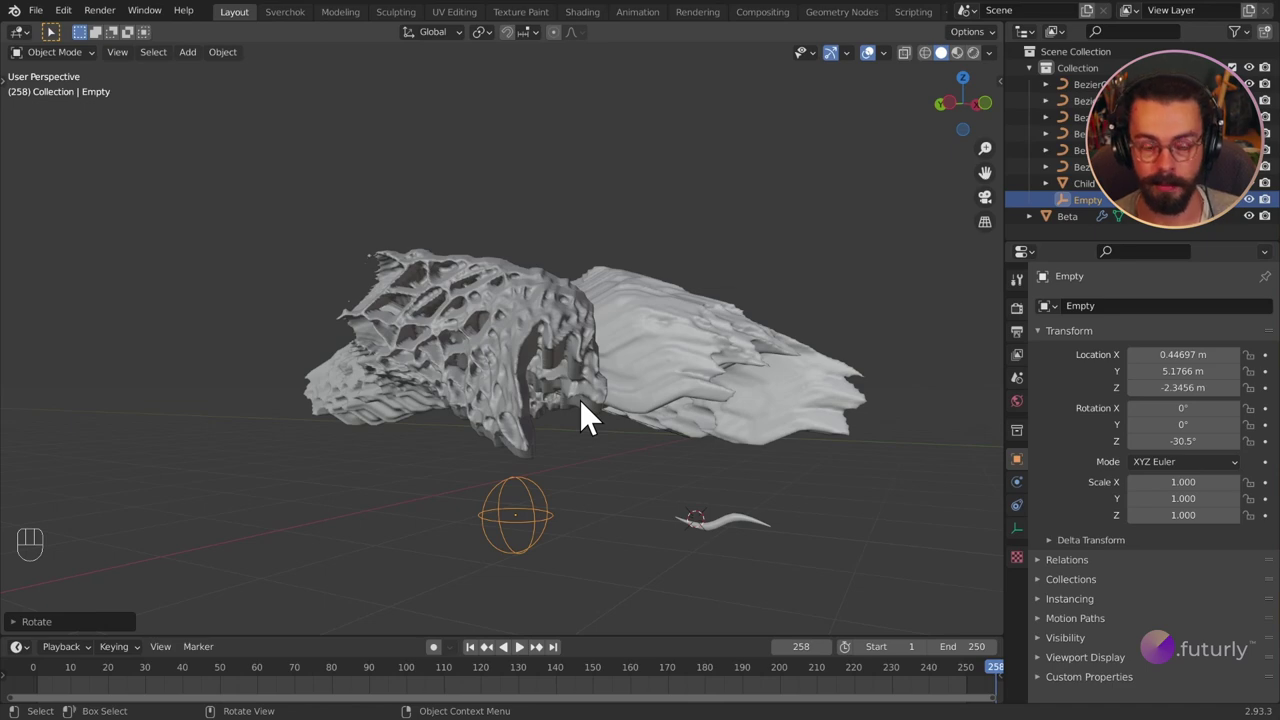
# Step: Append Metal004 from the material pack and assign it to the smooth-shaded Beta mesh
pyautogui.moveTo(52, 22); pyautogui.dragTo(96, 212)
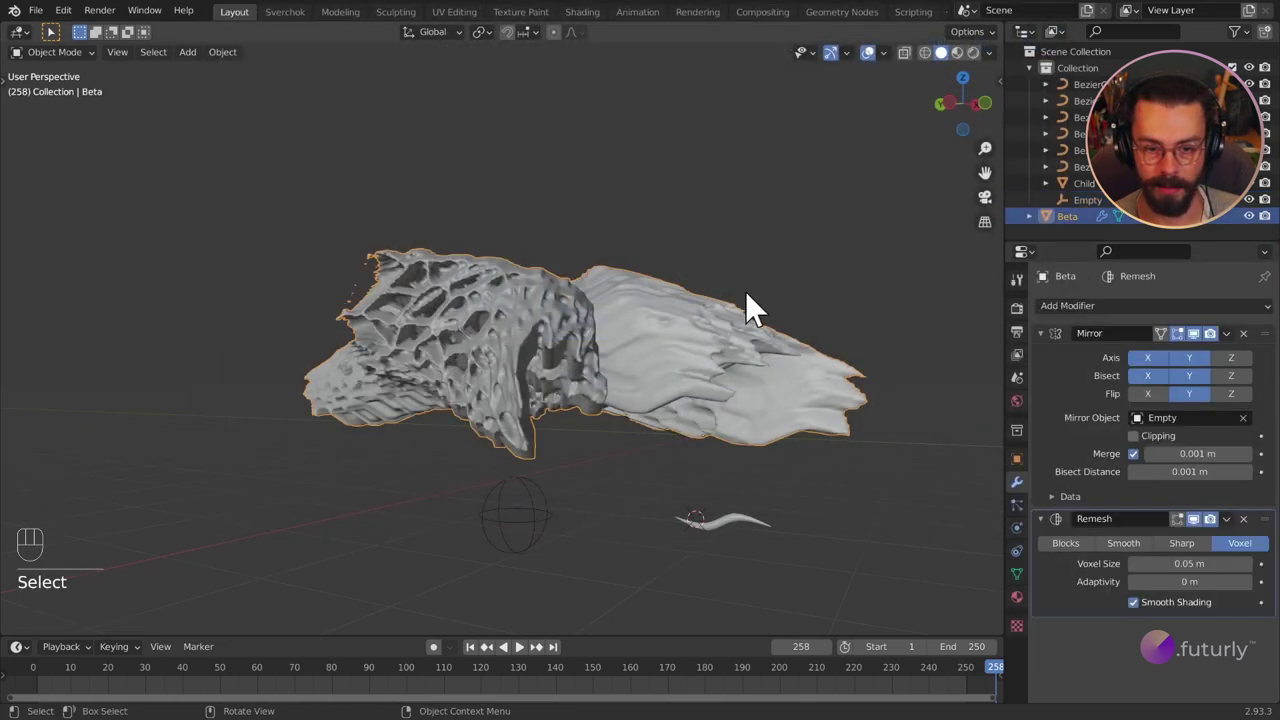
pyautogui.click(1030, 612)
pyautogui.moveTo(1058, 389); pyautogui.dragTo(774, 431)
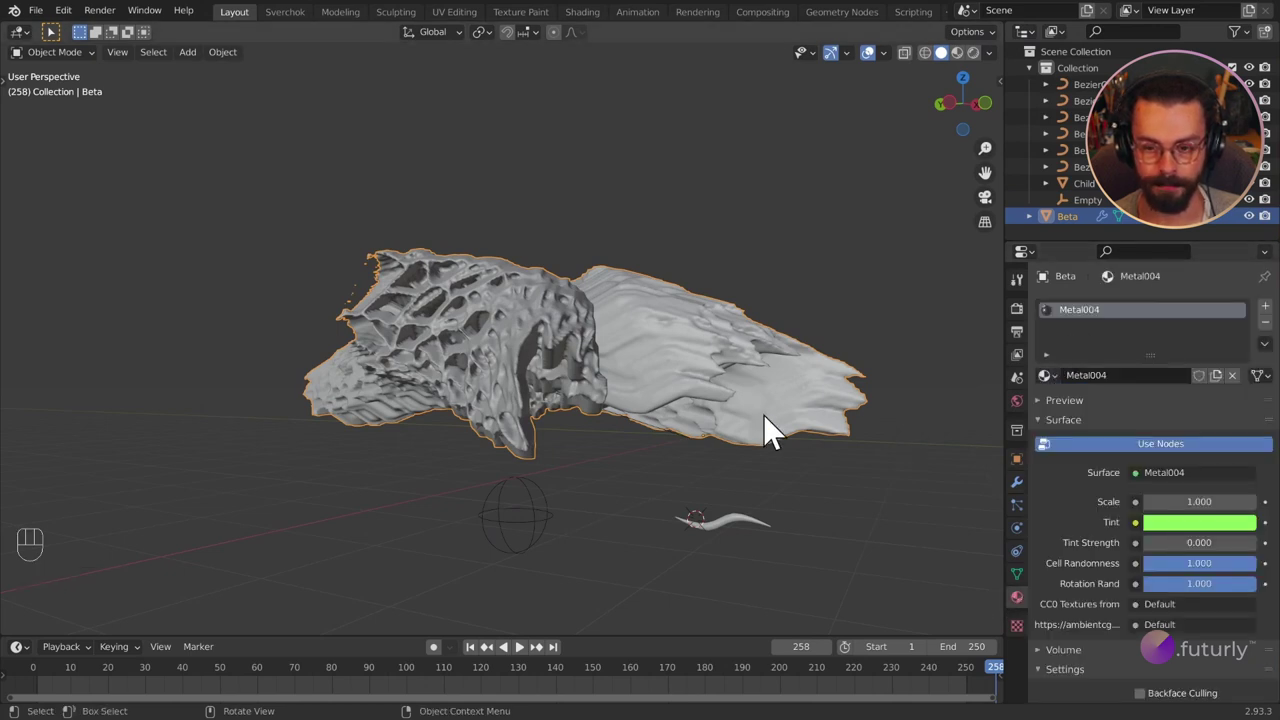